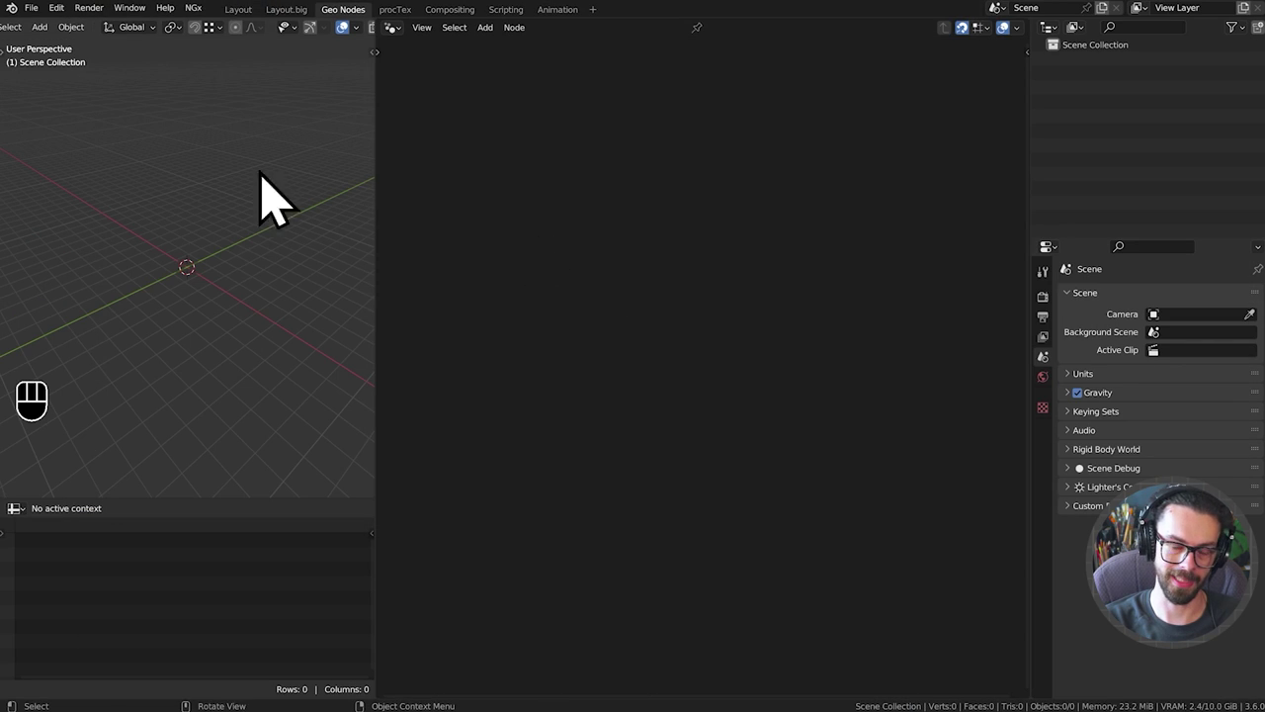
Add a plane to the empty scene and rename it Bench in the Outliner.
click(222, 194)
key(shift+a)
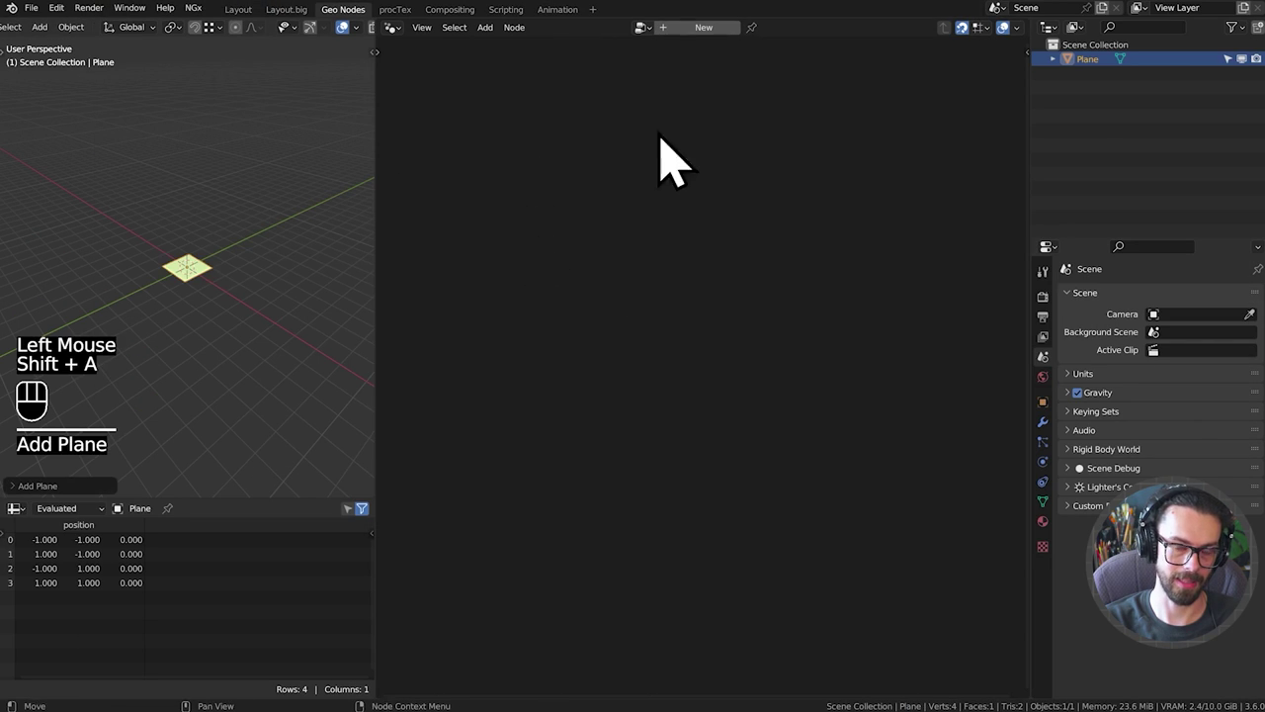
click(1116, 101)
click(1115, 96)
click(1108, 67)
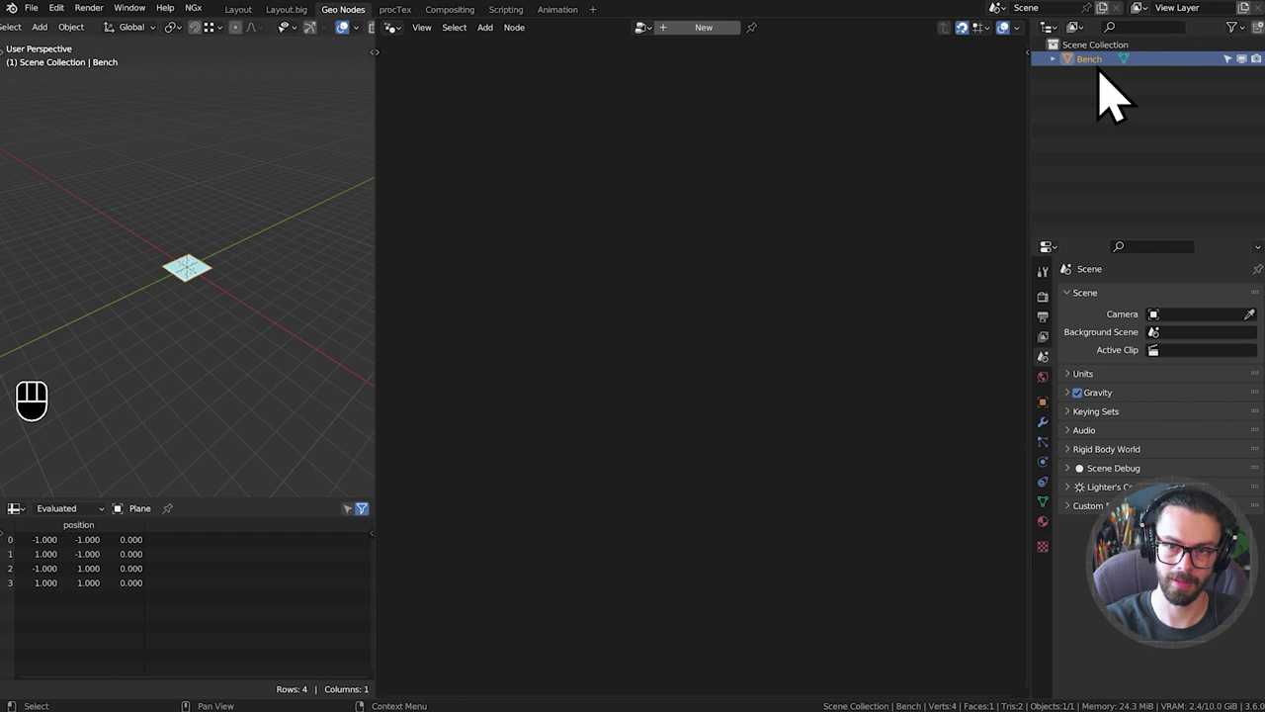
key(c)
Create a new empty collection named Curves for the profile curves.
click(1122, 94)
drag(1118, 63, 1165, 157)
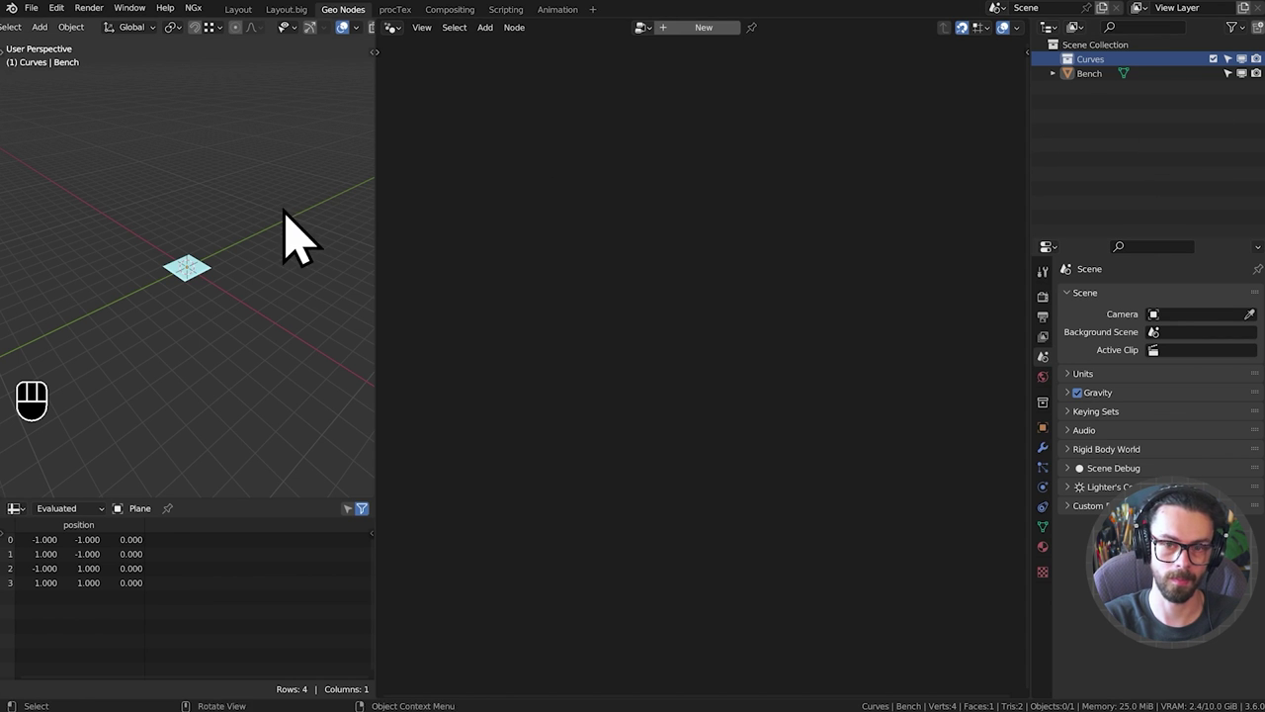
key(shift+a)
Maximize the 3D viewport and add a first Bezier profile curve.
key(ctrl+space)
middle_click(652, 375)
key(s)
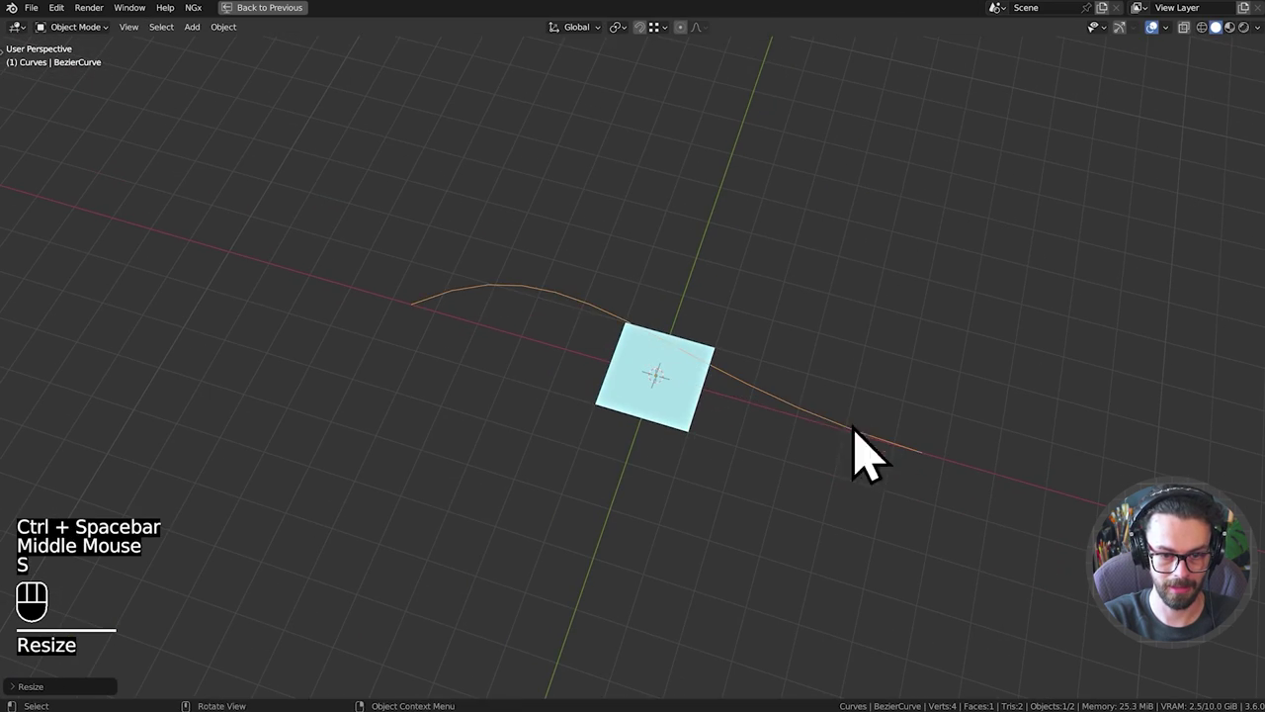
middle_click(606, 408)
middle_click(698, 377)
Duplicate the curve as a second profile, reshape its points and move it along the vertical axis.
key(shift+d)
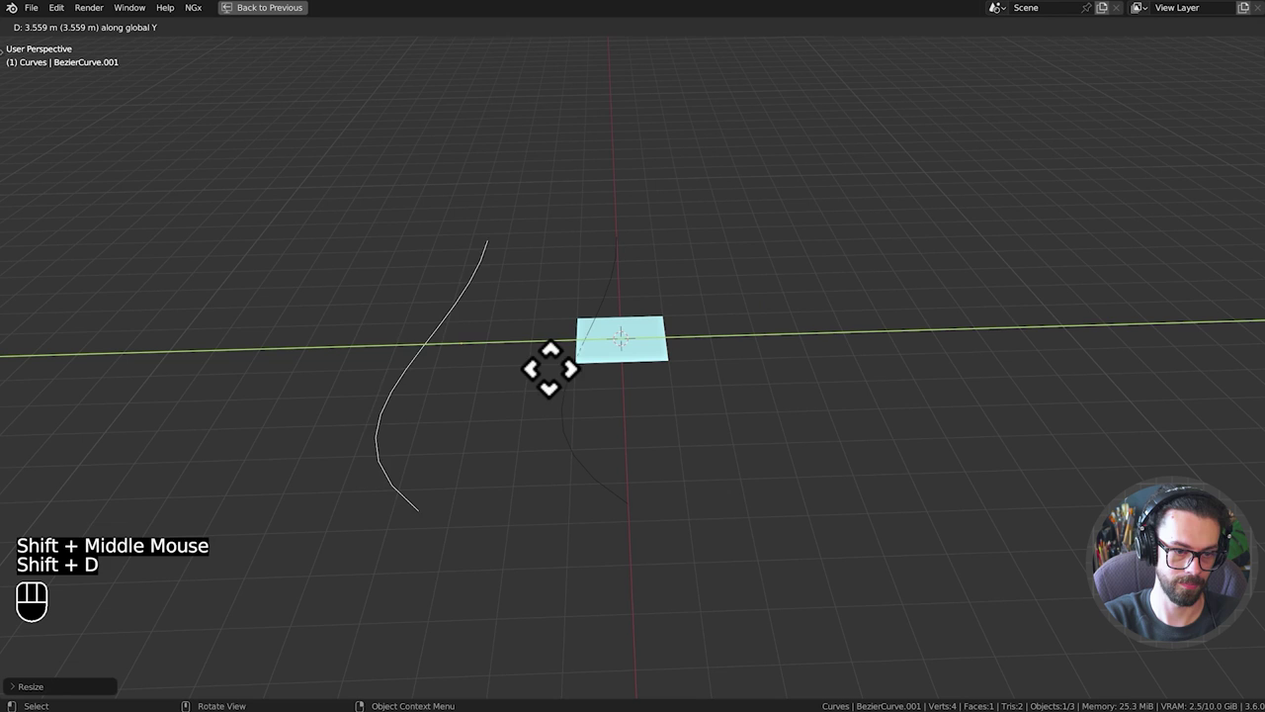
key(g)
key(Tab)
drag(546, 251, 435, 236)
drag(509, 266, 479, 201)
click(479, 201)
click(460, 252)
key(g)
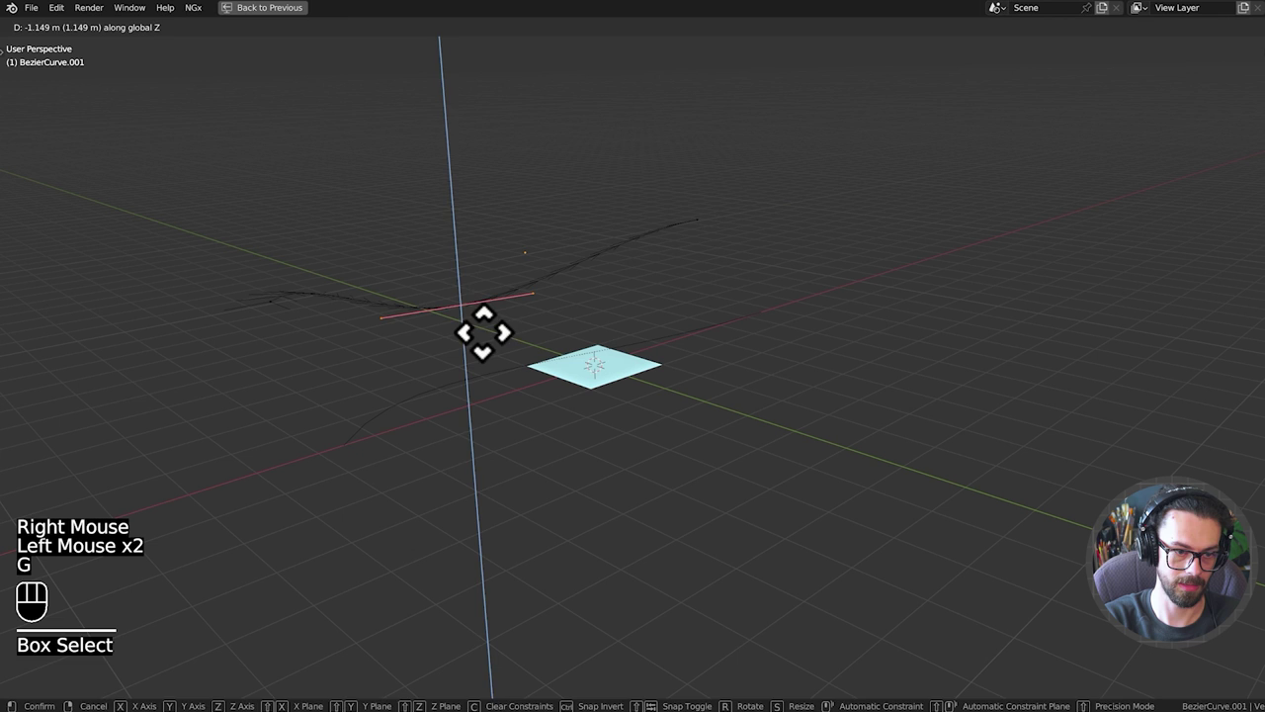
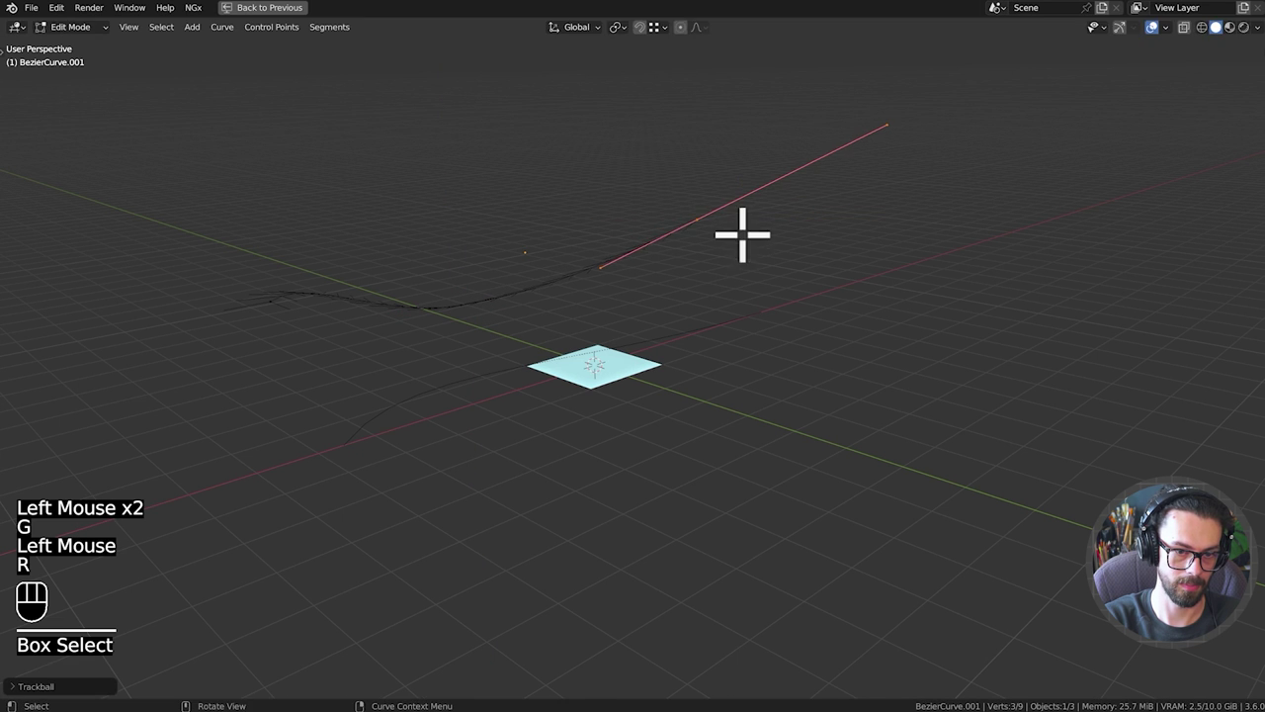
key(g)
key(Tab)
drag(593, 335, 685, 349)
click(617, 331)
Duplicate a third profile curve, subdivide its segments and reshape its points.
key(shift+d)
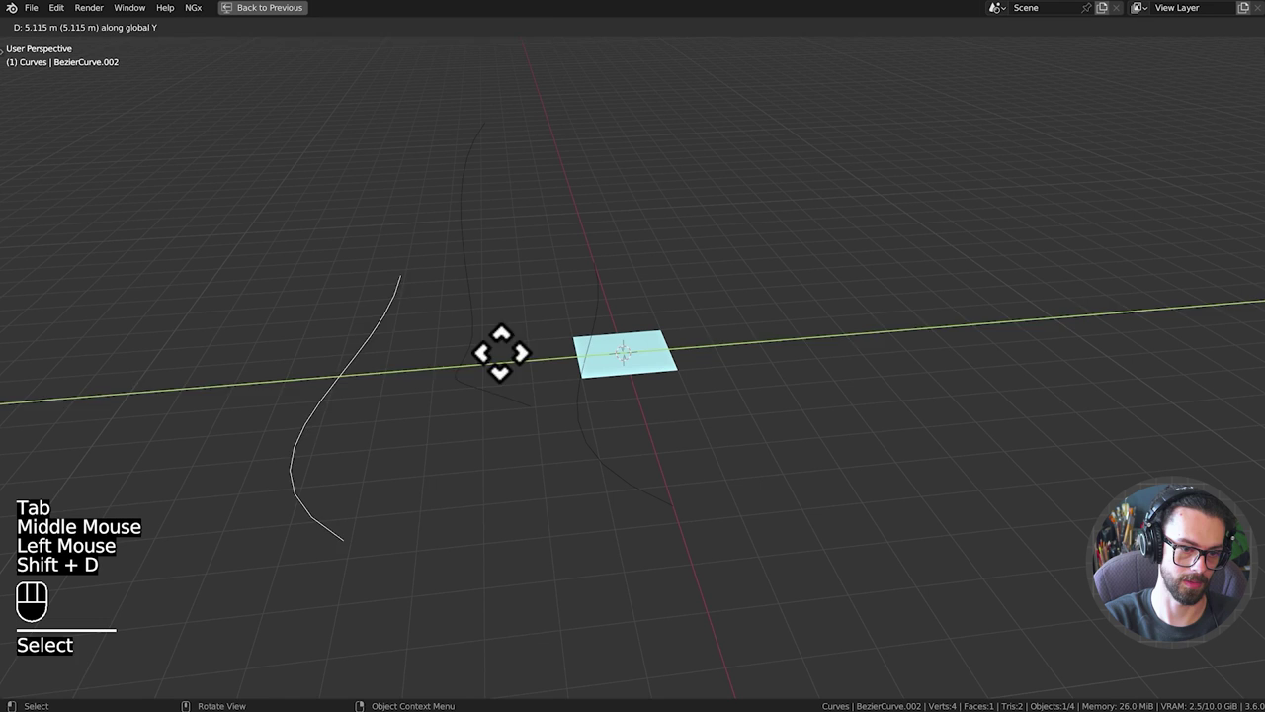
key(Tab)
right_click(341, 396)
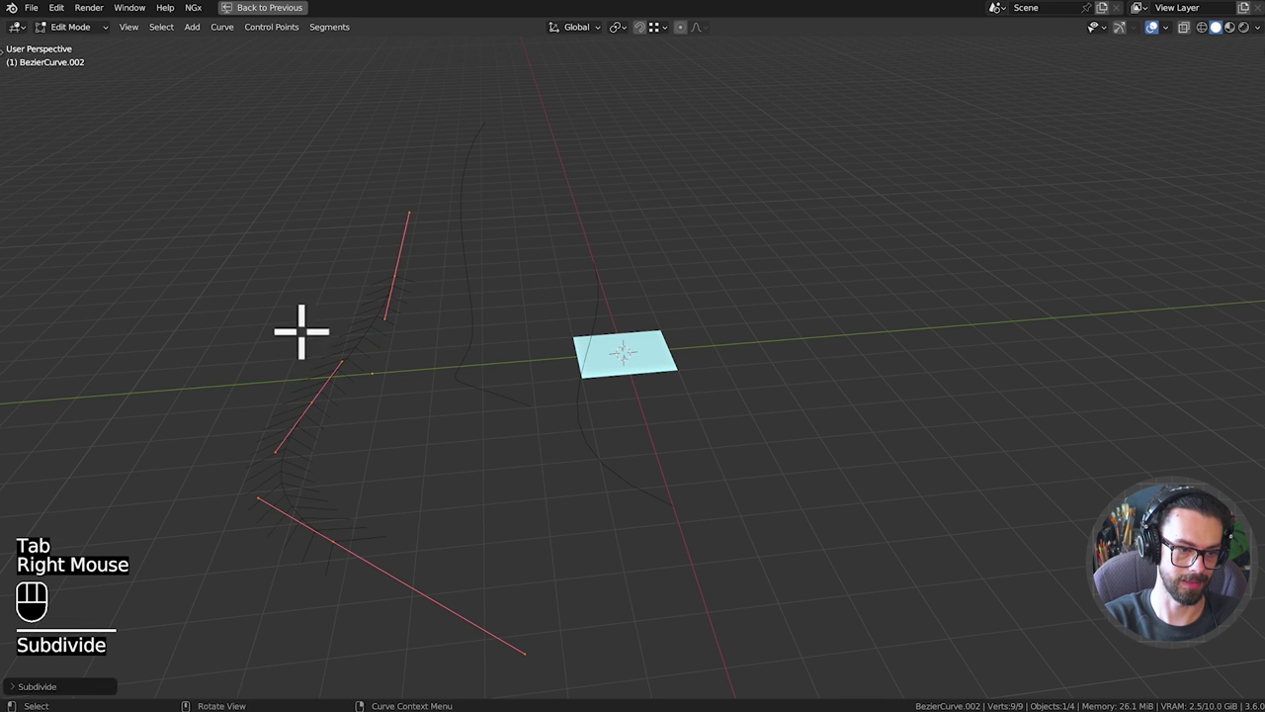
click(326, 407)
key(g)
drag(387, 349, 403, 330)
key(Tab)
Move the profile curves into place, spaced apart along one axis.
middle_click(533, 348)
click(537, 325)
click(529, 330)
key(g)
drag(572, 309, 610, 352)
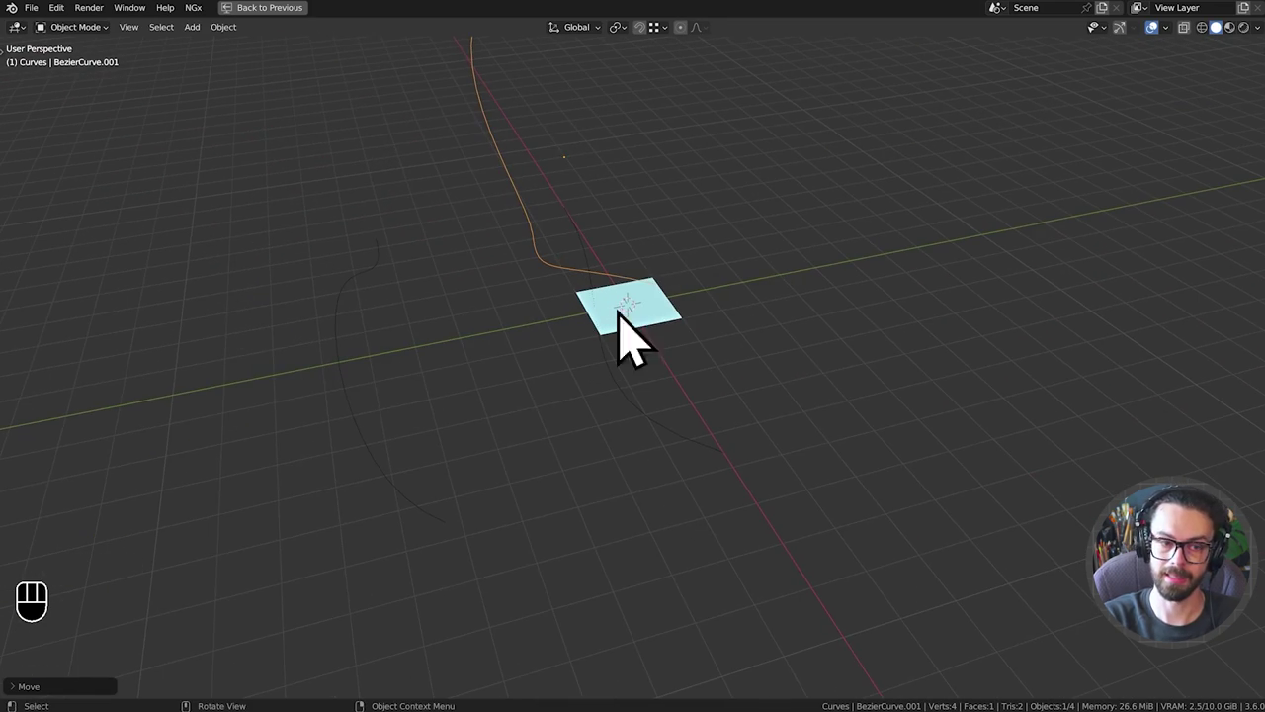
drag(604, 381, 747, 459)
Sketch freehand annotation strokes in the viewport around the plane and curves.
key(f)
click(737, 455)
key(f)
key(d)
click(751, 449)
key(d)
key(d)
key(d)
click(681, 347)
key(d)
key(d)
key(d)
key(d)
click(681, 346)
key(d)
key(d)
key(d)
click(682, 347)
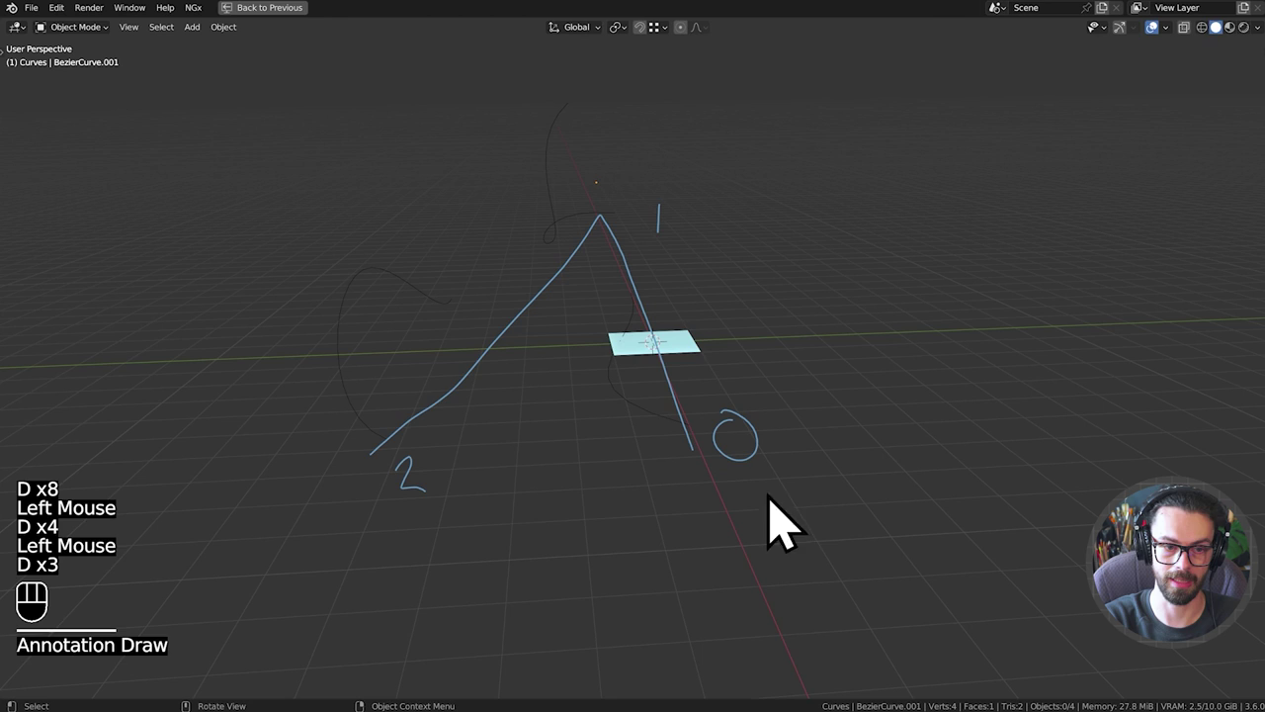
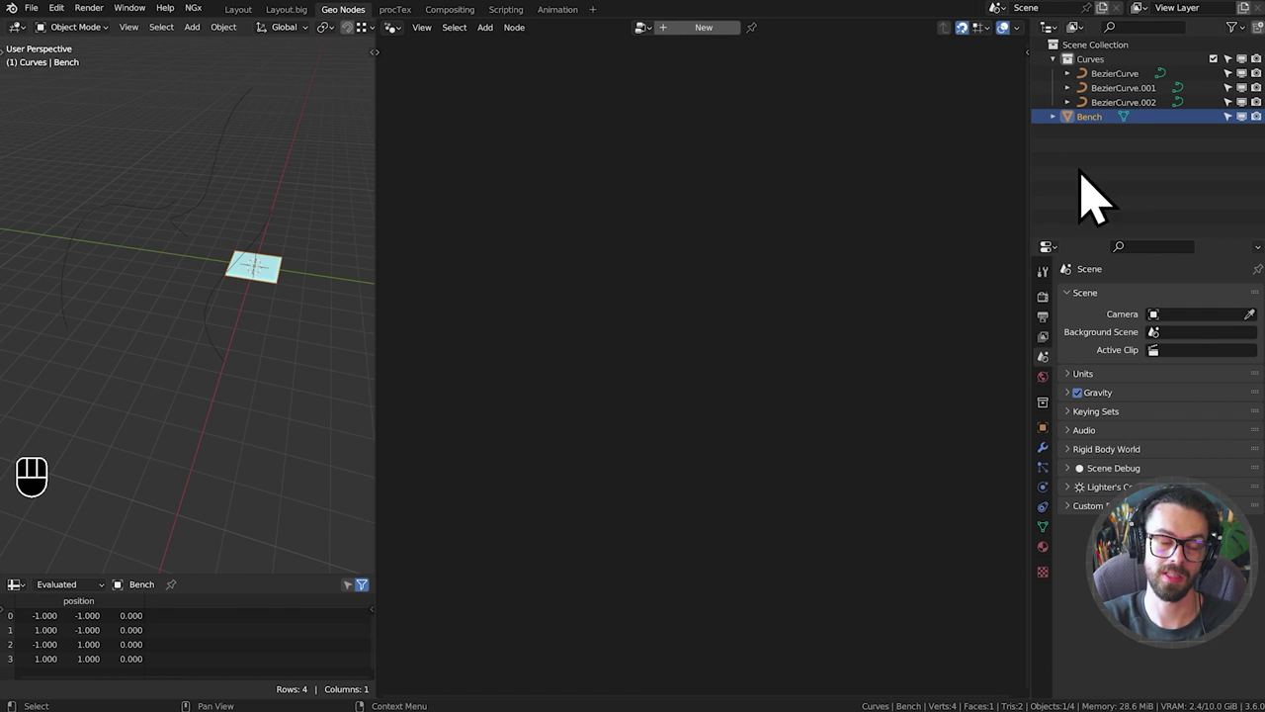
Add a Geometry Nodes modifier to Bench with a new node tree and save the file.
click(1114, 155)
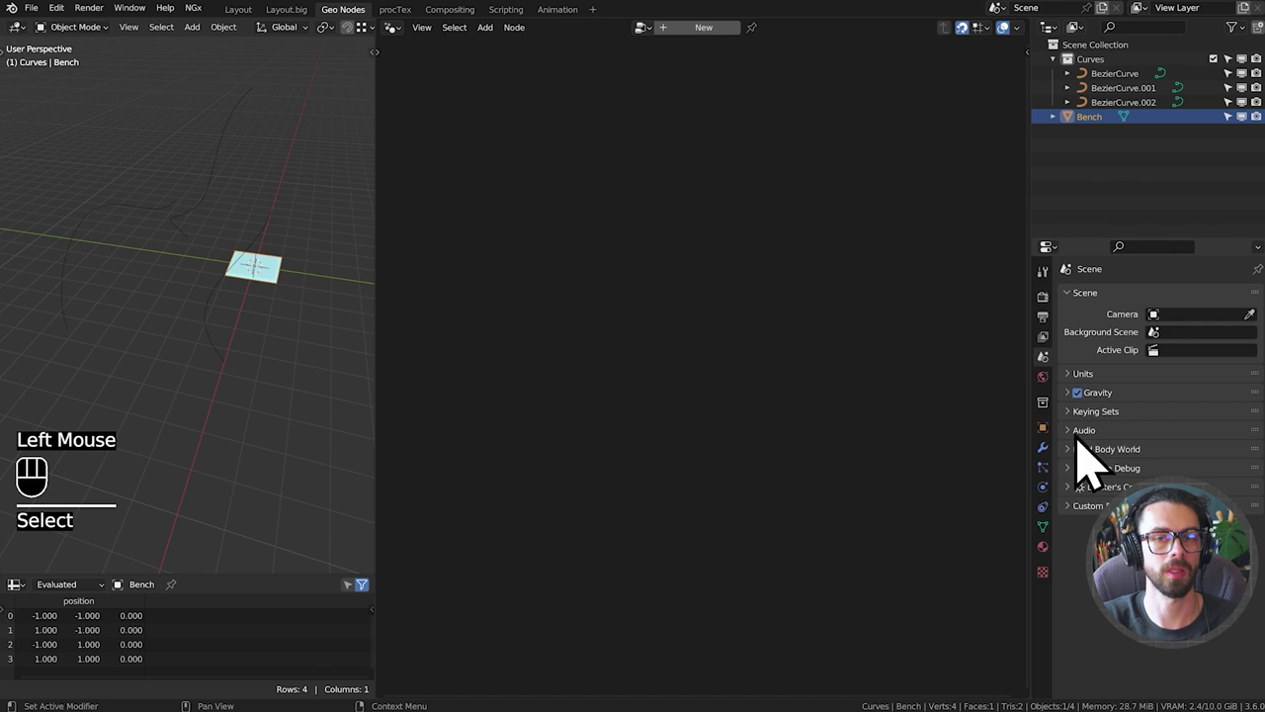
click(1061, 482)
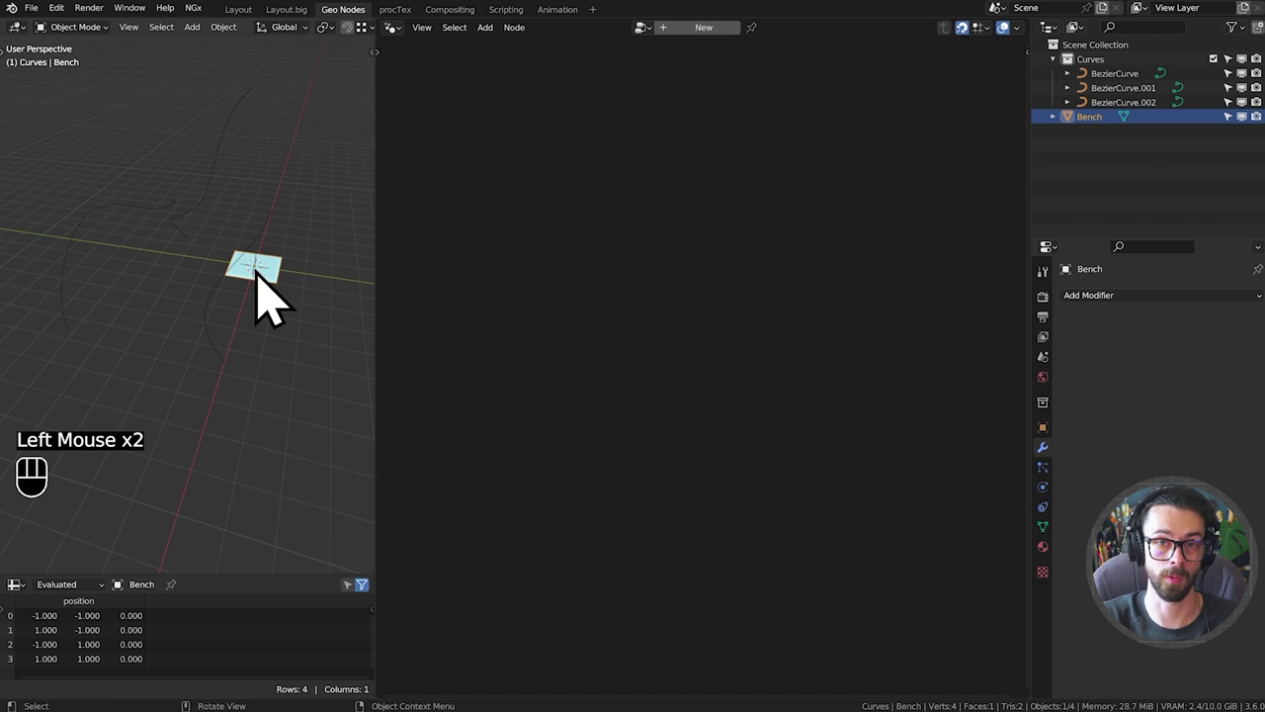
click(708, 61)
drag(670, 308, 654, 380)
middle_click(656, 376)
click(694, 30)
key(ctrl+s)
click(786, 53)
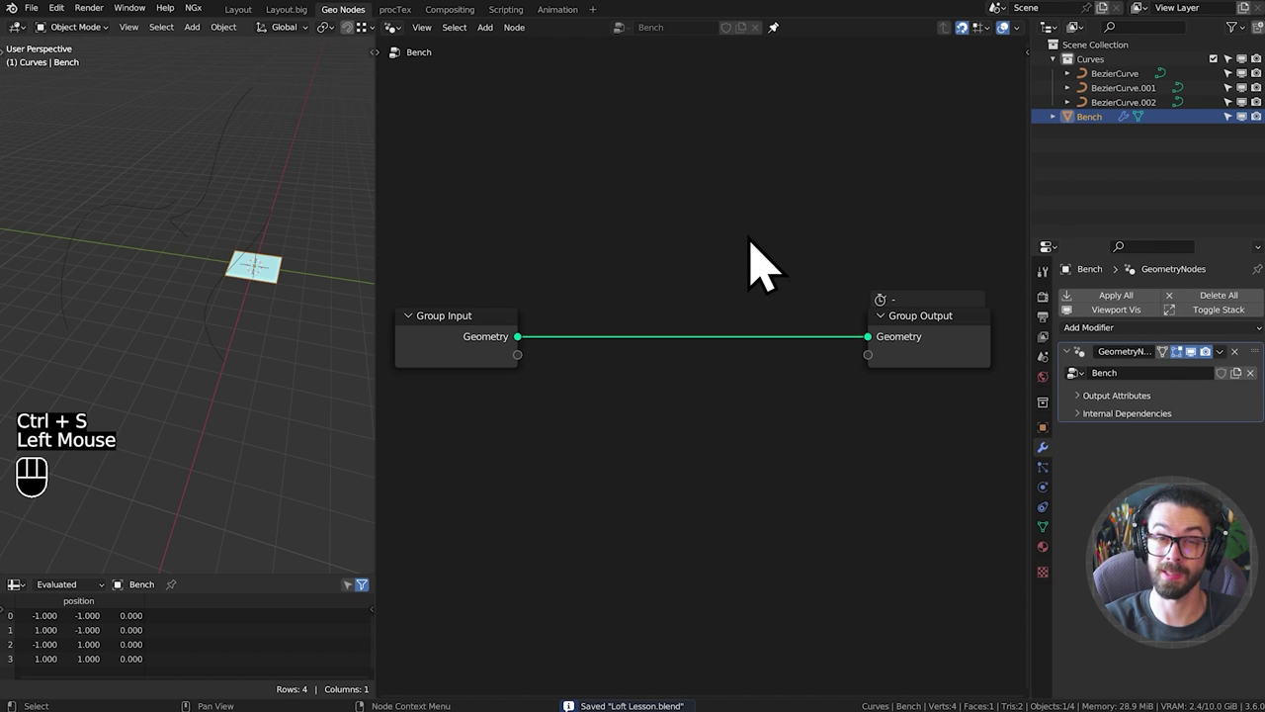
Drop the Curves collection in as Collection Info, link Instances to Group Output and exclude the collection.
click(999, 168)
click(1204, 90)
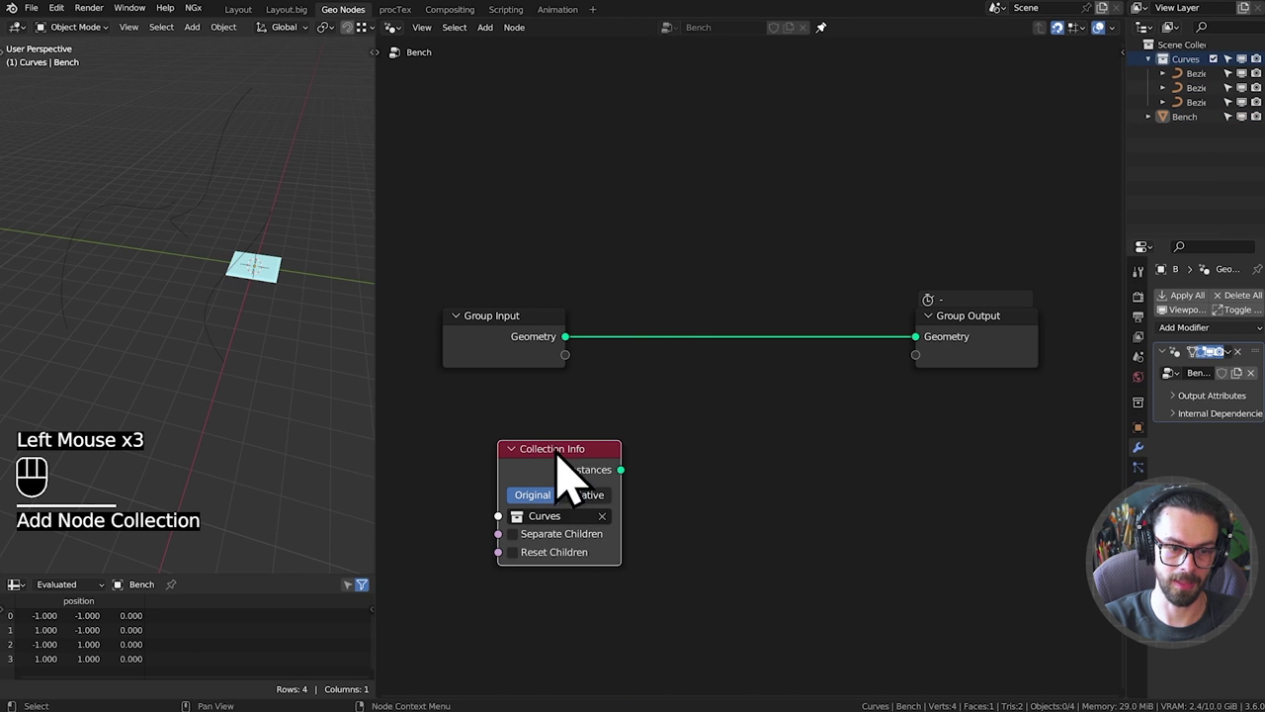
click(569, 490)
click(1232, 90)
click(585, 483)
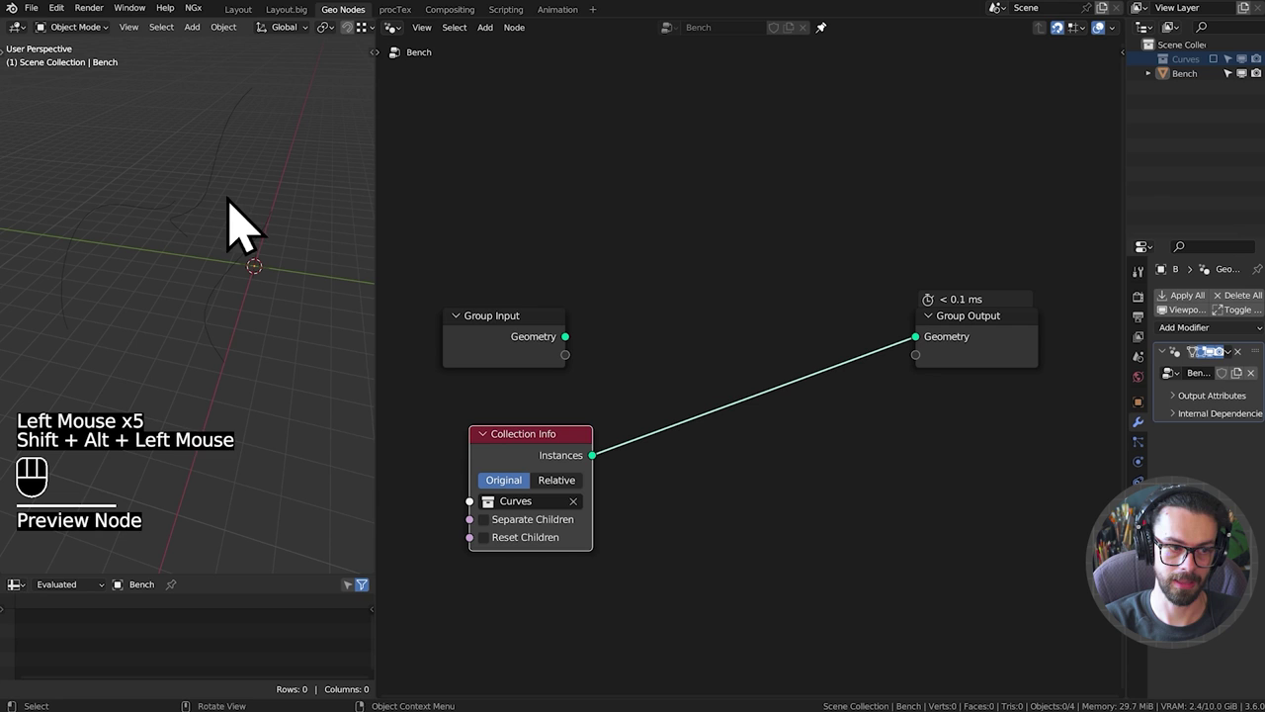
Reselect the Bench object in the viewport to check the instanced curves output.
click(221, 213)
click(499, 372)
key(x)
middle_click(597, 428)
click(621, 351)
key(g)
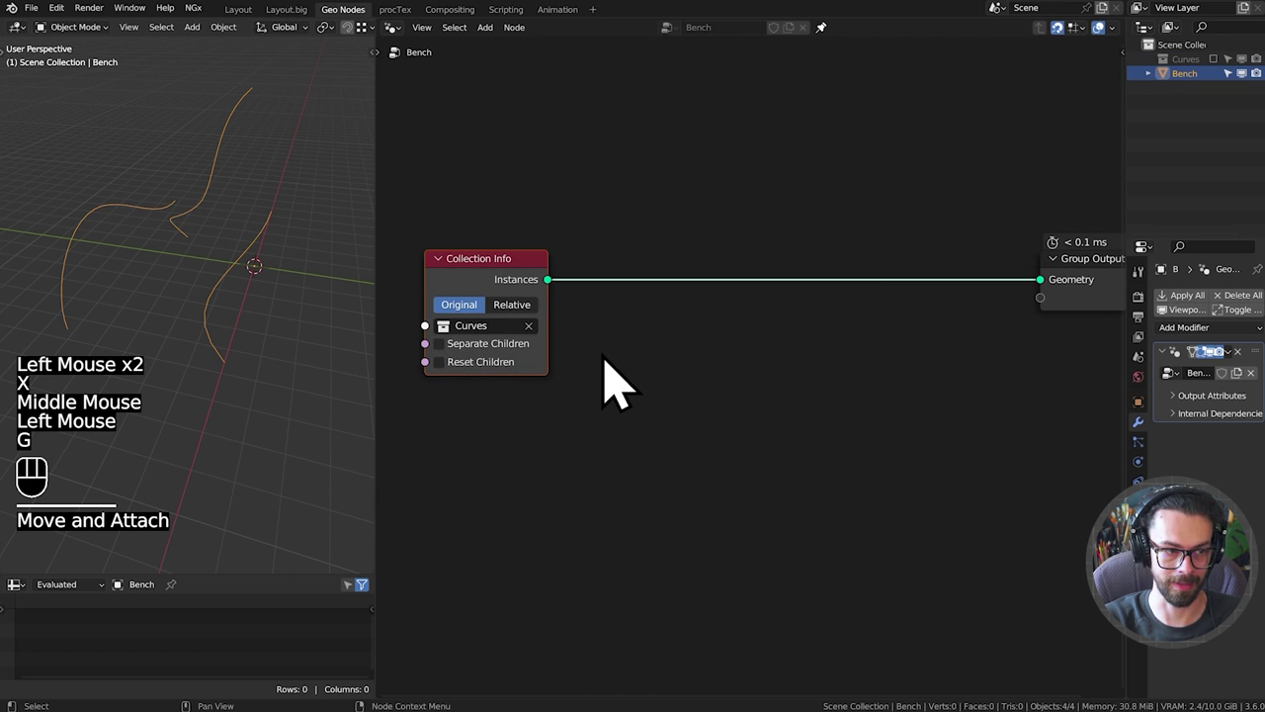
middle_click(616, 388)
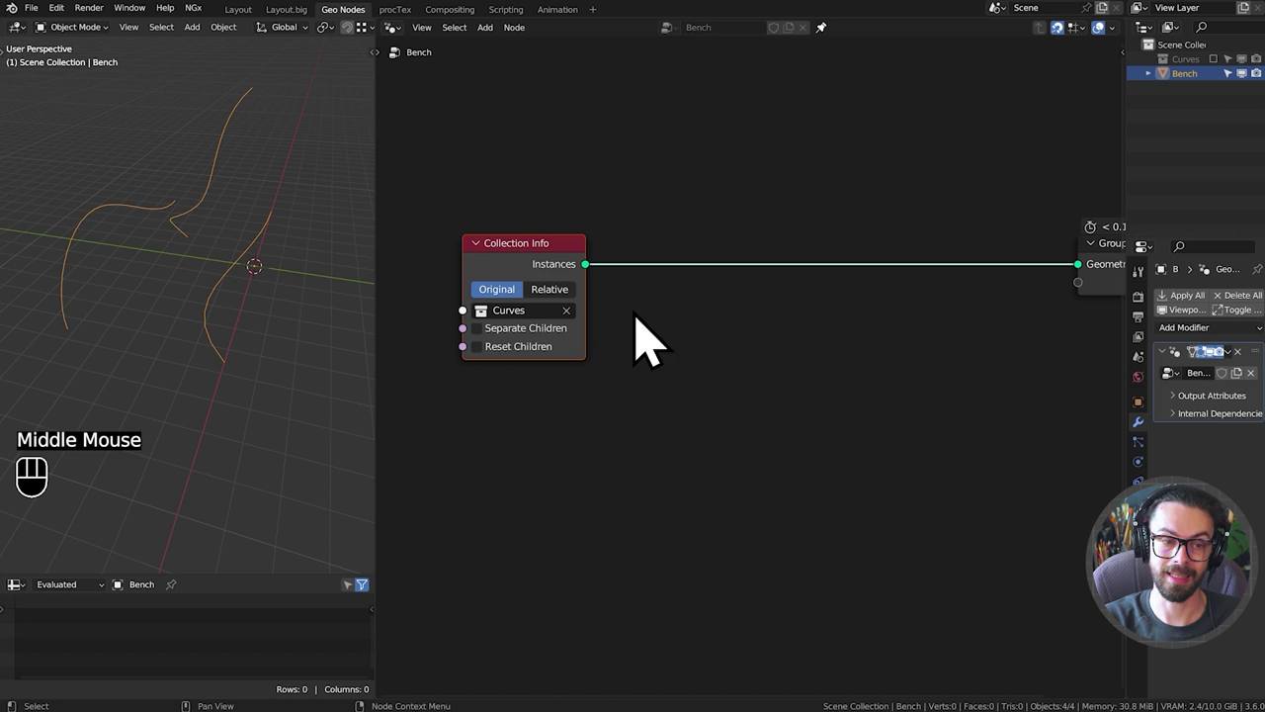
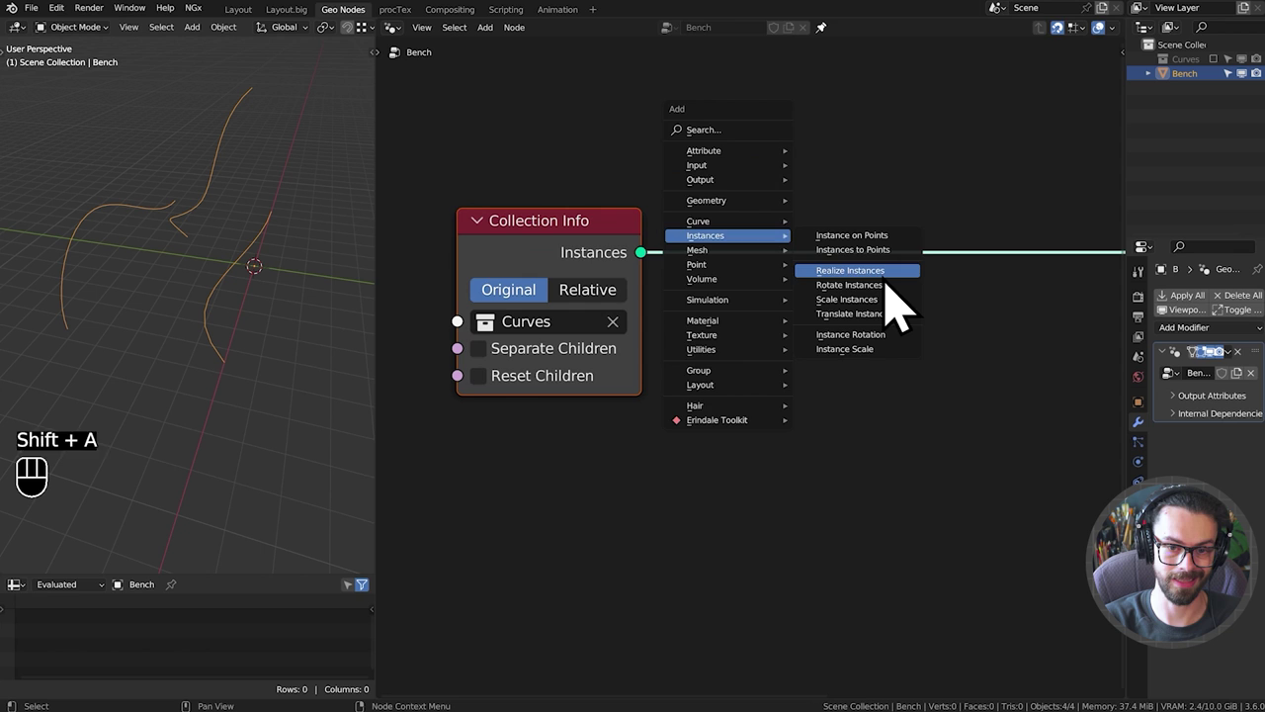
Drop a Realize Instances node onto the Collection Info→Group Output link, sketching annotation notes in the viewport.
click(841, 270)
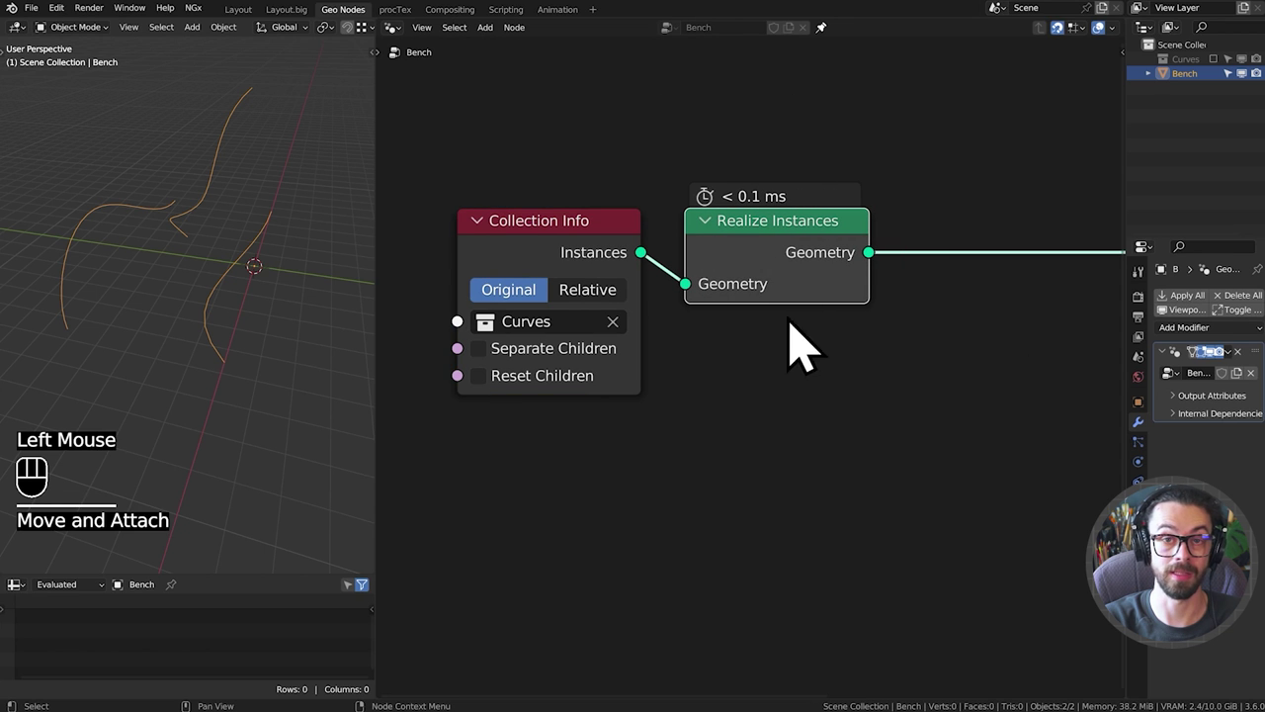
drag(779, 466, 731, 368)
drag(183, 321, 212, 349)
key(d)
click(113, 397)
key(d)
key(d)
key(d)
click(249, 302)
key(d)
key(d)
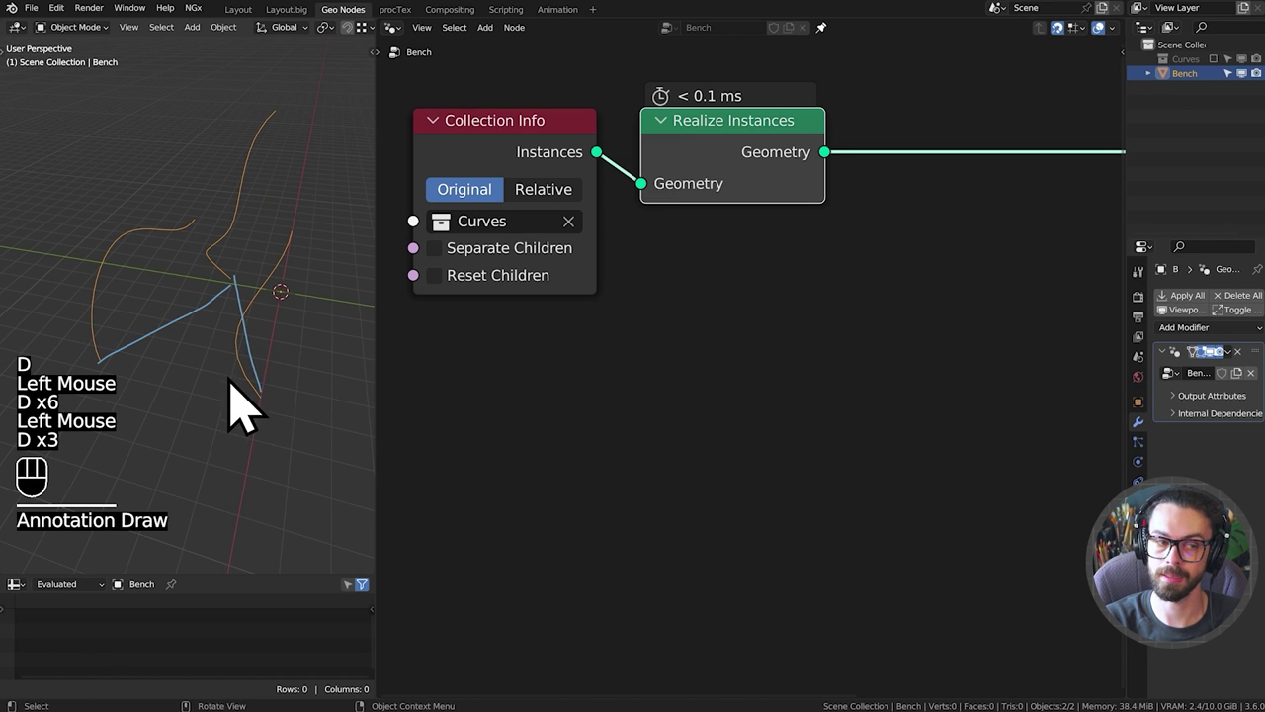
key(d)
click(254, 367)
key(d)
key(d)
click(231, 276)
key(d)
key(d)
key(d)
click(180, 265)
key(d)
key(d)
click(262, 188)
key(d)
click(312, 261)
key(d)
key(d)
key(d)
click(287, 143)
key(d)
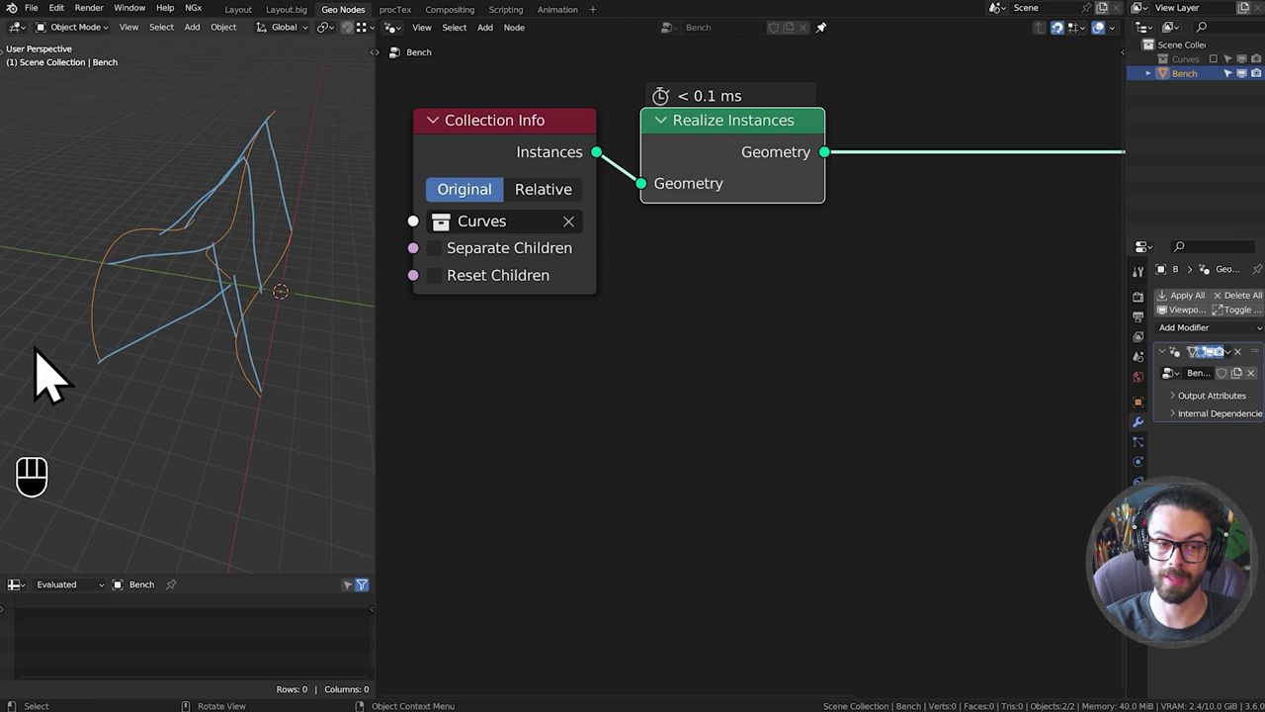
click(765, 327)
drag(787, 311, 744, 373)
middle_click(760, 340)
middle_click(793, 415)
Insert a Resample Curve node after Realize Instances, its Count of 10 driven by a separate Integer node.
key(shift+a)
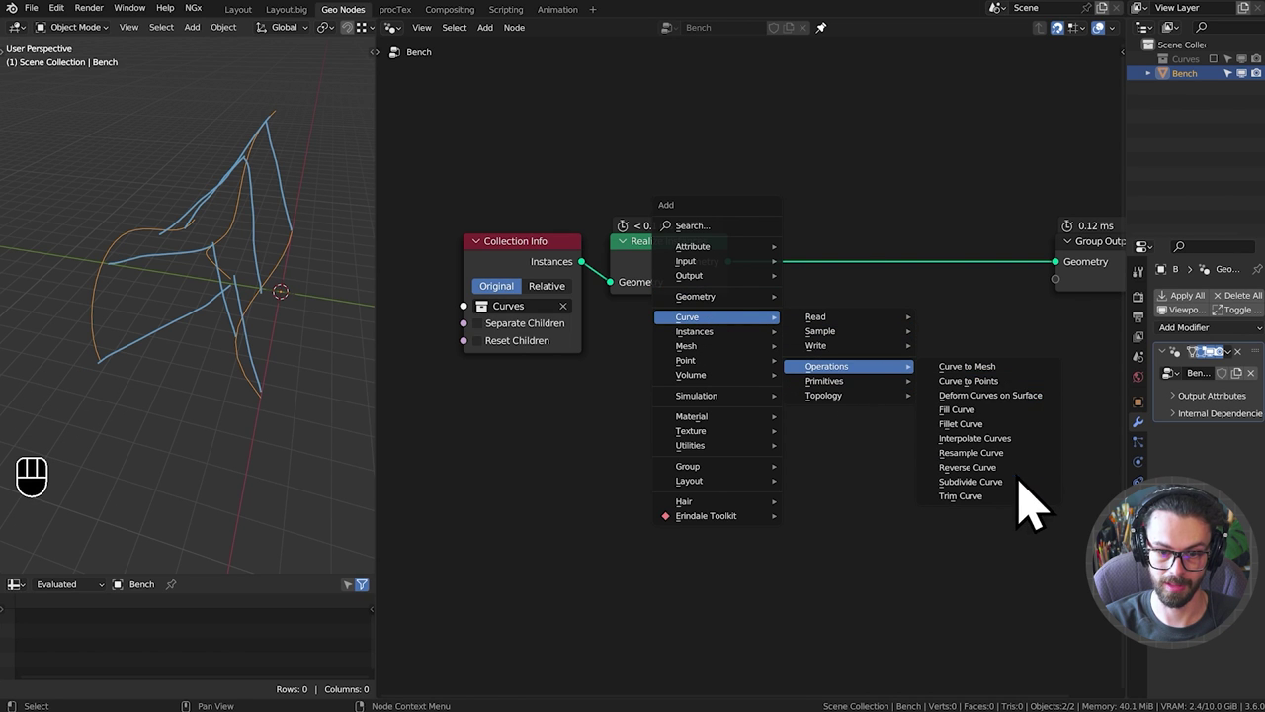
click(849, 276)
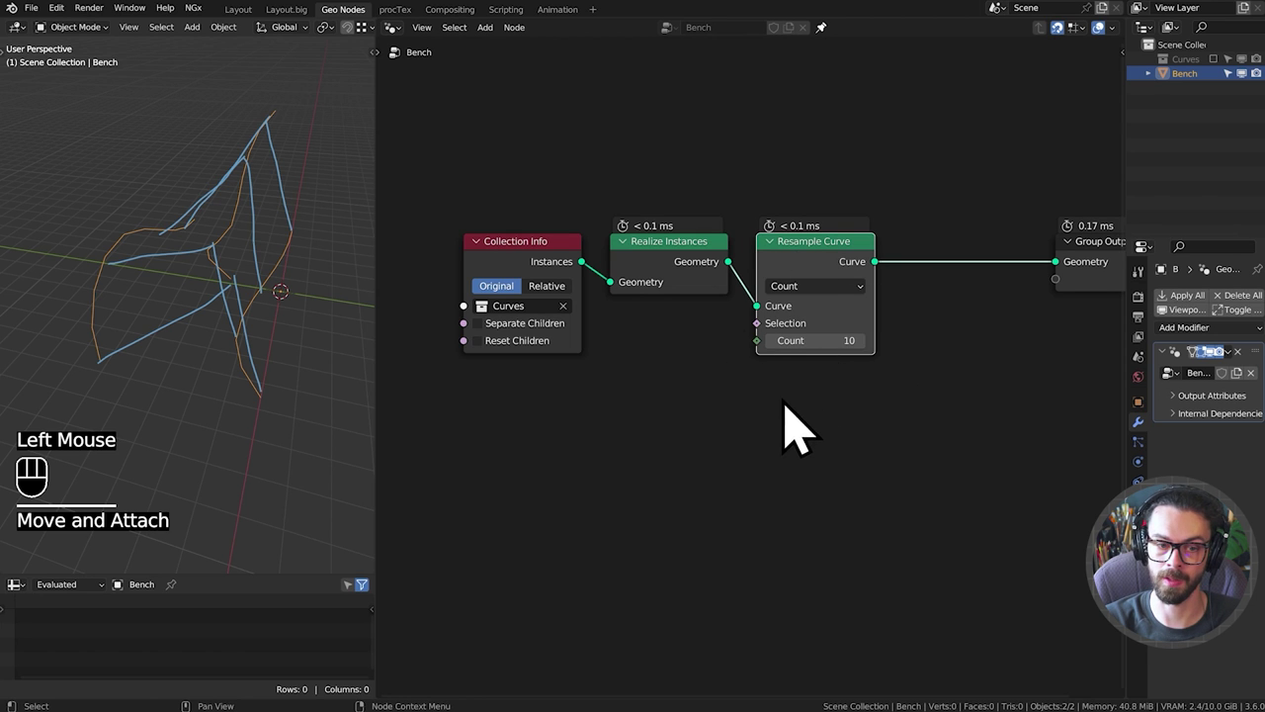
drag(883, 479, 530, 236)
key(g)
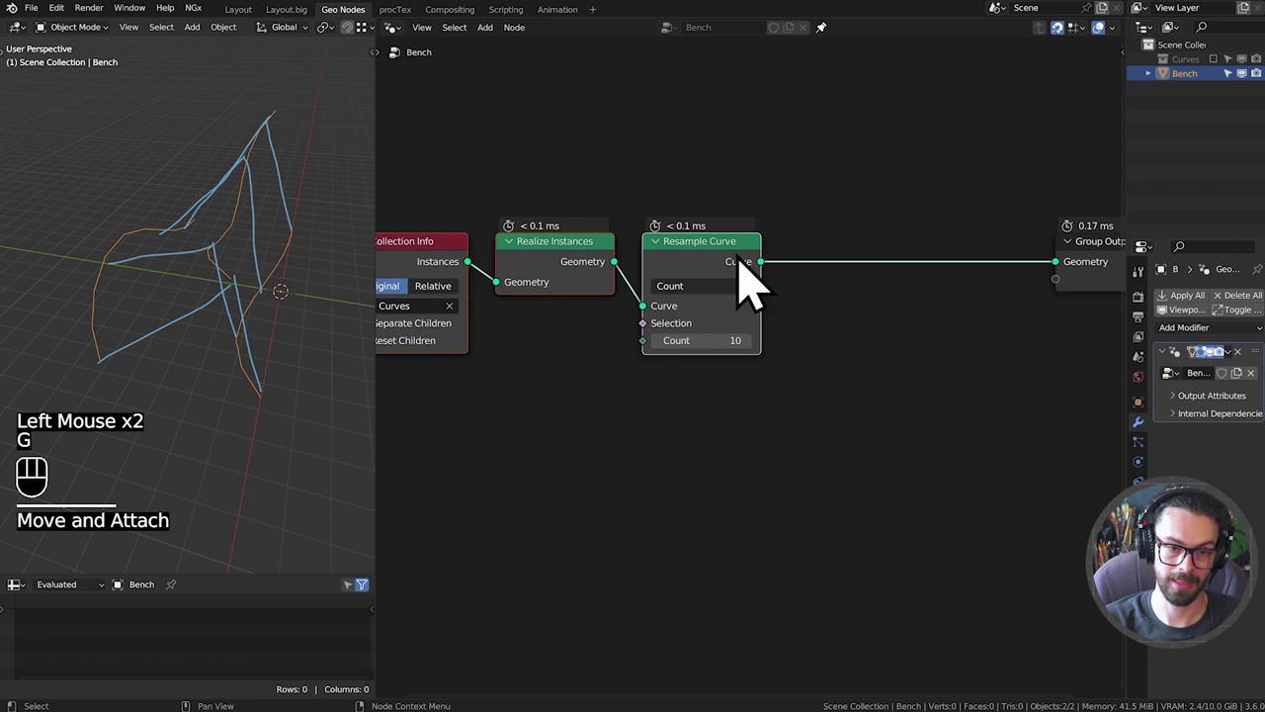
drag(657, 373, 629, 365)
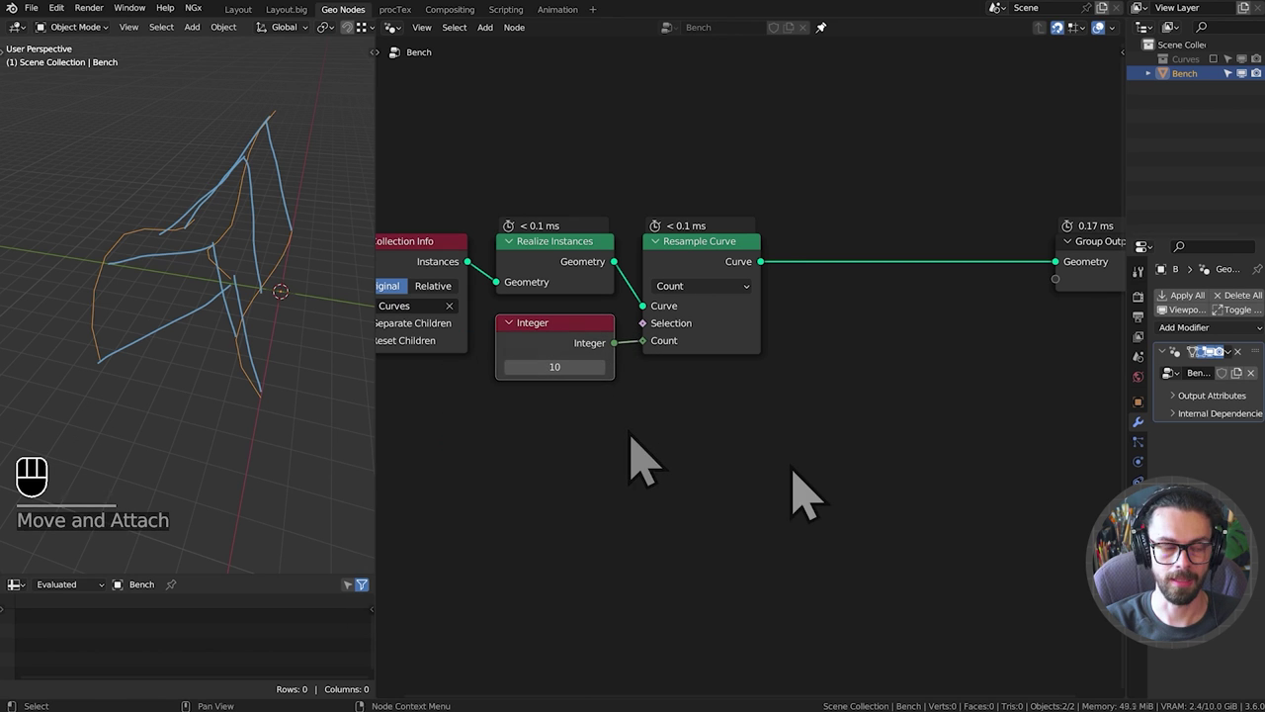
click(804, 497)
middle_click(839, 392)
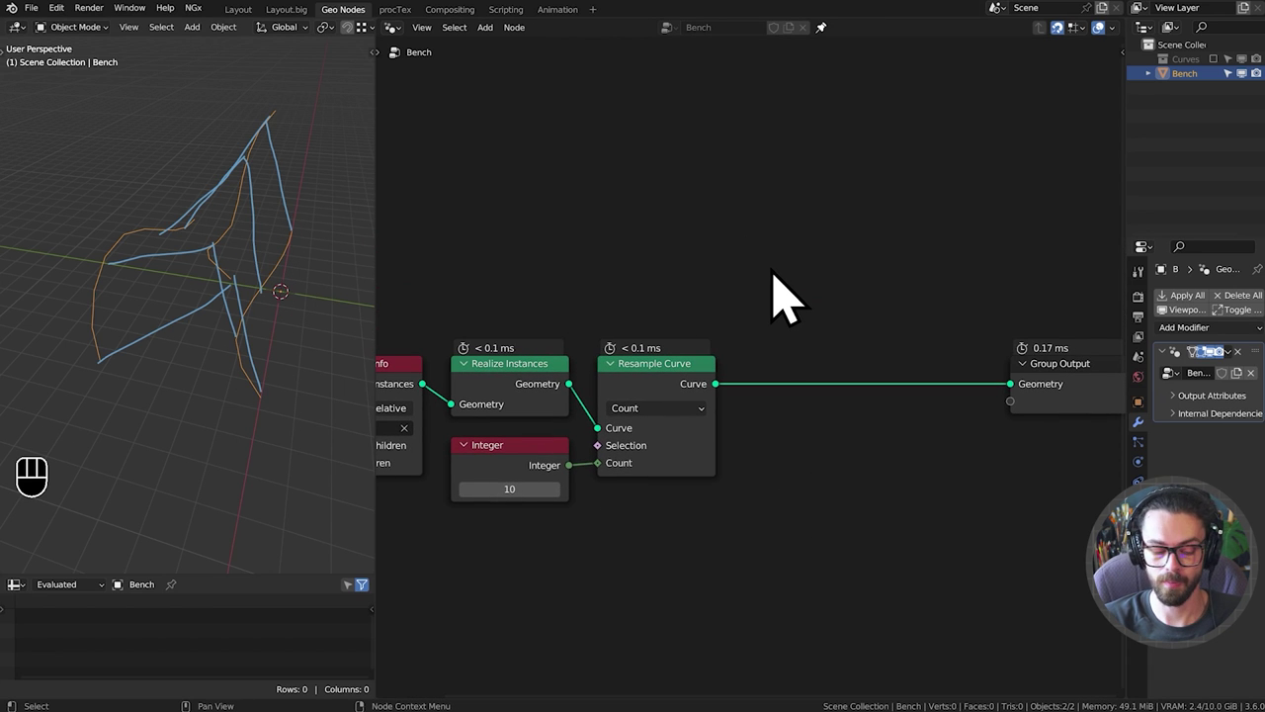
Add a Set Position node and feed the Grid mesh into it.
key(shift+a)
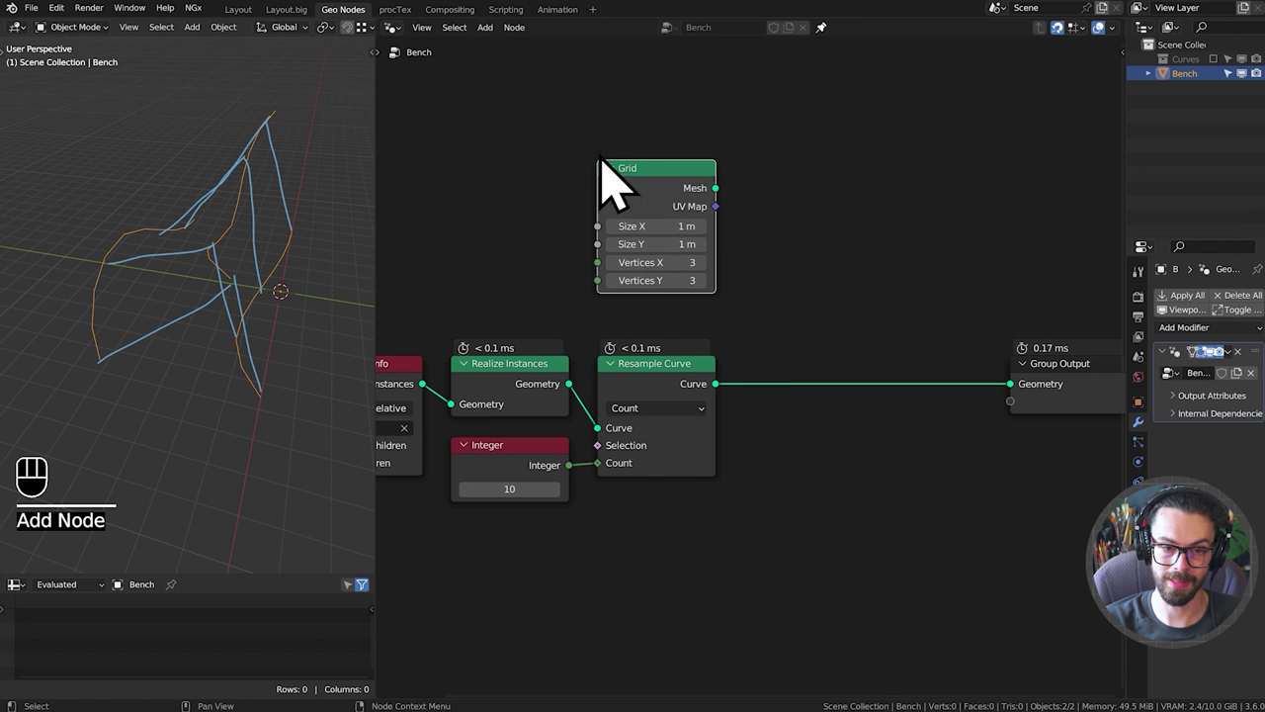
middle_click(816, 367)
click(647, 202)
drag(957, 332, 1104, 462)
key(g)
Add Sample Index (Vector, Point) on Resample Curve: Position→Value, Index→Index, Value→Set Position's Position.
key(shift+a)
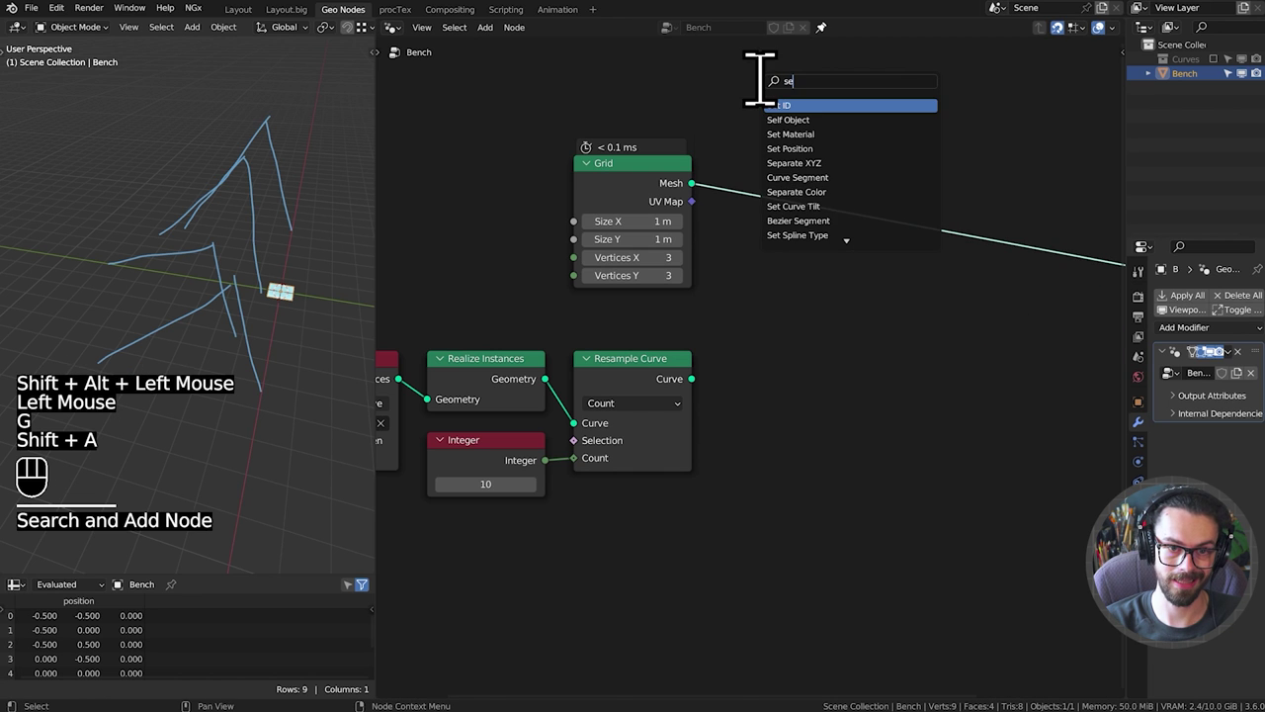
click(851, 202)
drag(721, 407, 803, 384)
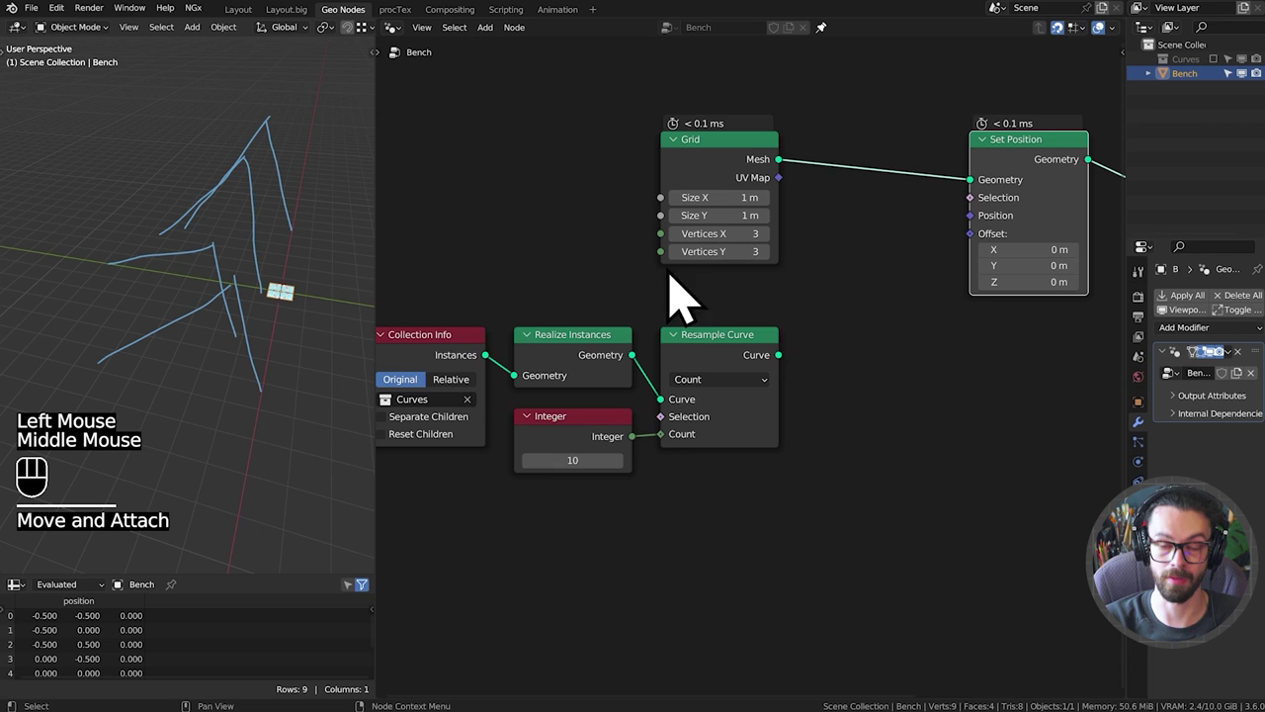
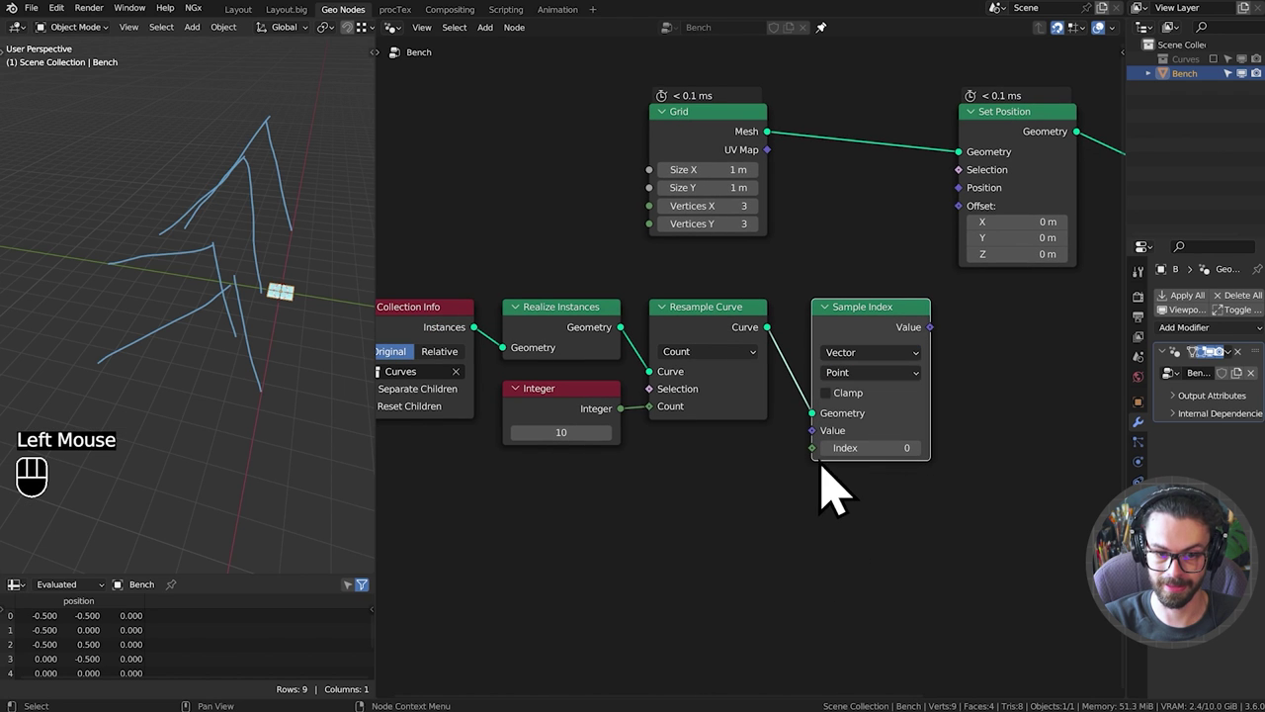
drag(828, 470, 788, 484)
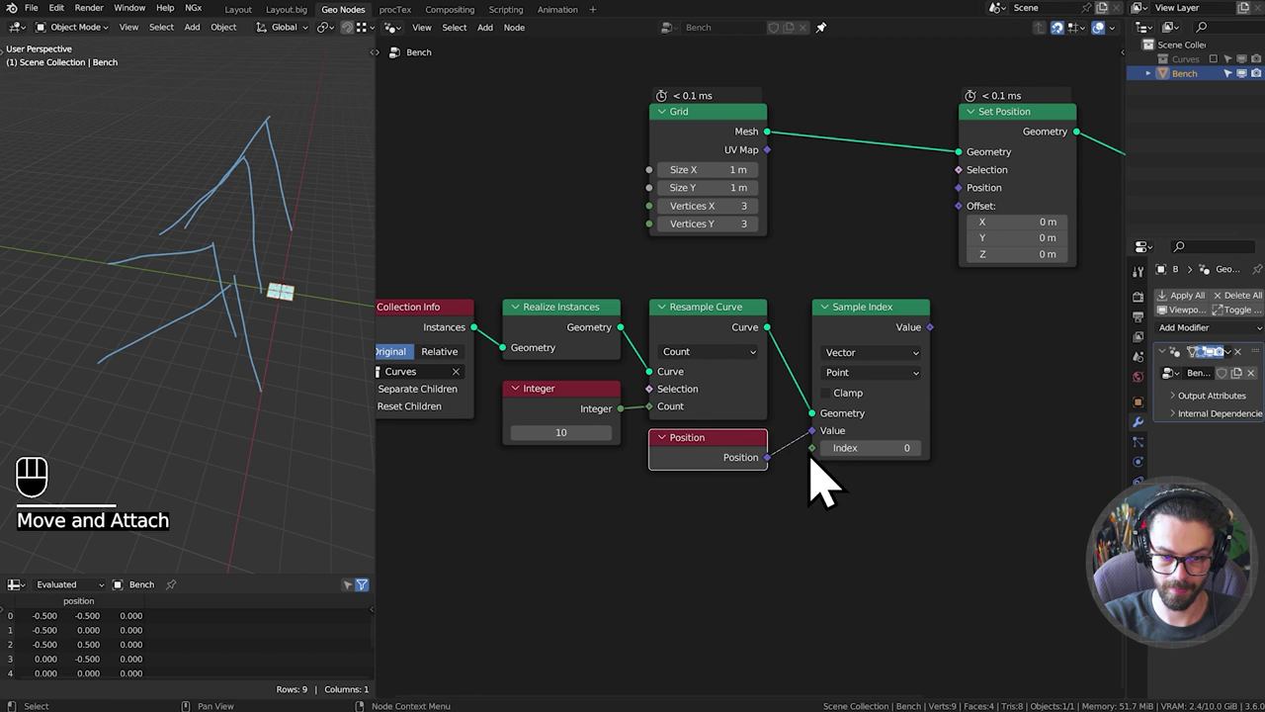
drag(764, 564, 788, 528)
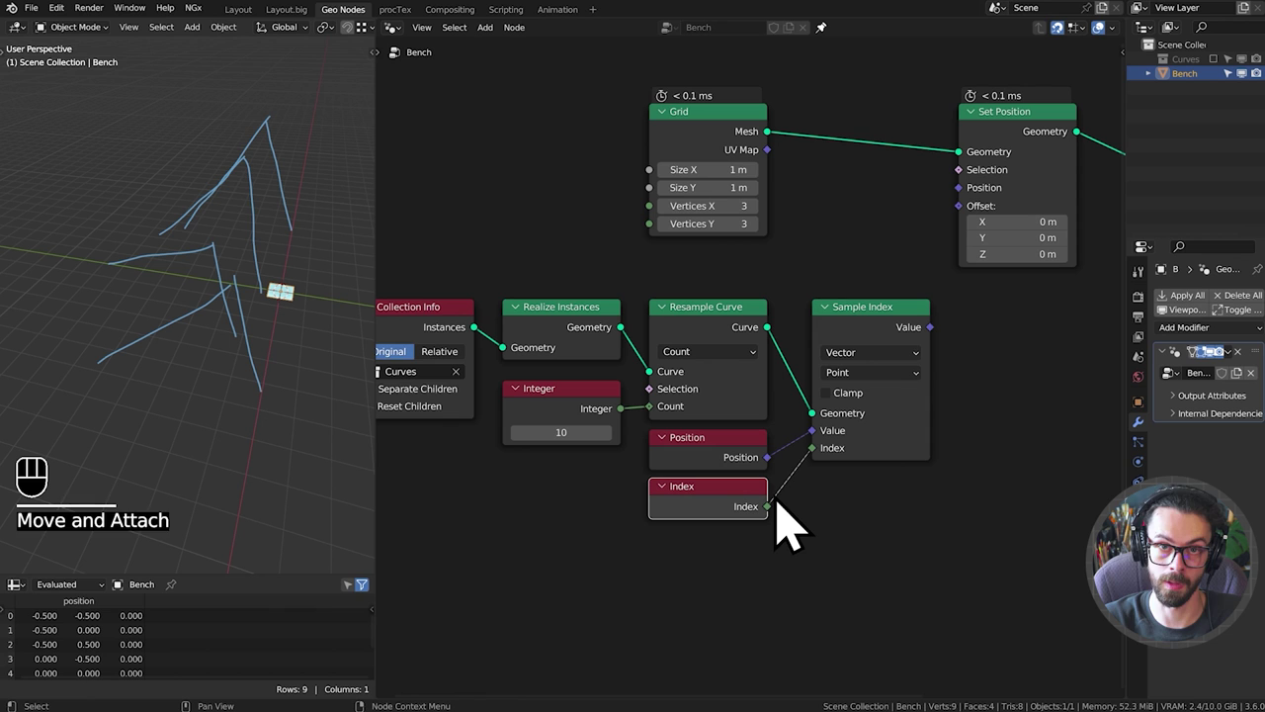
click(871, 346)
drag(932, 355, 978, 214)
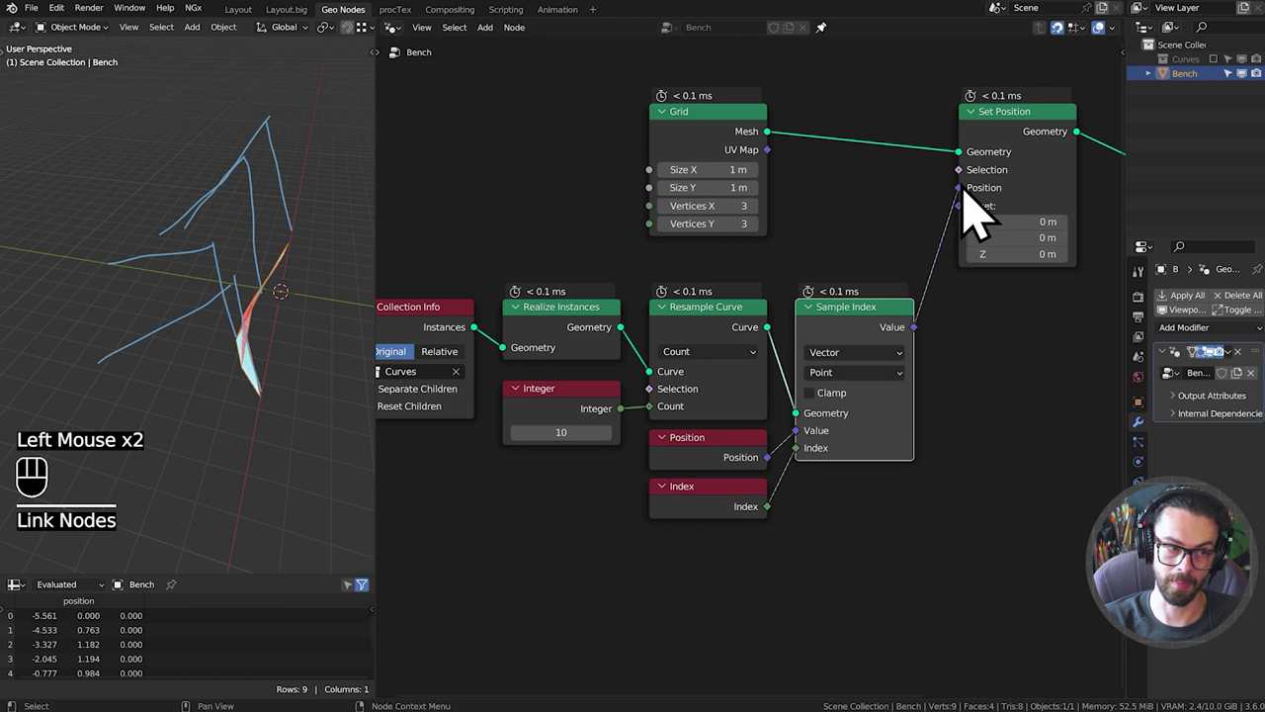
Tidy the node layout, moving the Grid node beside Set Position.
click(734, 170)
drag(237, 366, 170, 350)
drag(252, 375, 234, 358)
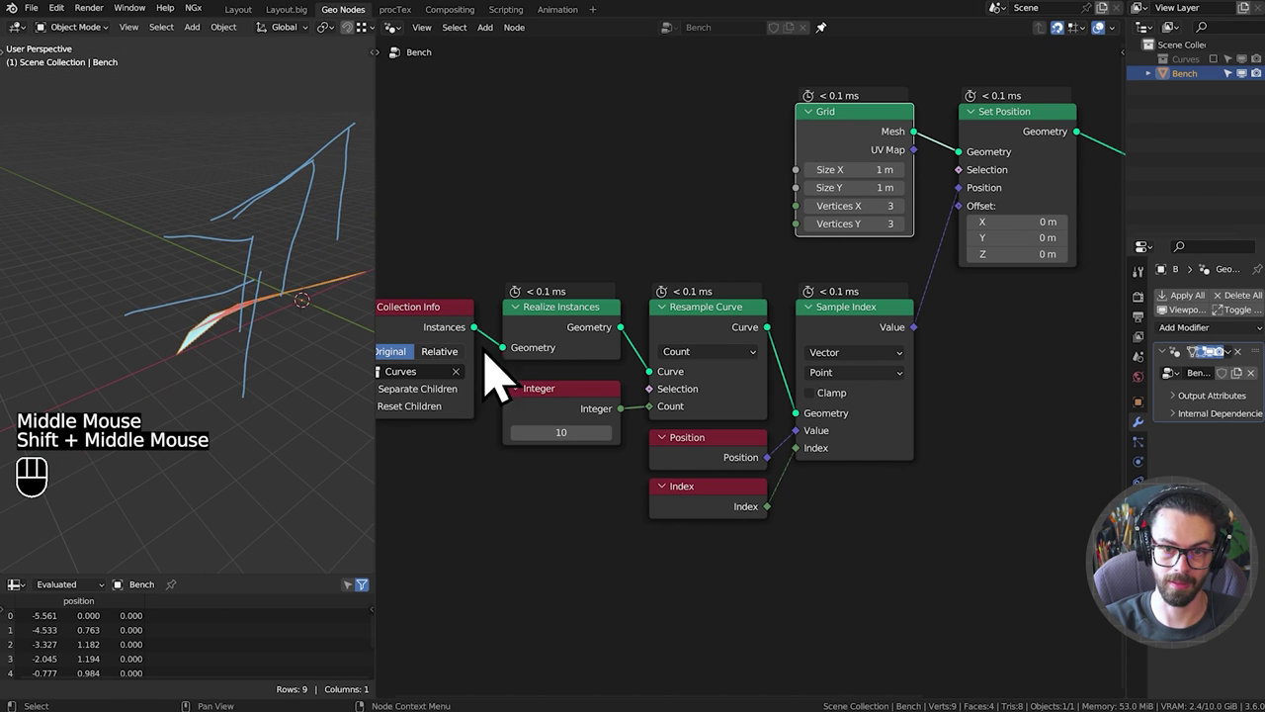
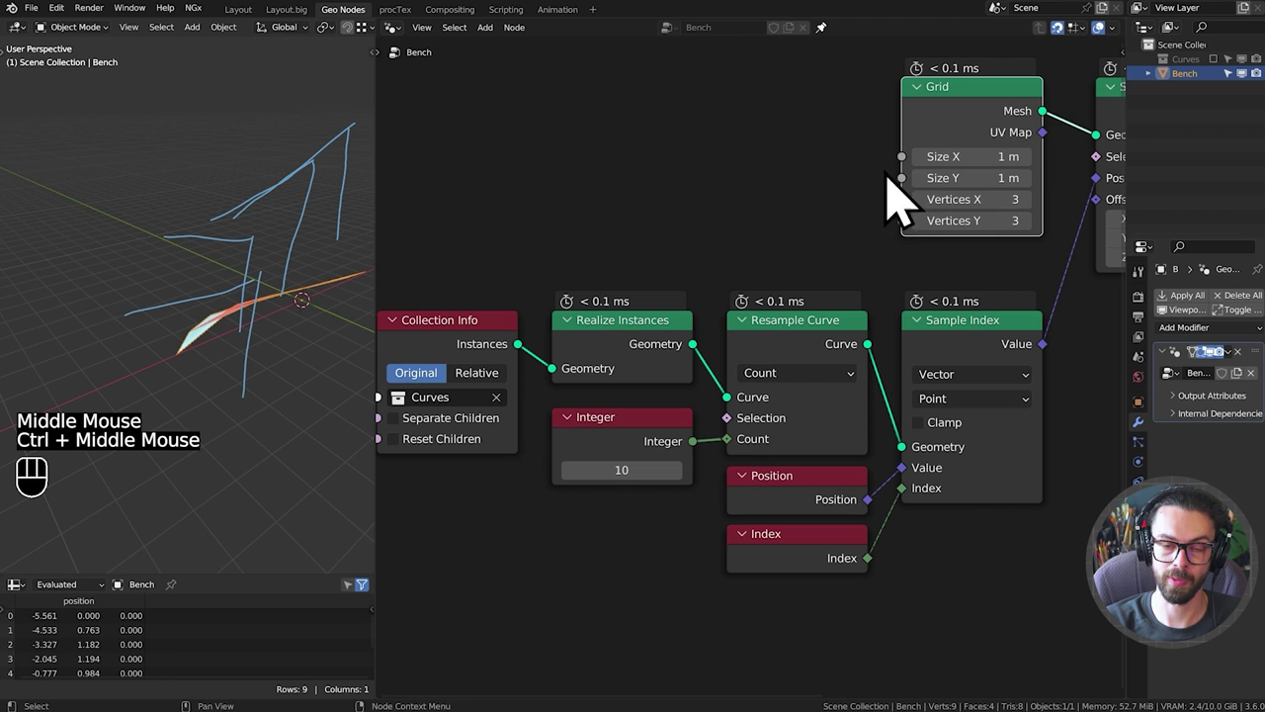
Preview the resampled curves in the viewport and sketch annotation strokes over them.
drag(232, 282, 245, 287)
key(d)
drag(271, 433, 157, 350)
key(d)
middle_click(914, 335)
click(788, 373)
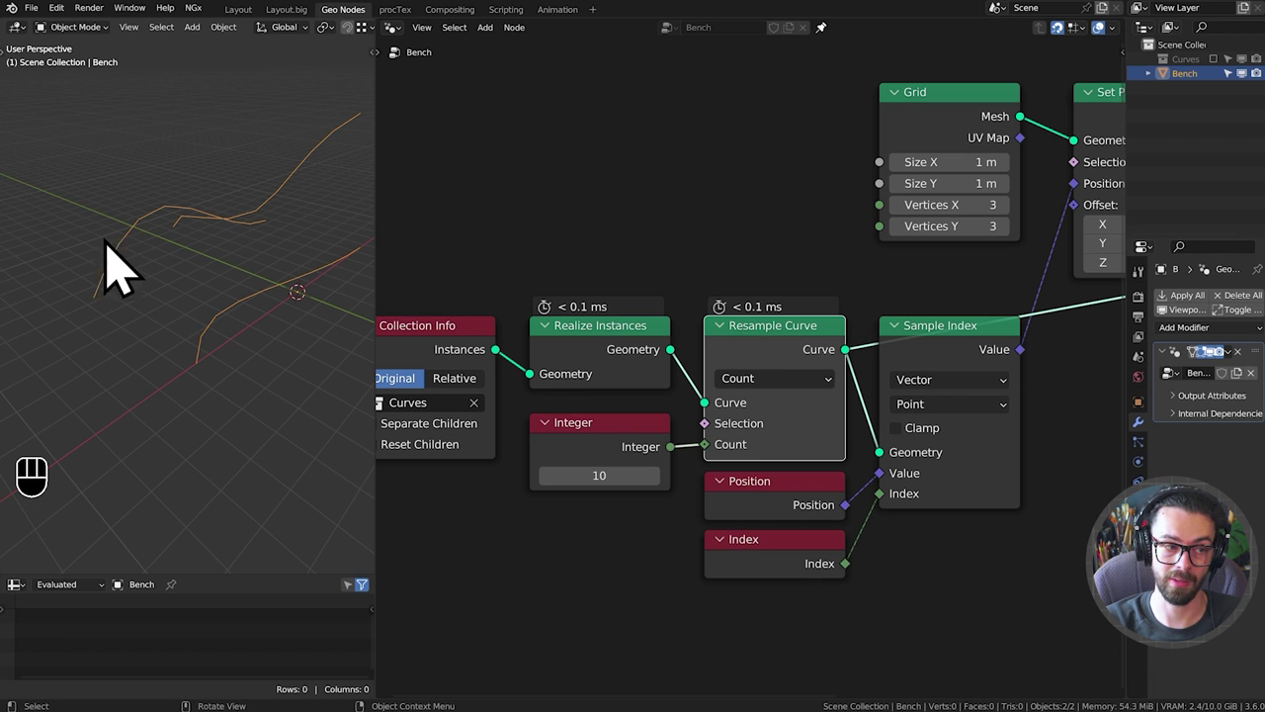
key(d)
click(222, 410)
key(d)
key(d)
click(192, 273)
key(d)
key(d)
key(d)
click(96, 343)
key(d)
key(d)
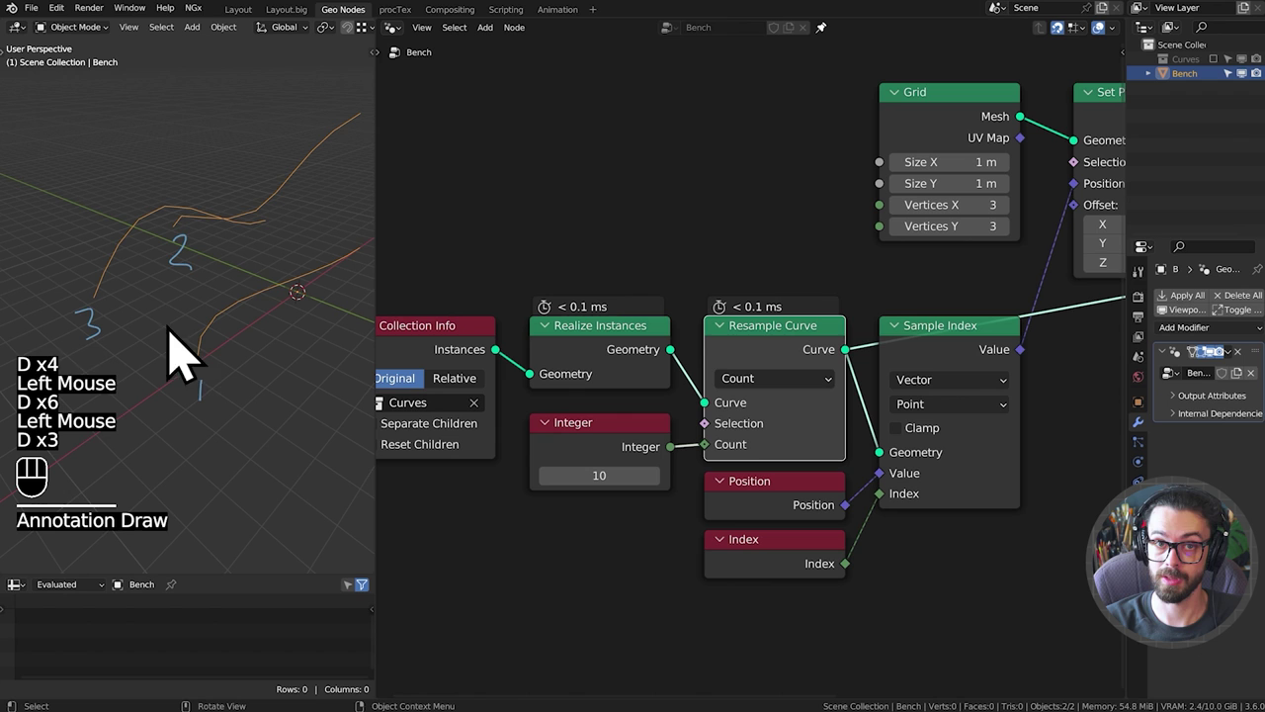
key(d)
right_click(219, 240)
key(d)
drag(689, 305, 771, 332)
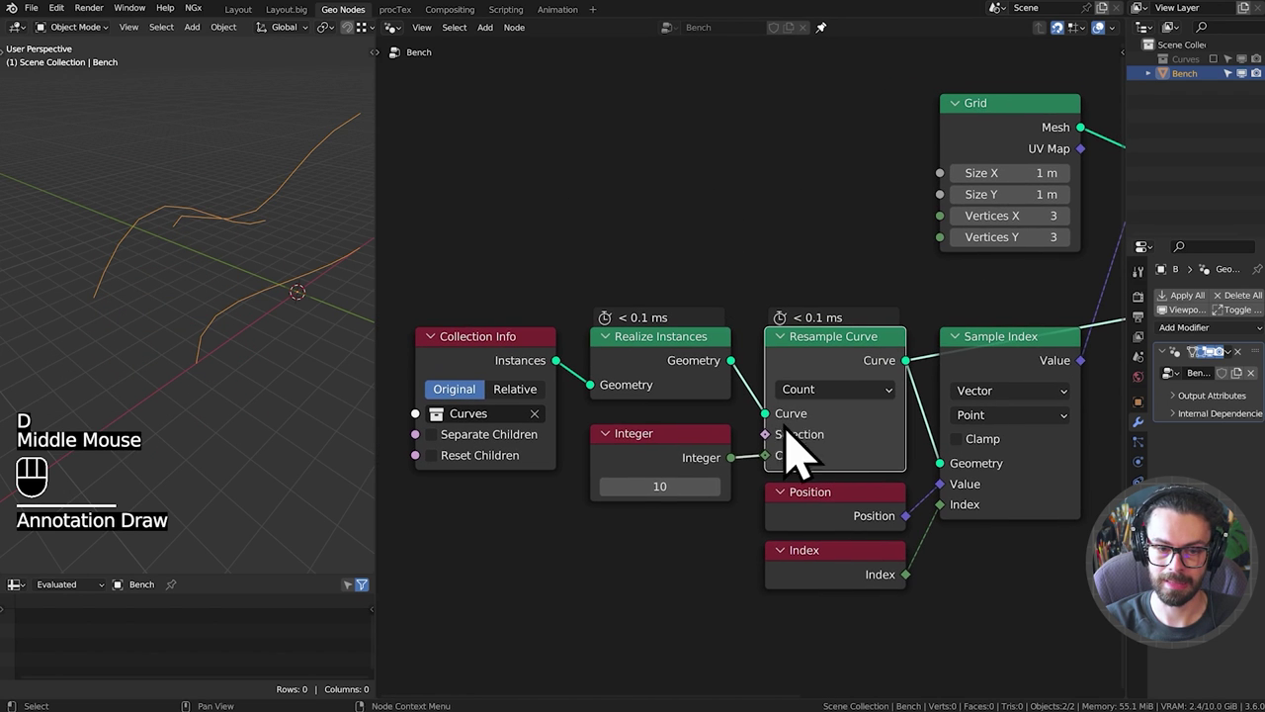
Link the Integer count into Grid's Vertices X, then move that link to Vertices Y.
drag(747, 490, 756, 465)
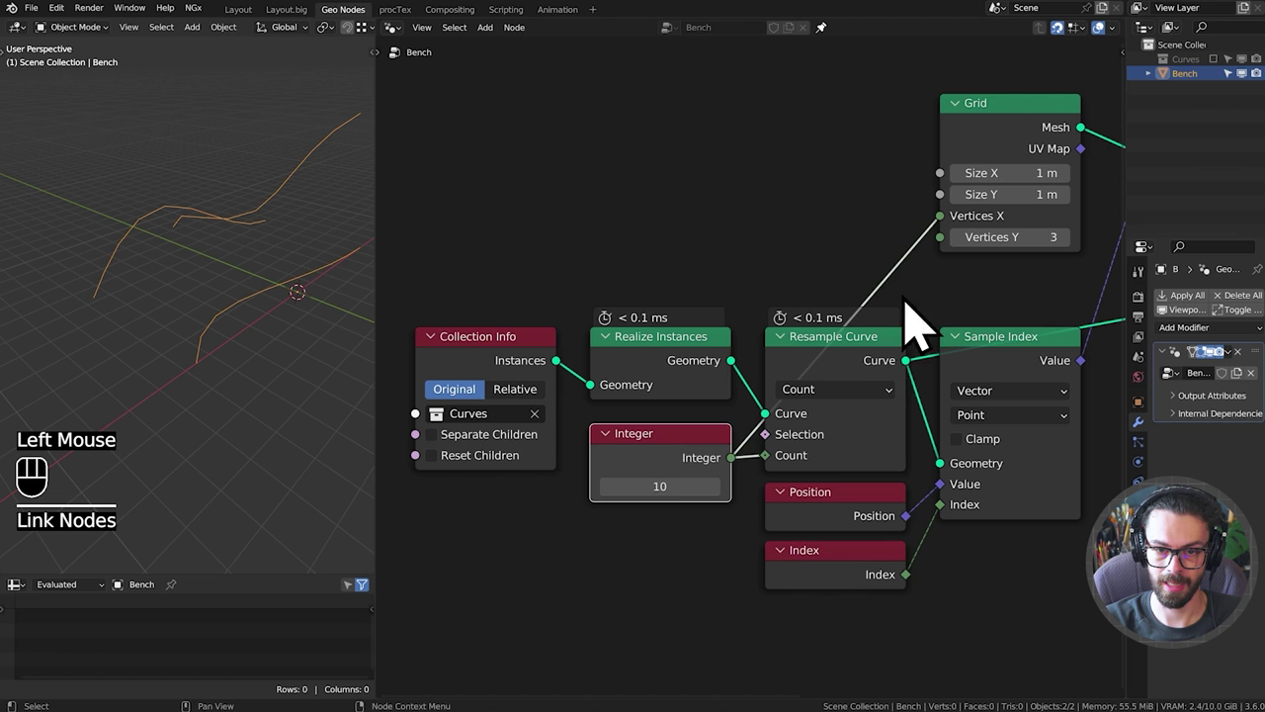
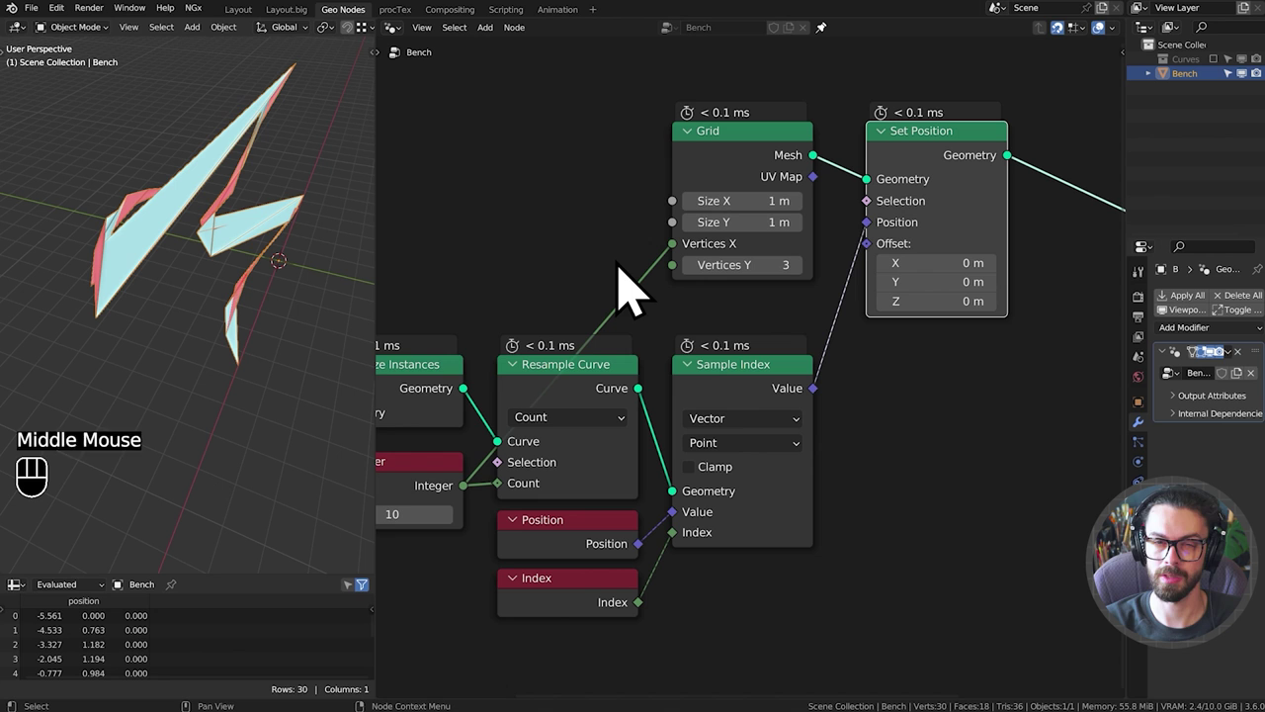
drag(710, 293, 844, 287)
middle_click(844, 287)
middle_click(841, 266)
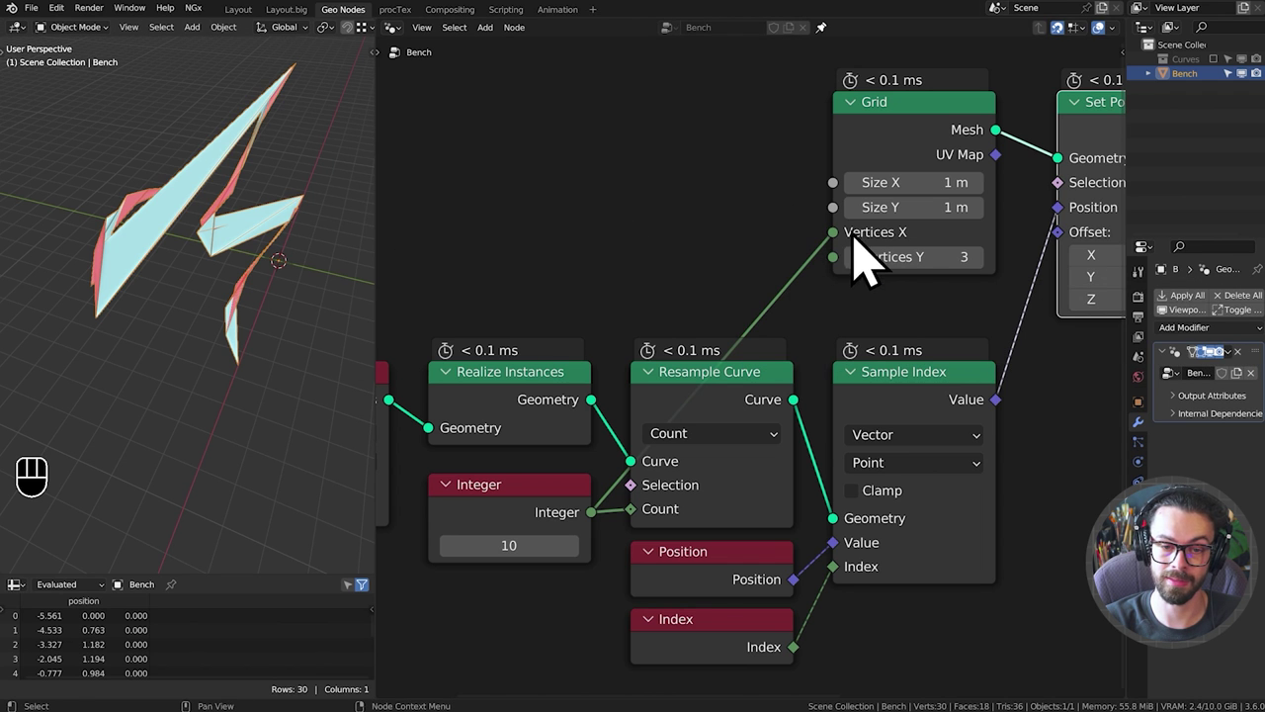
drag(850, 264, 851, 289)
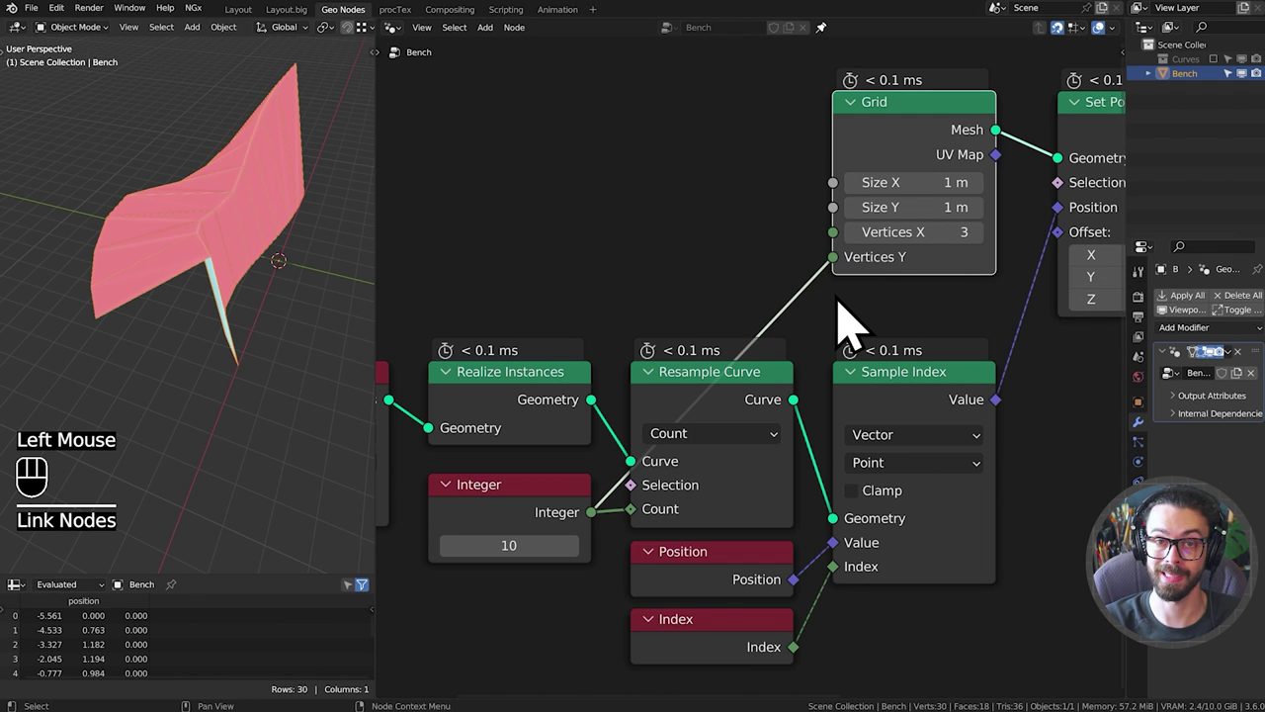
Orbit the 3D view around the grid surface and pan to empty space above the Grid node.
drag(169, 275, 232, 206)
drag(146, 343, 91, 410)
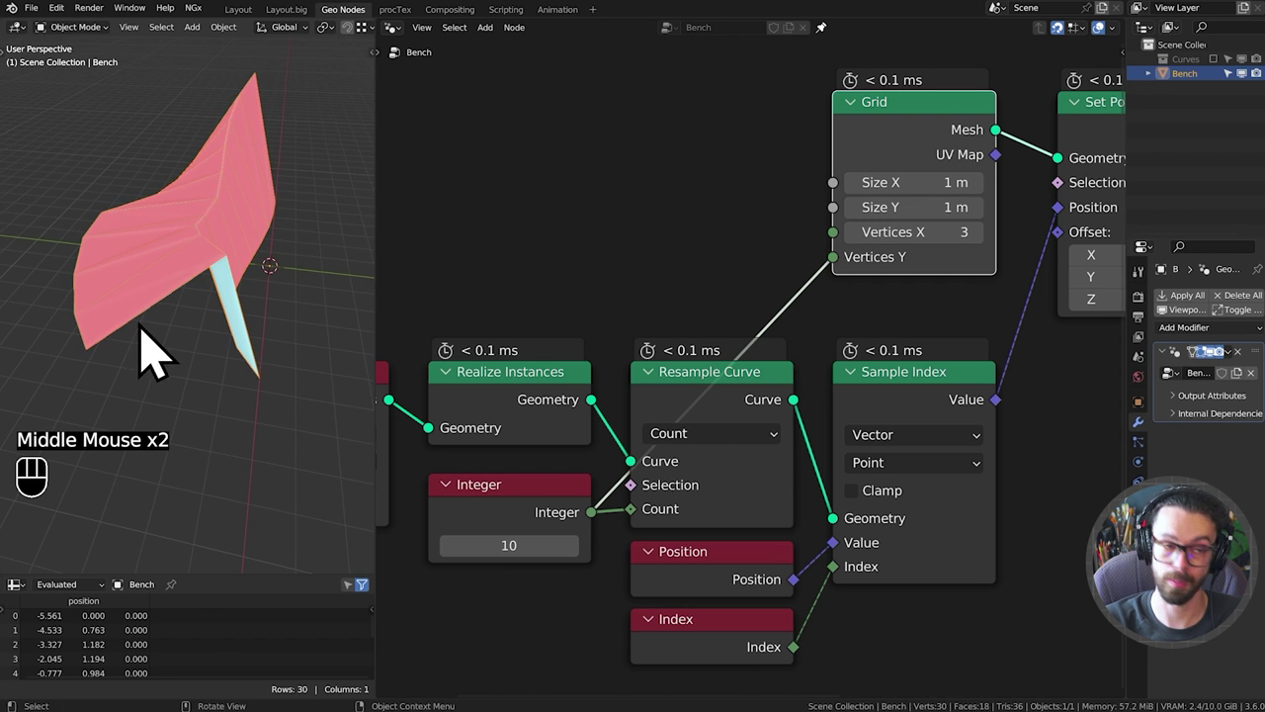
drag(181, 305, 162, 358)
drag(161, 364, 108, 315)
scroll(down, 3)
drag(211, 343, 214, 268)
drag(207, 299, 228, 311)
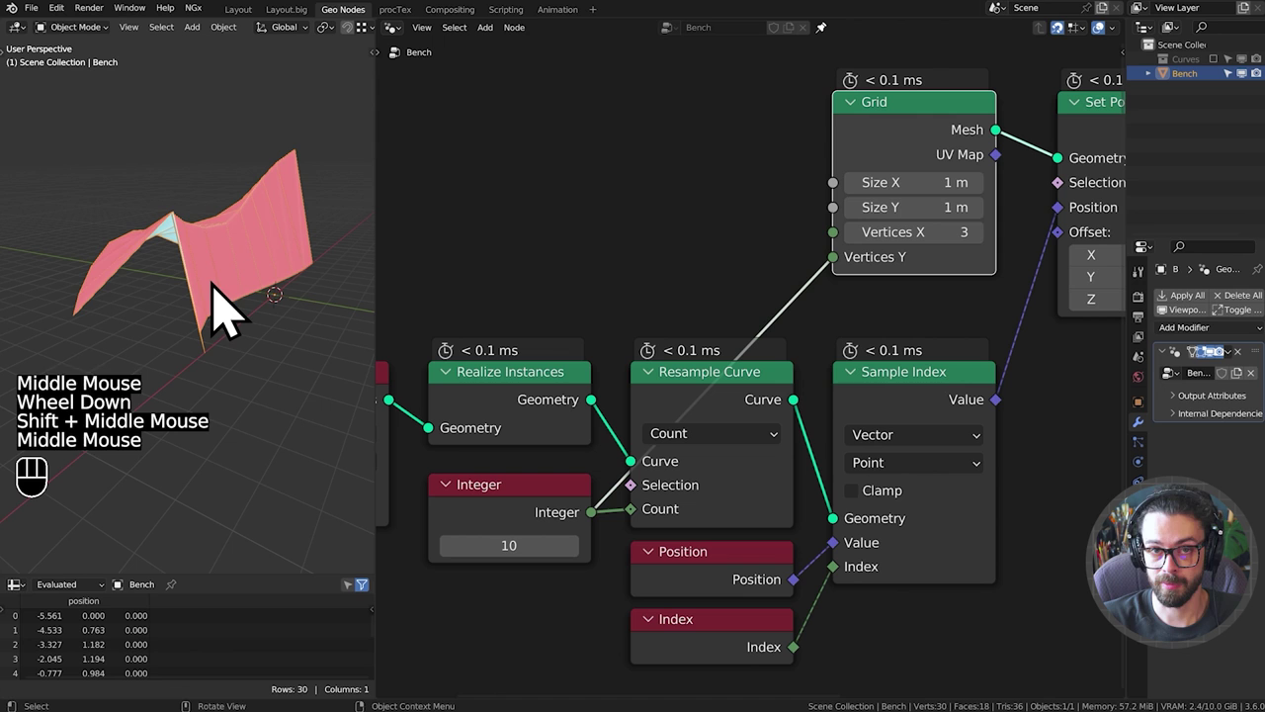
drag(234, 325, 215, 369)
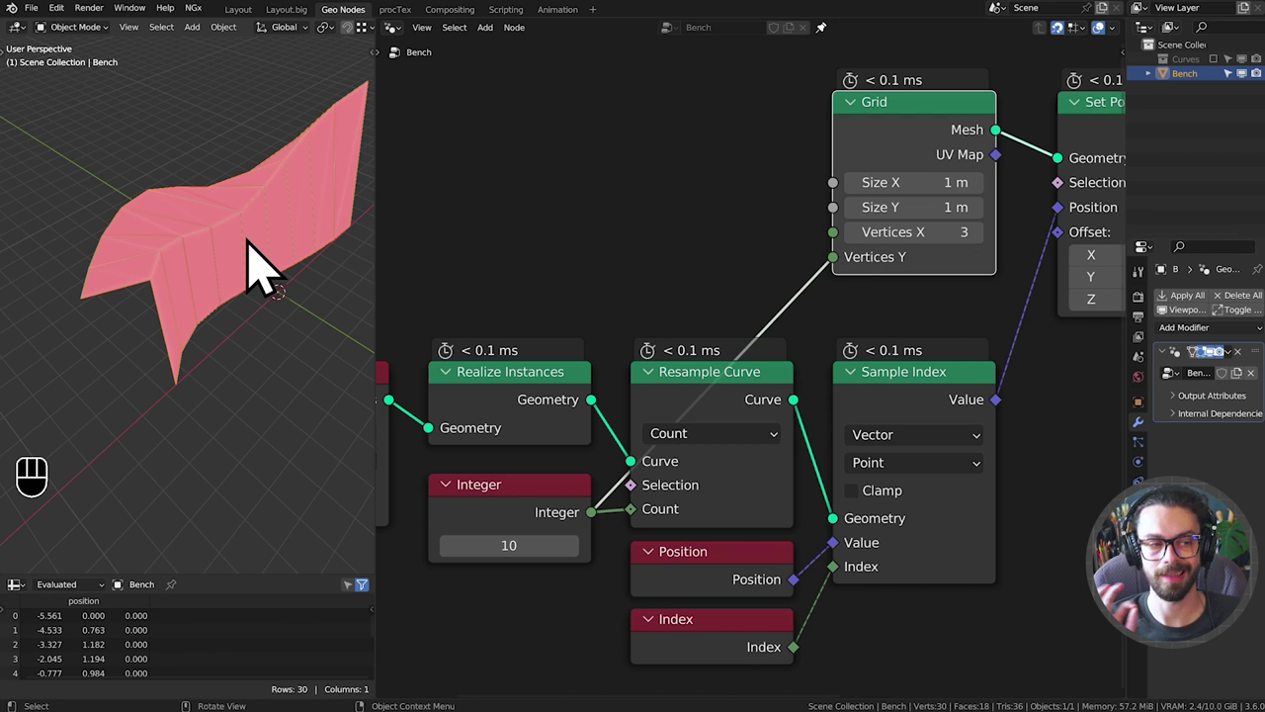
drag(205, 283, 219, 287)
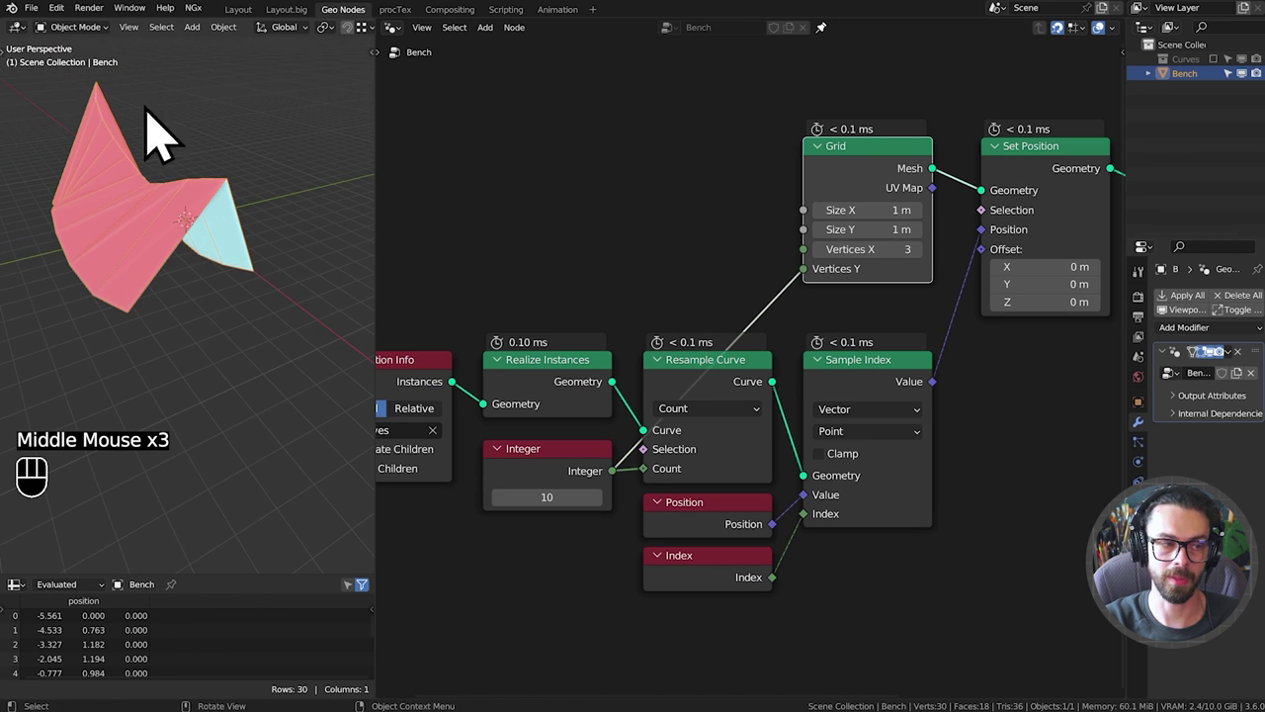
drag(716, 206, 618, 334)
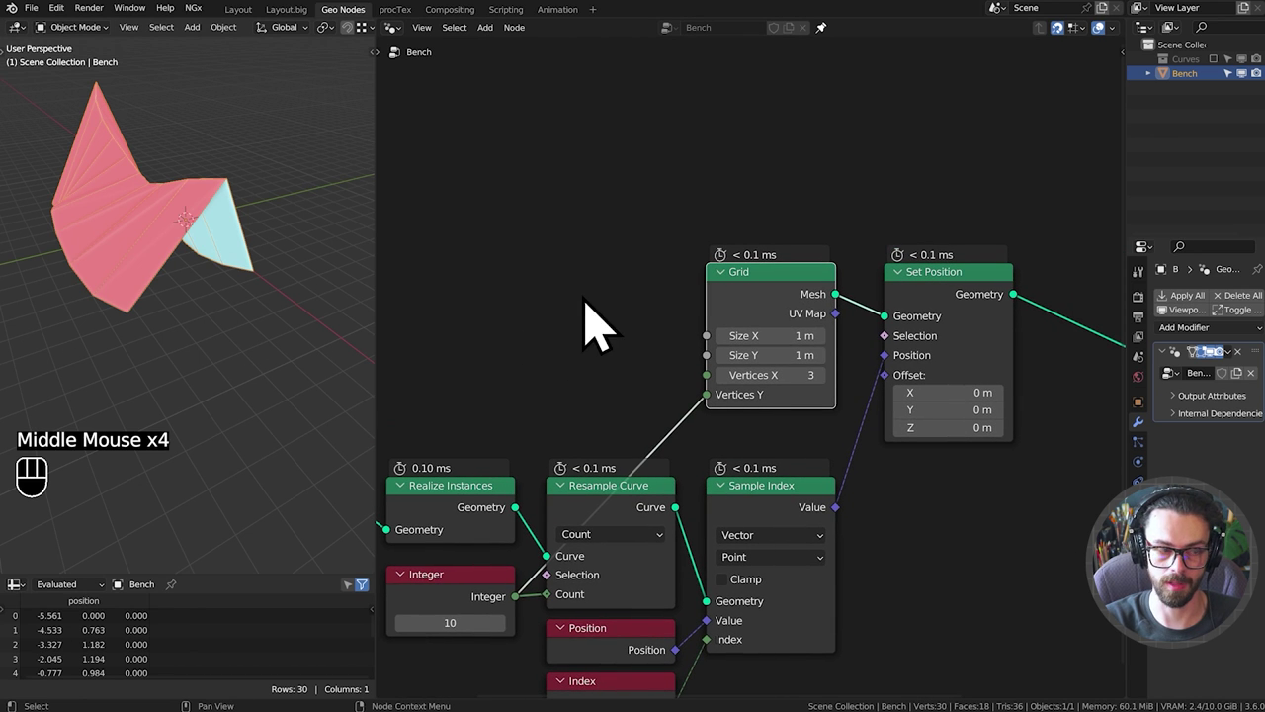
middle_click(719, 224)
middle_click(710, 250)
Add a Cylinder mesh with 10 vertices and 2 side segments wired into Set Position's Geometry.
key(shift+a)
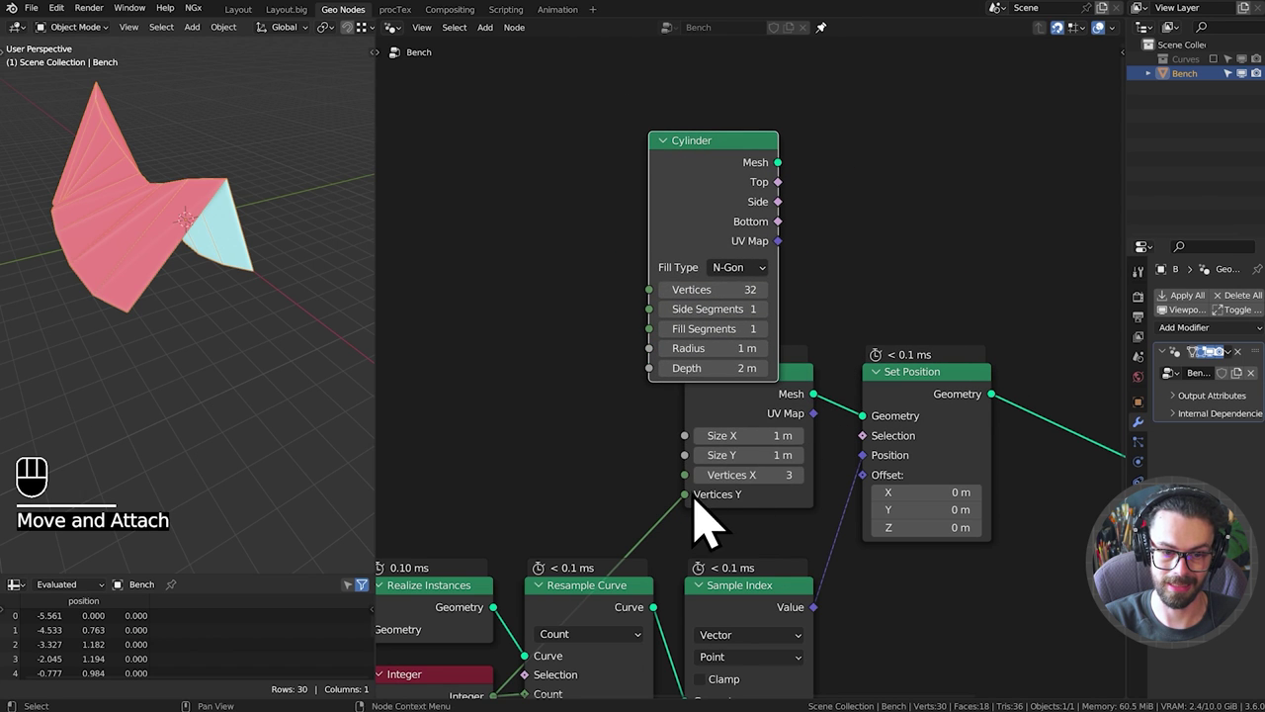
drag(797, 194, 895, 446)
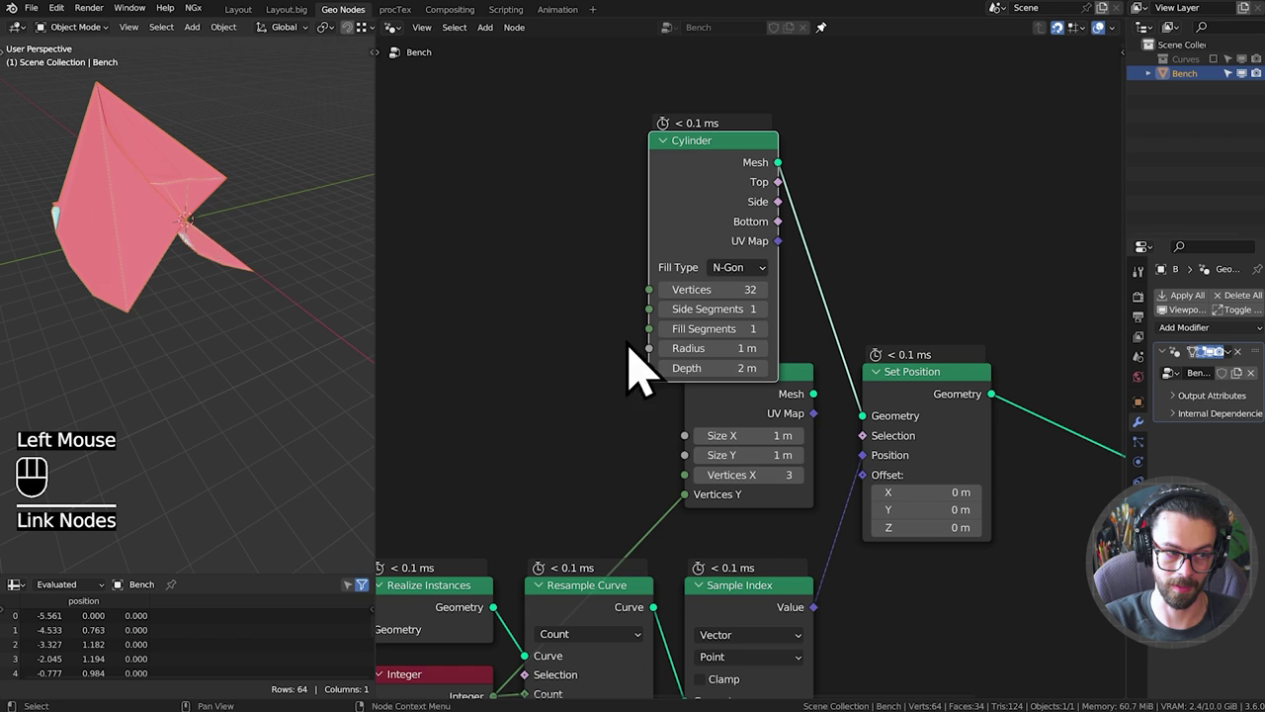
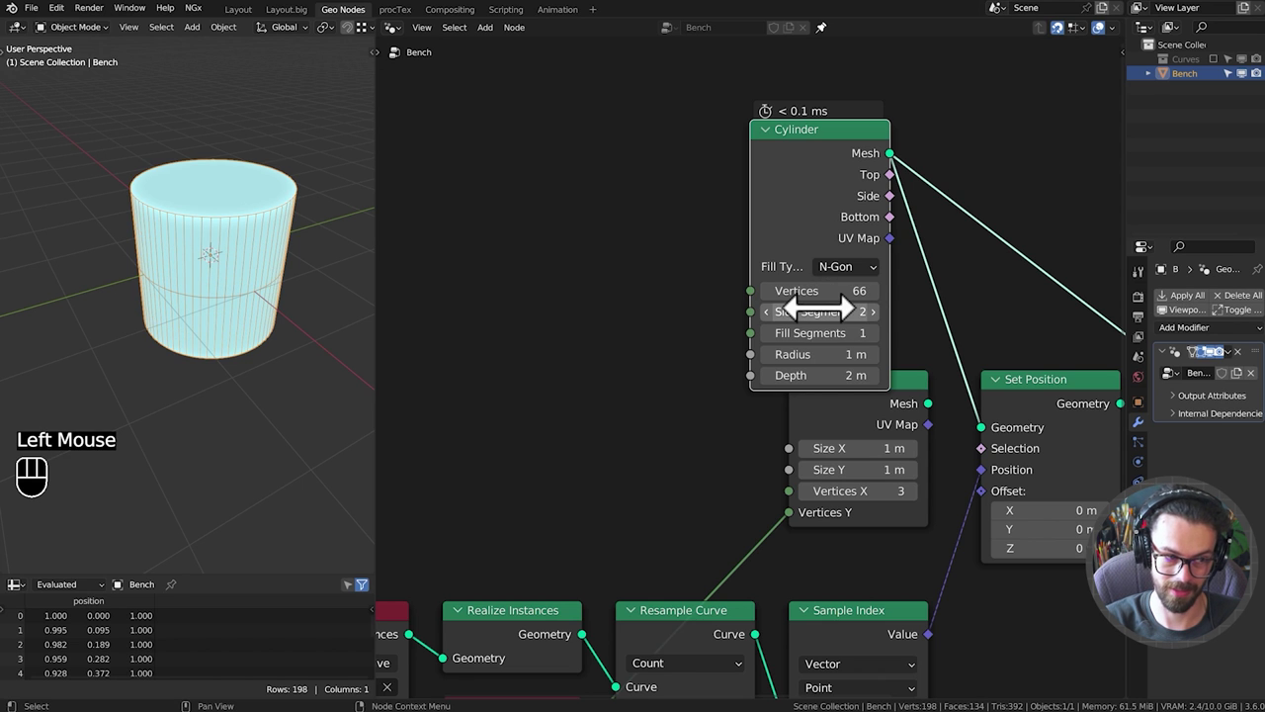
key(d)
click(302, 355)
key(d)
click(310, 304)
key(d)
key(d)
key(d)
click(320, 215)
key(d)
click(329, 233)
key(d)
key(d)
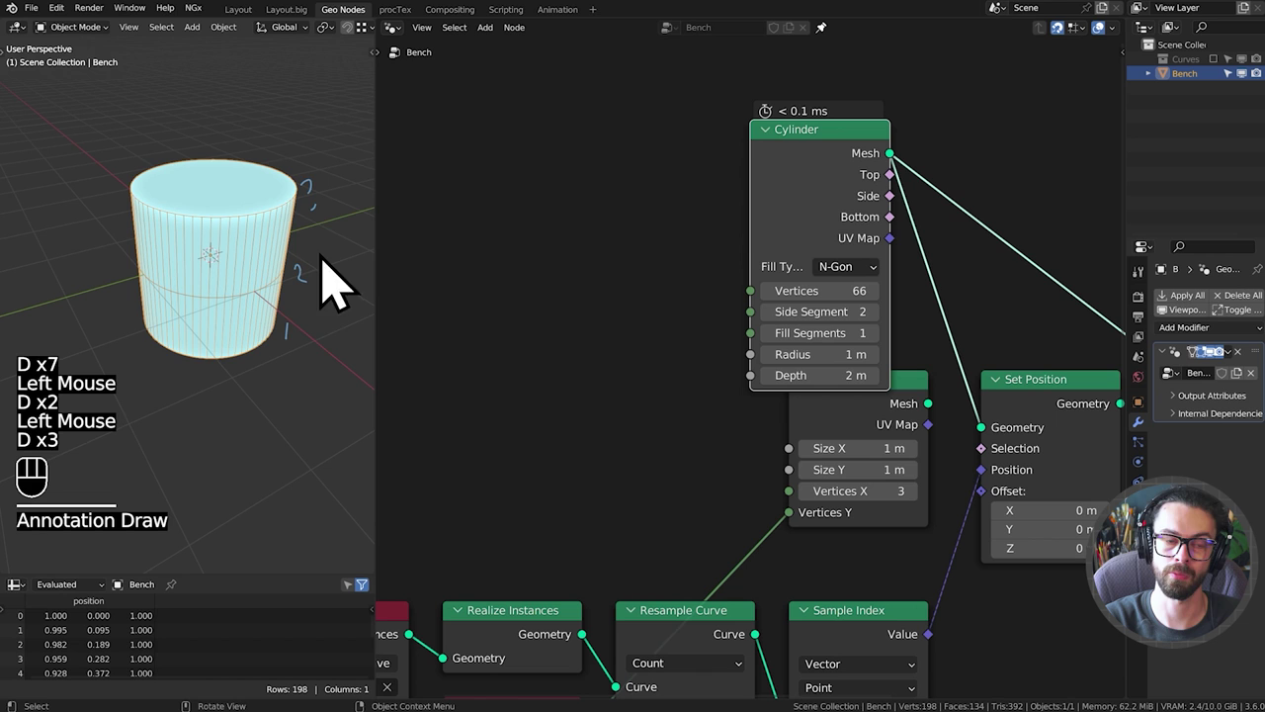
key(d)
right_click(329, 183)
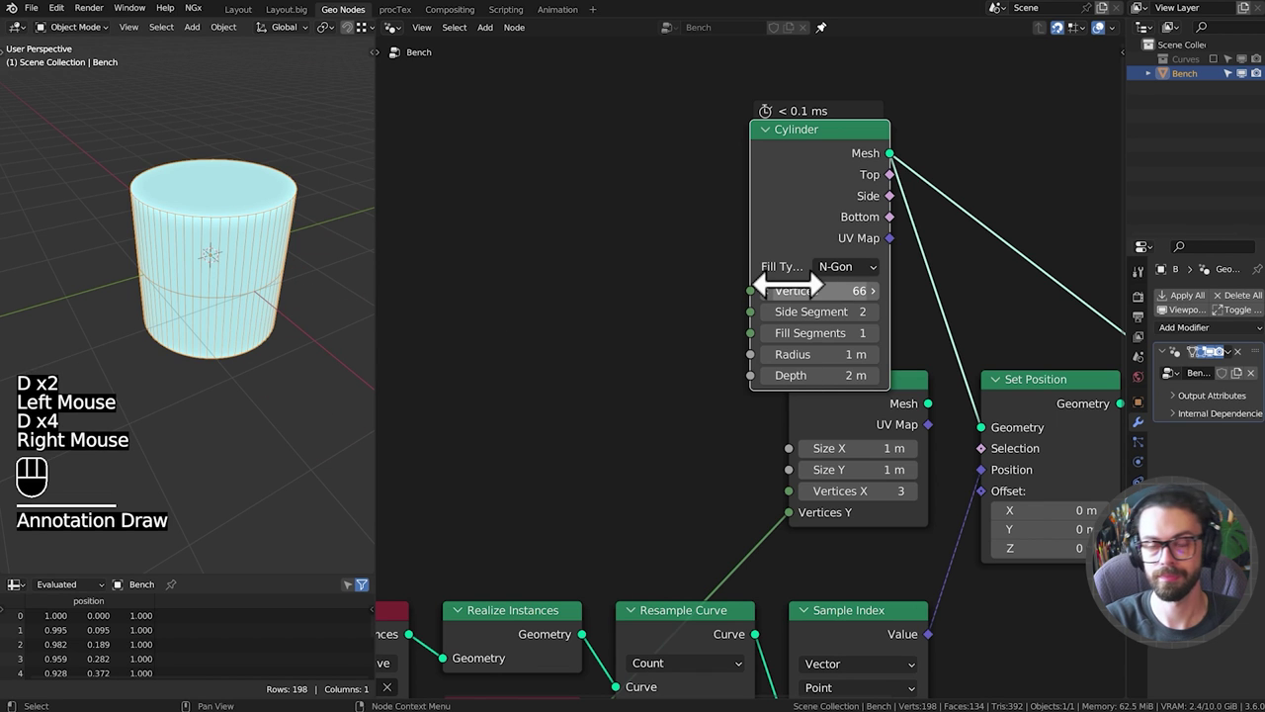
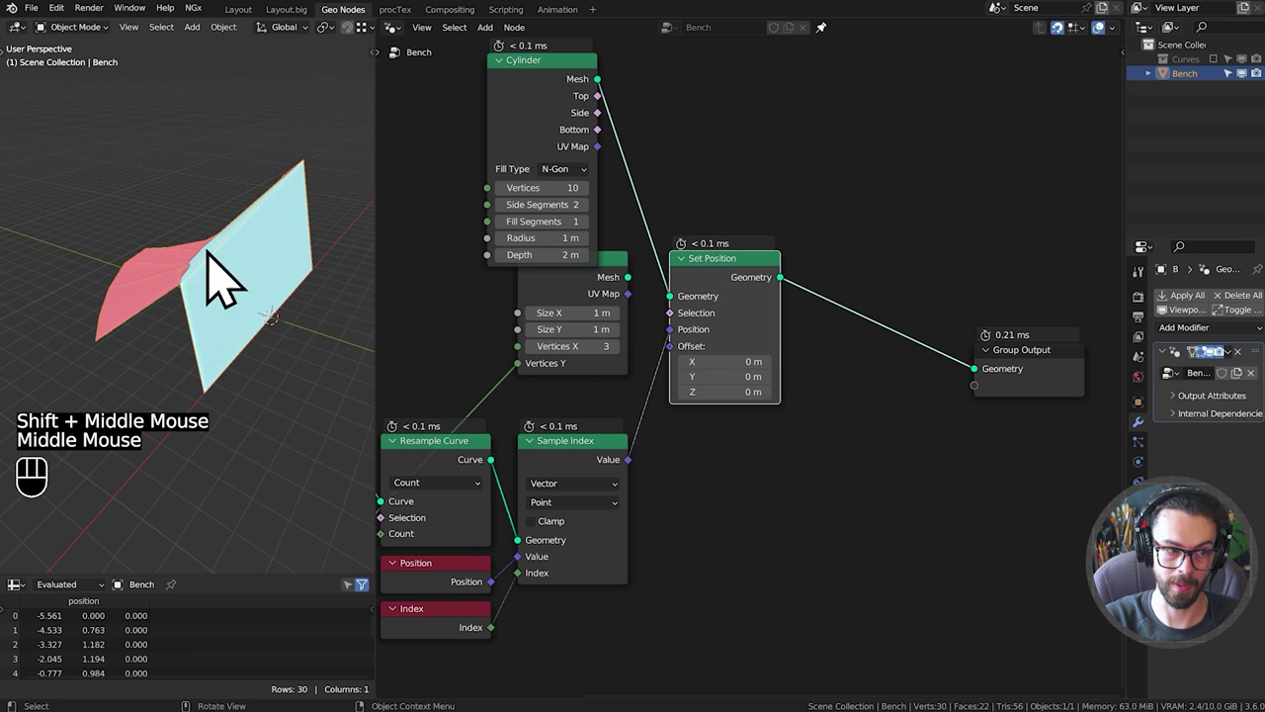
Remove the cylinder's end cap fill, then restore it to N-Gon.
drag(238, 339, 257, 342)
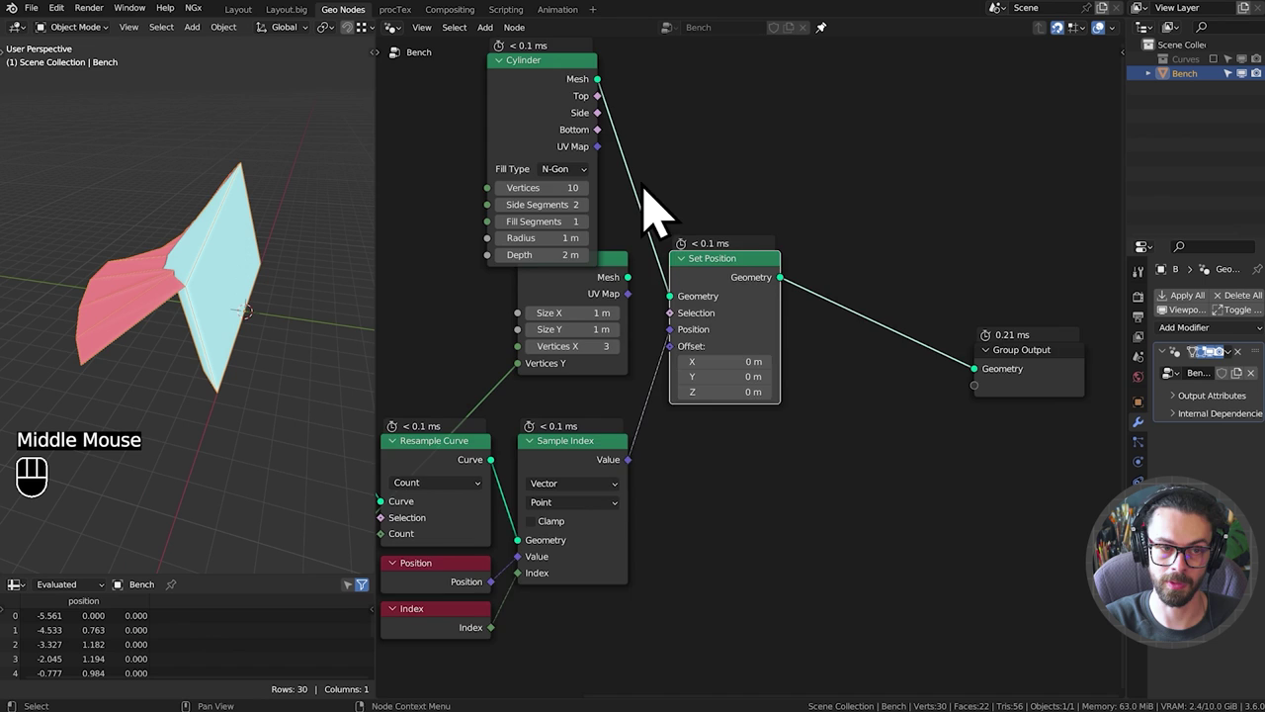
drag(681, 213, 772, 259)
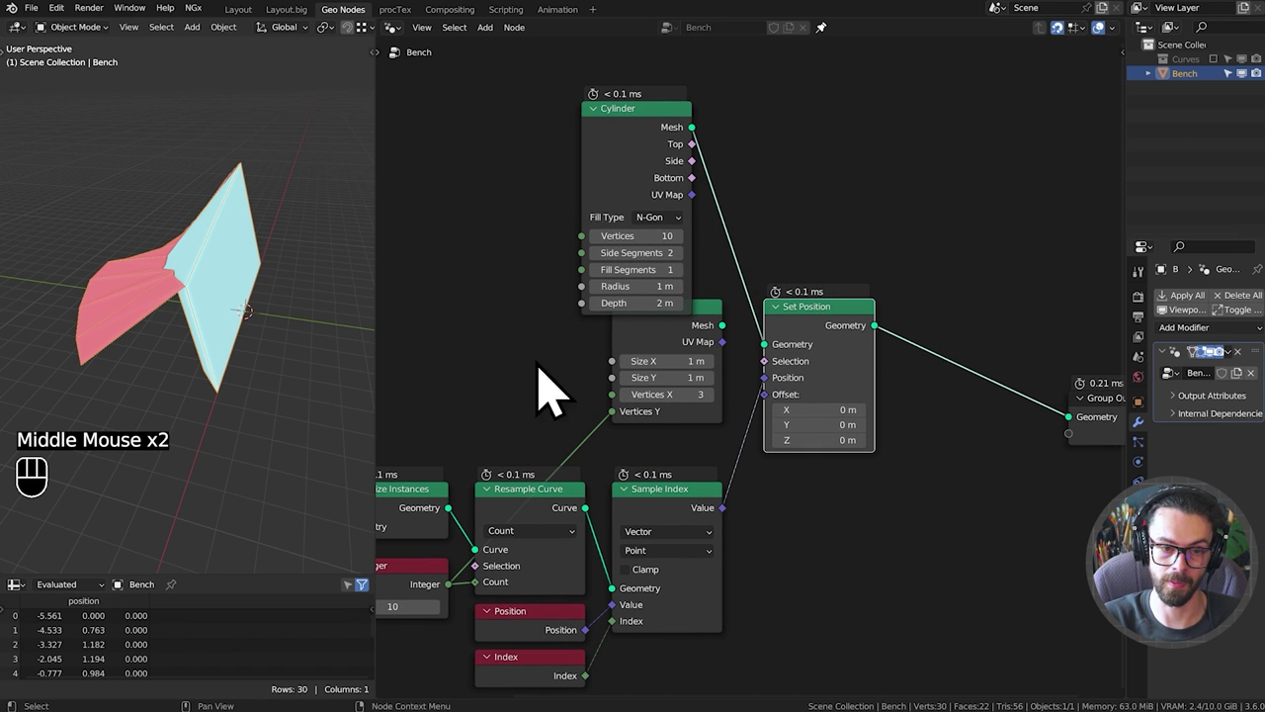
drag(684, 251, 685, 266)
drag(197, 276, 185, 214)
drag(248, 392, 228, 380)
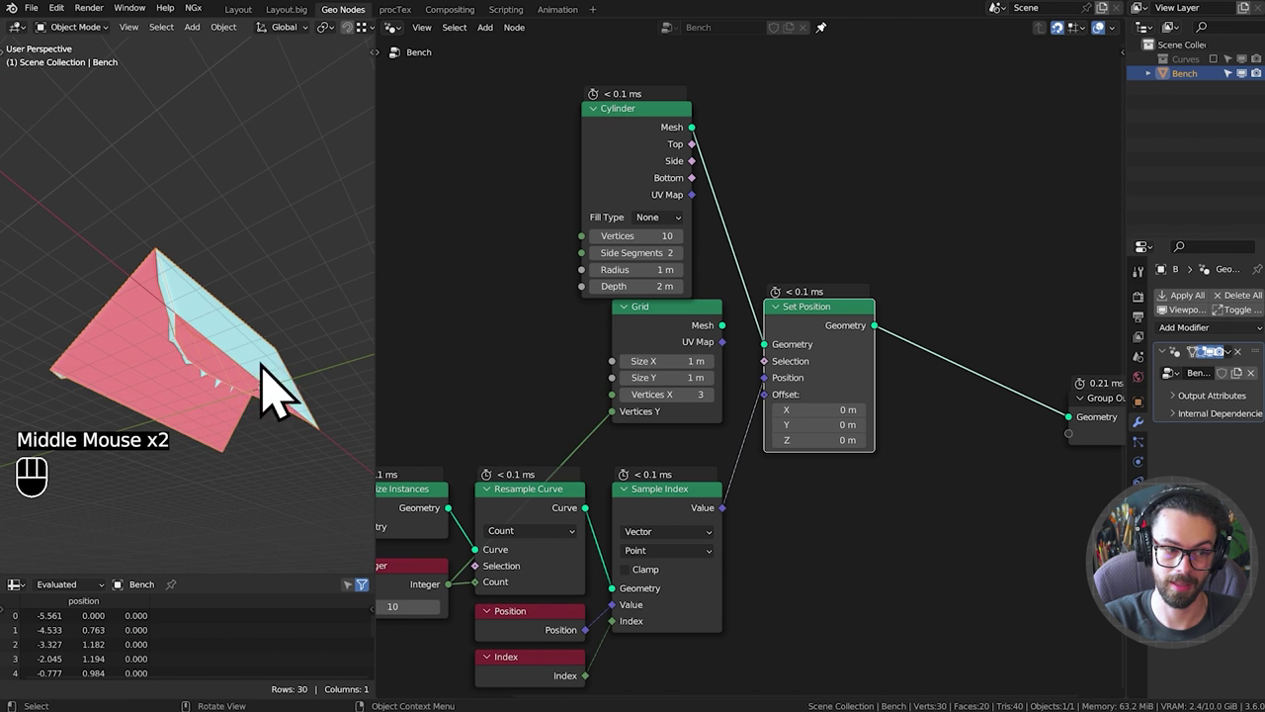
drag(238, 386, 338, 393)
drag(652, 245, 671, 280)
drag(250, 244, 206, 328)
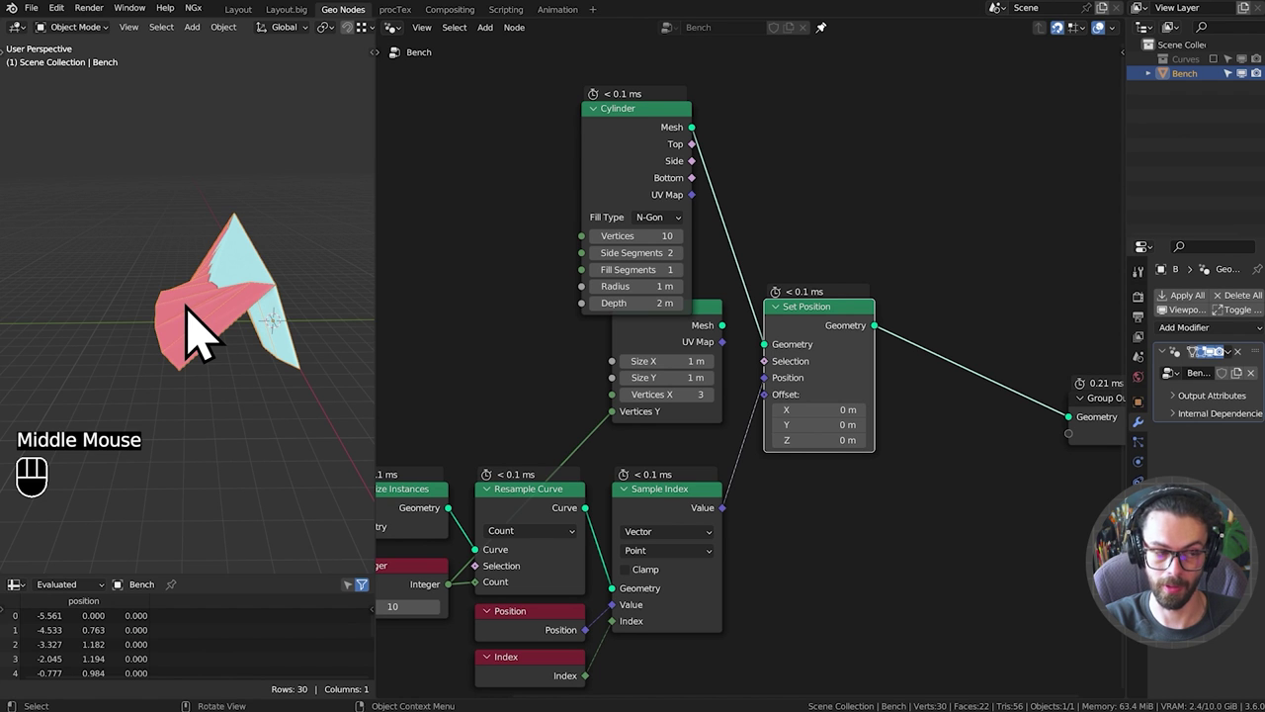
Delete the Cylinder node and reconnect the Grid mesh into Set Position's Geometry, checking it in 3D.
drag(541, 165, 644, 217)
key(x)
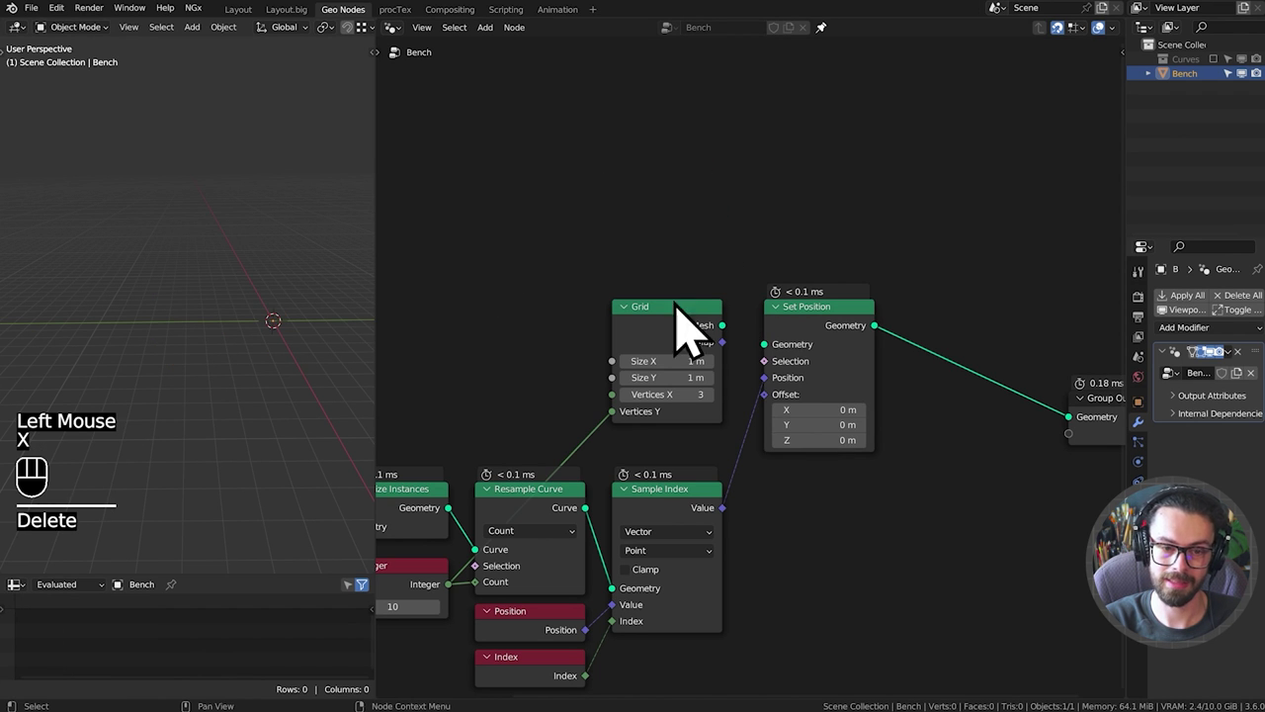
drag(742, 357, 781, 379)
drag(187, 300, 222, 332)
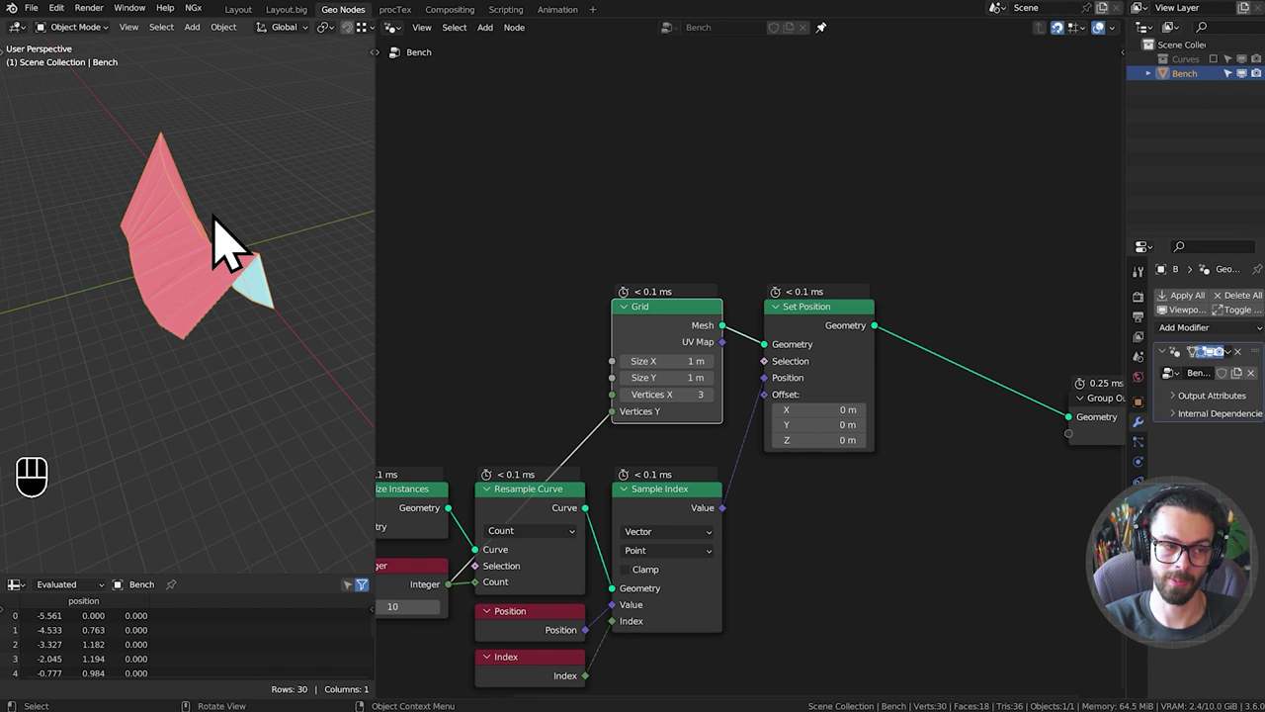
drag(268, 320, 215, 301)
scroll(up, 3)
drag(260, 300, 230, 336)
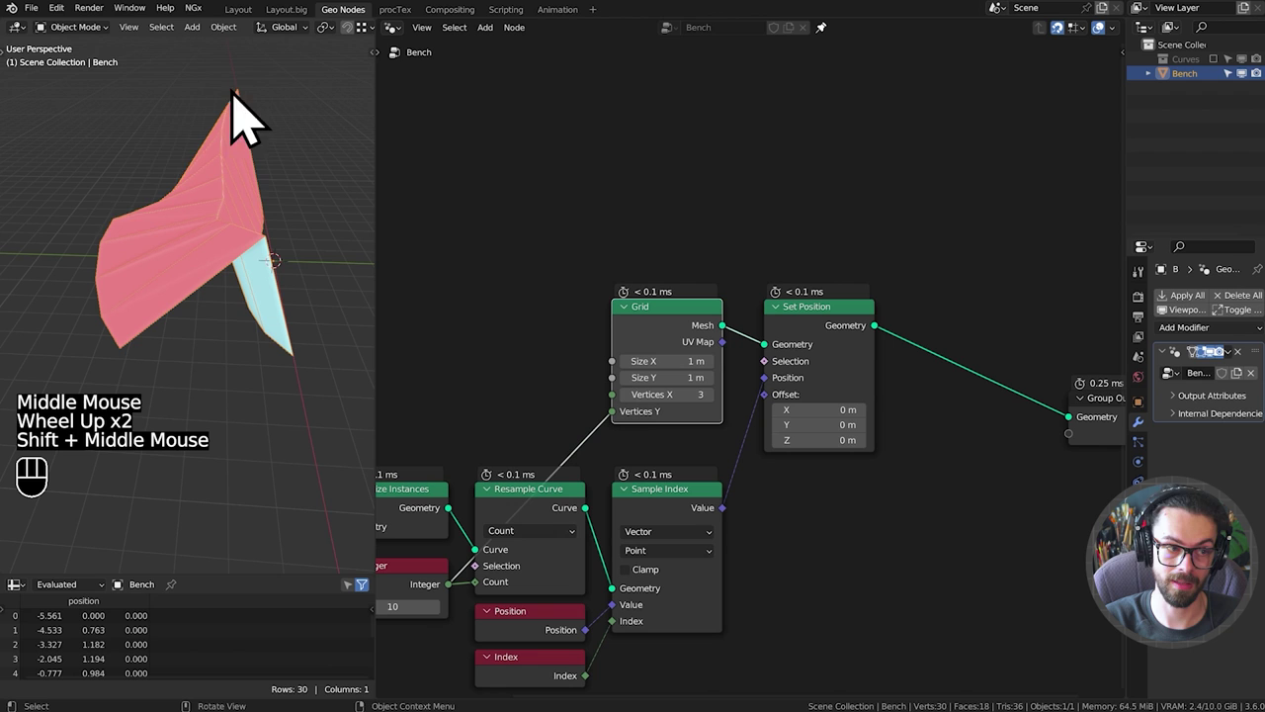
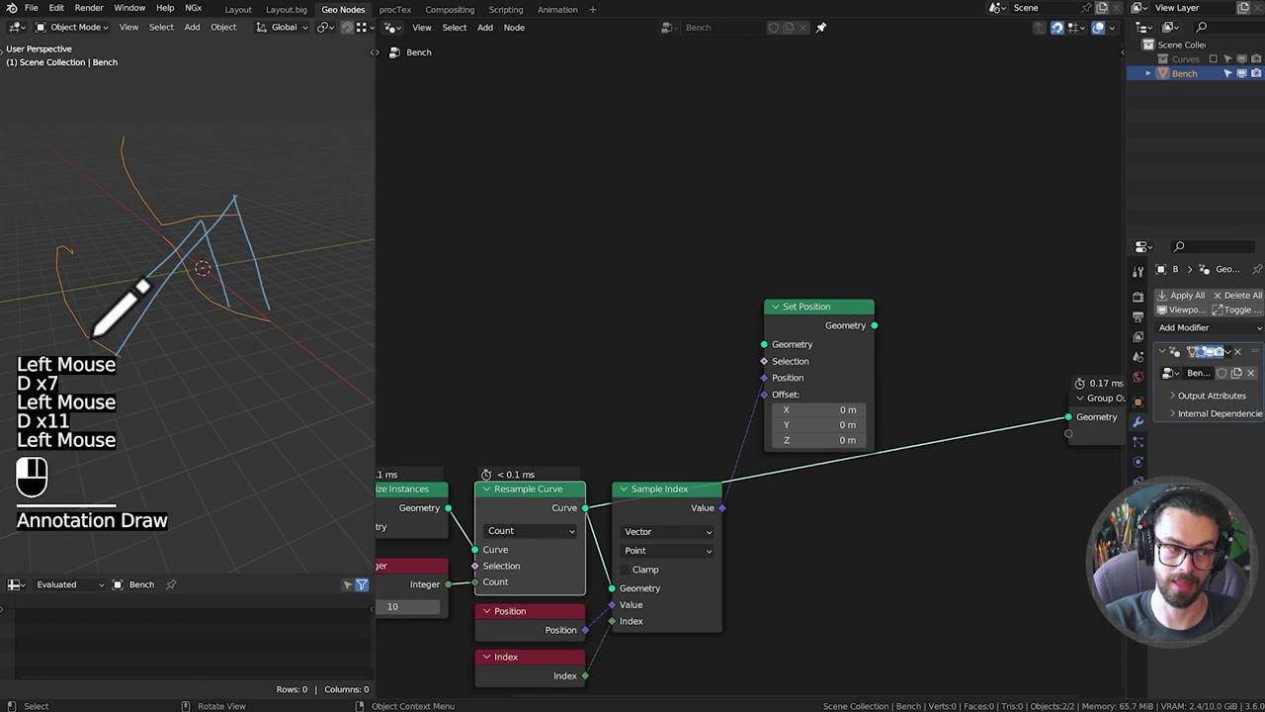
Draw annotation strokes across the 3D viewport over the curves.
key(d)
key(d)
key(d)
key(d)
key(d)
click(219, 318)
key(d)
key(d)
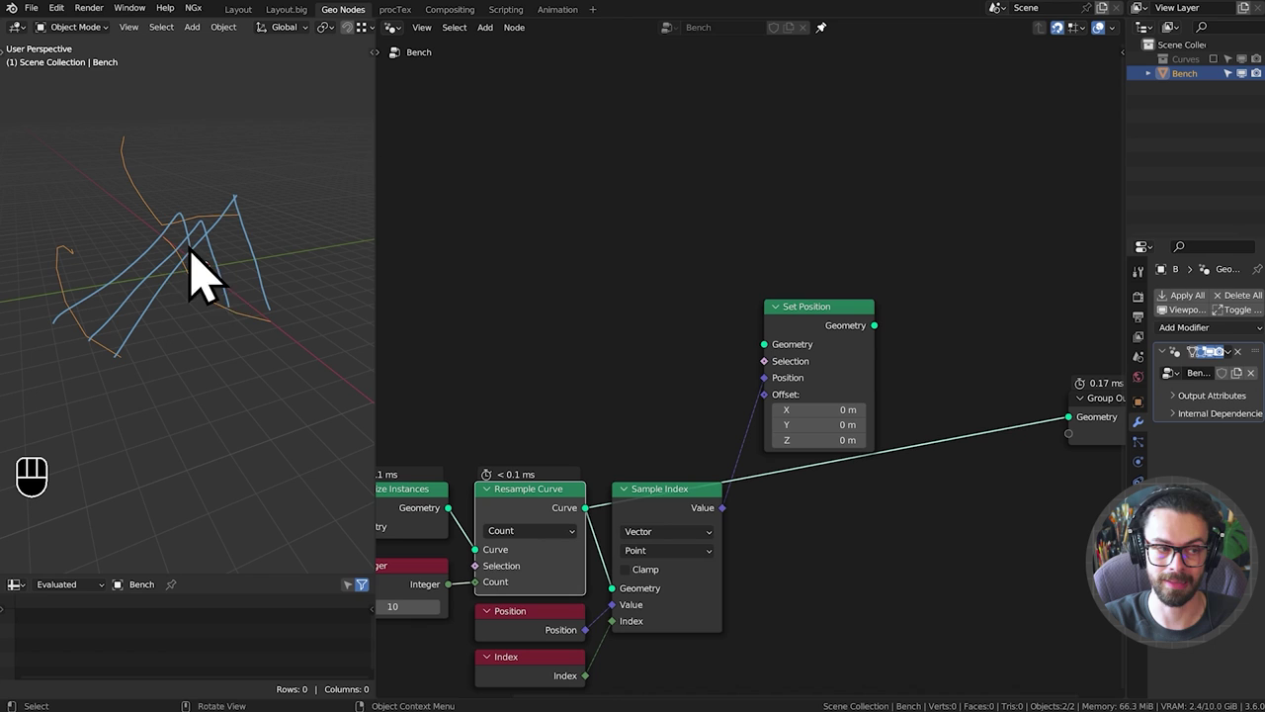
key(d)
key(d)
key(d)
drag(197, 299, 71, 303)
key(d)
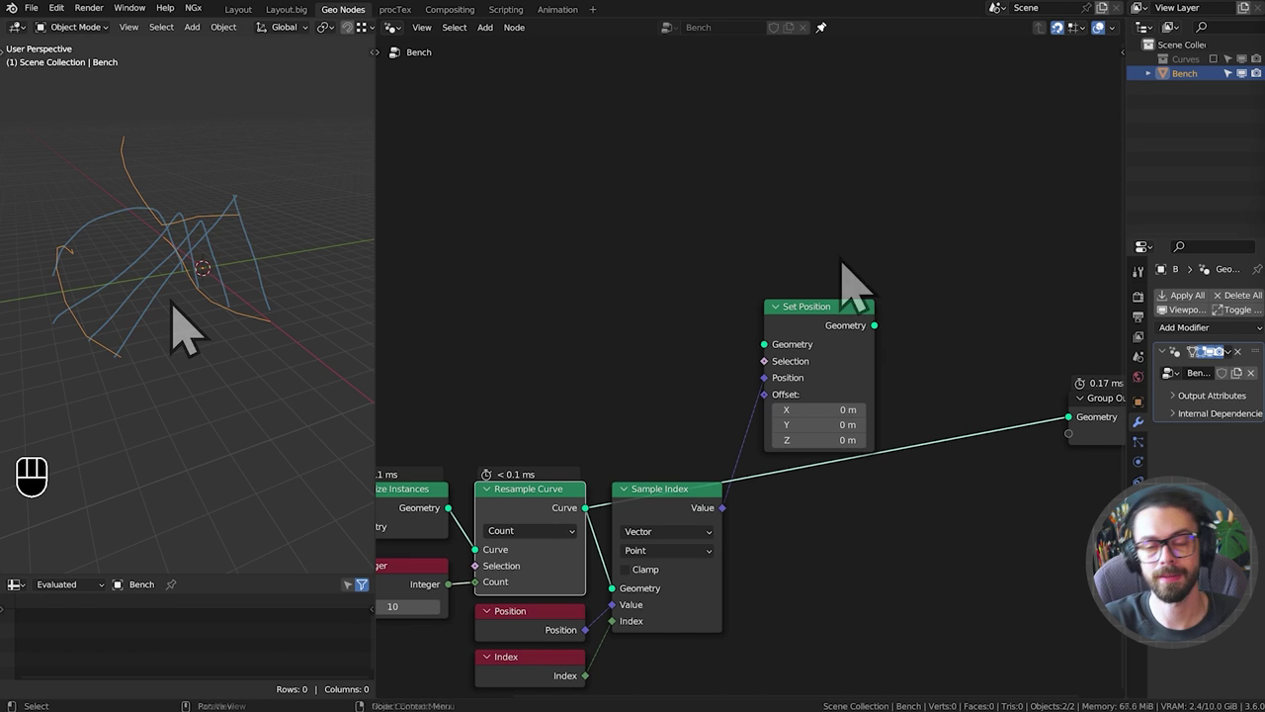
Delete the old Sample Index, Position and Index nodes from the tree.
middle_click(1117, 534)
drag(721, 205, 954, 423)
key(x)
middle_click(852, 441)
drag(951, 236, 758, 536)
key(x)
drag(839, 596, 617, 467)
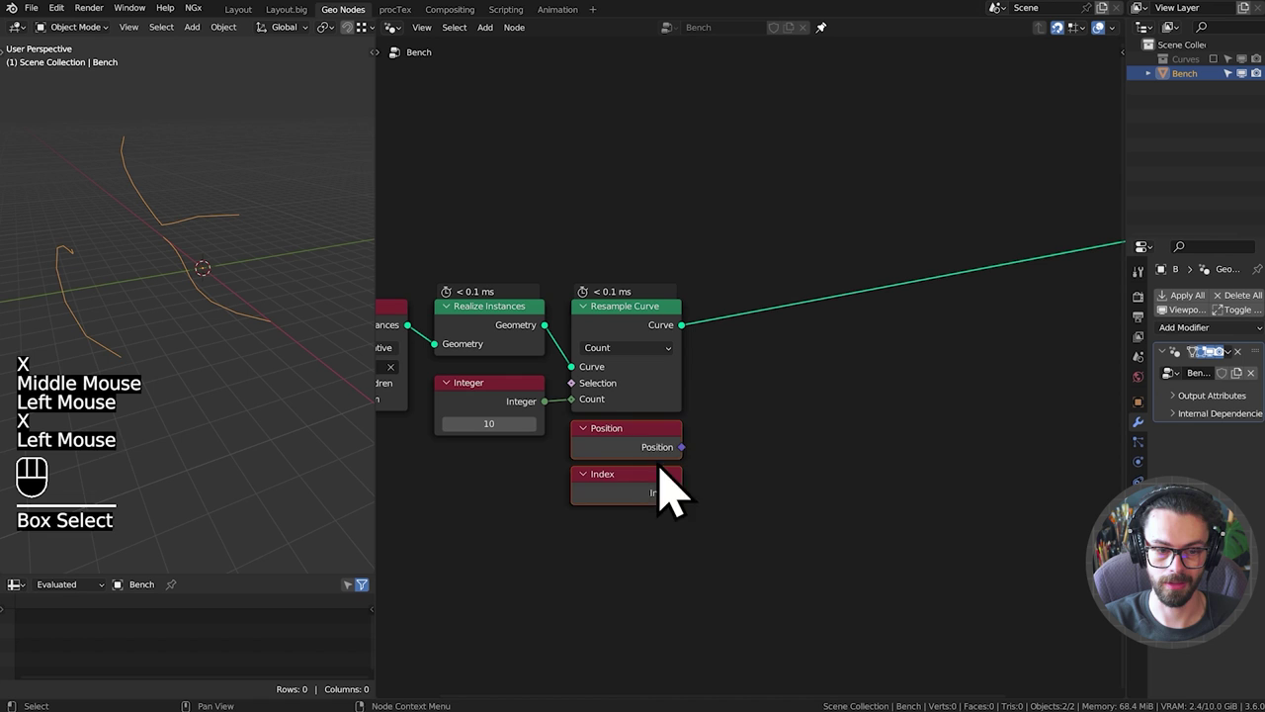
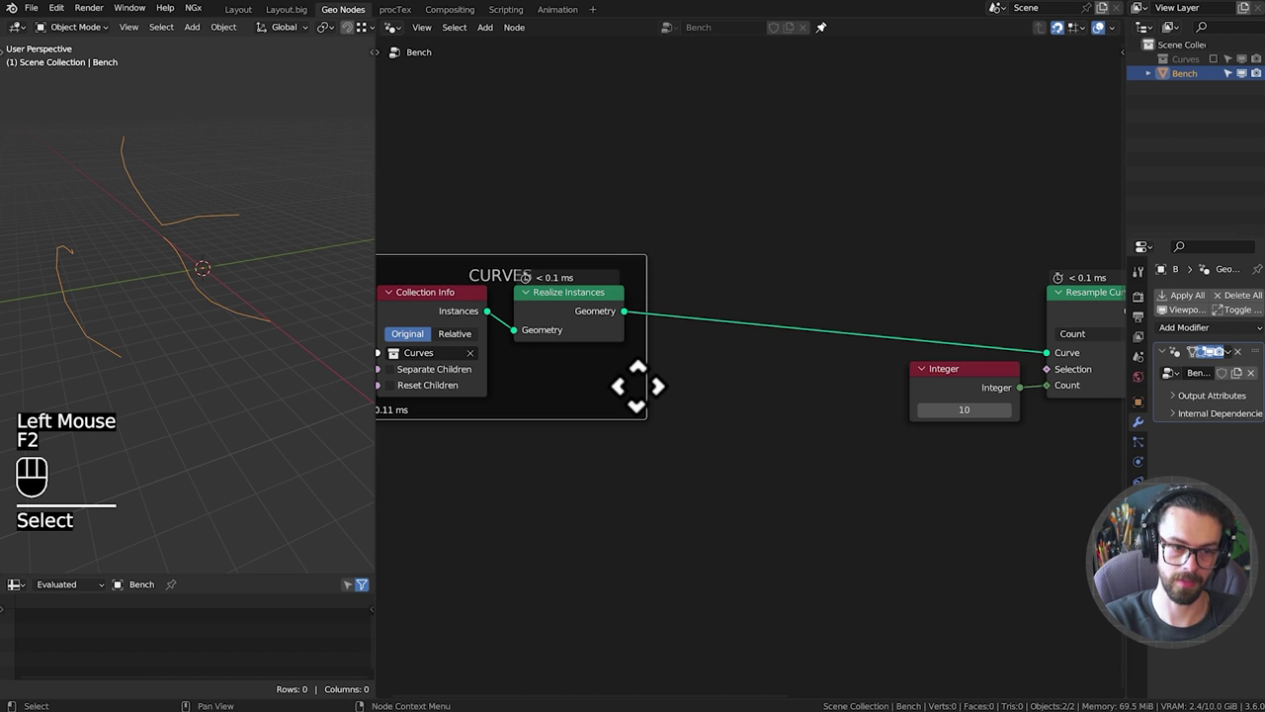
Add an Instance on Points node and feed Resample Curve's output into its Points input.
scroll(down, 3)
middle_click(822, 389)
middle_click(701, 401)
click(744, 385)
drag(701, 280, 923, 476)
key(g)
click(773, 280)
drag(889, 413, 735, 397)
Sketch annotation marks over the profile curves in the viewport, then pan the node view right.
drag(224, 258, 238, 264)
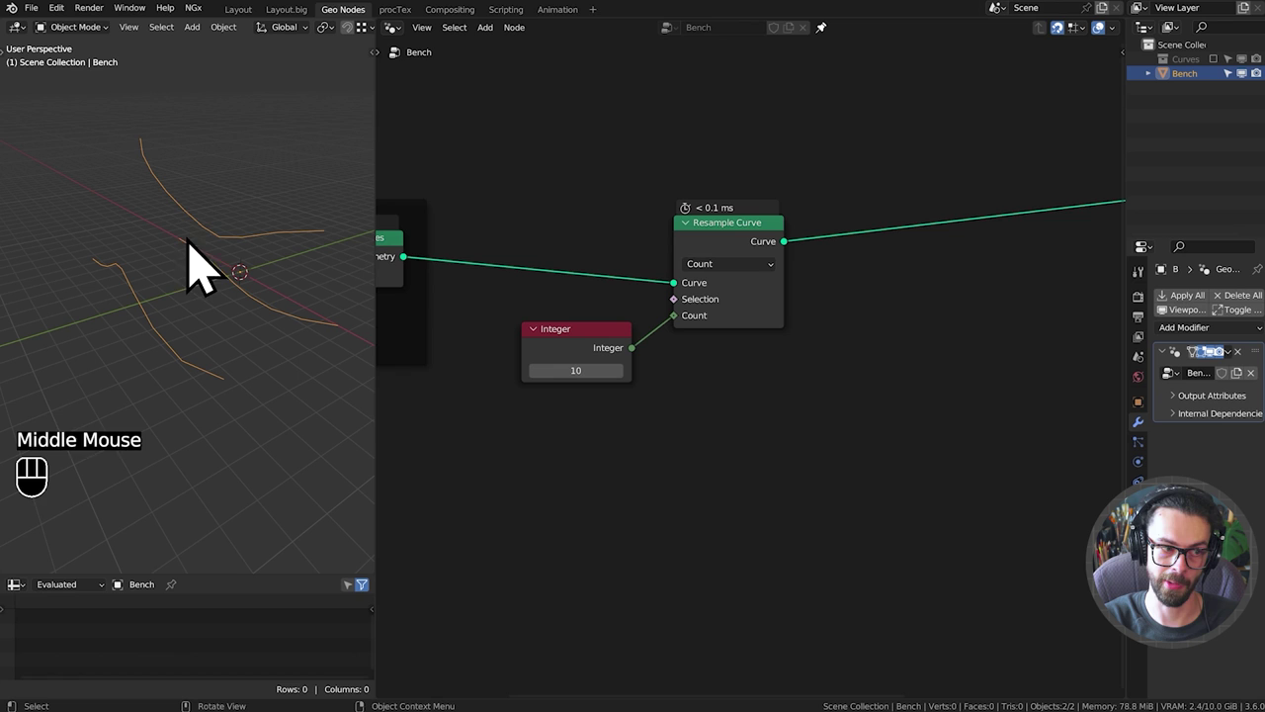
key(d)
click(199, 269)
key(d)
click(205, 273)
key(d)
key(d)
key(d)
key(d)
click(219, 281)
key(d)
key(d)
key(d)
key(d)
click(233, 296)
key(d)
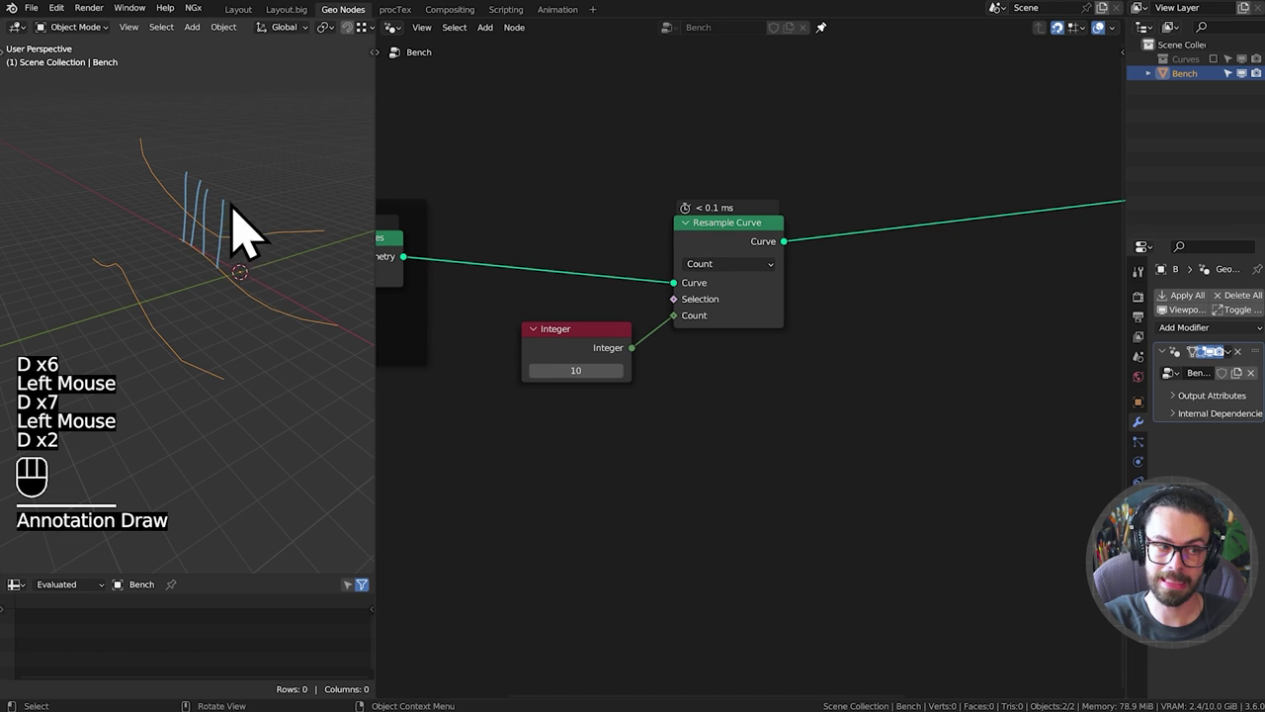
key(d)
click(201, 264)
key(d)
middle_click(741, 324)
middle_click(861, 322)
Add a Curve Line as the instance on the resampled points and position the new nodes.
key(shift+a)
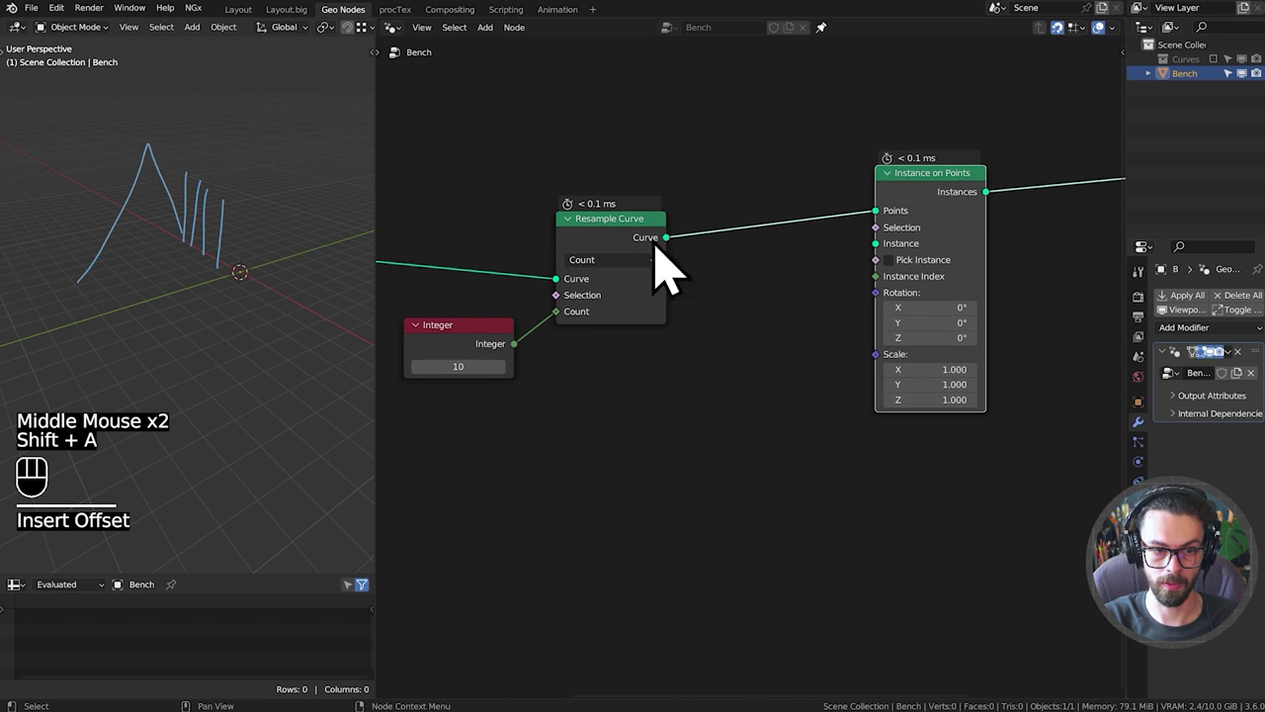
click(941, 215)
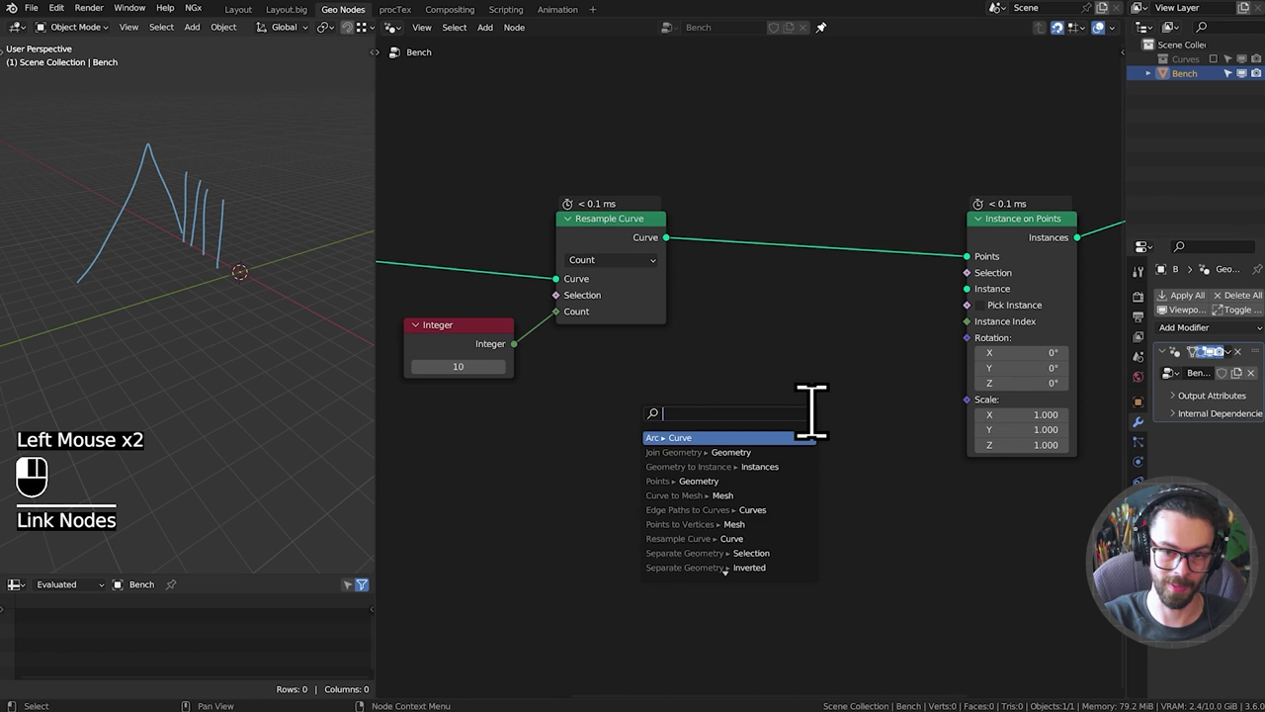
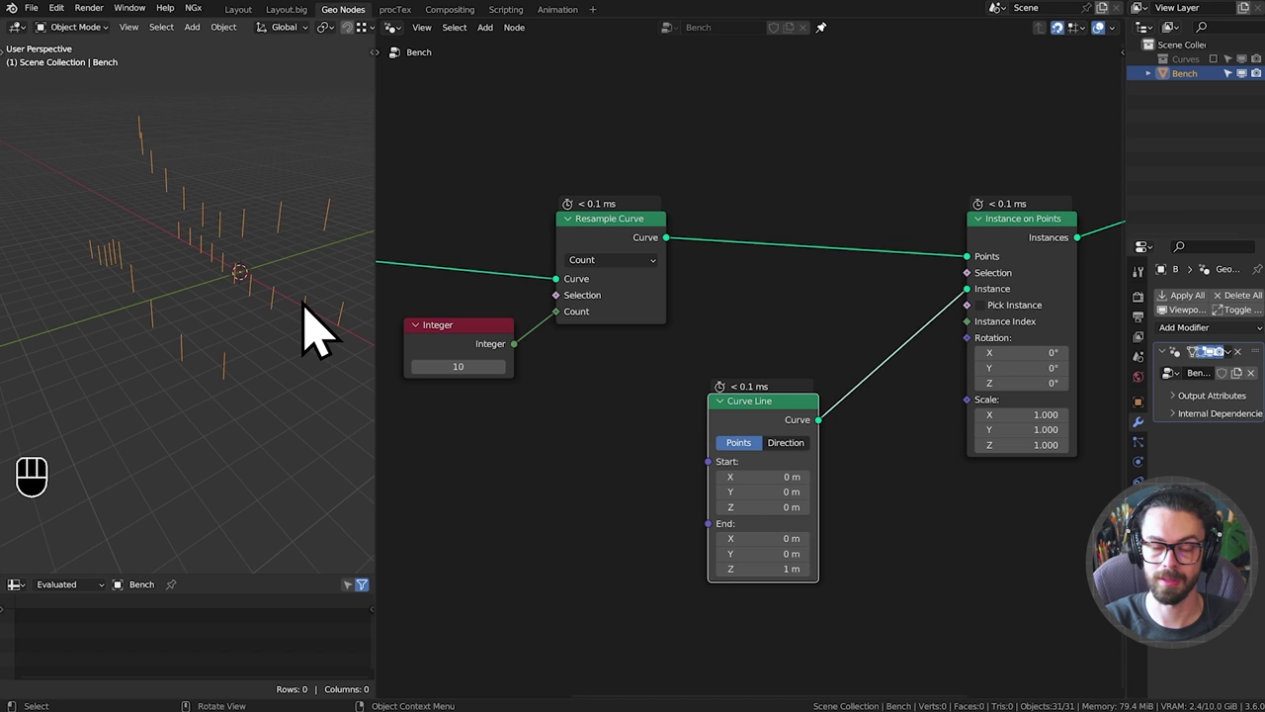
middle_click(718, 328)
click(699, 263)
key(g)
click(797, 340)
key(g)
Add Index, Evaluate on Domain (Integer, Spline) and Equal B=0 feeding the instance Selection.
key(shift+a)
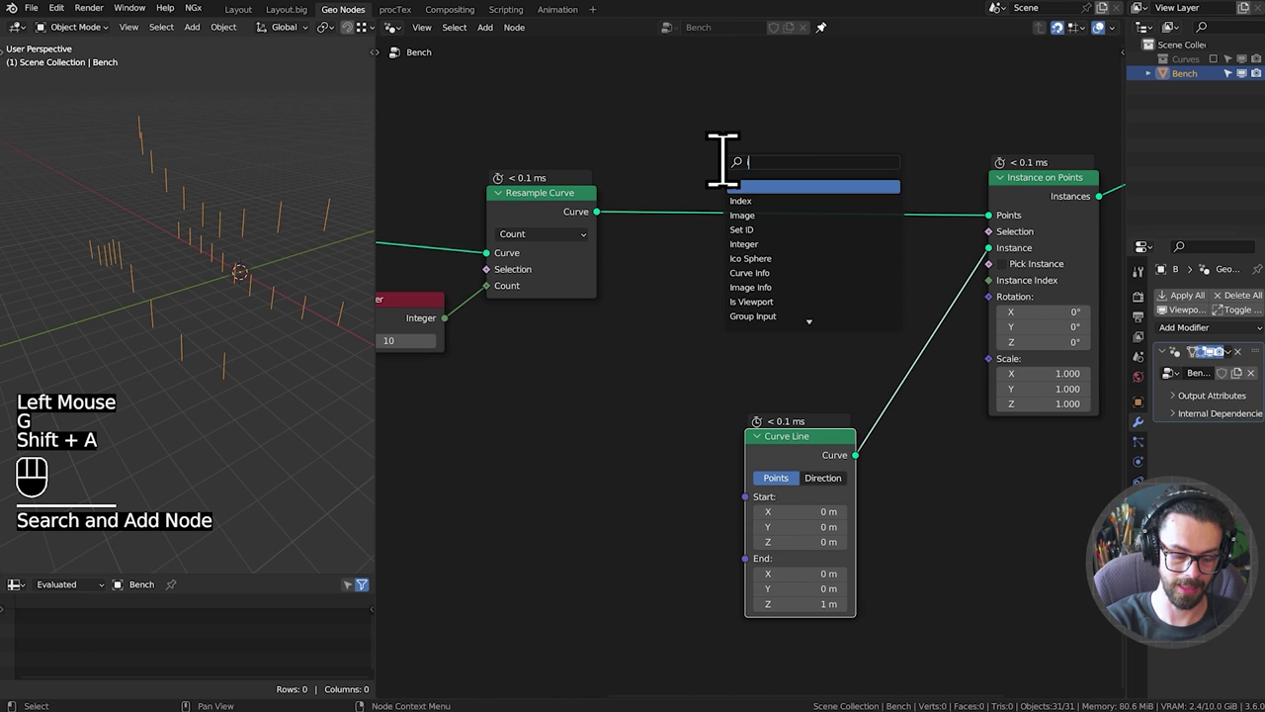
scroll(up, 3)
middle_click(750, 287)
drag(687, 299, 713, 283)
drag(808, 357, 805, 478)
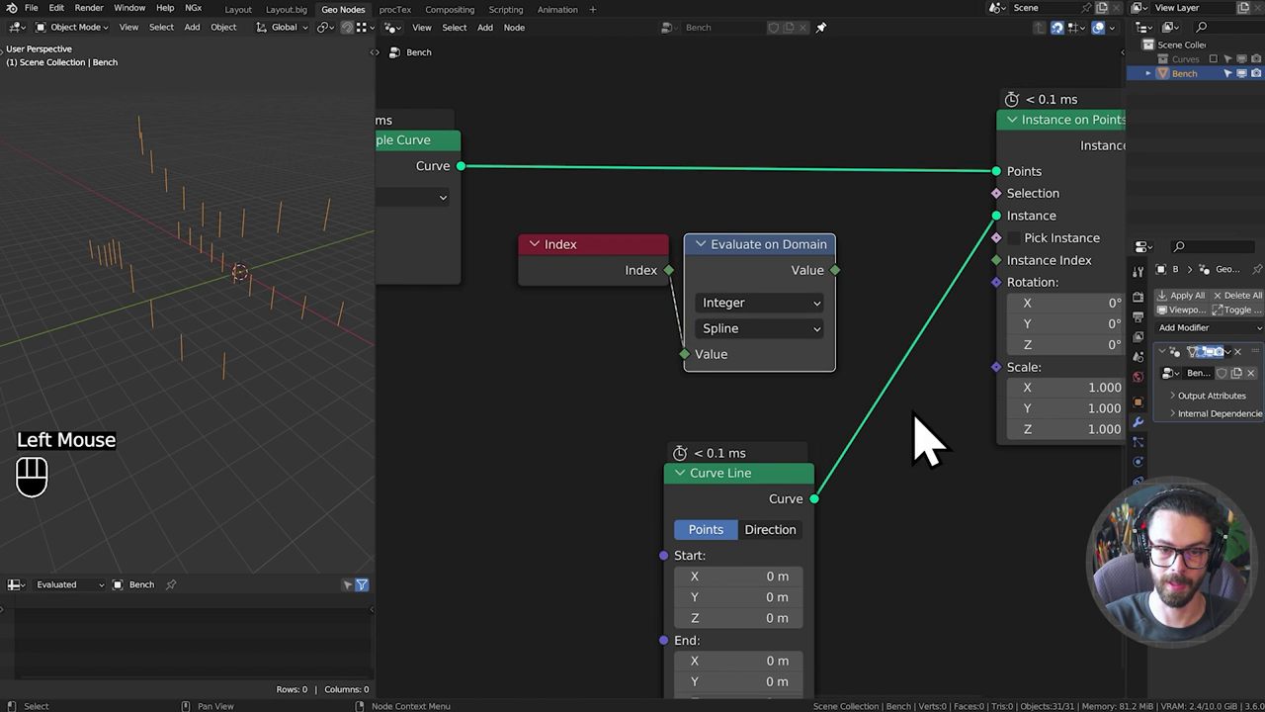
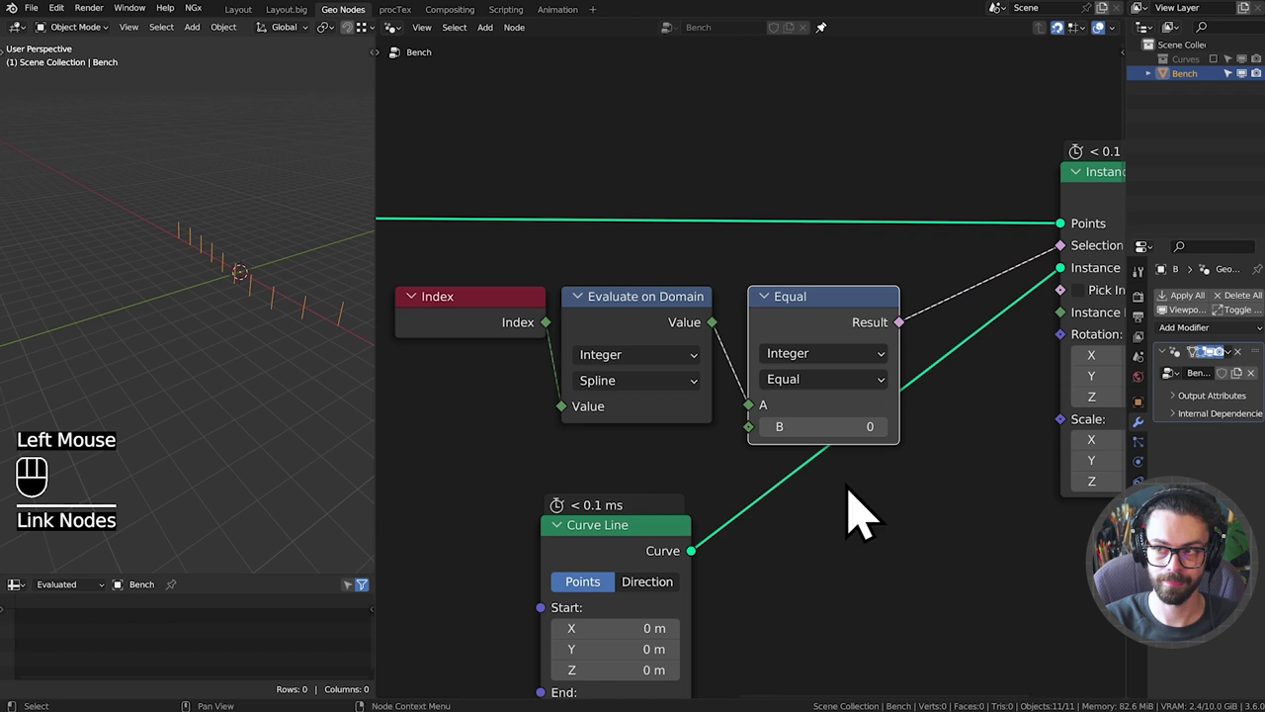
drag(236, 315, 192, 288)
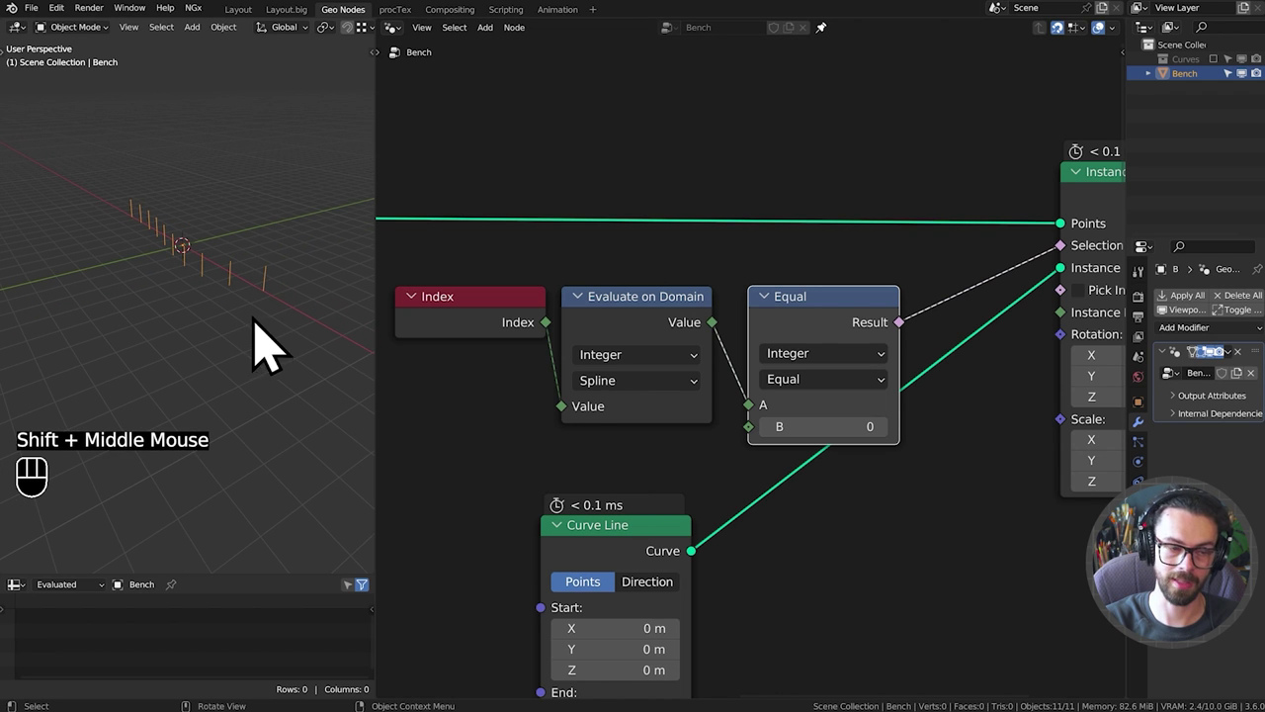
drag(568, 483, 550, 401)
scroll(down, 3)
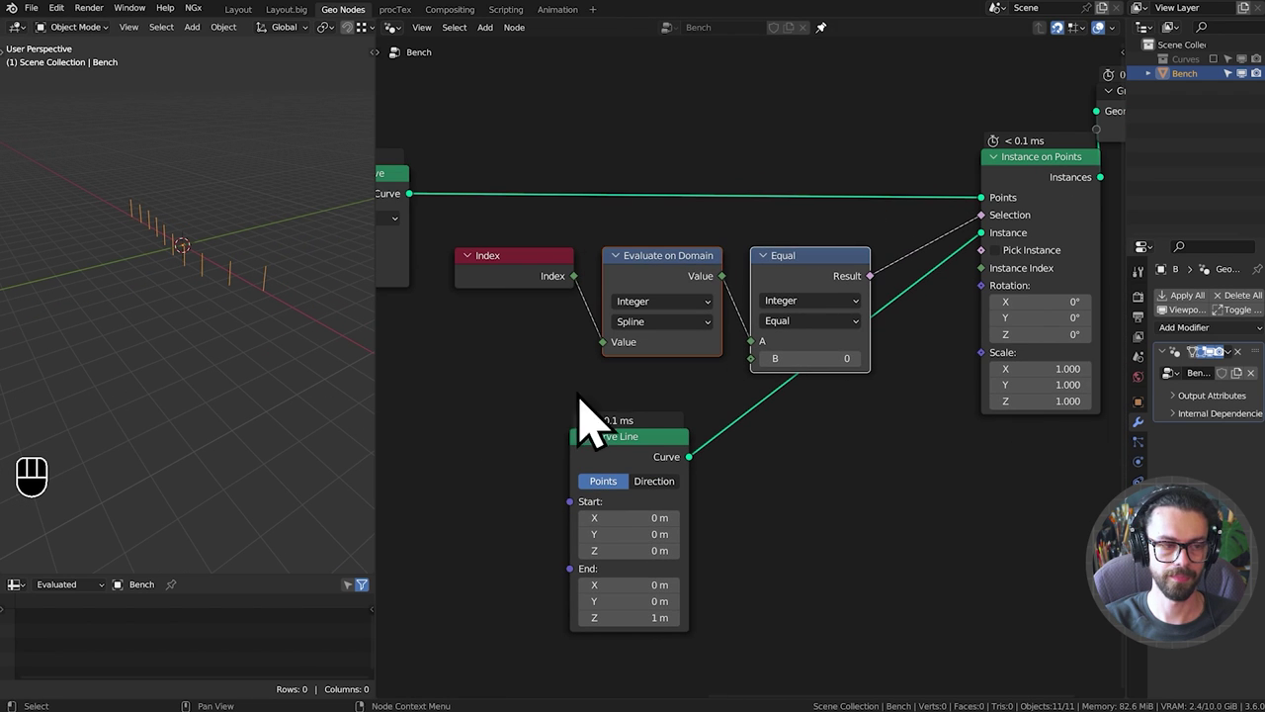
drag(580, 292, 692, 292)
Tidy the selection nodes by detaching and nudging them into a compact layout.
click(537, 229)
key(d)
key(d)
key(d)
click(184, 273)
key(d)
key(d)
click(183, 280)
key(d)
key(d)
key(d)
key(d)
key(d)
click(117, 173)
key(d)
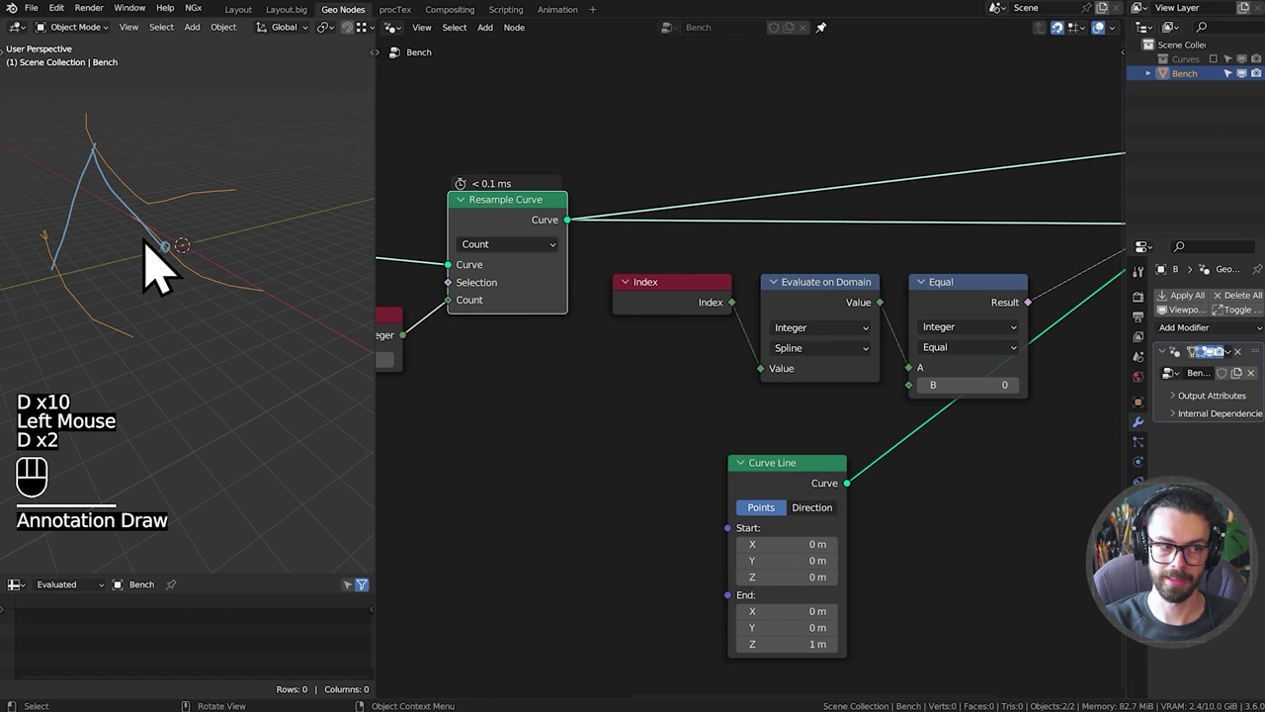
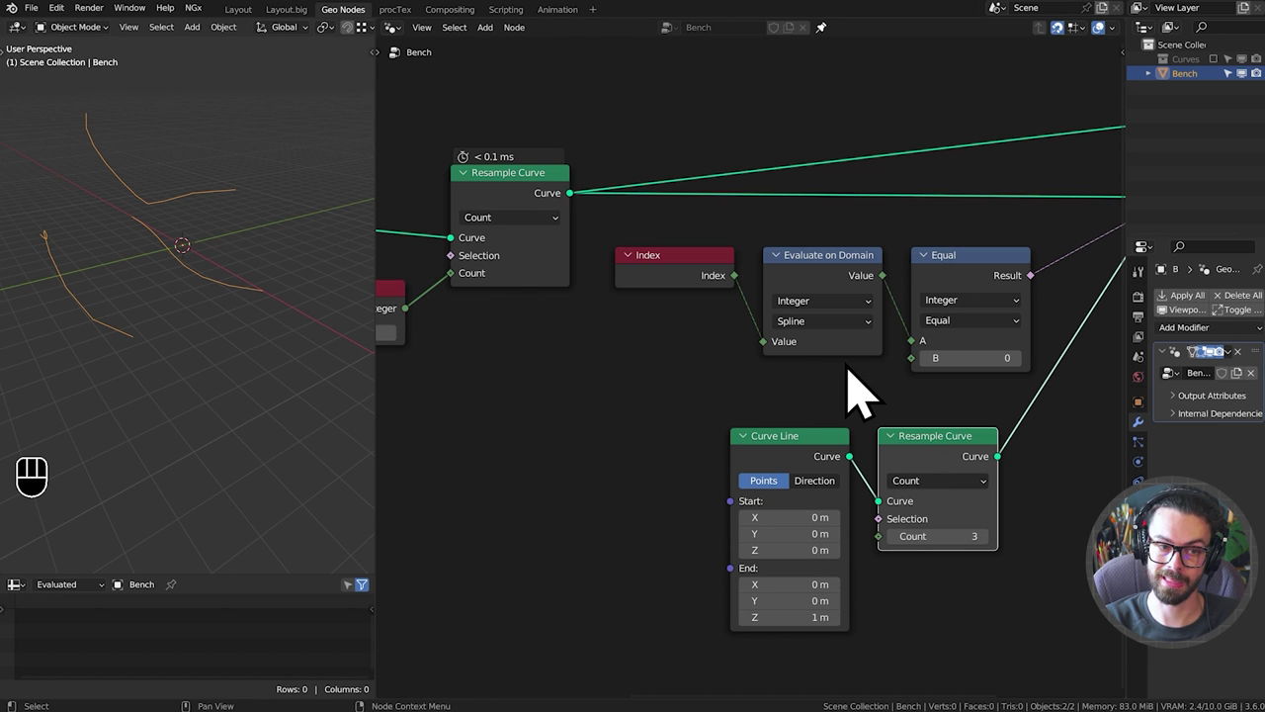
Add Resample Curve after Curve Line with Domain Size's Spline Count from the profile curves as Count.
scroll(down, 3)
drag(632, 402, 706, 365)
drag(687, 208, 709, 430)
drag(773, 508, 777, 561)
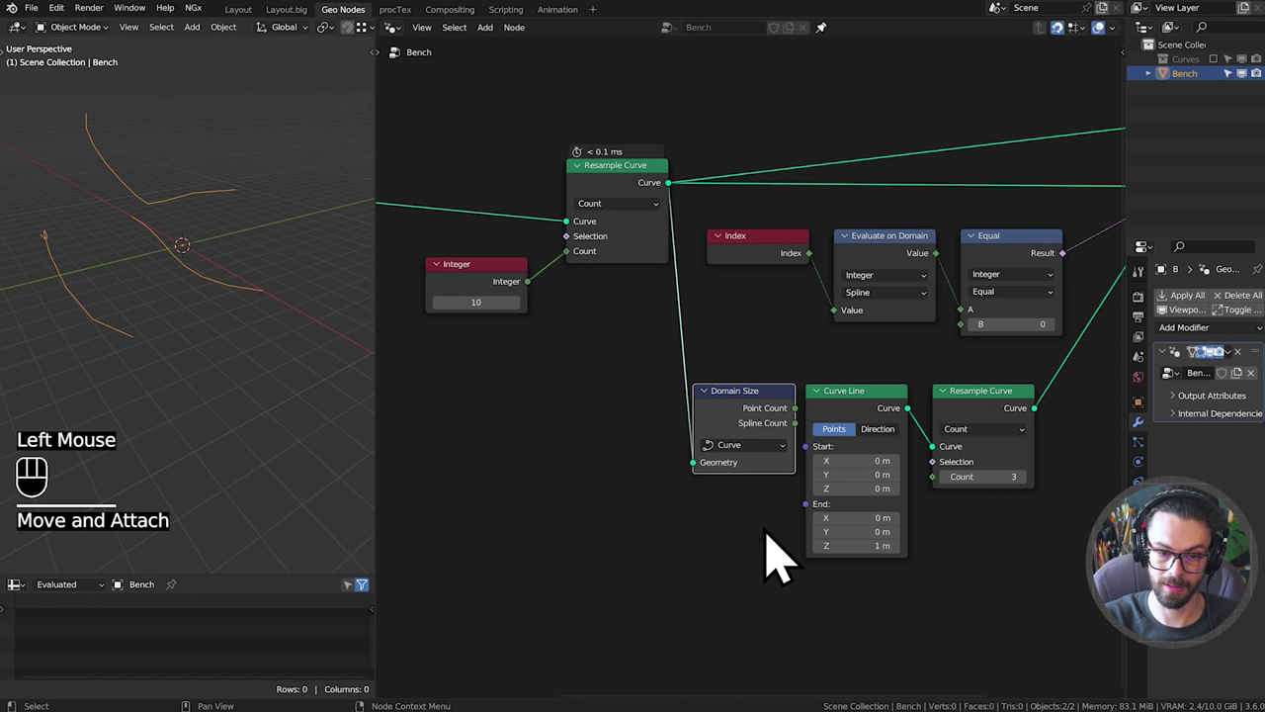
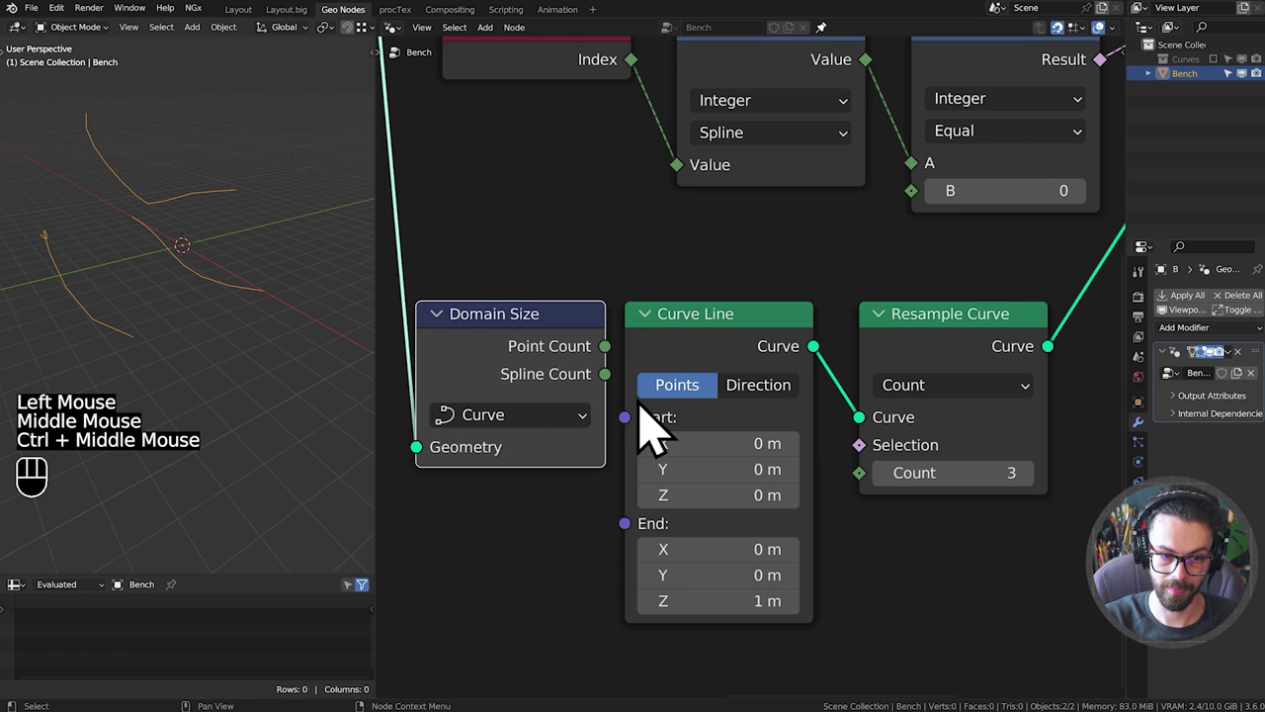
drag(624, 408, 891, 505)
Reposition the Resample Curve and Domain Size nodes and rewire them ahead of instancing.
click(721, 292)
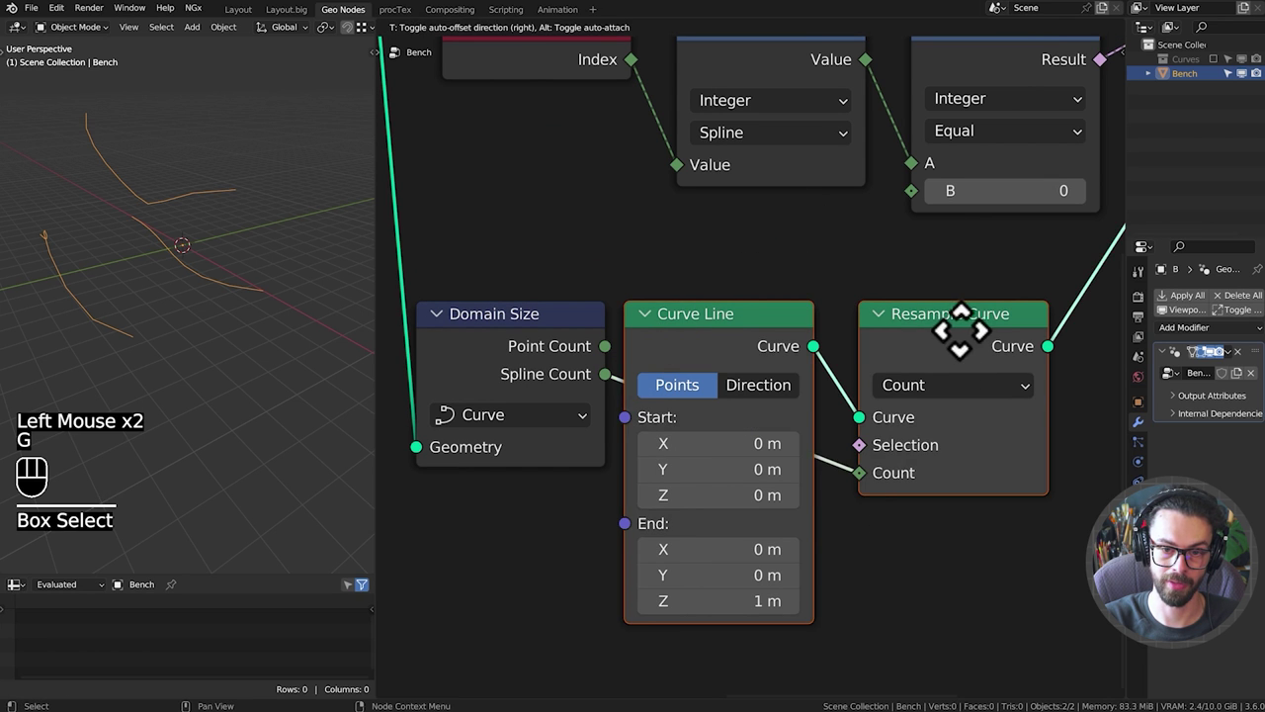
key(g)
click(542, 286)
key(g)
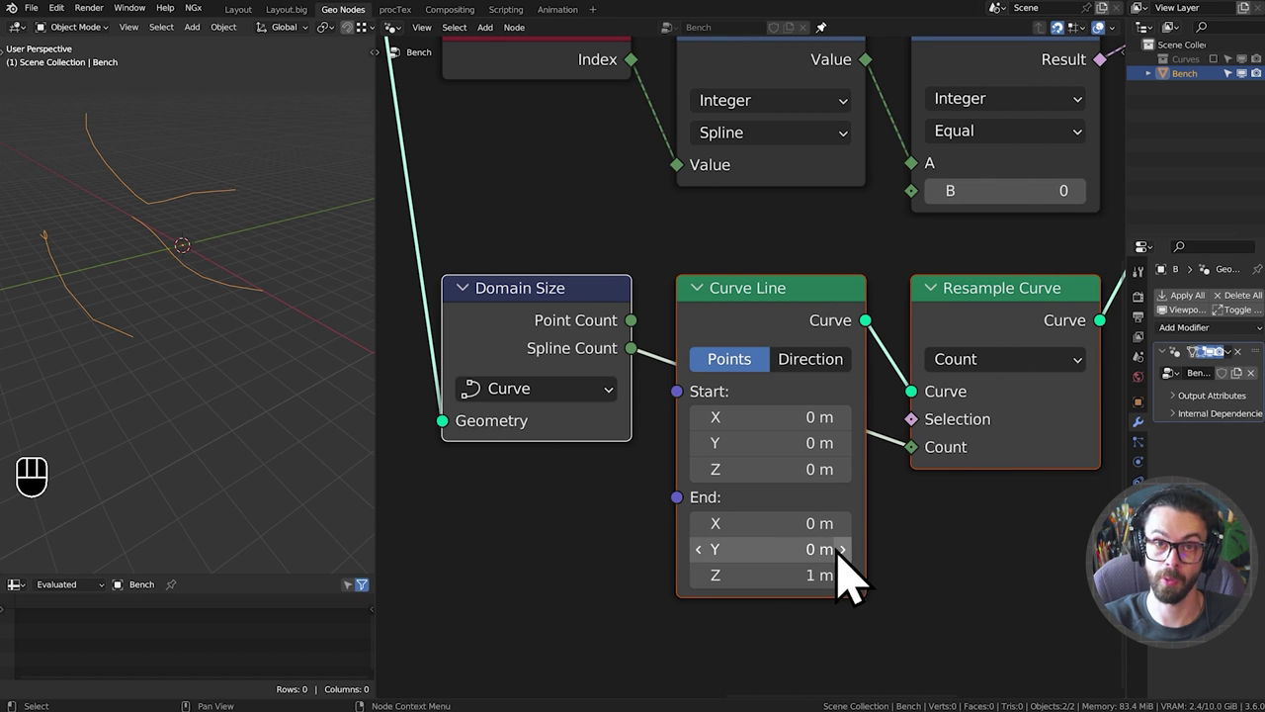
scroll(down, 3)
drag(701, 316, 797, 362)
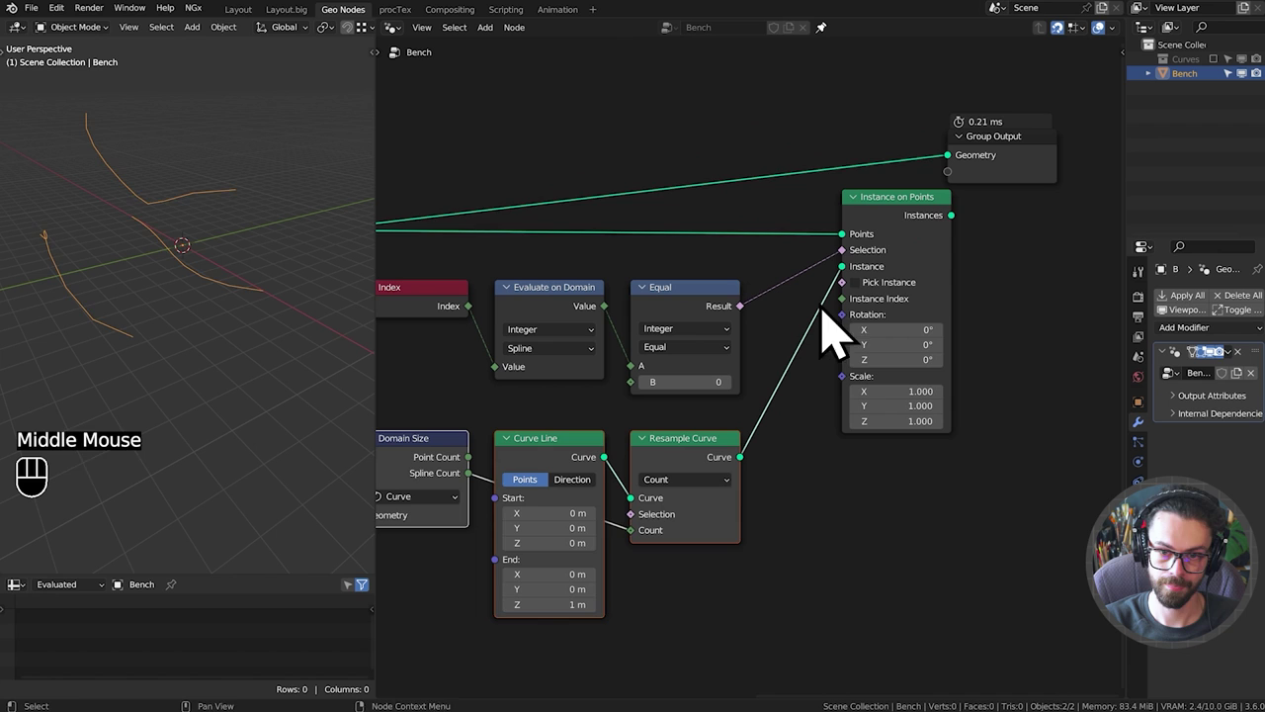
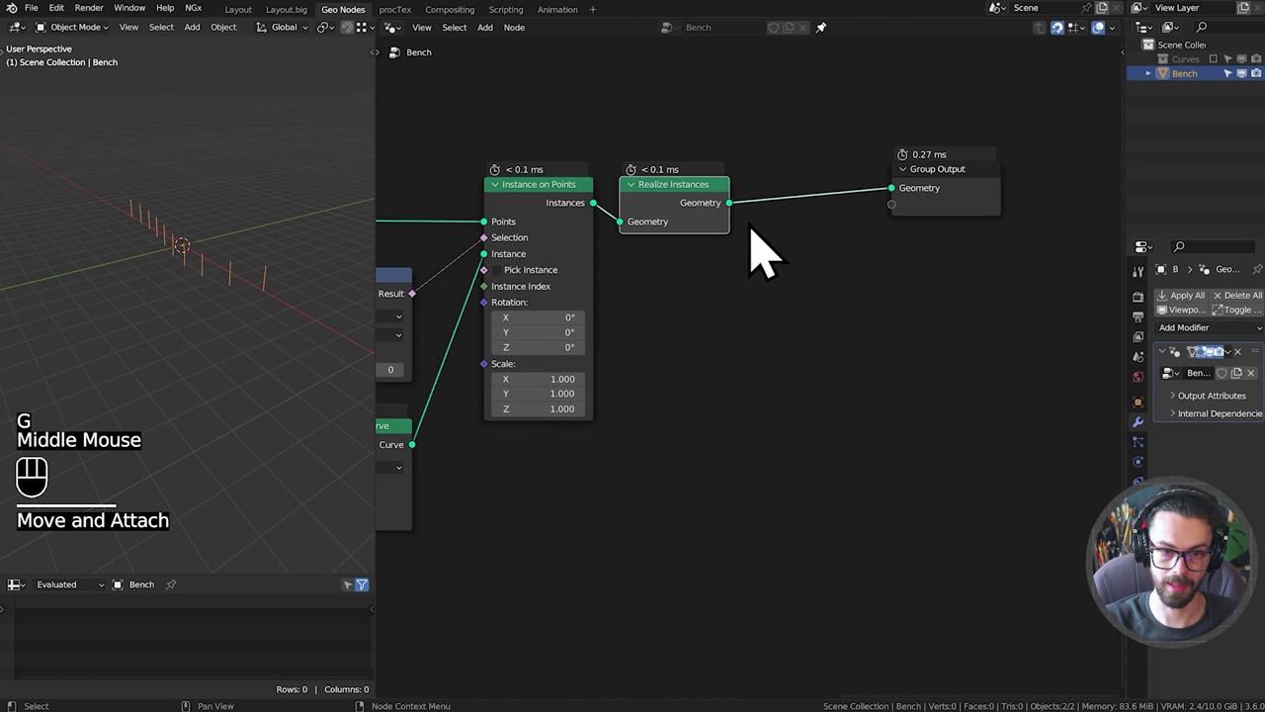
Add Realize Instances after instancing and insert Set Position before the Group Output.
key(shift+a)
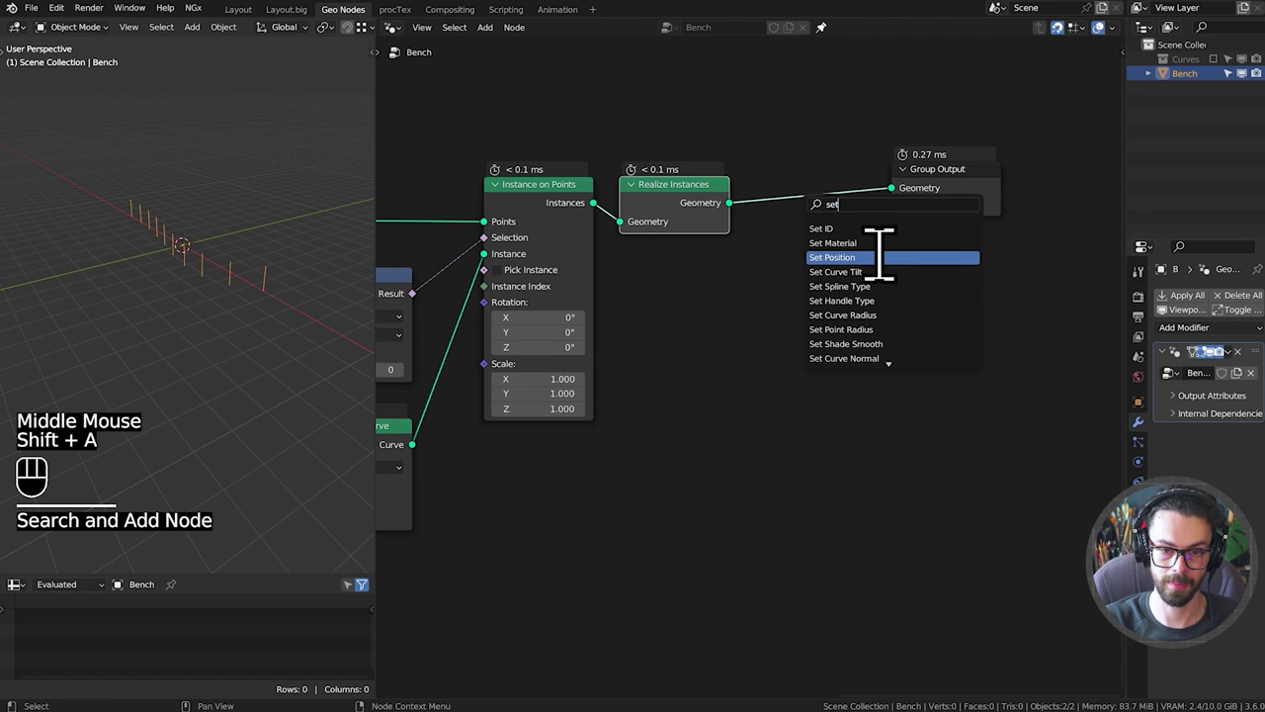
key(g)
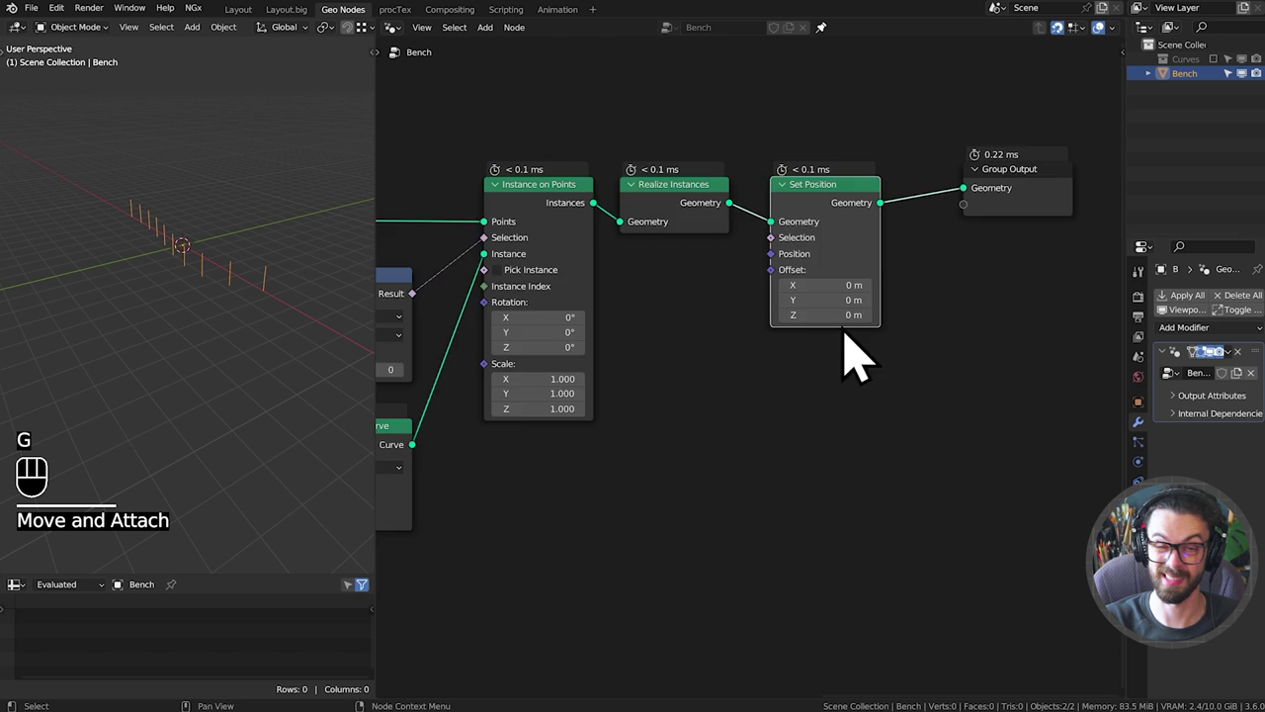
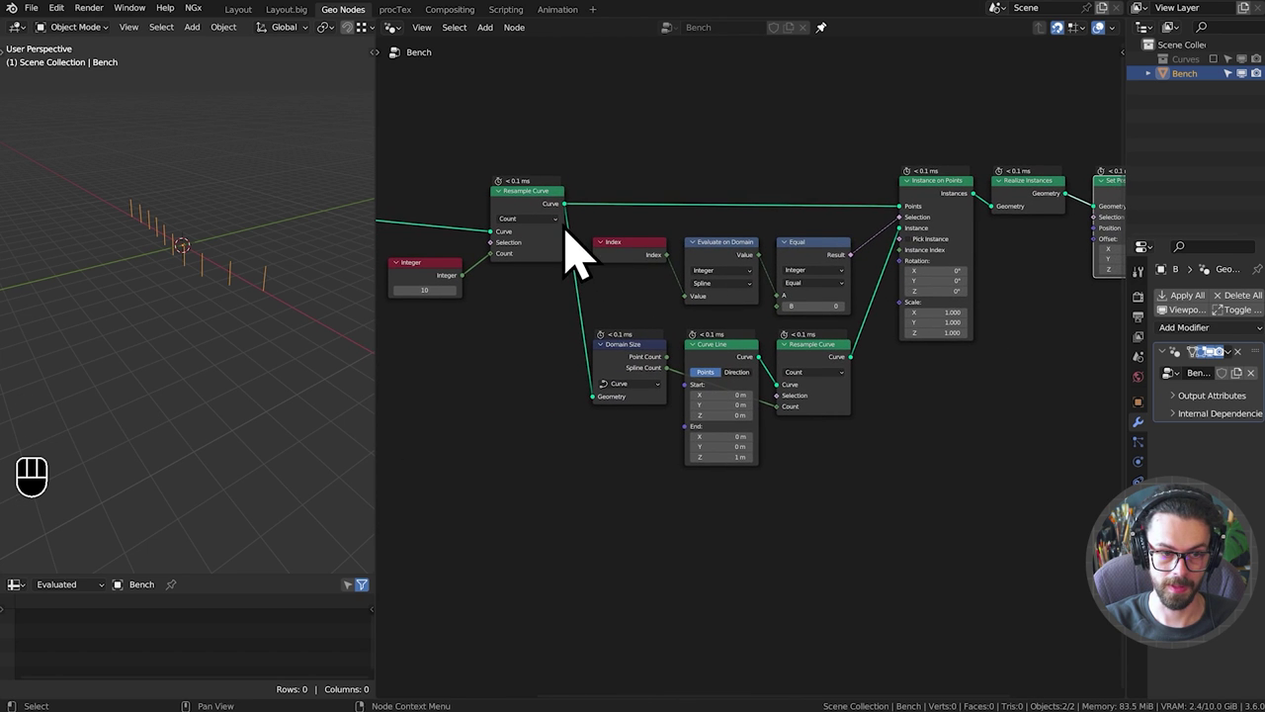
Add a Sample Index node fed by the profile curves and move the first Resample Curve and Integer nodes.
middle_click(576, 257)
click(596, 227)
middle_click(566, 212)
middle_click(473, 164)
drag(477, 143, 774, 365)
key(g)
key(g)
drag(683, 361, 514, 319)
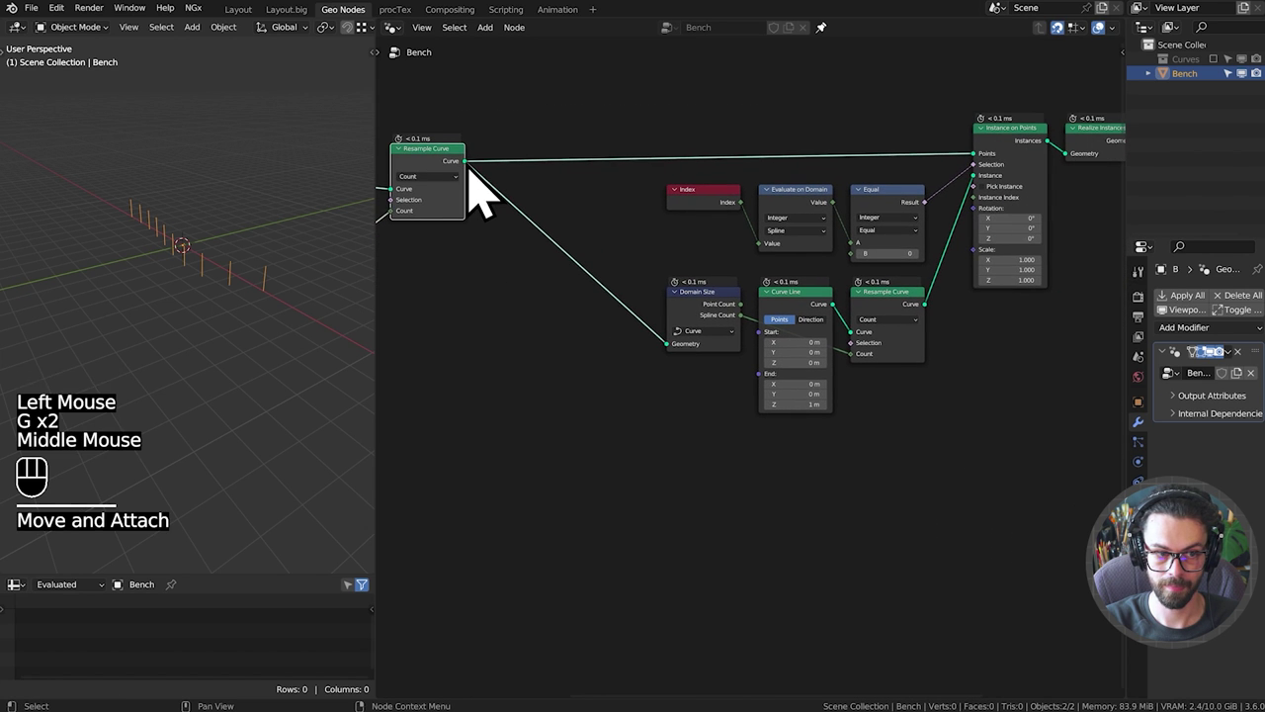
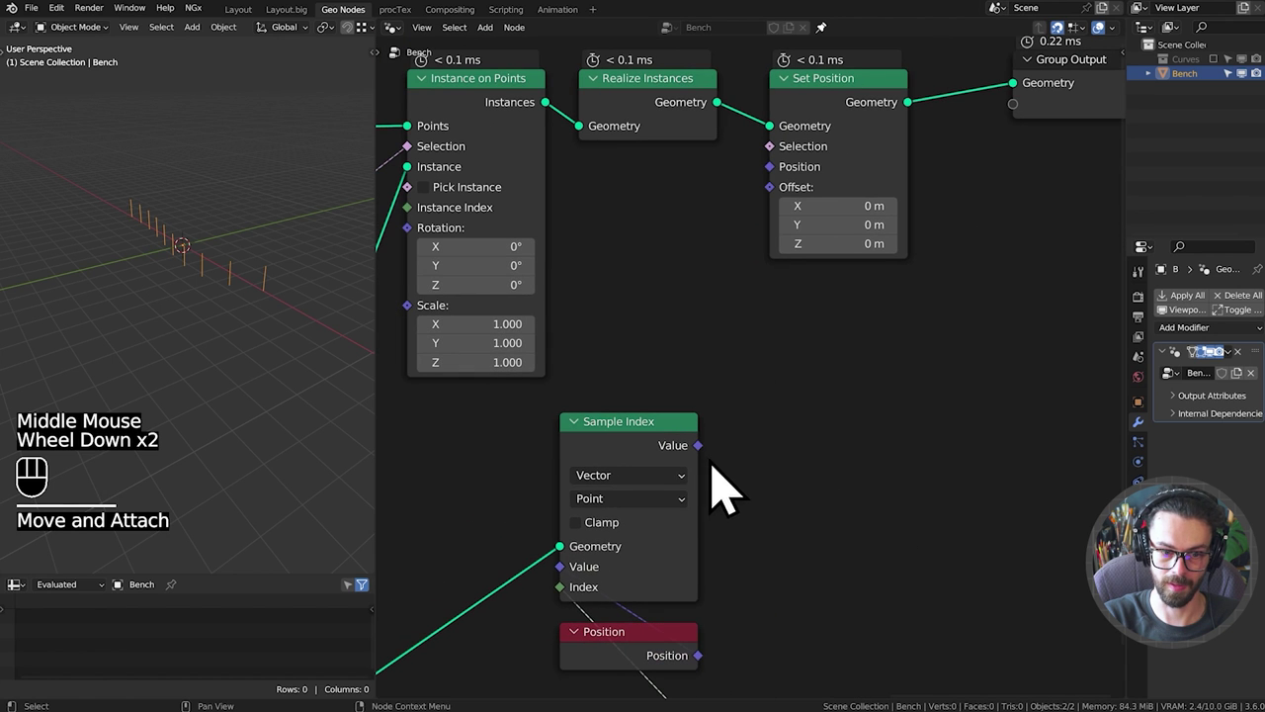
Set Sample Index to Vector reading Position and feed its Value into Set Position's Position.
drag(712, 478, 784, 190)
drag(244, 289, 271, 312)
middle_click(180, 333)
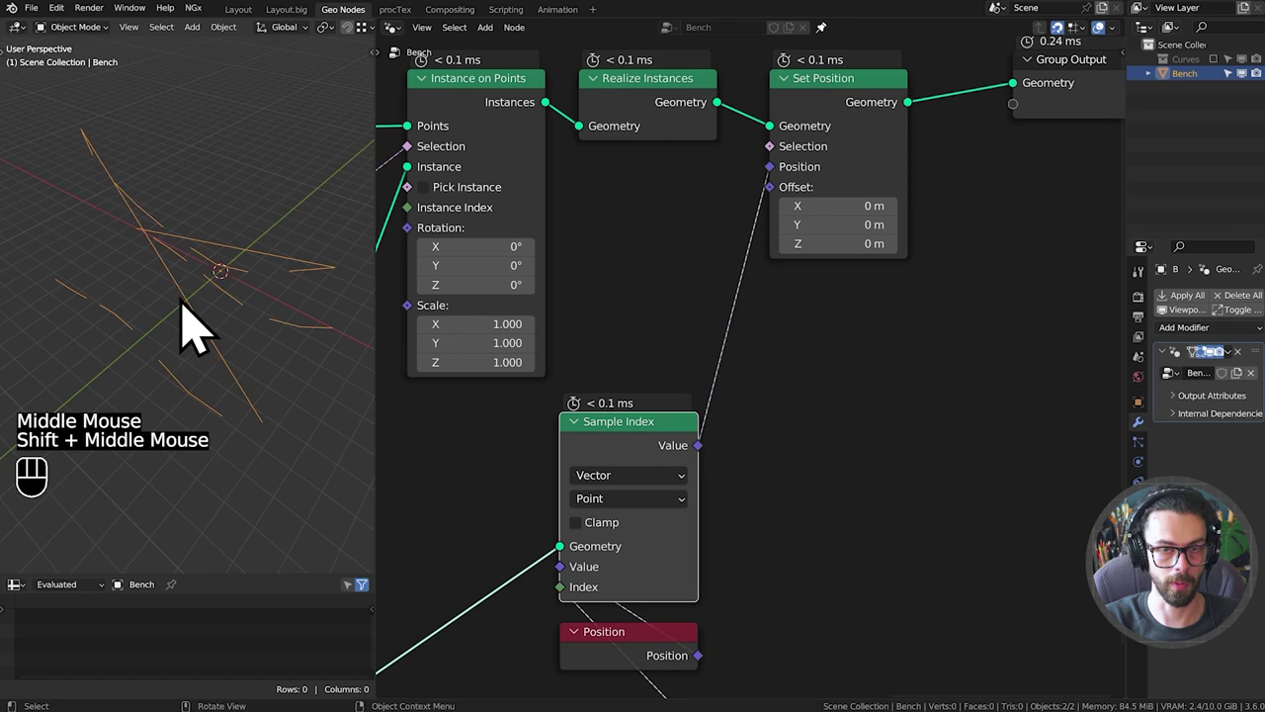
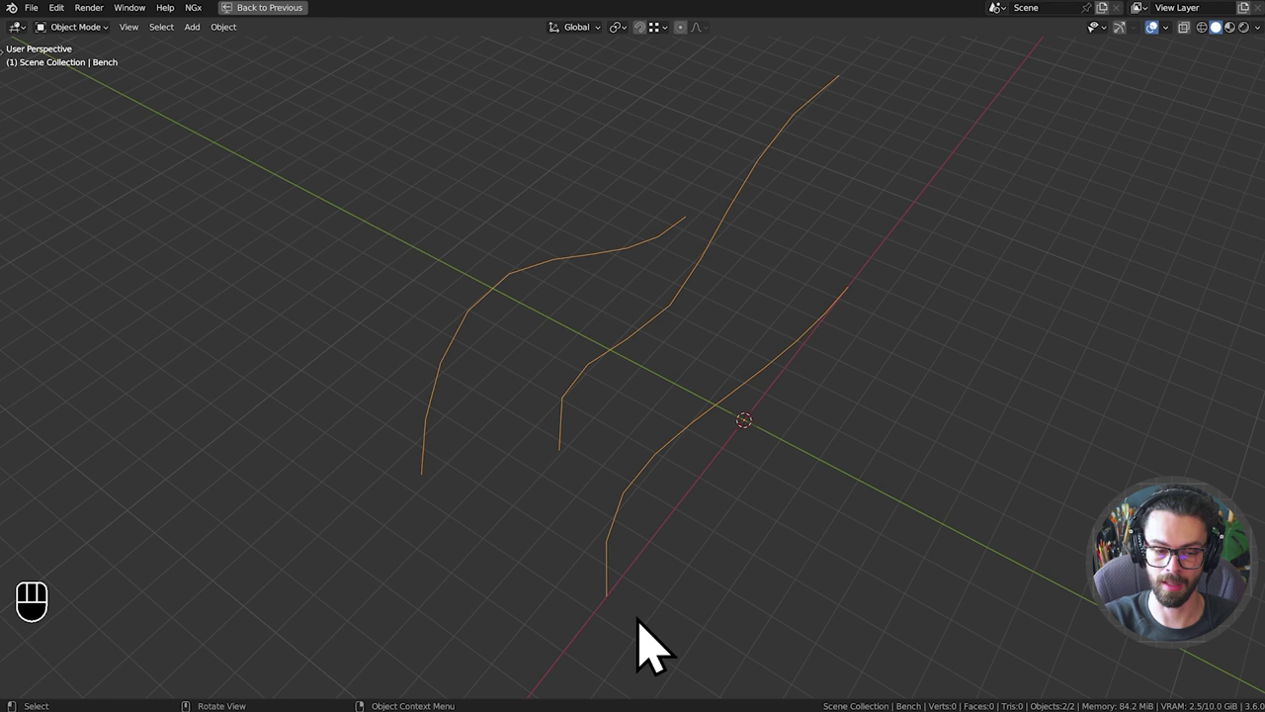
key(d)
click(645, 636)
key(d)
key(d)
key(d)
click(643, 579)
key(d)
key(d)
key(d)
click(664, 533)
key(d)
key(d)
key(d)
key(d)
click(715, 475)
key(d)
key(d)
click(546, 490)
click(562, 482)
key(d)
key(d)
key(d)
click(395, 515)
key(d)
key(d)
click(421, 505)
key(d)
key(d)
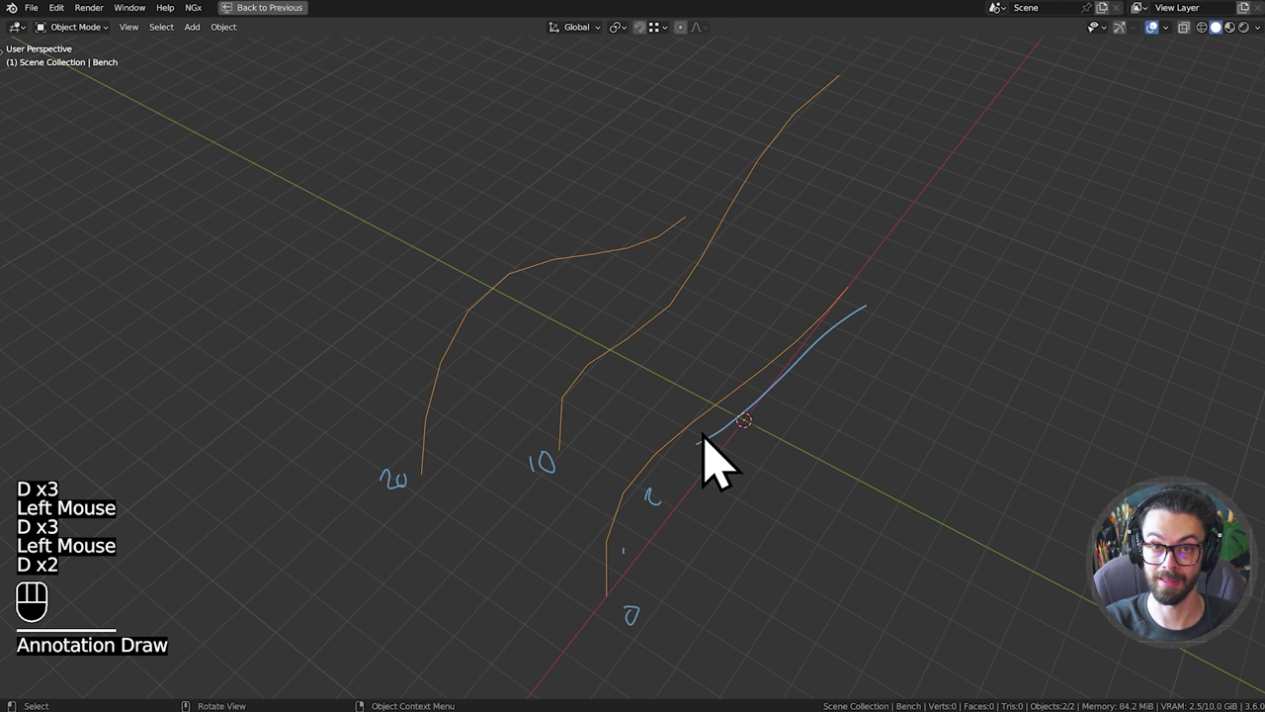
key(d)
click(612, 624)
key(d)
key(d)
key(d)
click(676, 463)
key(d)
key(d)
key(d)
click(734, 393)
key(d)
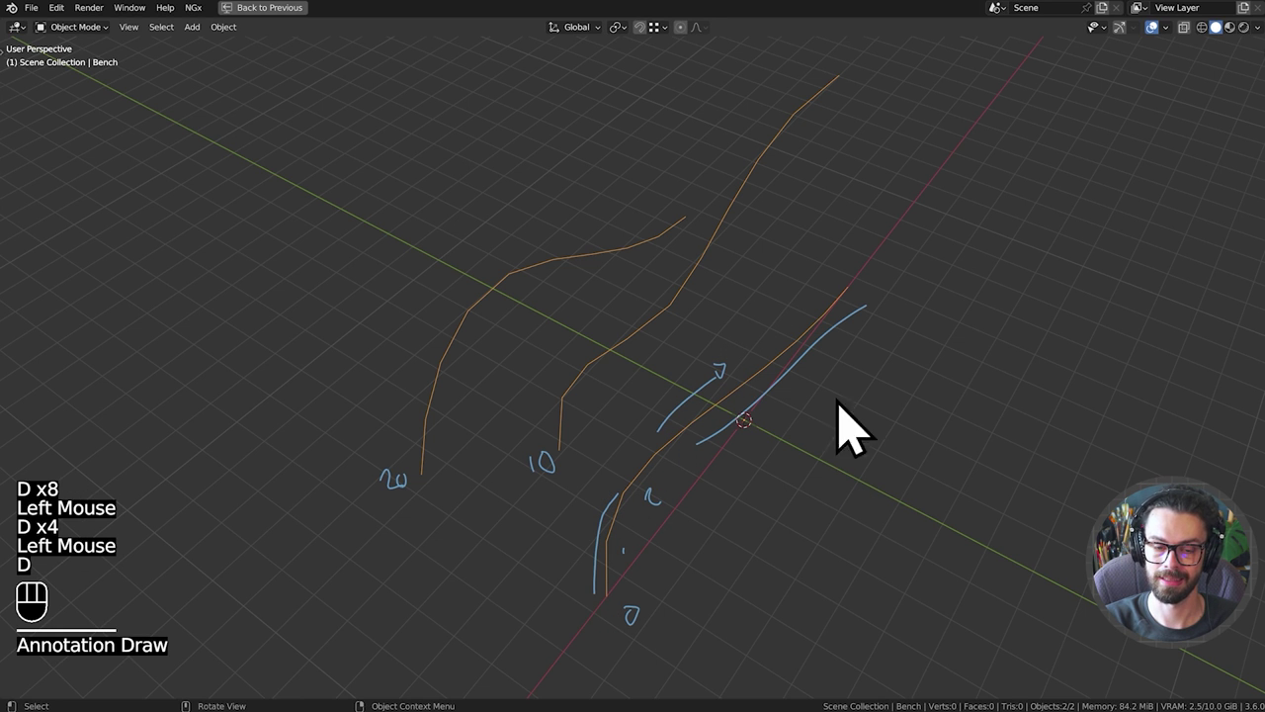
key(d)
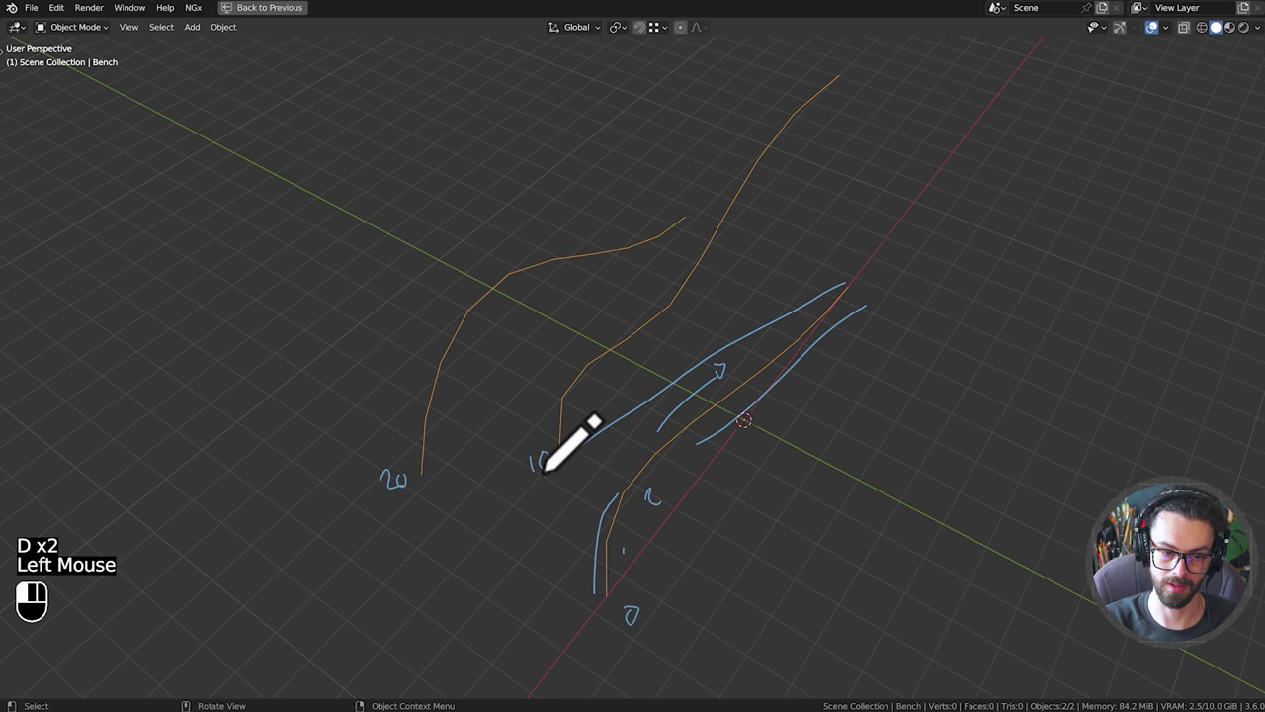
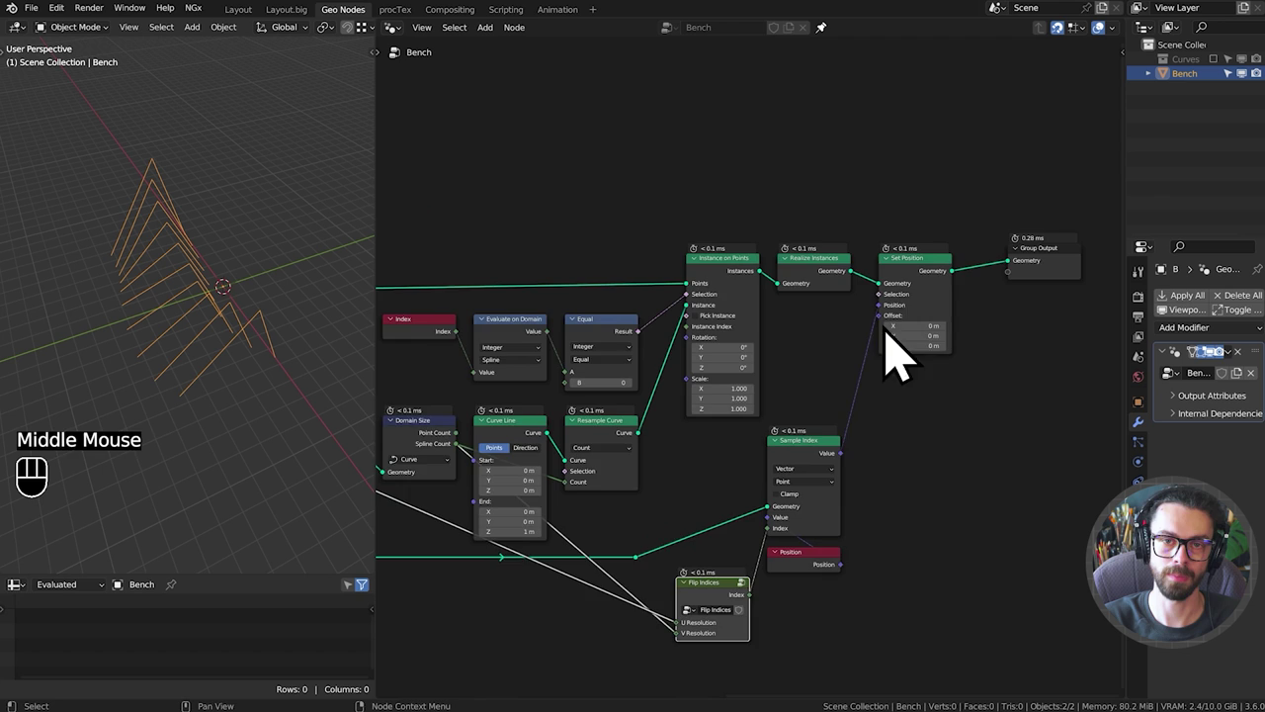
Move nodes aside and pan to clear space for the smoothing chain.
drag(842, 381, 919, 200)
key(g)
drag(854, 351, 618, 318)
key(g)
middle_click(717, 311)
scroll(up, 3)
drag(725, 314, 614, 329)
middle_click(632, 327)
drag(207, 354, 211, 326)
drag(211, 338, 215, 312)
Add Set Spline Type as Catmull Rom, delete Set Handle Type, and follow it with a 10-count Resample Curve.
key(shift+a)
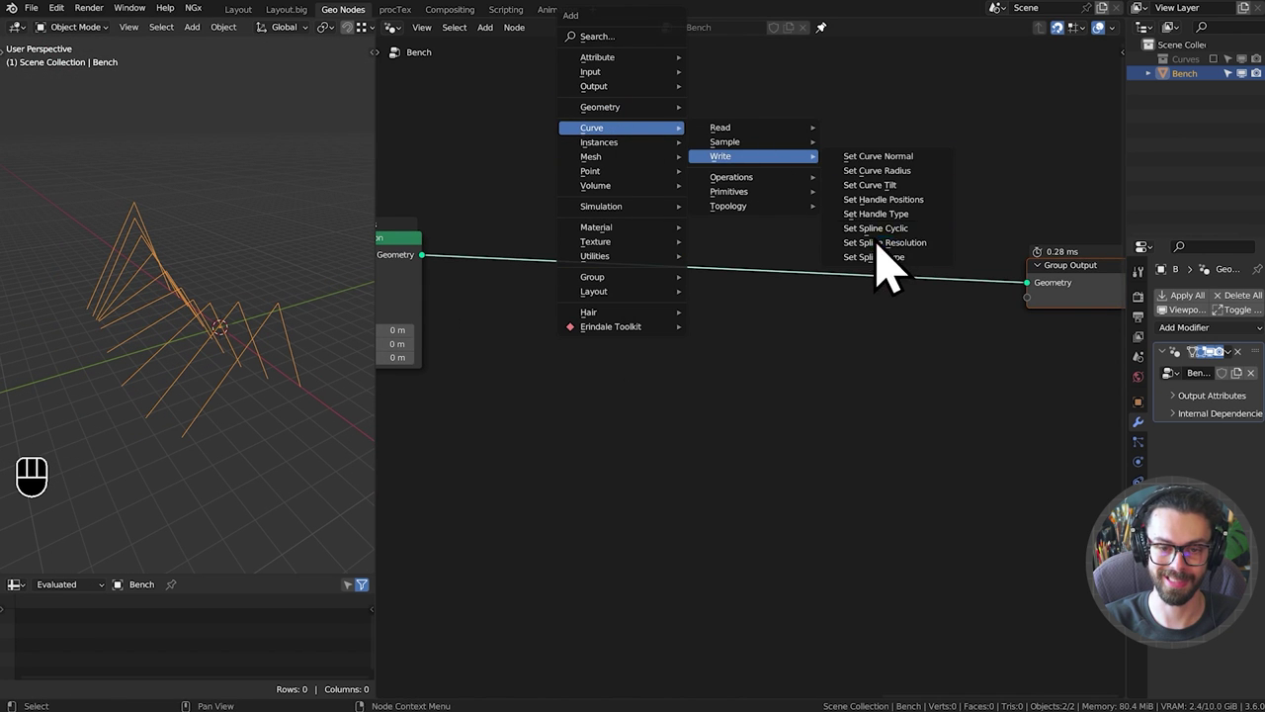
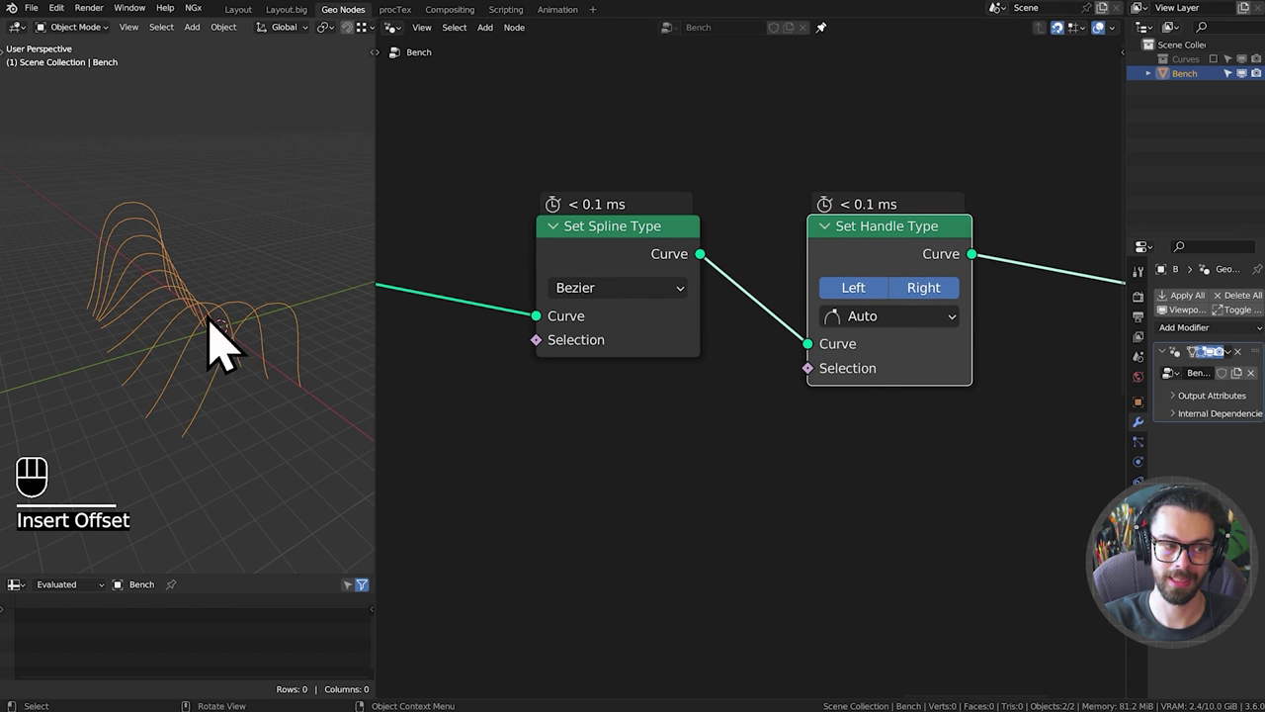
drag(165, 327, 123, 303)
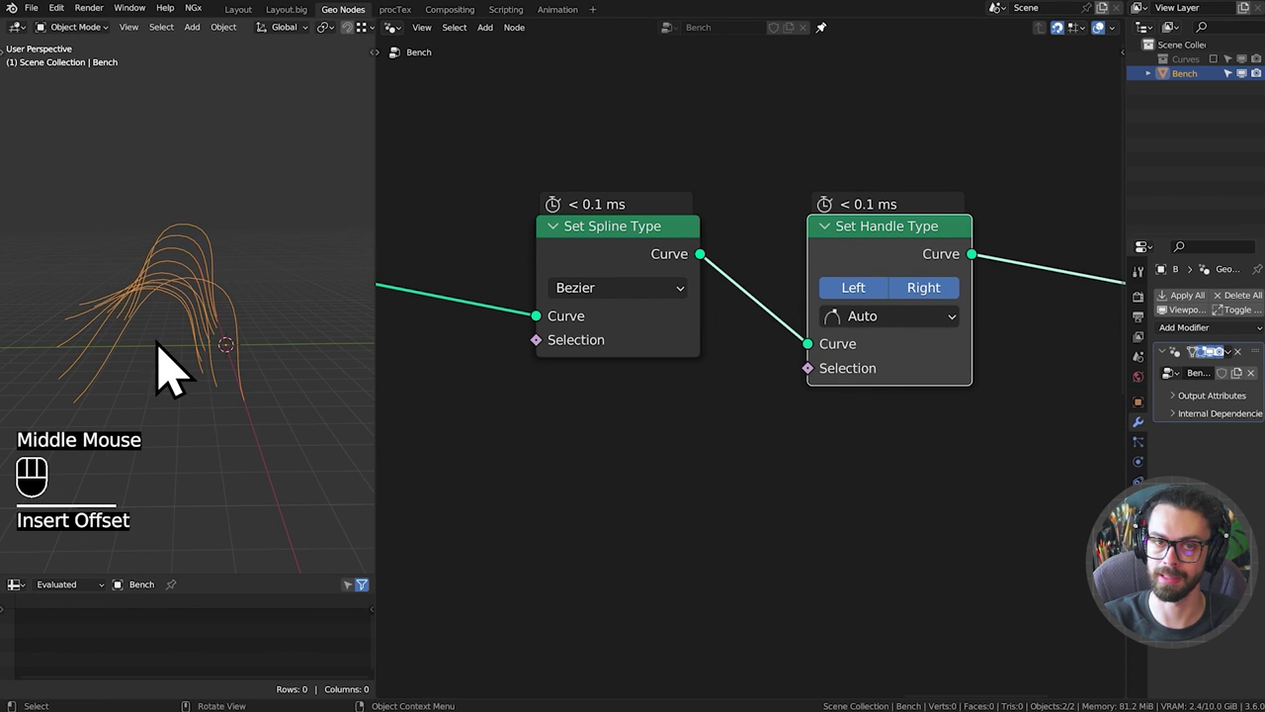
middle_click(169, 389)
drag(843, 245, 932, 320)
key(ctrl+x)
drag(642, 328, 296, 375)
drag(201, 341, 253, 311)
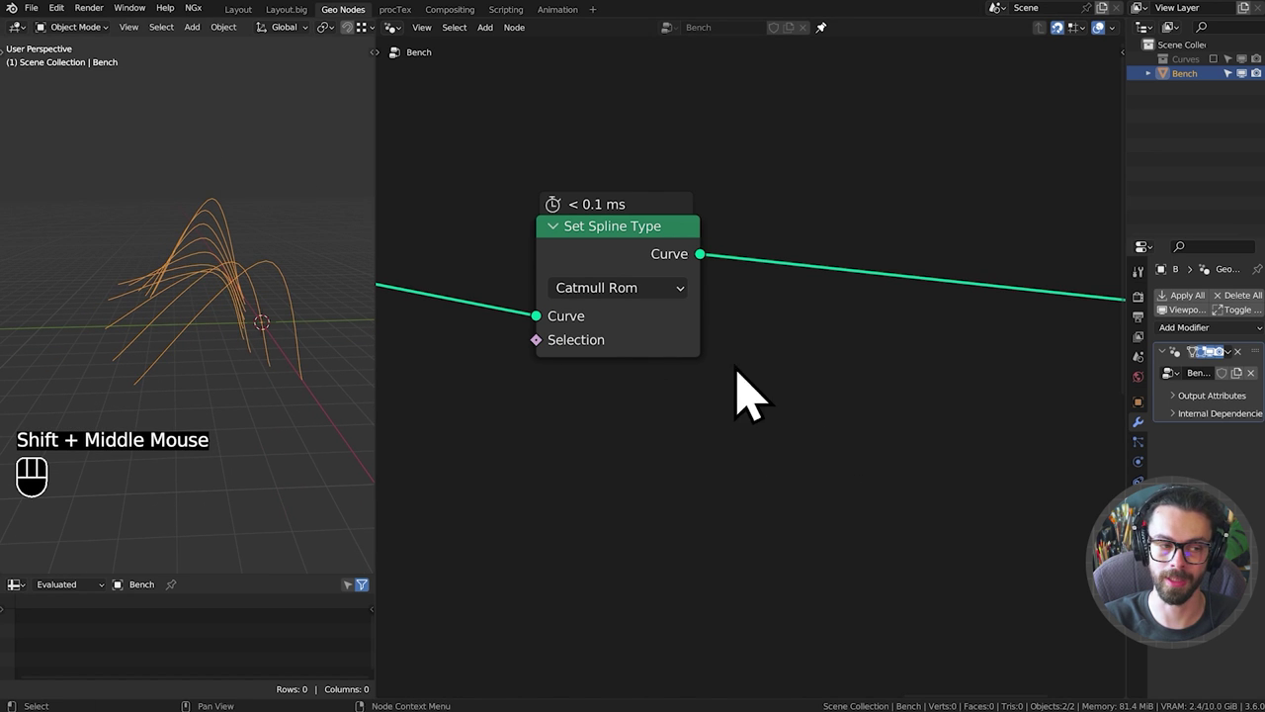
drag(297, 315, 825, 372)
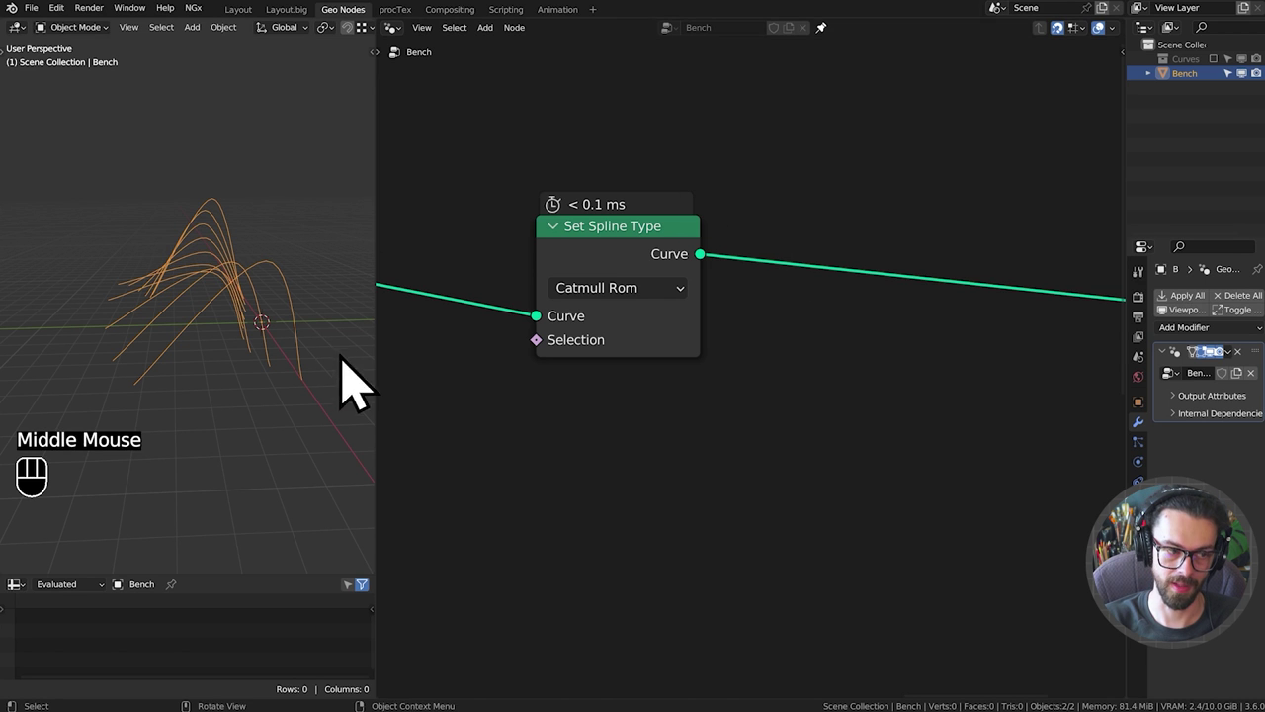
key(shift+a)
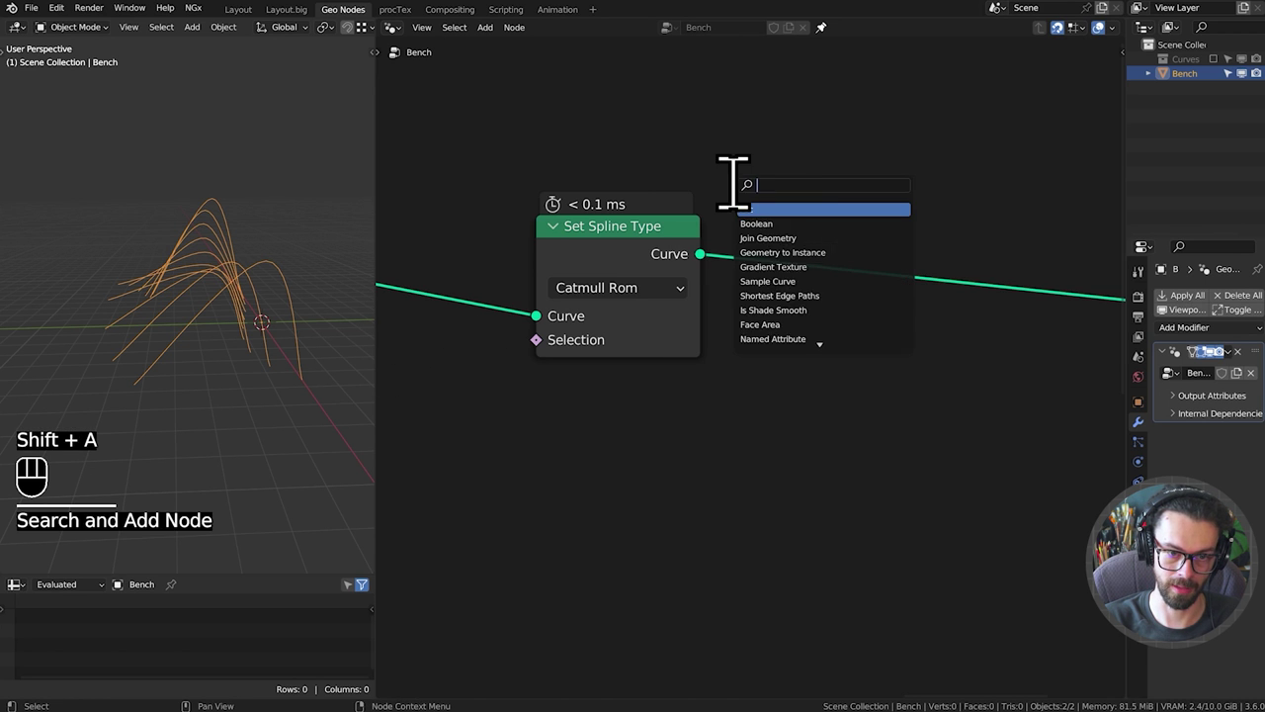
click(876, 272)
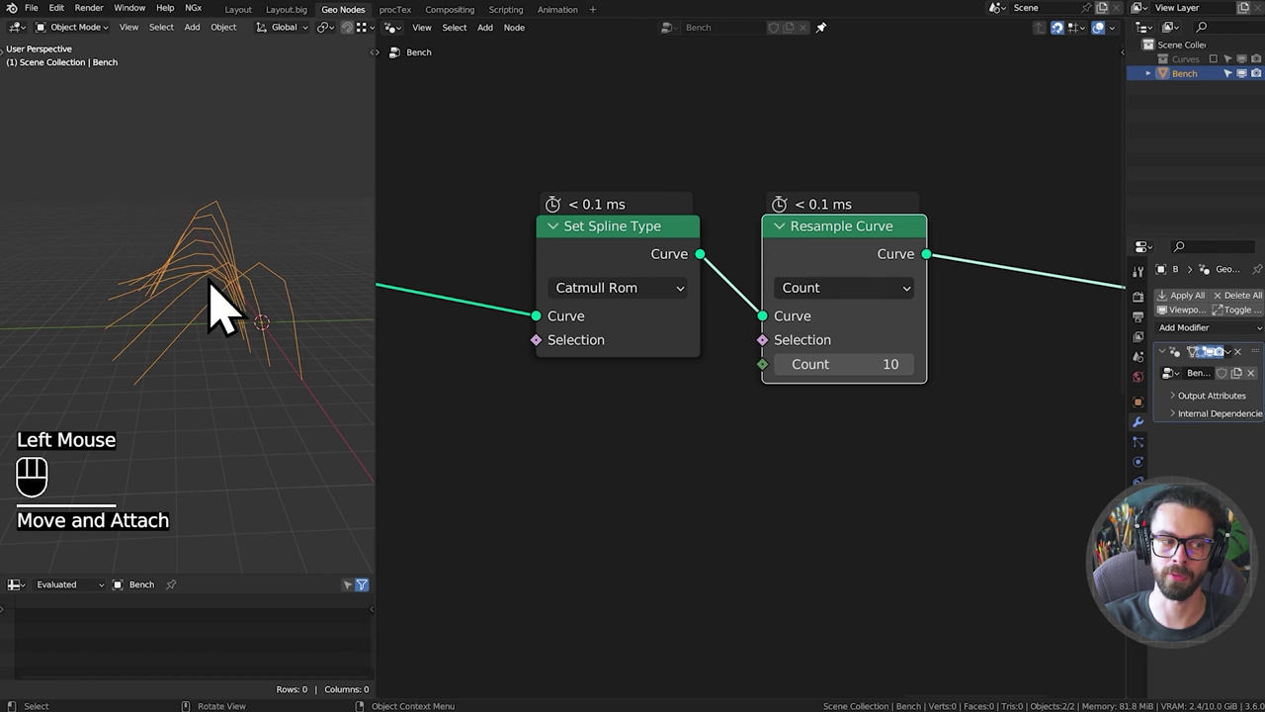
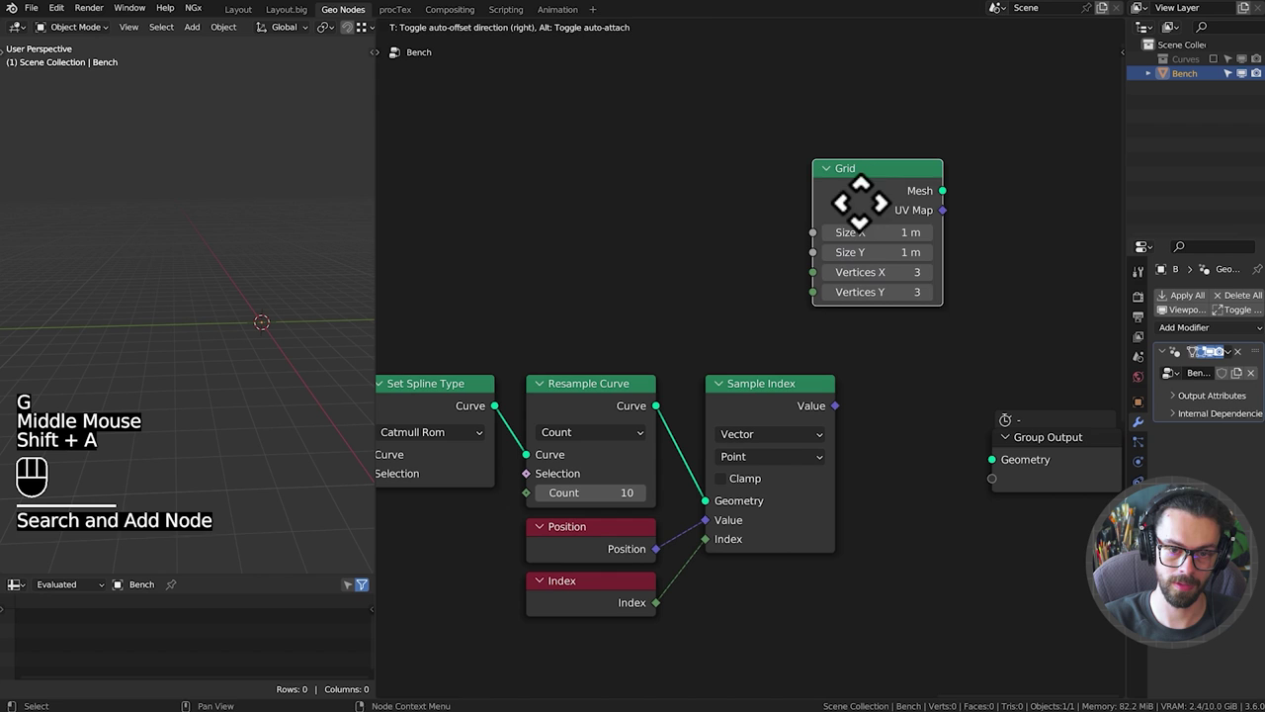
Add Set Position taking the Grid mesh with Sample Index's Value driving its Position.
drag(979, 424, 1093, 558)
key(g)
click(923, 202)
drag(866, 226, 1077, 320)
drag(848, 426, 981, 282)
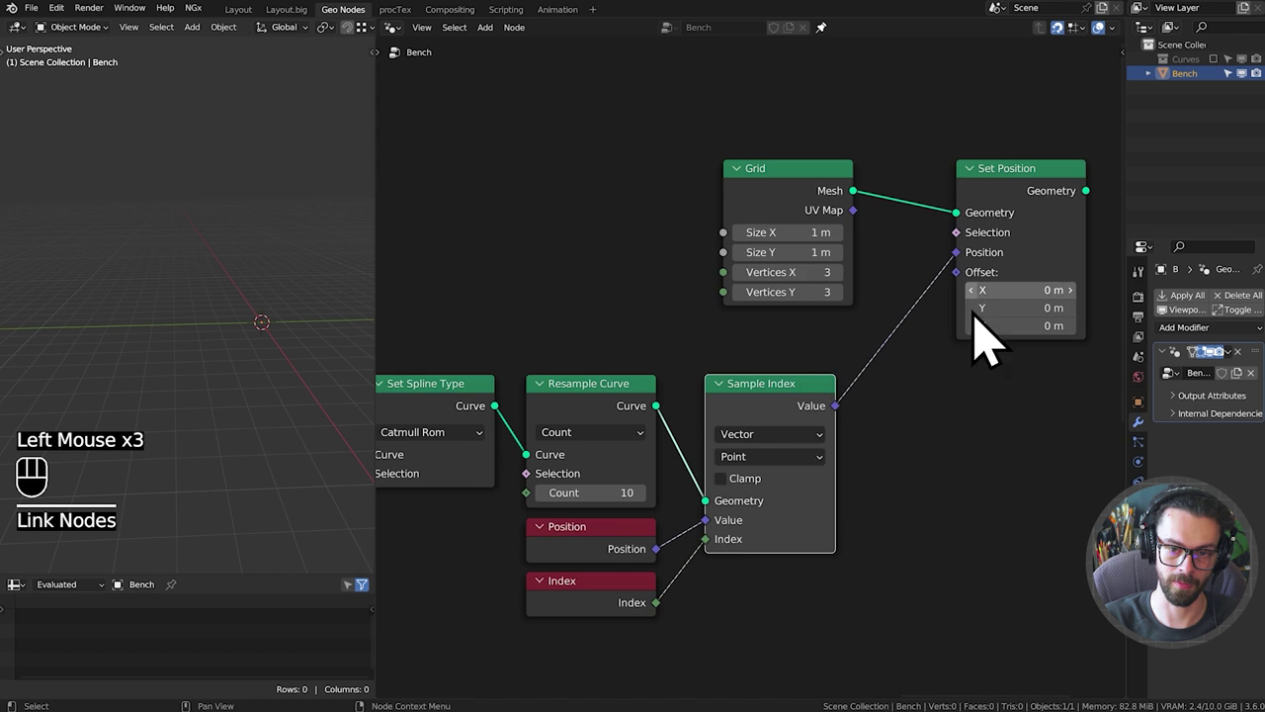
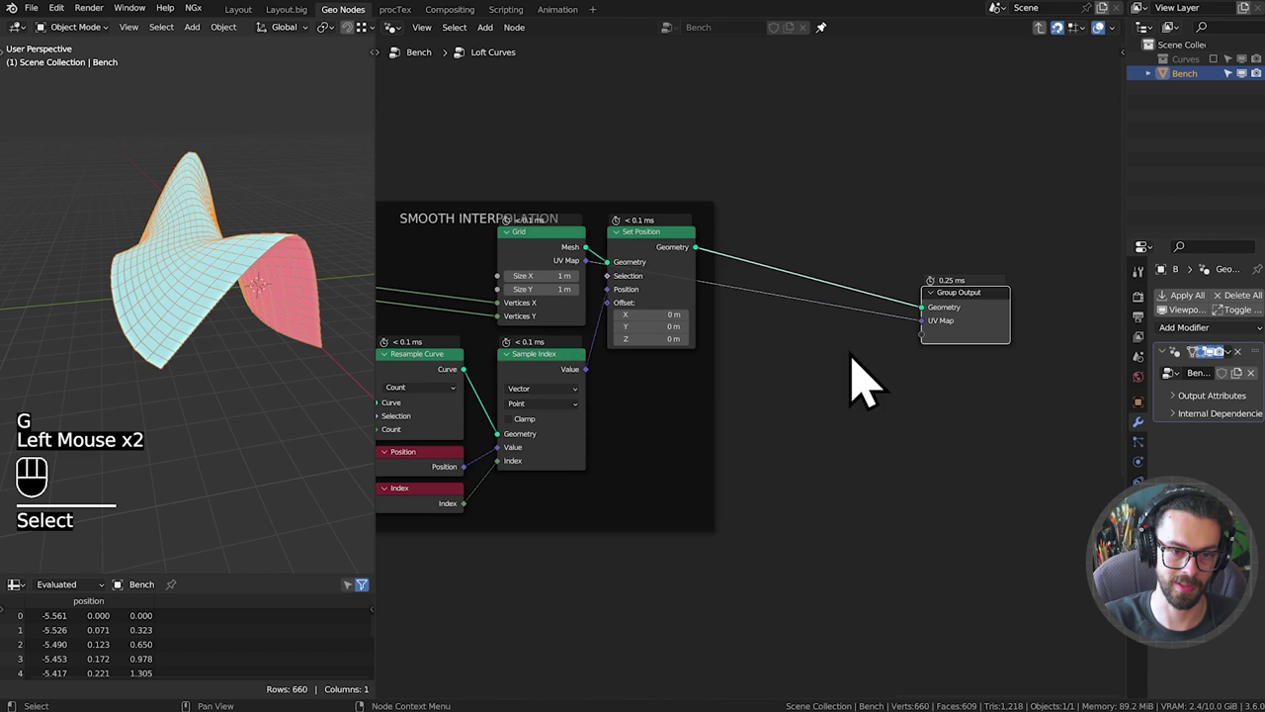
Rename the Loft Curves group's Geometry output to Mesh in the N panel and reorder its sockets inside the group.
key(n)
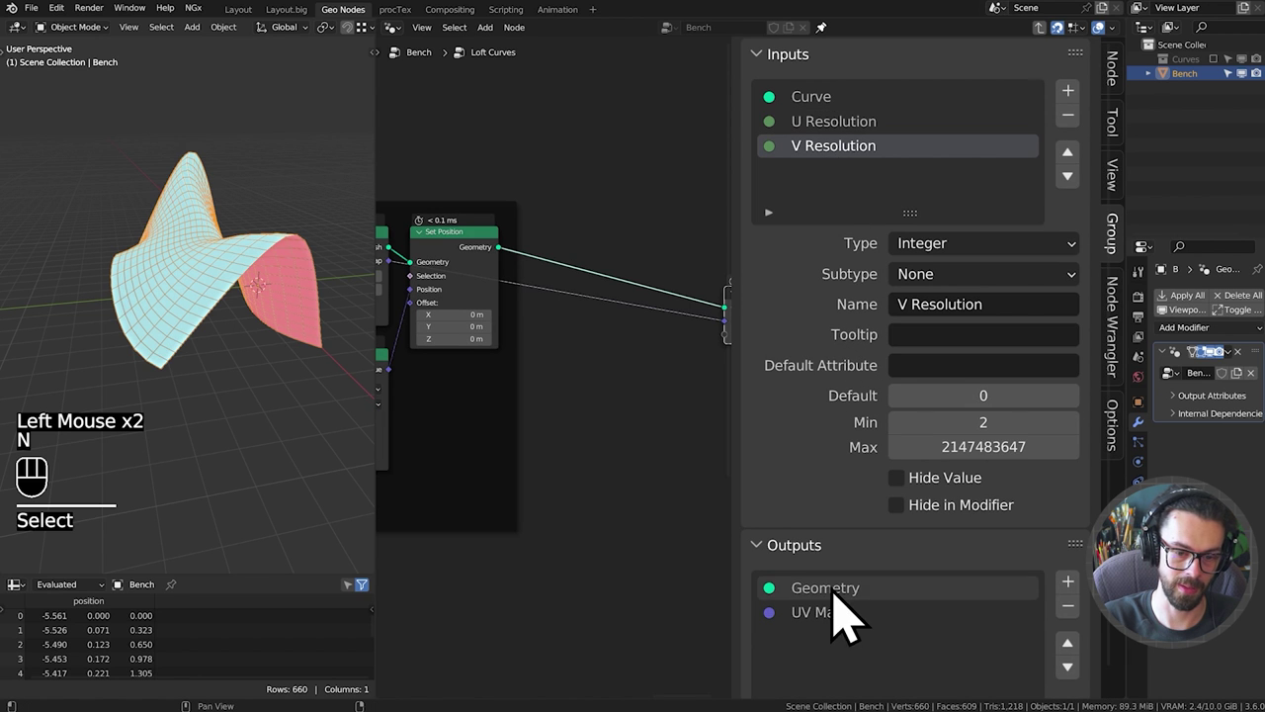
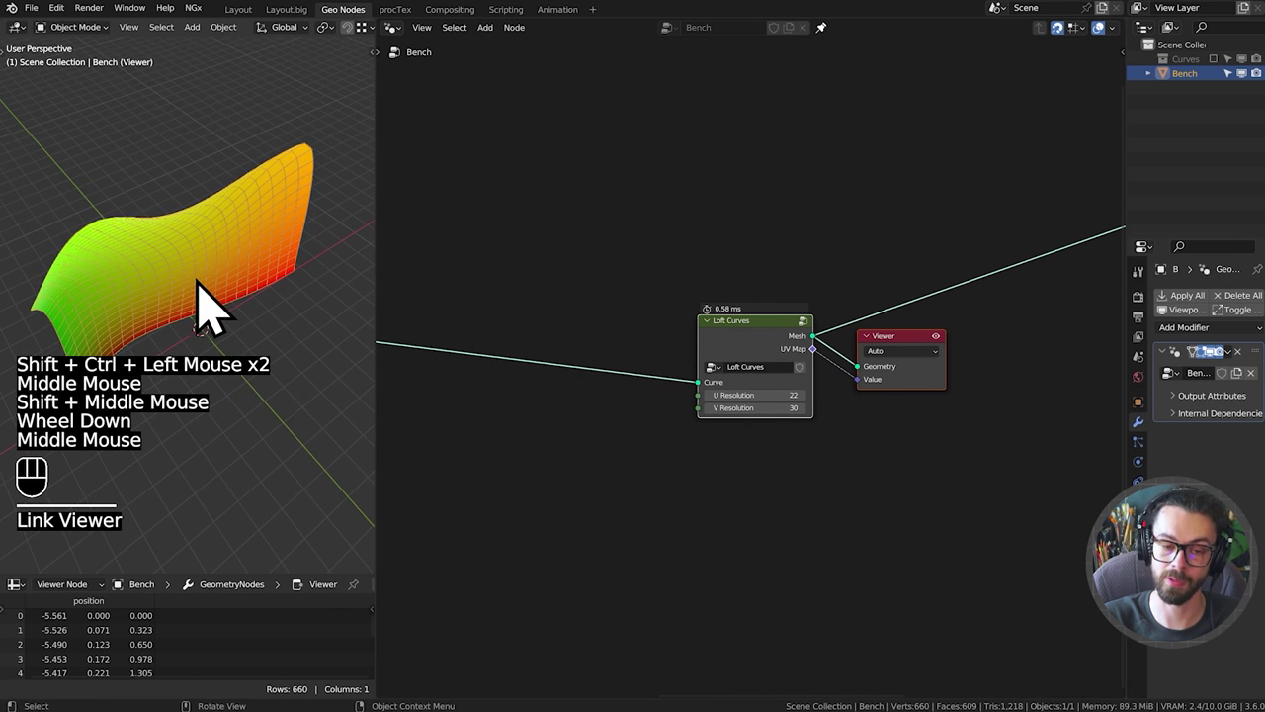
drag(226, 318, 754, 372)
key(Tab)
click(754, 371)
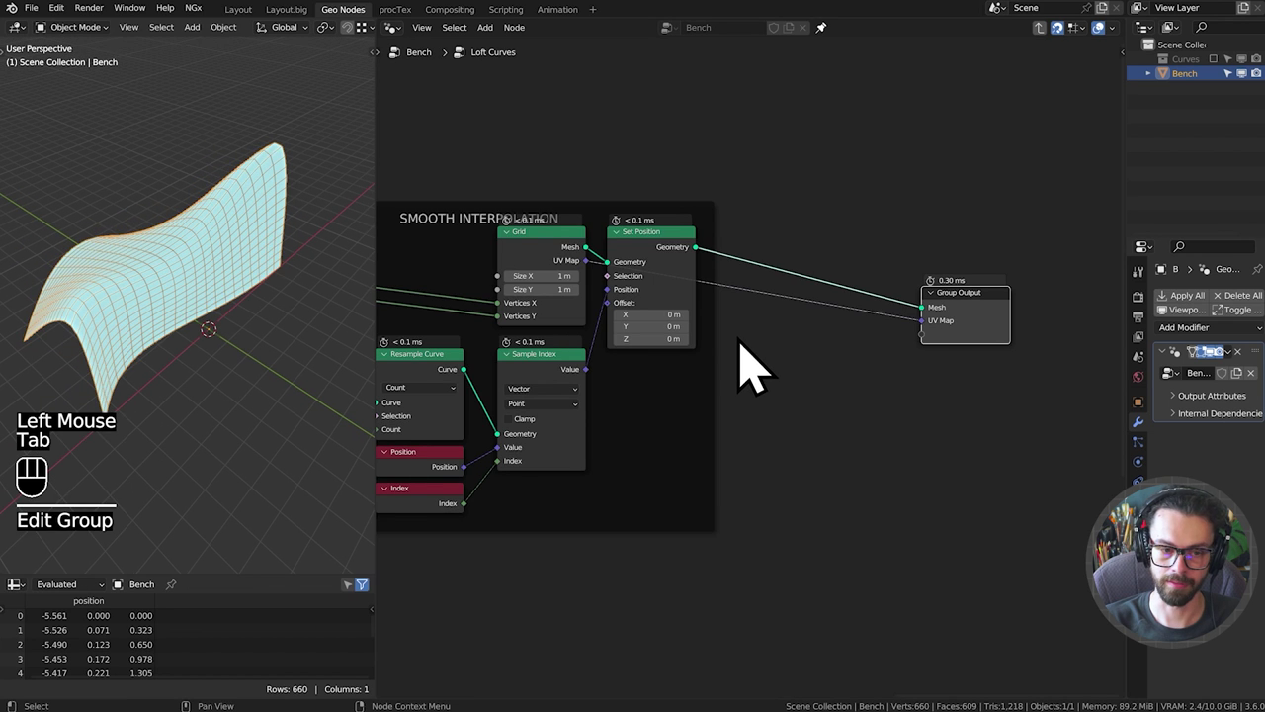
drag(207, 254, 240, 236)
drag(213, 249, 214, 318)
drag(193, 340, 208, 291)
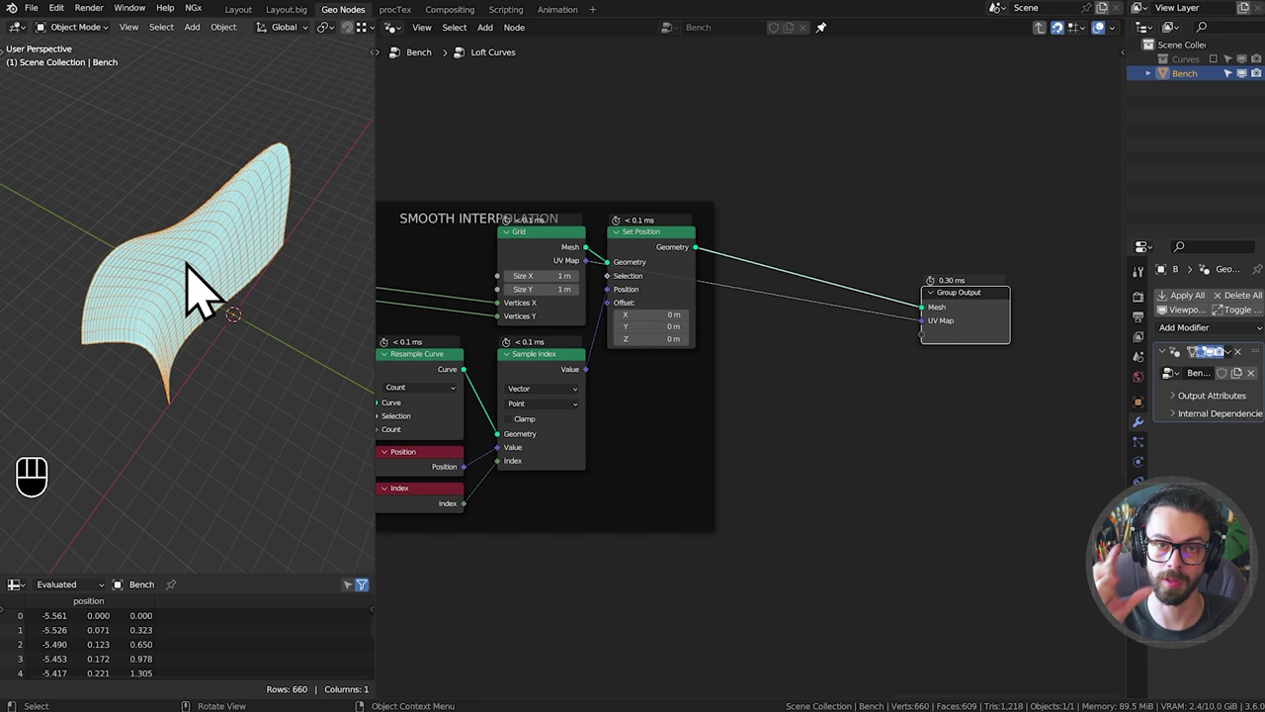
Mute the Set Spline Type node to compare the loft without Catmull Rom smoothing.
scroll(up, 3)
middle_click(562, 309)
click(666, 311)
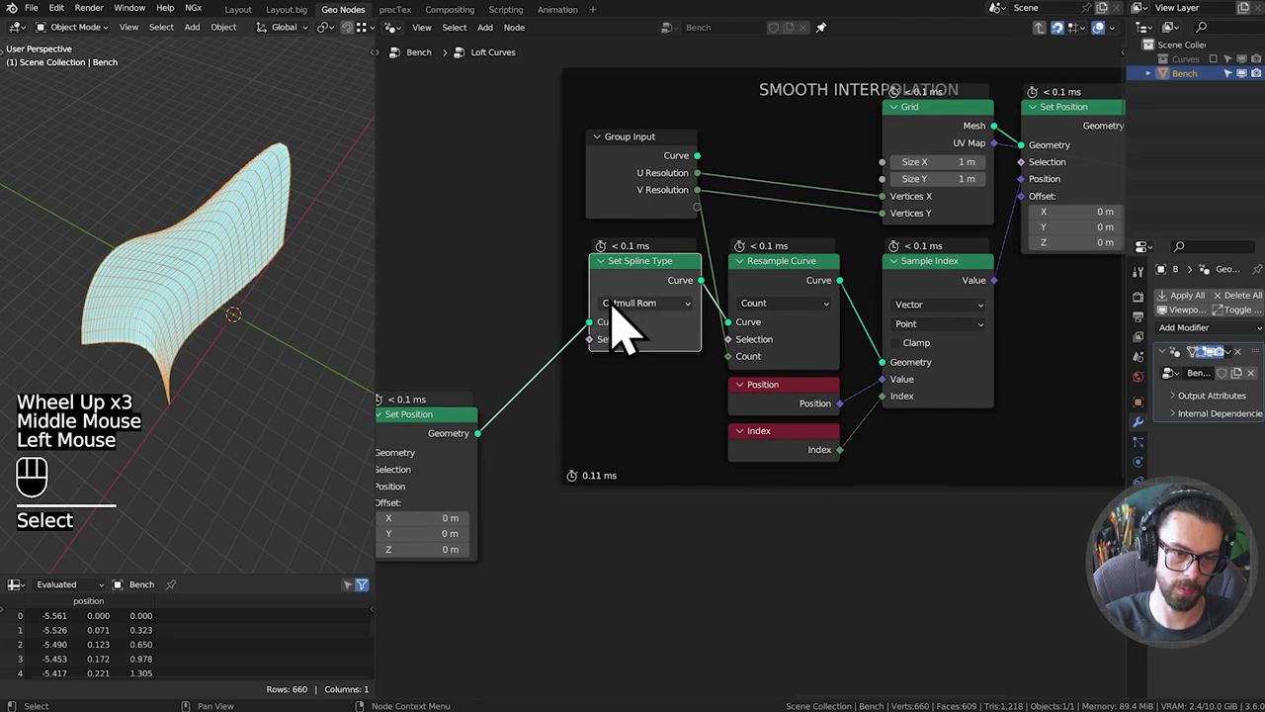
key(m)
drag(218, 314, 276, 255)
scroll(up, 3)
middle_click(243, 317)
Wire the group's U and V Resolution inputs into the Grid's Vertices X and Y and re-enable smoothing.
drag(238, 264, 162, 327)
drag(148, 316, 179, 229)
drag(89, 253, 271, 313)
drag(209, 298, 267, 218)
scroll(up, 3)
drag(203, 317, 212, 329)
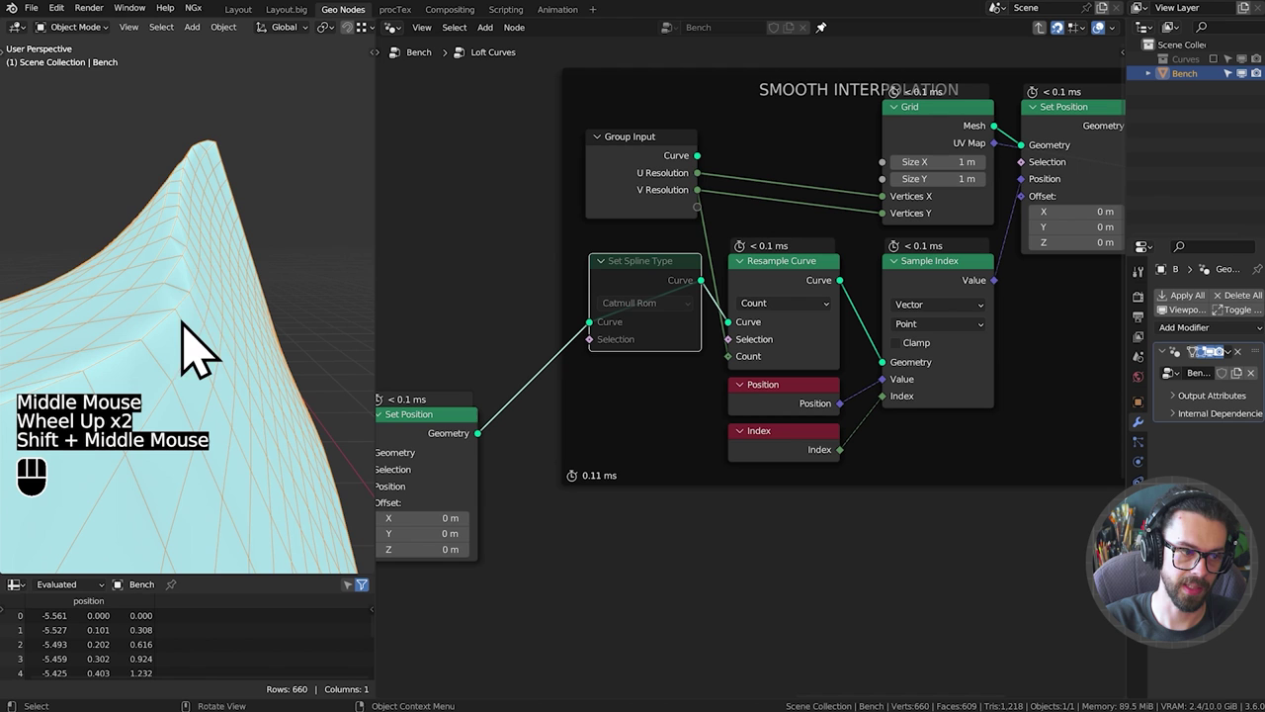
drag(195, 297, 174, 318)
drag(213, 280, 199, 334)
scroll(down, 3)
drag(201, 300, 224, 259)
scroll(down, 3)
middle_click(231, 268)
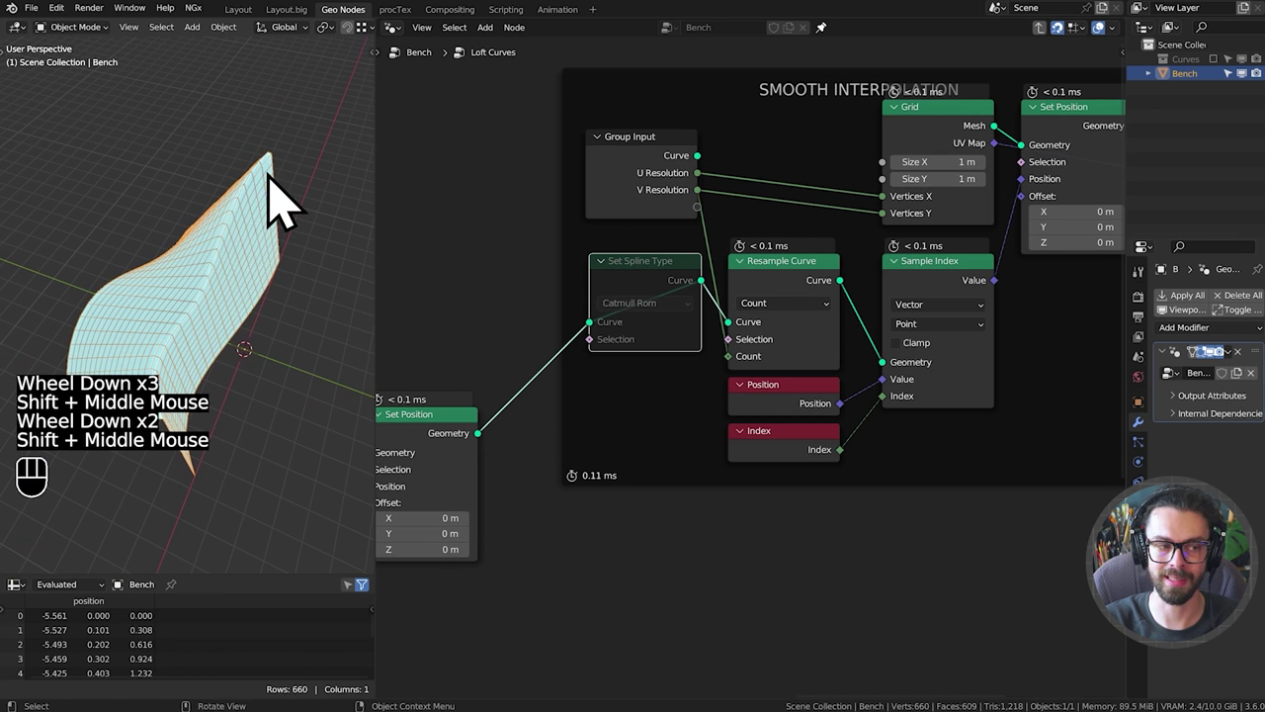
drag(203, 416, 208, 386)
middle_click(207, 384)
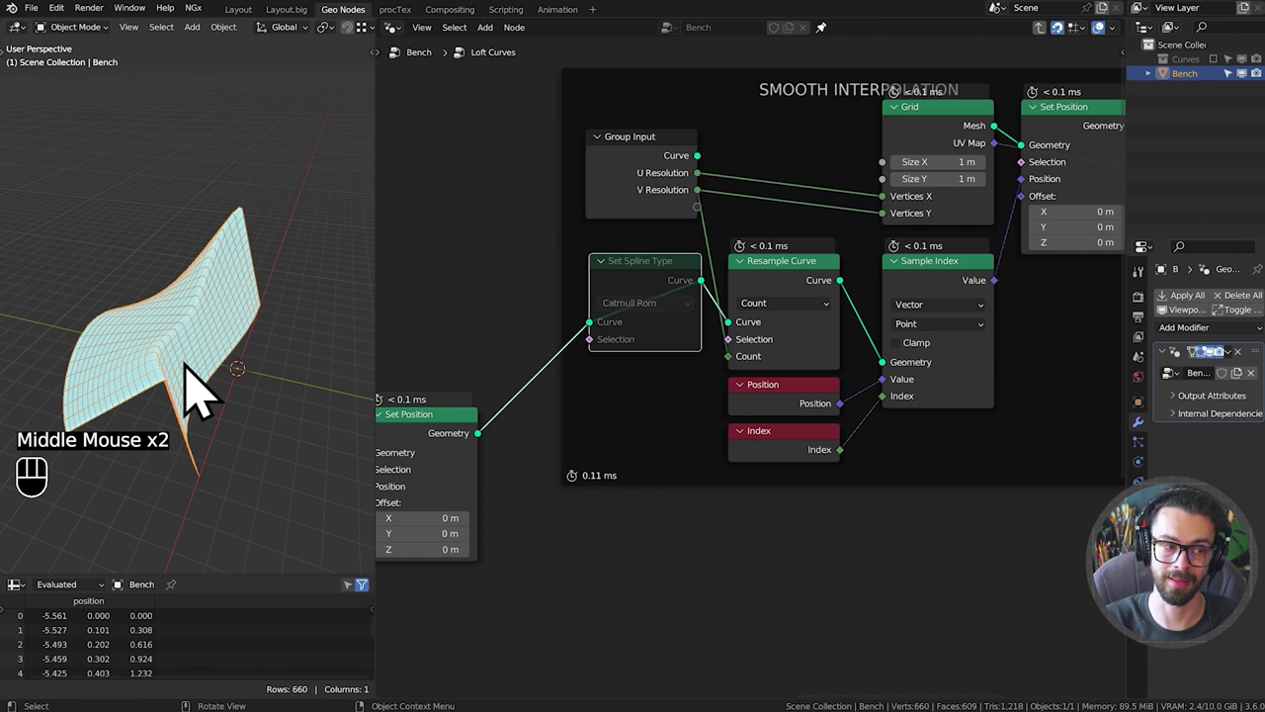
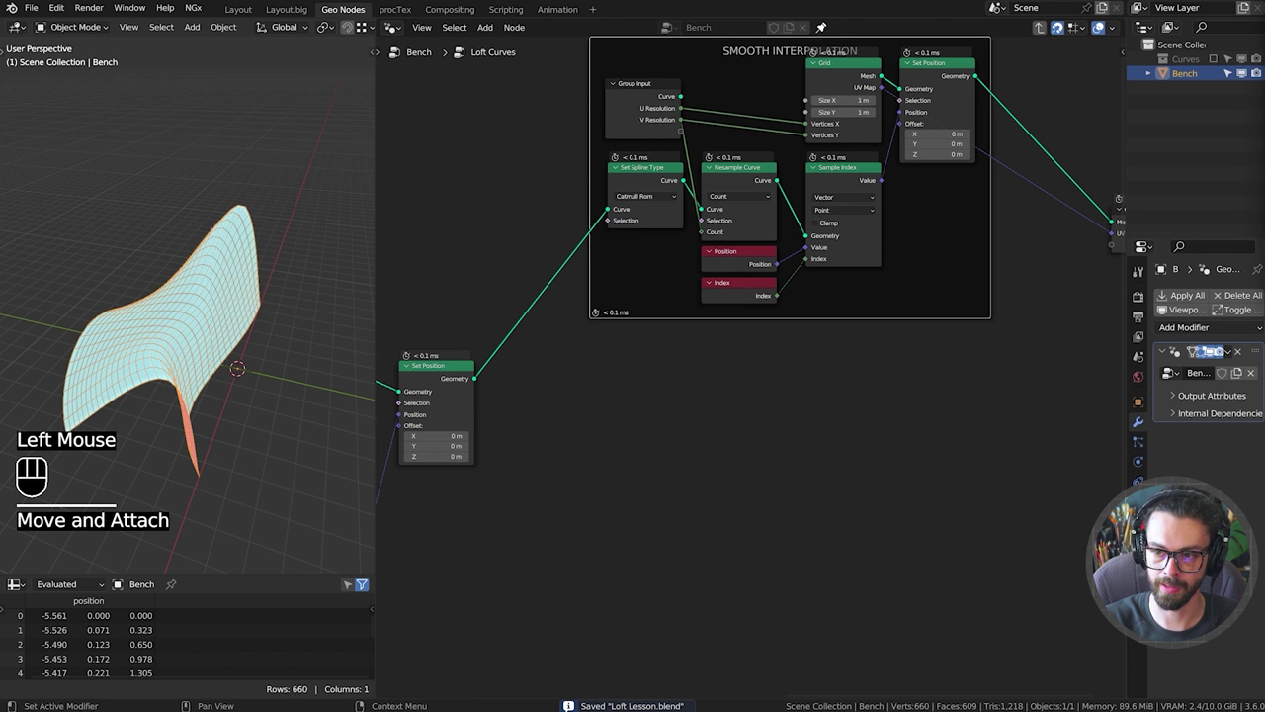
Link the outer Set Position's Geometry straight to the Loft Curves Group Output socket.
click(610, 483)
middle_click(587, 484)
click(505, 378)
drag(184, 435, 231, 420)
drag(213, 428, 242, 349)
middle_click(241, 354)
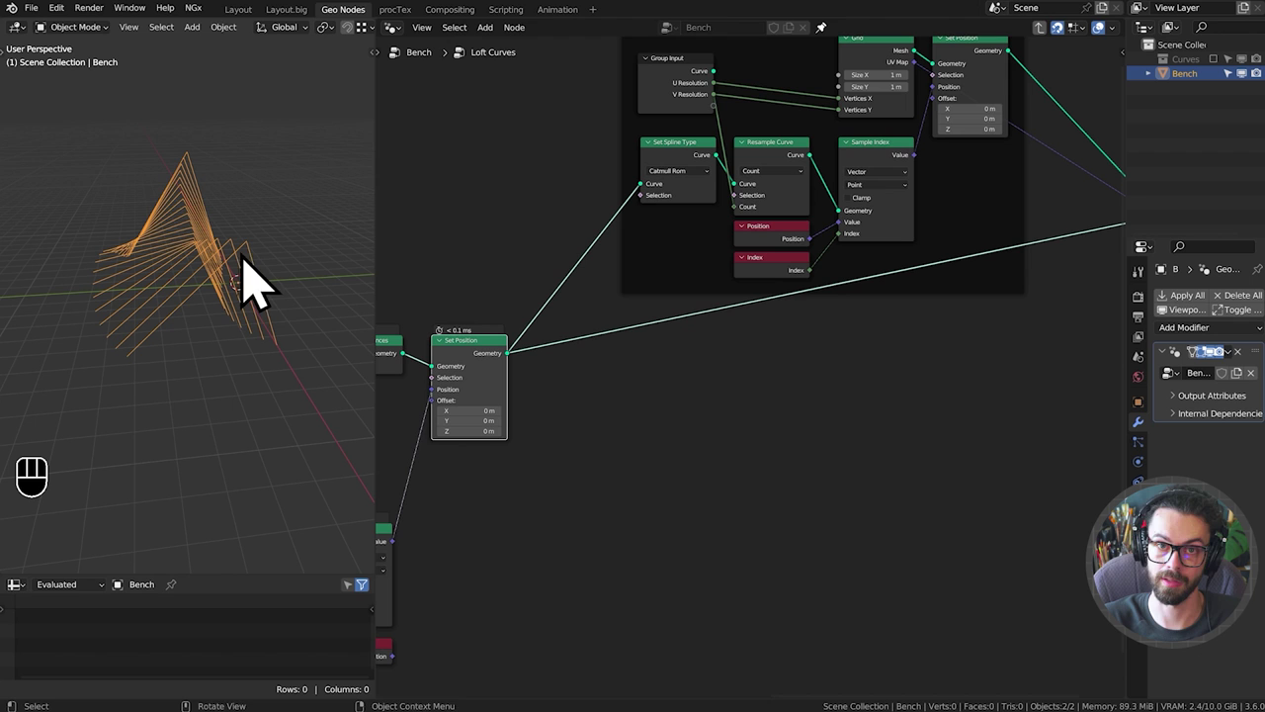
scroll(up, 3)
drag(577, 384, 661, 284)
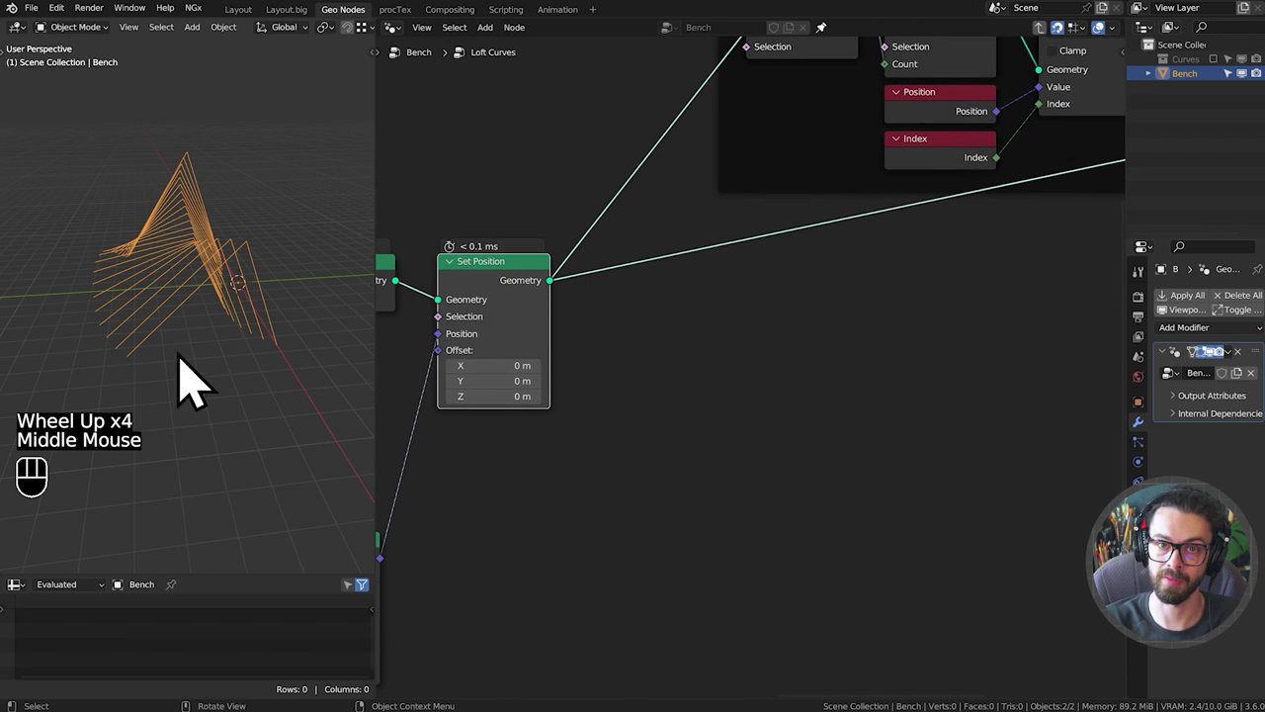
End the node chain with Curve to Mesh feeding a Duplicate Elements node set to Edge mode.
key(shift+a)
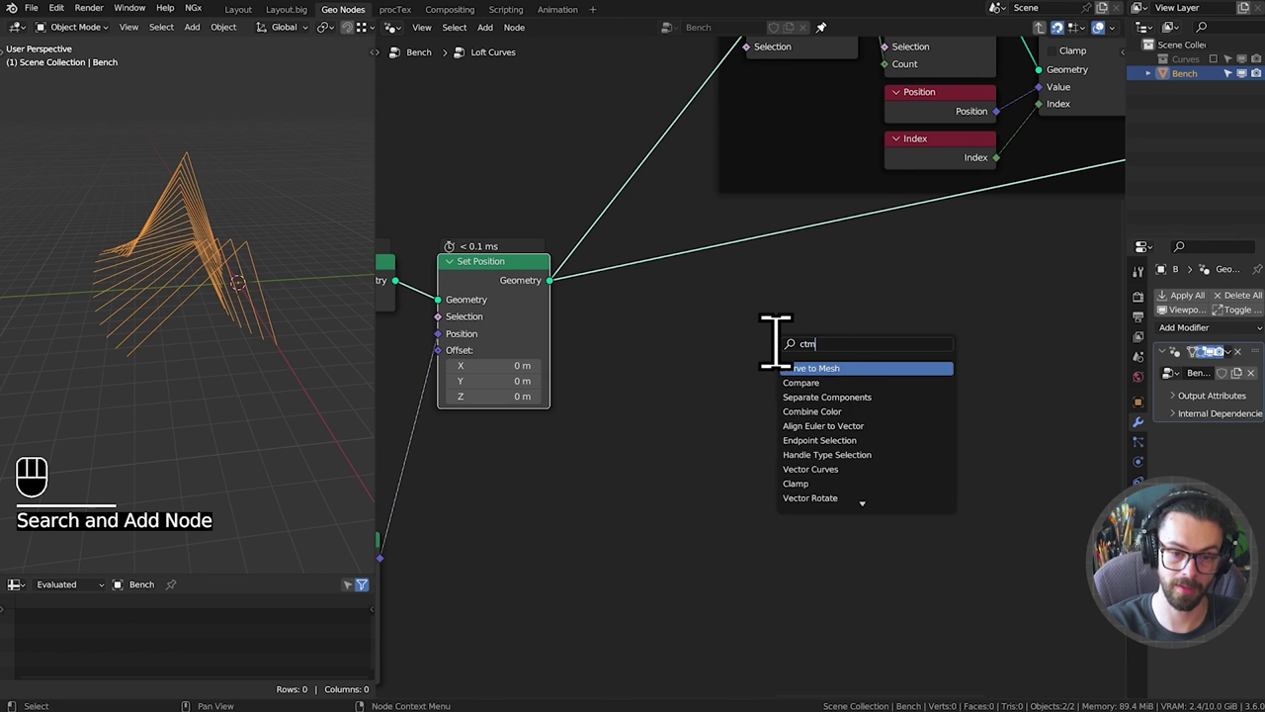
key(g)
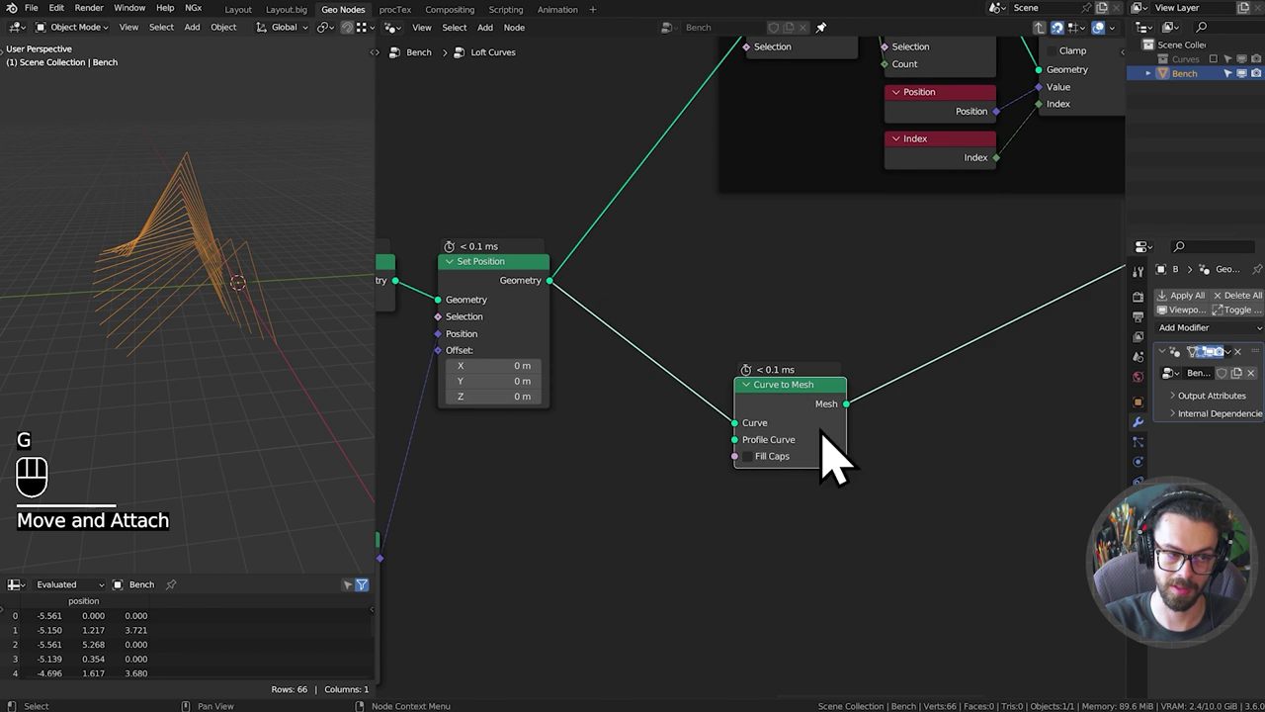
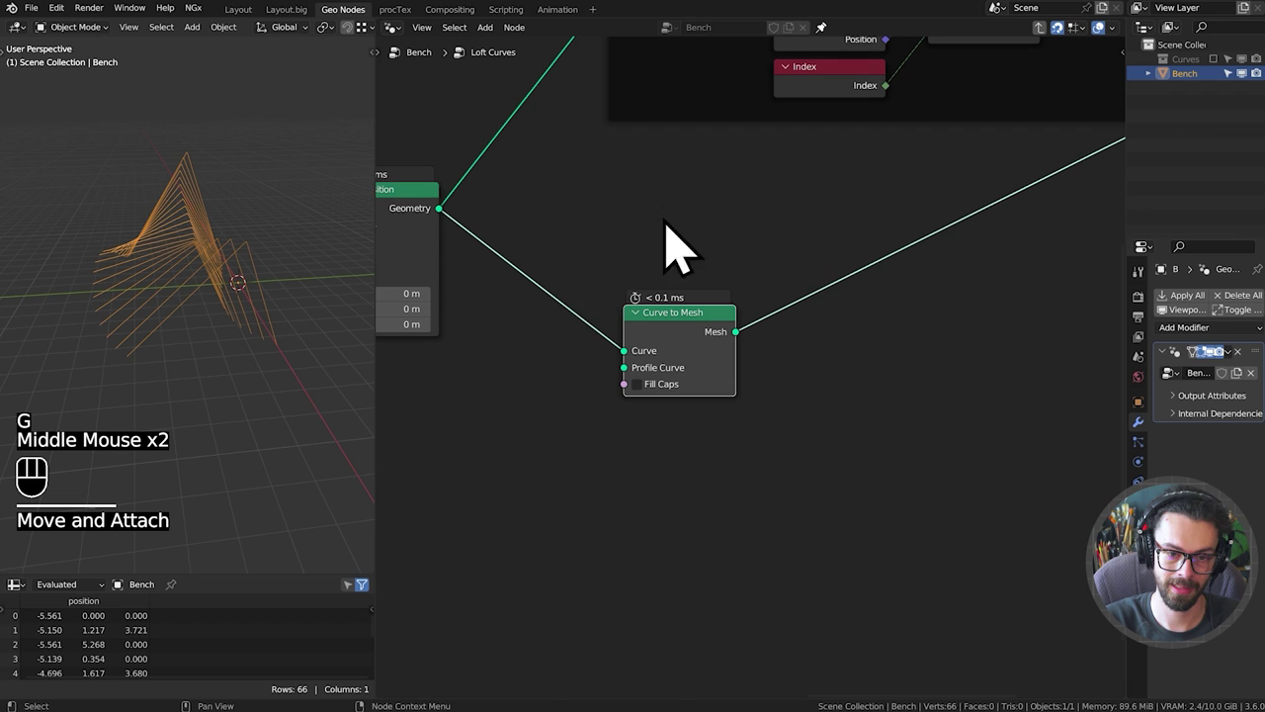
key(shift+a)
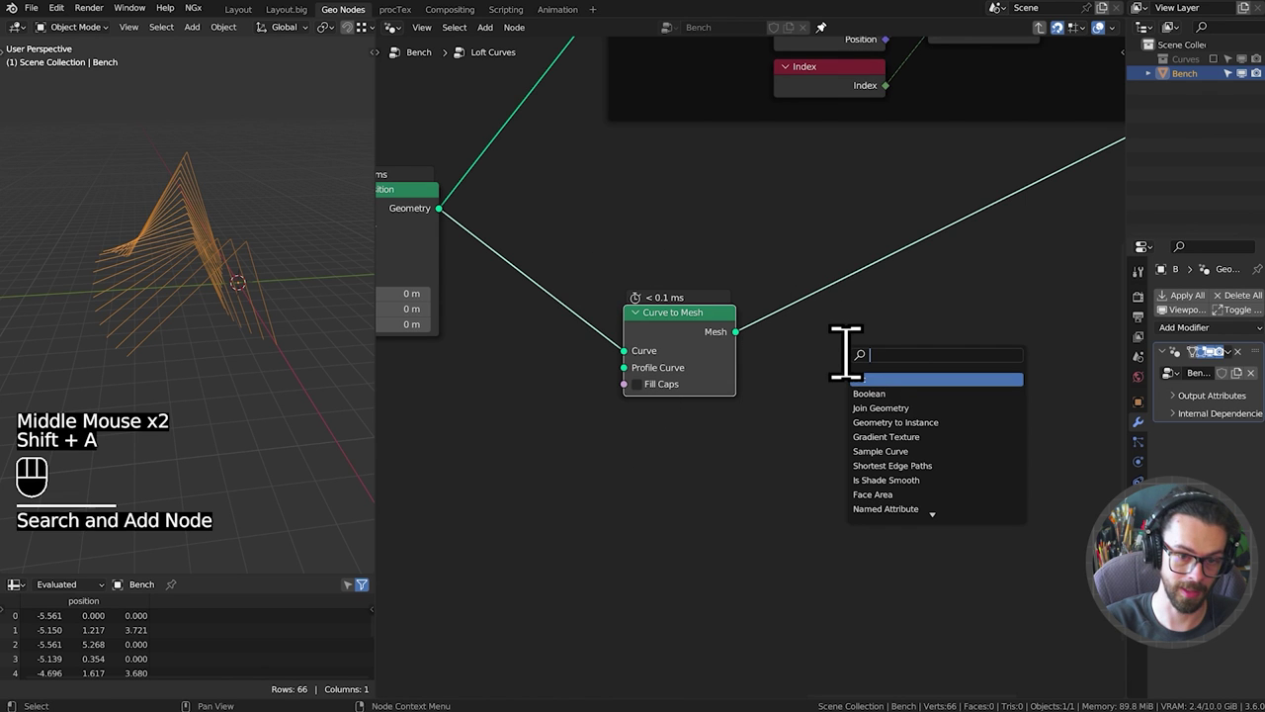
key(BackSpace)
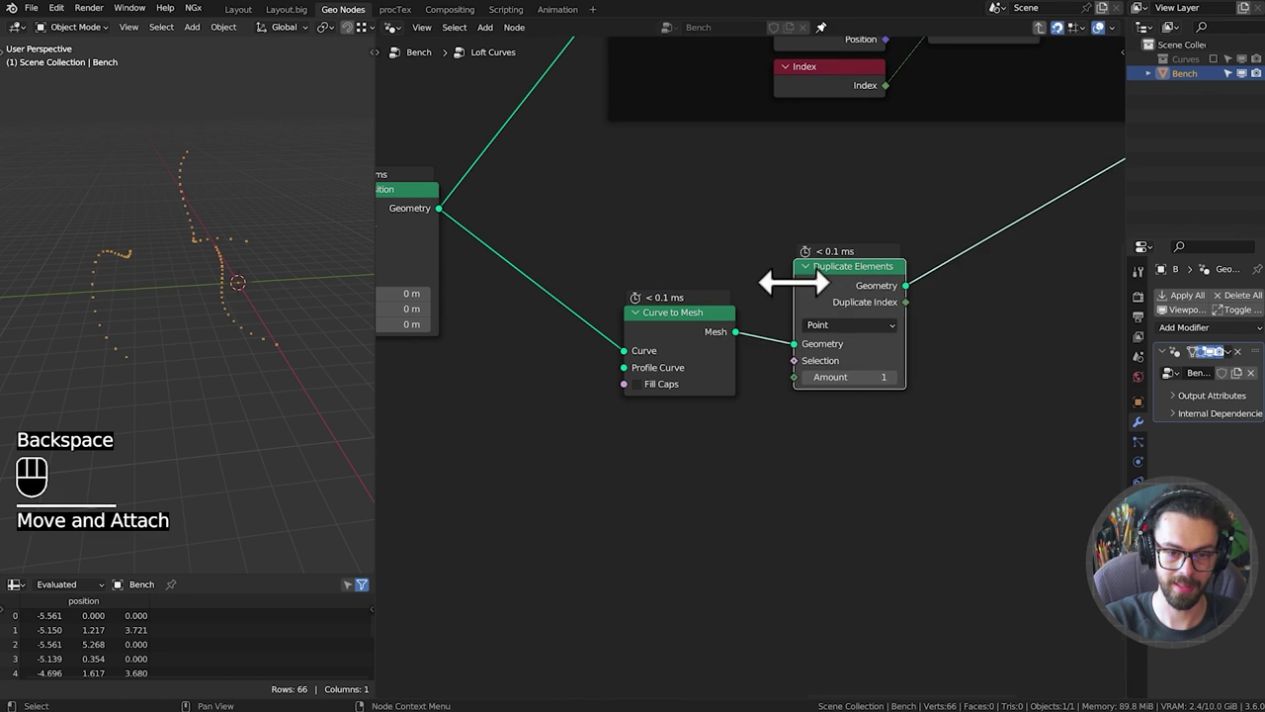
key(g)
drag(844, 410, 846, 443)
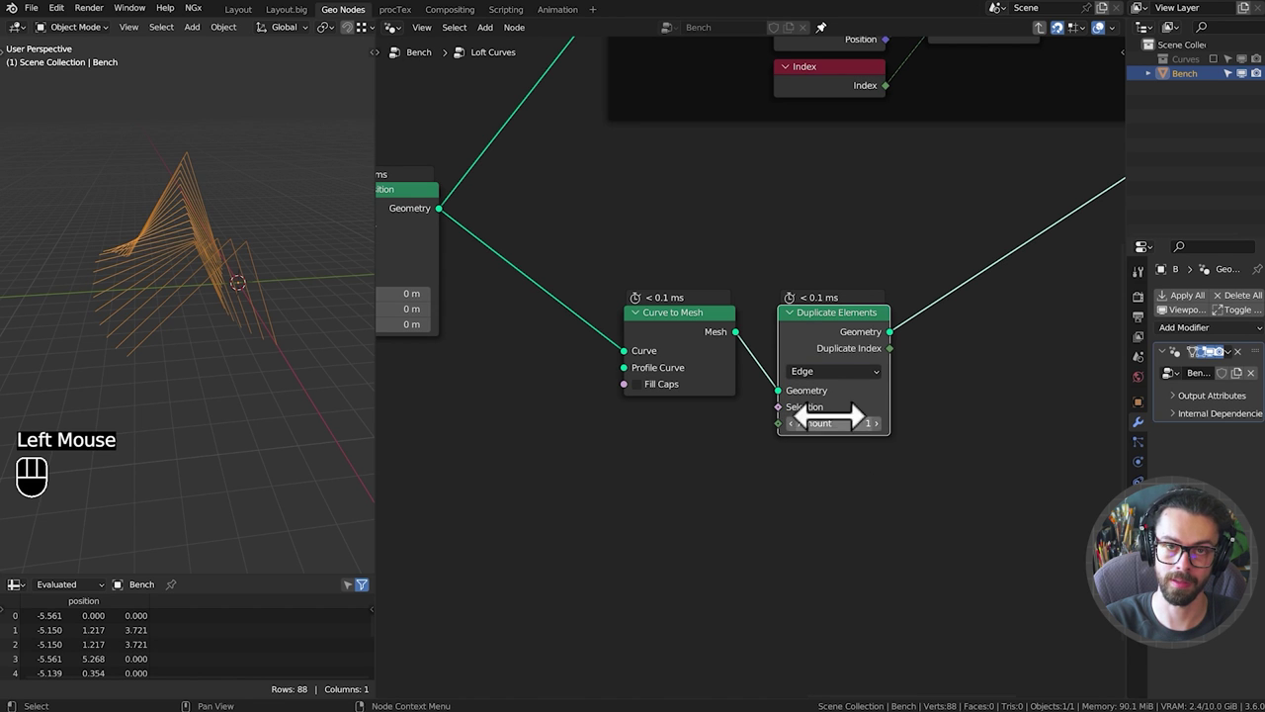
click(847, 364)
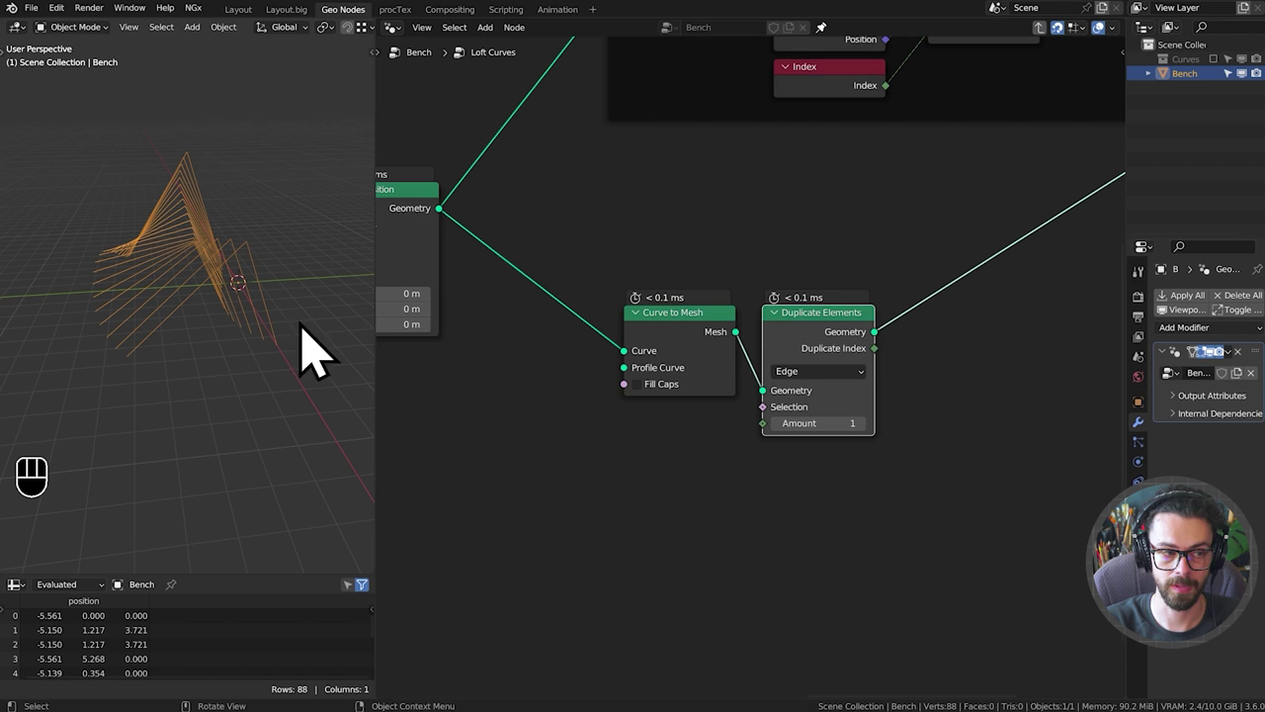
Apply the Bench's GeometryNodes modifier so the result becomes a real mesh.
key(ctrl+a)
scroll(up, 3)
click(252, 284)
Enter Edit Mode on the baked mesh, select vertices and move them.
key(Tab)
click(150, 58)
click(320, 253)
key(g)
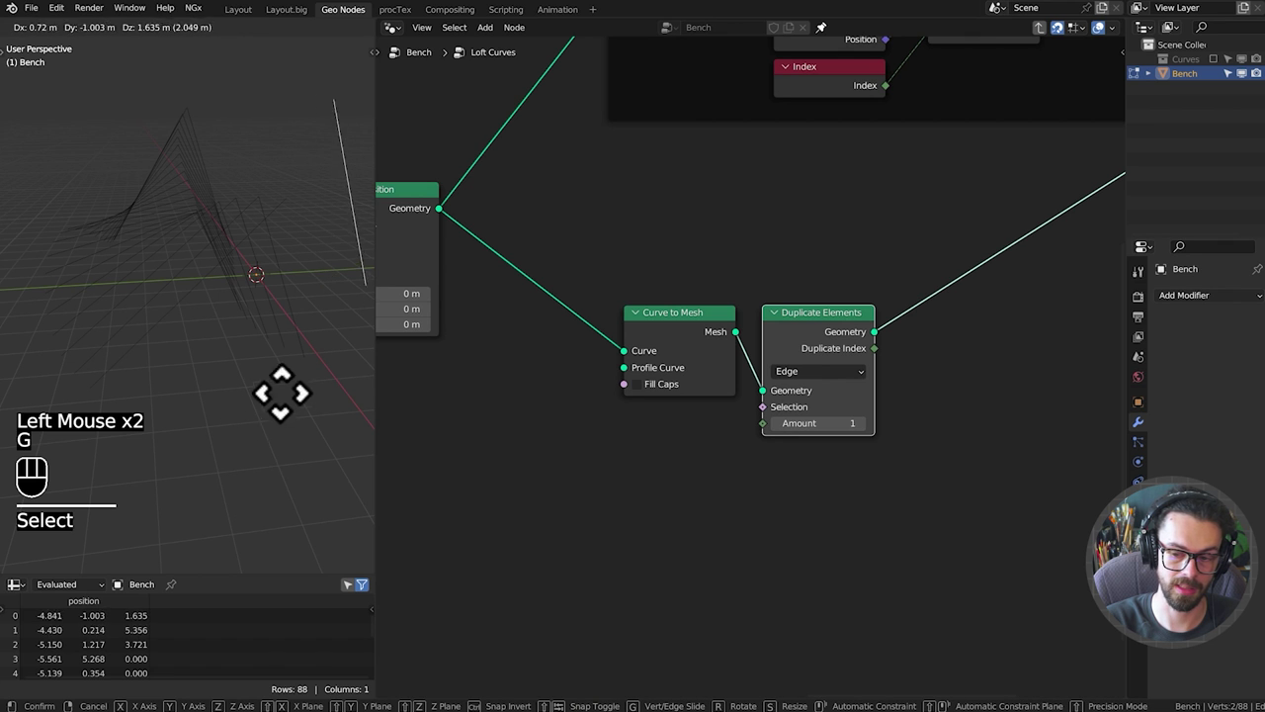
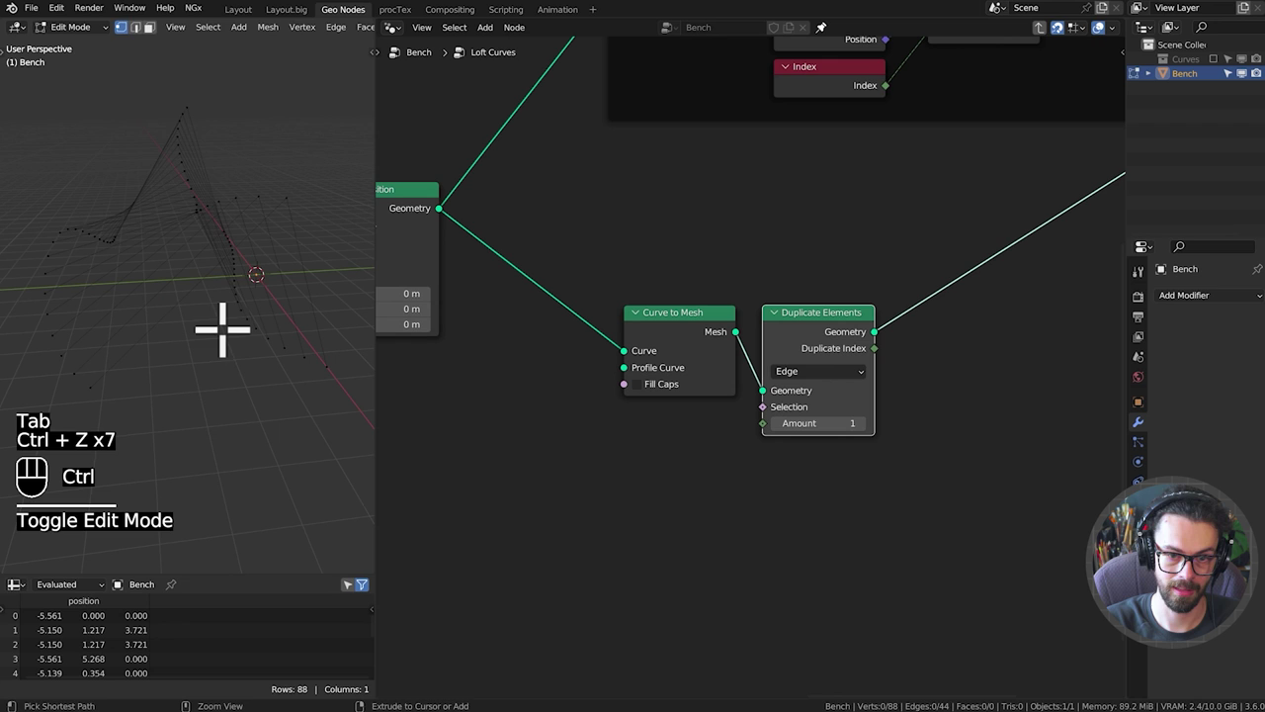
Undo the vertex edits and the apply to restore the live modifier, then save Loft Lesson.blend.
key(ctrl+z)
key(ctrl+z)
key(Tab)
key(Tab)
key(ctrl+s)
Insert Mesh to Curve, Resample Curve with Count 10, and Curve to Mesh into the chain.
drag(914, 434, 828, 413)
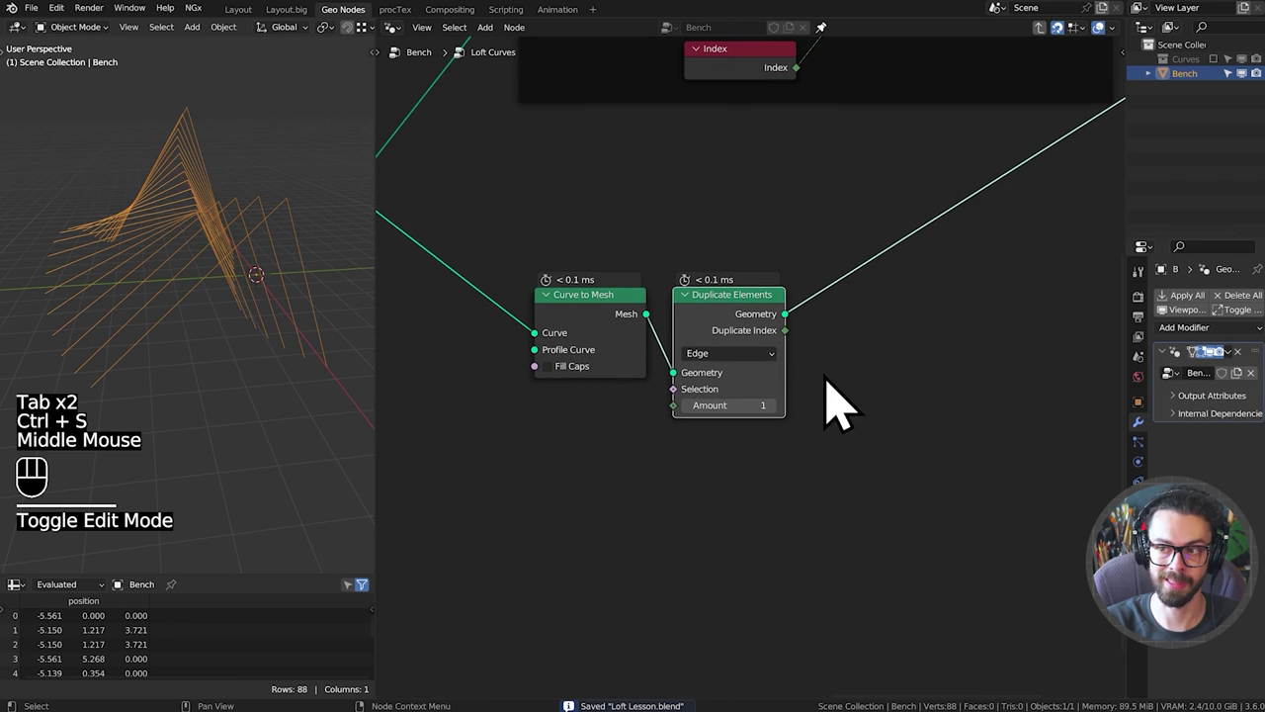
middle_click(853, 395)
key(shift+a)
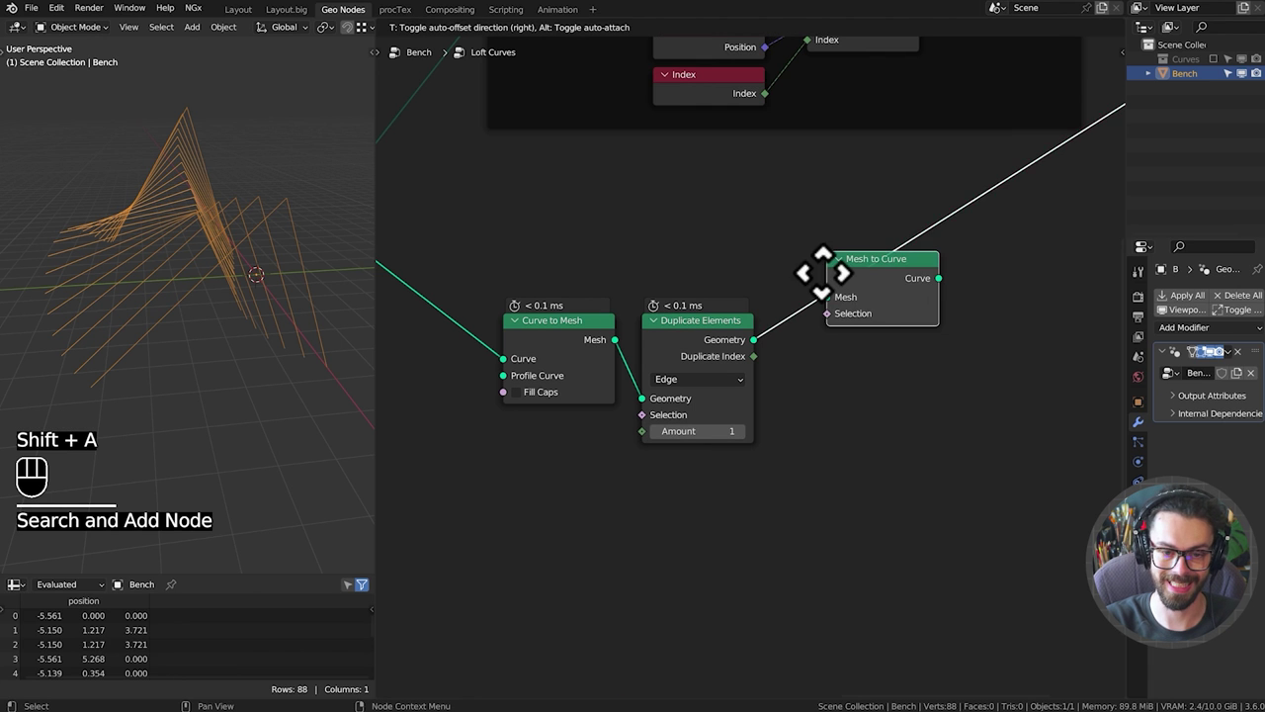
key(g)
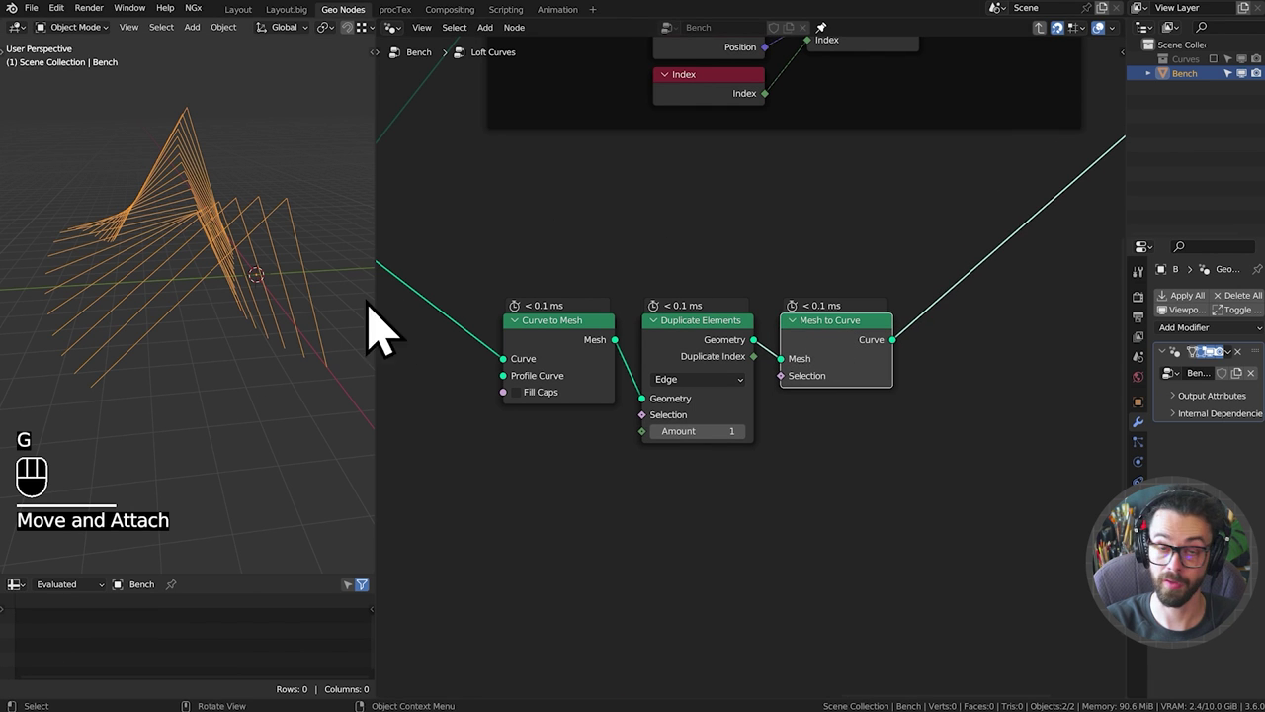
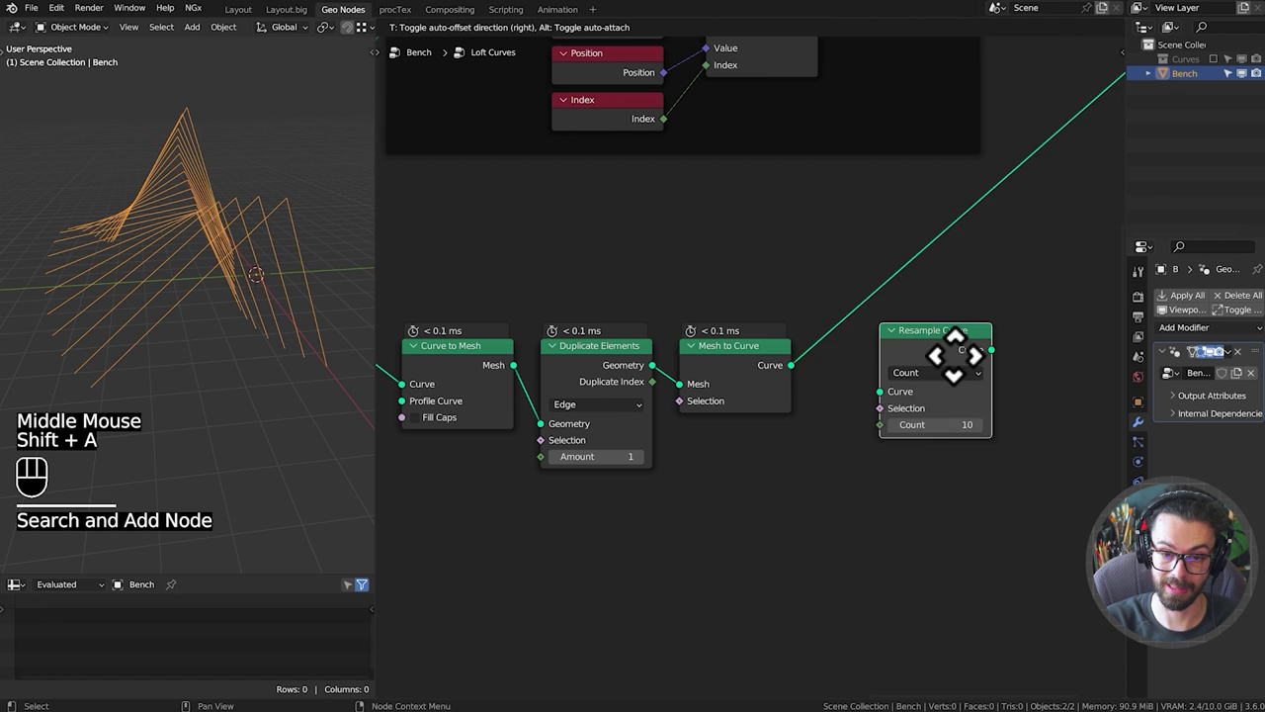
key(g)
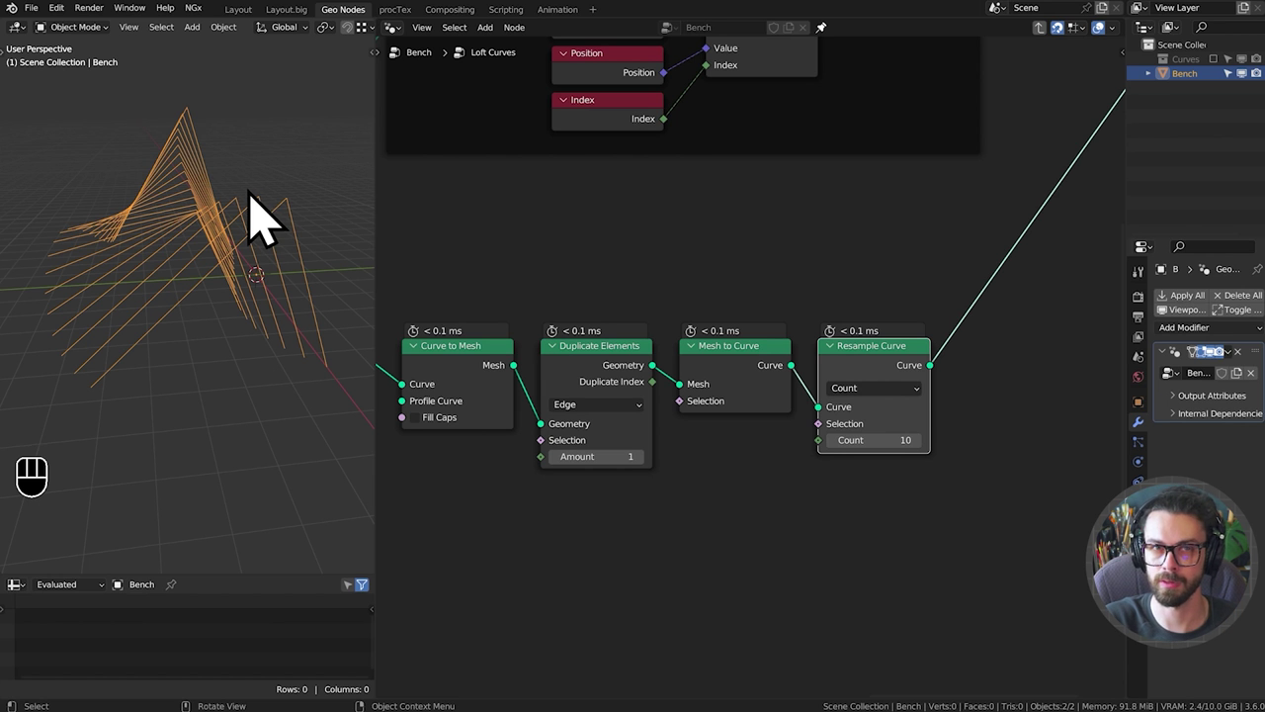
scroll(down, 3)
middle_click(889, 385)
click(461, 378)
key(shift+d)
key(g)
Add Merge by Distance after Curve to Mesh, followed by another Mesh to Curve node.
key(shift+a)
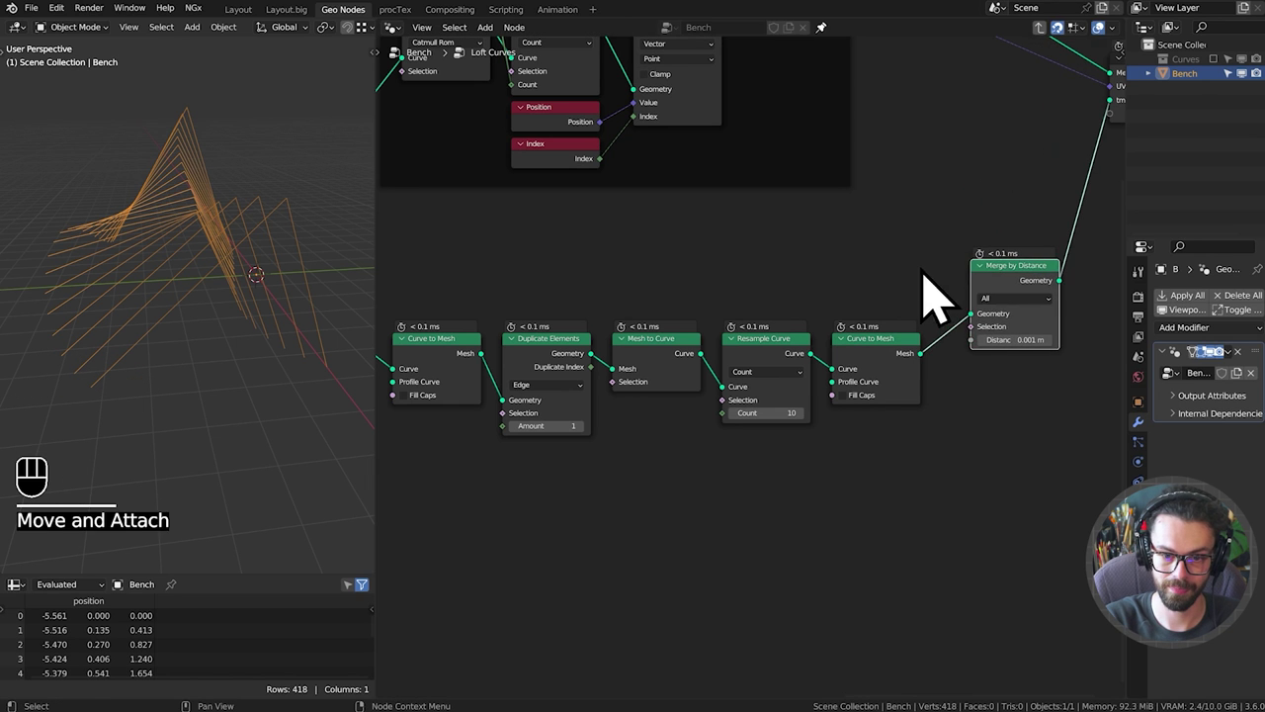
key(g)
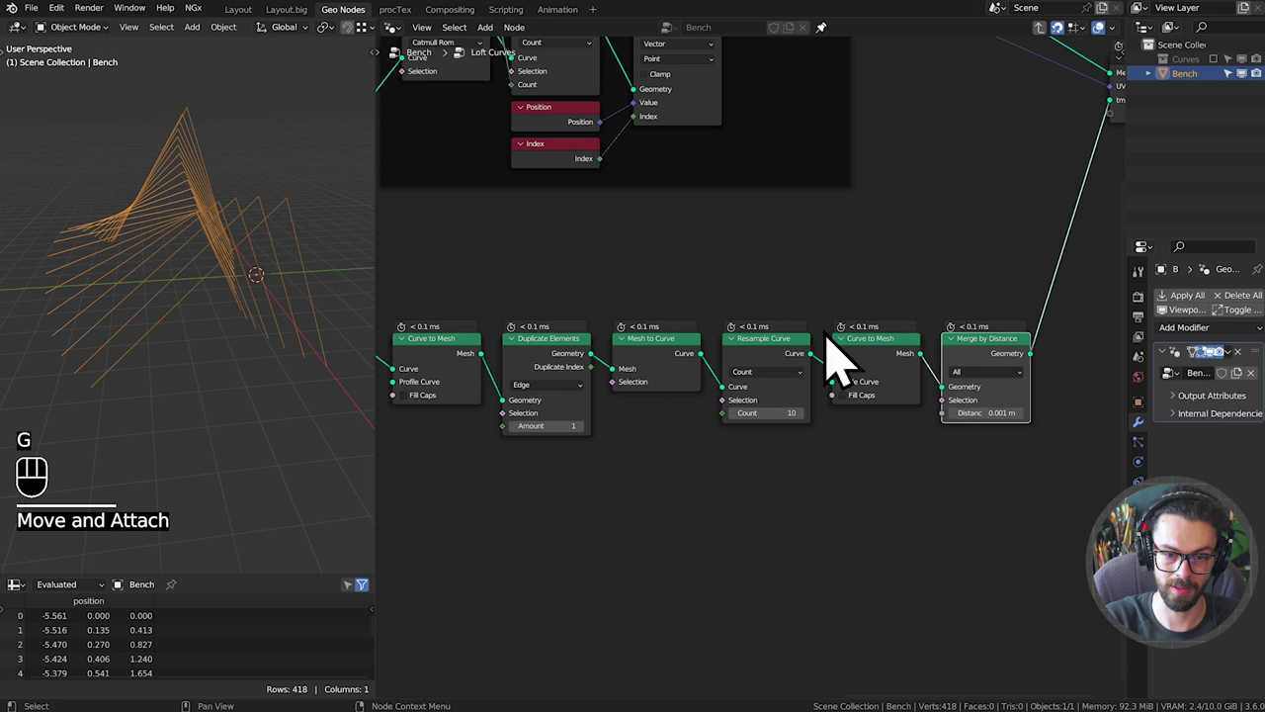
click(671, 374)
key(shift+d)
key(g)
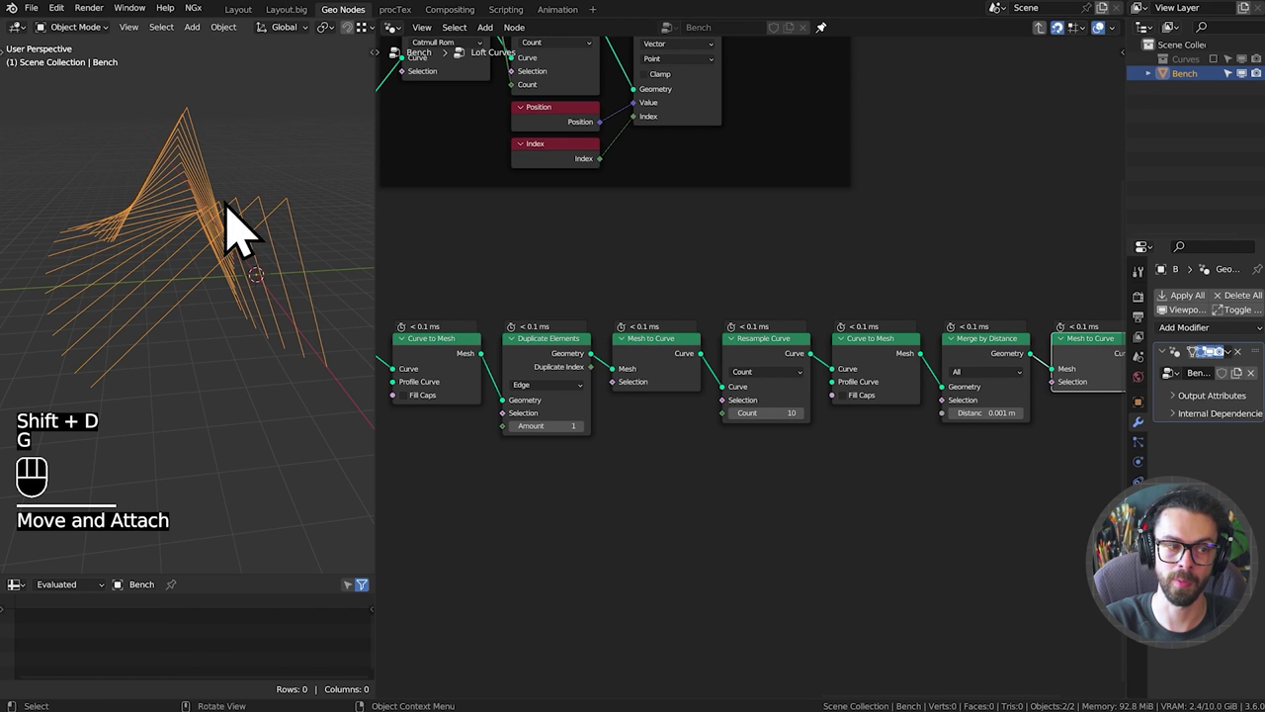
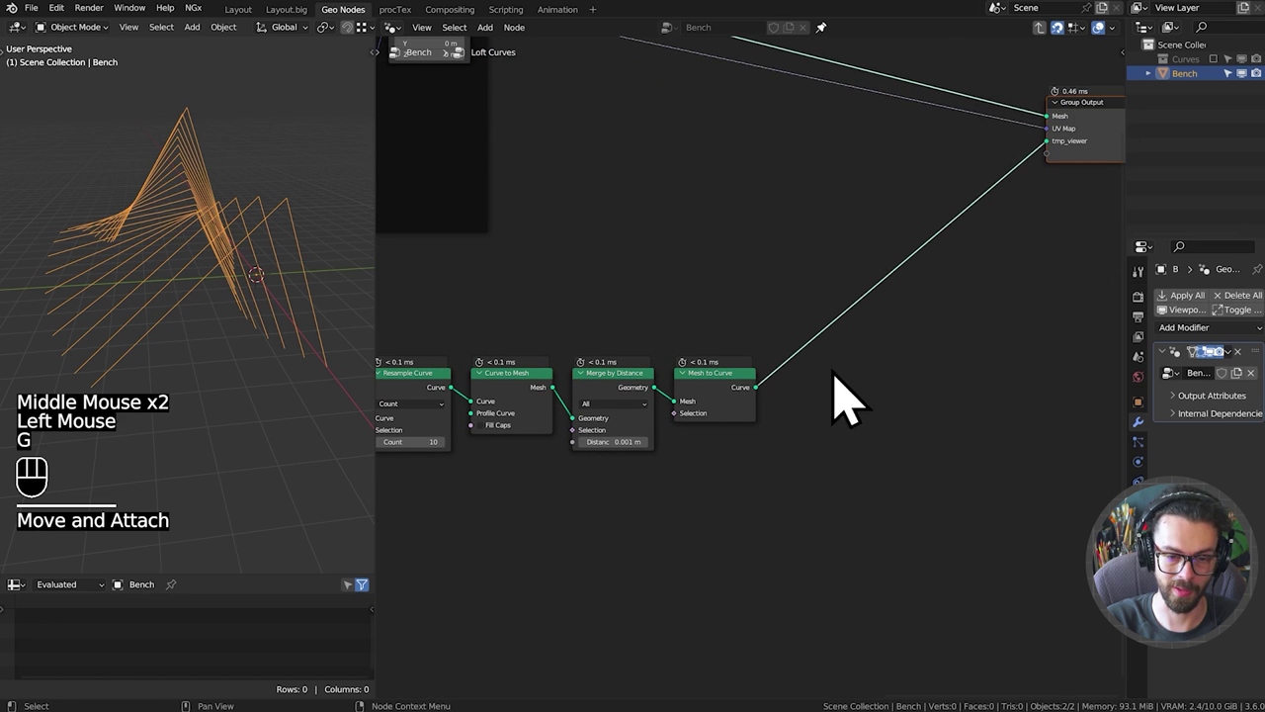
Add a Grid feeding Set Position, with positions sampled from the resampled curve via Sample Index.
scroll(up, 3)
key(shift+a)
key(BackSpace)
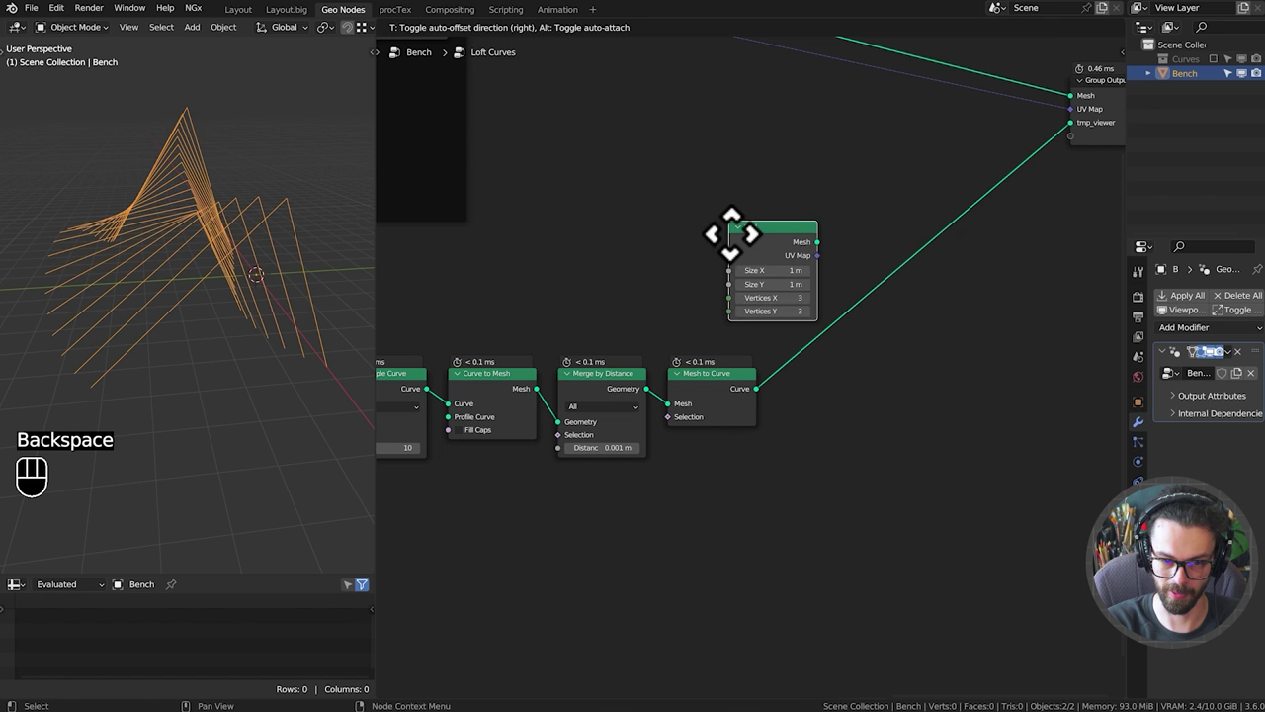
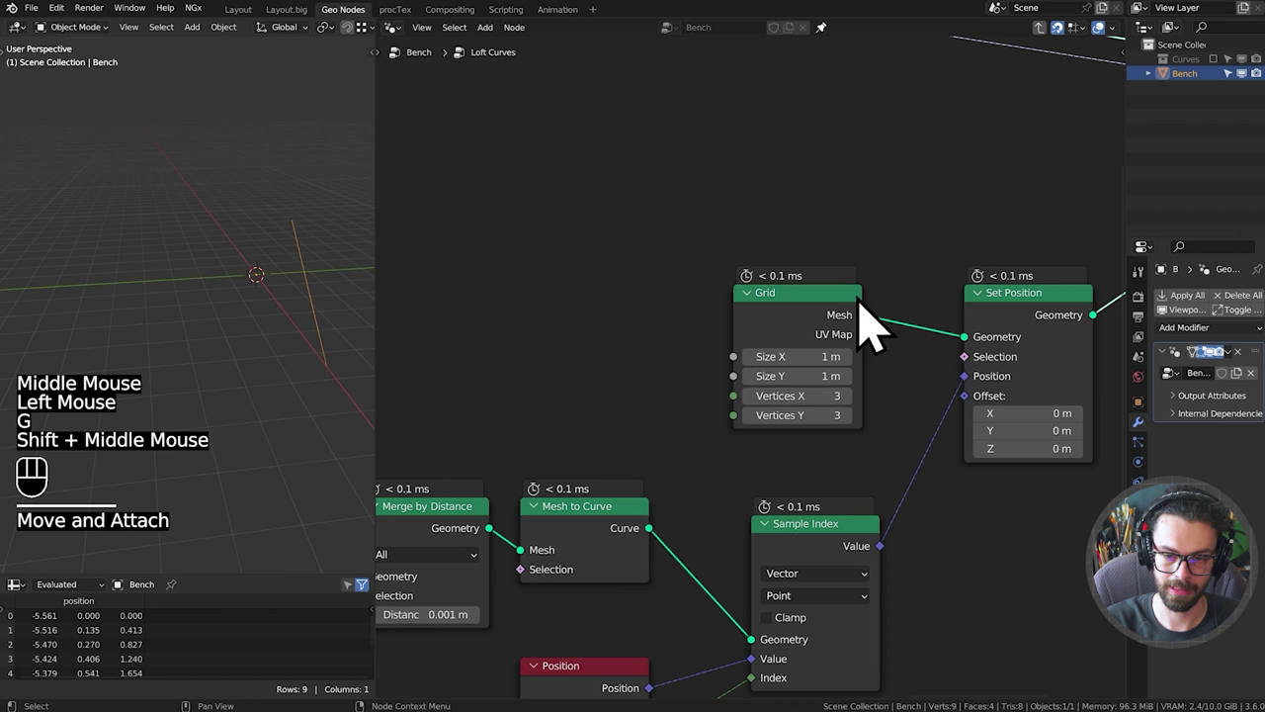
click(824, 326)
key(g)
Add an extra Group Input node near the Grid and Set Position nodes.
scroll(down, 3)
middle_click(660, 291)
scroll(down, 3)
drag(631, 315, 933, 308)
click(558, 174)
key(shift+d)
key(alt+p)
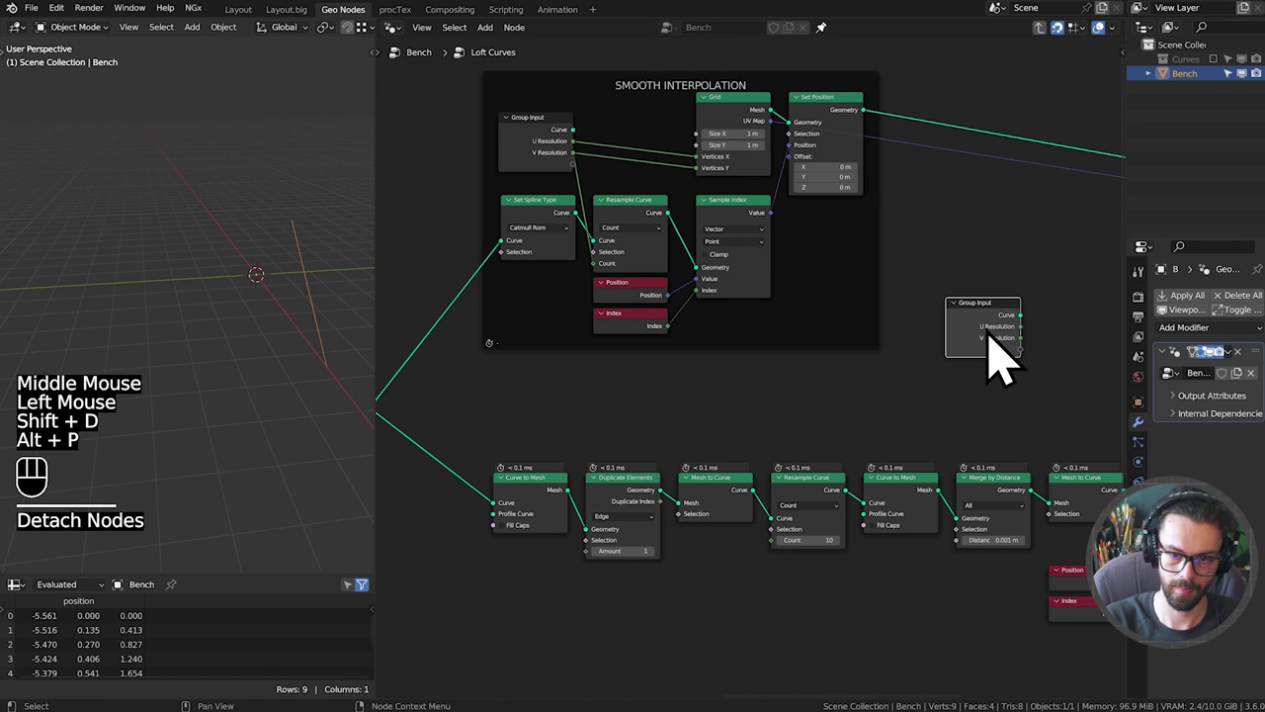
Position the Group Input beside the Grid and link U Resolution to the Grid's Vertices X.
drag(1007, 366, 702, 362)
key(g)
drag(818, 373, 848, 290)
middle_click(852, 294)
drag(295, 266, 174, 310)
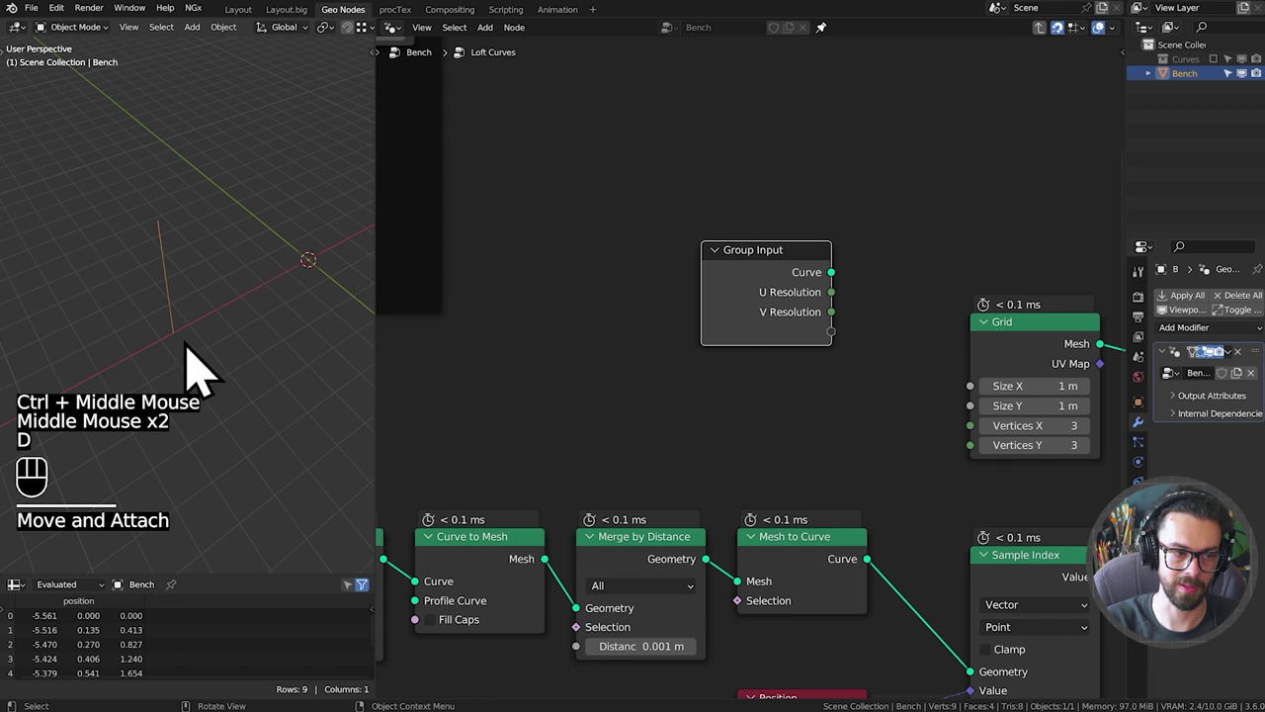
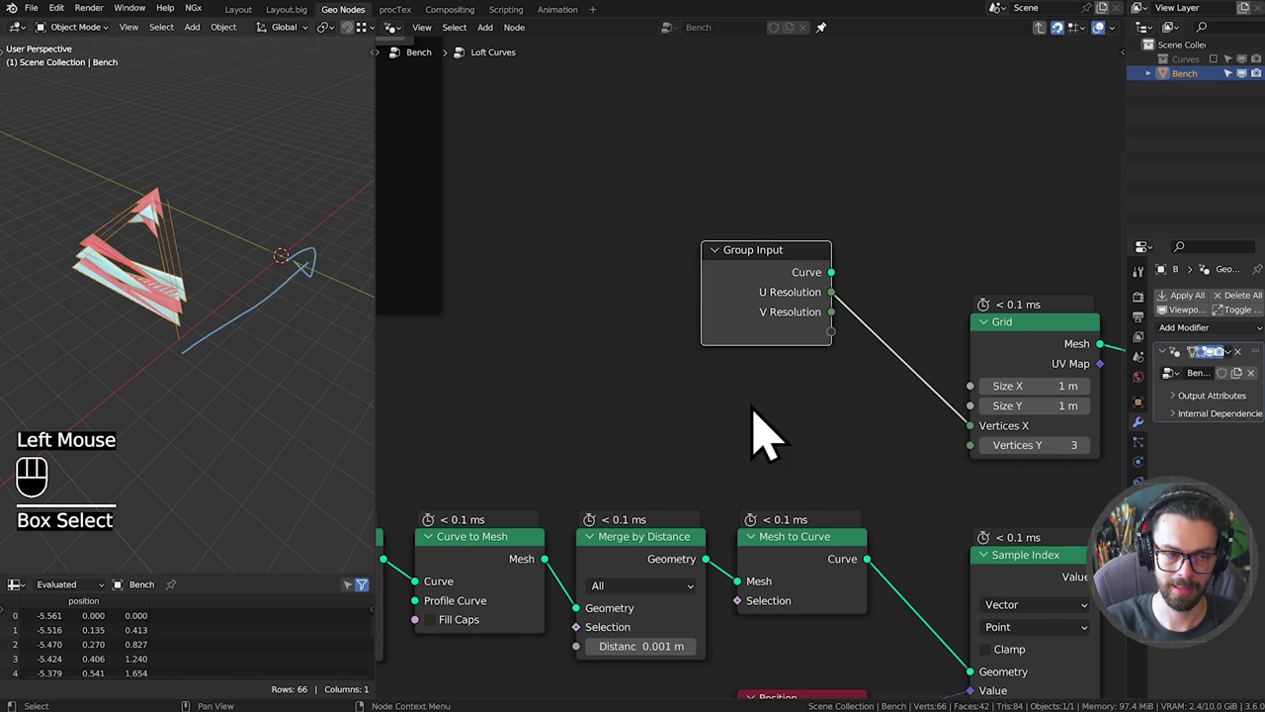
key(d)
right_click(317, 231)
Sketch a zigzag profile diagram over the node editor with the annotation tool.
key(d)
middle_click(920, 457)
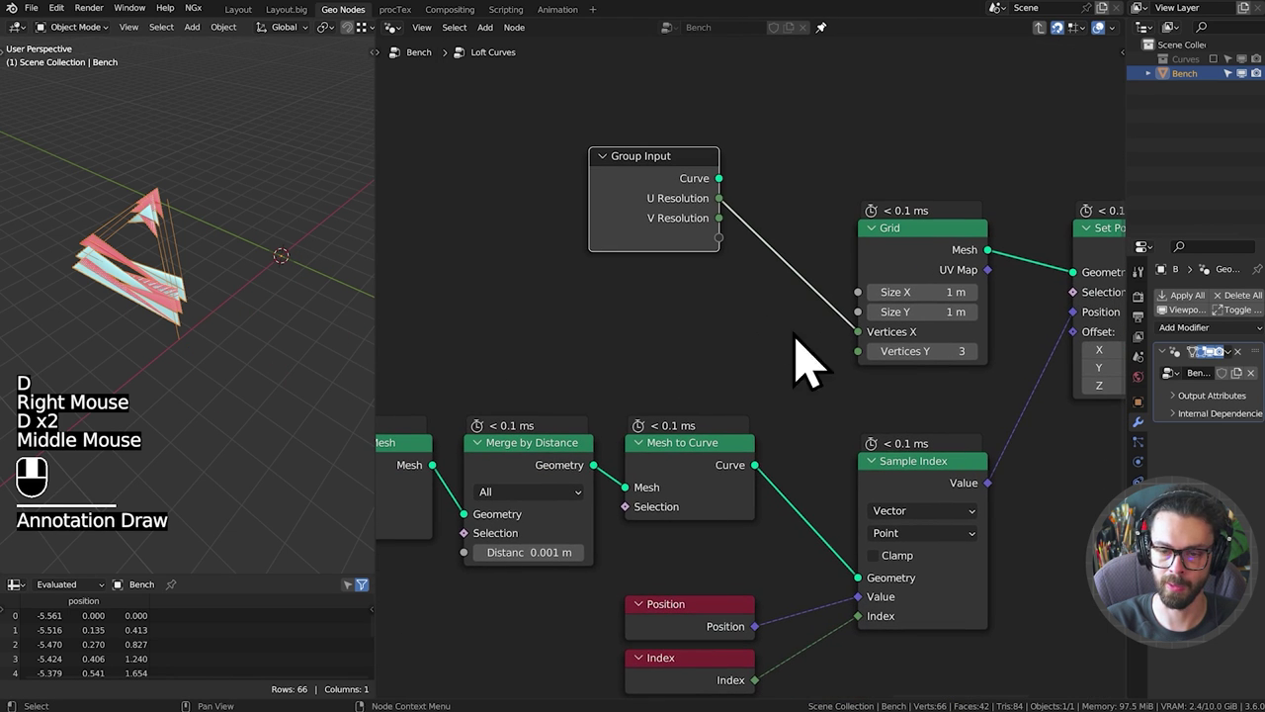
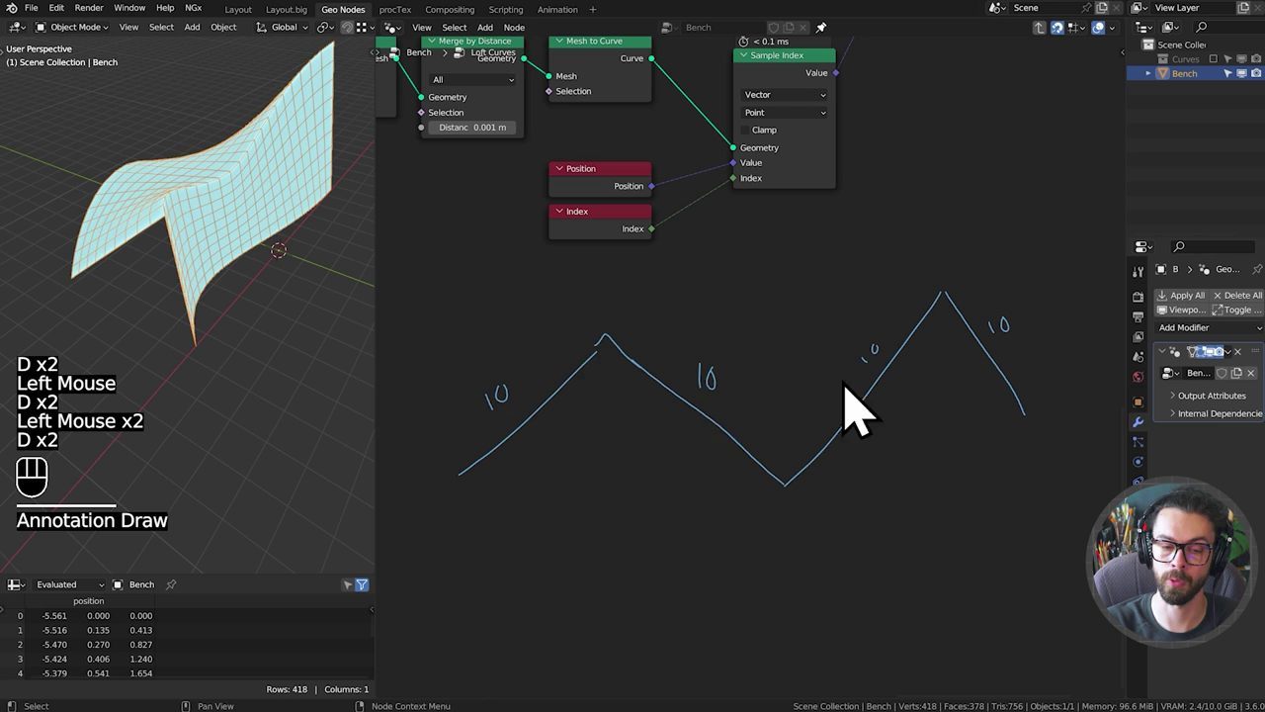
Annotate the zigzag sketch, labelling each segment 10 and marking corners 0.
key(d)
click(616, 330)
key(d)
key(d)
key(d)
click(805, 517)
key(d)
key(d)
key(d)
key(d)
click(959, 313)
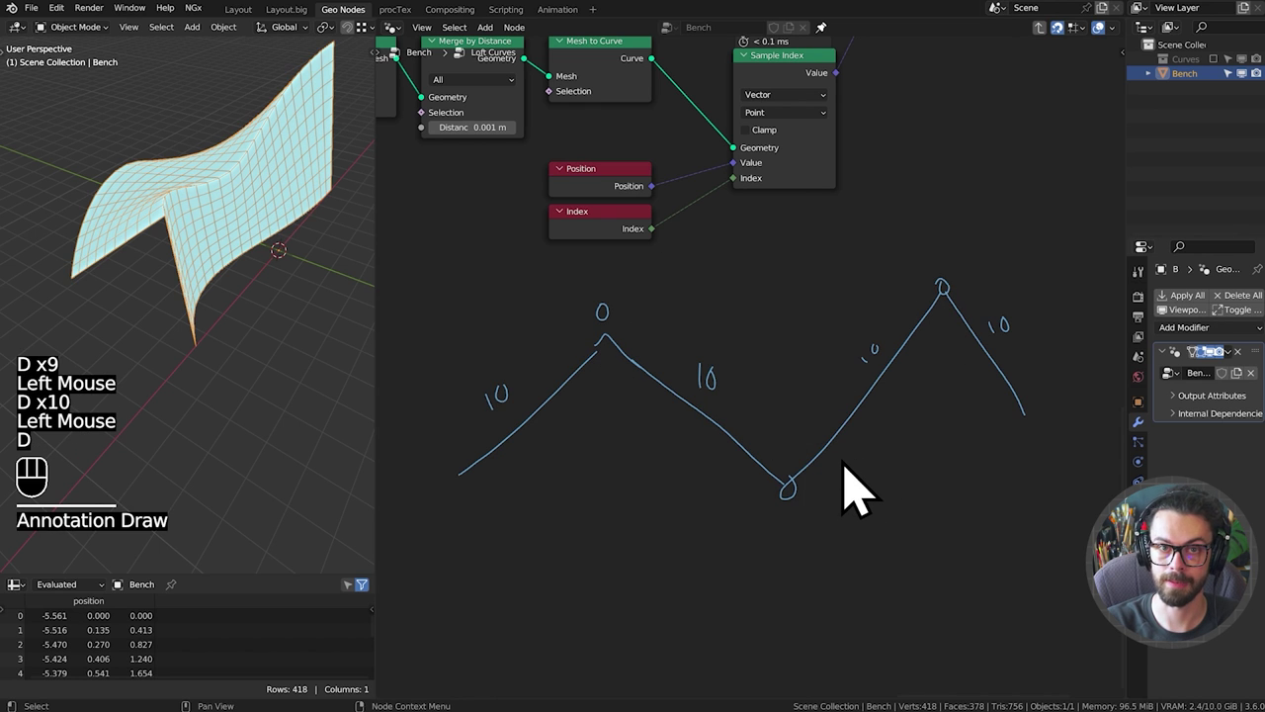
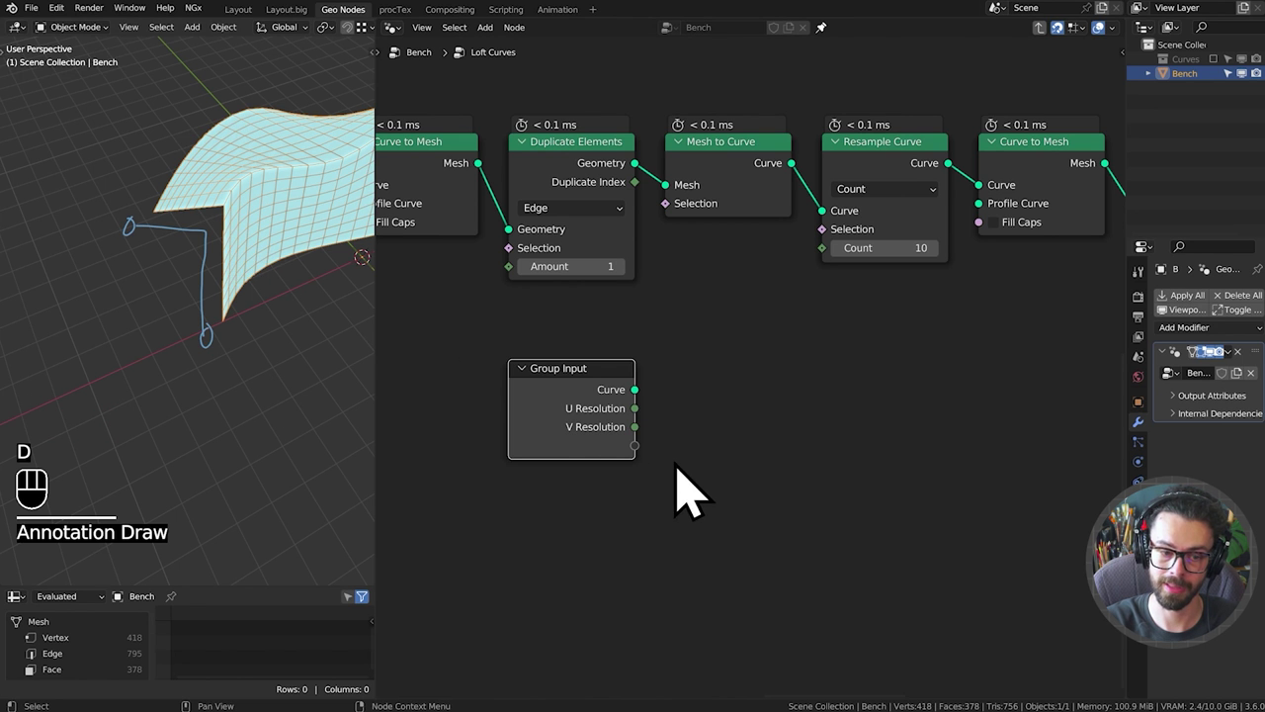
Link Group Input V Resolution into the Resample Curve's Count.
drag(658, 460, 842, 279)
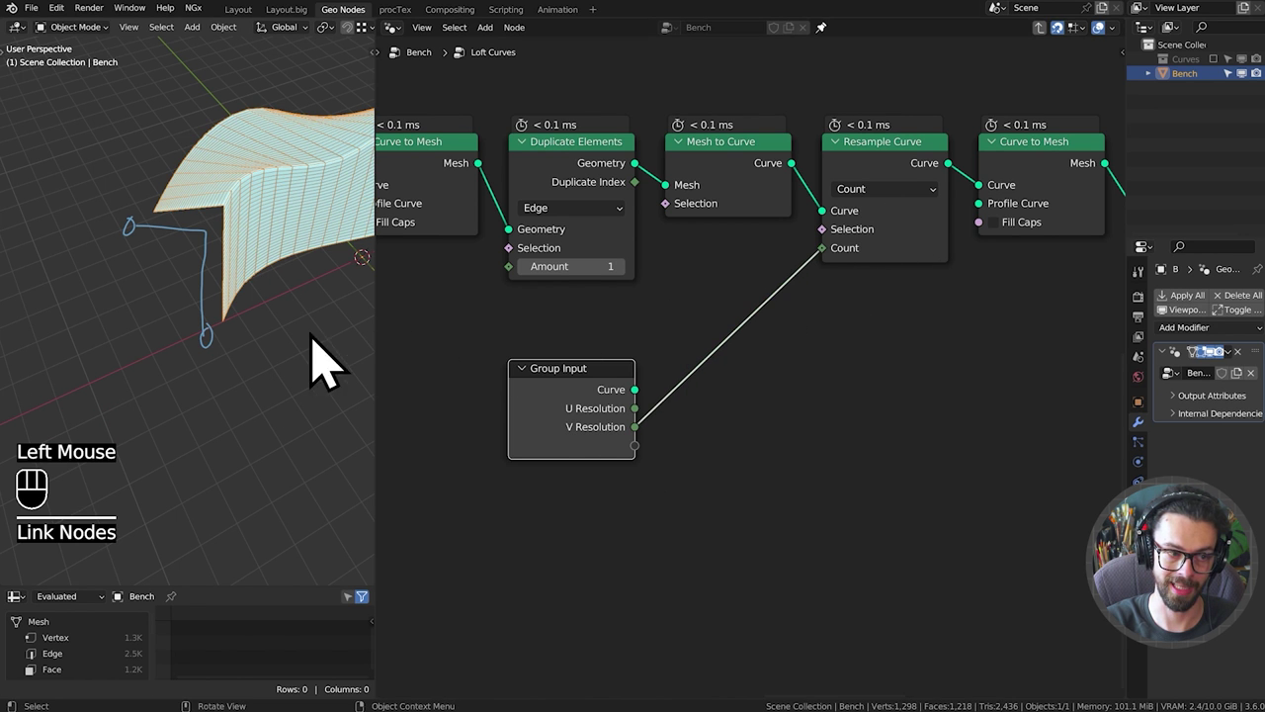
key(d)
right_click(135, 250)
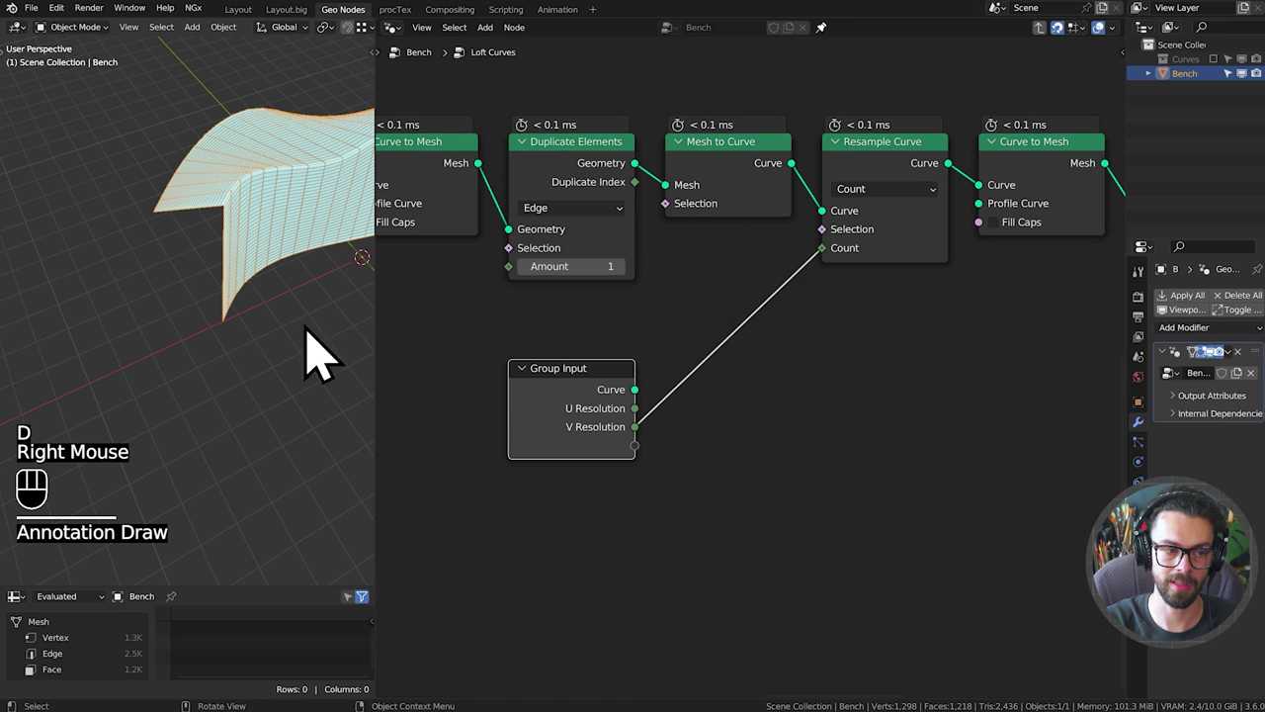
key(d)
click(233, 352)
Write 30 as an annotation note beside the sketch.
key(d)
key(d)
click(236, 240)
key(d)
key(d)
click(162, 247)
key(d)
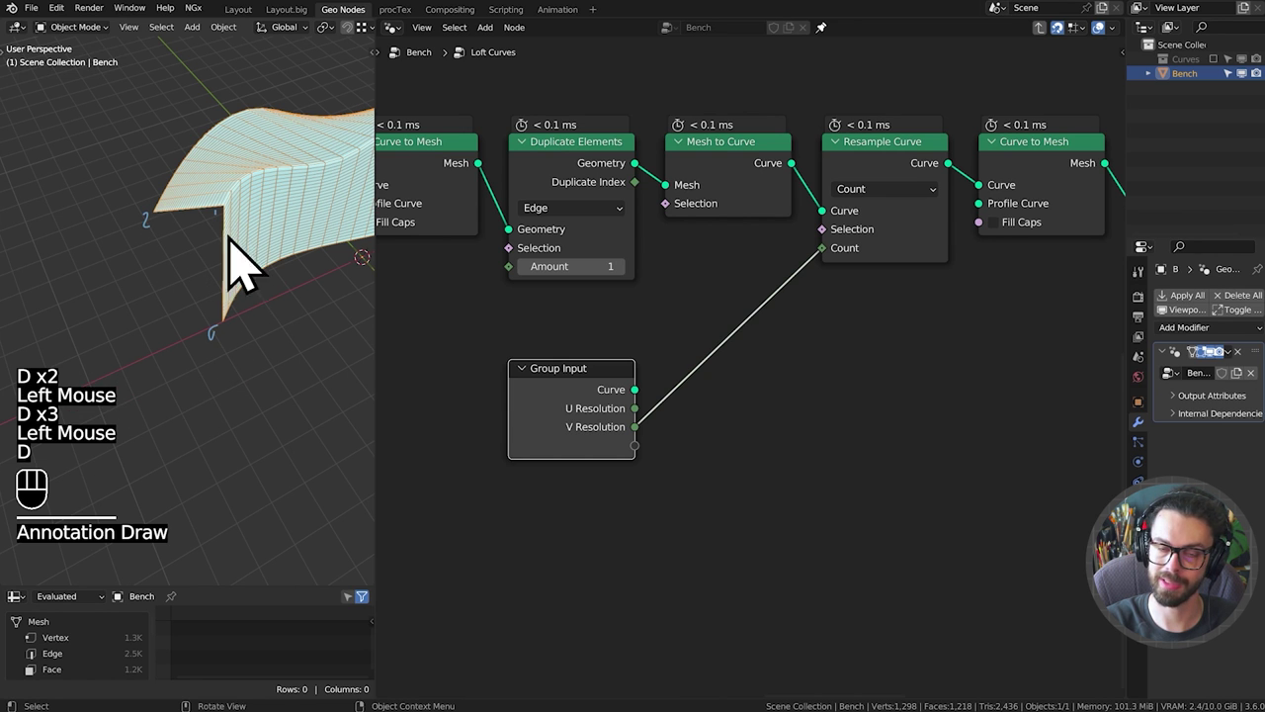
key(d)
right_click(220, 409)
key(d)
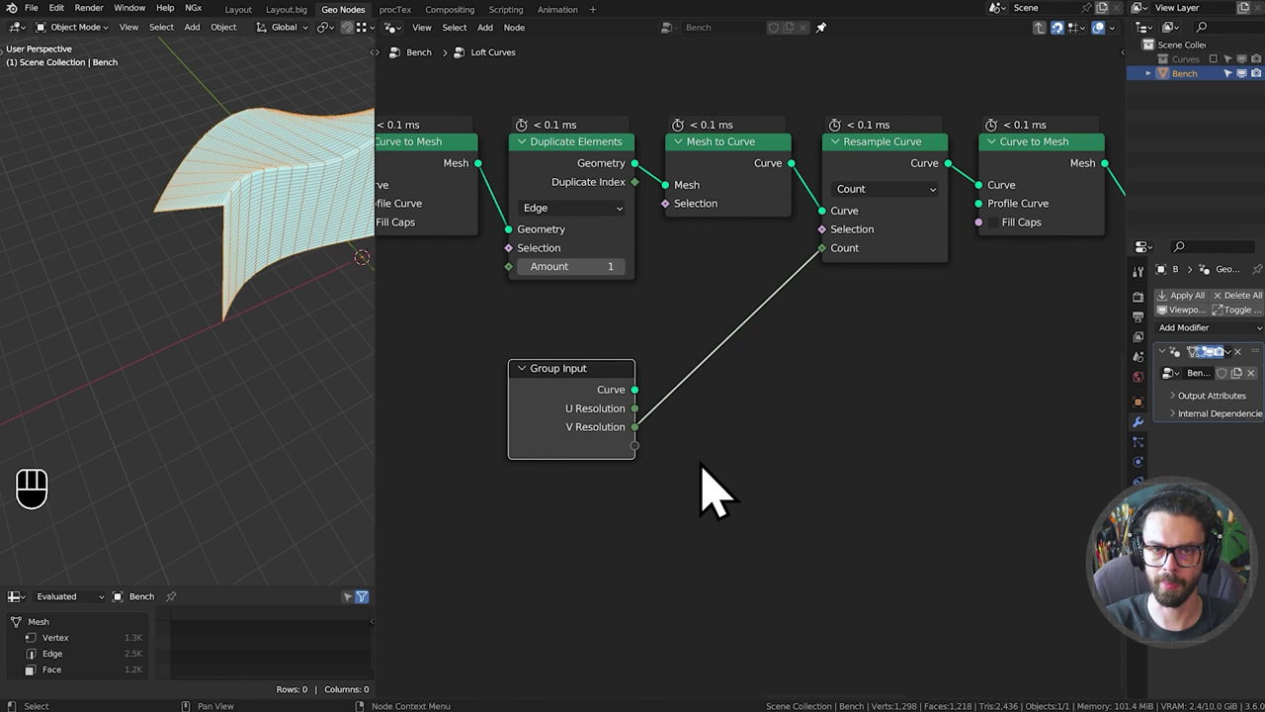
Duplicate a profile curve as BezierCurve.003, then move and rotate it to reshape the lofted surface.
middle_click(715, 497)
drag(1233, 88, 254, 149)
click(255, 144)
double_click(255, 141)
drag(225, 239, 257, 320)
key(shift+d)
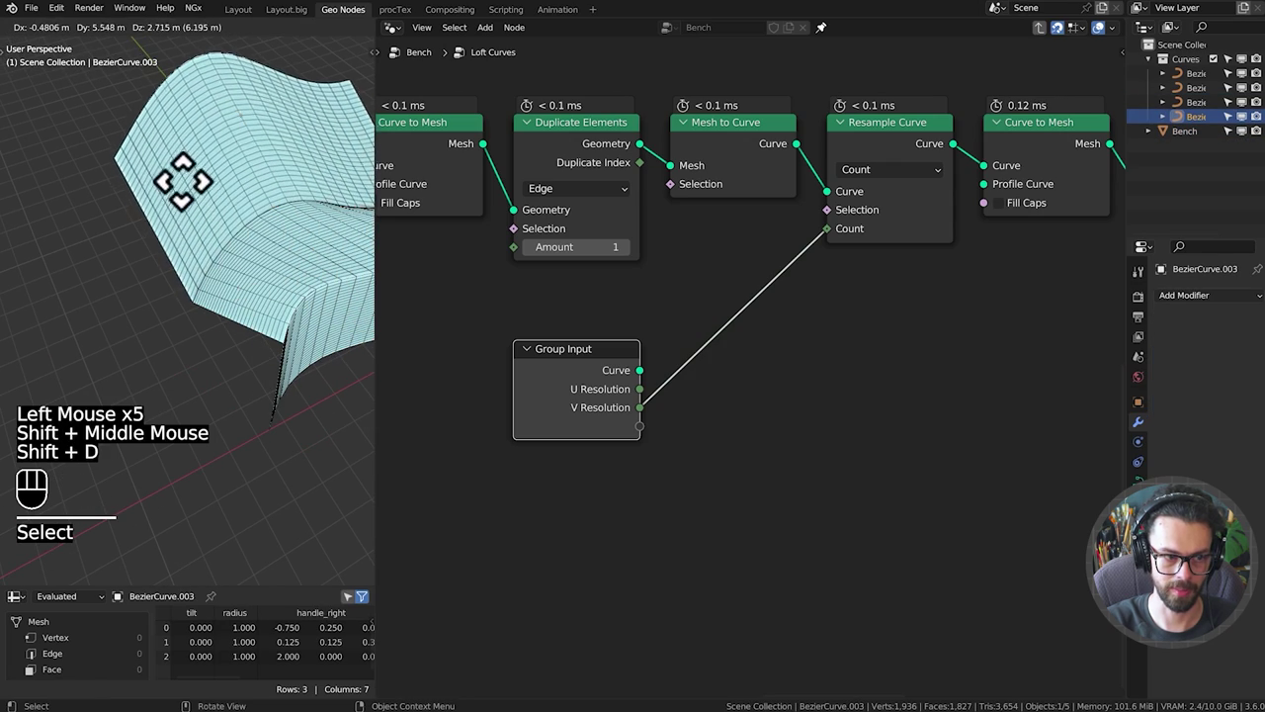
drag(228, 259, 120, 311)
middle_click(124, 313)
key(r)
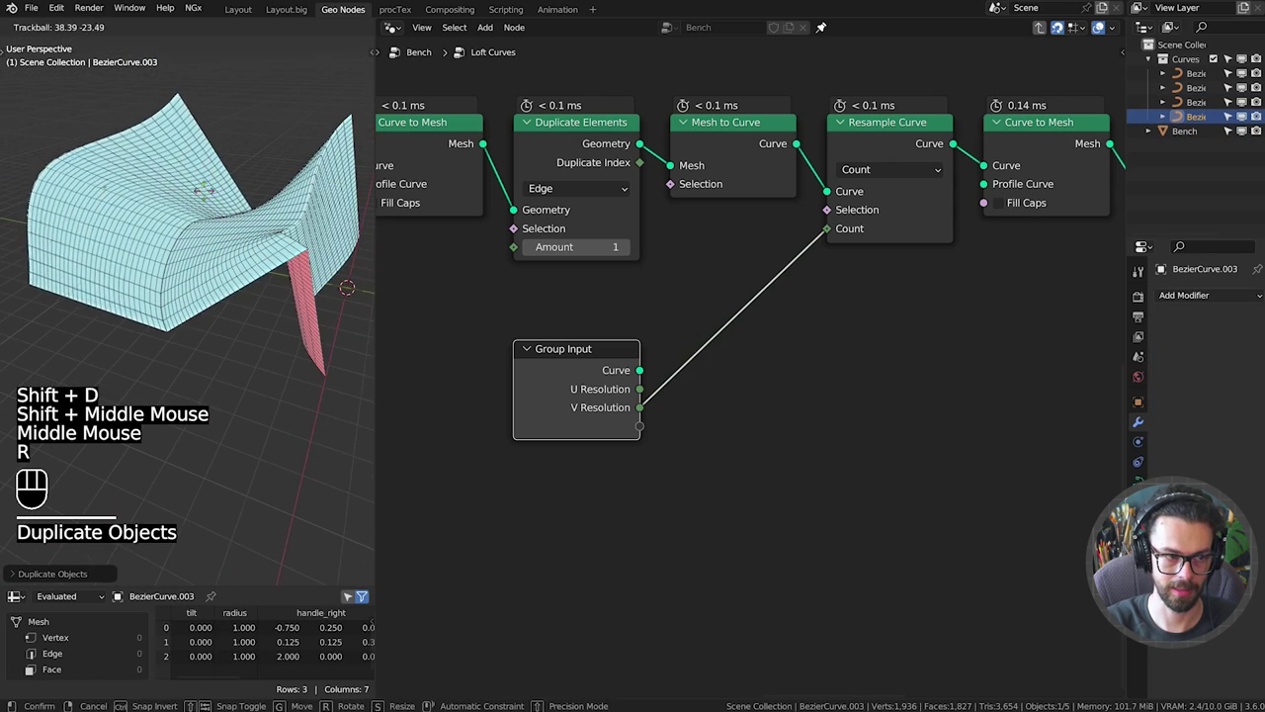
middle_click(210, 235)
drag(211, 240, 212, 249)
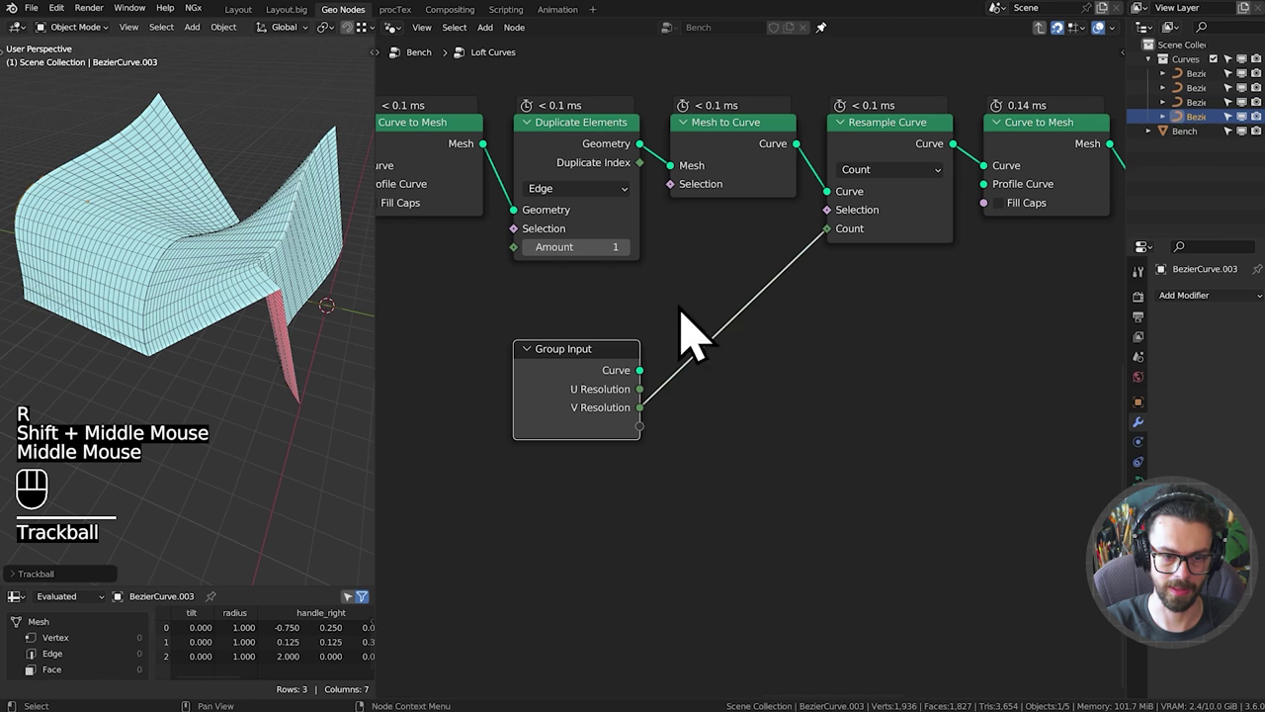
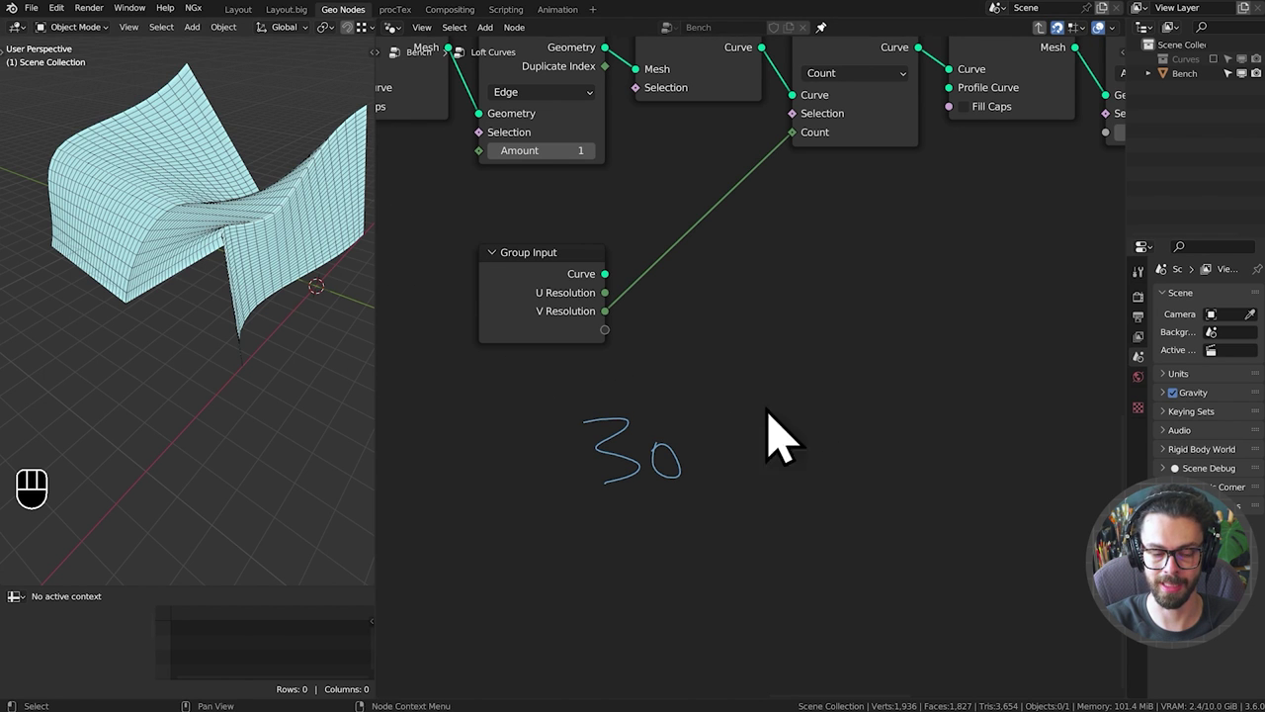
Handwrite the first example row 30 ÷ 3 = 10 with its 28 result beside the node tree.
middle_click(818, 469)
key(d)
click(739, 466)
key(d)
click(761, 438)
key(d)
click(750, 484)
key(d)
key(d)
click(797, 431)
key(d)
drag(875, 464, 769, 464)
key(d)
click(880, 433)
click(901, 429)
key(d)
key(d)
key(d)
key(d)
click(784, 459)
key(d)
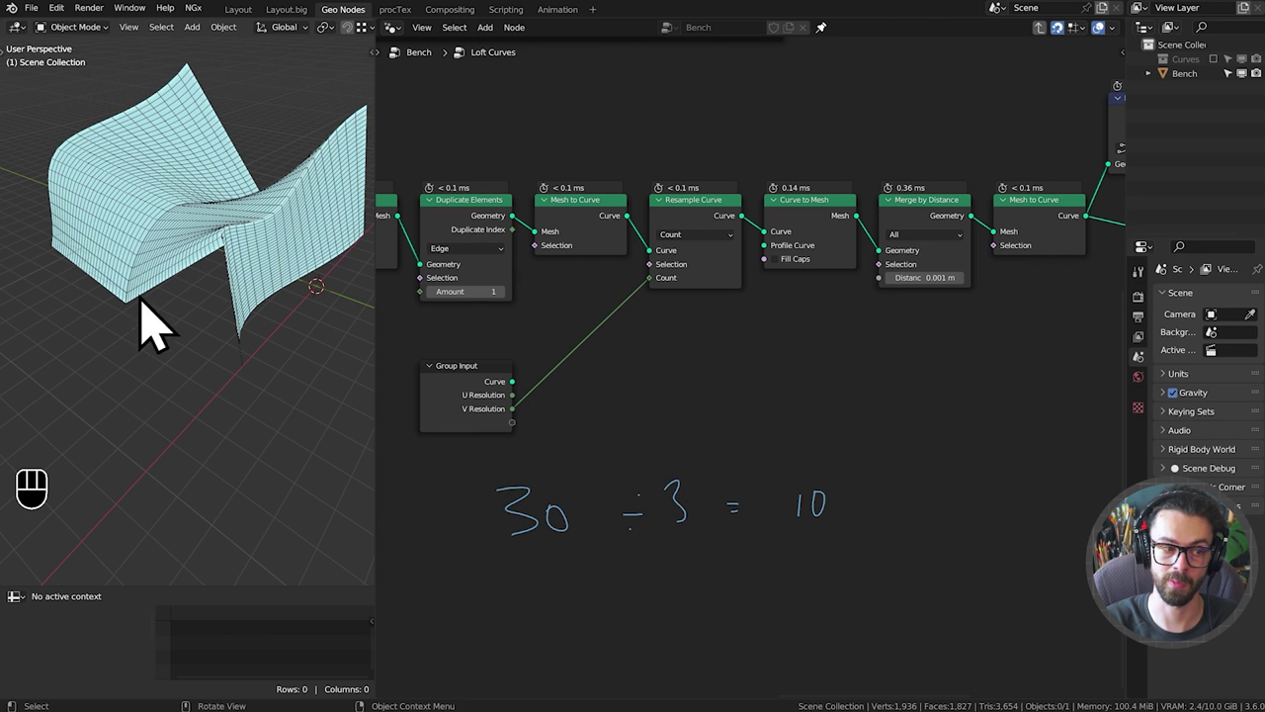
middle_click(741, 503)
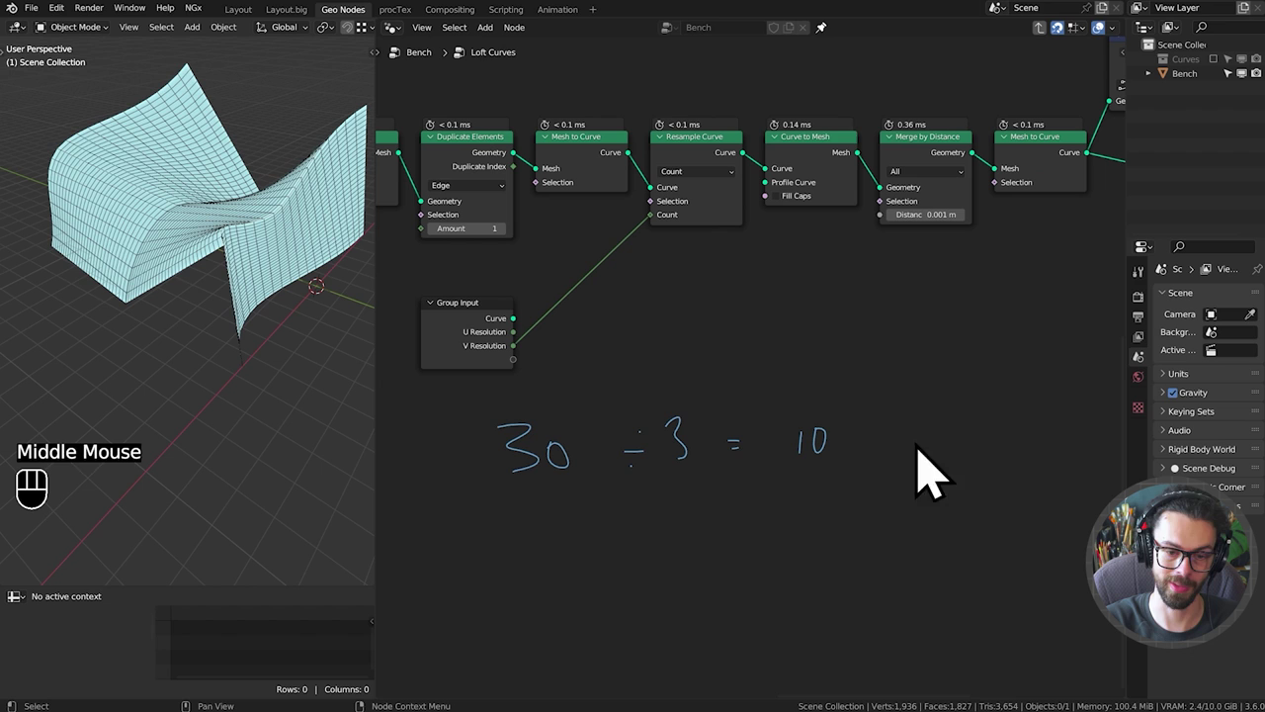
key(d)
click(959, 462)
key(d)
key(d)
click(1011, 441)
key(d)
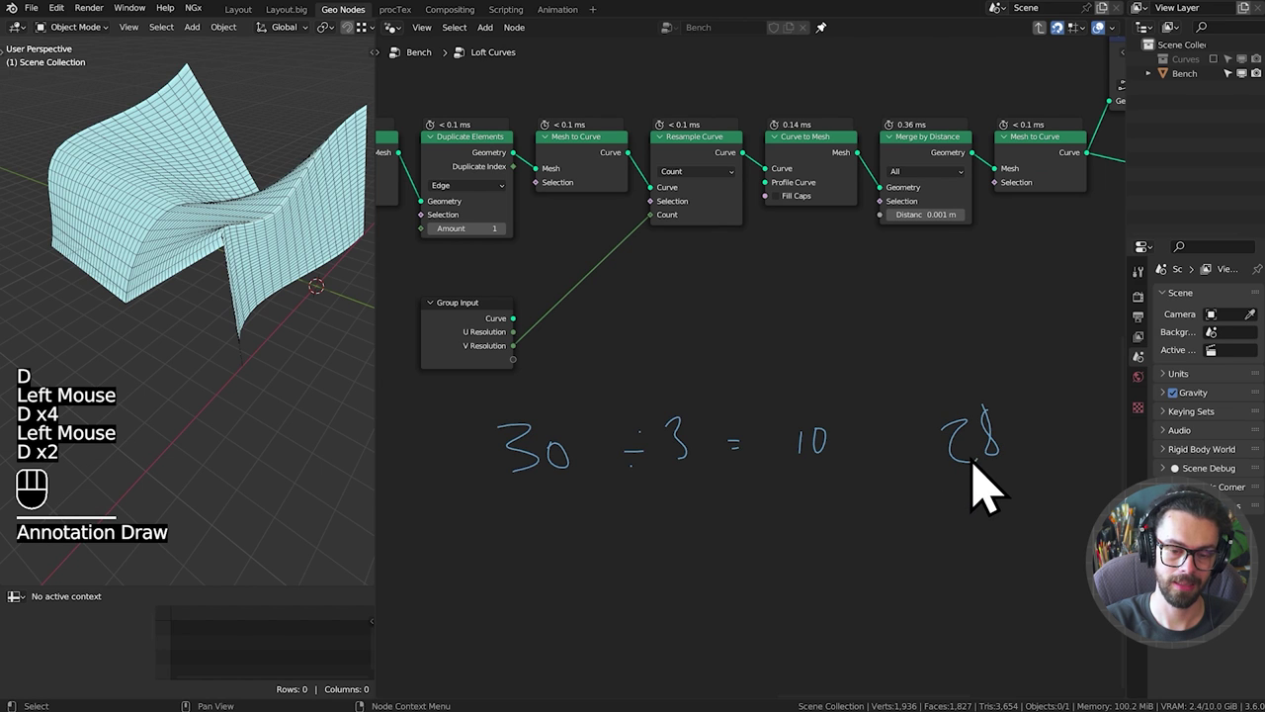
key(d)
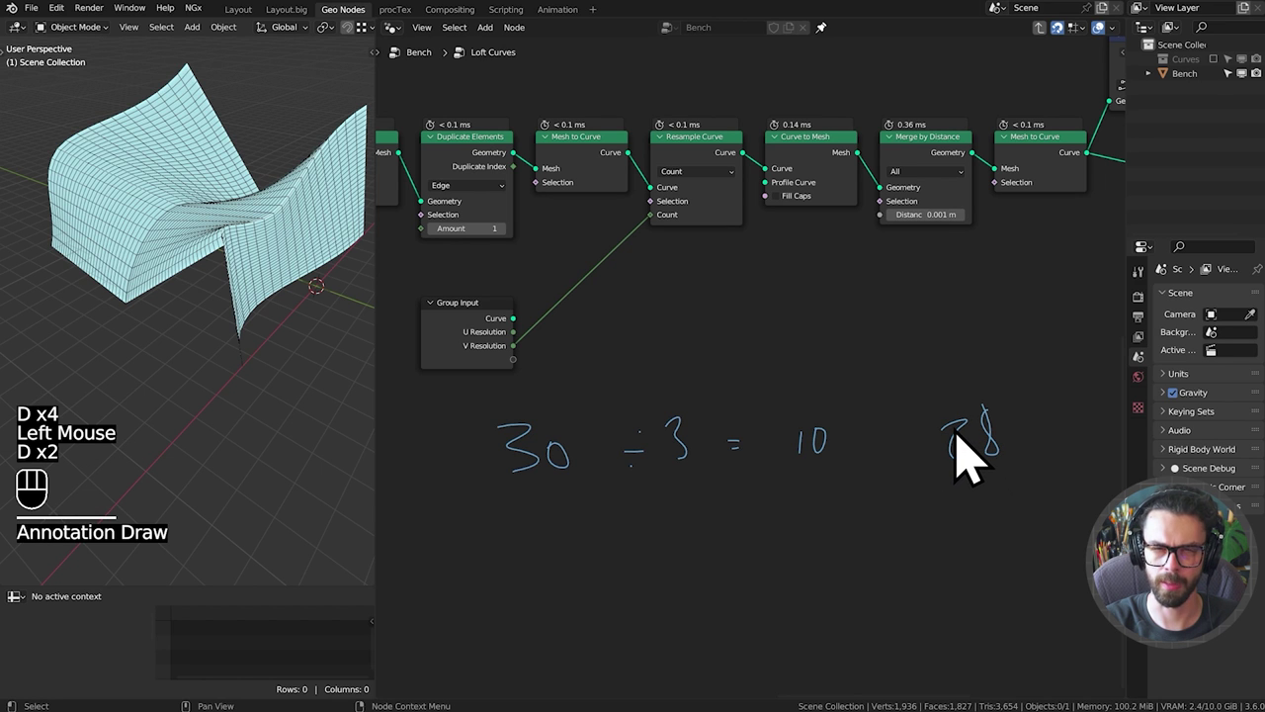
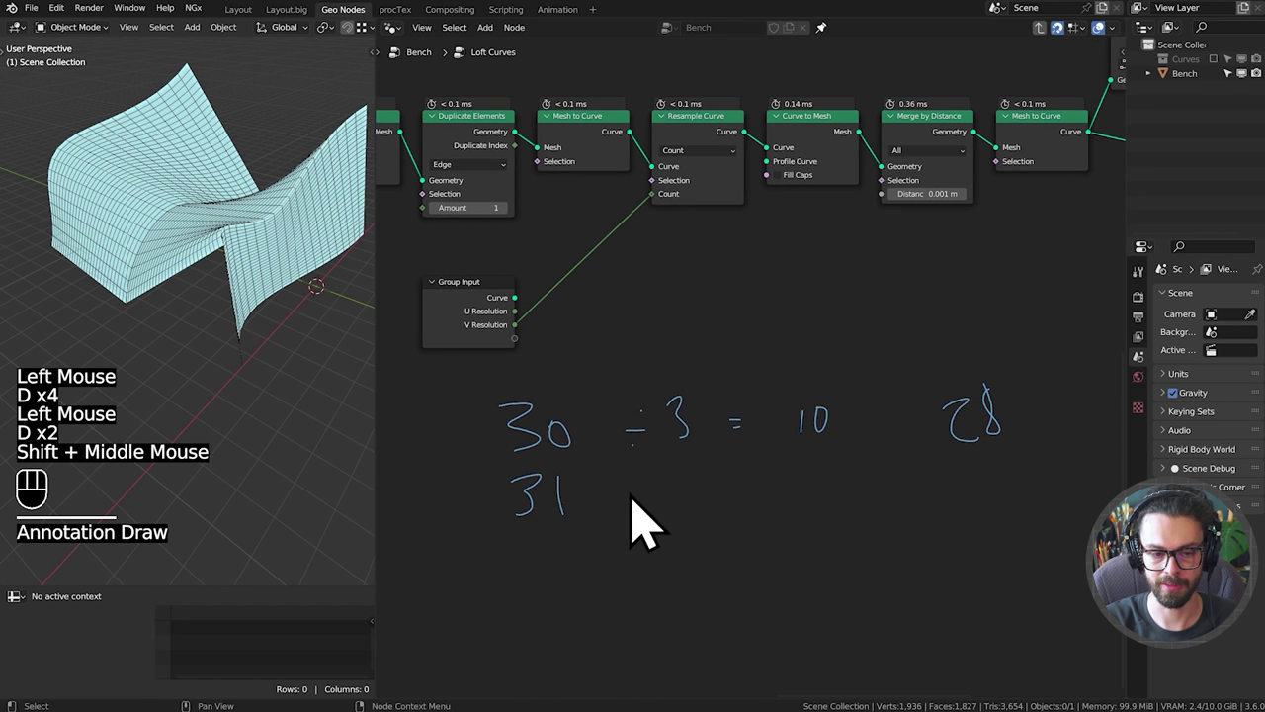
Handwrite the 31-spline row as 10.3, erase the decimal, and note 28 as its result.
key(d)
click(751, 513)
key(d)
click(734, 530)
key(d)
key(d)
click(802, 494)
click(815, 498)
key(d)
key(d)
key(d)
key(d)
click(844, 513)
key(d)
key(d)
click(853, 493)
key(d)
middle_click(863, 491)
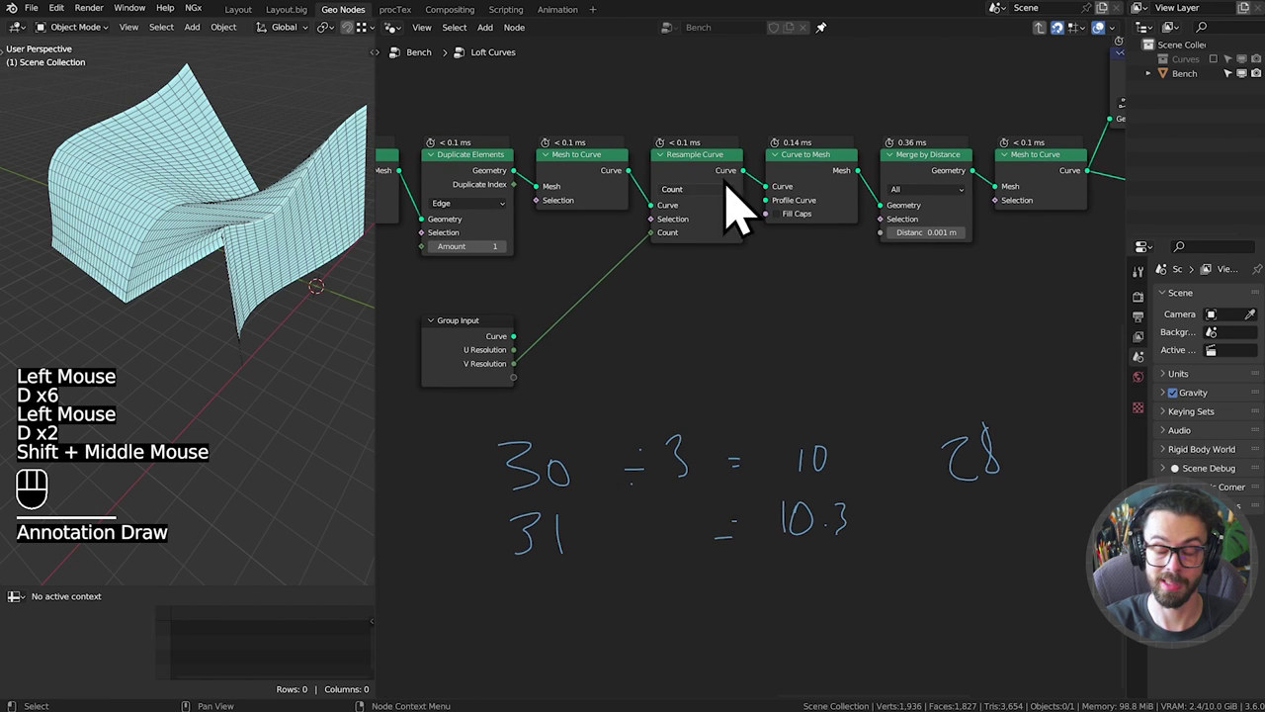
middle_click(956, 591)
key(d)
right_click(935, 601)
key(d)
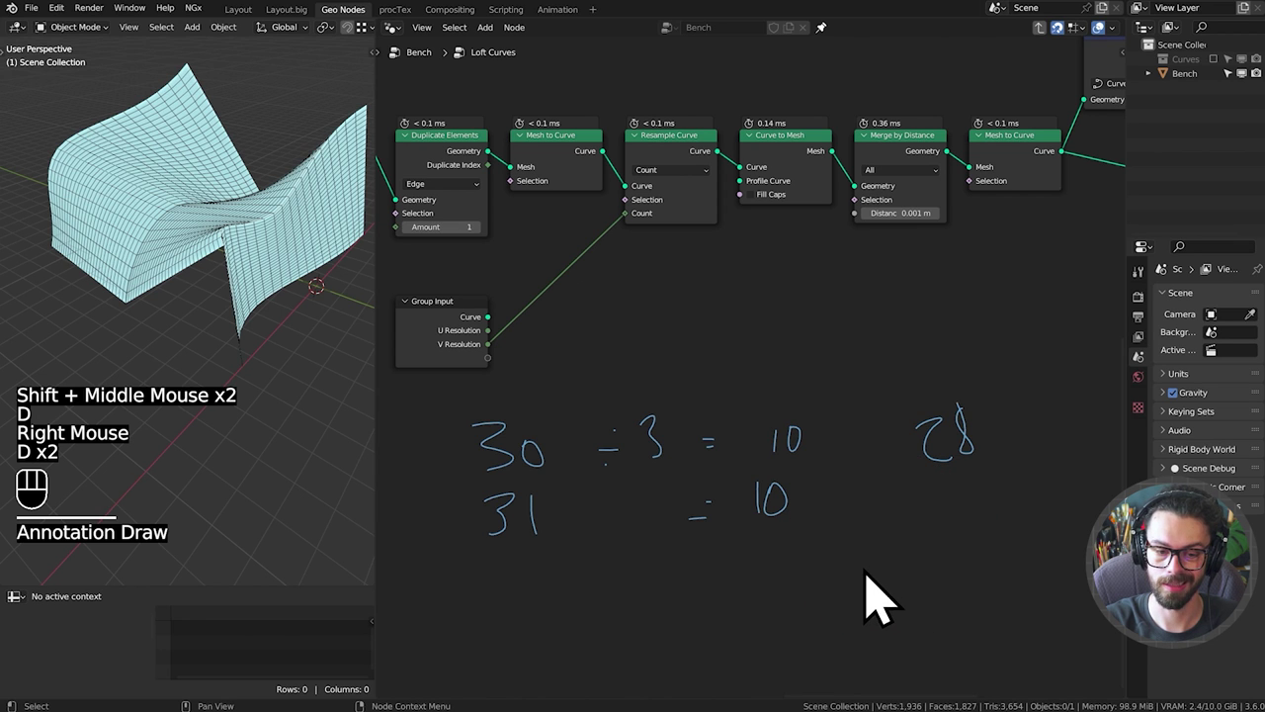
key(d)
click(931, 523)
key(d)
key(d)
click(985, 516)
key(d)
key(d)
Handwrite the 32-spline row with its 10.6 division result.
click(499, 600)
key(d)
key(d)
click(540, 601)
key(d)
key(d)
click(786, 572)
click(799, 577)
key(d)
key(d)
double_click(816, 589)
key(d)
key(d)
key(d)
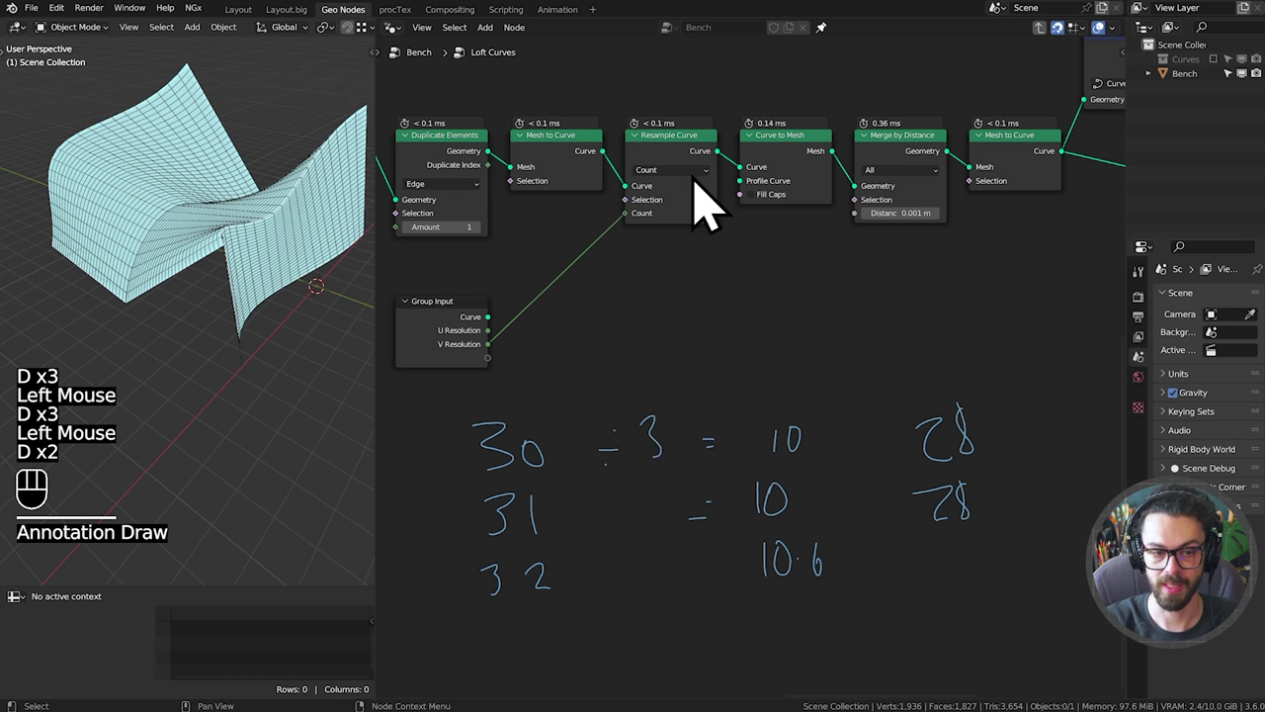
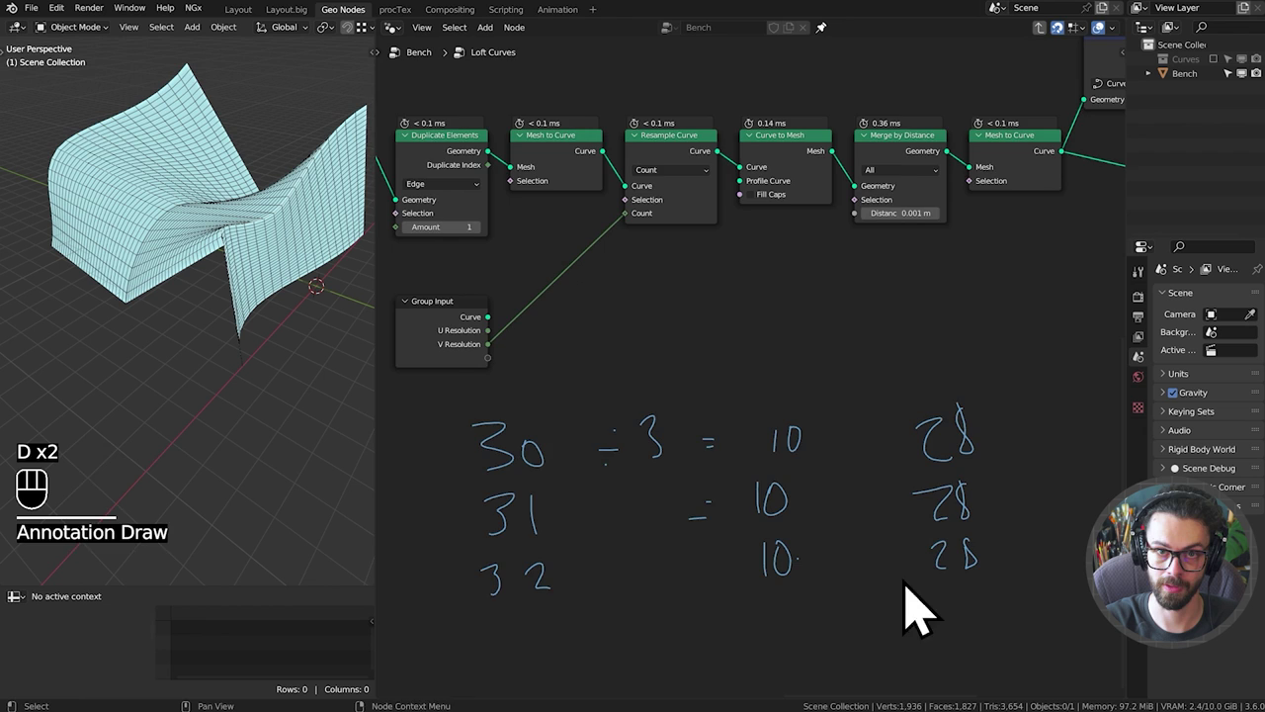
Handwrite the 33-spline row giving 11, with 31 as its total in the right column.
drag(826, 629, 827, 503)
drag(775, 570, 791, 518)
middle_click(790, 527)
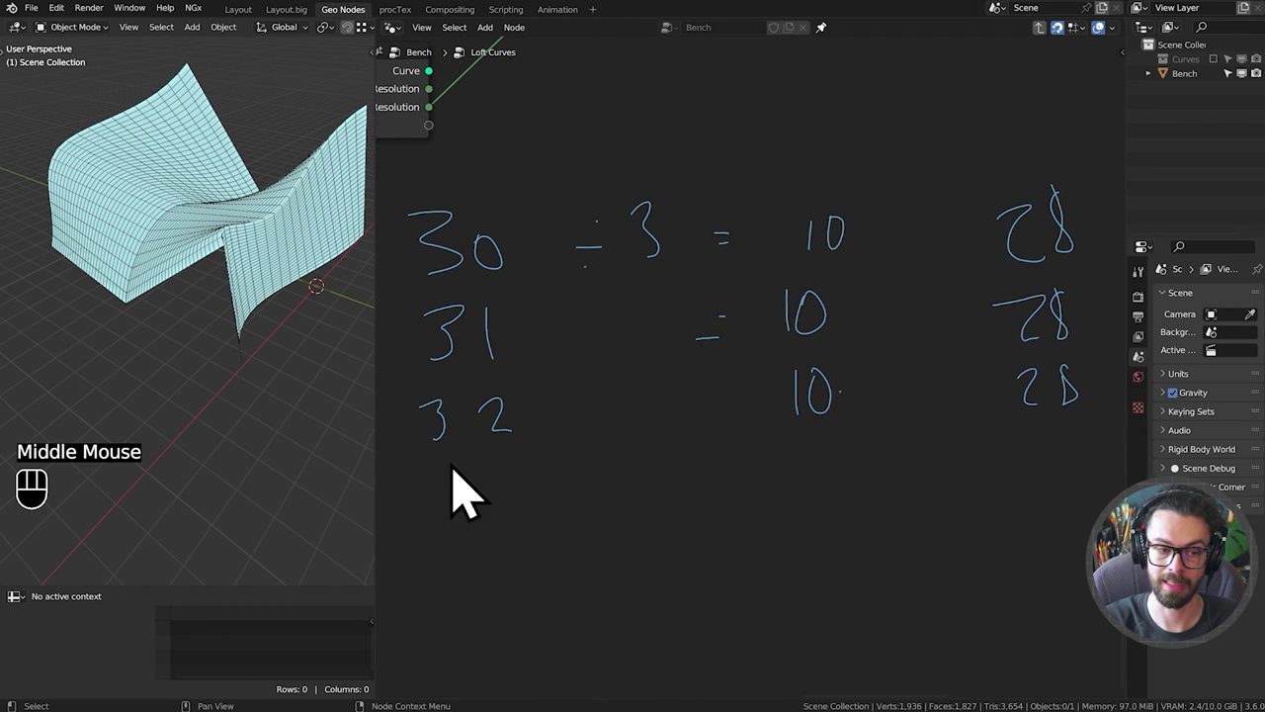
key(d)
click(446, 519)
key(d)
key(d)
key(d)
click(512, 509)
key(d)
key(d)
key(d)
click(832, 506)
key(d)
key(d)
click(843, 498)
key(ctrl+z)
key(d)
key(d)
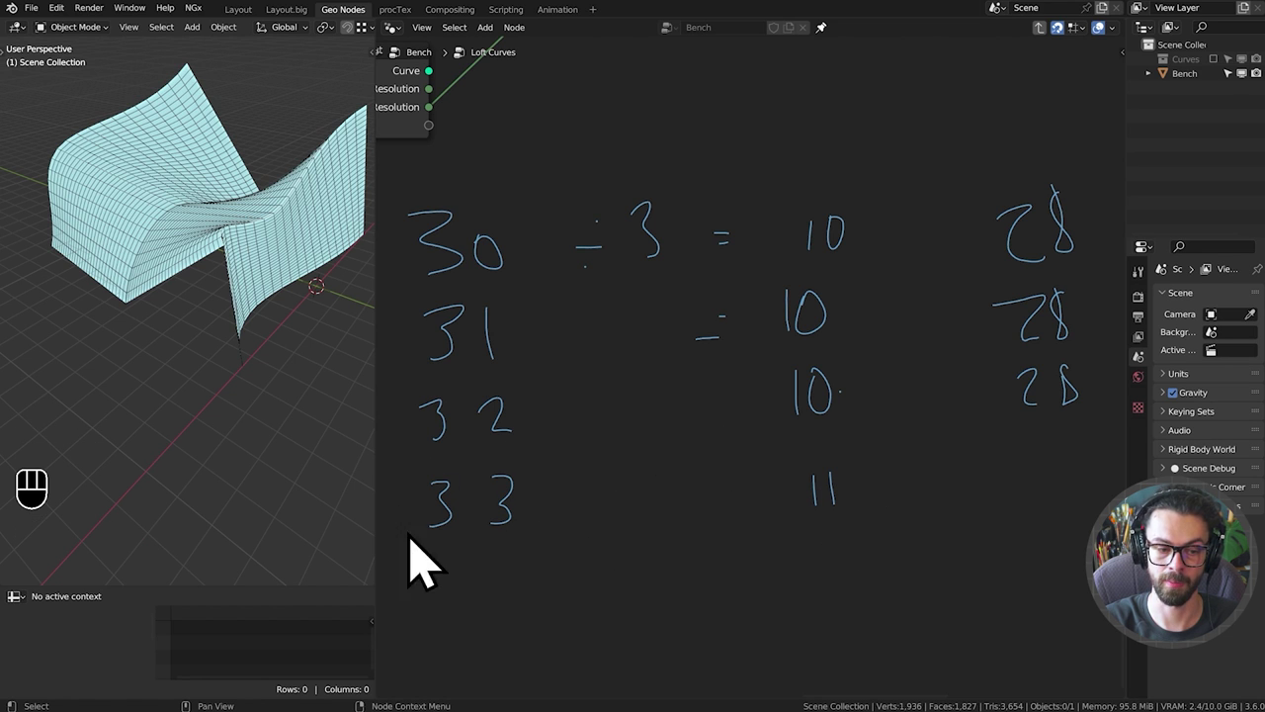
key(d)
click(1046, 474)
key(d)
key(d)
key(d)
key(d)
key(d)
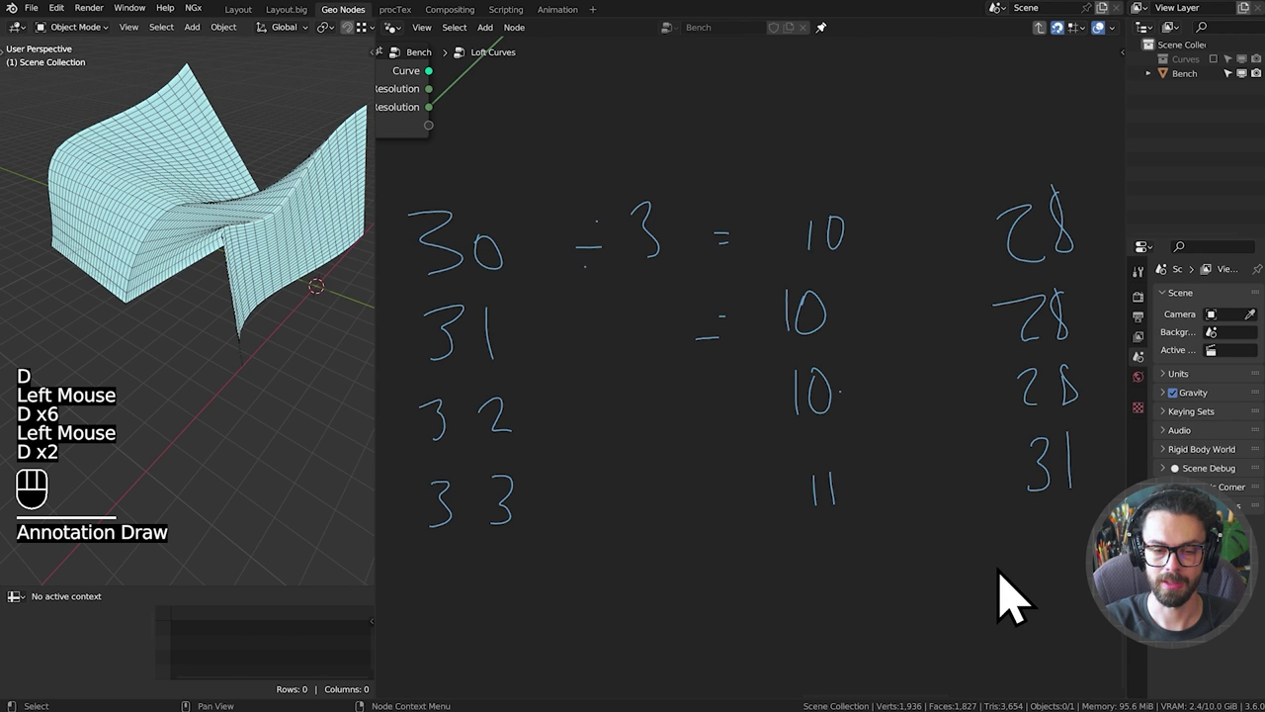
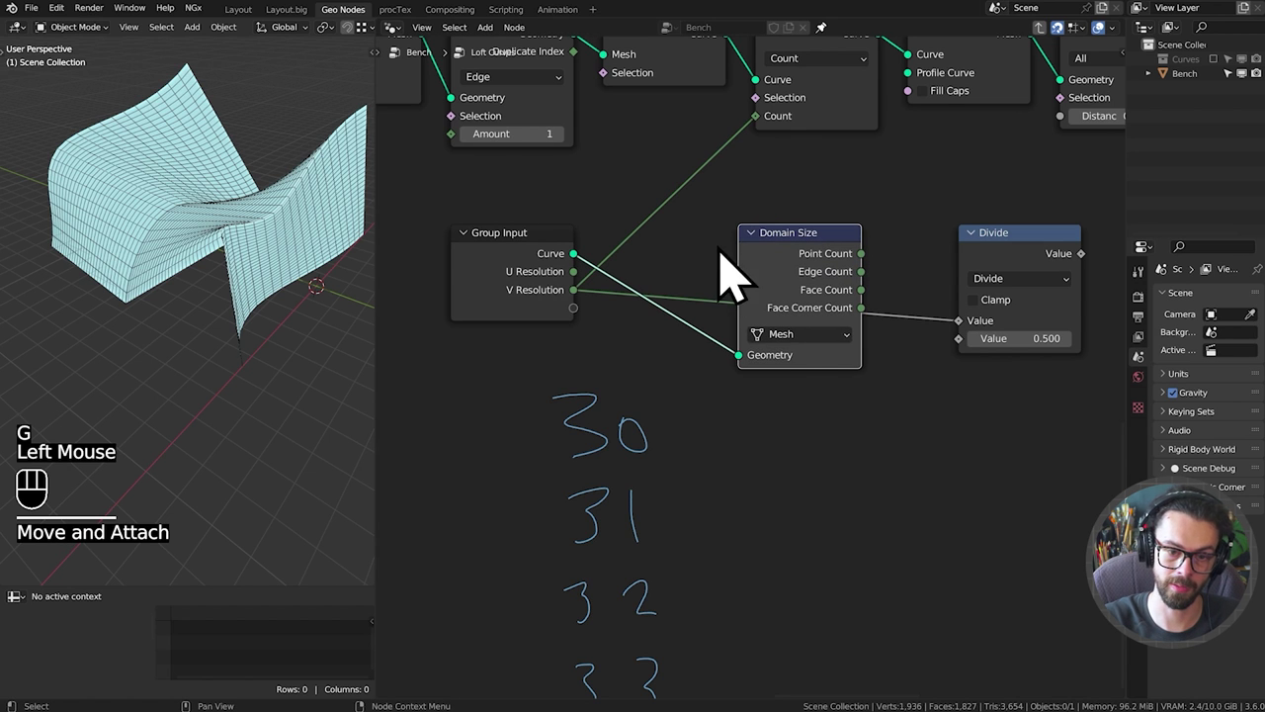
Chain Domain Size (Spline Count) through Subtract 1, Divide, Floor and Add 1 math nodes.
drag(796, 366, 811, 411)
click(798, 283)
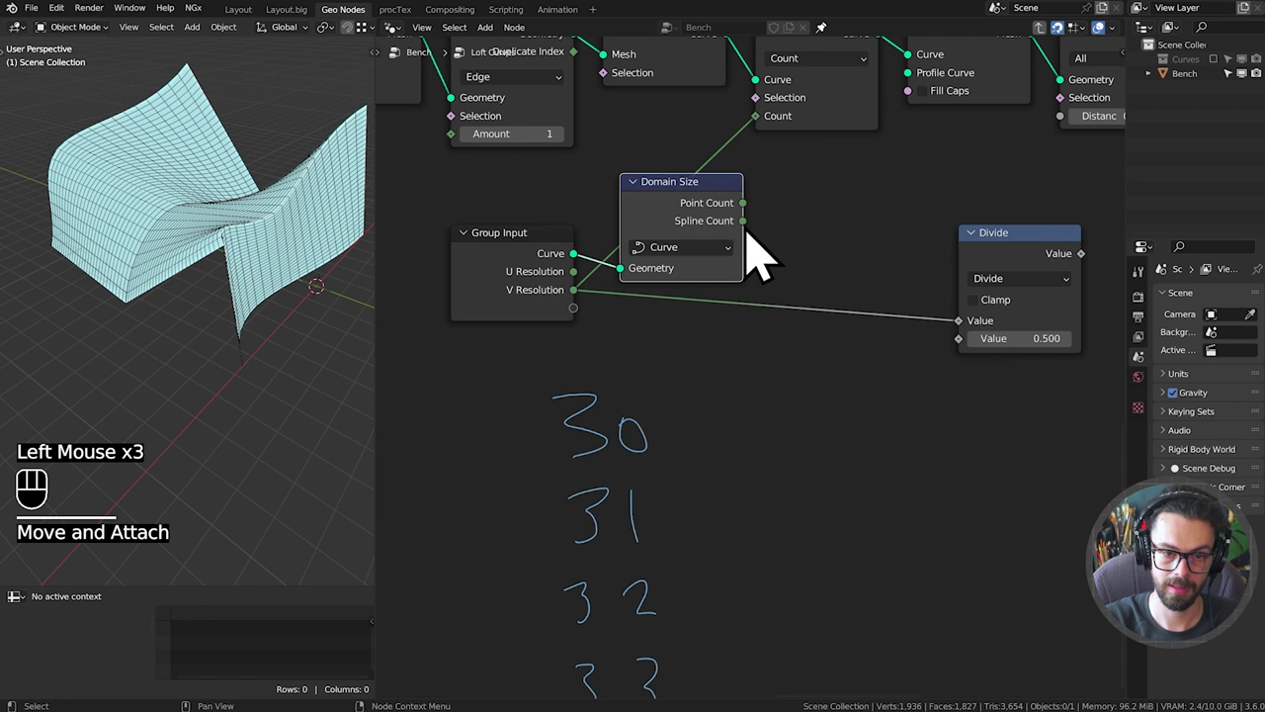
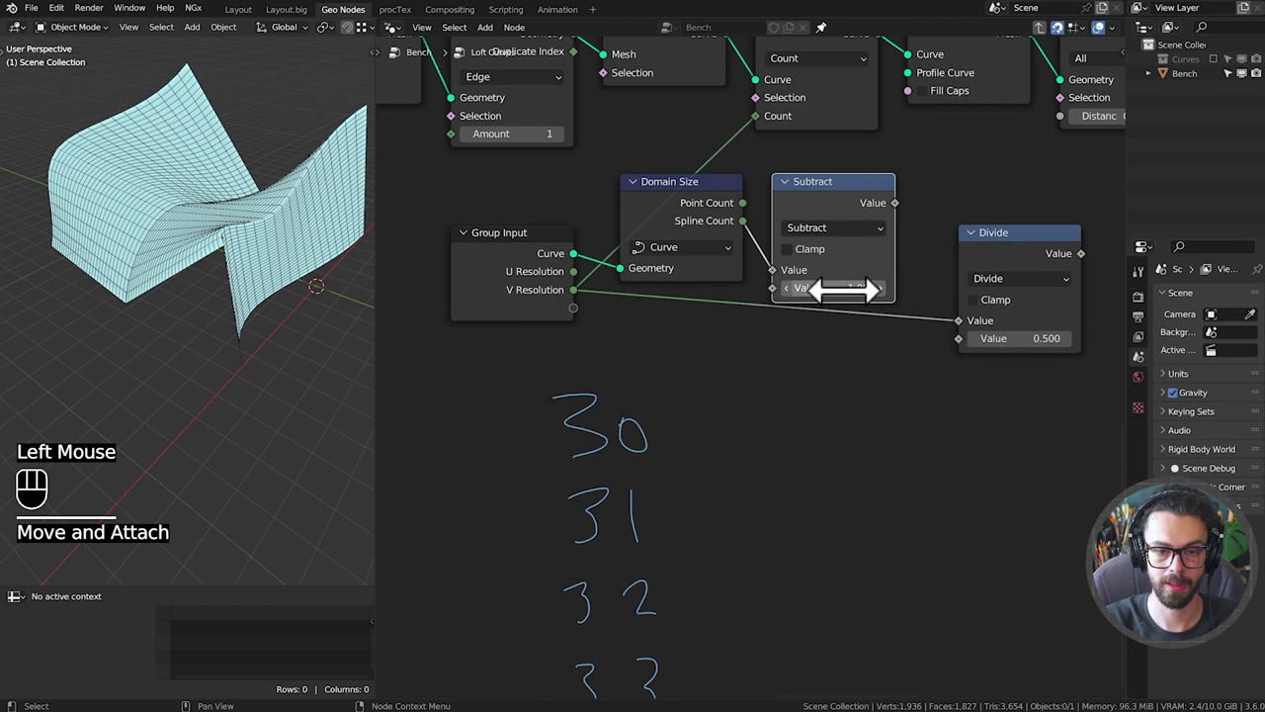
click(511, 284)
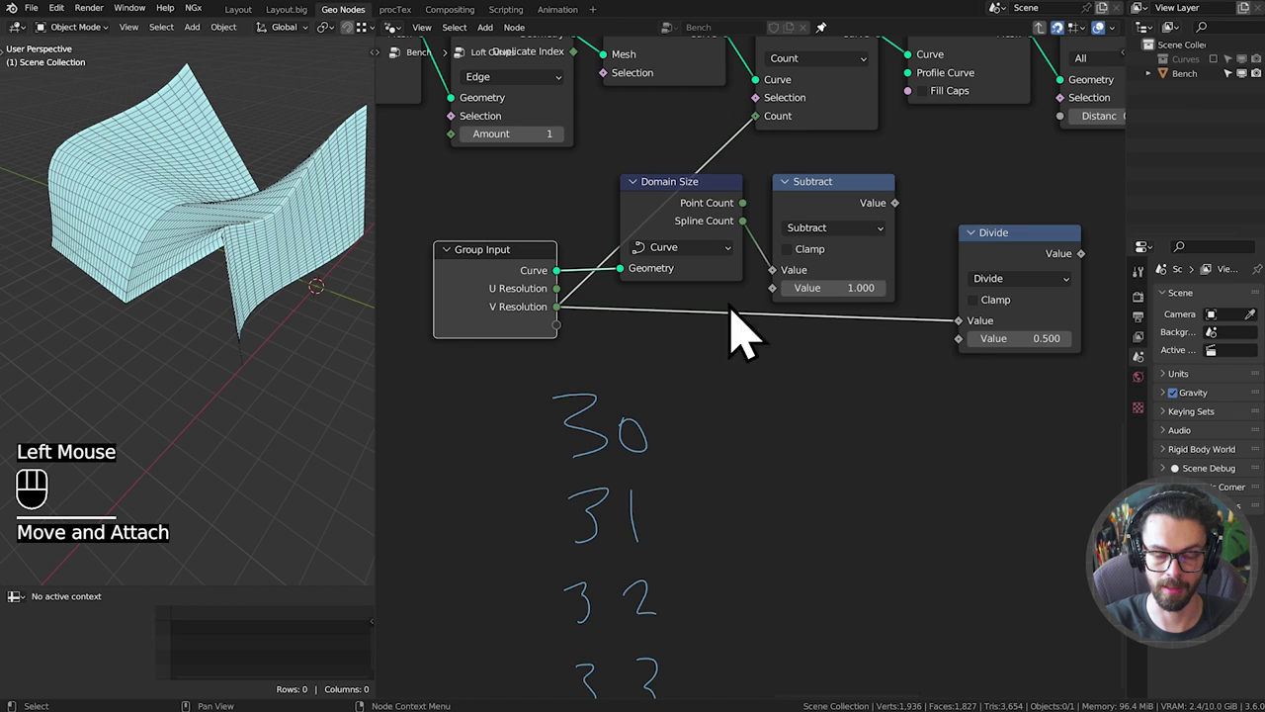
drag(911, 243, 982, 369)
click(1015, 270)
click(1016, 249)
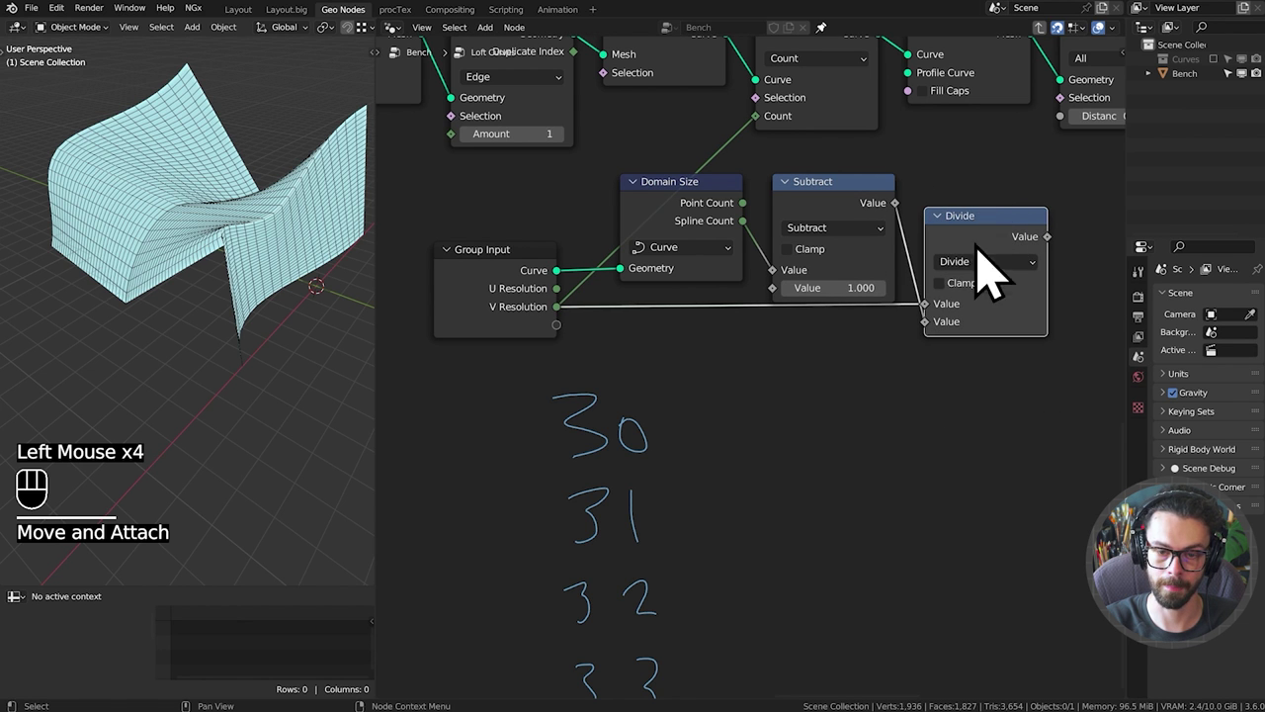
scroll(down, 3)
middle_click(956, 368)
click(913, 302)
key(shift+d)
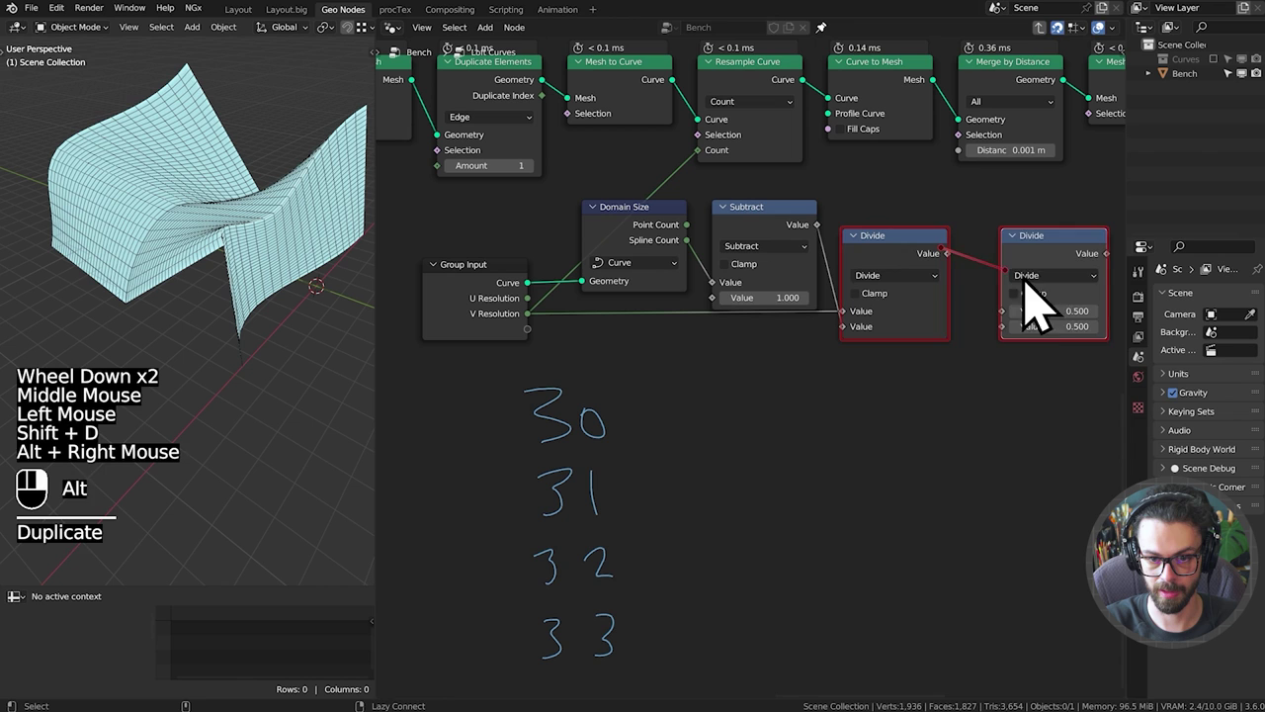
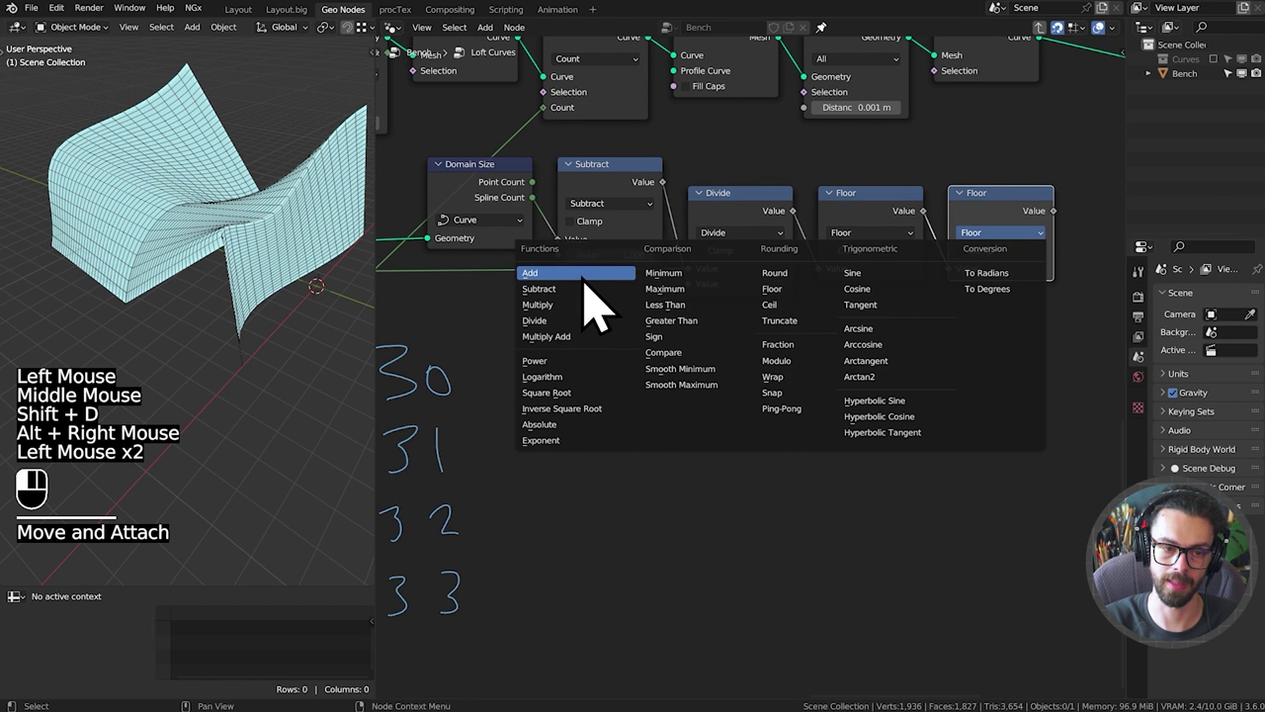
double_click(1011, 319)
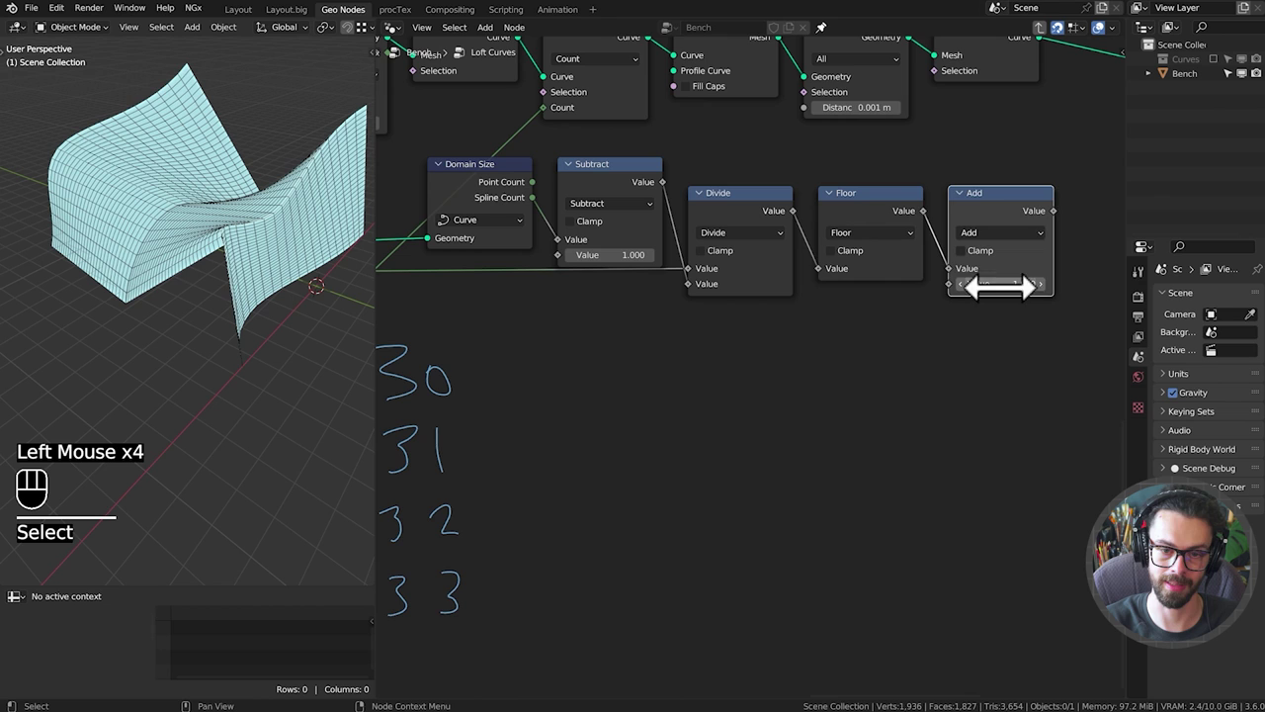
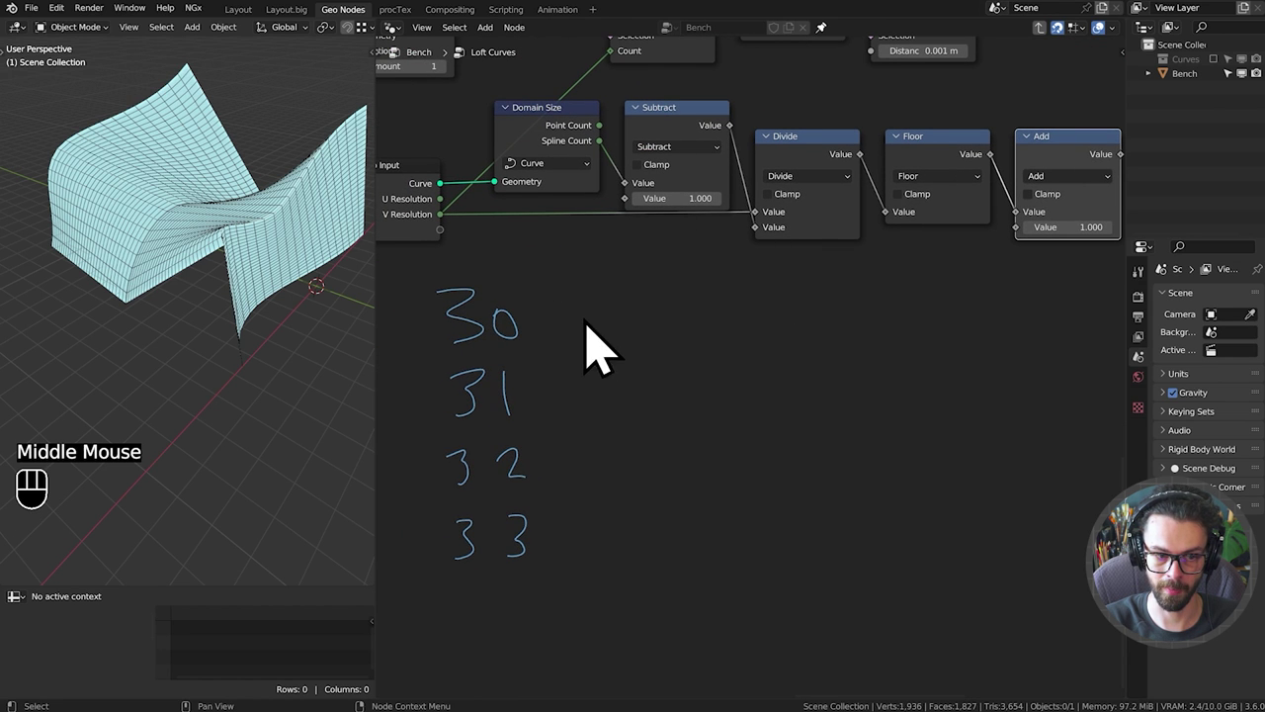
Annotate ÷3 under the divide step and +1 under the add step by hand.
key(d)
click(625, 292)
key(d)
click(633, 276)
key(d)
click(632, 298)
key(d)
key(d)
click(651, 277)
key(d)
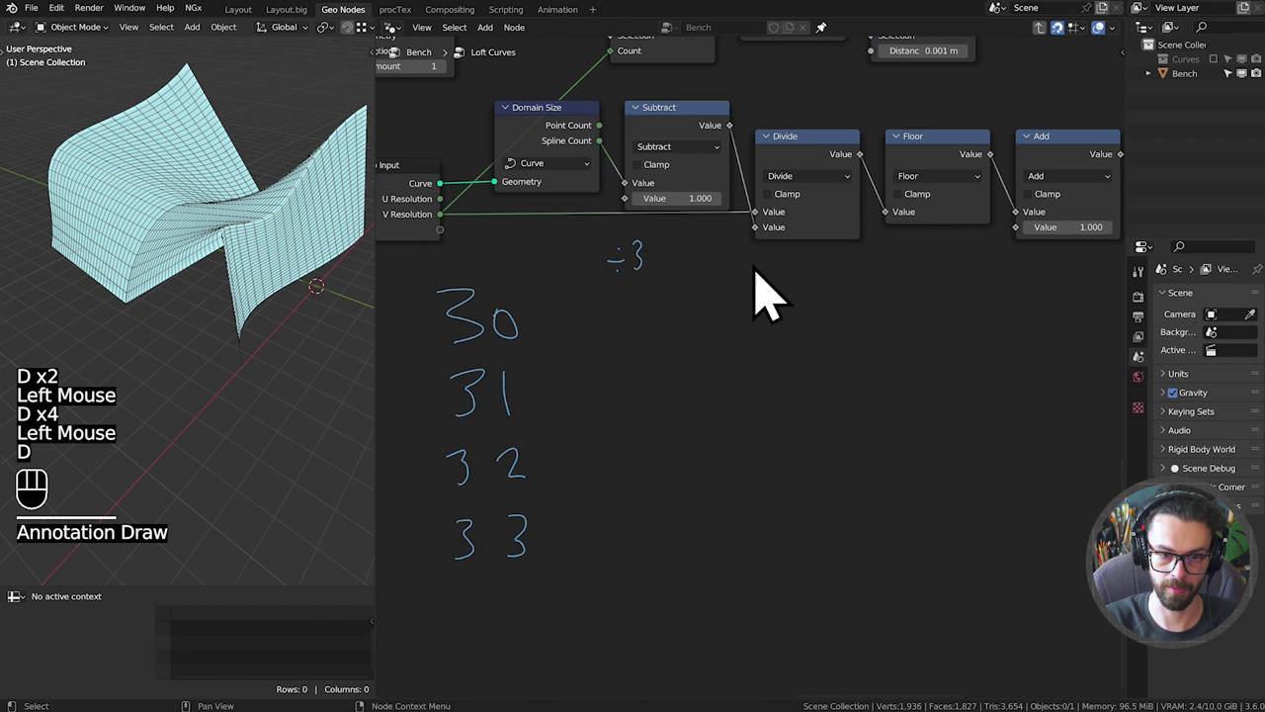
key(d)
click(735, 291)
key(d)
click(746, 277)
key(d)
key(d)
click(771, 272)
key(d)
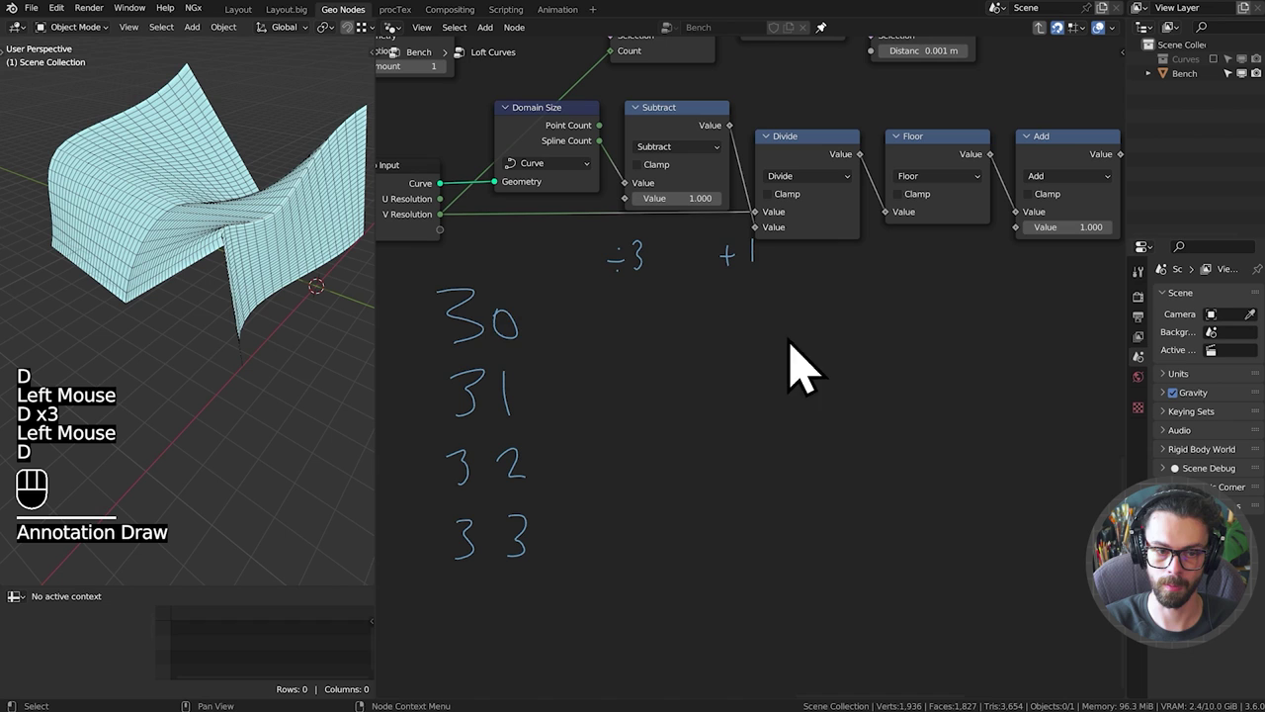
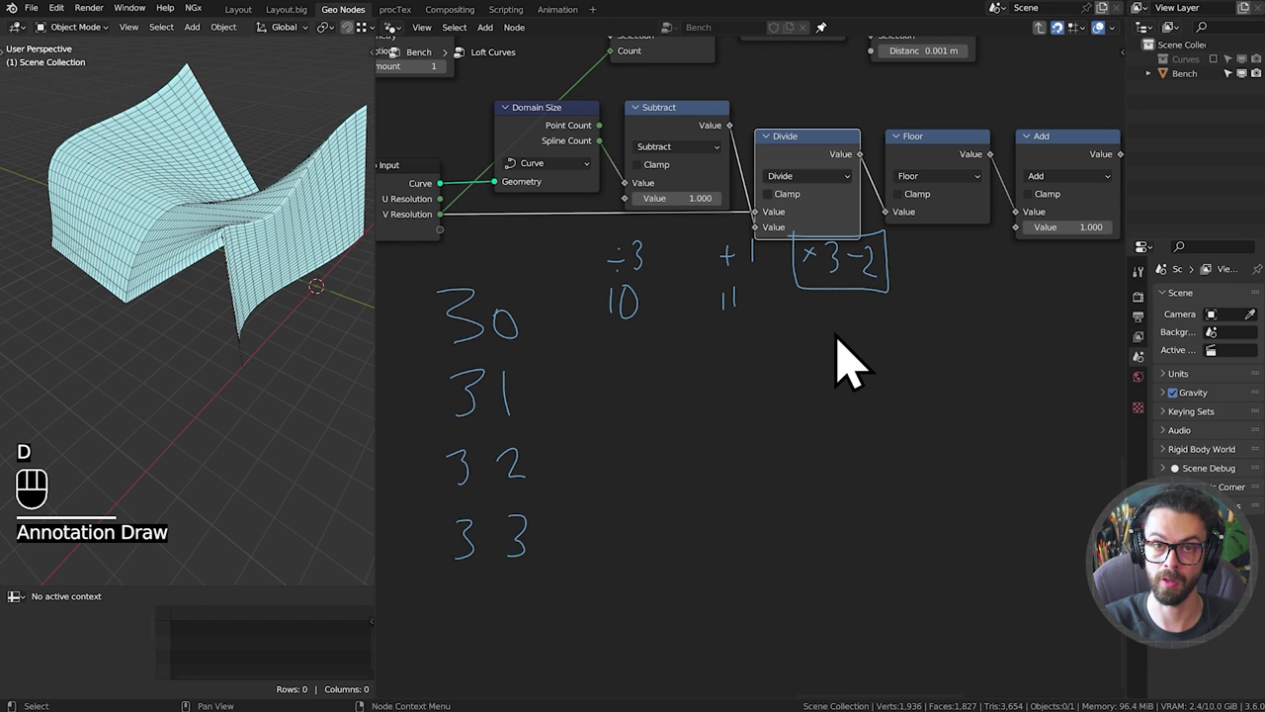
Write the worked example rows for 30 and 31 splines (10 → 31 under ×3−2).
key(d)
click(836, 331)
key(d)
key(d)
key(d)
click(861, 333)
key(d)
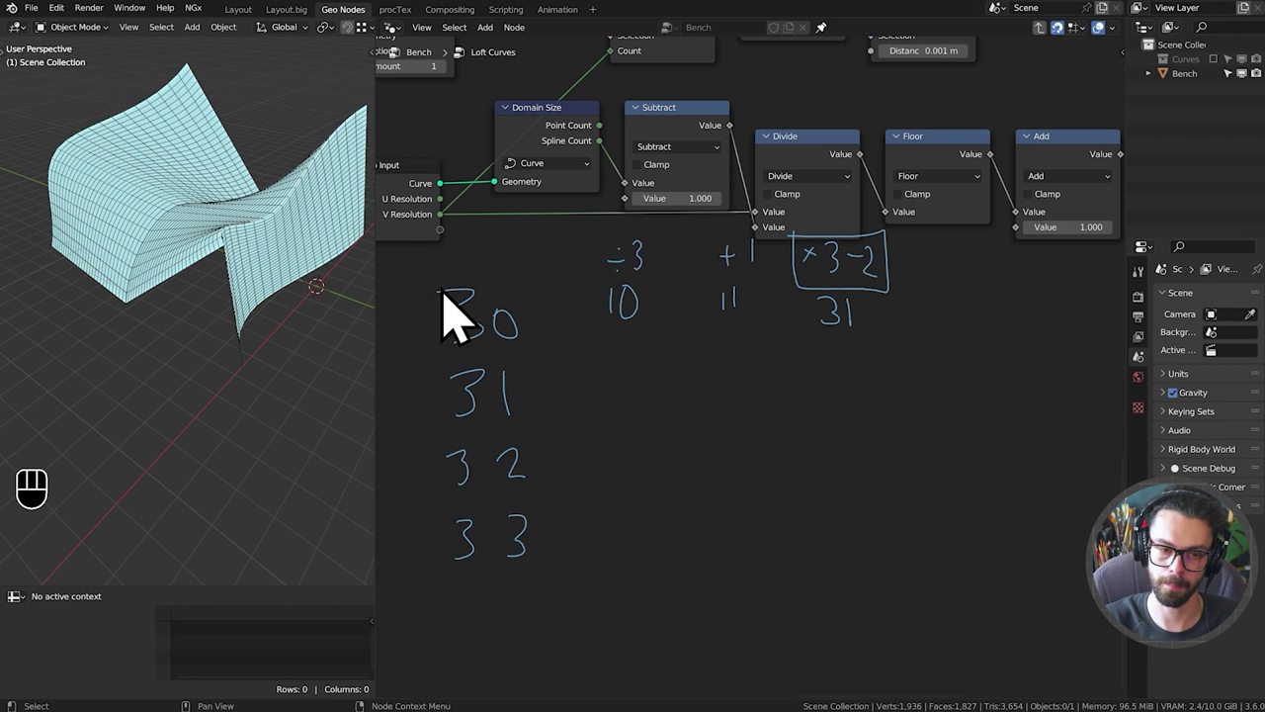
key(d)
click(628, 407)
click(645, 422)
key(d)
key(d)
key(d)
click(836, 397)
key(d)
key(d)
click(864, 400)
key(d)
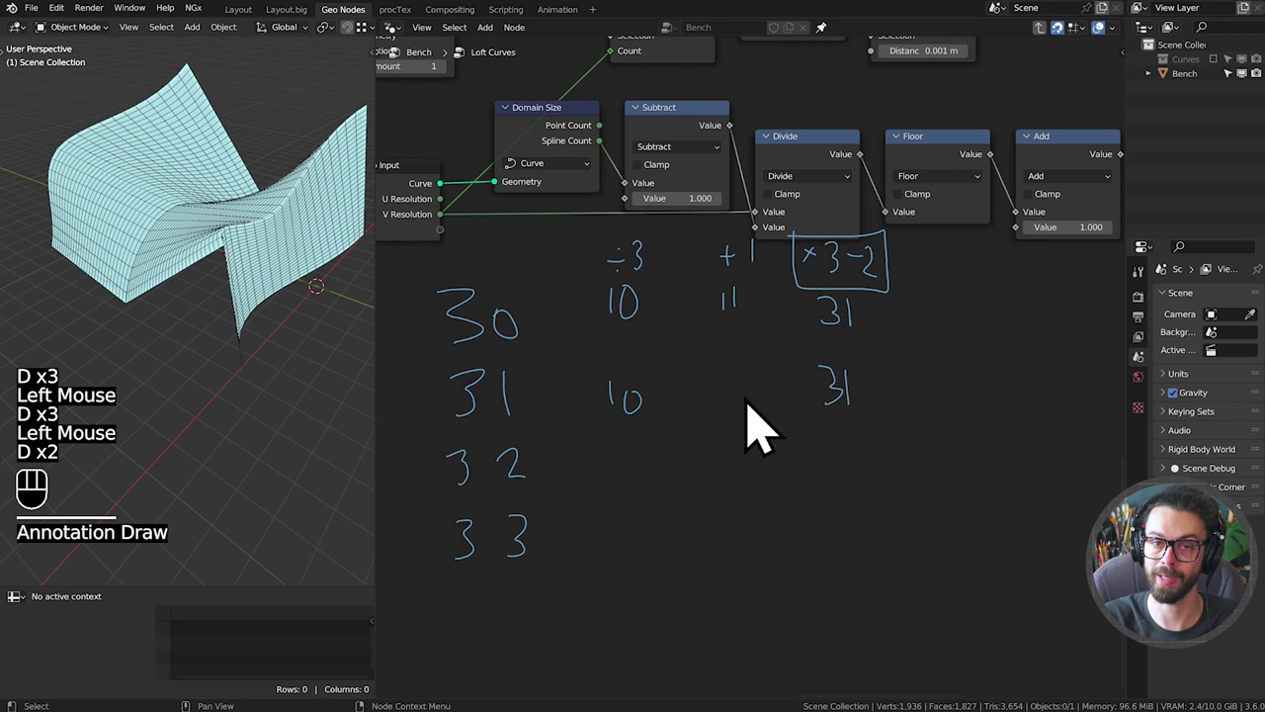
middle_click(622, 483)
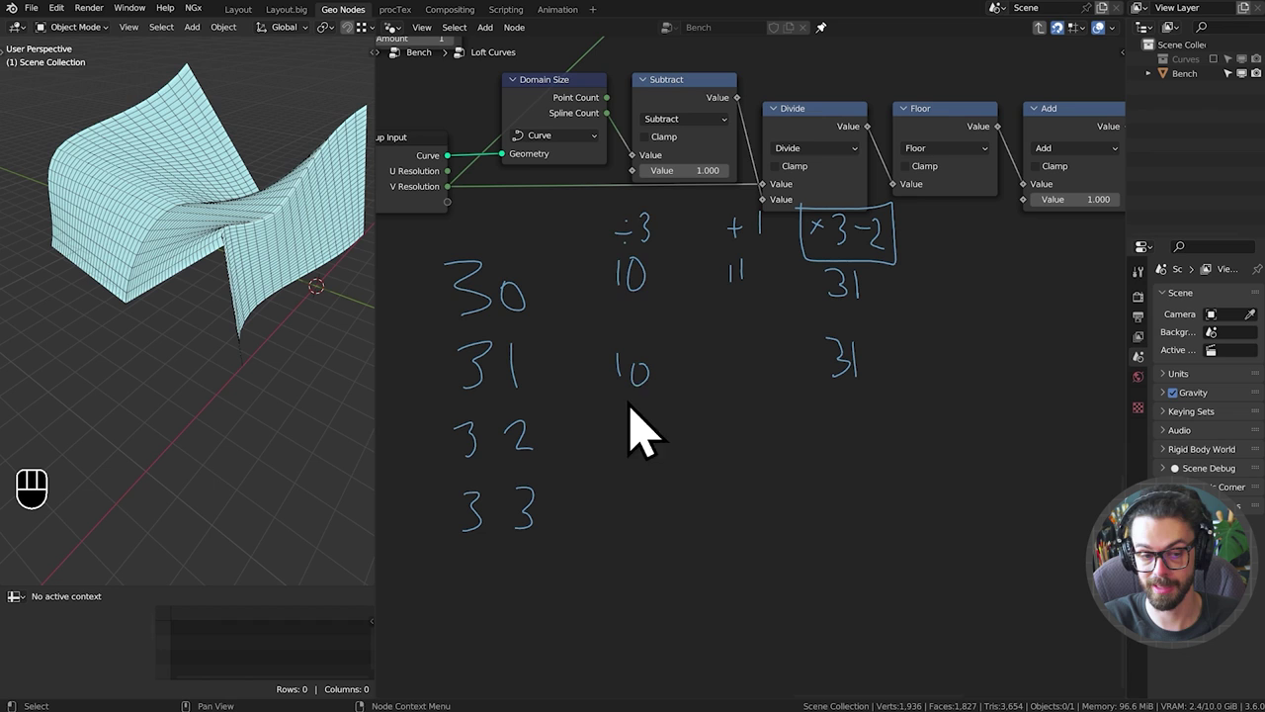
Write the 32-spline row (10 → 31) and the 33-spline row (11, 12 → 34).
key(d)
click(643, 444)
click(659, 446)
key(d)
key(d)
key(d)
click(844, 430)
key(d)
key(d)
key(d)
click(883, 433)
key(d)
key(d)
key(d)
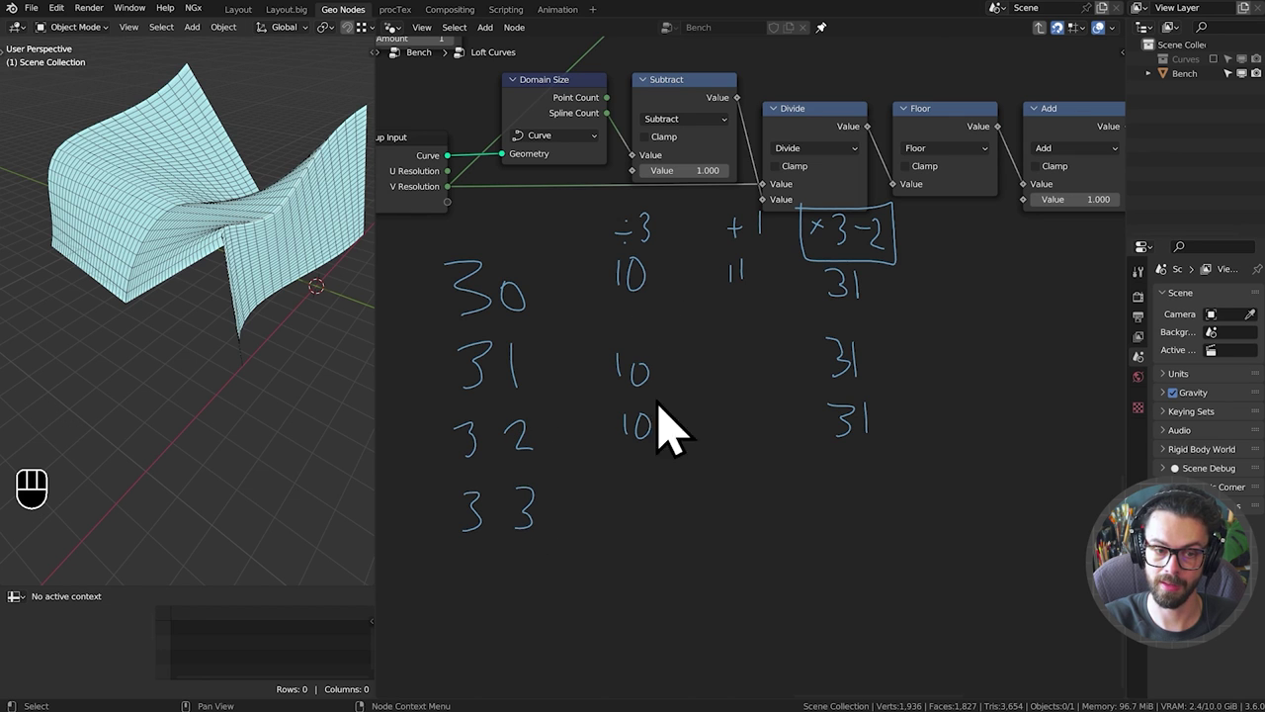
key(d)
click(643, 516)
click(656, 508)
key(d)
key(d)
key(d)
key(d)
key(d)
click(742, 515)
key(d)
key(d)
click(755, 518)
key(d)
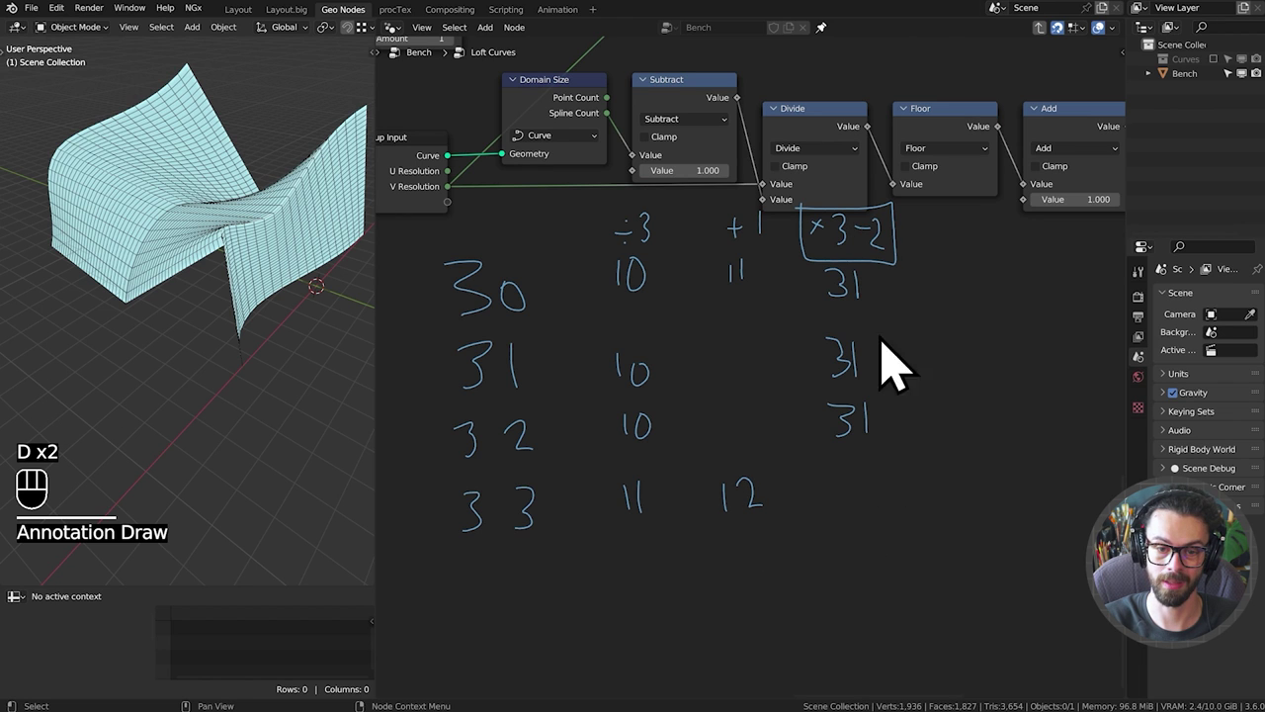
key(d)
click(846, 513)
key(d)
key(d)
click(881, 497)
key(d)
click(886, 520)
key(d)
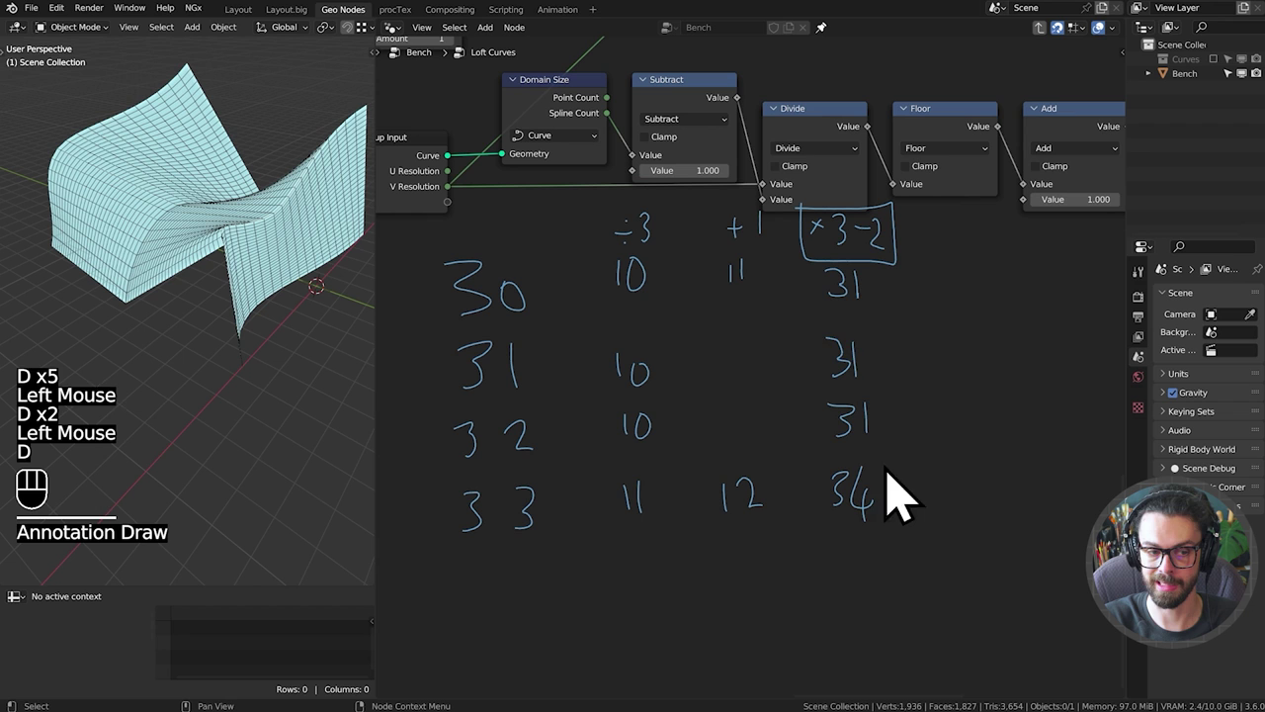
middle_click(847, 330)
Erase all handwritten annotations and orbit the 3D view toward a top-down look at the bench.
scroll(down, 3)
middle_click(822, 324)
key(d)
drag(910, 331, 656, 588)
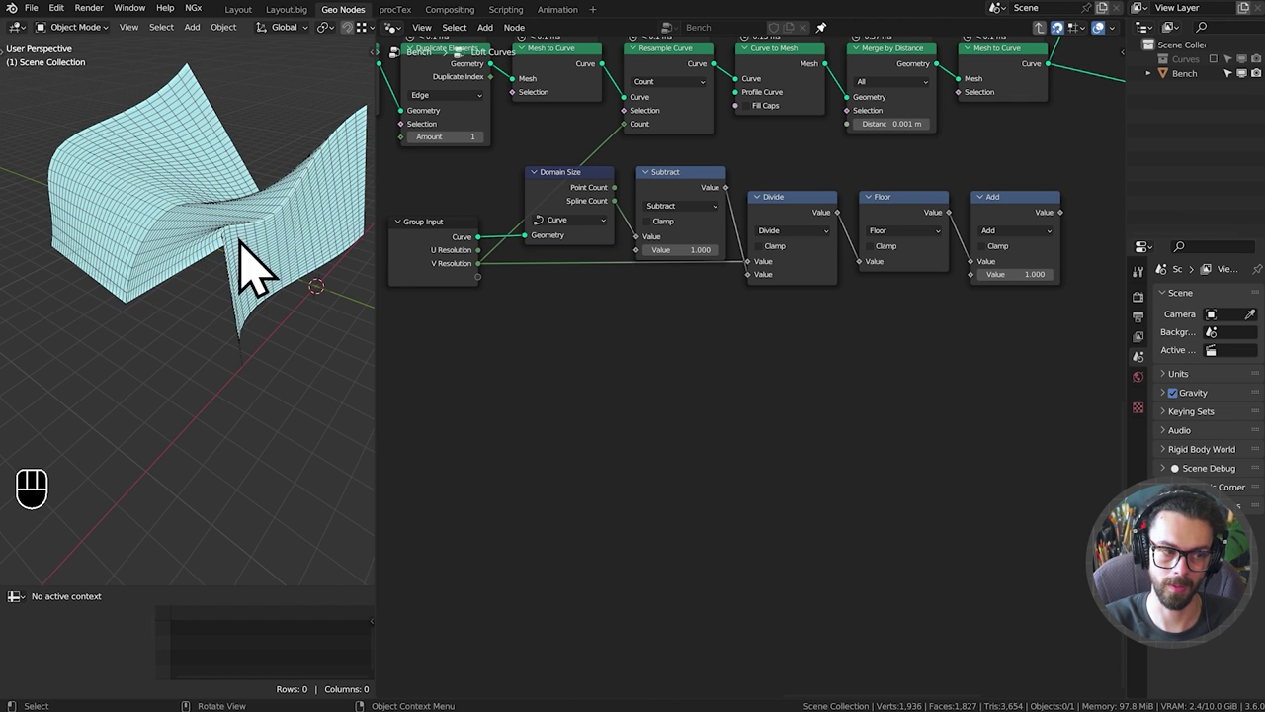
drag(248, 240, 231, 299)
drag(301, 255, 300, 287)
middle_click(293, 238)
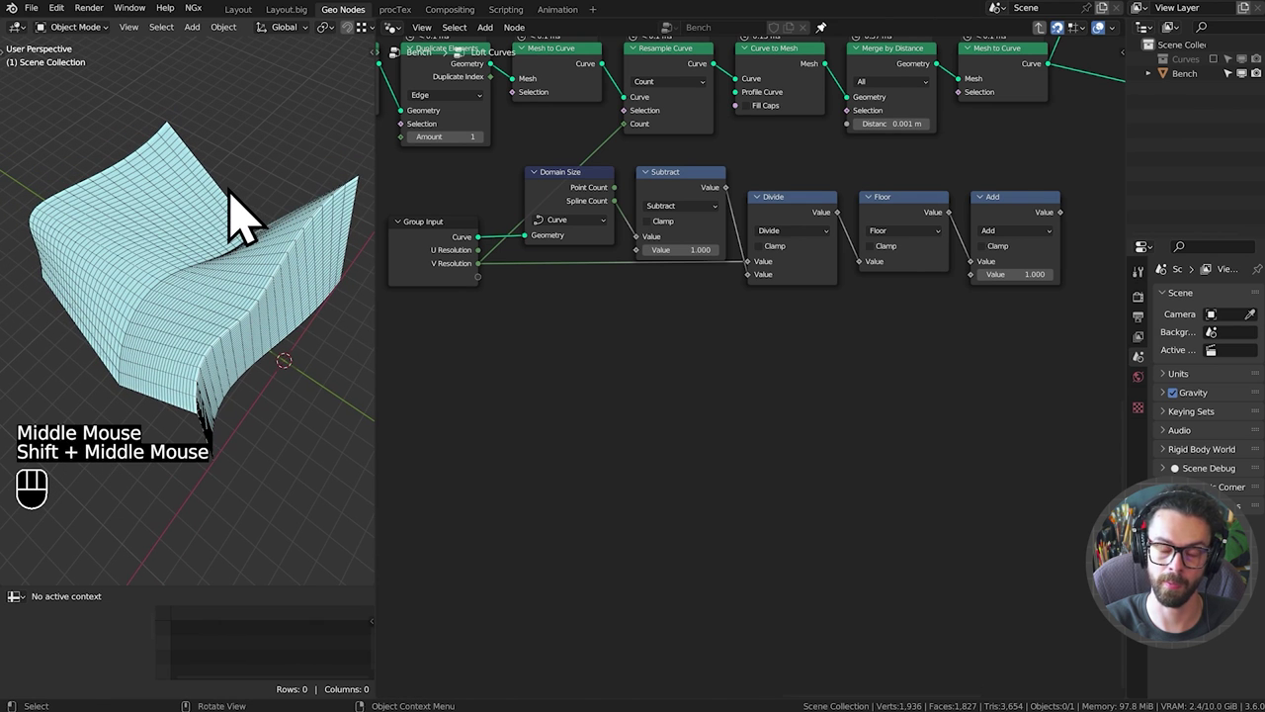
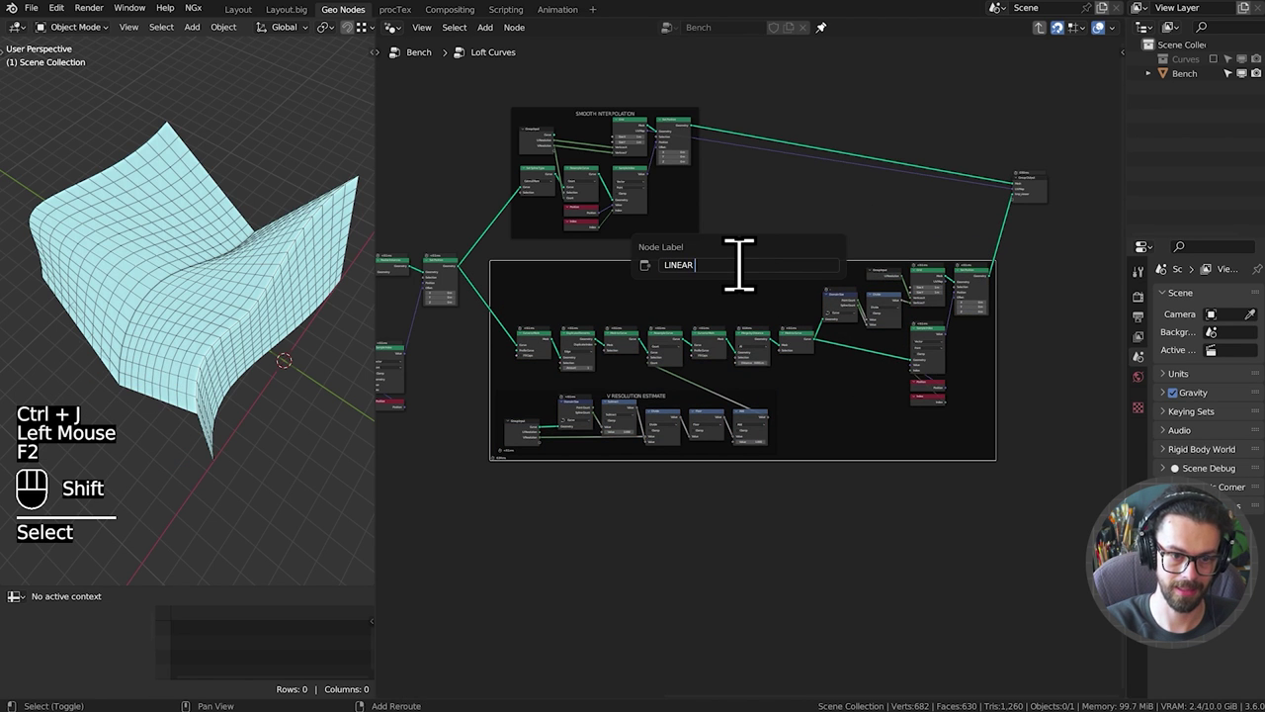
Frame the whole group tree and cut the Set Position link feeding the temporary viewer output.
key(shift+BackSpace)
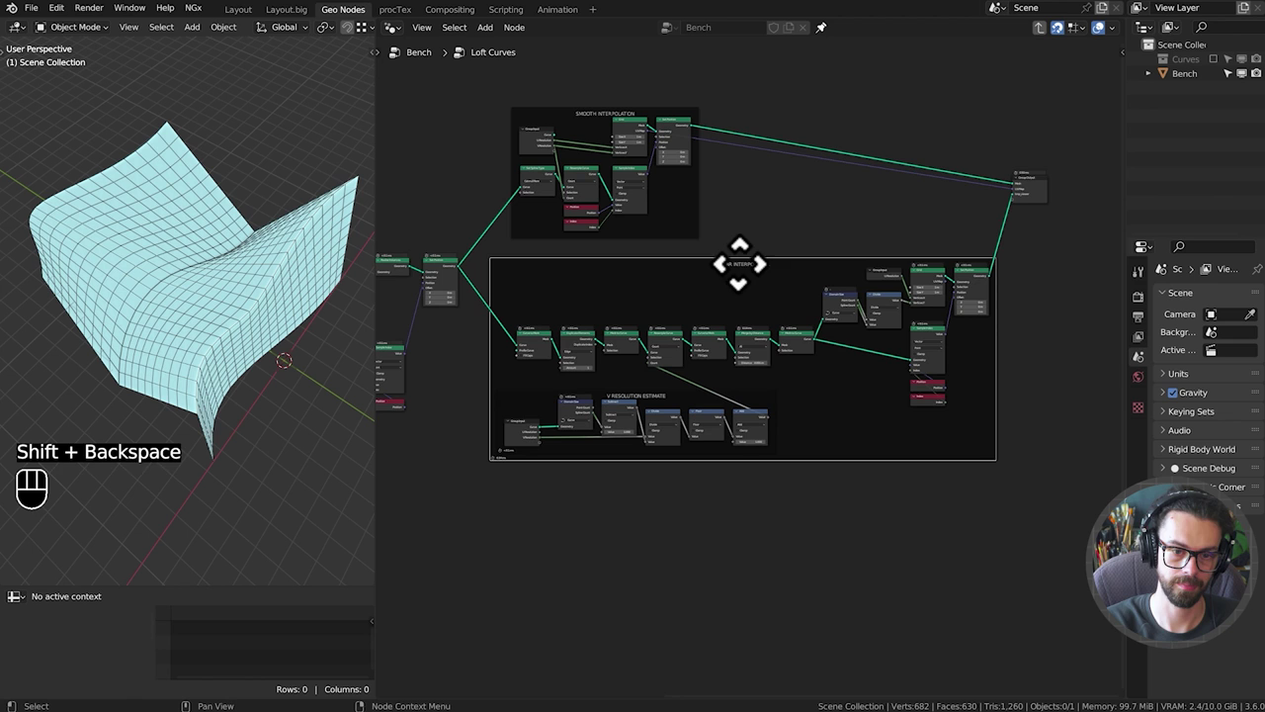
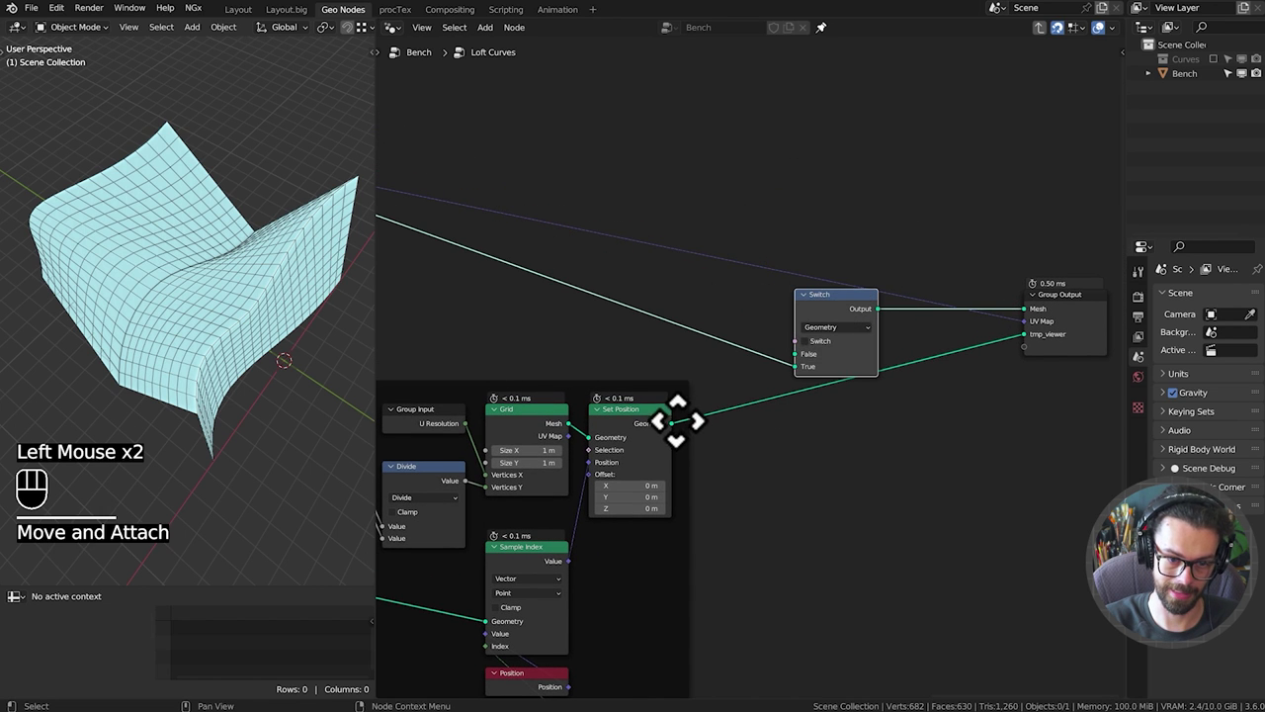
drag(690, 455, 816, 385)
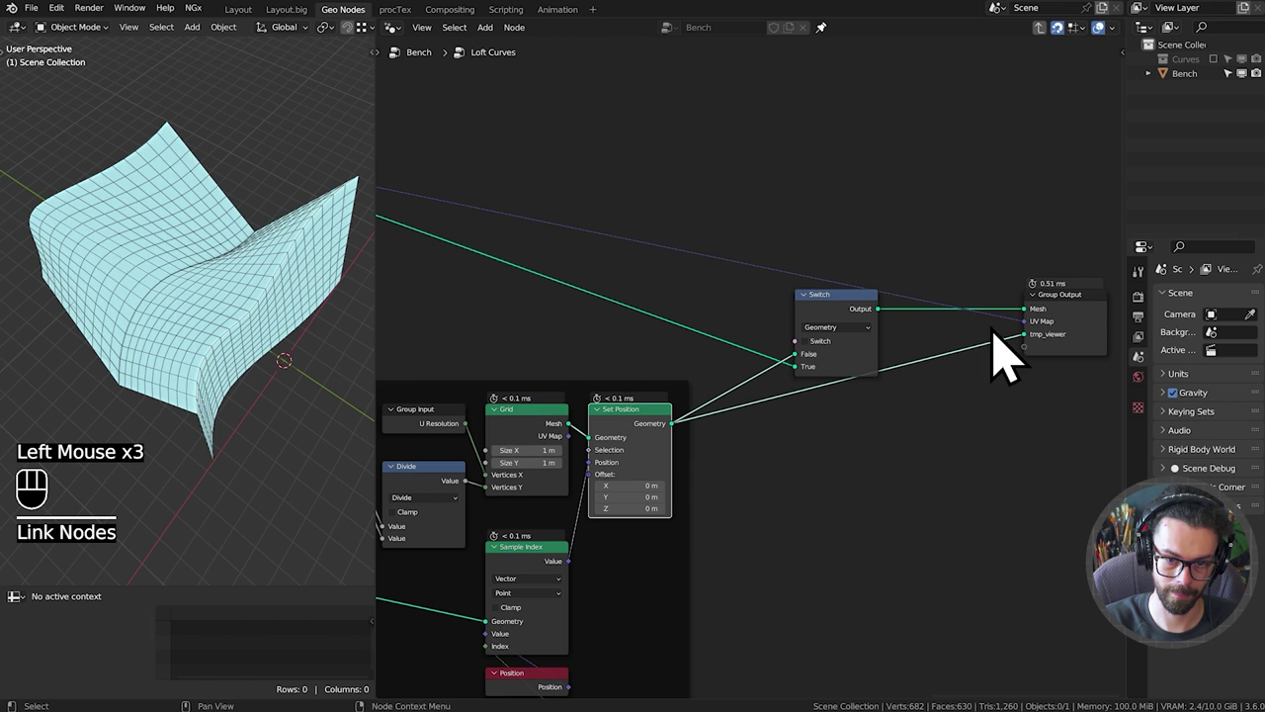
right_click(1006, 364)
drag(1082, 352, 1040, 278)
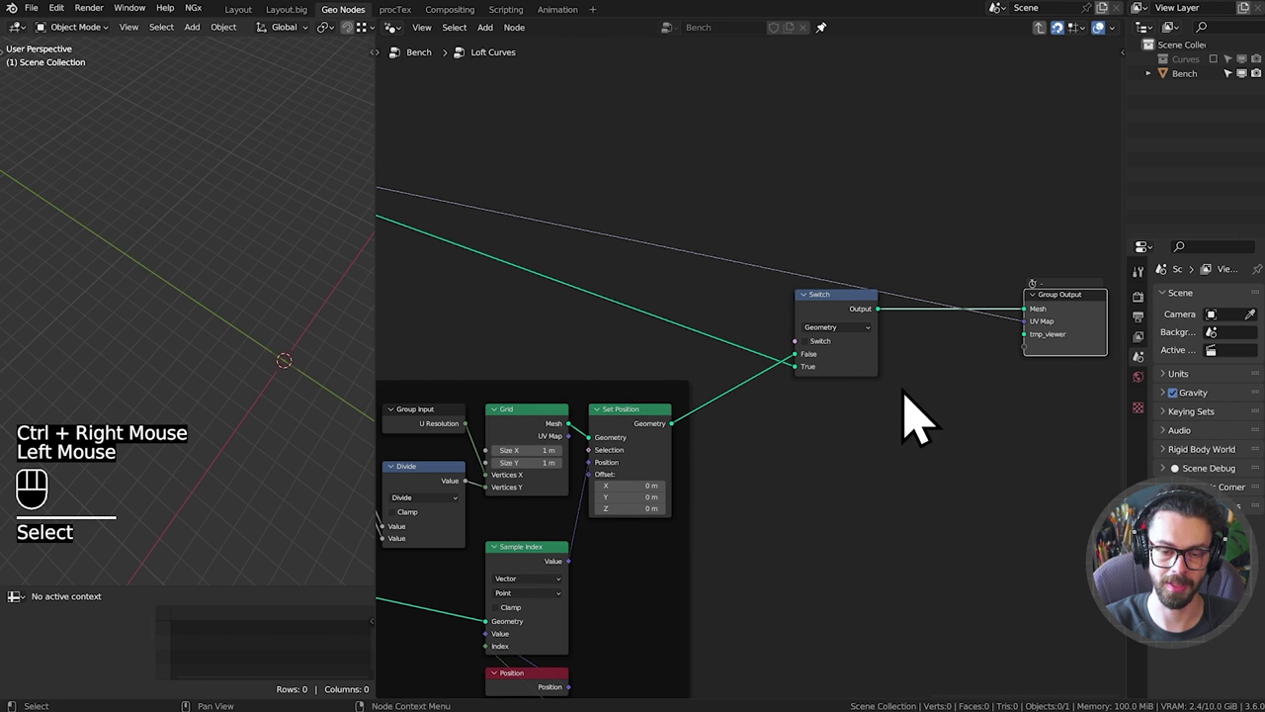
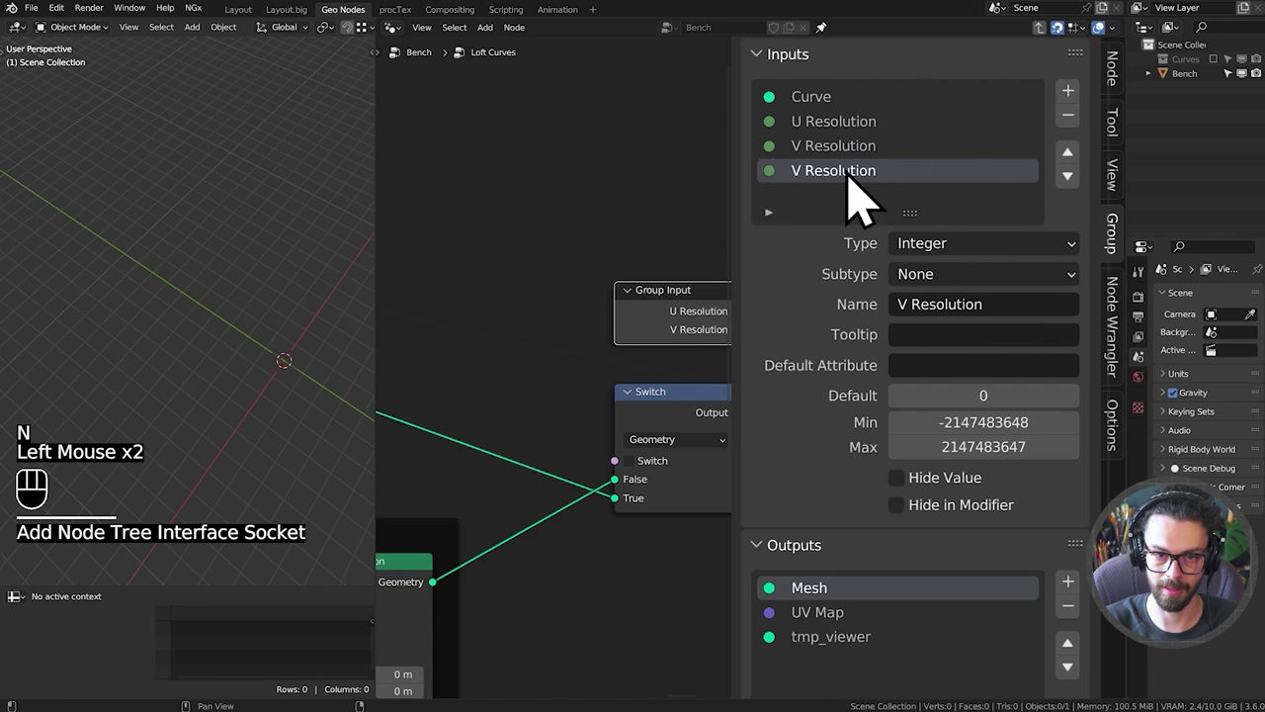
Add a Boolean group input named Linear / Smooth and wire it to the Switch node's switch socket.
drag(856, 171, 924, 202)
key(o)
key(BackSpace)
key(BackSpace)
key(o)
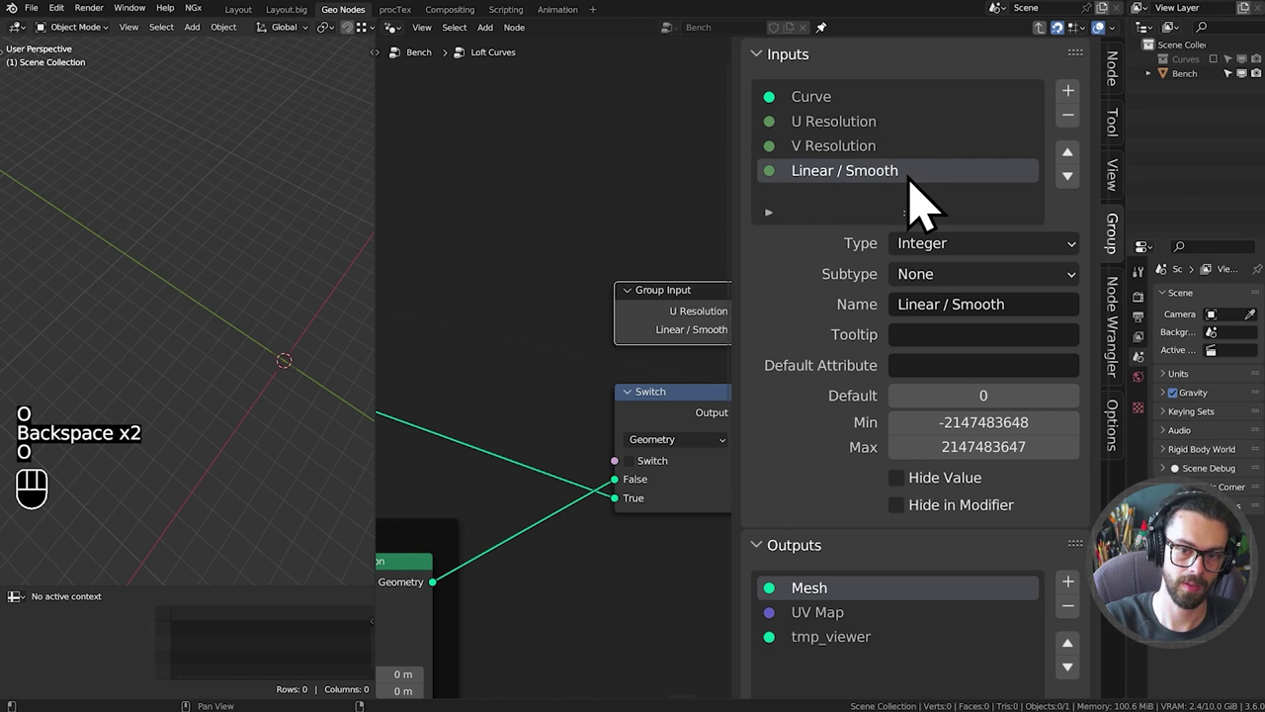
drag(1000, 282, 988, 338)
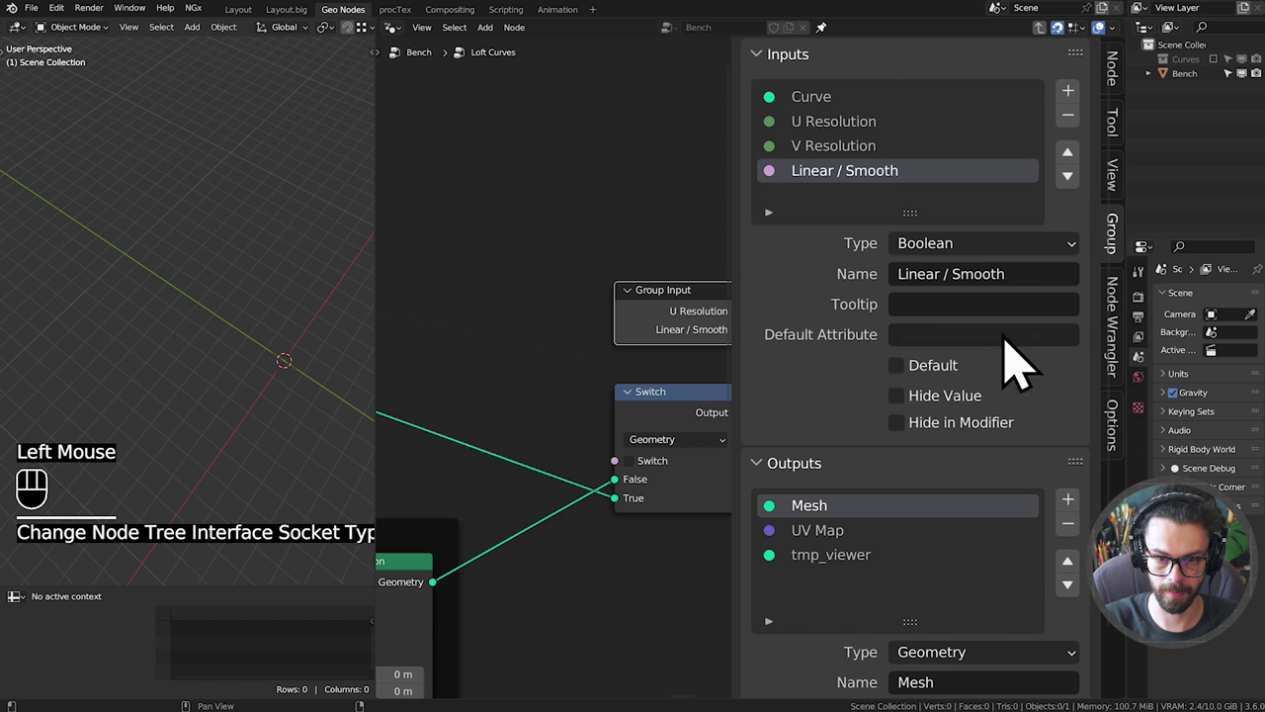
key(n)
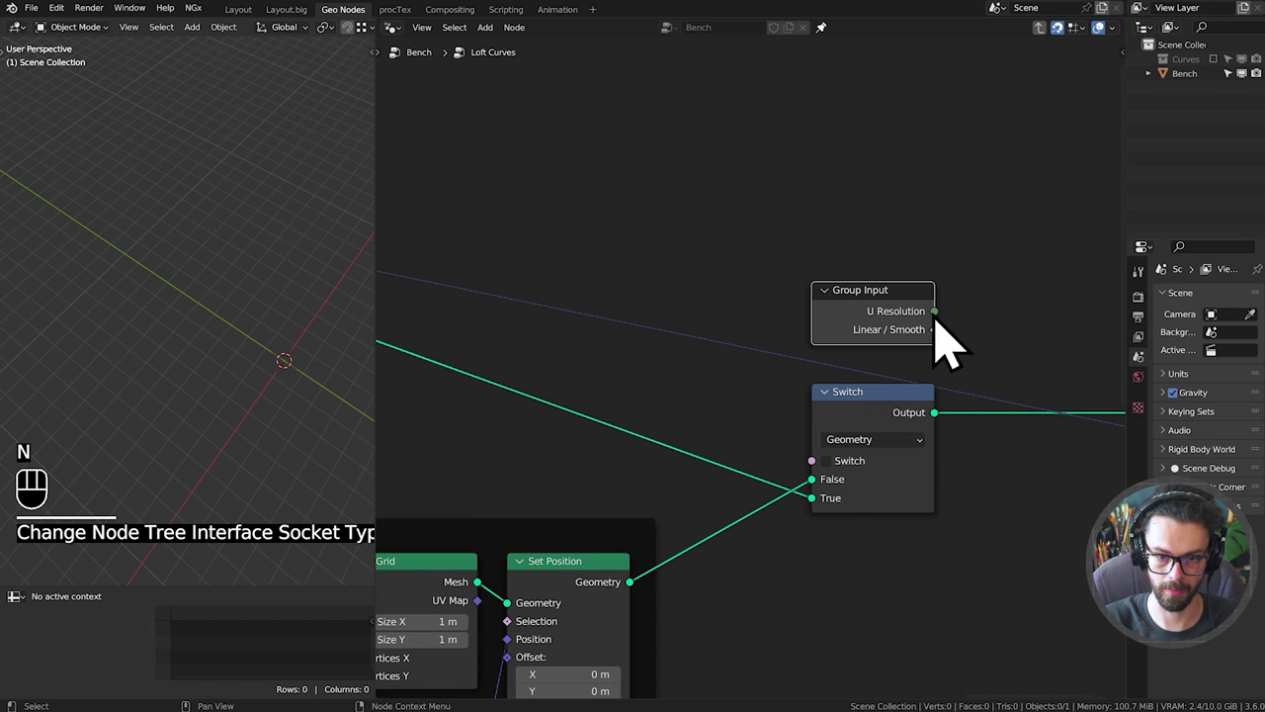
drag(950, 361, 824, 491)
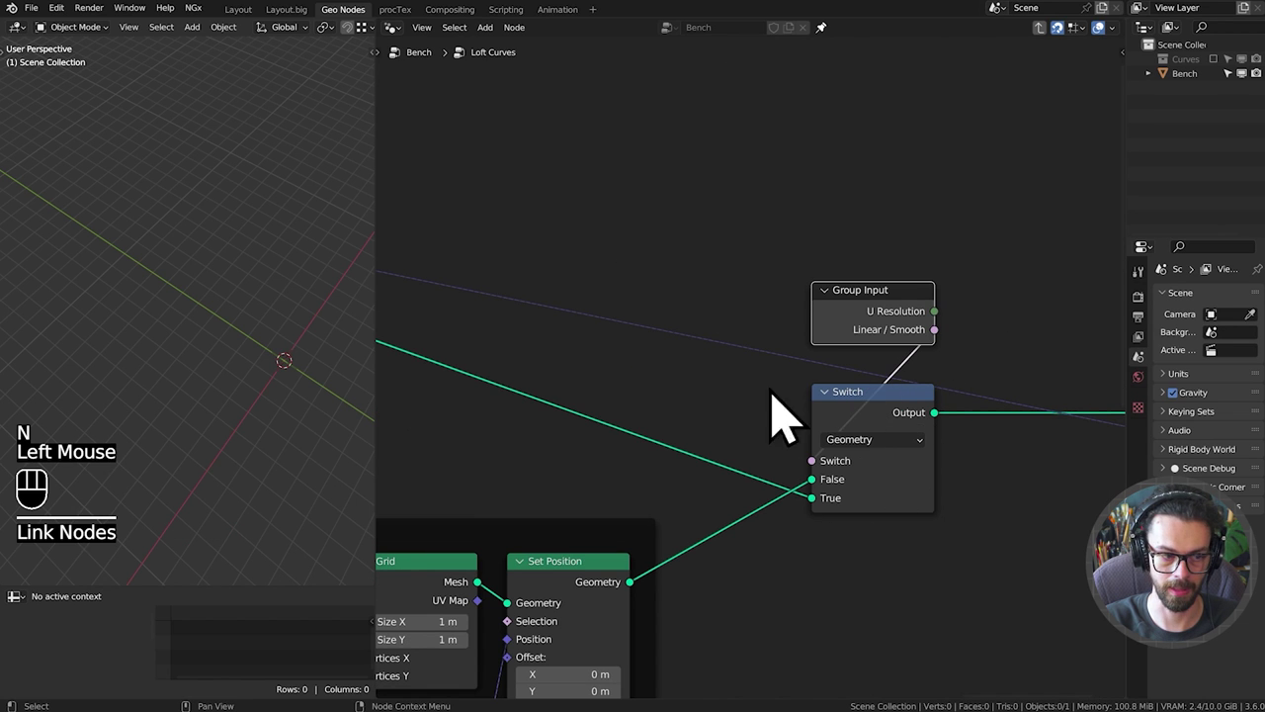
Leave the group back to the main tree showing Linear / Smooth on the Loft Curves node.
key(Tab)
click(801, 345)
click(921, 346)
key(x)
click(799, 352)
drag(230, 337, 236, 319)
drag(241, 316, 267, 256)
click(743, 475)
Toggle Linear / Smooth on the Loft Curves node to compare smooth and linear interpolation.
click(743, 475)
click(746, 474)
double_click(746, 474)
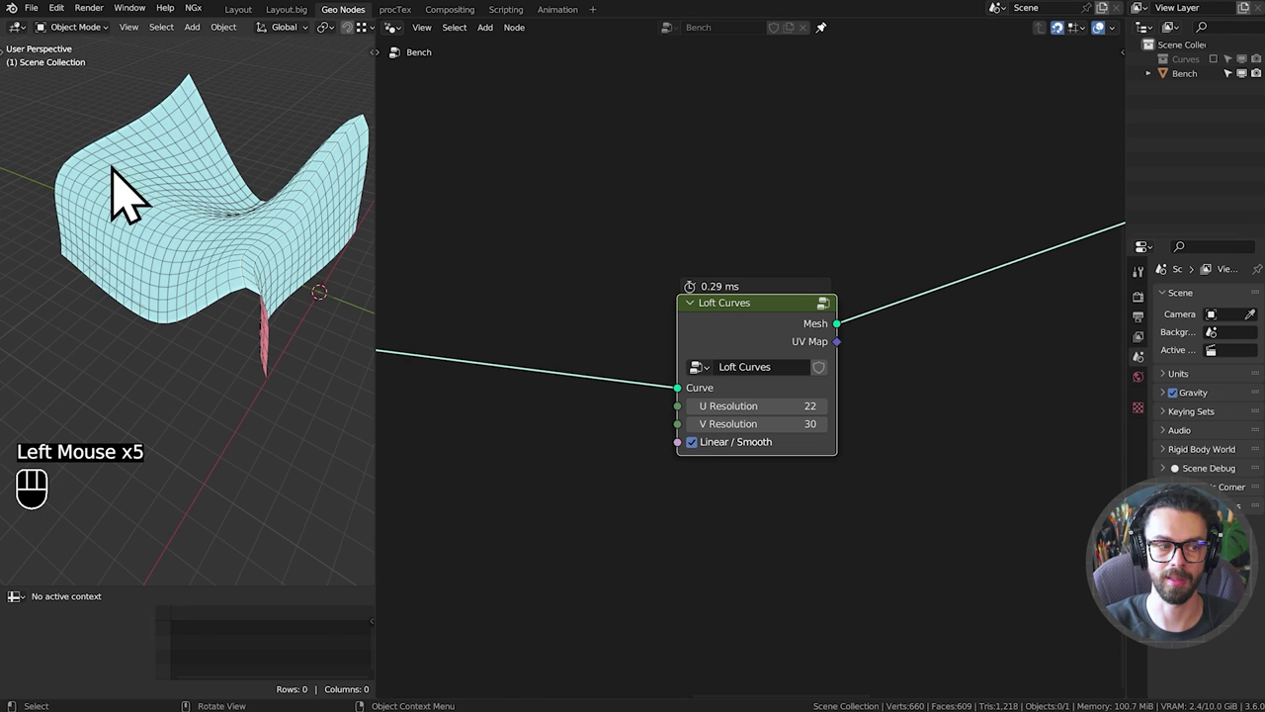
click(766, 471)
click(764, 469)
double_click(764, 468)
double_click(764, 468)
click(763, 468)
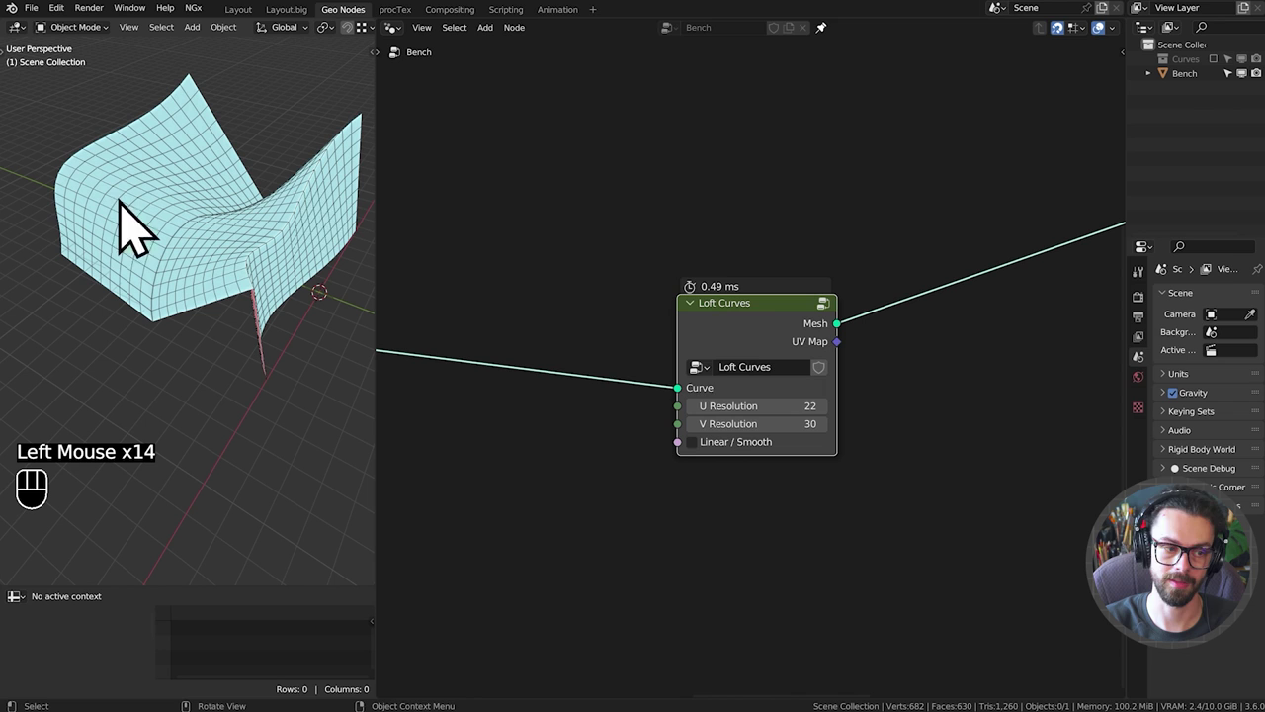
Attach a Viewer to the Loft Curves mesh output and leave smooth interpolation enabled.
click(753, 349)
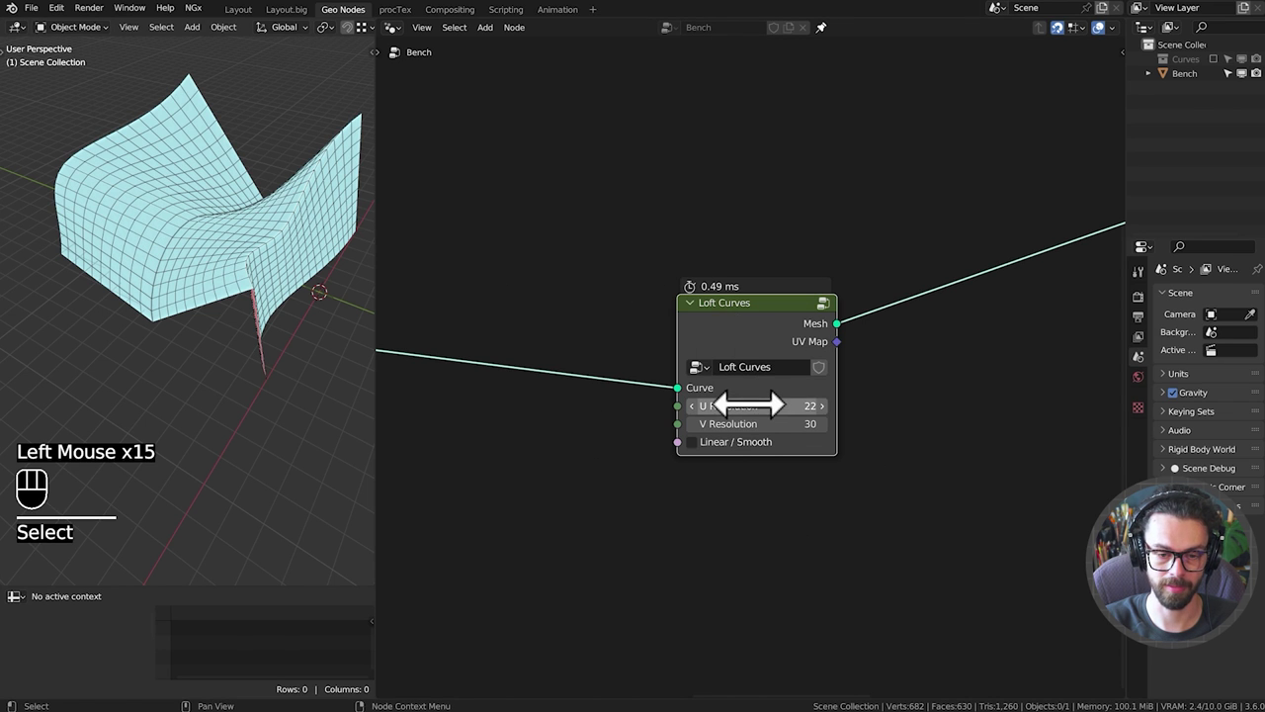
click(840, 361)
click(850, 374)
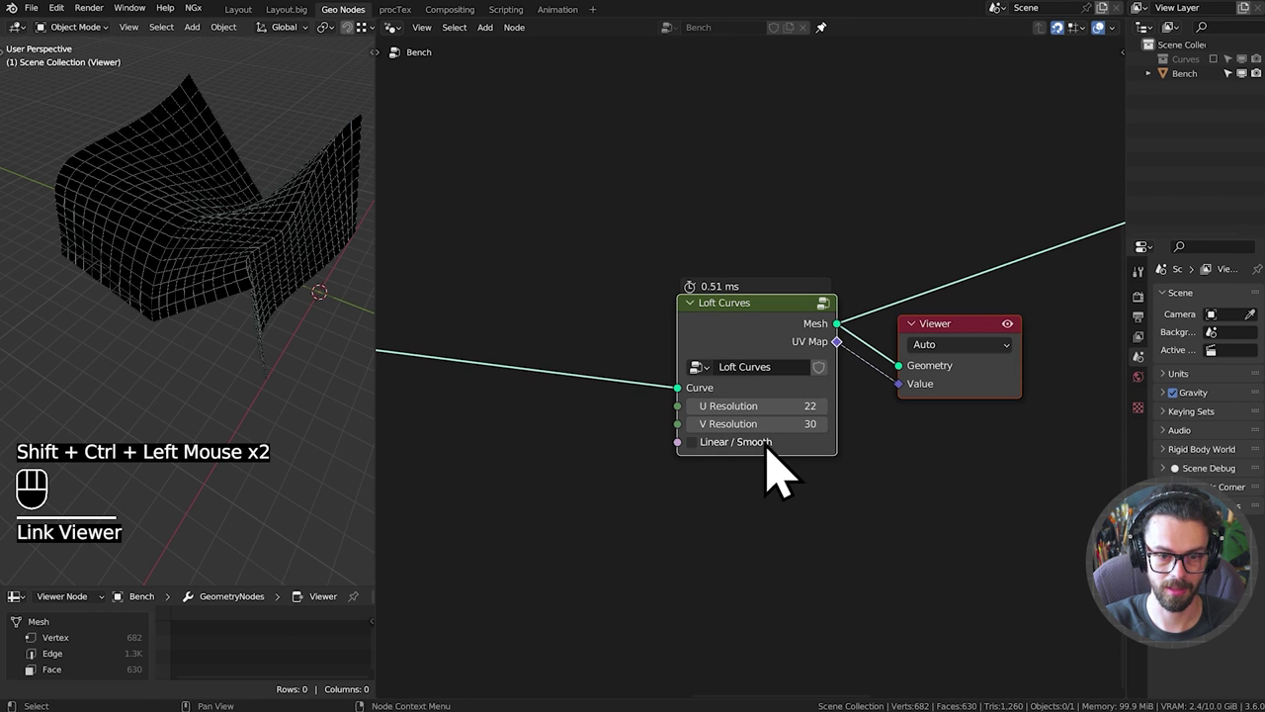
click(767, 473)
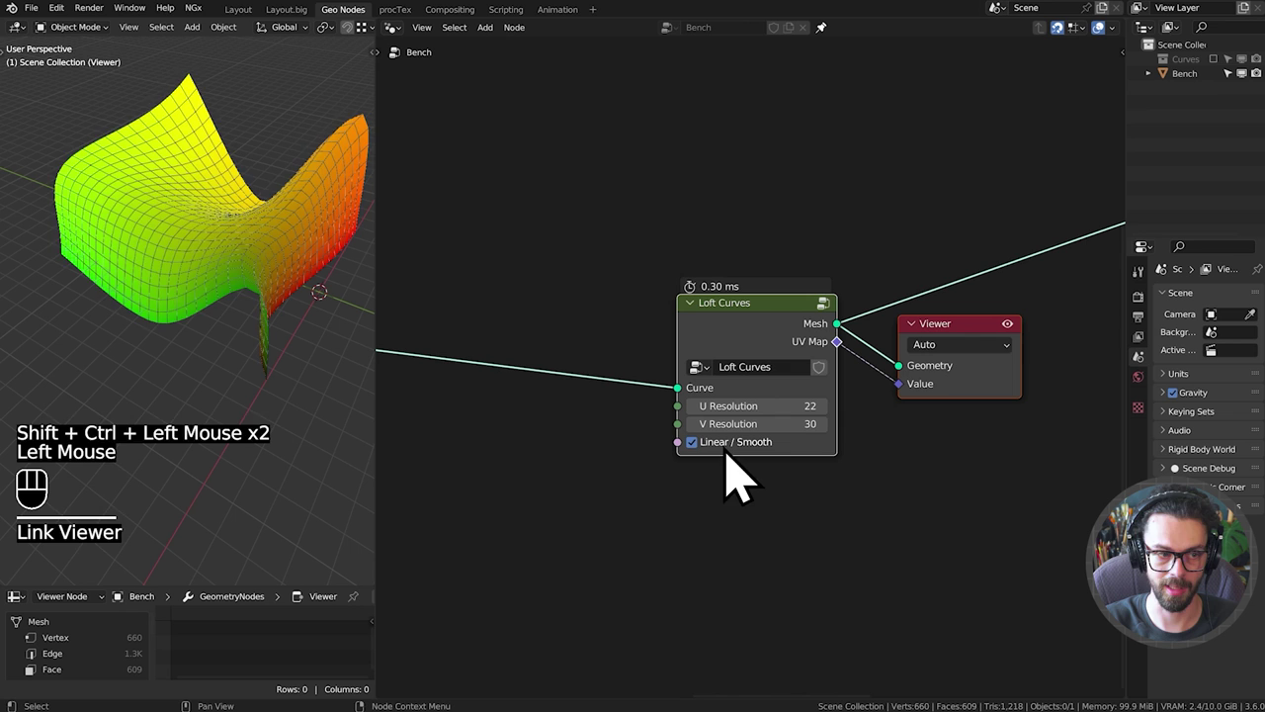
click(741, 476)
click(760, 343)
Re-enter the Loft Curves group and bring up the add-node list.
key(Tab)
scroll(down, 3)
middle_click(877, 460)
middle_click(868, 428)
key(shift+a)
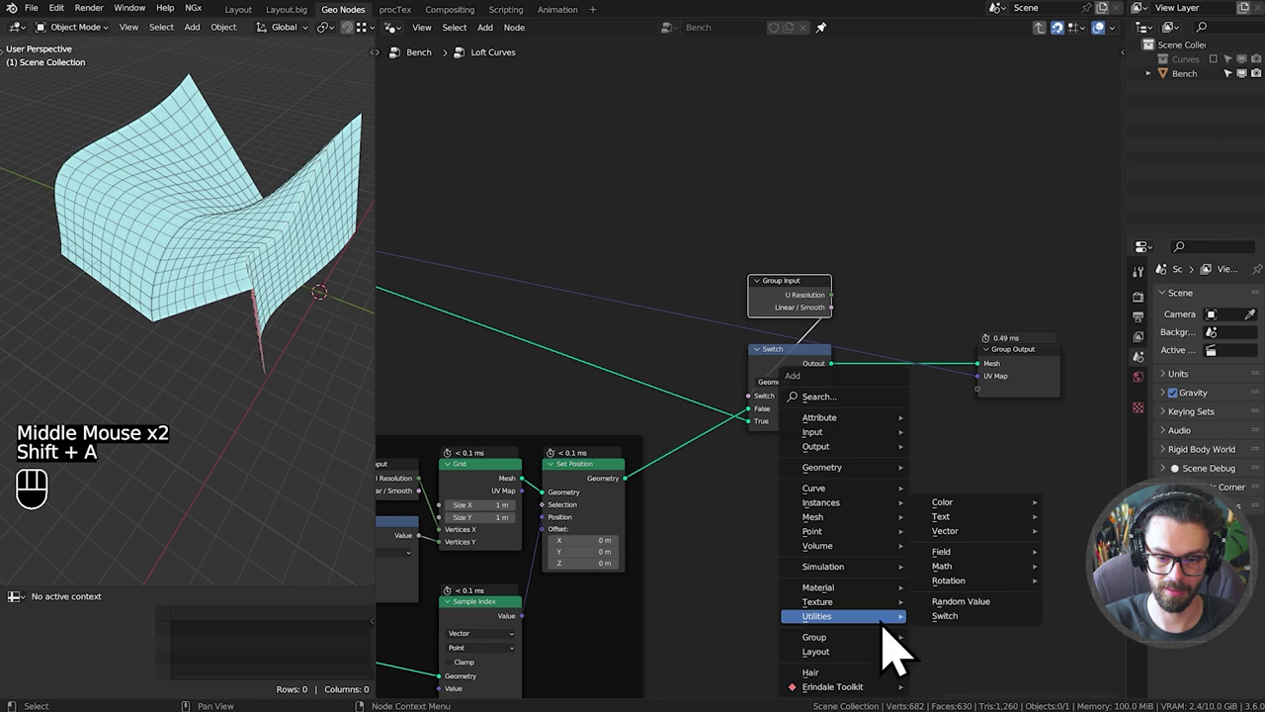
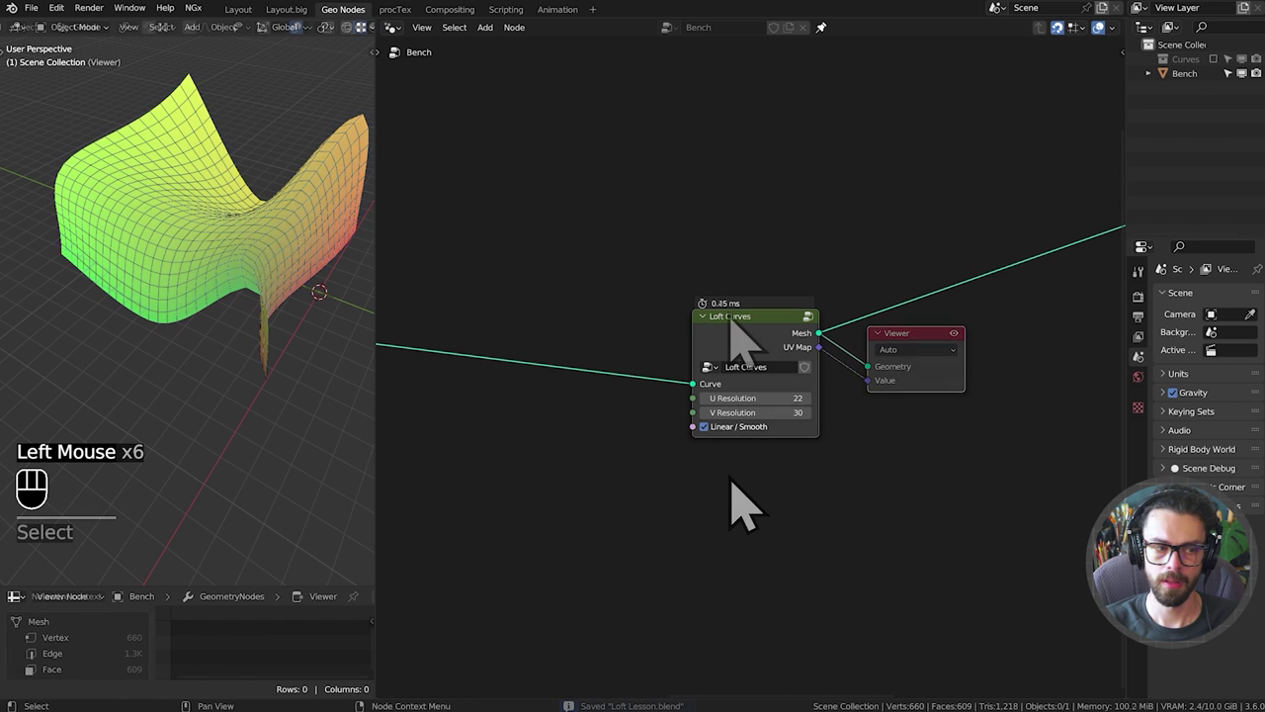
Frame the whole Bench node tree and nudge the selected nodes into place.
scroll(down, 3)
drag(739, 315, 764, 318)
scroll(down, 3)
middle_click(778, 325)
scroll(down, 3)
drag(1000, 239, 1105, 377)
key(g)
key(g)
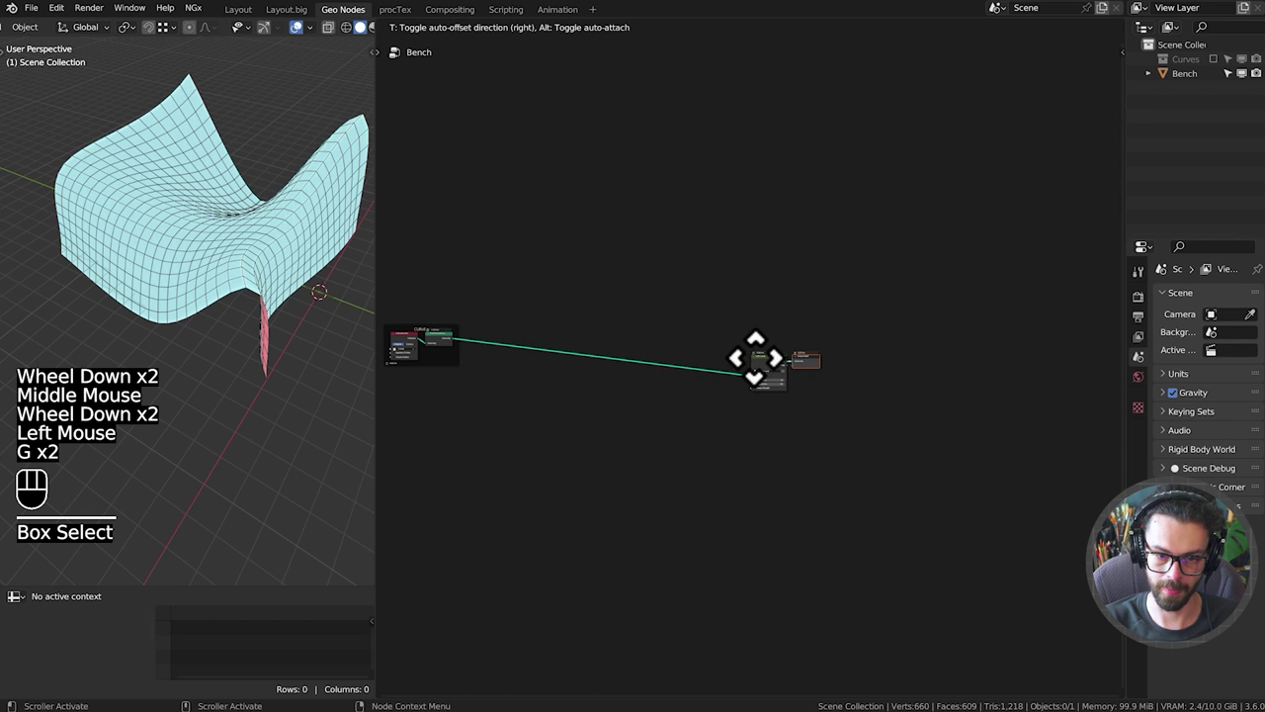
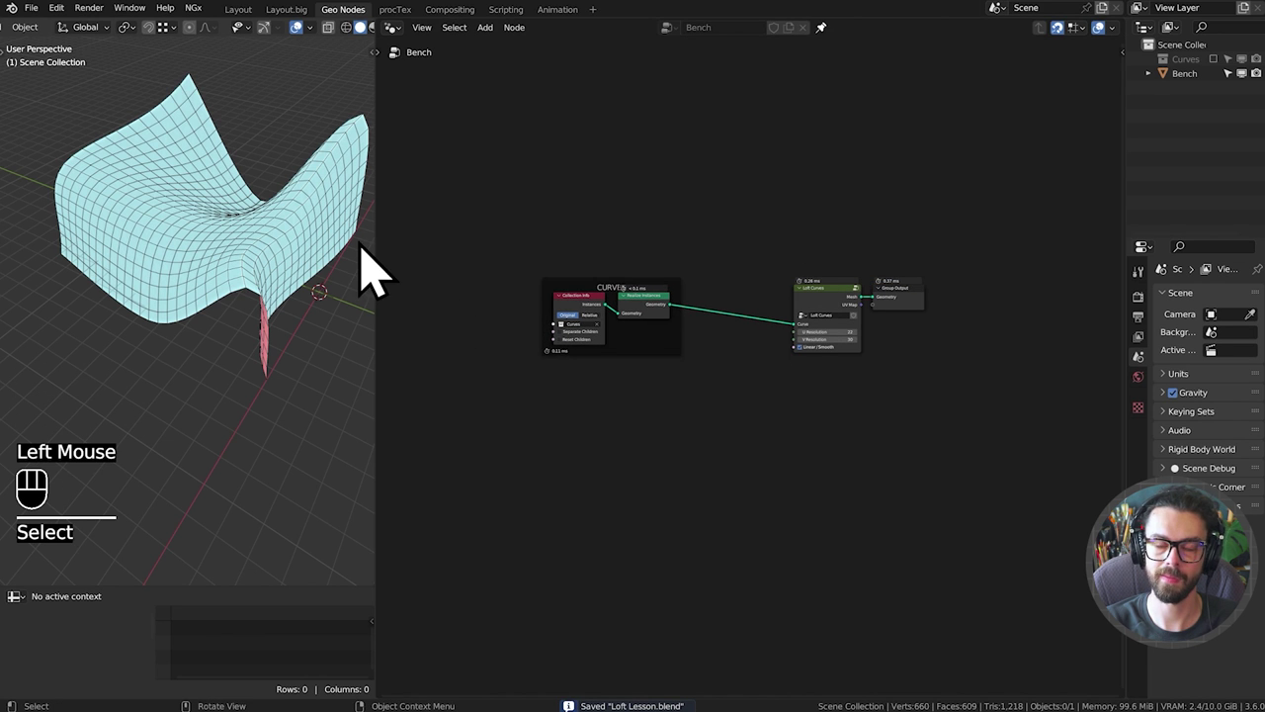
Enlarge the 3D view and Outliner, then create a Bench Profiles collection.
drag(391, 258, 631, 290)
drag(1144, 180, 1007, 202)
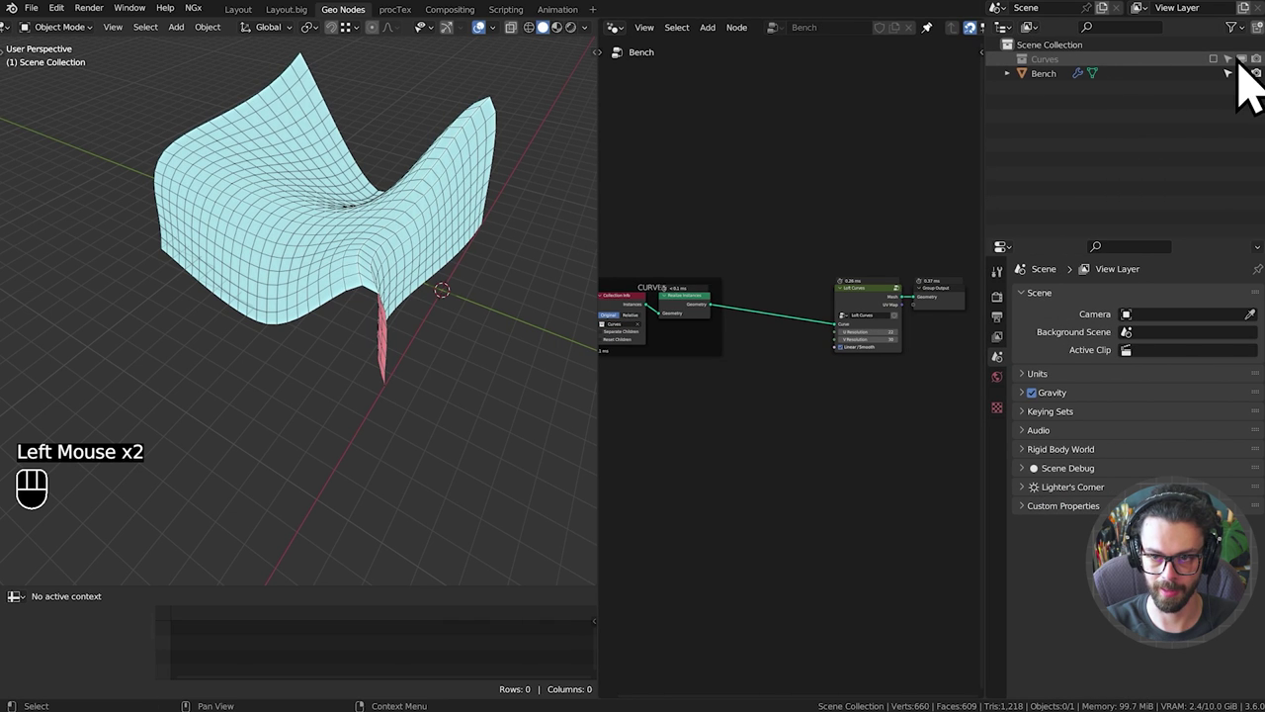
click(1080, 89)
click(1085, 78)
key(c)
click(1080, 102)
drag(1072, 73, 1143, 151)
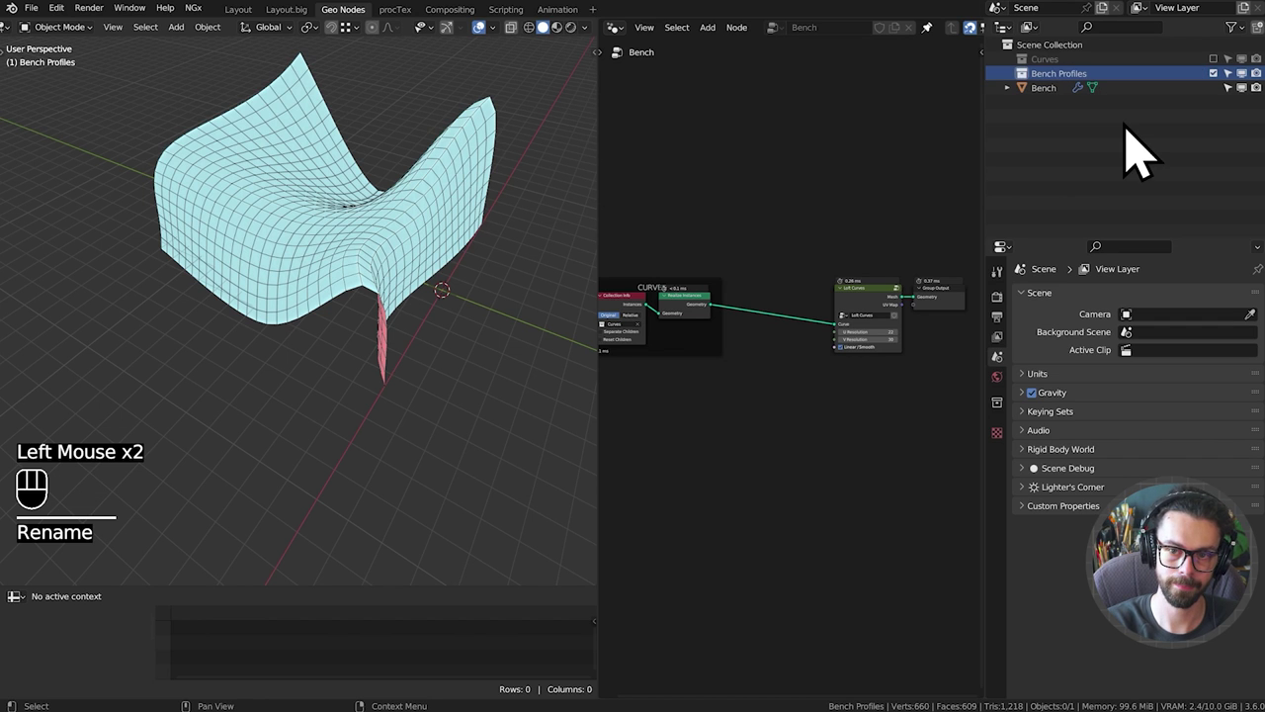
Create a second collection named Bench Path.
click(1087, 79)
key(c)
click(1094, 112)
drag(1086, 85, 1114, 150)
key(BackSpace)
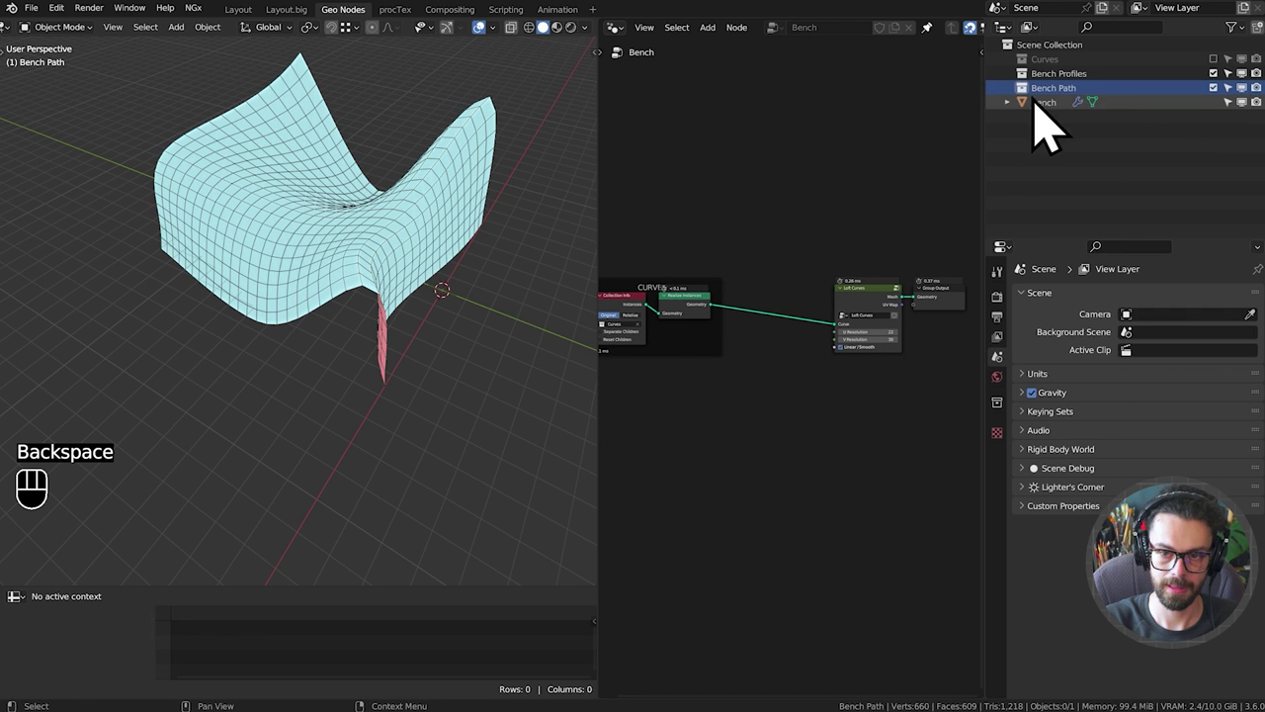
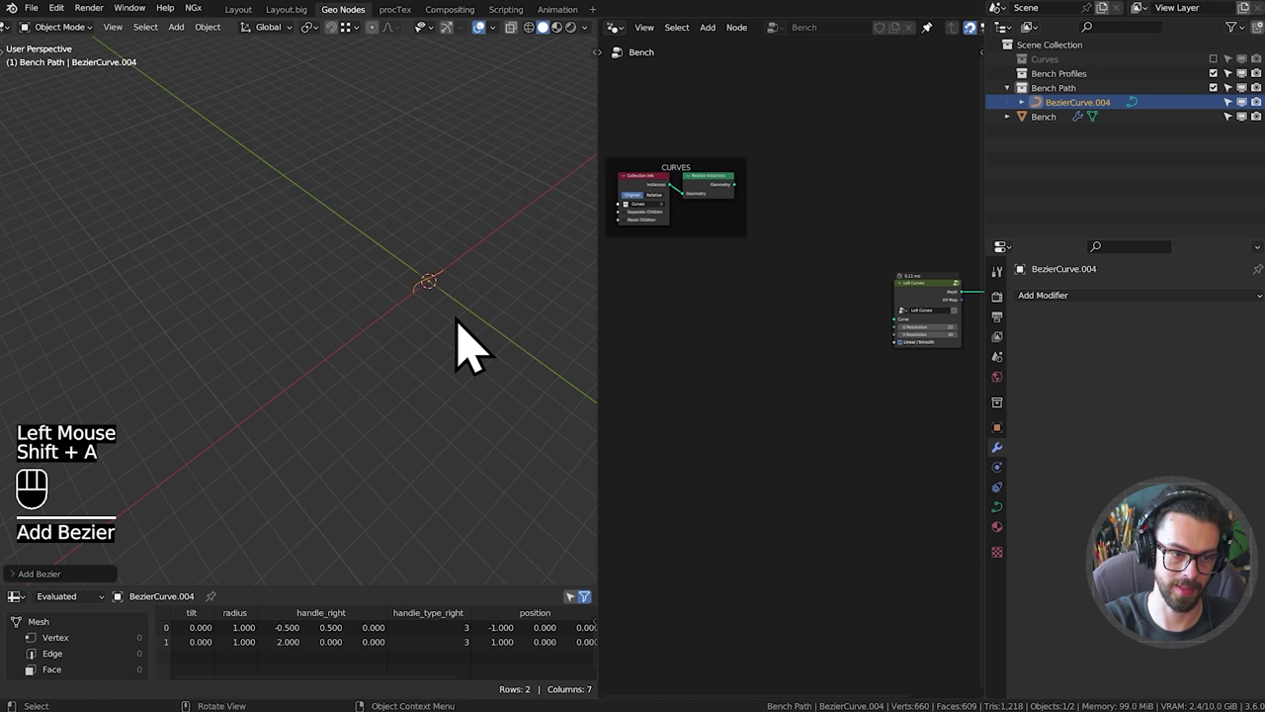
In top view, frame the new curve in Bench Path and scale it up.
key(KP_7)
scroll(up, 3)
drag(458, 400, 166, 276)
drag(446, 337, 420, 307)
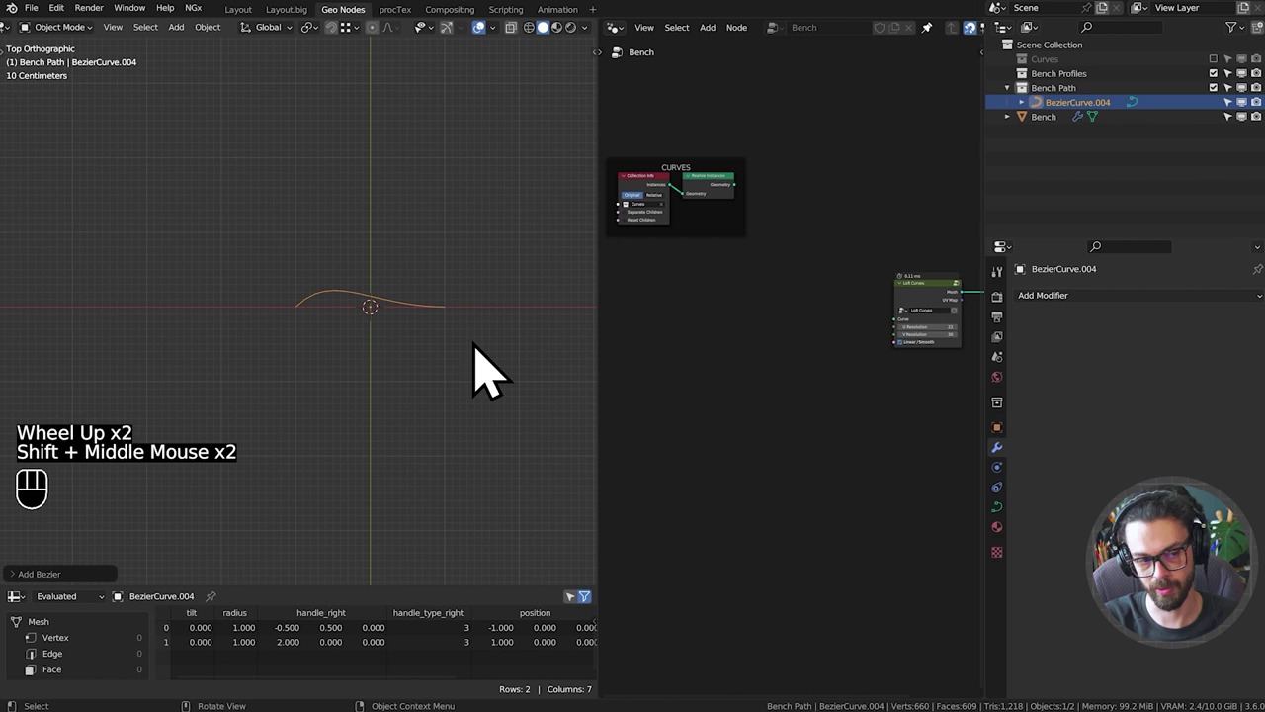
key(s)
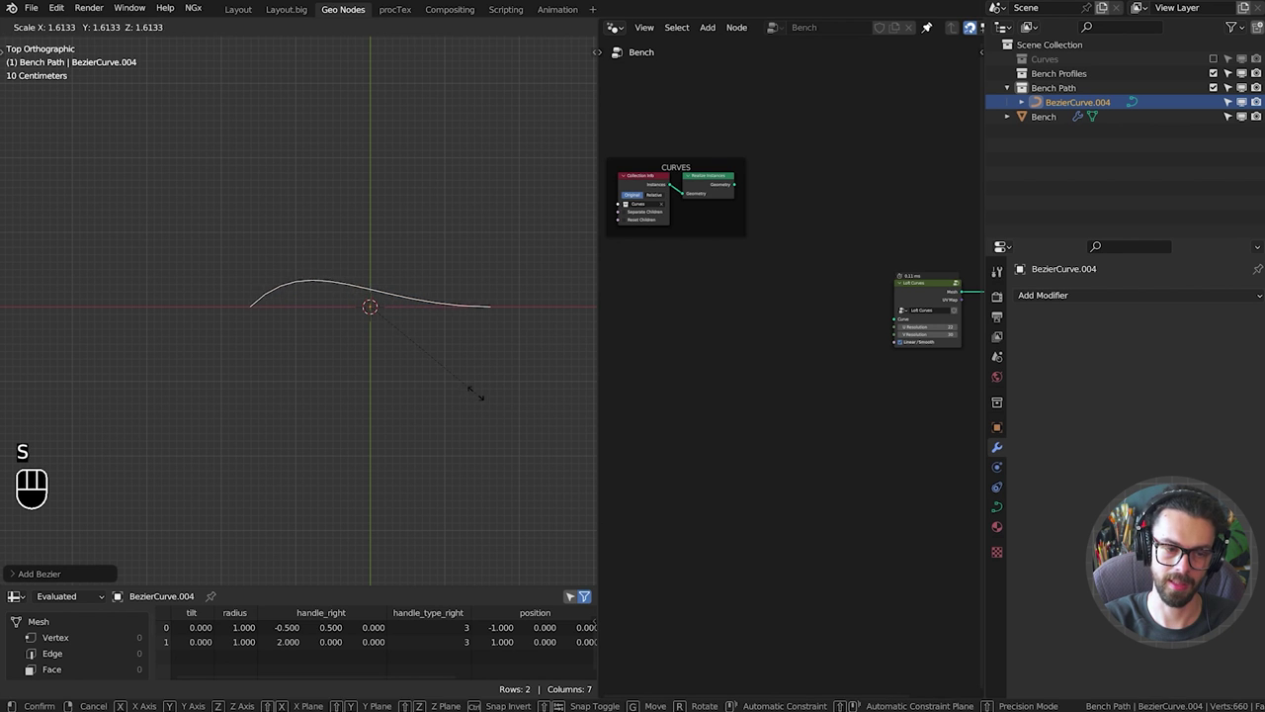
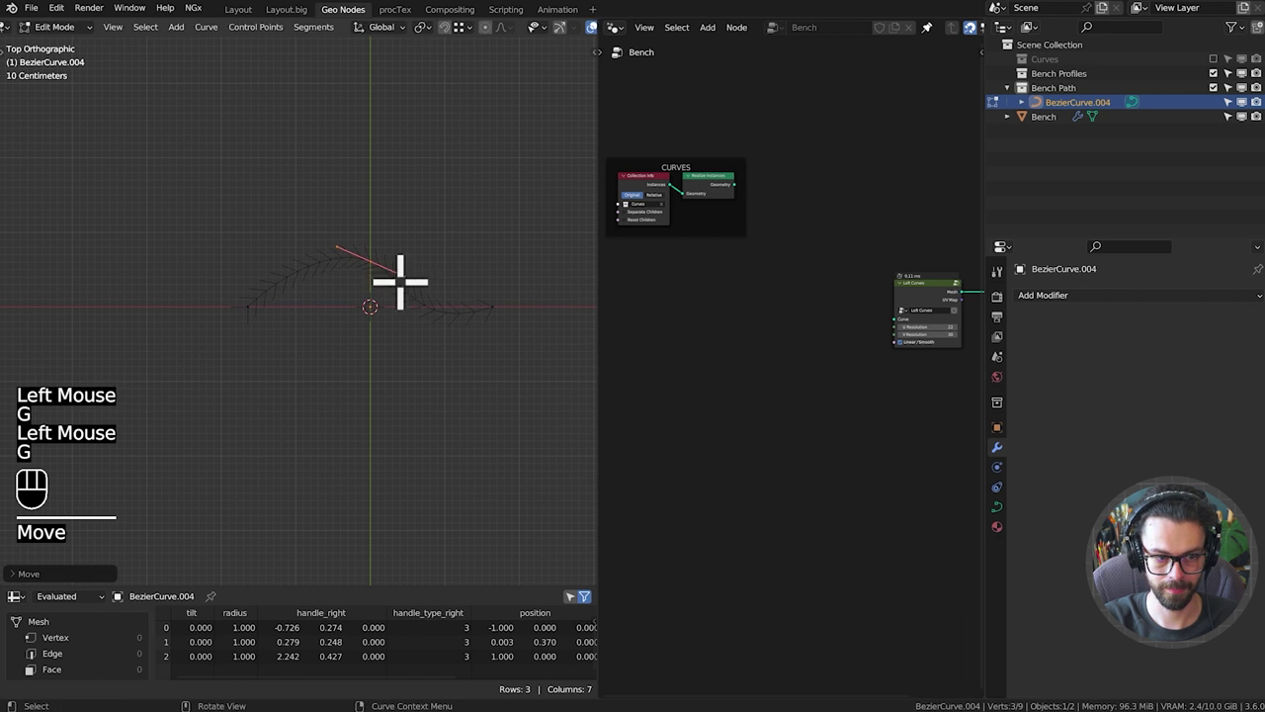
Reshape its control points into a gently bending three-point path.
key(r)
key(s)
key(r)
key(g)
key(s)
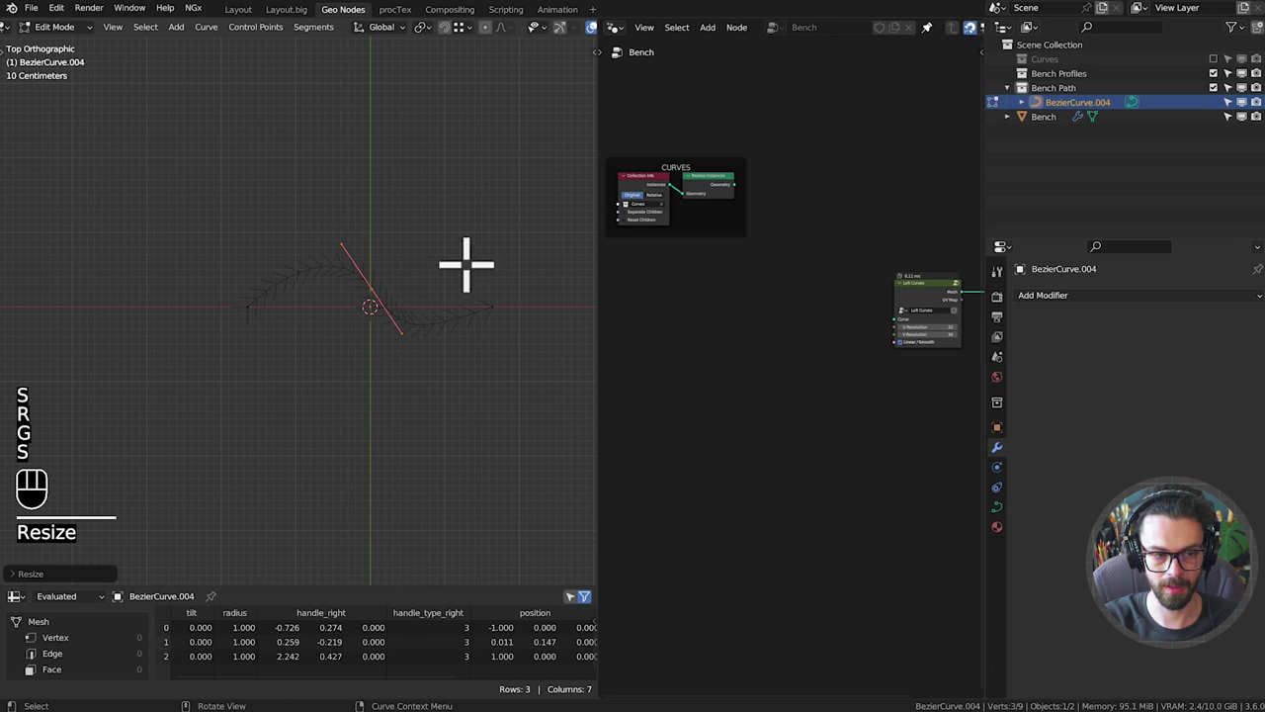
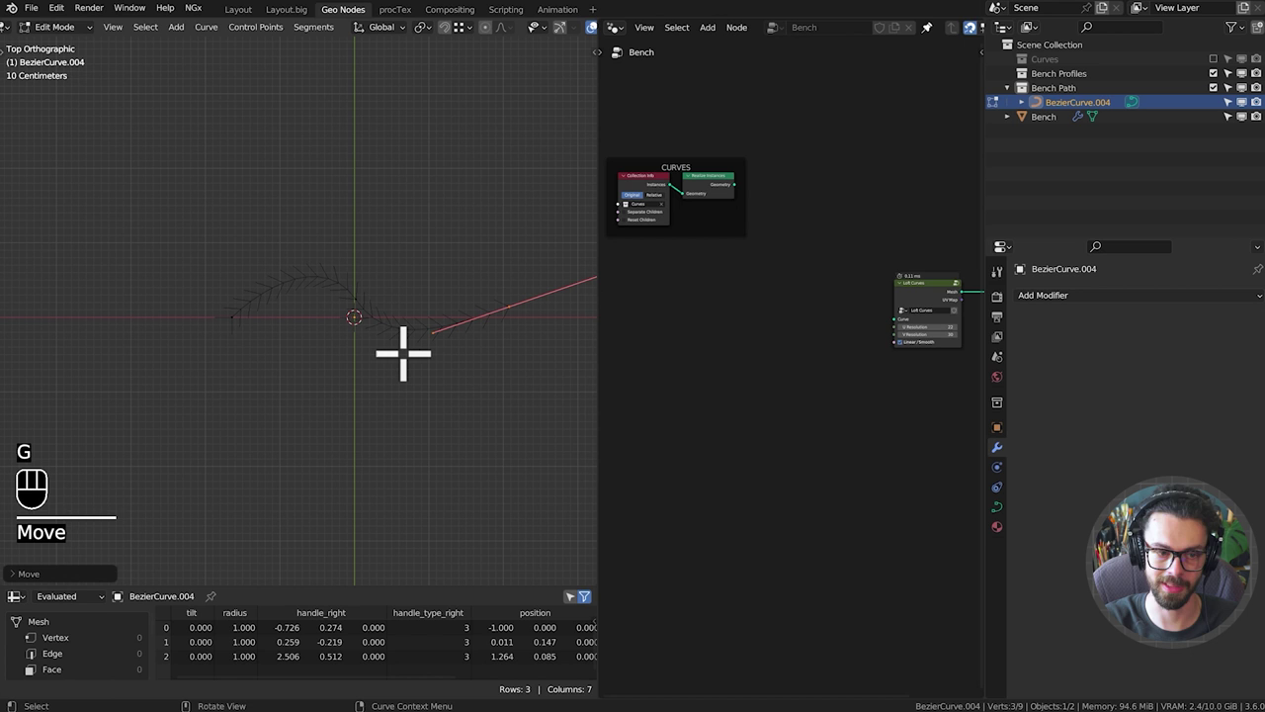
key(Tab)
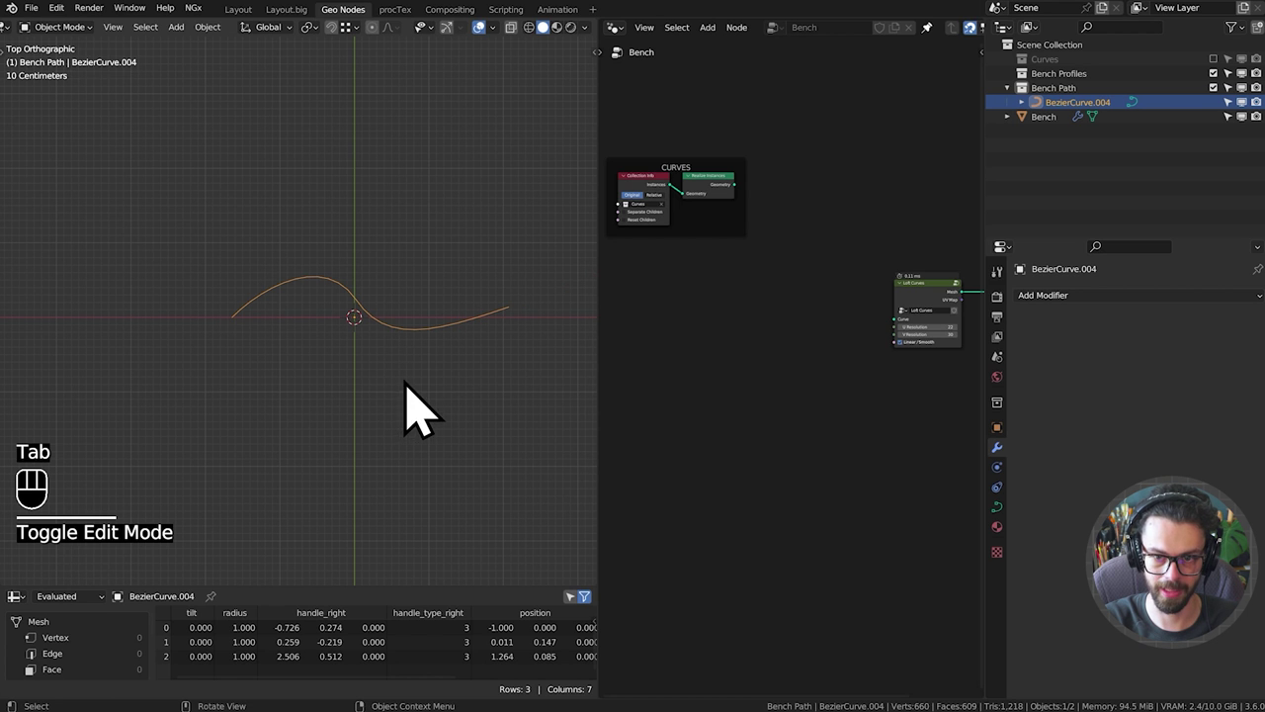
Make Bench Profiles the active collection and set the 3D cursor for the next curve.
drag(454, 370, 487, 308)
drag(470, 297, 360, 296)
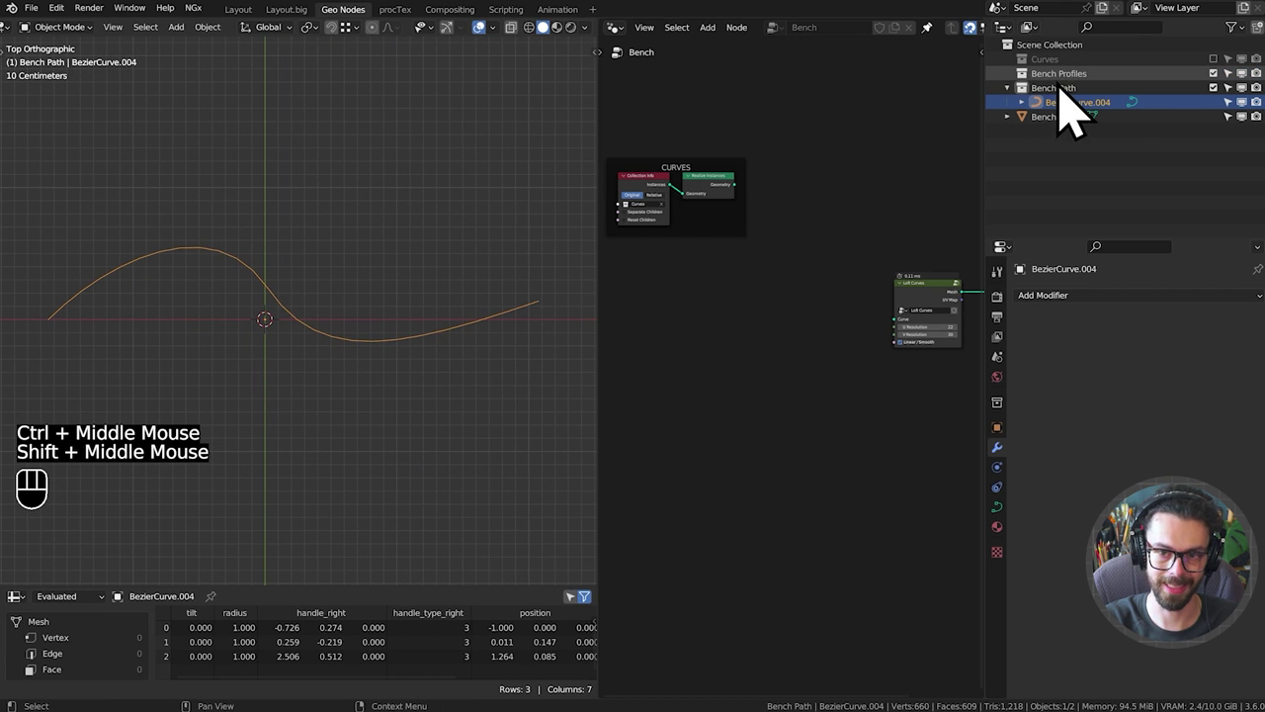
click(1076, 101)
right_click(366, 140)
Add a Bezier curve into Bench Profiles at the cursor.
drag(442, 148, 412, 221)
key(shift+a)
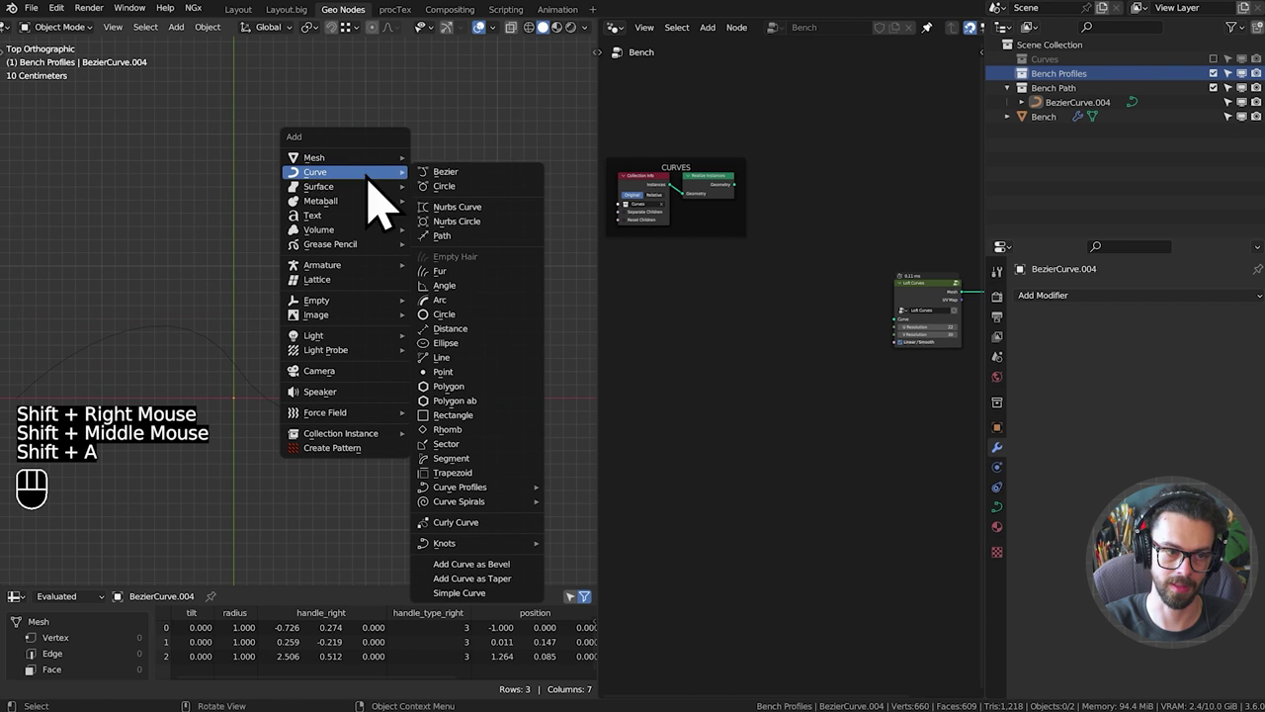
drag(360, 205, 363, 255)
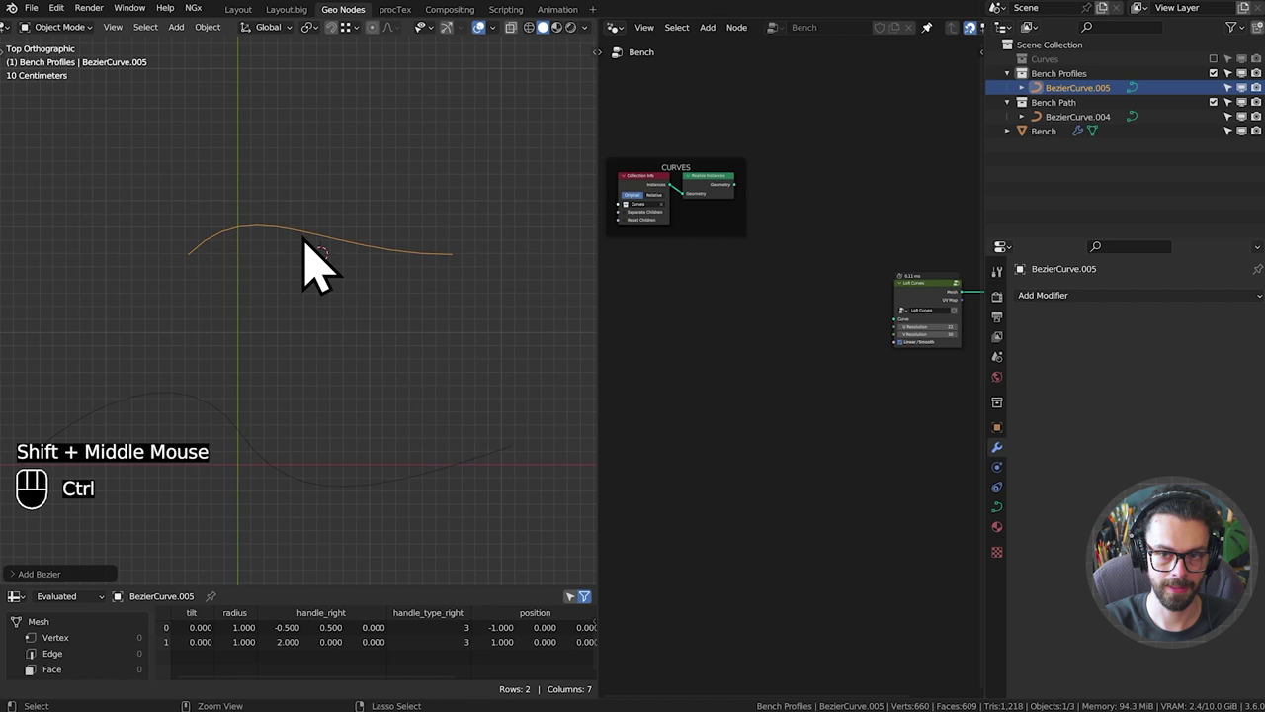
key(ctrl+space)
middle_click(756, 254)
scroll(up, 3)
middle_click(697, 376)
Shape the curve into a bench cross-section by moving points and rotating handles.
key(Tab)
key(g)
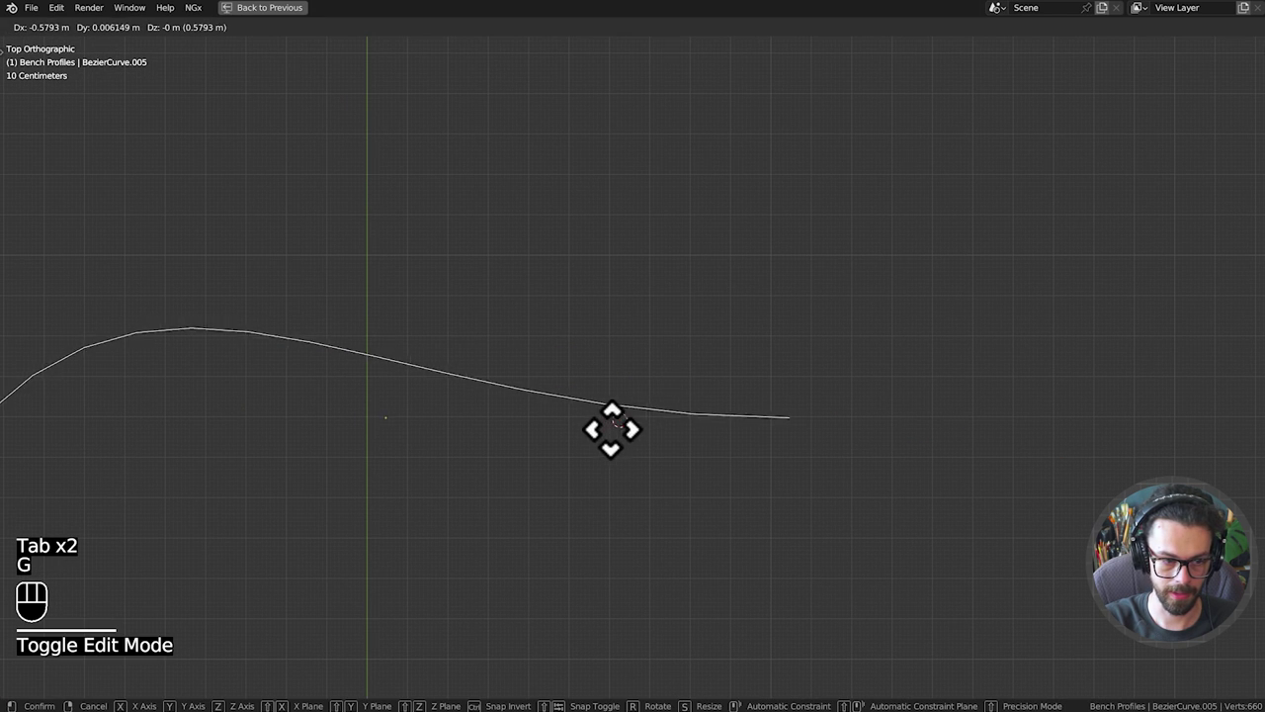
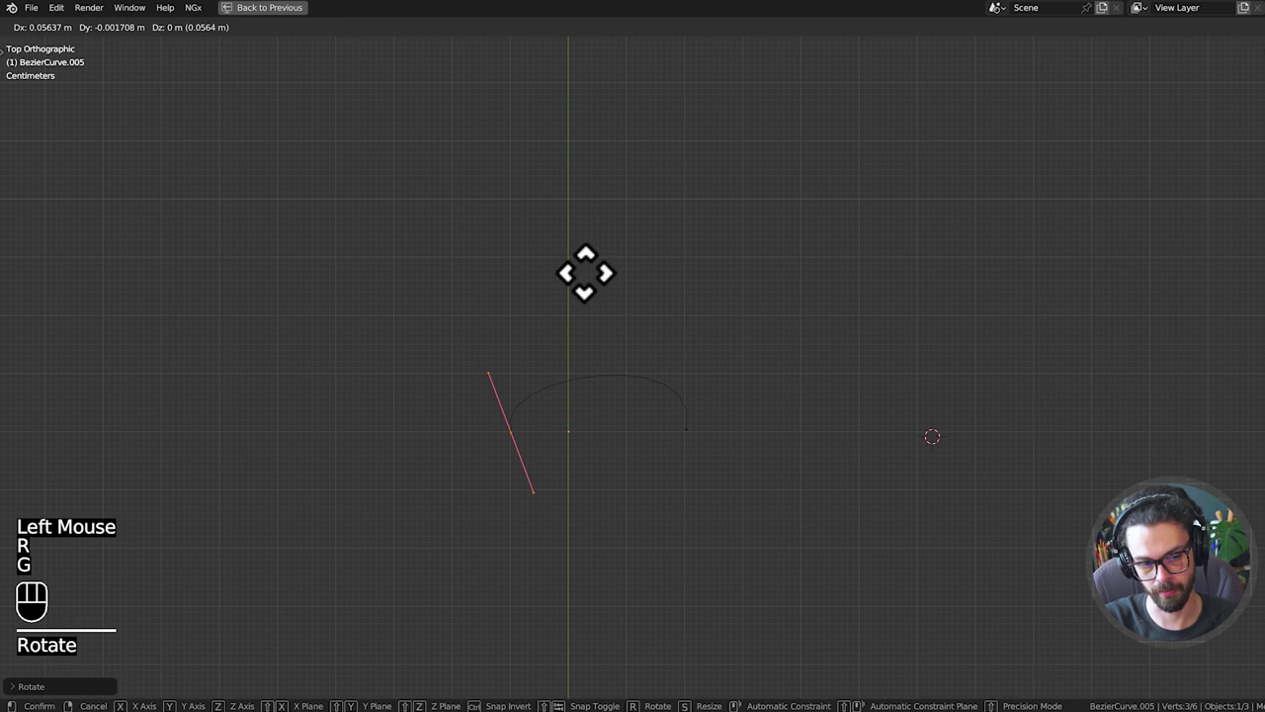
click(1140, 551)
key(g)
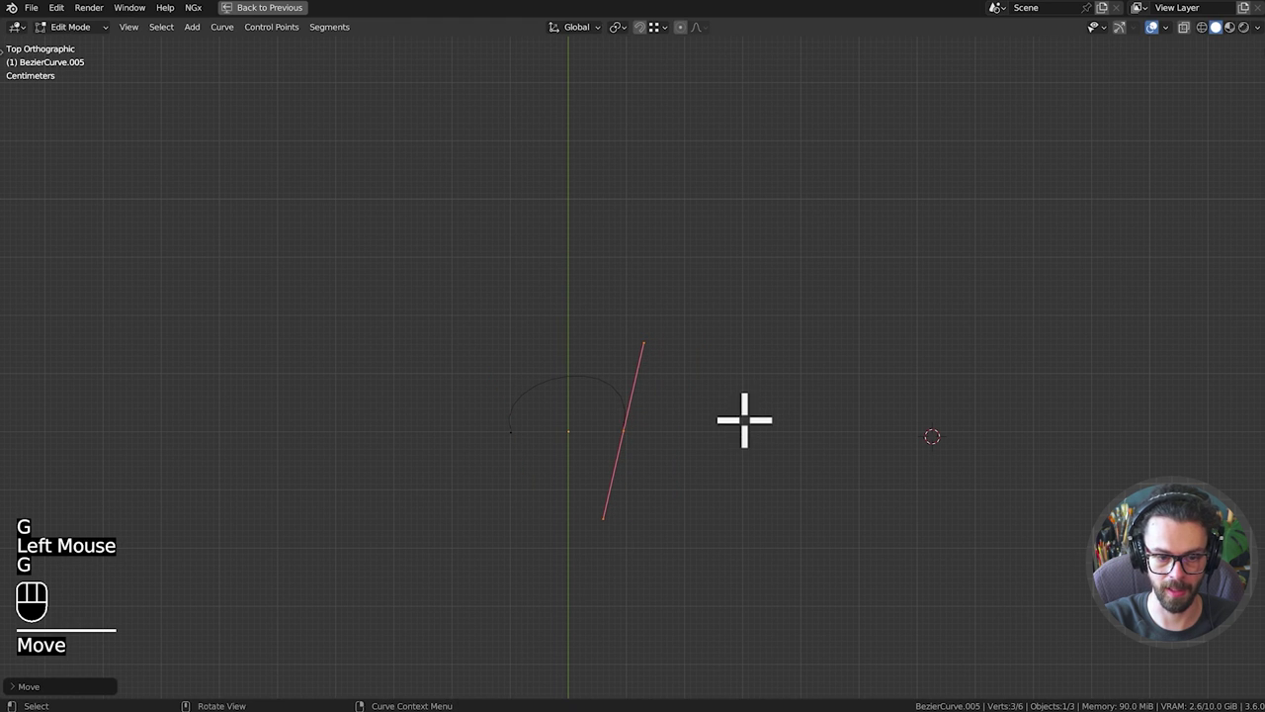
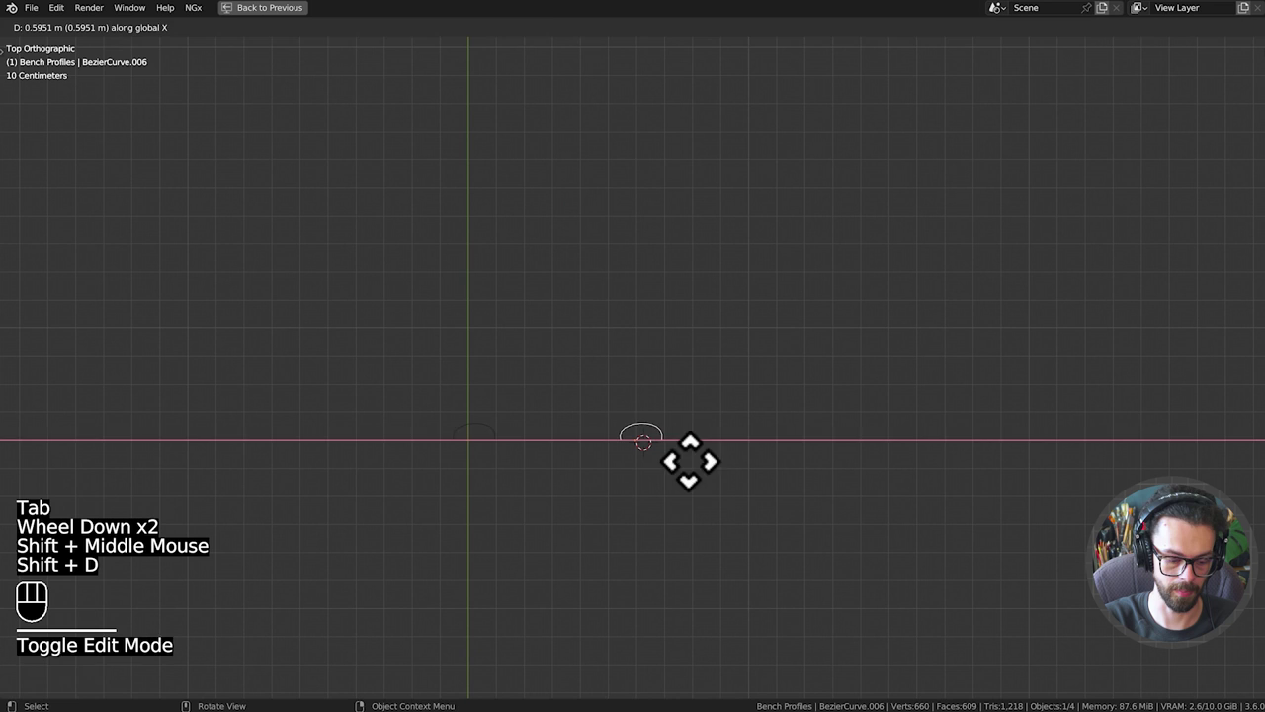
Duplicate the profile along X and repeat to add more copies.
key(shift+r)
key(shift+r)
key(shift+r)
key(shift+r)
scroll(down, 3)
middle_click(781, 477)
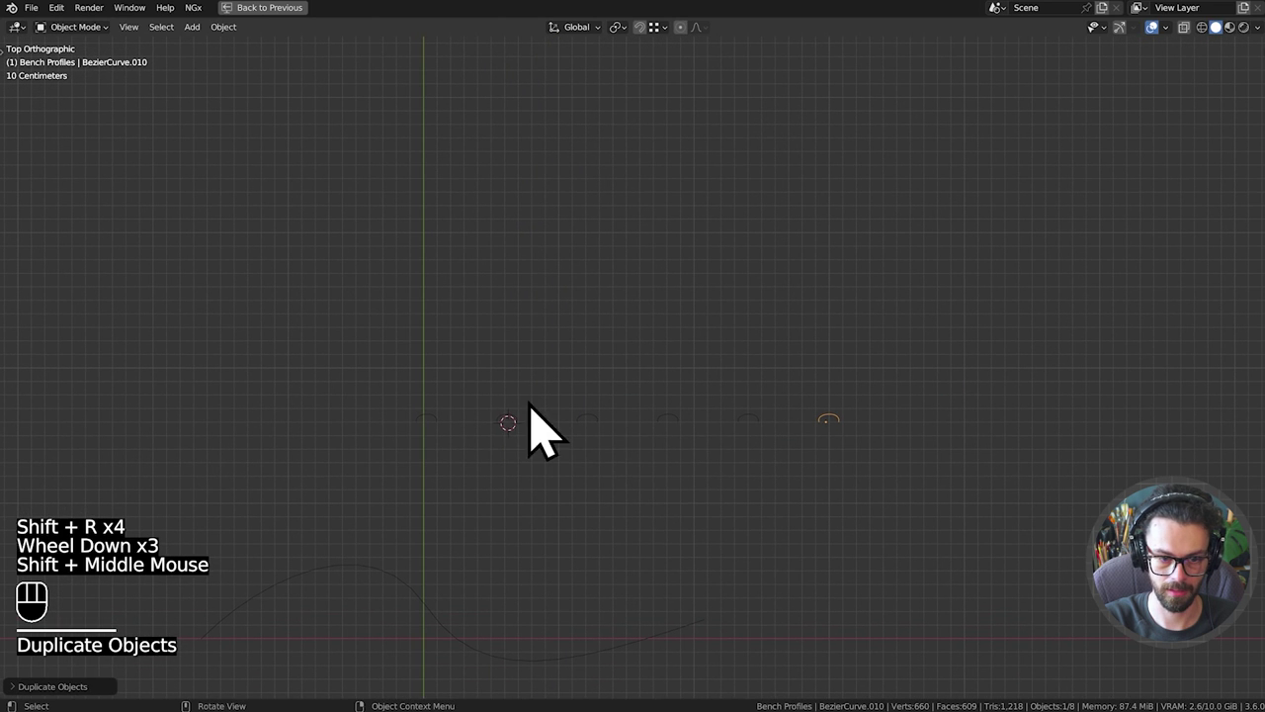
key(shift+r)
scroll(up, 3)
middle_click(831, 470)
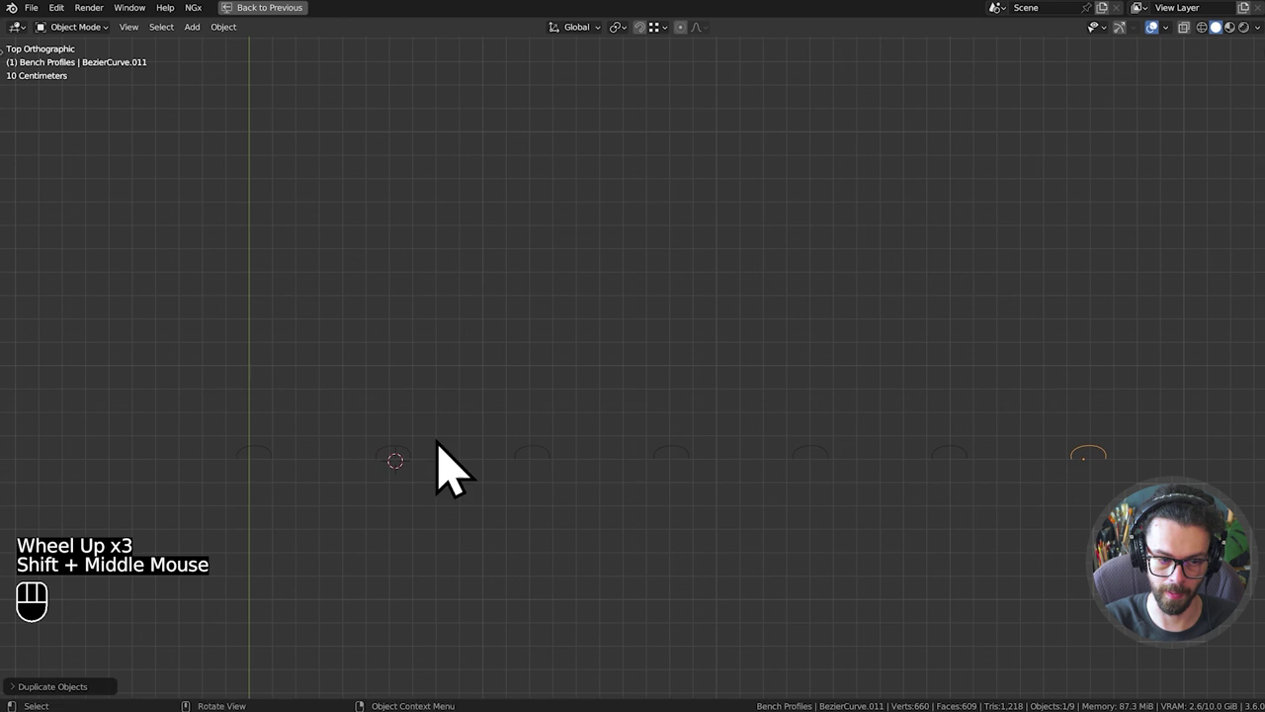
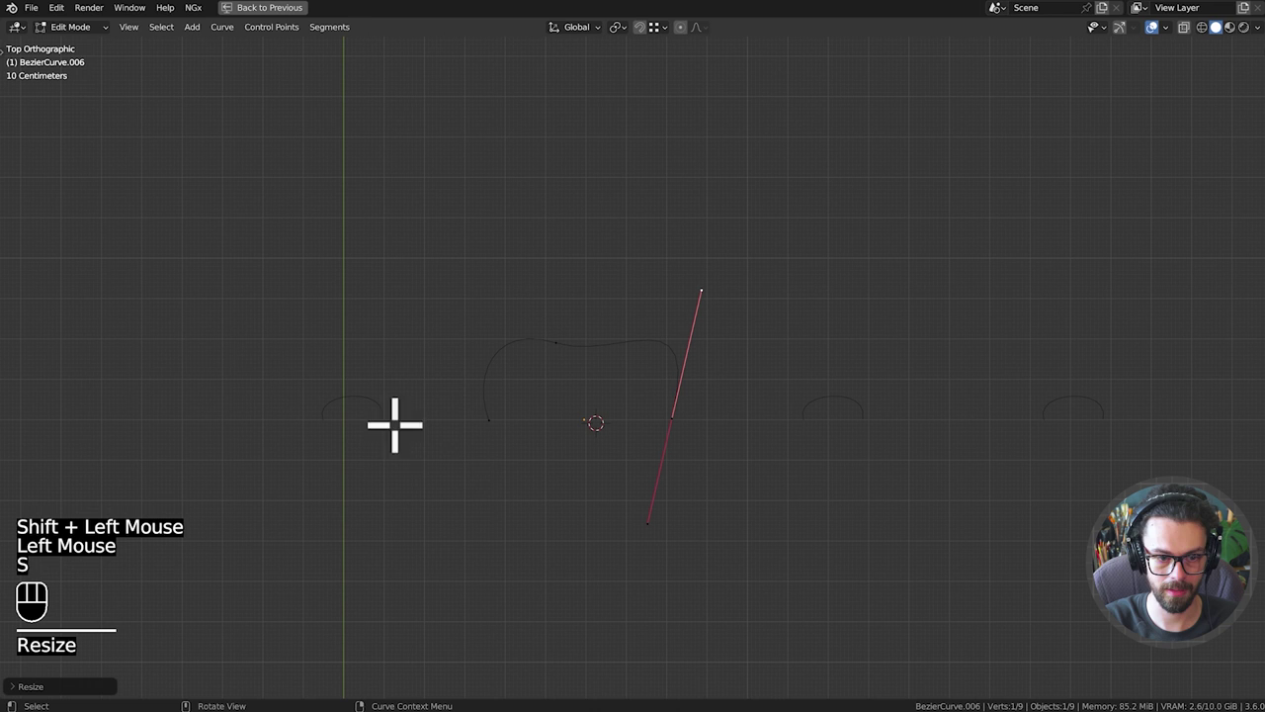
Scale the profile's handles to refine its curvature.
middle_click(770, 359)
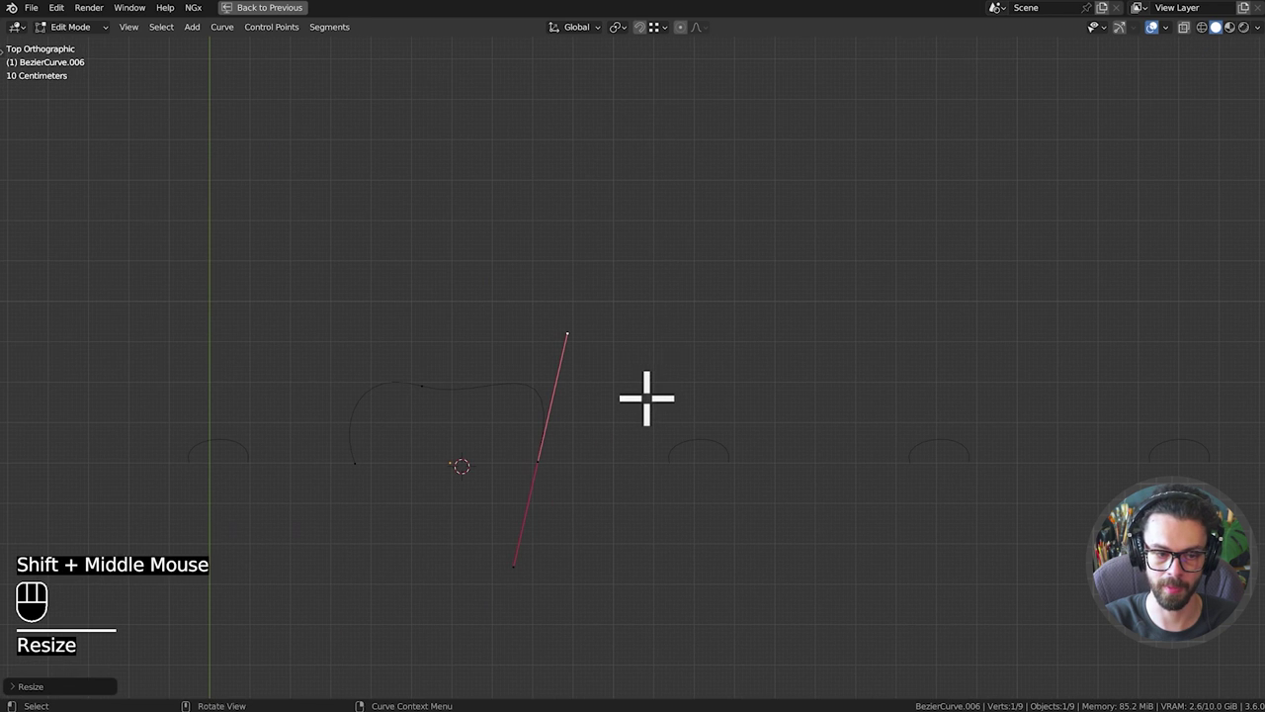
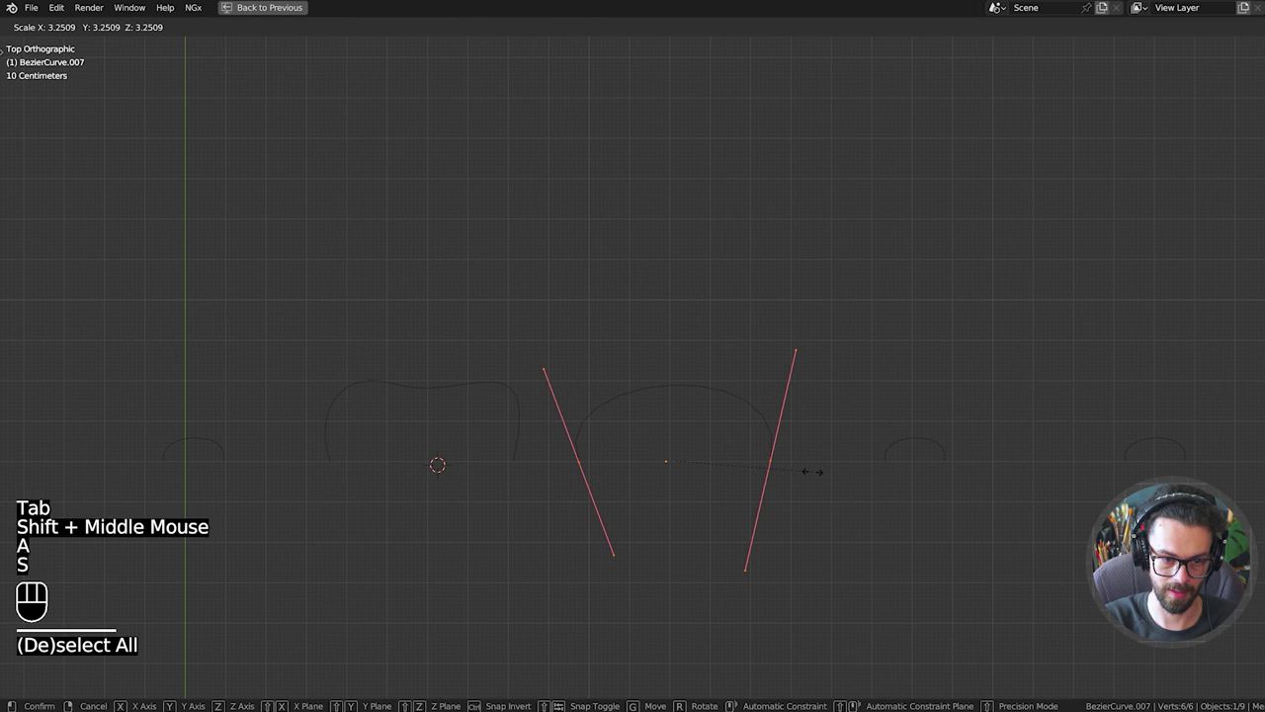
key(Tab)
key(x)
scroll(down, 3)
middle_click(858, 471)
click(639, 324)
key(x)
Raise the profile's top control point into an arch and smooth the corner.
click(421, 399)
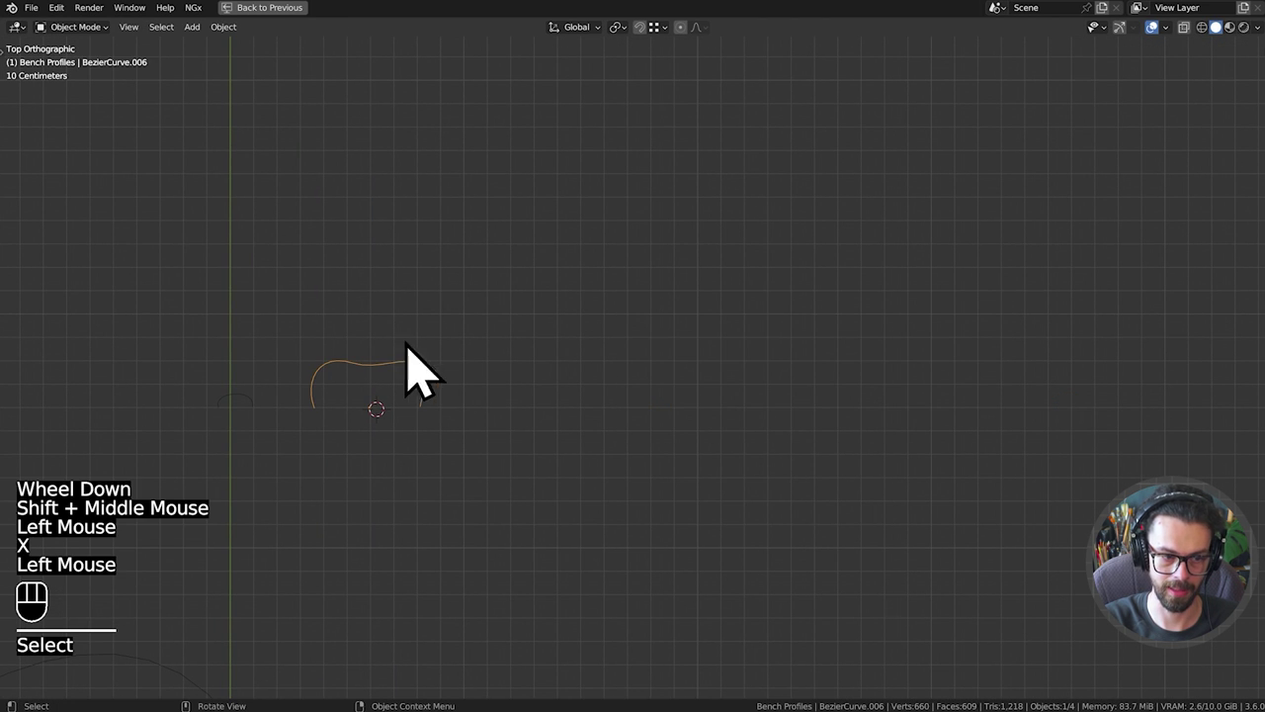
scroll(up, 3)
middle_click(394, 422)
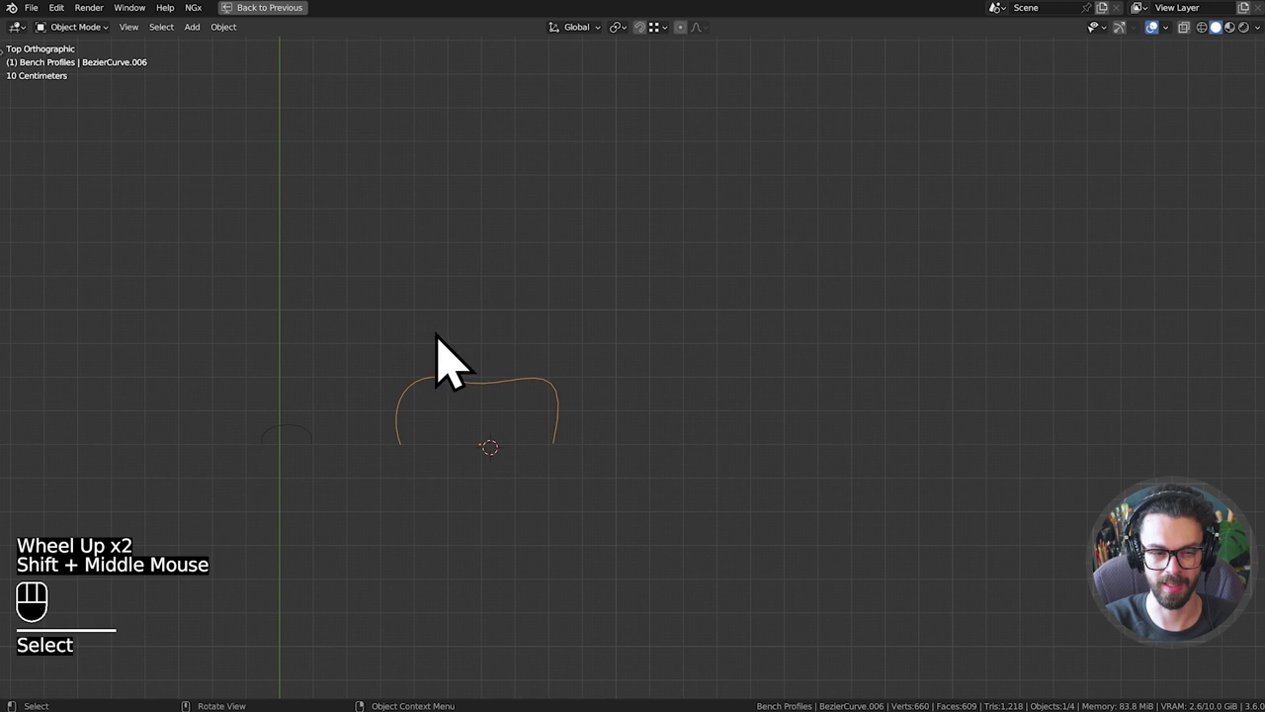
scroll(up, 3)
middle_click(457, 388)
key(Tab)
click(517, 298)
key(g)
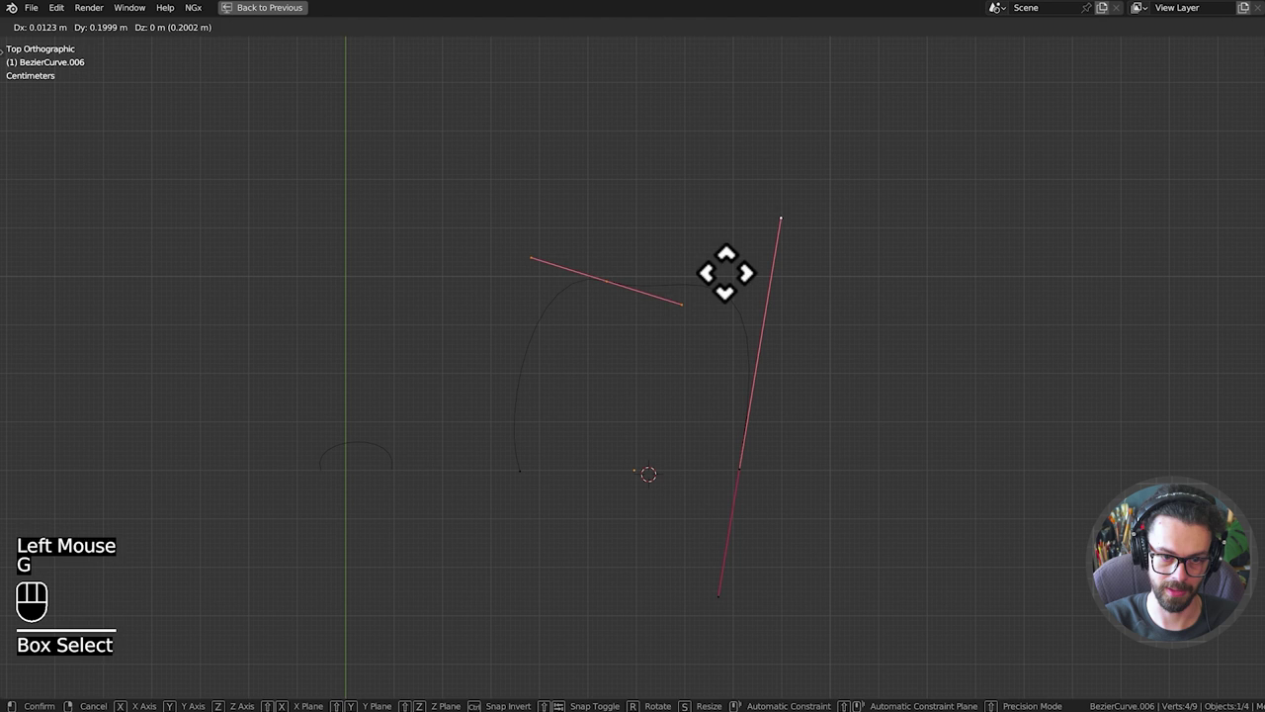
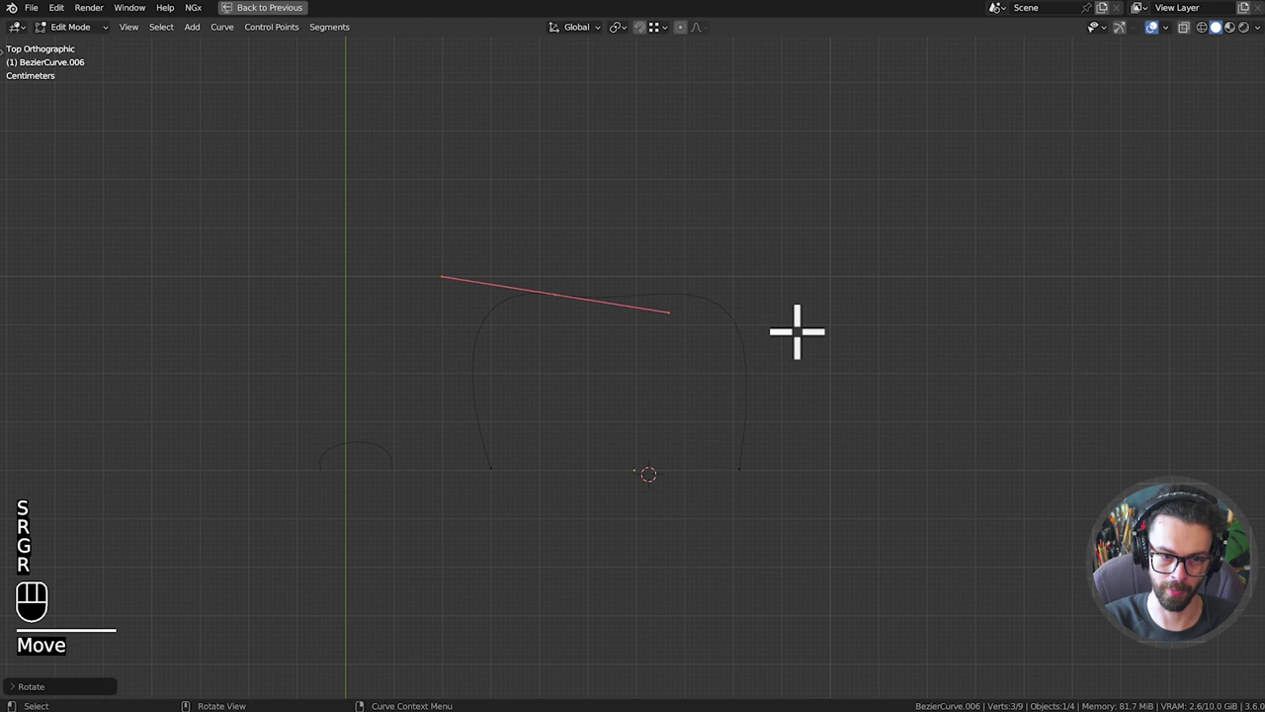
key(g)
key(s)
key(g)
key(Tab)
Duplicate the reshaped profile along X repeatedly to form a row.
scroll(down, 3)
middle_click(733, 412)
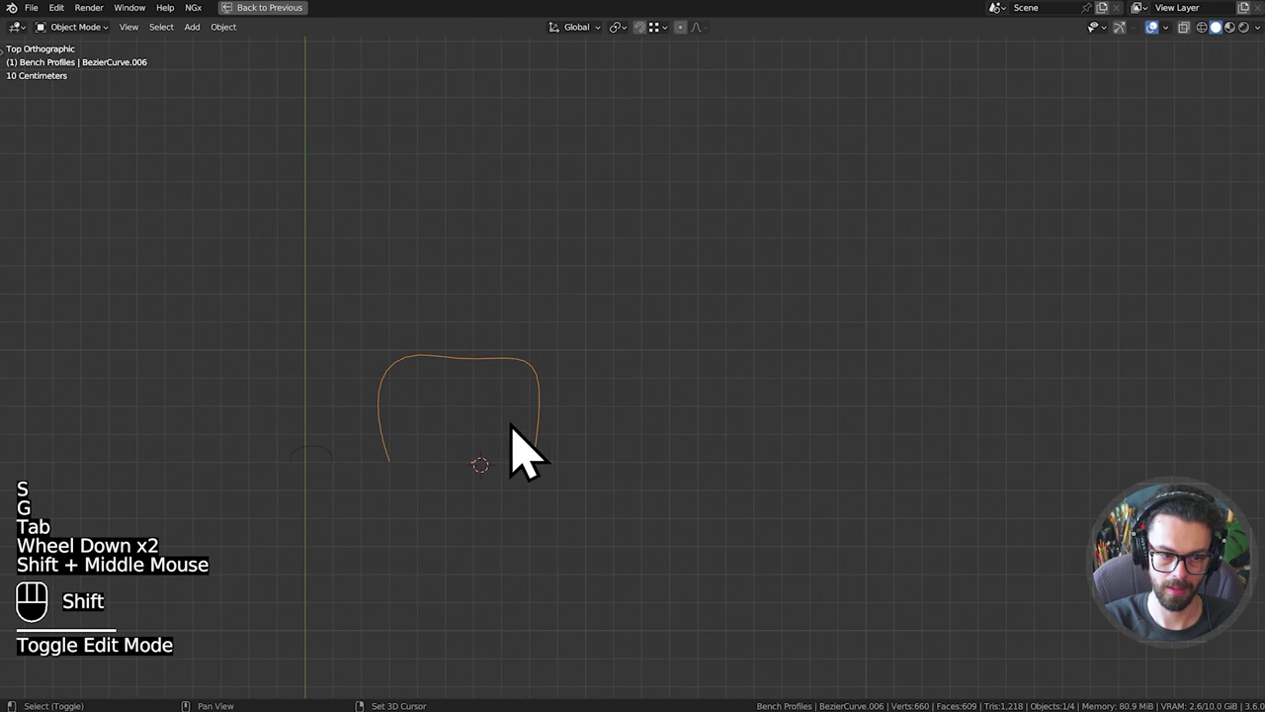
key(shift+d)
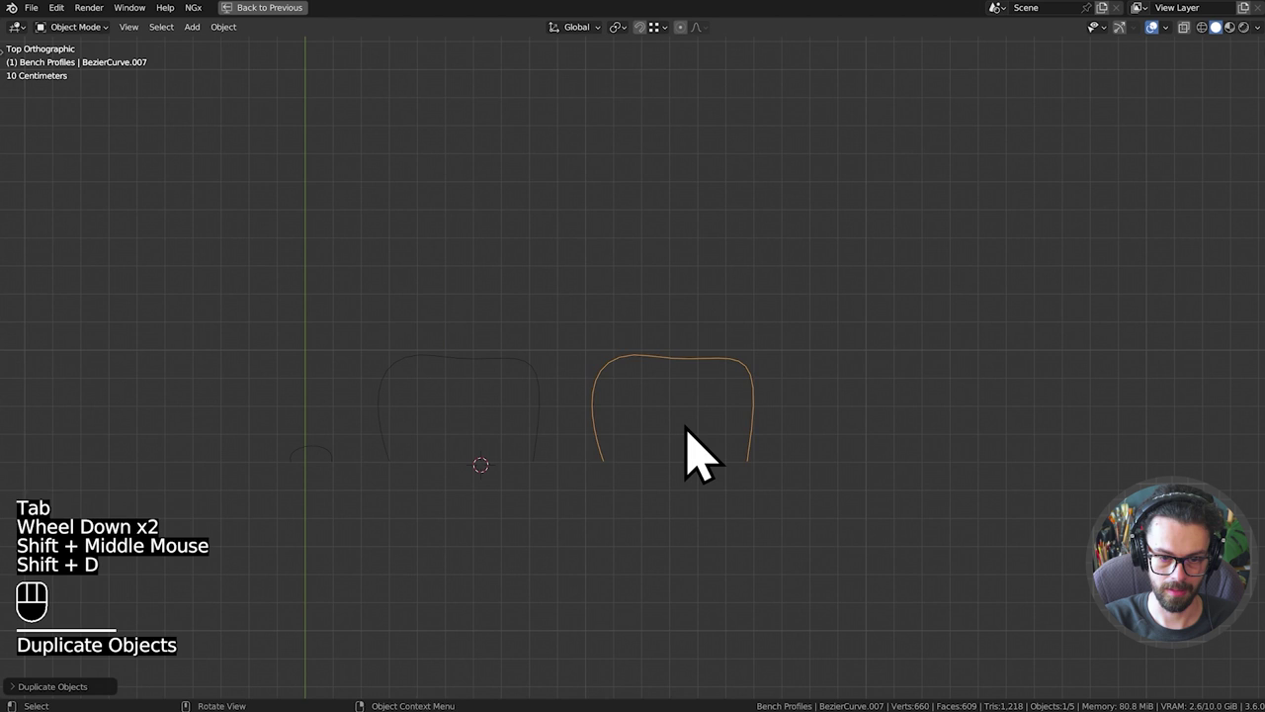
key(shift+r)
key(shift+r)
key(shift+r)
scroll(down, 3)
middle_click(771, 441)
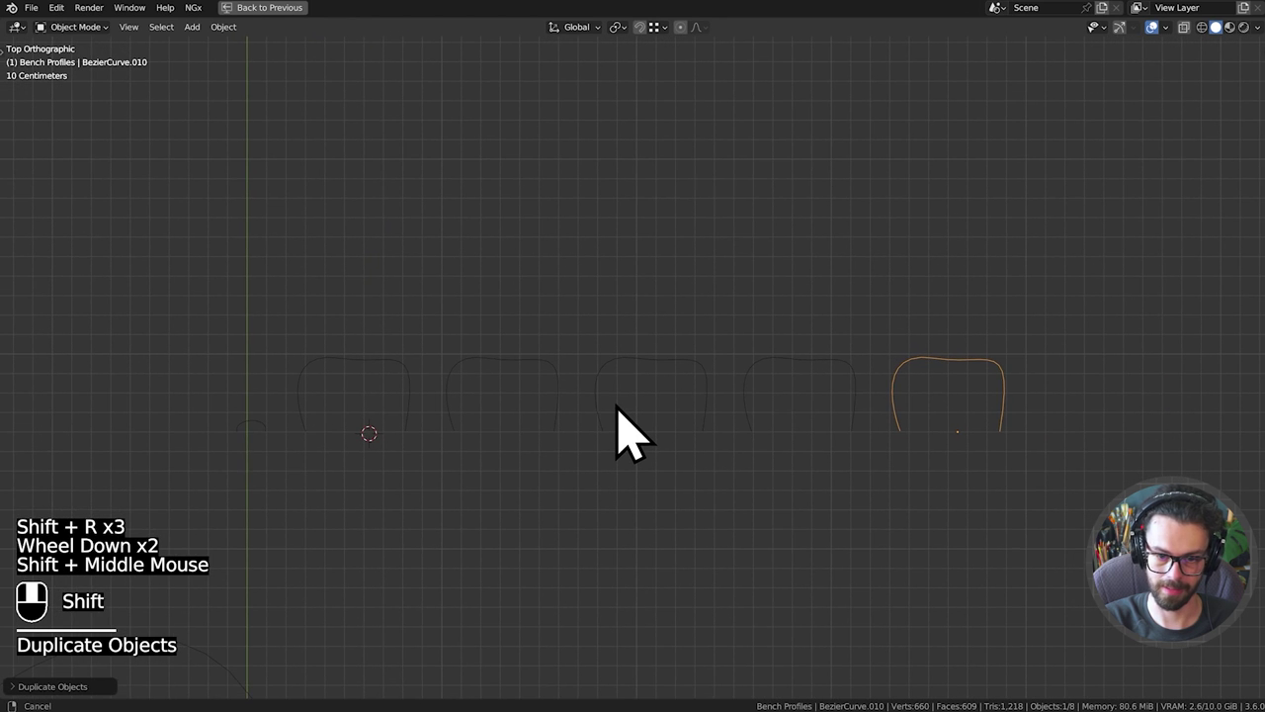
scroll(up, 3)
middle_click(569, 410)
On one copy, pull a control point up to start a backrest.
click(549, 407)
scroll(up, 3)
key(Tab)
click(567, 480)
right_click(594, 379)
click(534, 351)
key(g)
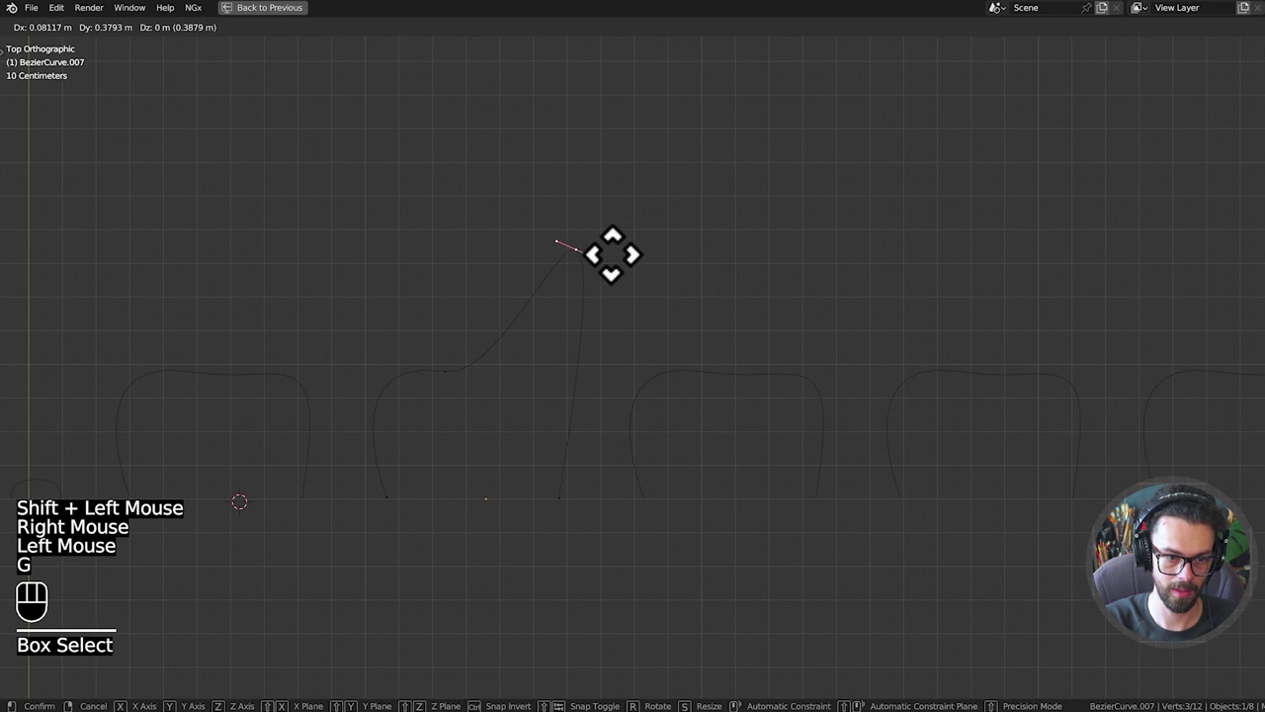
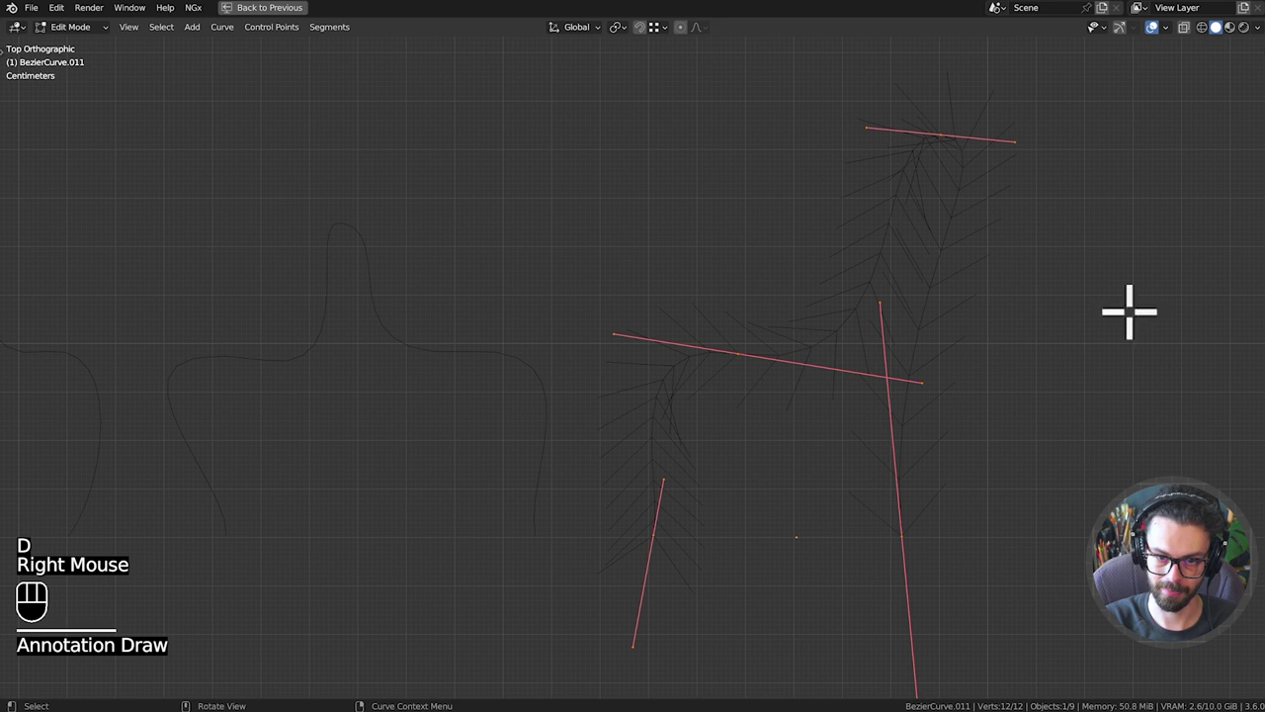
Finish the backrest shaping and apply transforms on all profile curves.
key(s)
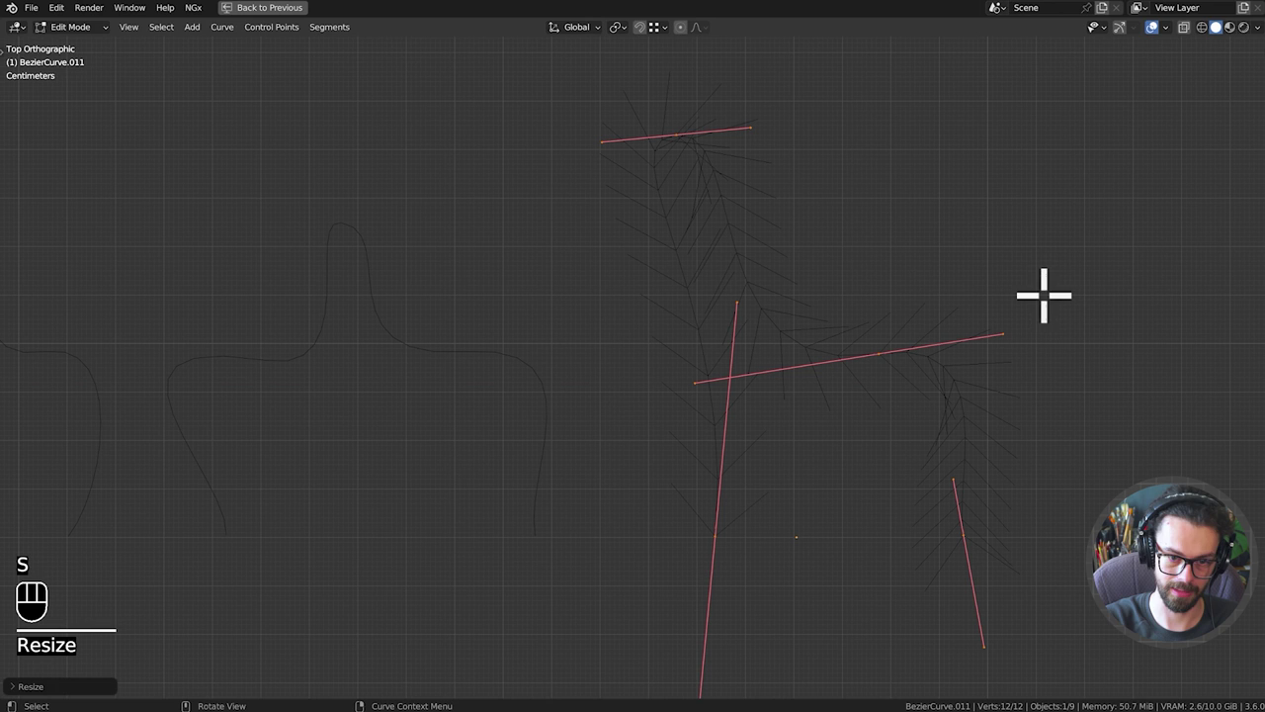
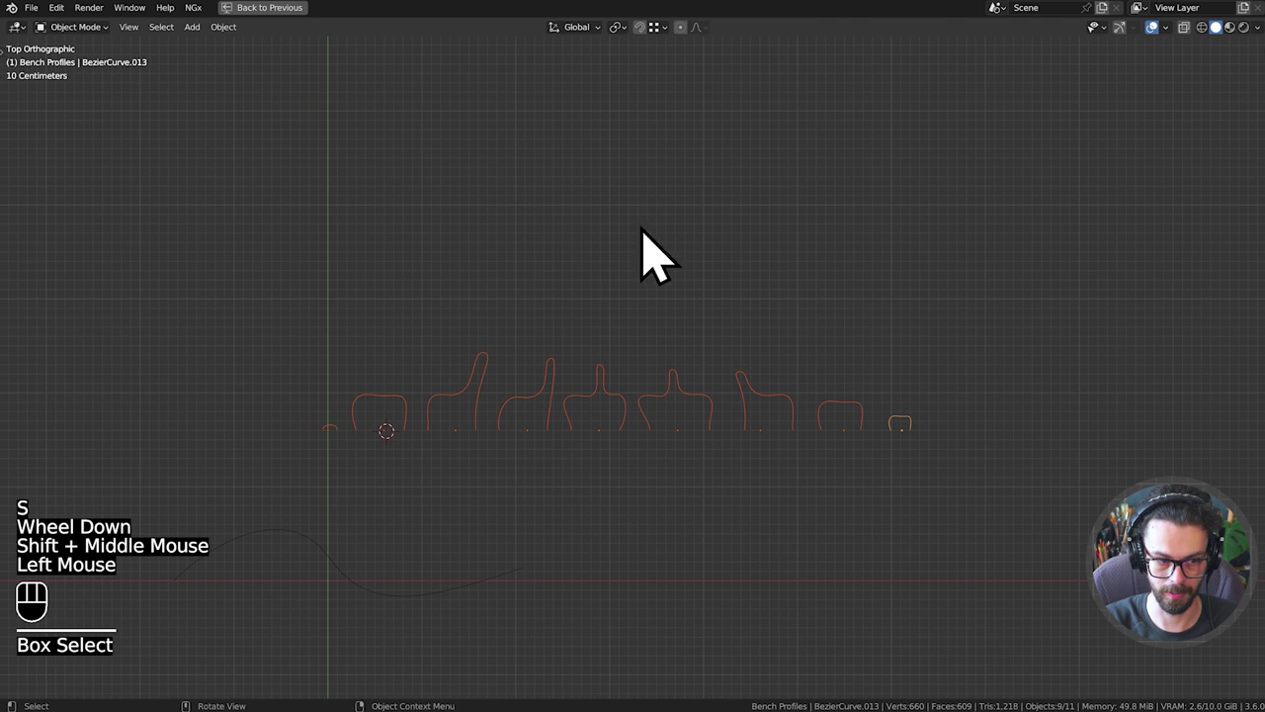
key(ctrl+a)
key(ctrl+s)
Pan over to the bench path and save the blend file.
middle_click(756, 417)
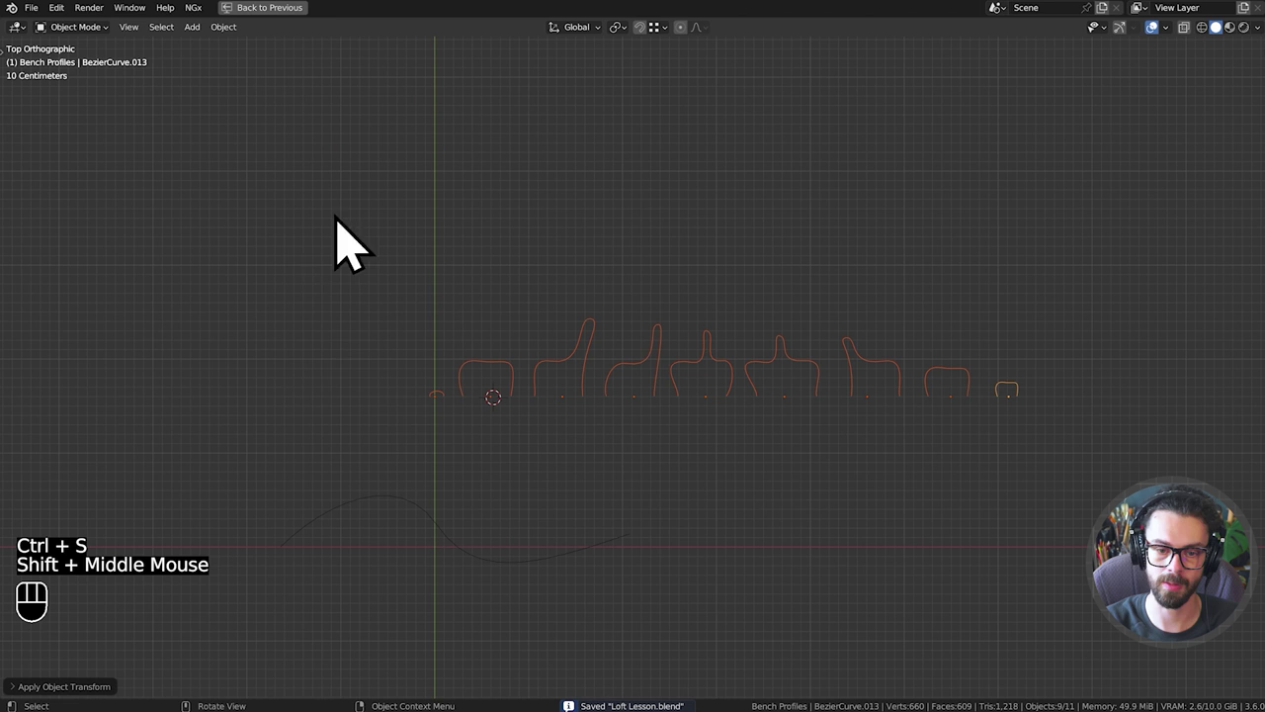
drag(658, 495, 825, 441)
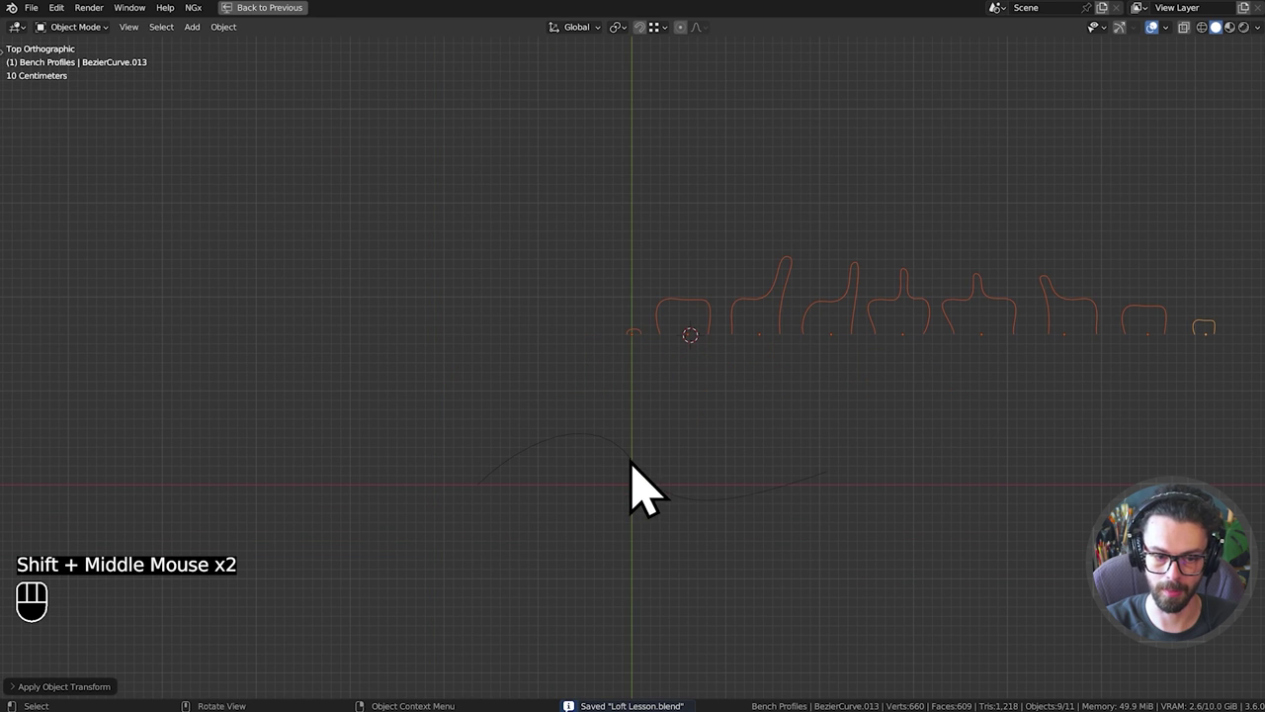
drag(647, 489, 755, 534)
middle_click(755, 534)
key(ctrl+space)
Switch to the Geometry Nodes workspace and show the Bench object's node tree.
click(699, 275)
drag(321, 356, 338, 273)
scroll(up, 3)
drag(315, 305, 441, 292)
middle_click(771, 337)
click(1081, 251)
click(1073, 248)
click(1085, 110)
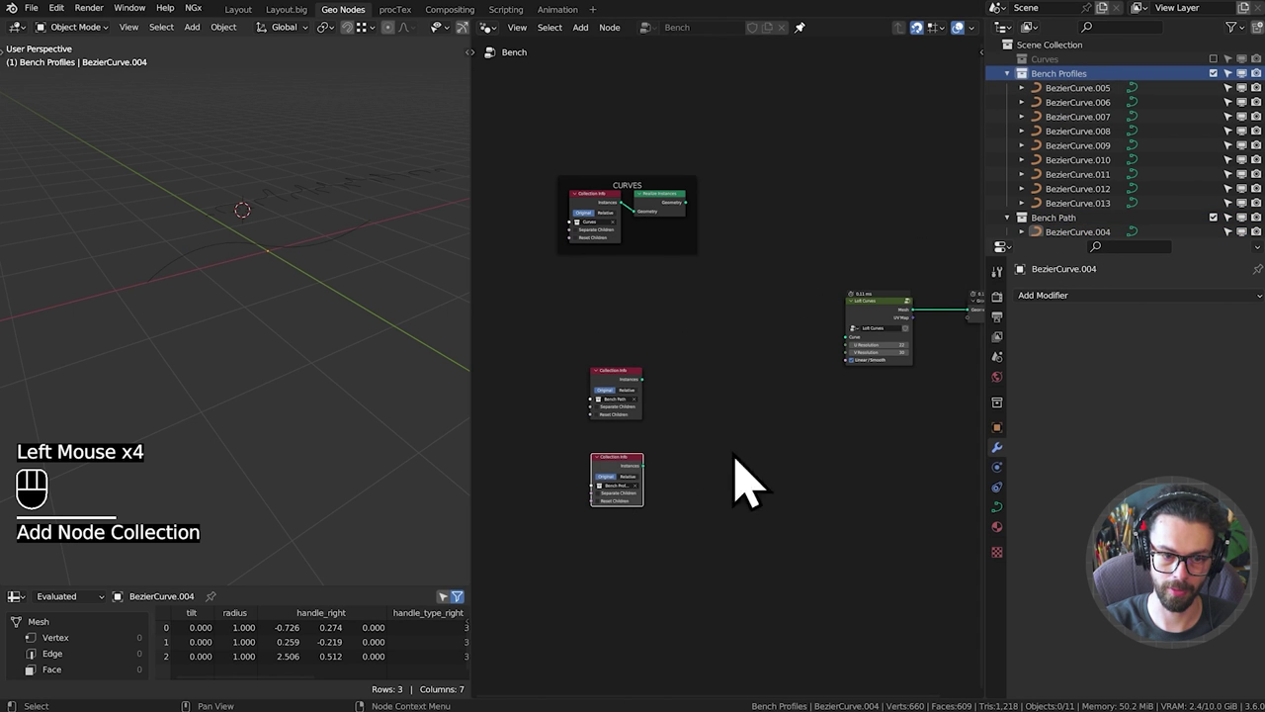
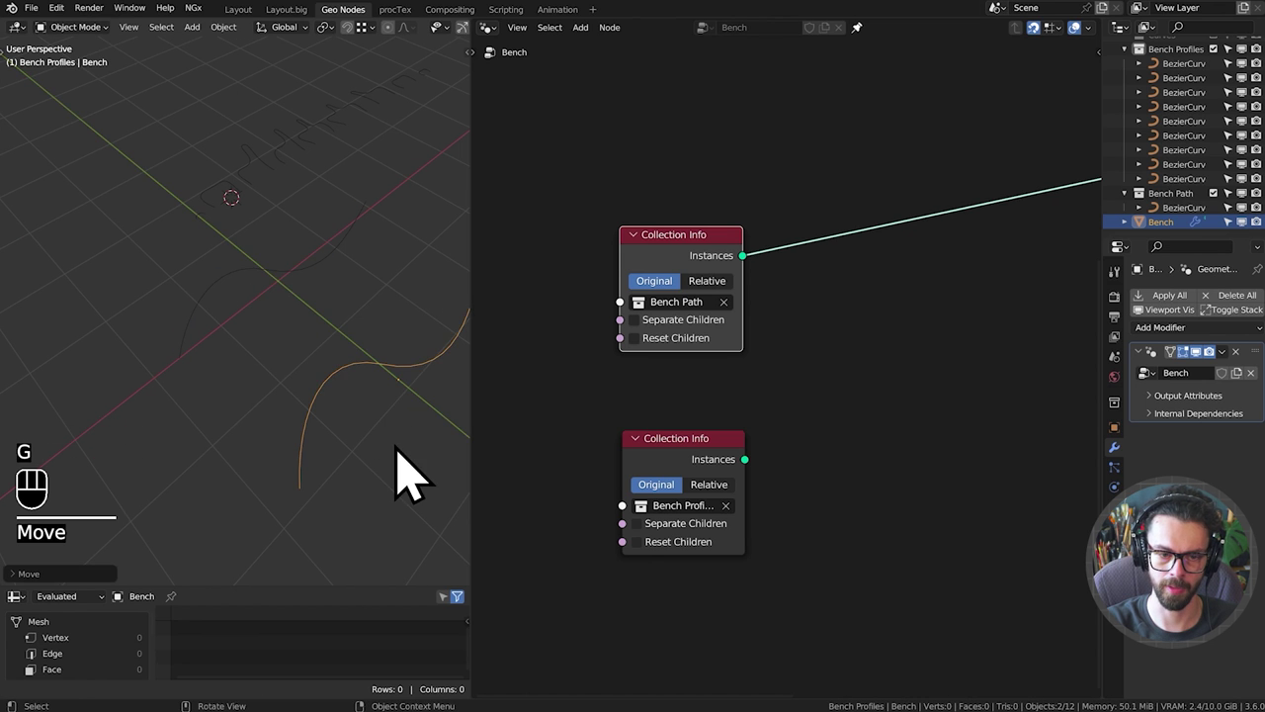
Add a Realize Instances node after the Bench Path Collection Info.
drag(423, 455, 378, 421)
middle_click(867, 344)
middle_click(790, 301)
key(shift+a)
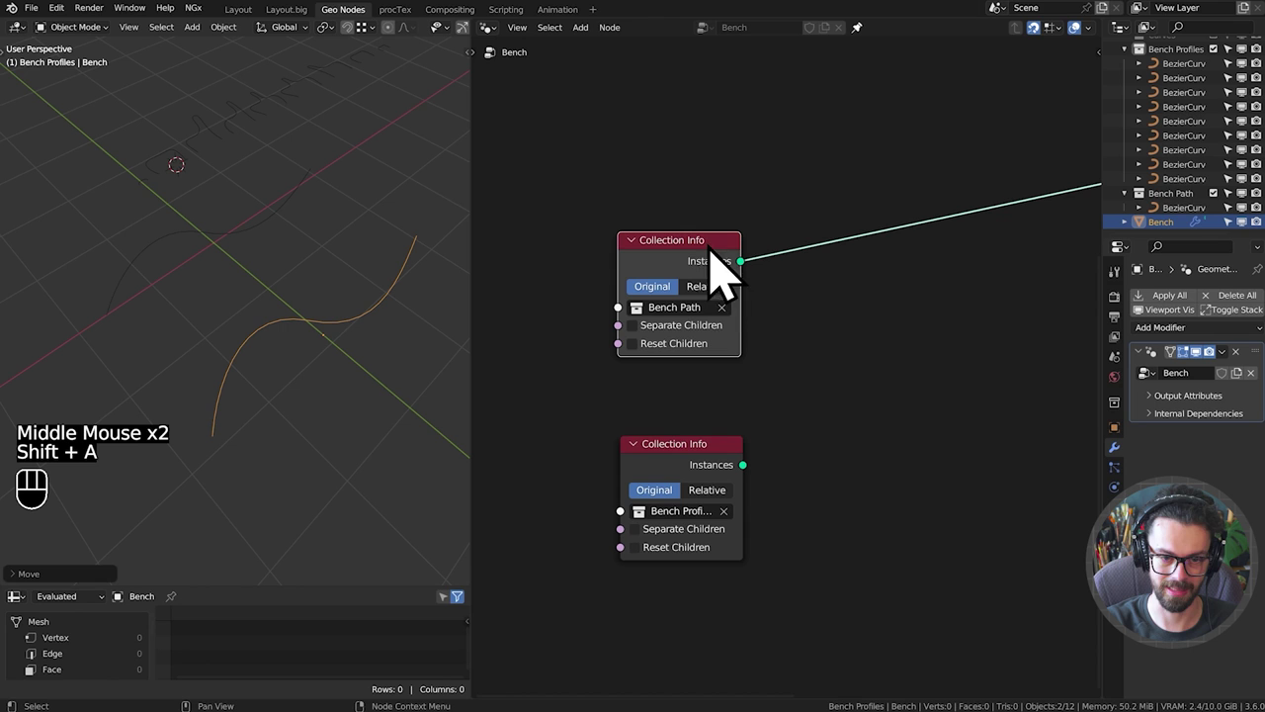
key(shift+a)
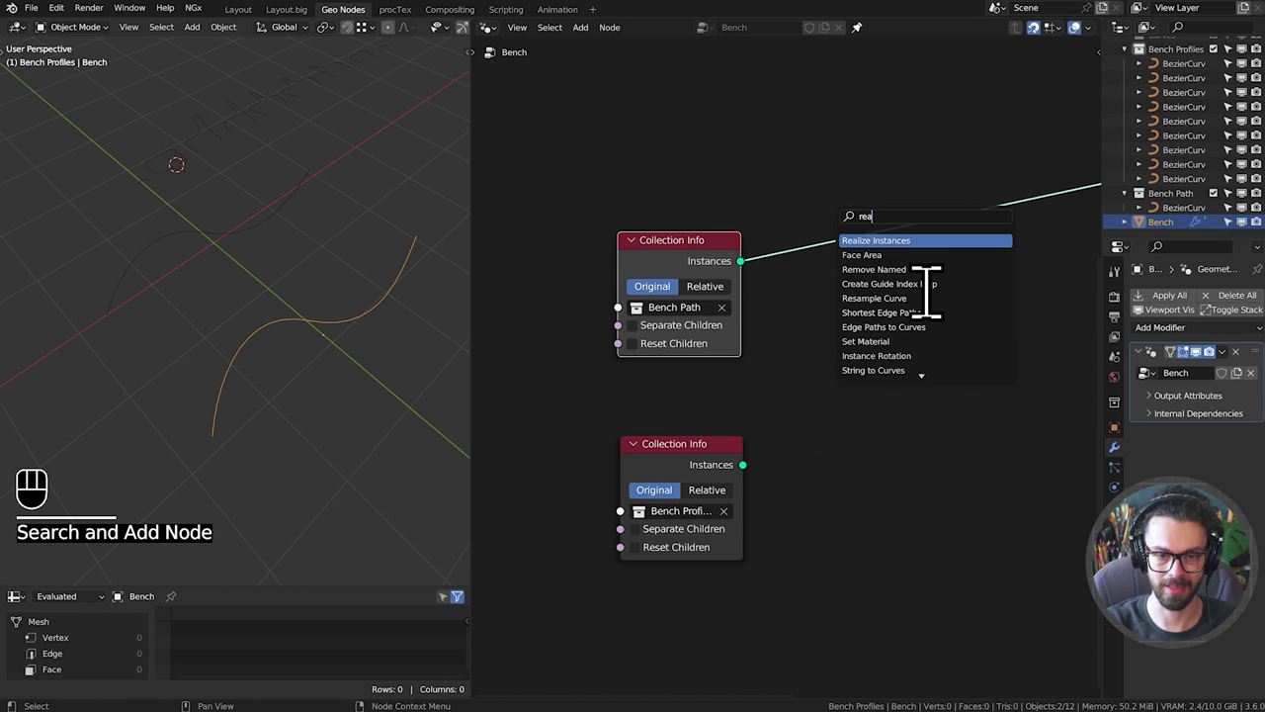
key(g)
click(695, 284)
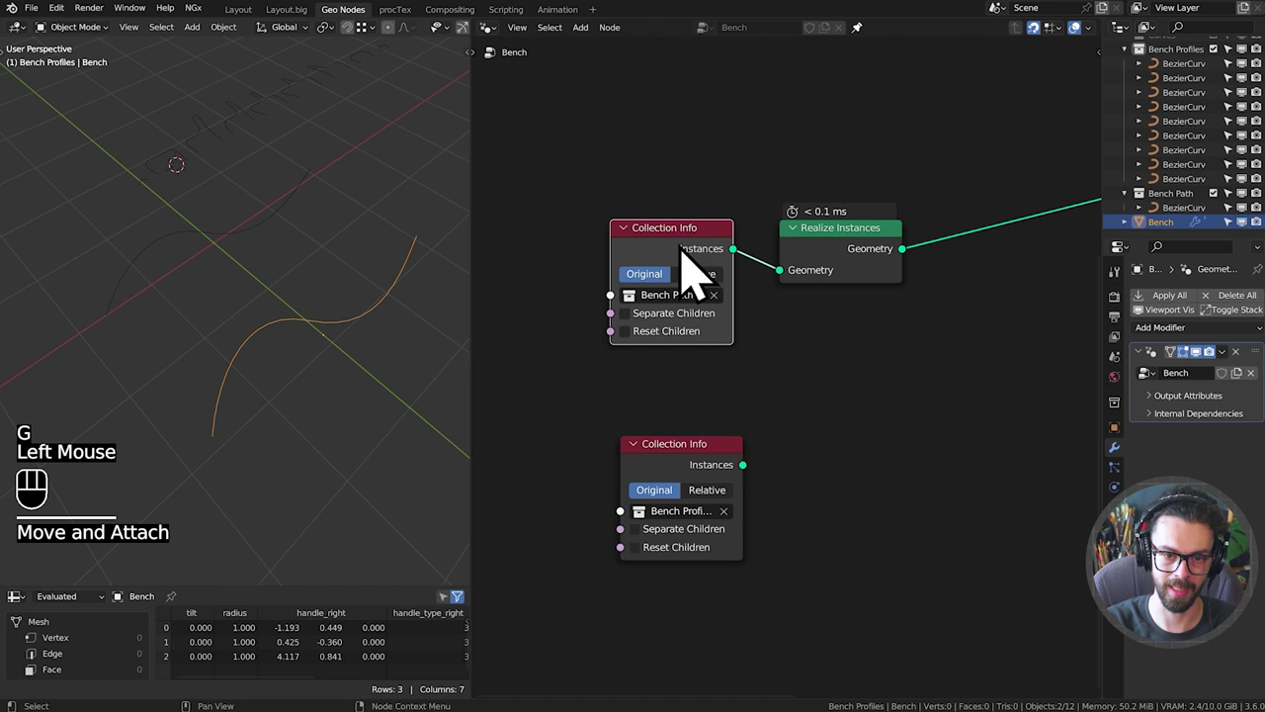
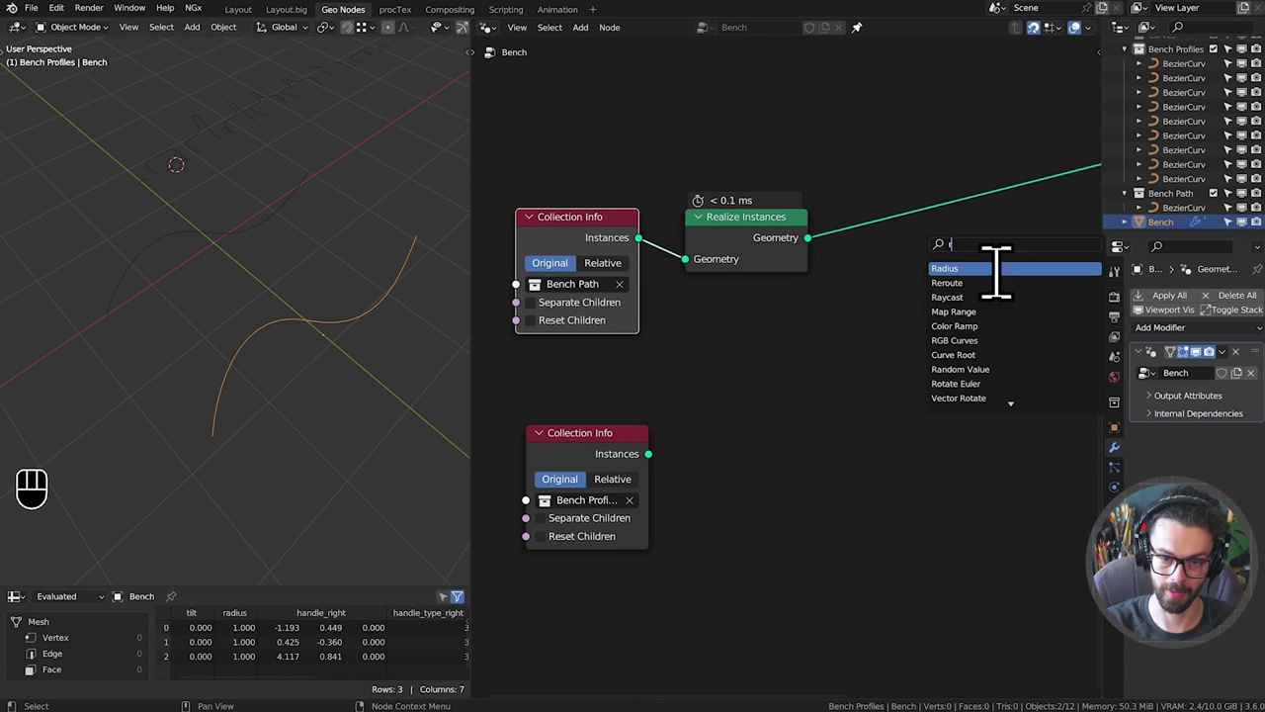
Add Resample Curve and drive its Count from Bench Profiles' instance count via Domain Size.
key(g)
drag(663, 492, 702, 337)
drag(770, 439, 775, 509)
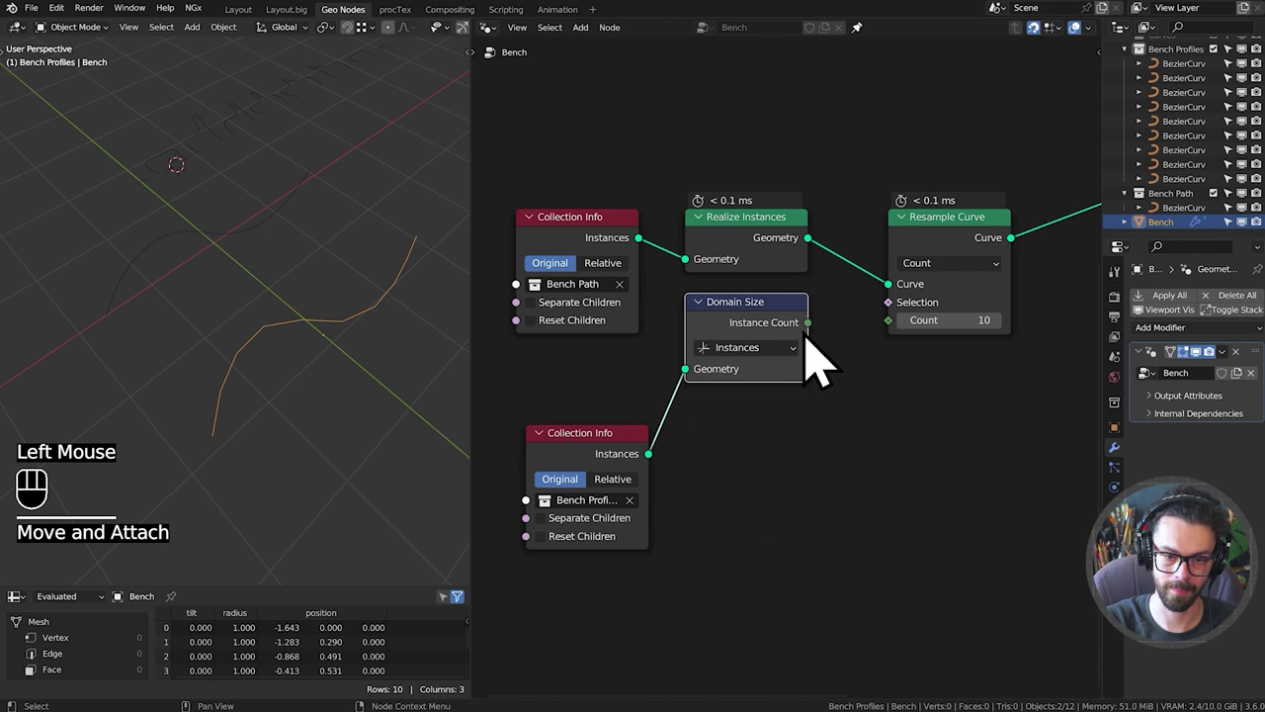
drag(822, 358, 908, 367)
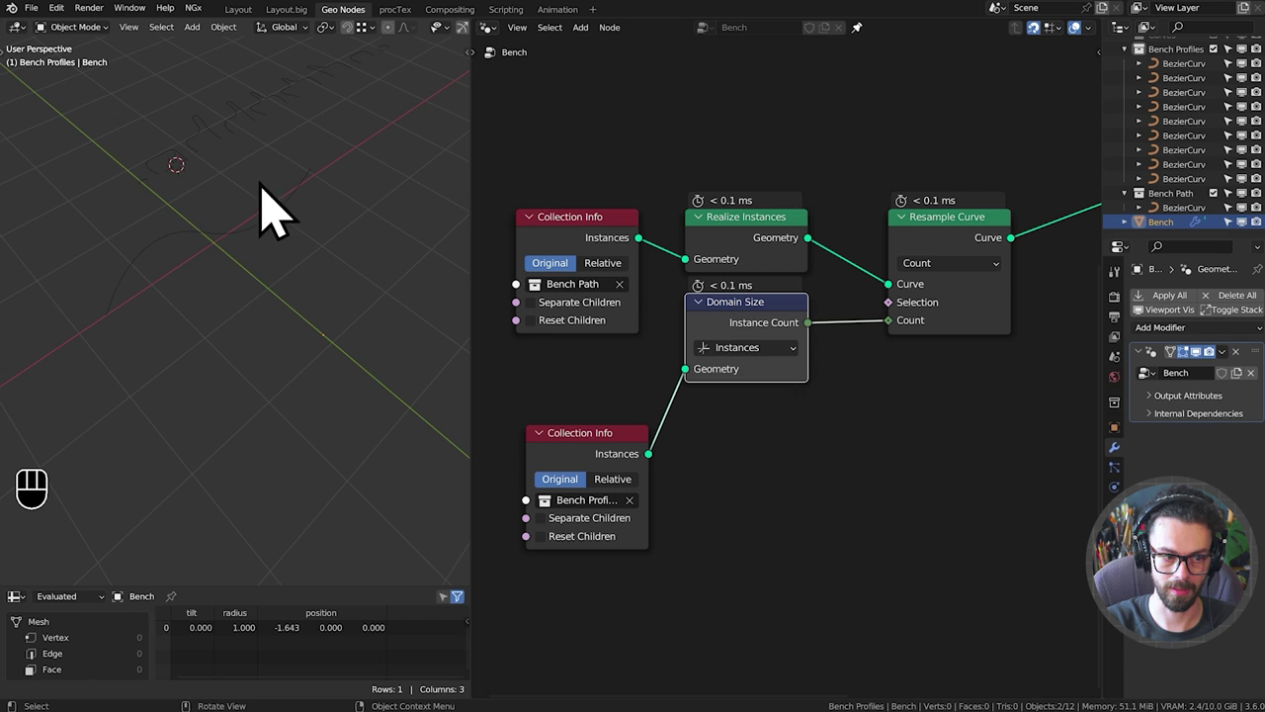
Set the profiles Collection Info to separate children and tidy the layout.
middle_click(666, 422)
click(711, 462)
click(712, 481)
drag(821, 521, 897, 329)
key(g)
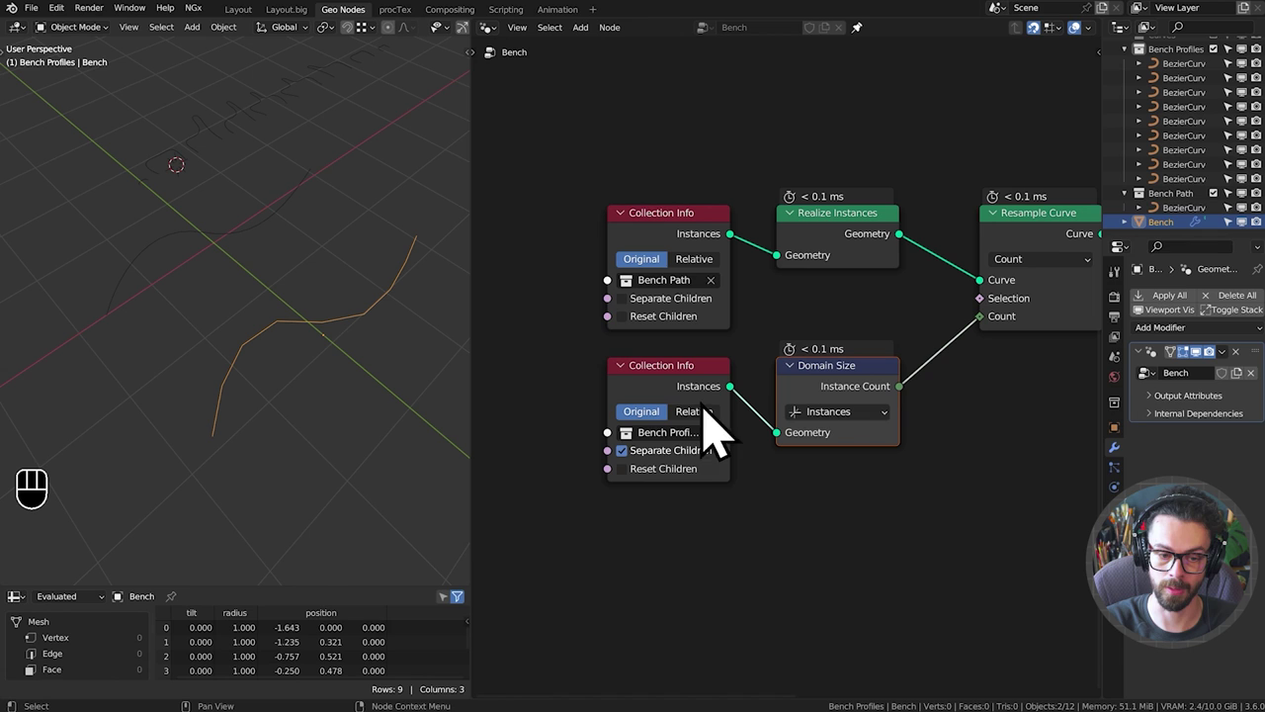
Adjust Collection Info options and bring Loft Curves into view for wiring.
click(688, 497)
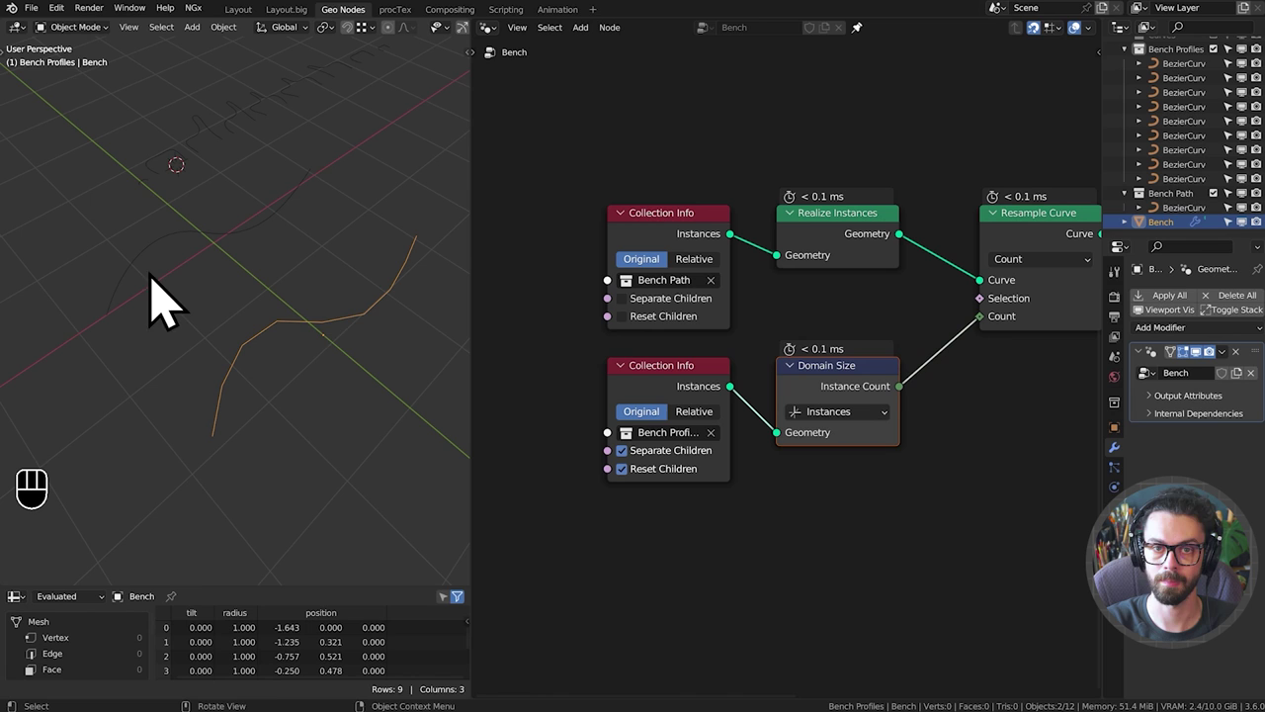
click(706, 408)
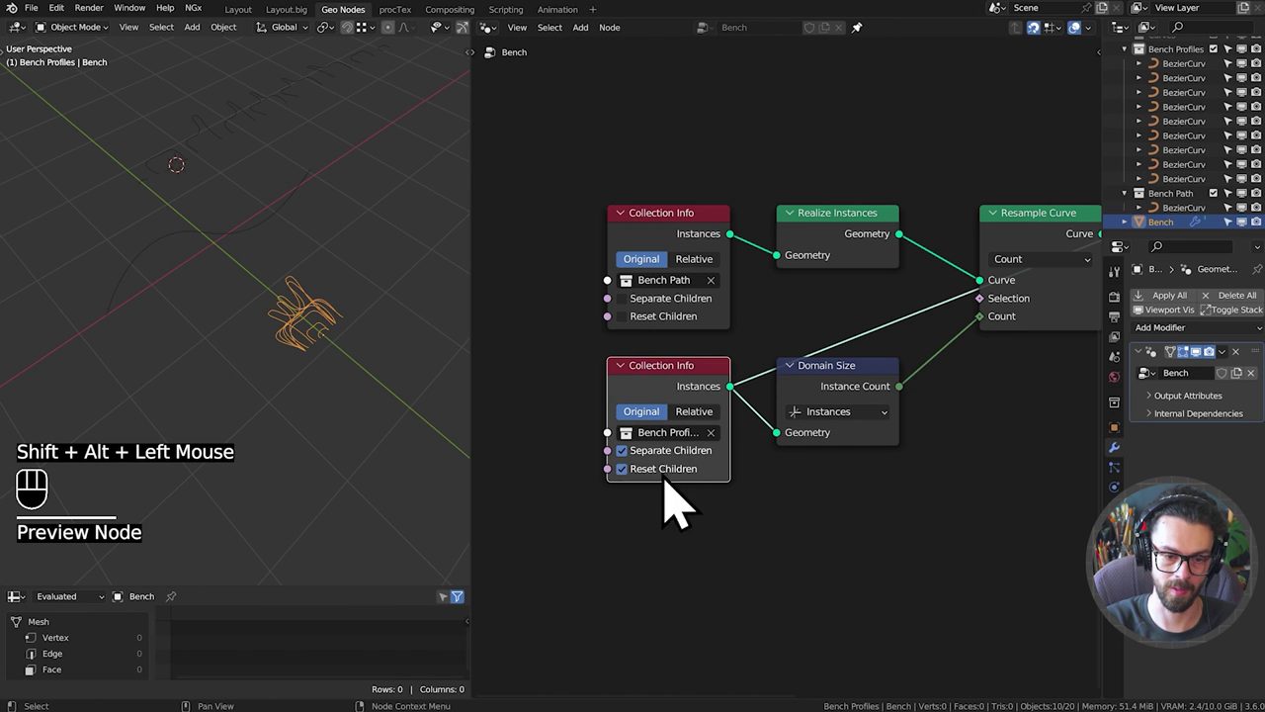
click(687, 497)
click(688, 493)
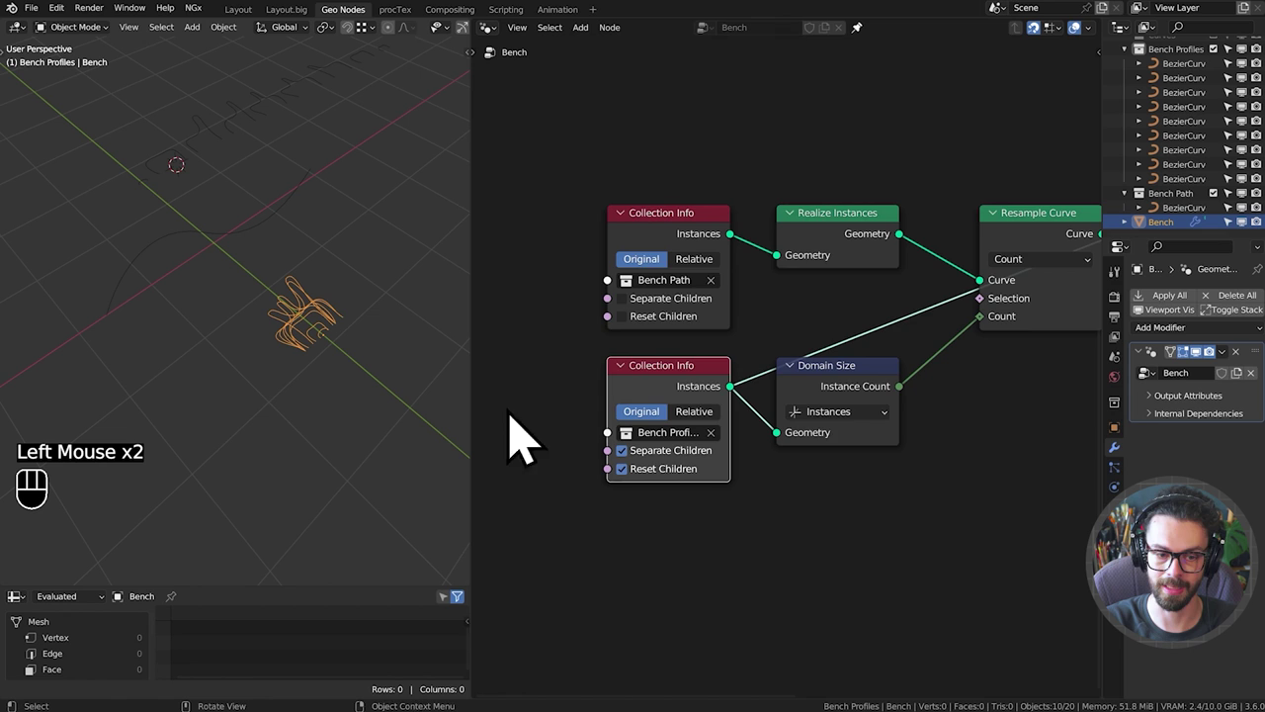
double_click(923, 313)
middle_click(923, 313)
click(849, 270)
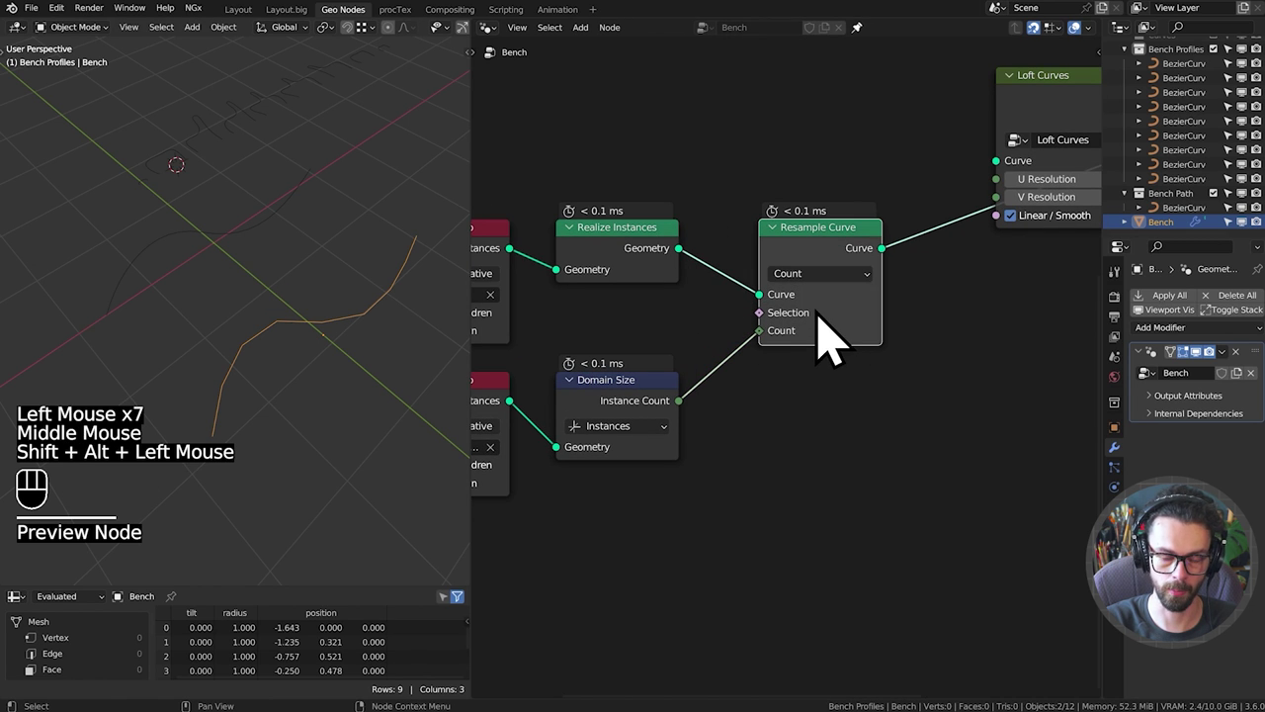
Insert an Instance on Points node right after Resample Curve on the path.
scroll(down, 3)
middle_click(938, 315)
click(856, 328)
key(g)
drag(724, 243, 907, 360)
Feed the Bench Profiles collection into Instance with Pick Instance enabled.
key(g)
key(shift+a)
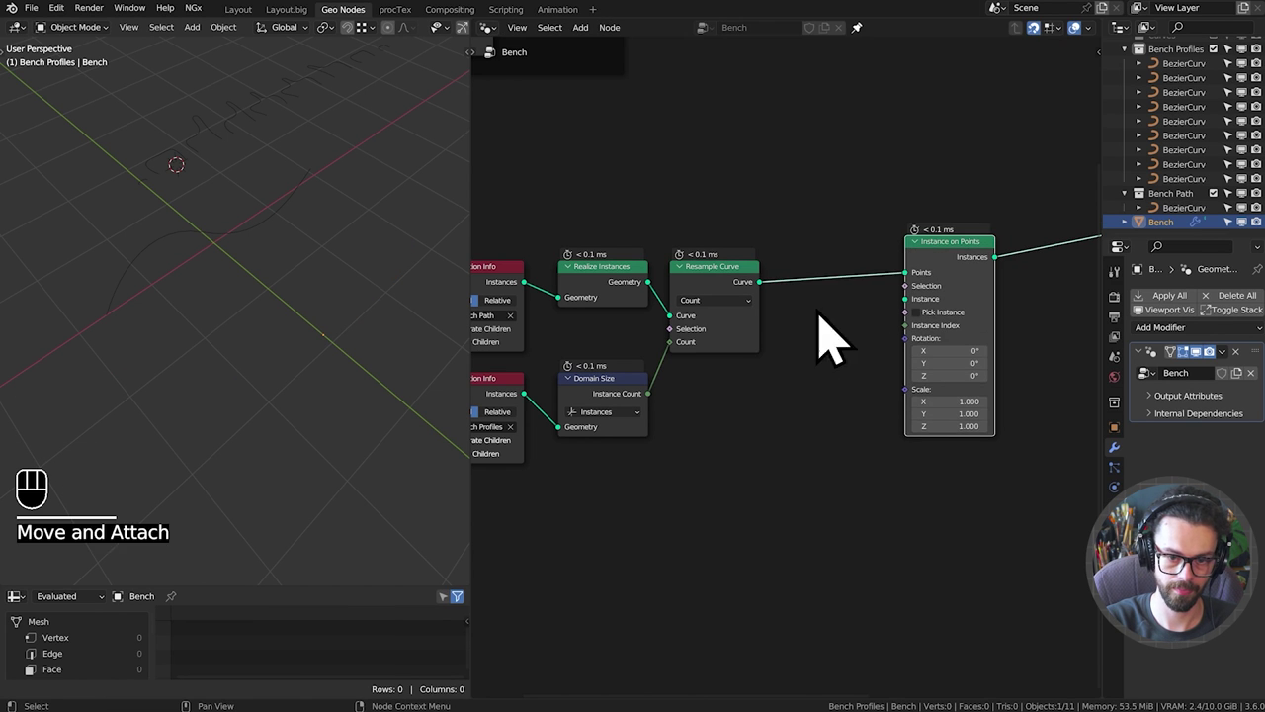
middle_click(783, 379)
middle_click(787, 382)
drag(607, 415, 988, 330)
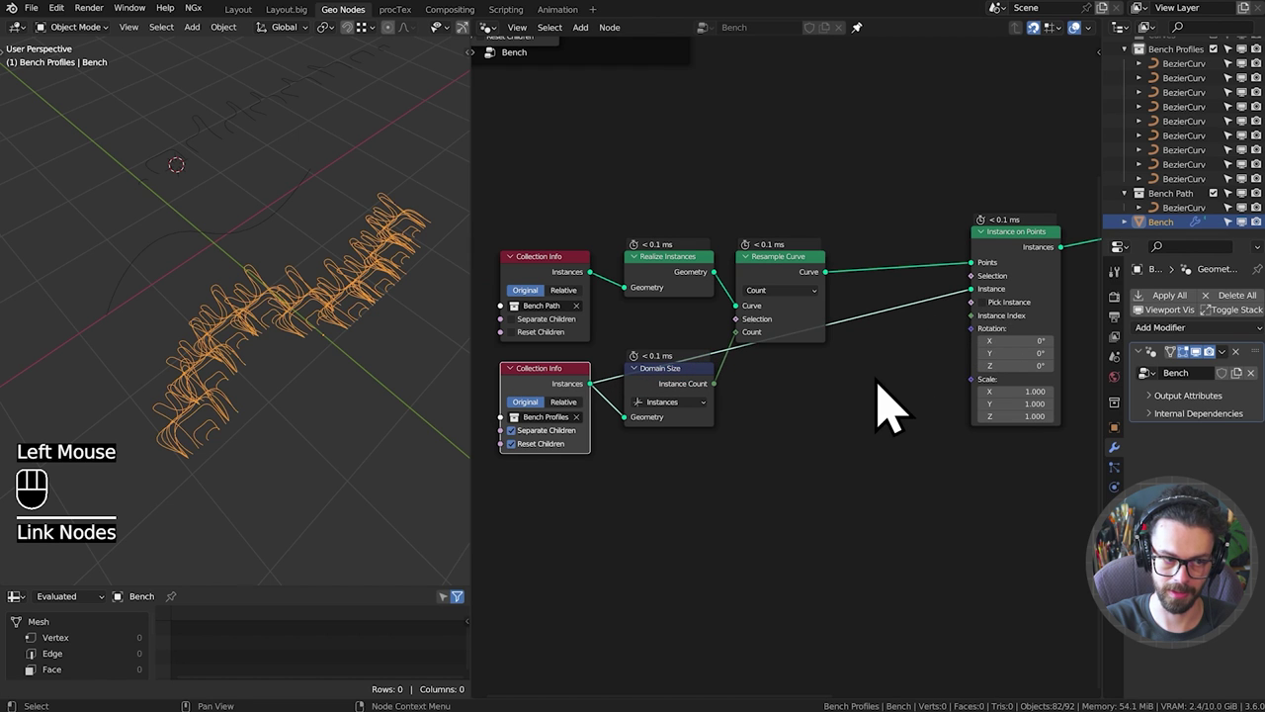
click(1027, 331)
drag(1032, 266, 955, 297)
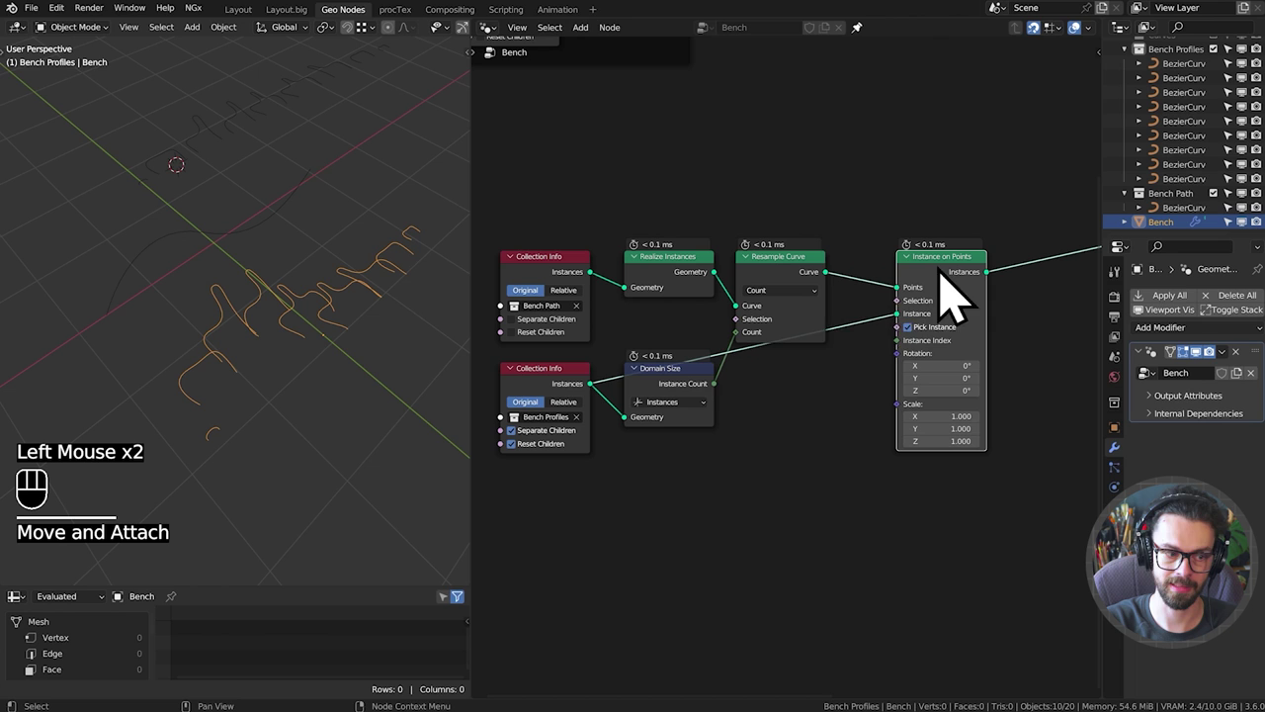
Drive the instance Rotation from a new Align Euler to Vector node.
drag(318, 315, 349, 260)
drag(344, 272, 328, 298)
scroll(up, 3)
drag(895, 393, 897, 338)
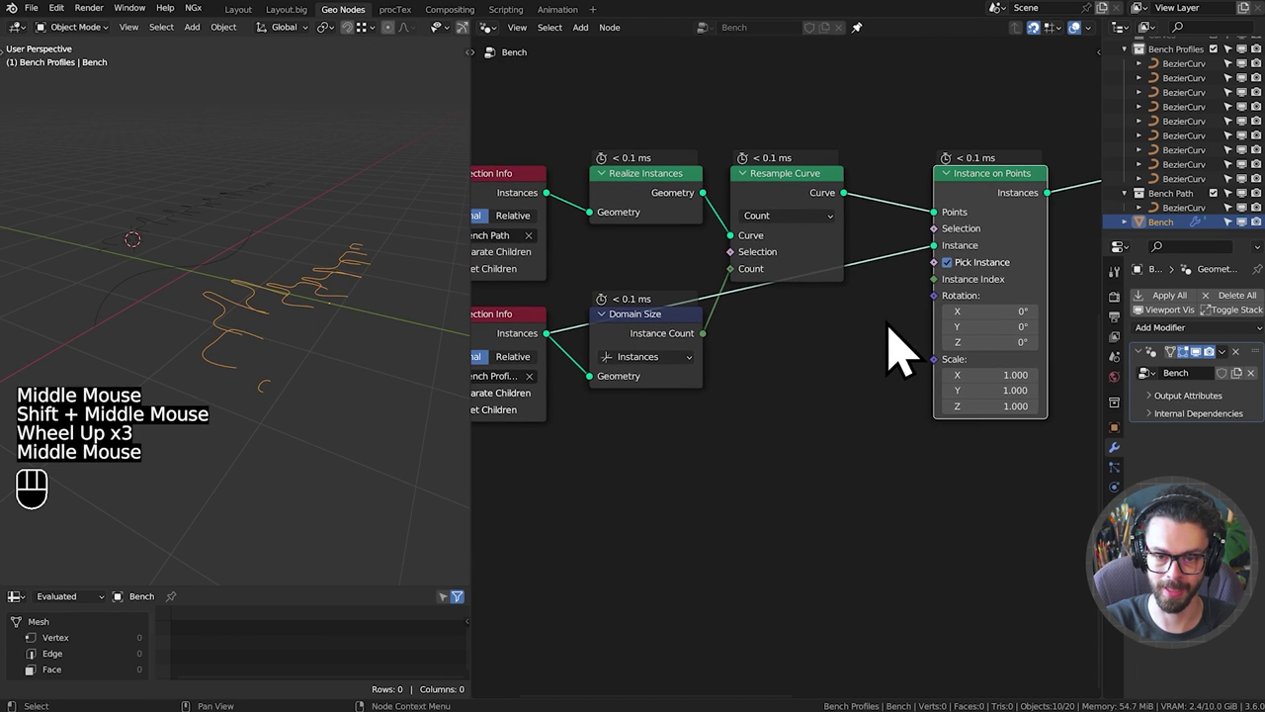
drag(892, 351, 875, 405)
middle_click(846, 418)
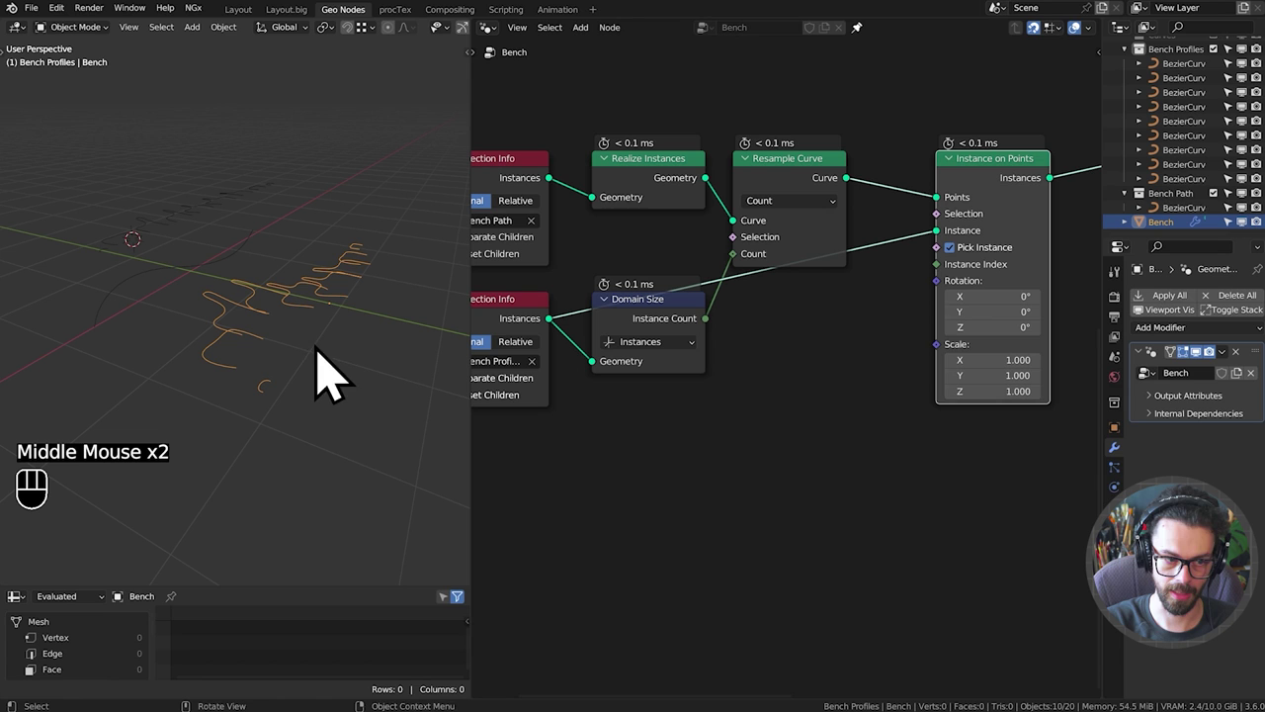
drag(954, 309, 868, 452)
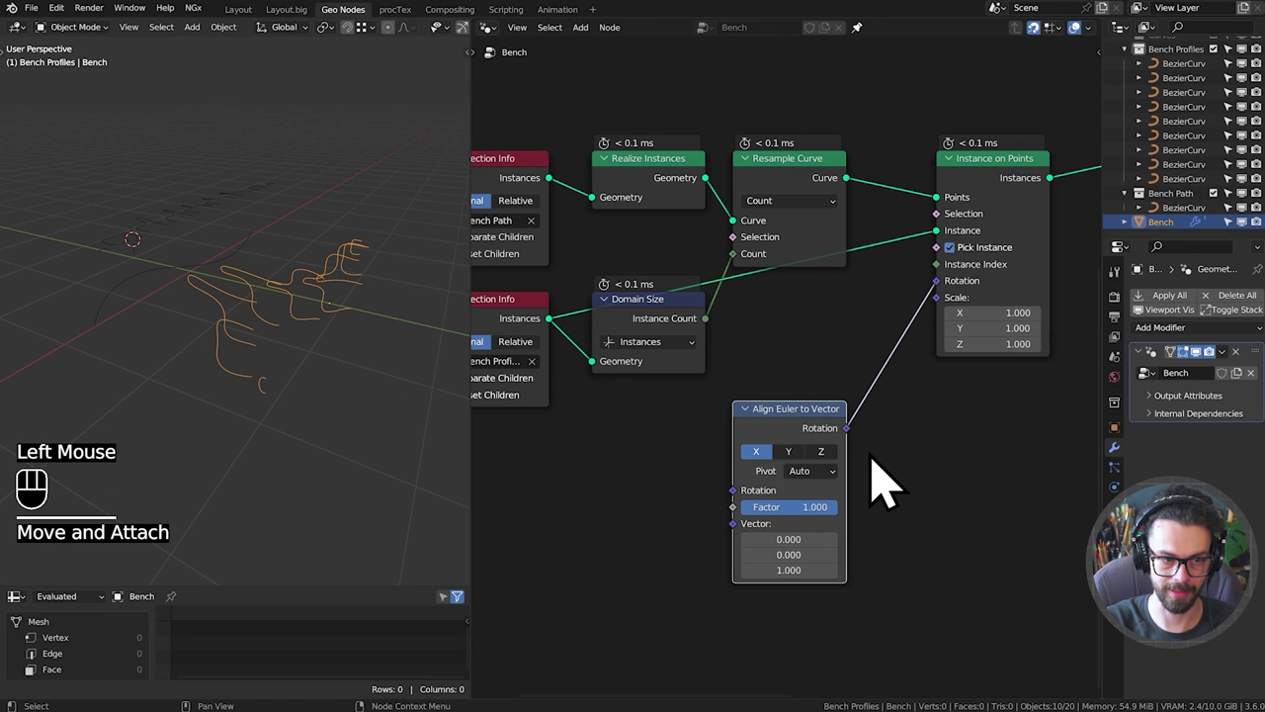
Add a Curve Tangent node feeding the Align Euler to Vector vector input.
middle_click(891, 482)
drag(823, 507, 943, 543)
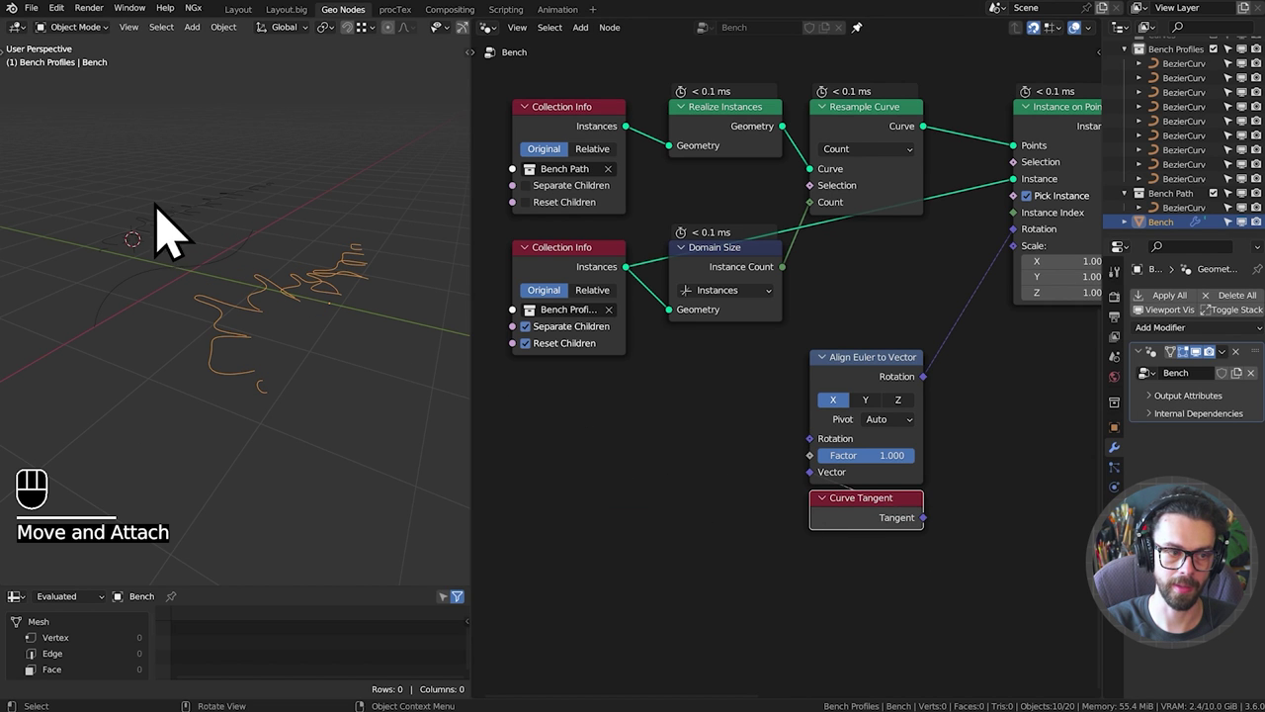
drag(189, 251, 228, 290)
middle_click(231, 313)
scroll(up, 3)
drag(223, 320, 353, 306)
middle_click(344, 303)
Set the Align Euler to Vector node to align its Z axis with the tangent.
key(d)
click(360, 288)
key(d)
key(d)
click(346, 236)
key(d)
drag(360, 179, 346, 247)
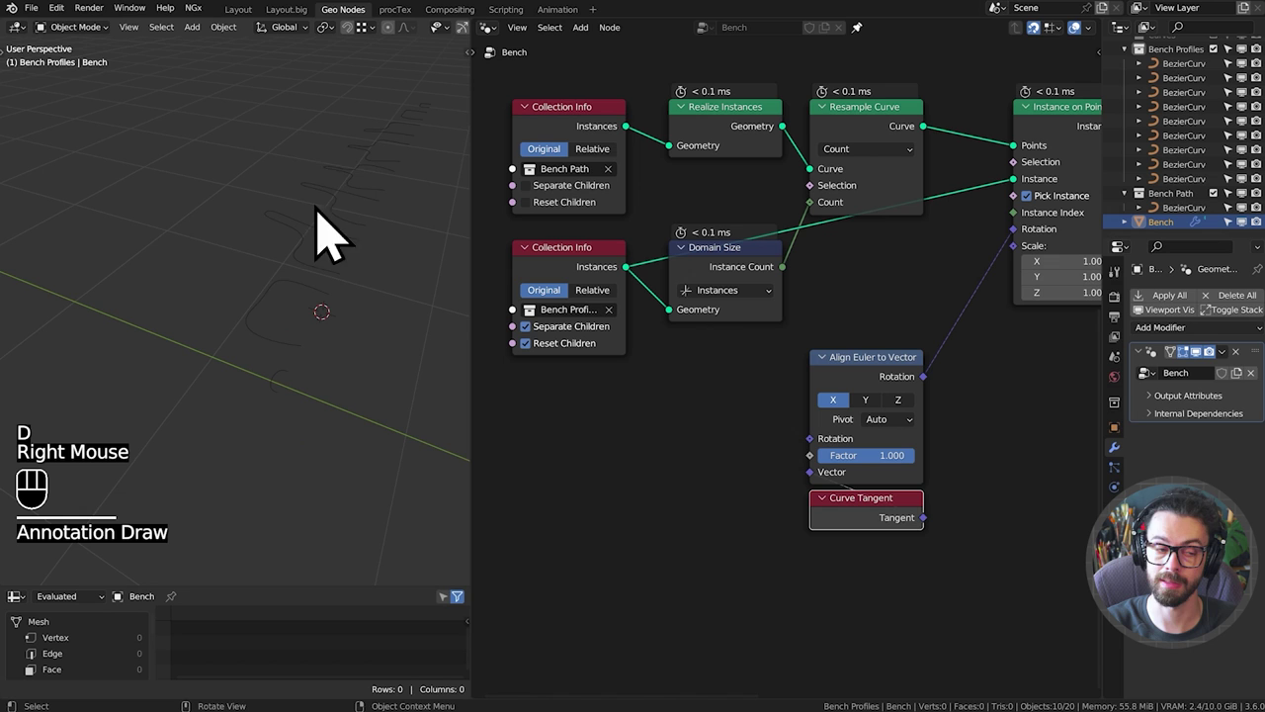
scroll(down, 3)
drag(352, 283, 254, 240)
middle_click(266, 258)
scroll(up, 3)
click(954, 436)
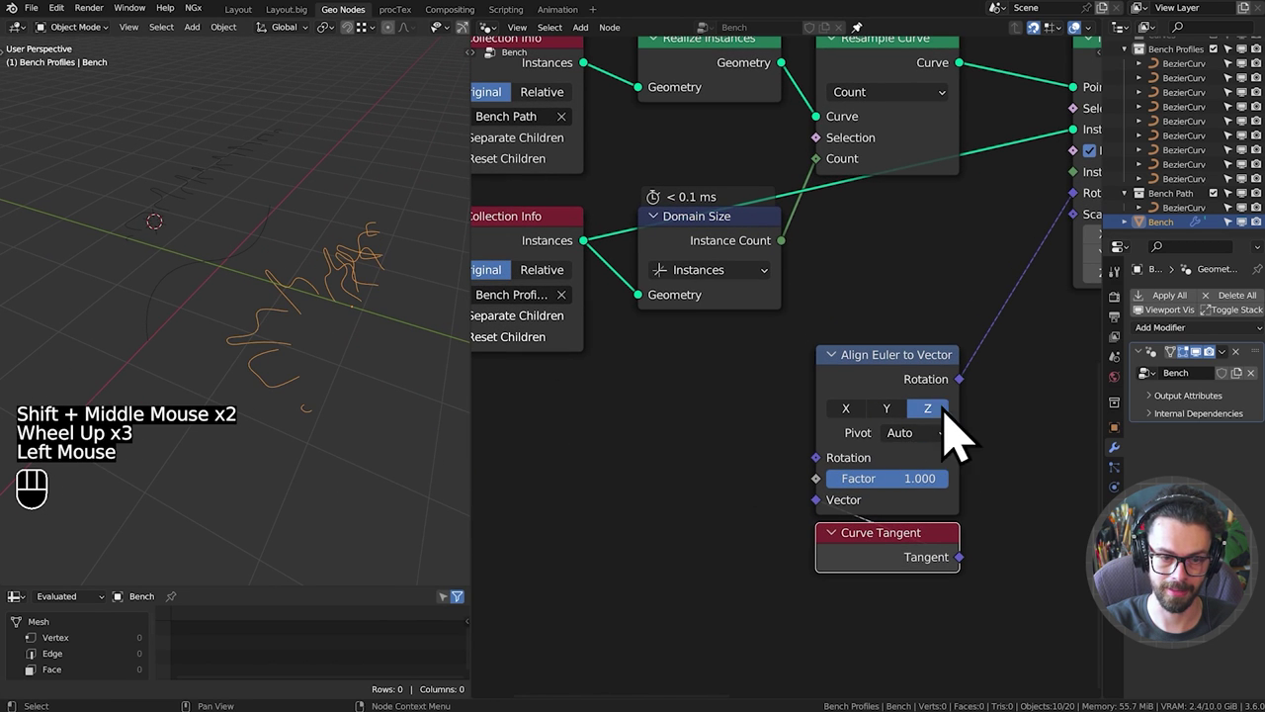
drag(309, 384, 285, 402)
drag(287, 405, 299, 363)
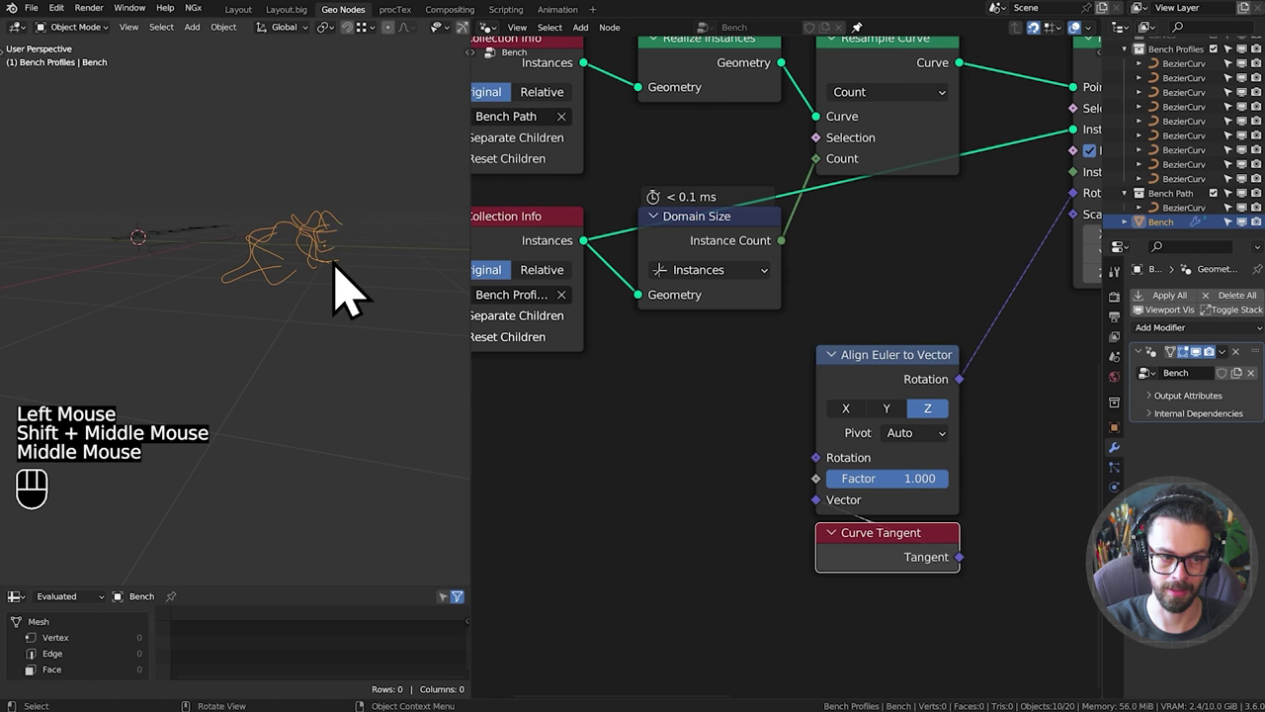
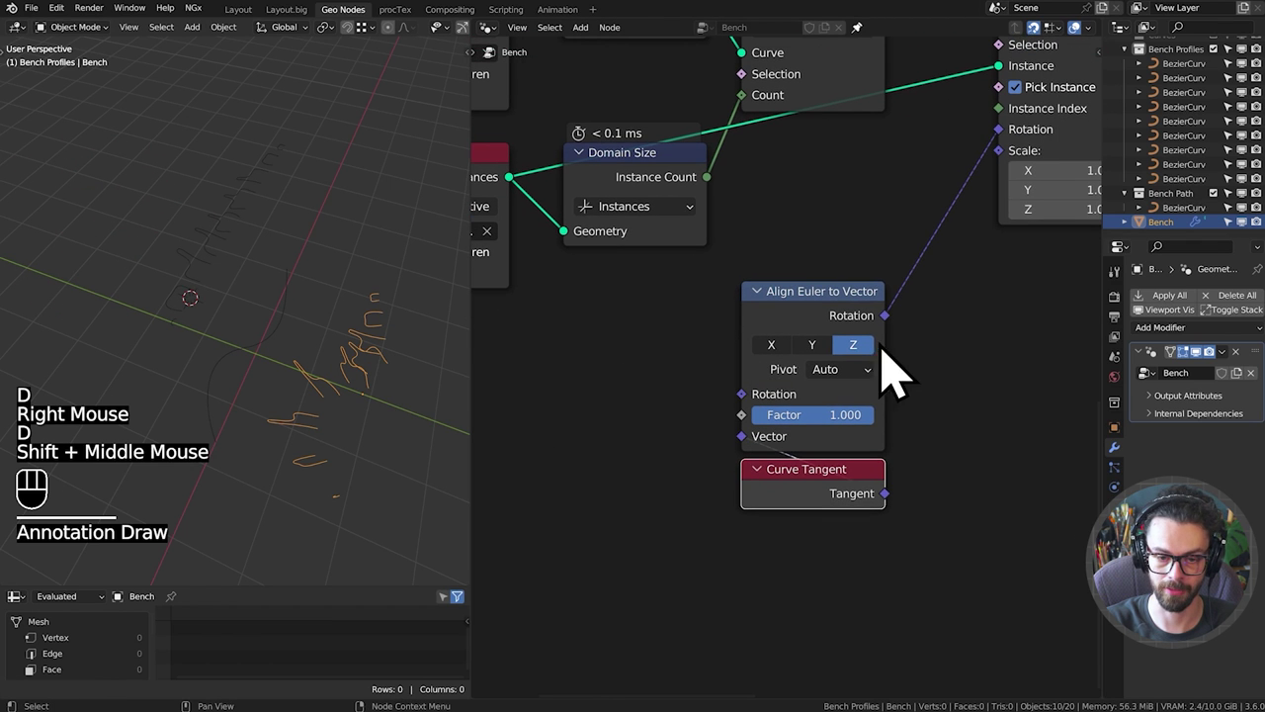
Duplicate the Align Euler to Vector node and place the copy beside it.
drag(940, 306, 813, 400)
scroll(down, 3)
click(747, 414)
key(shift+d)
key(g)
middle_click(873, 432)
scroll(up, 3)
middle_click(906, 375)
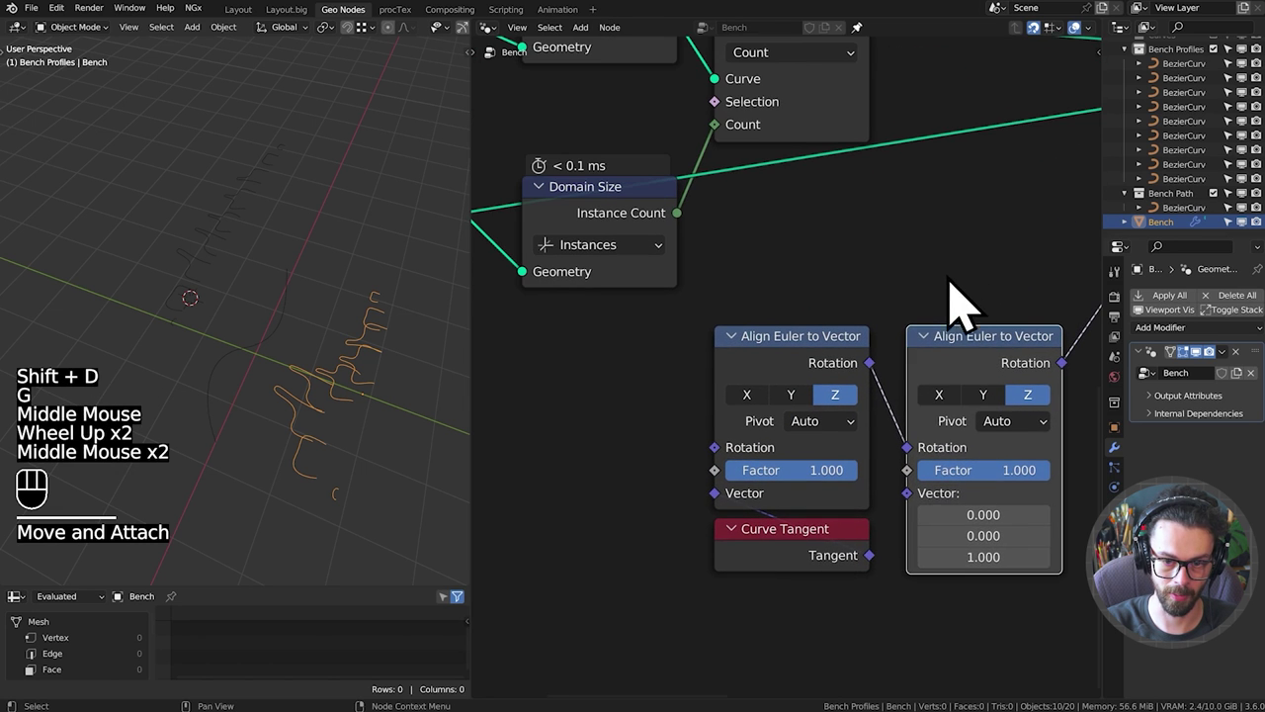
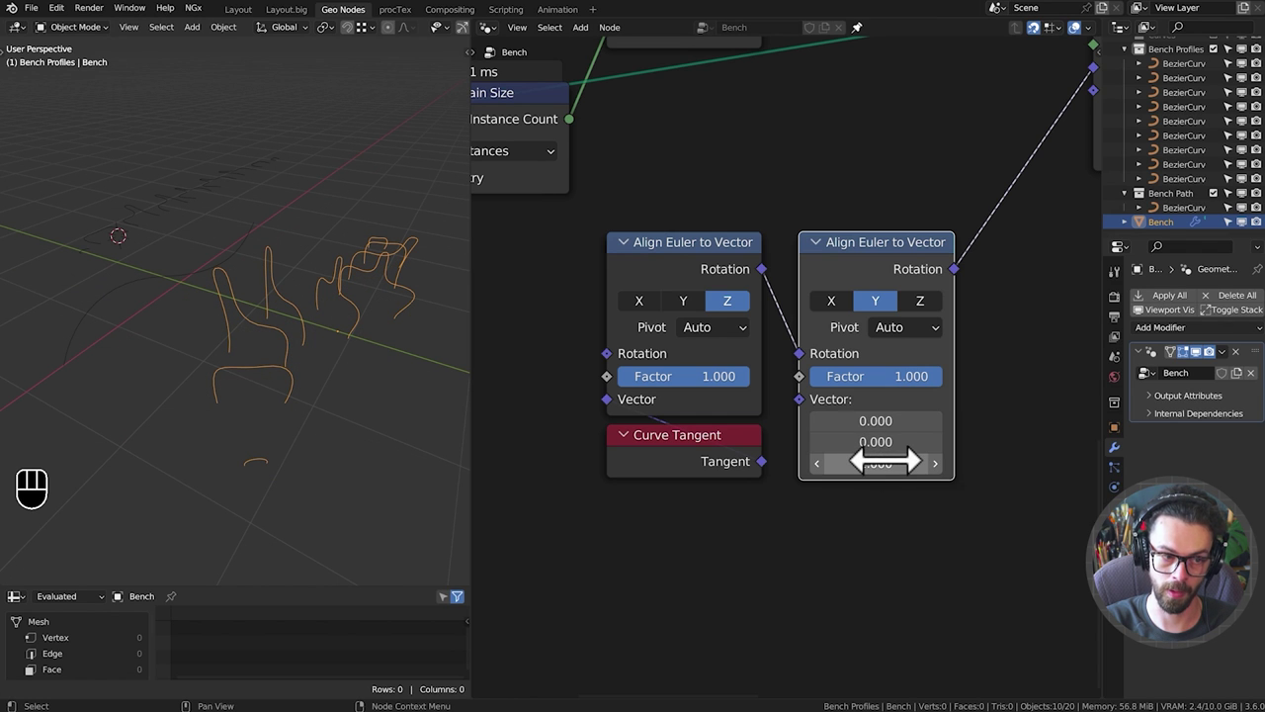
Set the copied alignment to the Y axis with vector 0,0,1.
drag(416, 369, 381, 392)
drag(370, 411, 408, 331)
middle_click(410, 327)
middle_click(400, 342)
drag(384, 372, 360, 402)
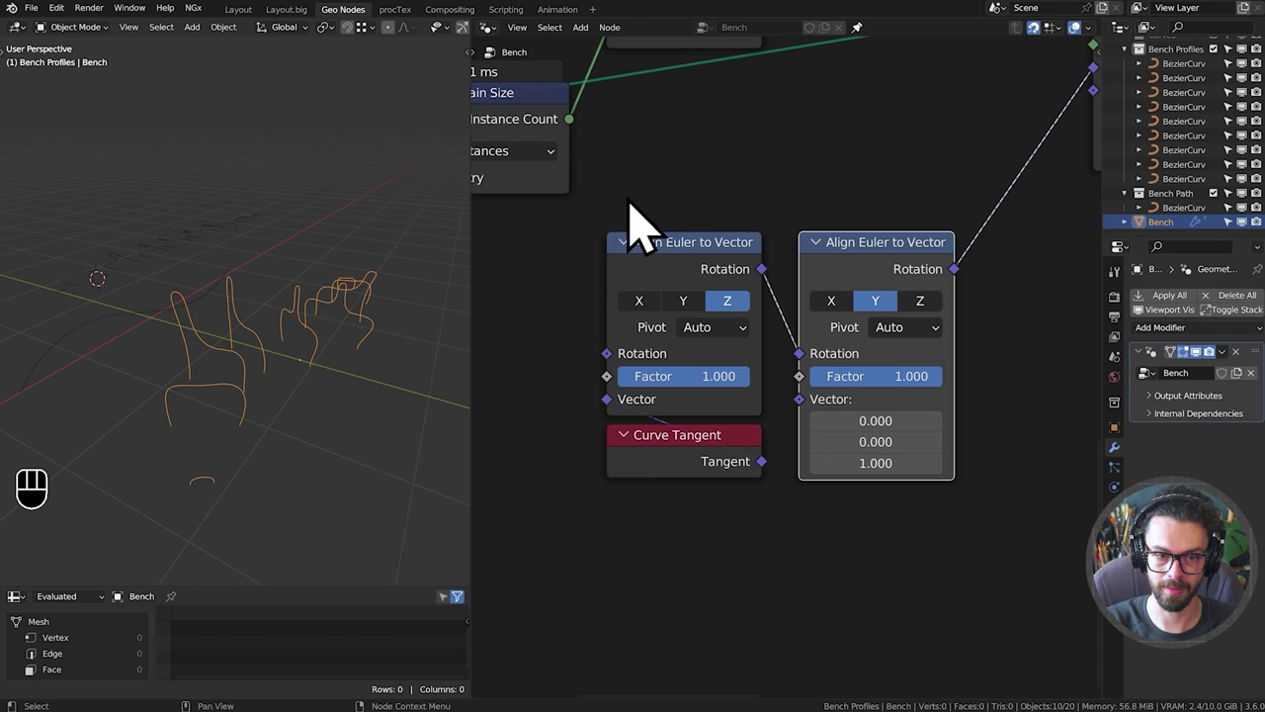
scroll(down, 3)
middle_click(807, 348)
Chain the Y alignment into the Z alignment and route the result to instance Rotation.
click(863, 300)
drag(899, 368, 938, 374)
click(917, 309)
drag(651, 325, 708, 394)
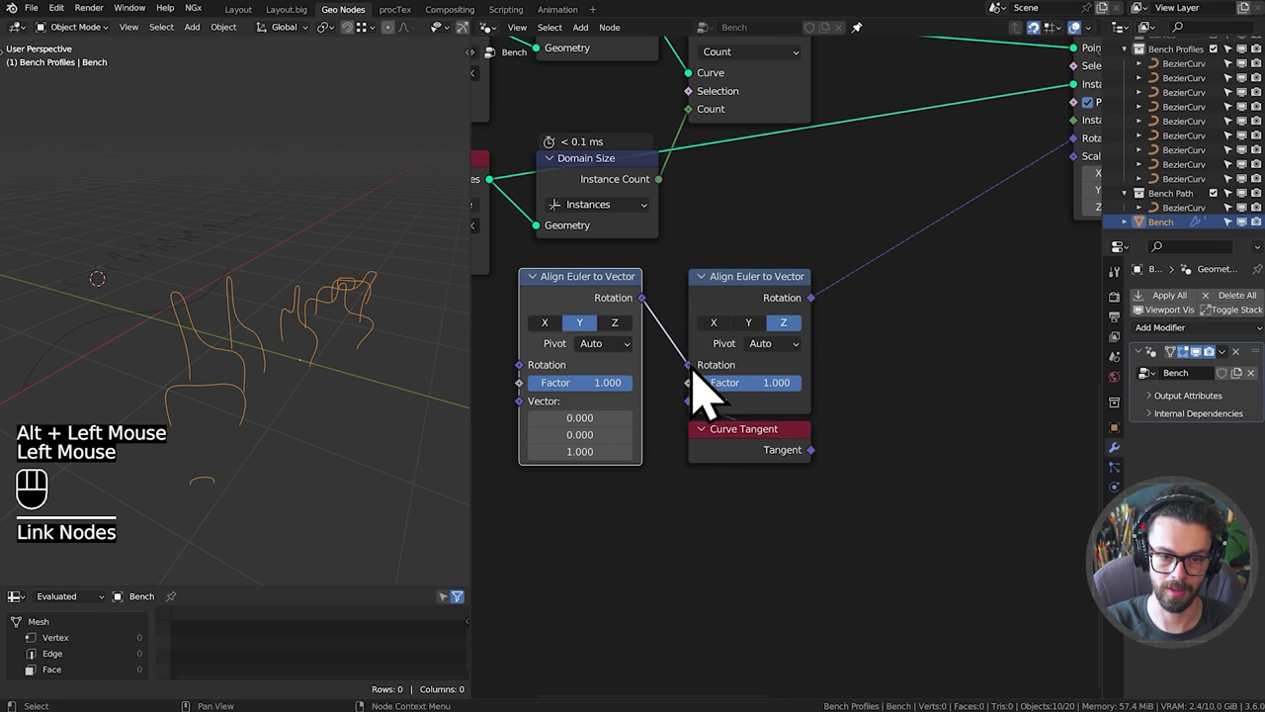
drag(825, 546, 566, 297)
key(g)
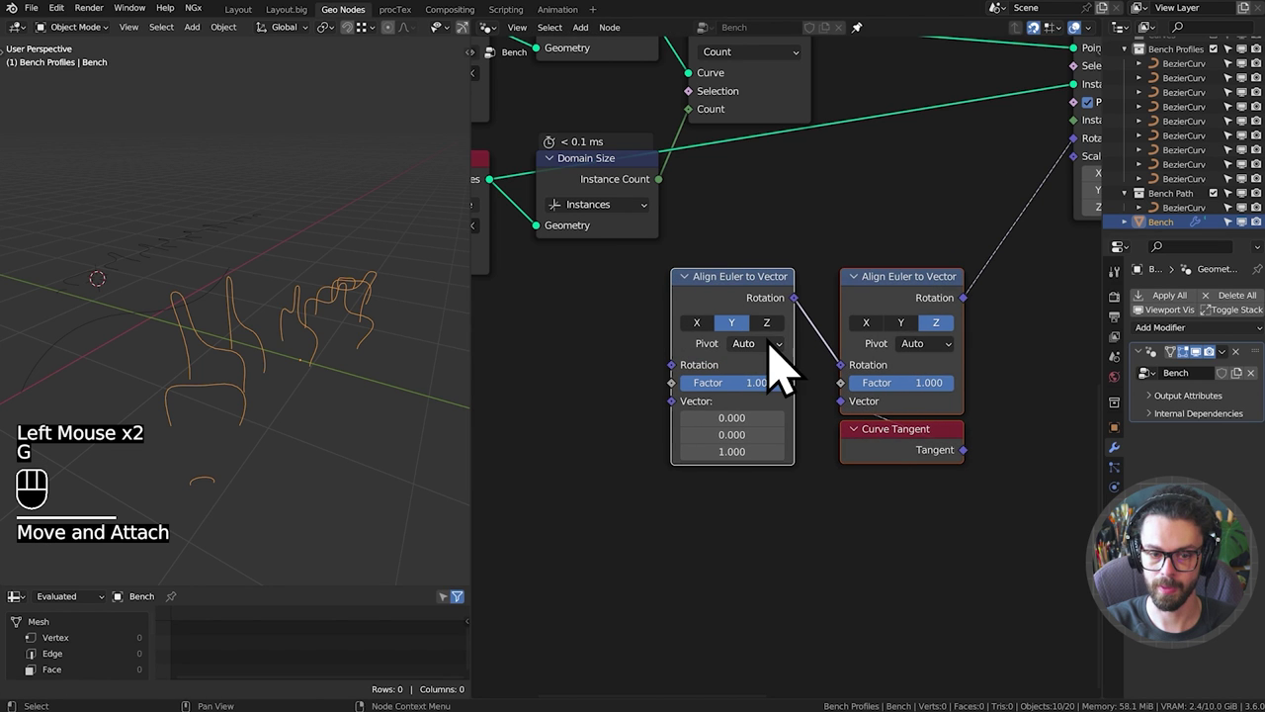
scroll(up, 3)
middle_click(783, 360)
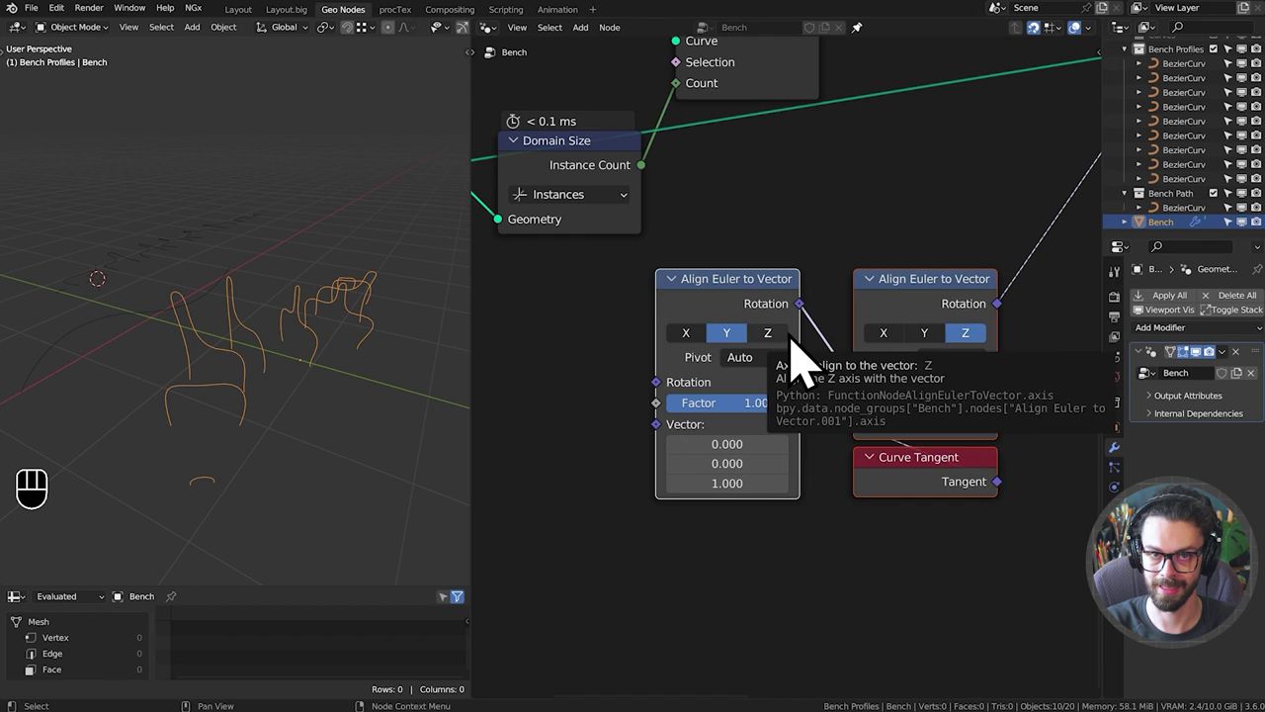
drag(849, 342, 811, 368)
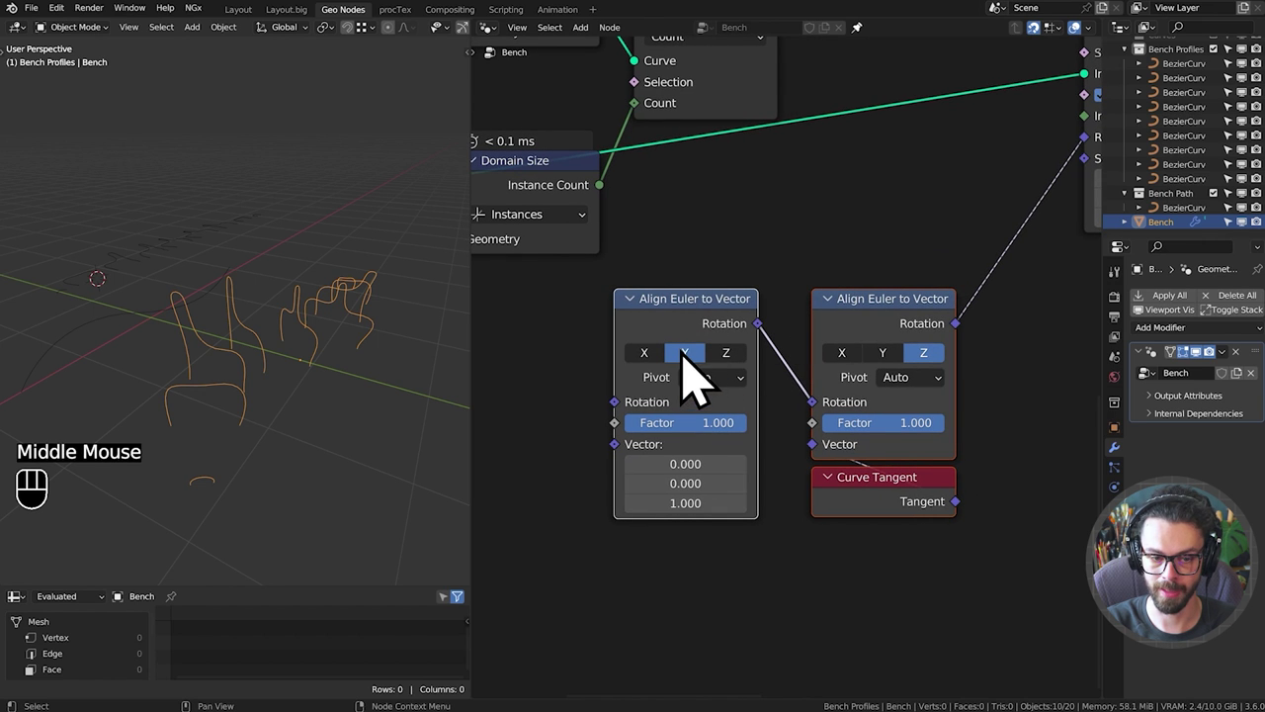
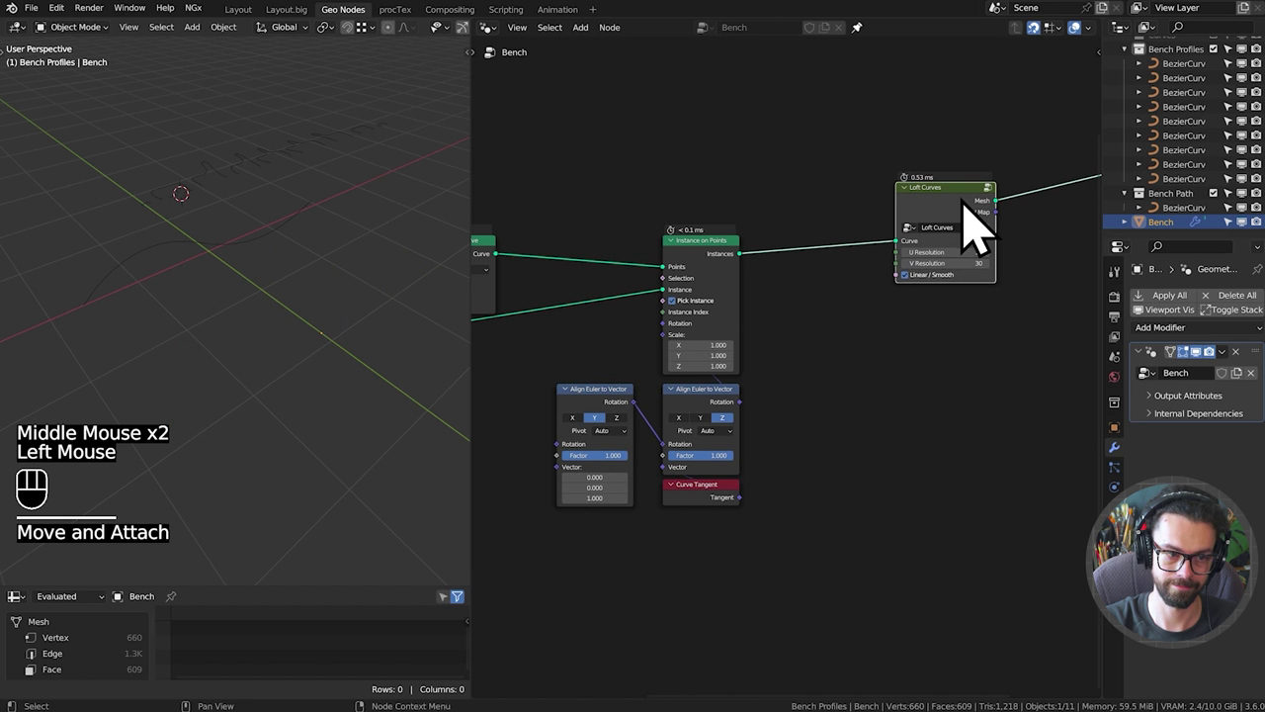
Insert a Realize Instances node between the instances and Loft Curves.
middle_click(976, 235)
key(g)
middle_click(786, 313)
scroll(up, 3)
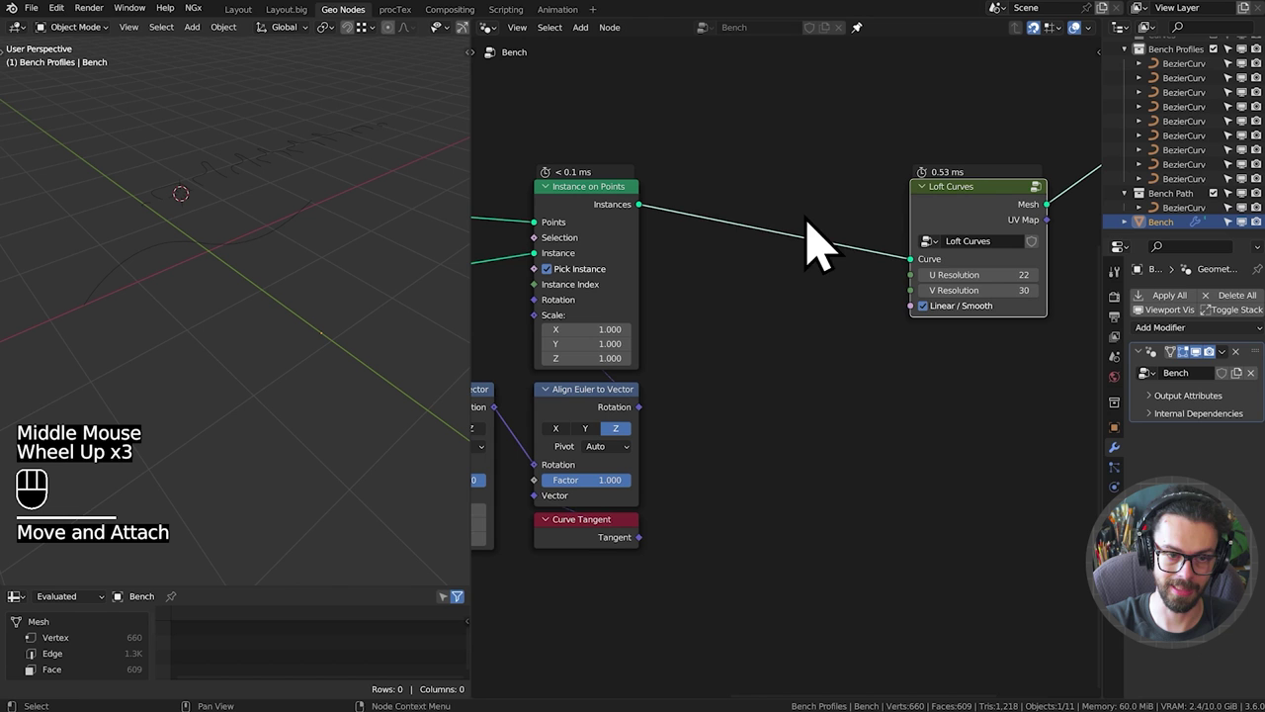
key(shift+a)
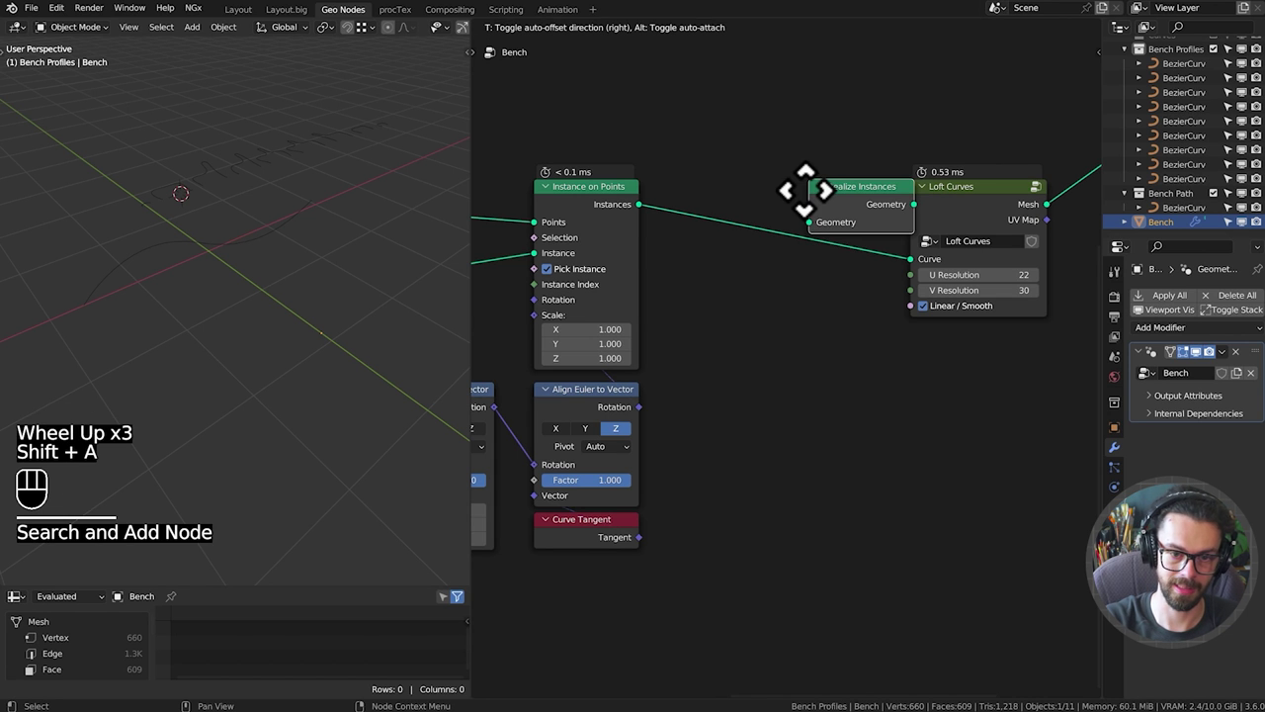
key(g)
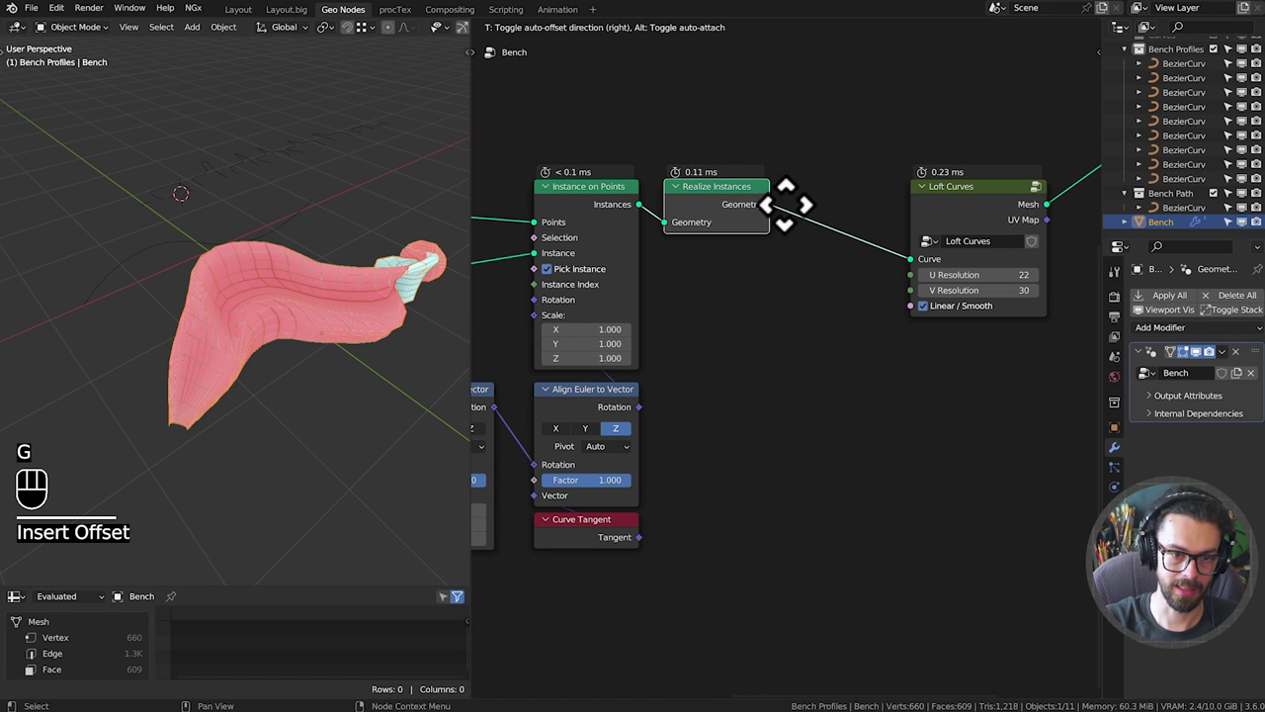
drag(379, 299, 335, 312)
drag(374, 289, 345, 342)
drag(357, 329, 328, 352)
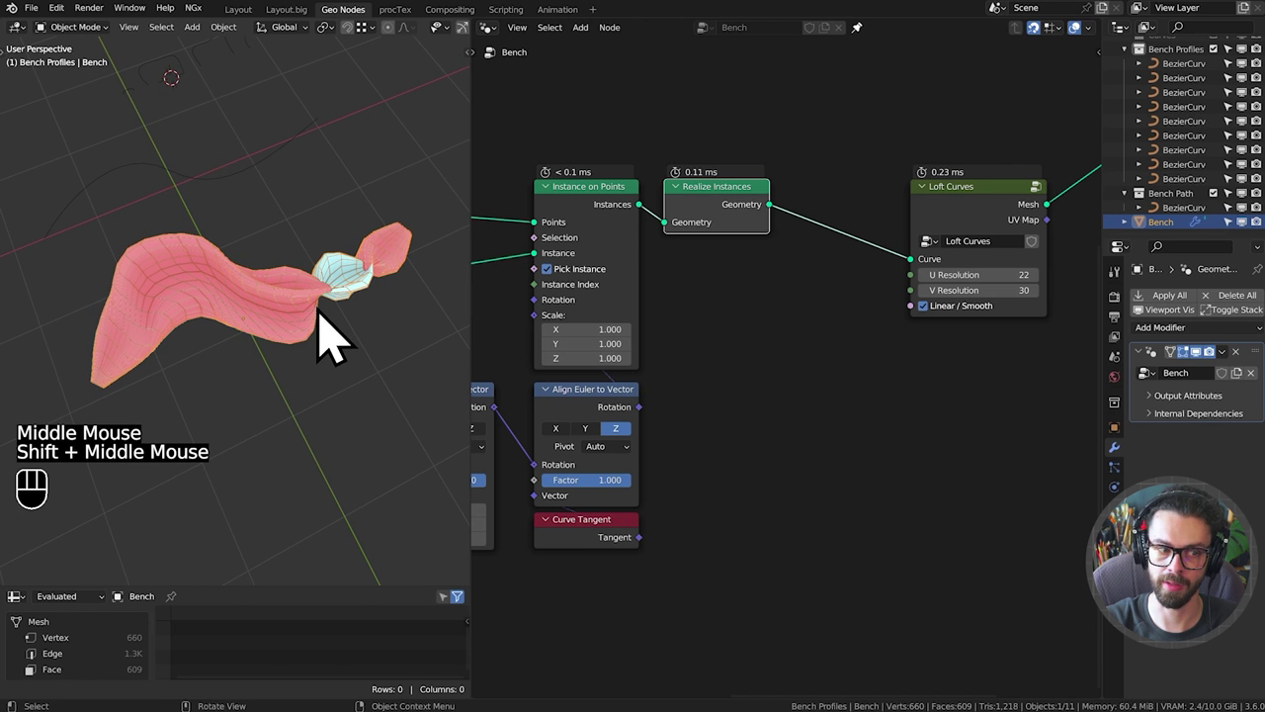
Orbit the viewport to inspect the lofted bench surface.
drag(335, 336, 267, 330)
scroll(up, 3)
drag(293, 311, 252, 333)
key(d)
drag(329, 308, 256, 327)
key(d)
key(d)
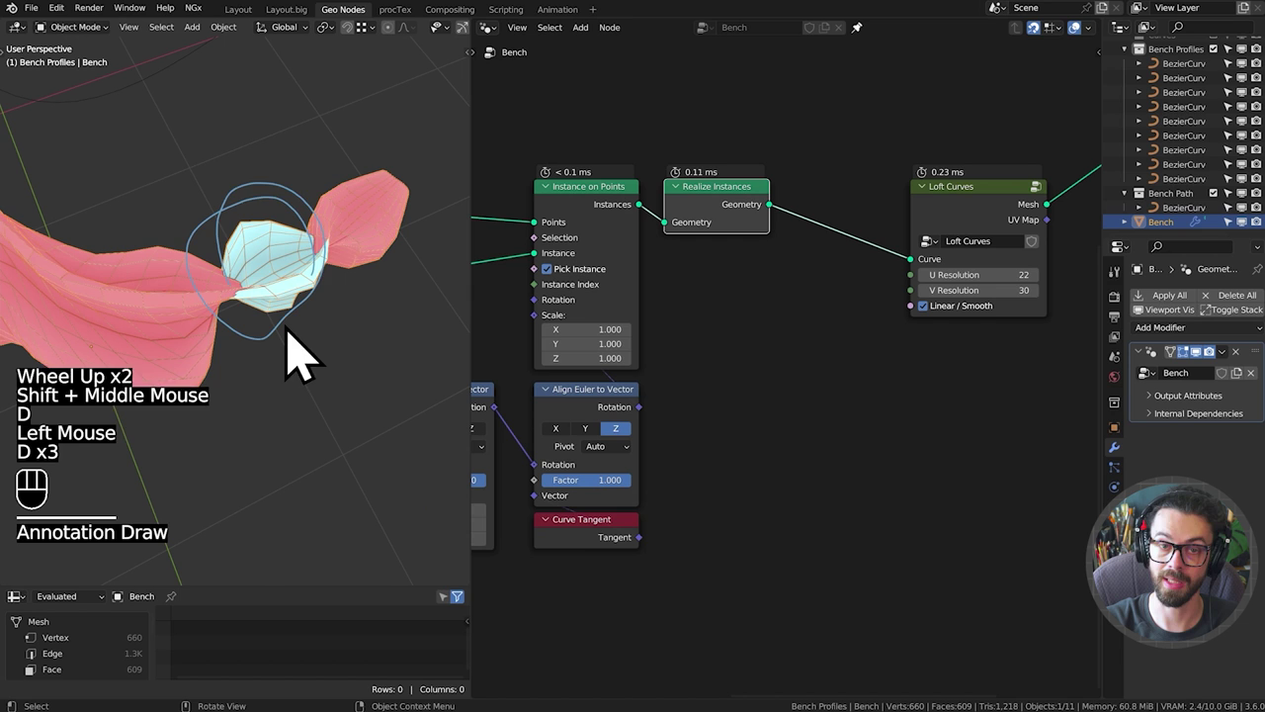
key(d)
Feed instance Scale from a Vector Switch between -1,1,1 and 1,1,1 driven by a boolean Random Value.
right_click(309, 212)
drag(236, 321, 280, 273)
scroll(down, 3)
drag(229, 354, 319, 327)
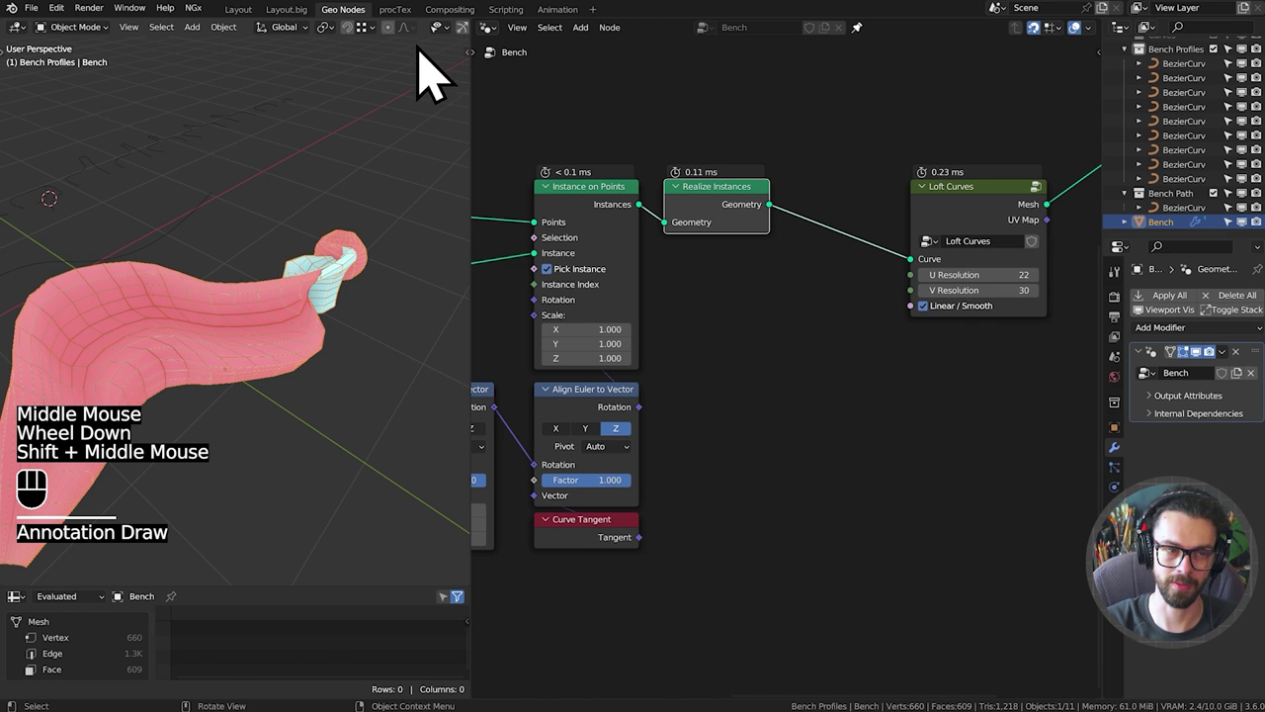
scroll(down, 3)
scroll(up, 3)
drag(443, 56, 369, 327)
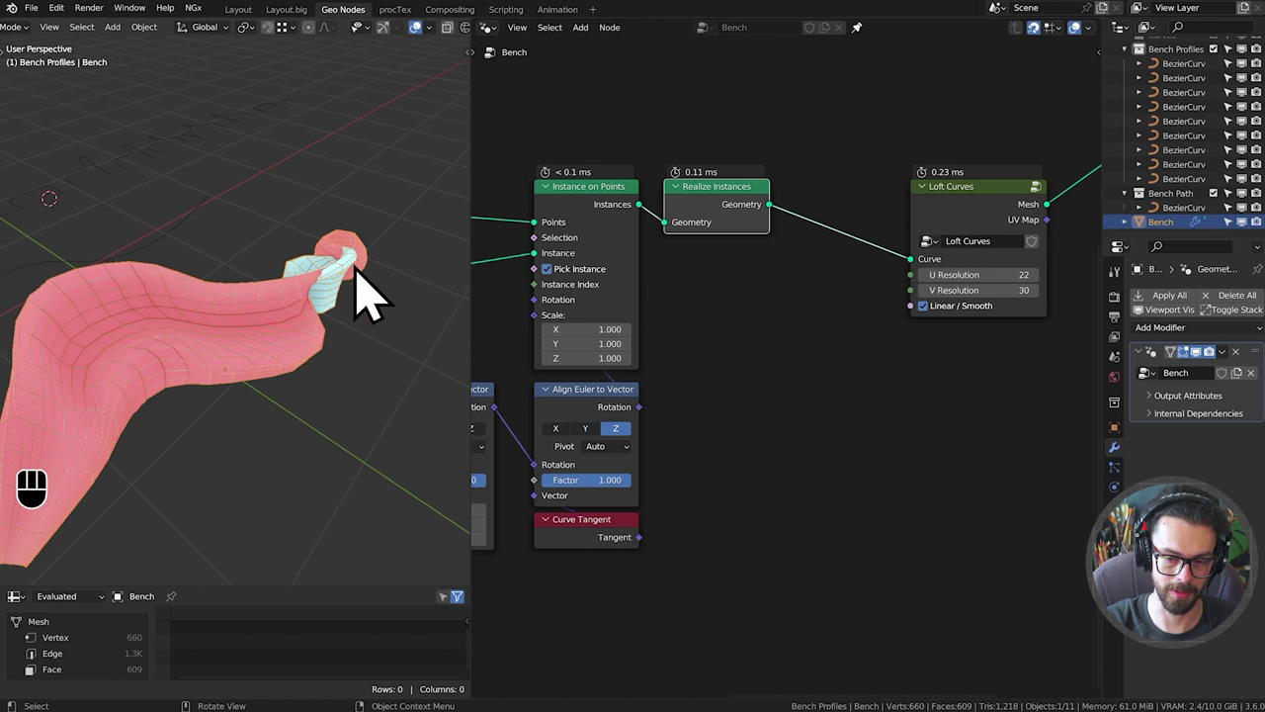
drag(368, 290, 313, 330)
middle_click(319, 333)
middle_click(336, 286)
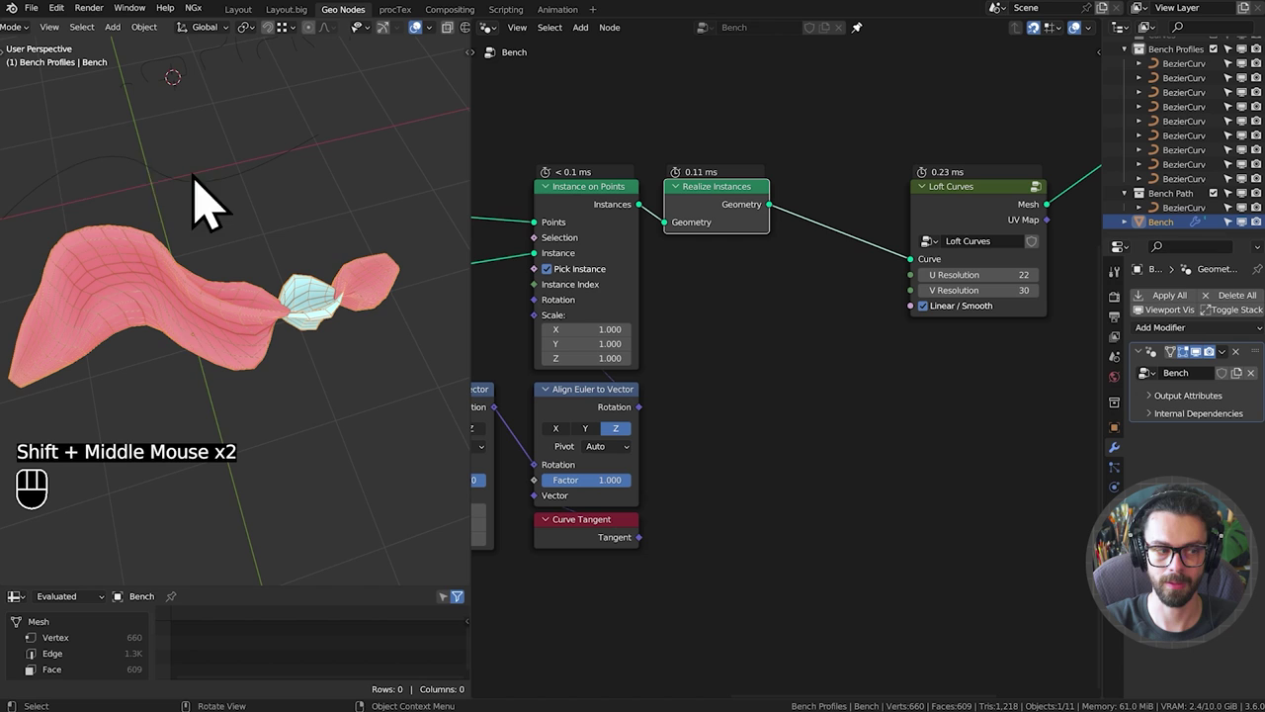
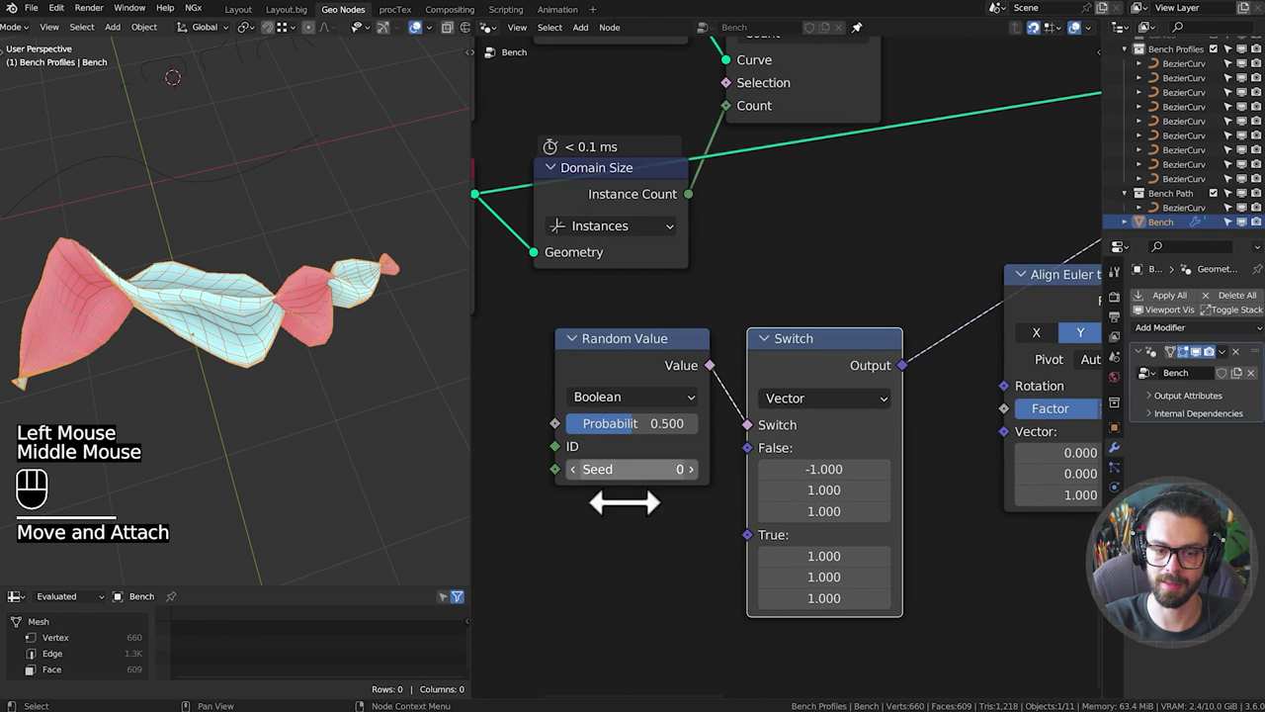
Zoom out of the Random Value/Switch area and pan across the tree.
drag(721, 540, 766, 484)
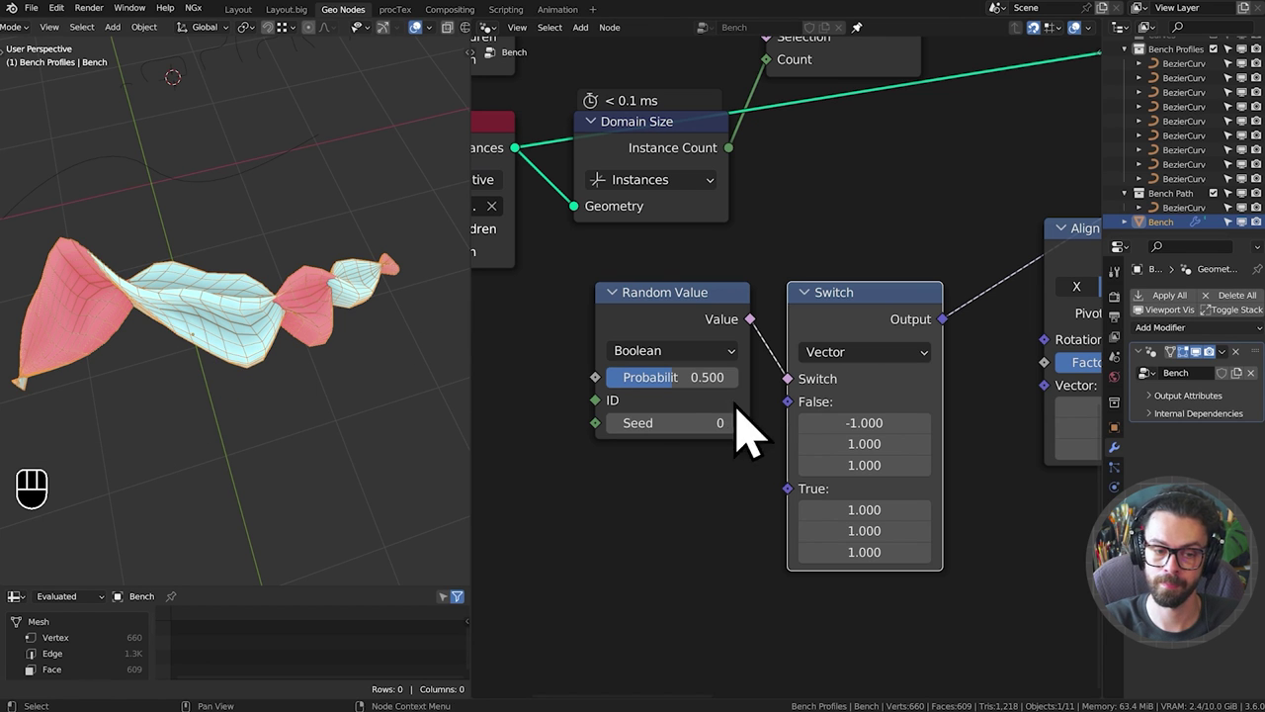
click(671, 526)
key(x)
scroll(down, 3)
drag(864, 380, 705, 418)
drag(765, 394, 666, 431)
Connect a Viewer to Realize Instances so its 33 points fill the spreadsheet.
middle_click(934, 324)
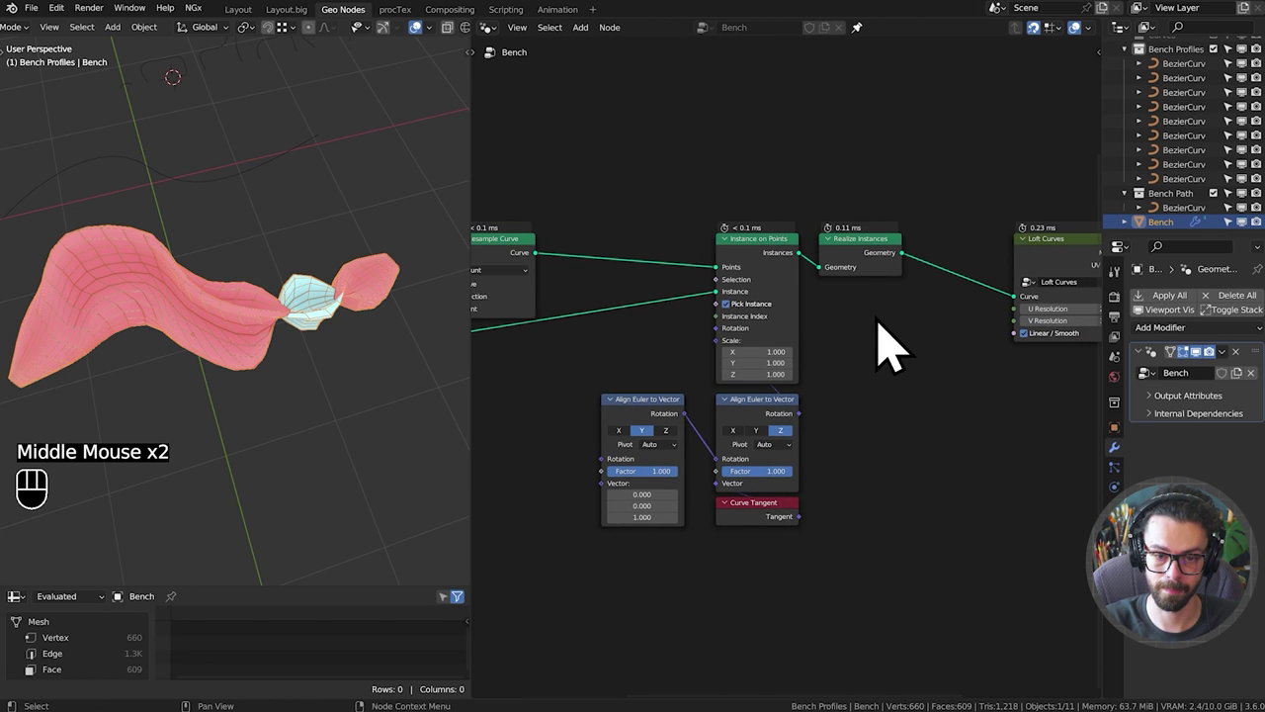
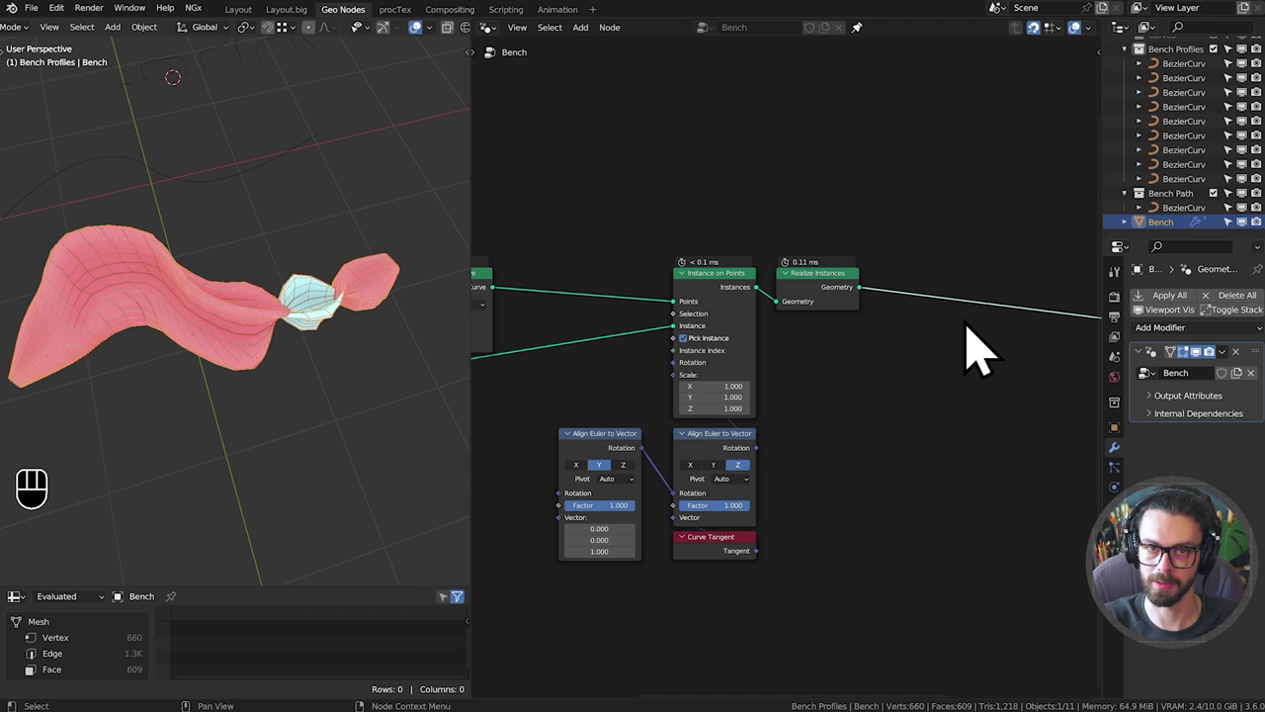
middle_click(948, 329)
middle_click(829, 414)
drag(755, 346, 883, 350)
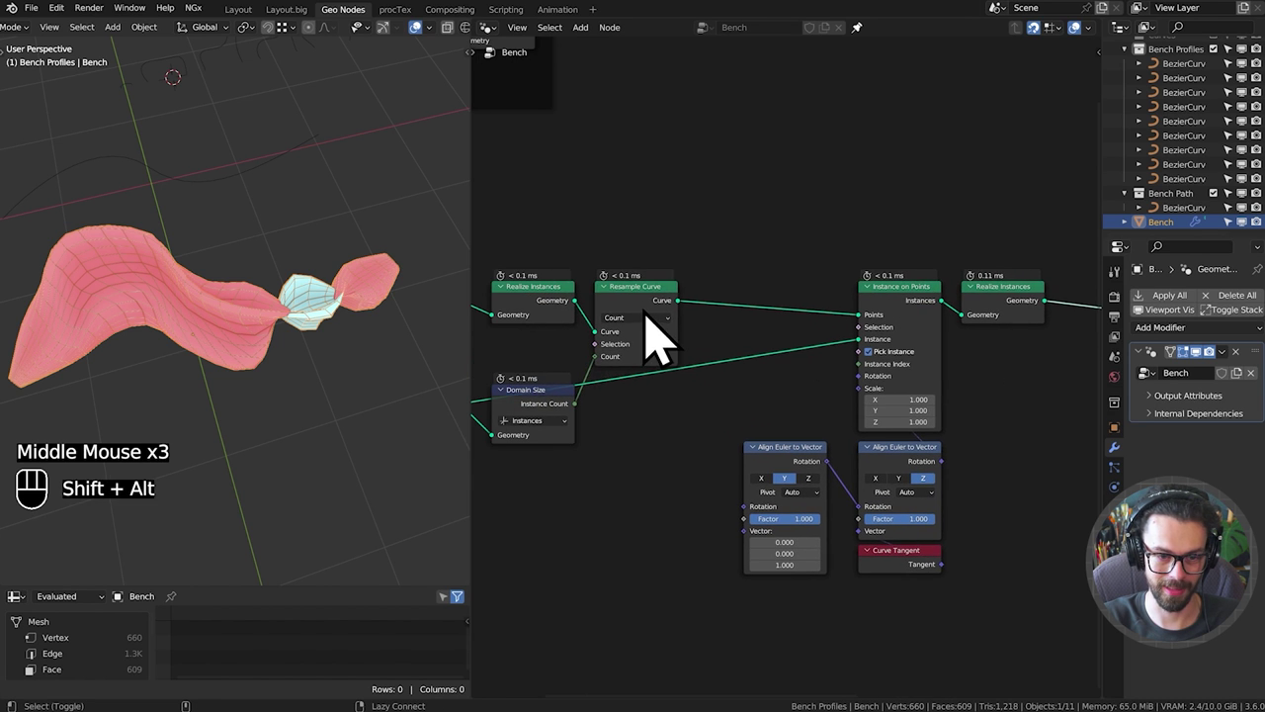
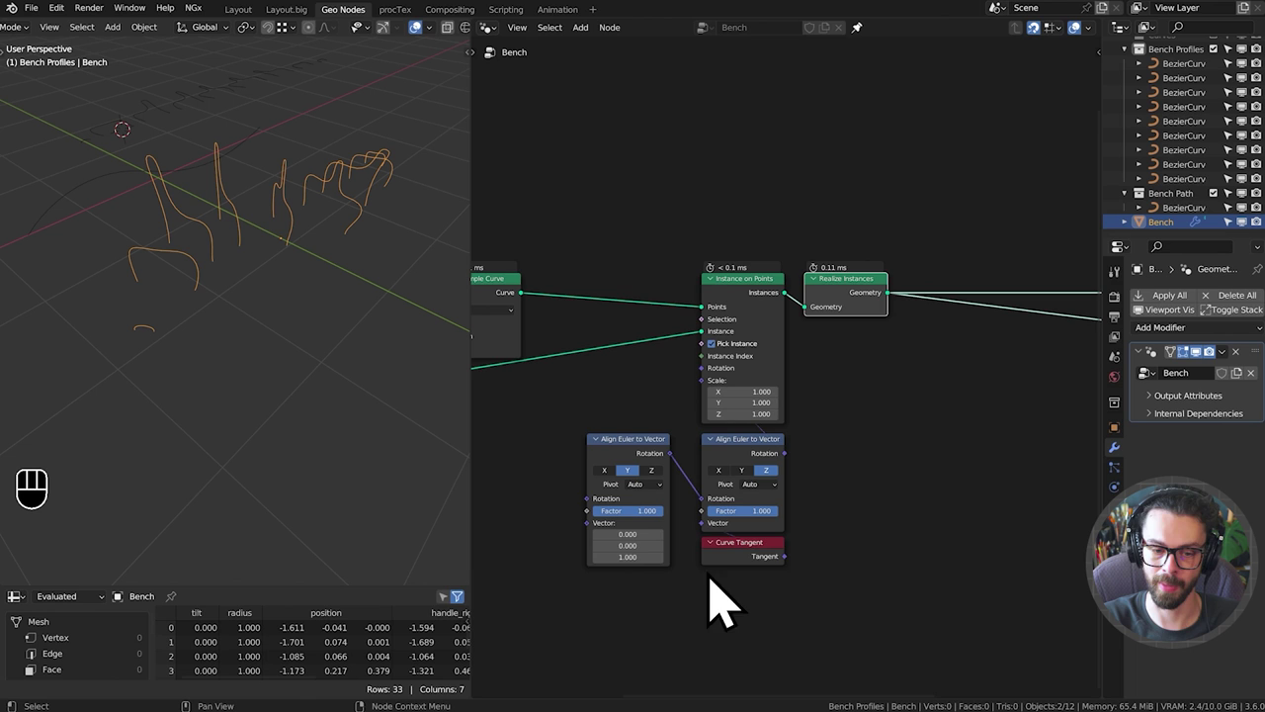
Duplicate Curve Tangent and preview it through the Viewer's Value input.
click(749, 583)
middle_click(762, 556)
key(shift+d)
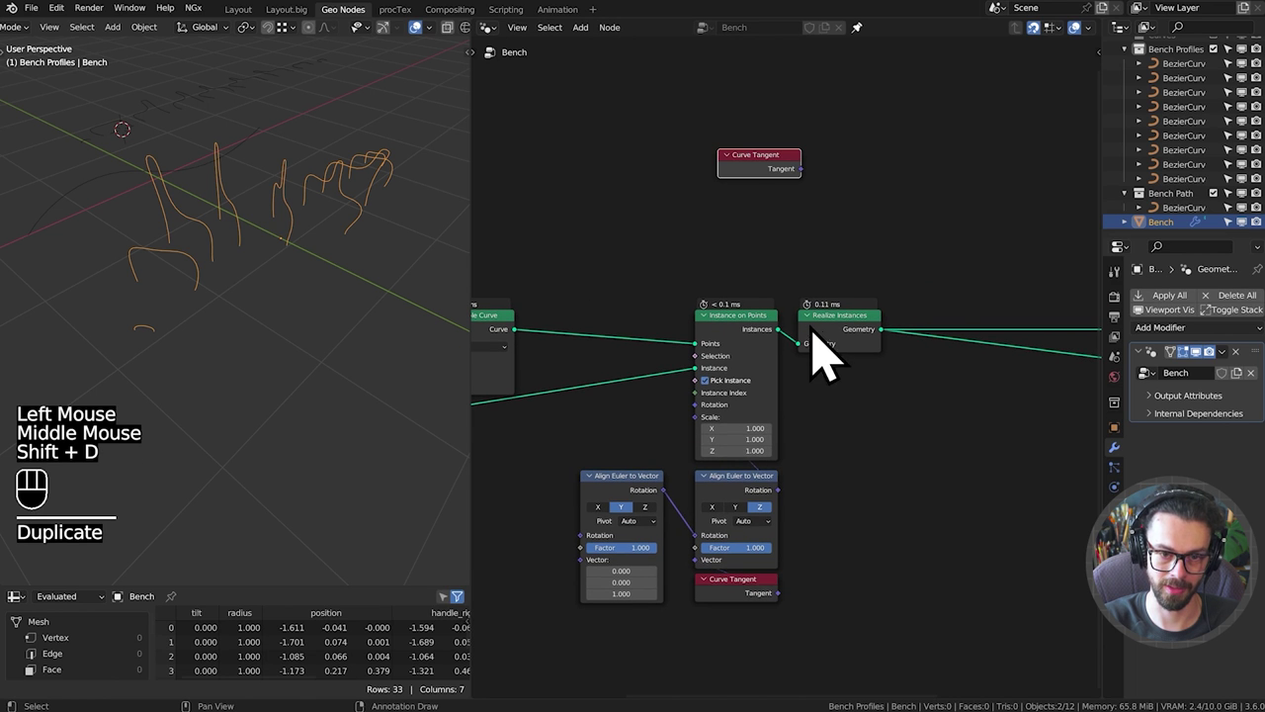
drag(845, 303, 846, 377)
drag(743, 418, 752, 387)
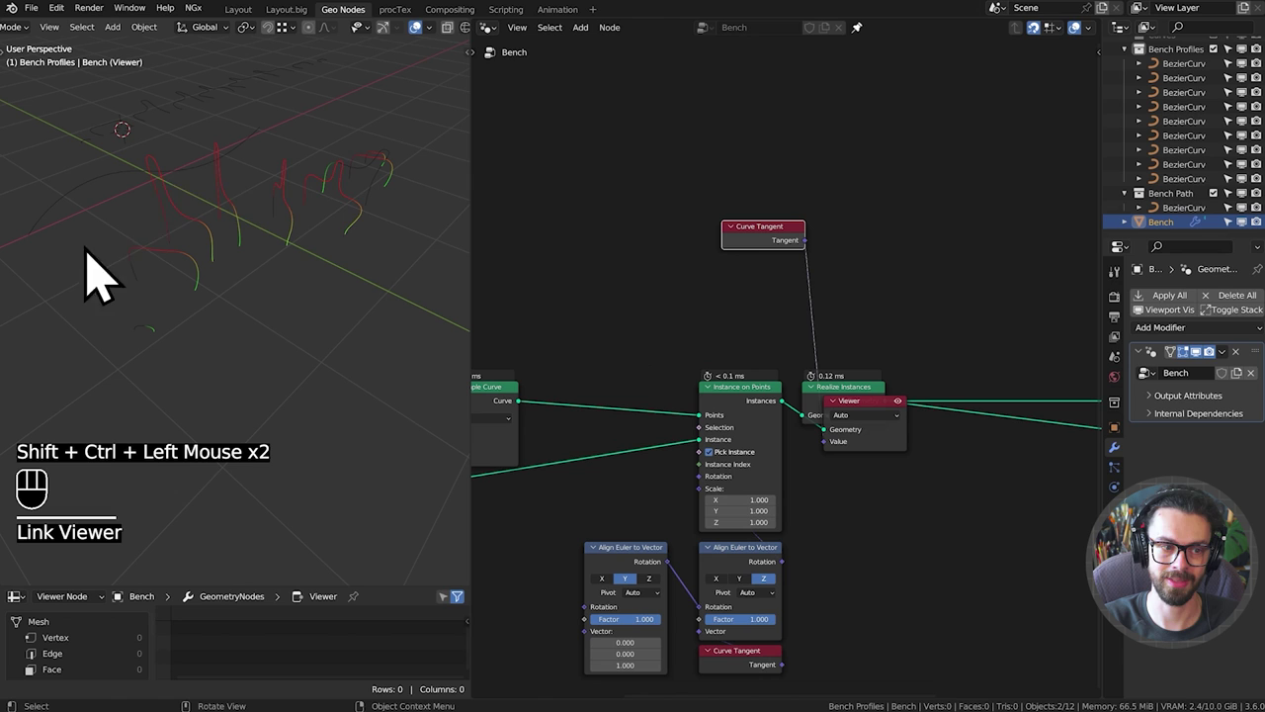
click(874, 431)
Insert a Resample Curve with Count 2 before the Viewer's Geometry beside Realize Instances.
drag(712, 347, 790, 354)
click(600, 427)
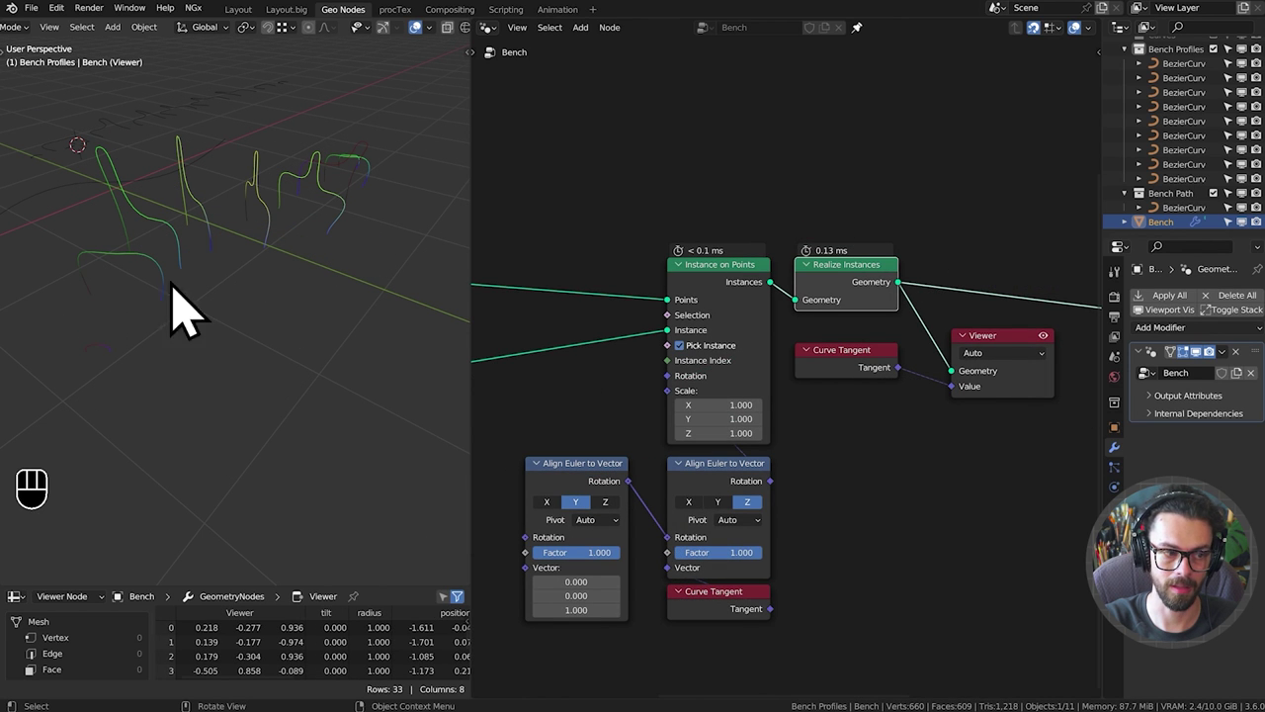
key(d)
click(195, 289)
key(d)
key(d)
click(187, 214)
key(d)
right_click(223, 183)
key(d)
key(d)
click(110, 328)
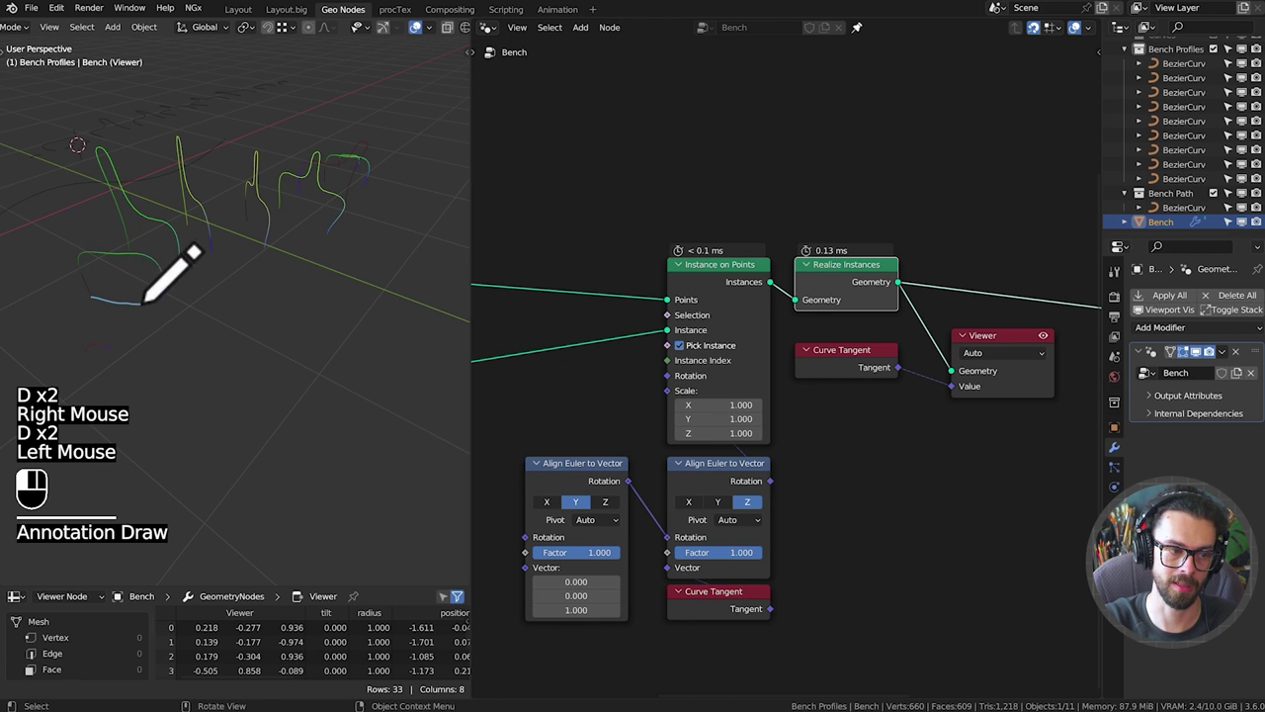
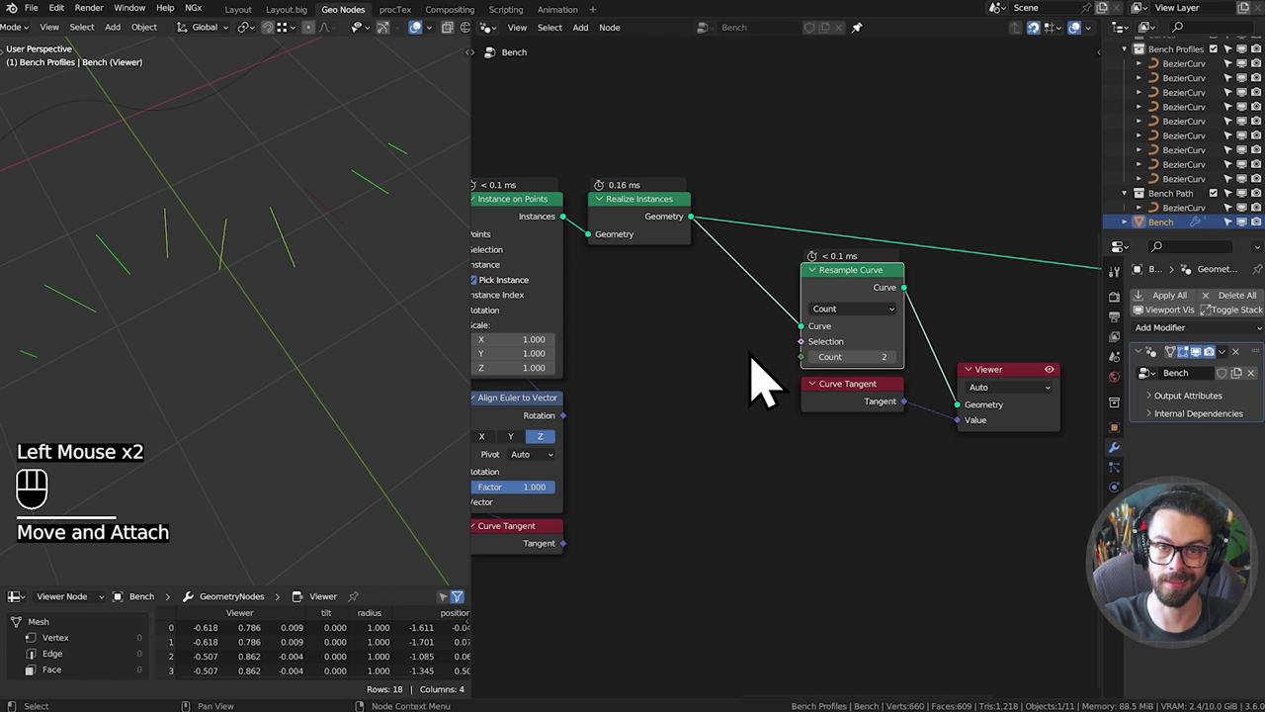
Zoom out in the node editor until the whole profile-sampling node chain is visible.
scroll(down, 3)
drag(301, 320, 331, 314)
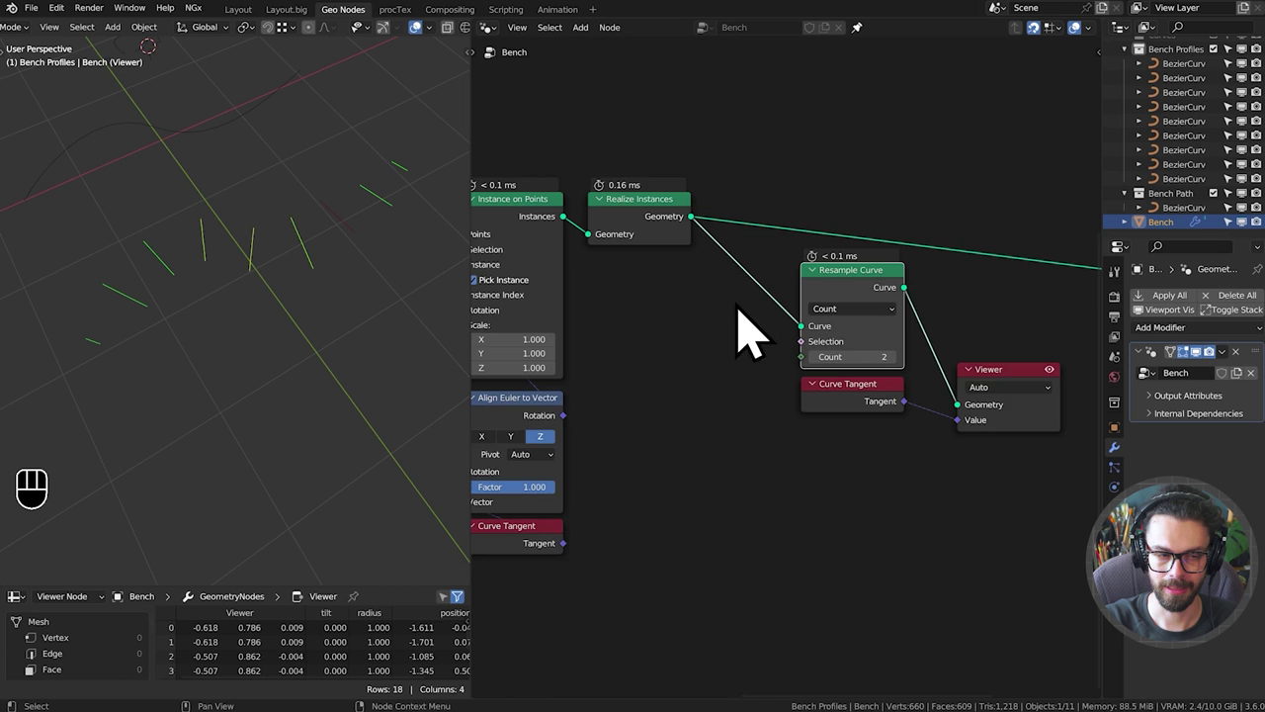
drag(716, 333, 858, 344)
scroll(down, 3)
drag(828, 346, 868, 344)
scroll(down, 3)
click(545, 300)
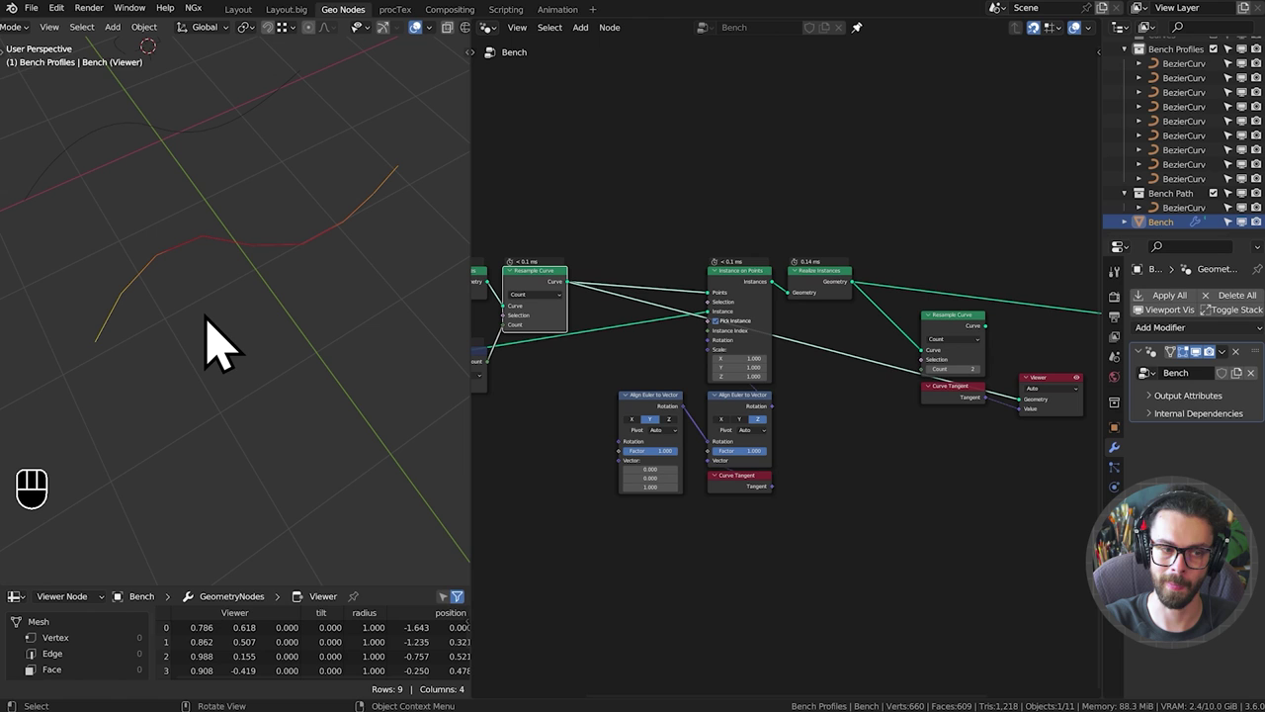
Mark the resampled profile points with annotation strokes (D) to point out their tangents.
middle_click(208, 291)
key(d)
click(160, 332)
key(d)
key(d)
click(180, 261)
key(d)
key(d)
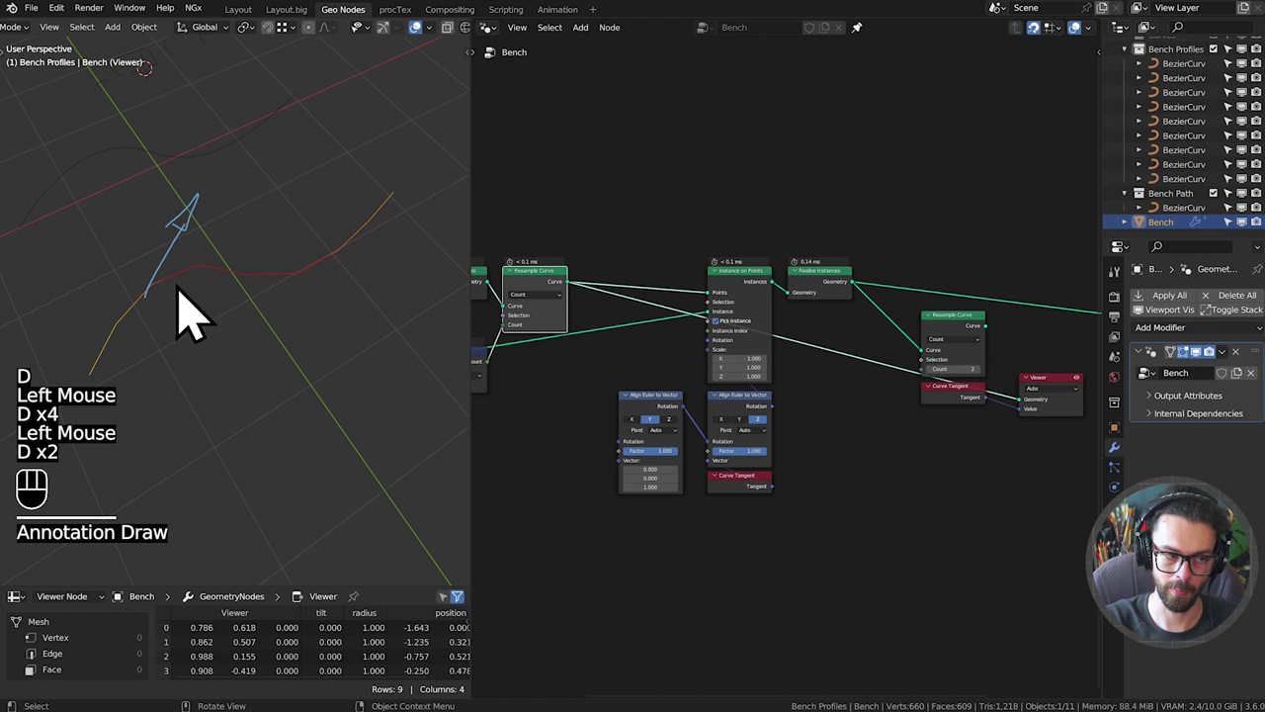
key(d)
click(171, 321)
key(d)
key(d)
click(203, 332)
key(d)
key(d)
click(164, 317)
key(d)
key(d)
click(127, 303)
key(d)
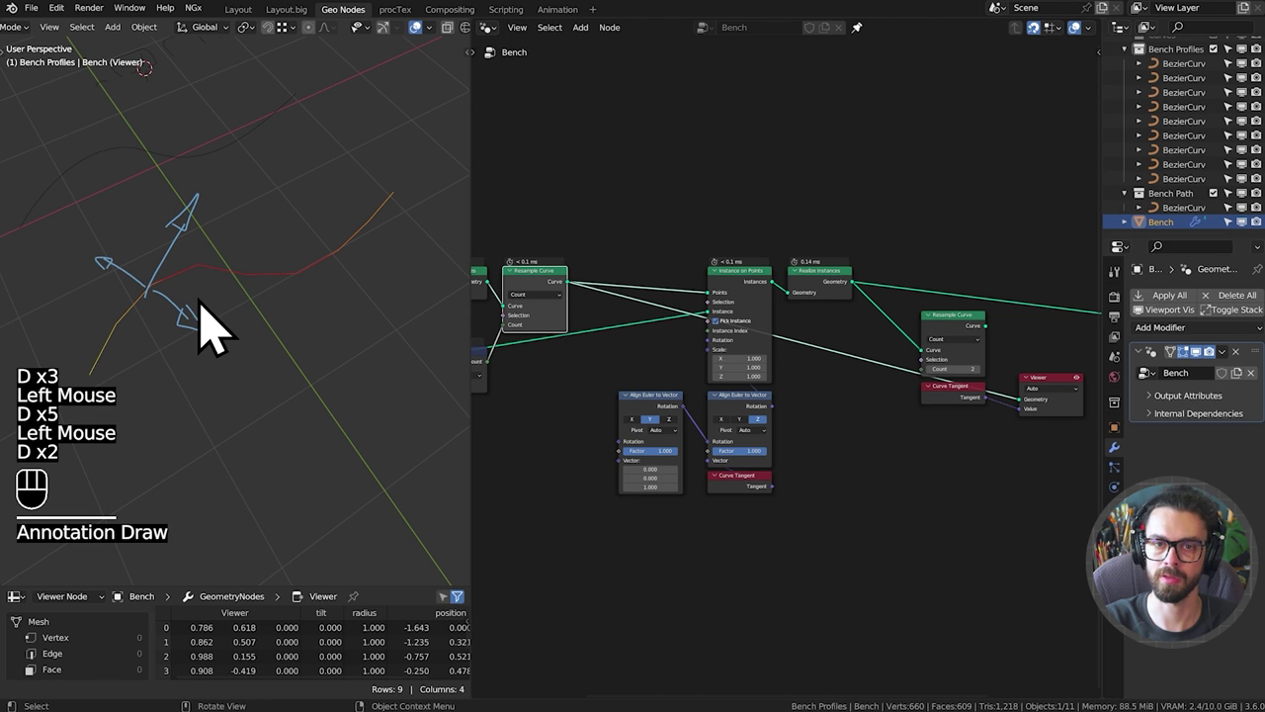
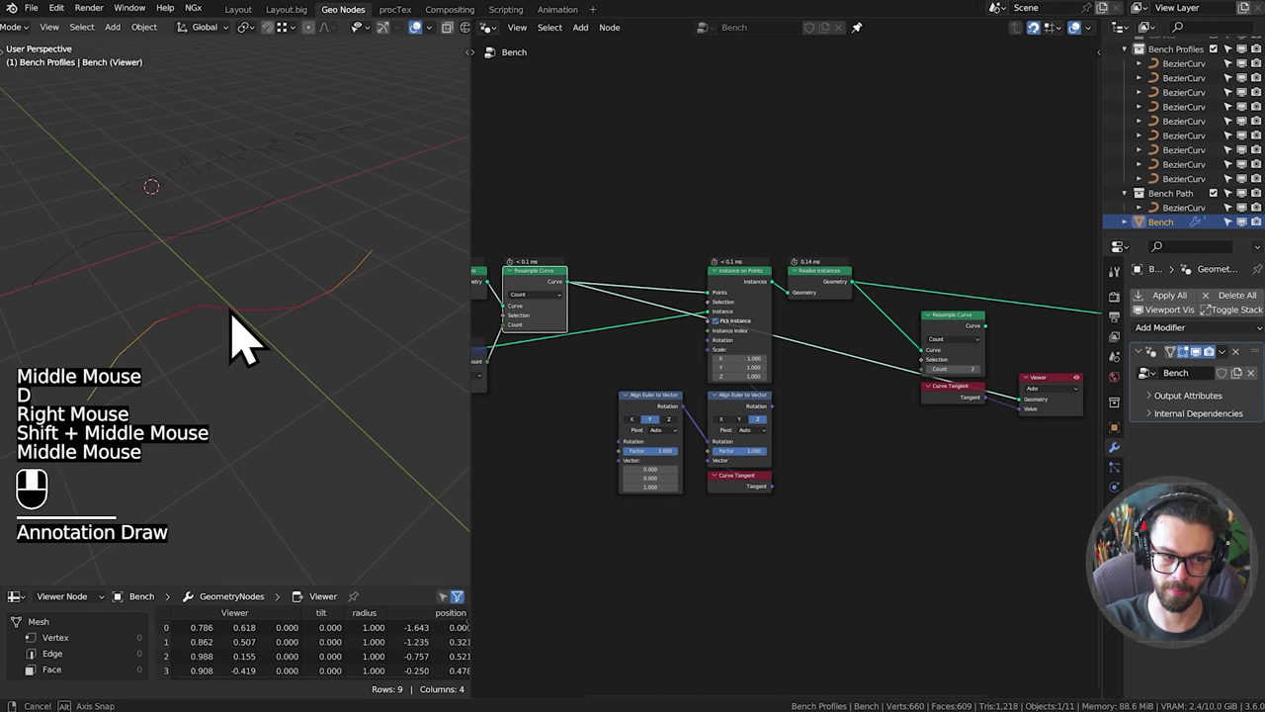
Continue annotating the nine points and their tangent directions across the viewport.
scroll(up, 3)
drag(208, 345, 272, 302)
middle_click(268, 306)
middle_click(222, 290)
key(d)
click(218, 284)
key(d)
key(d)
click(317, 238)
key(d)
drag(301, 279, 296, 305)
middle_click(288, 298)
key(d)
click(216, 328)
key(d)
key(d)
click(190, 207)
key(d)
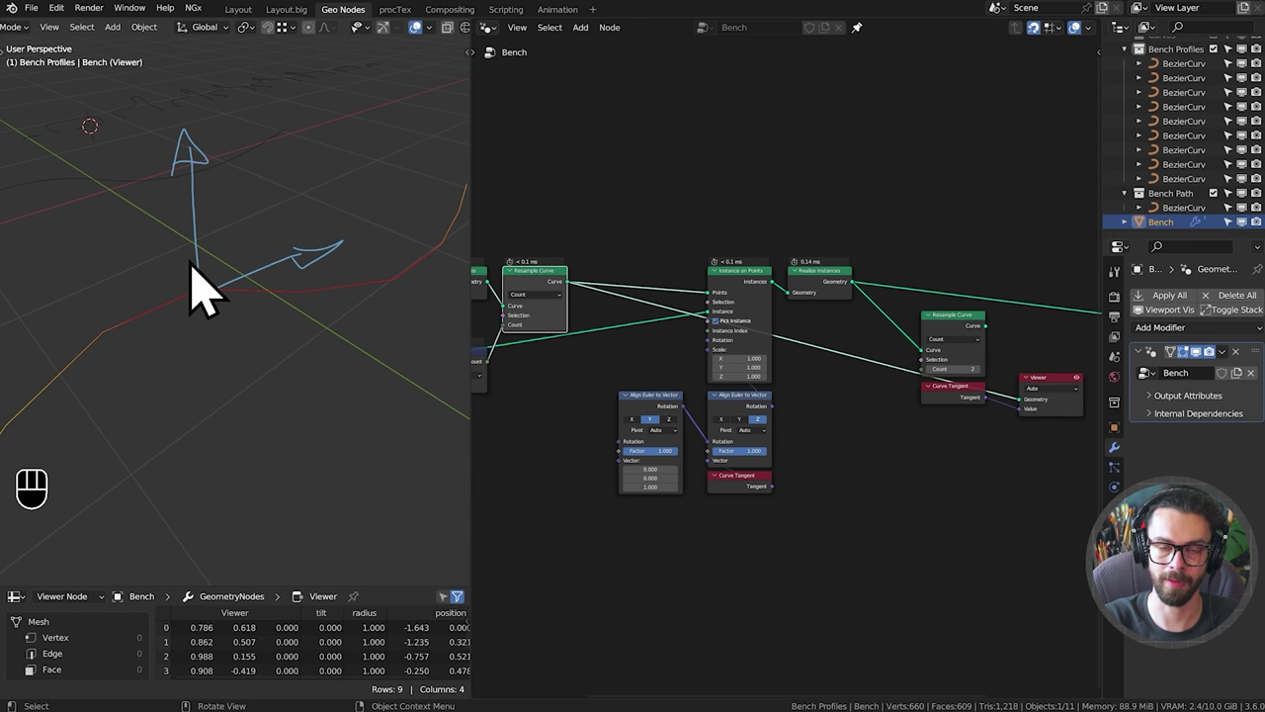
key(d)
click(200, 166)
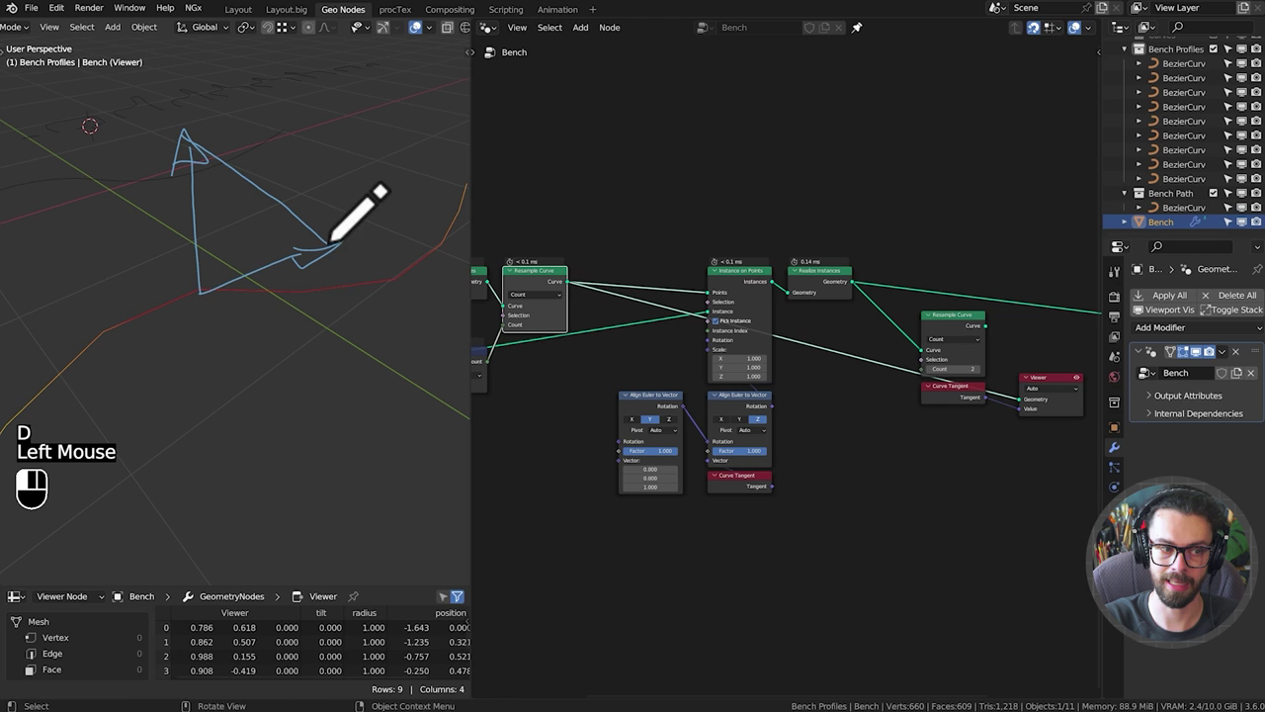
key(d)
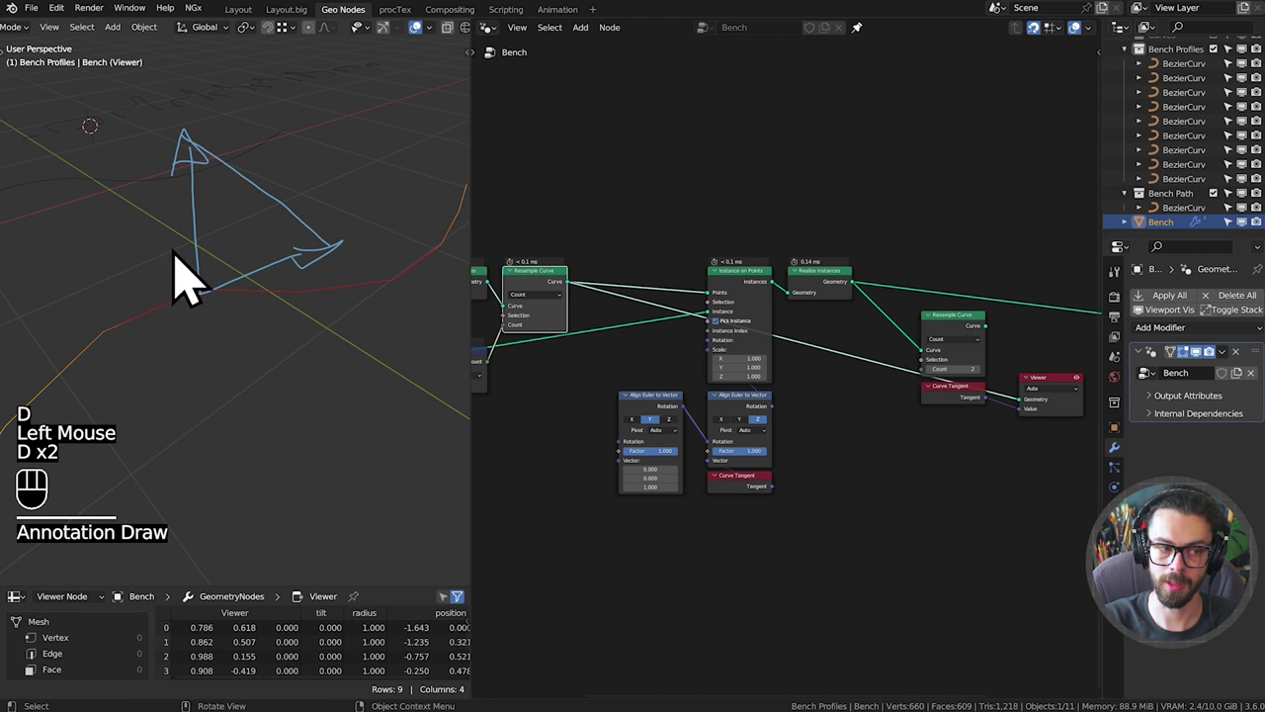
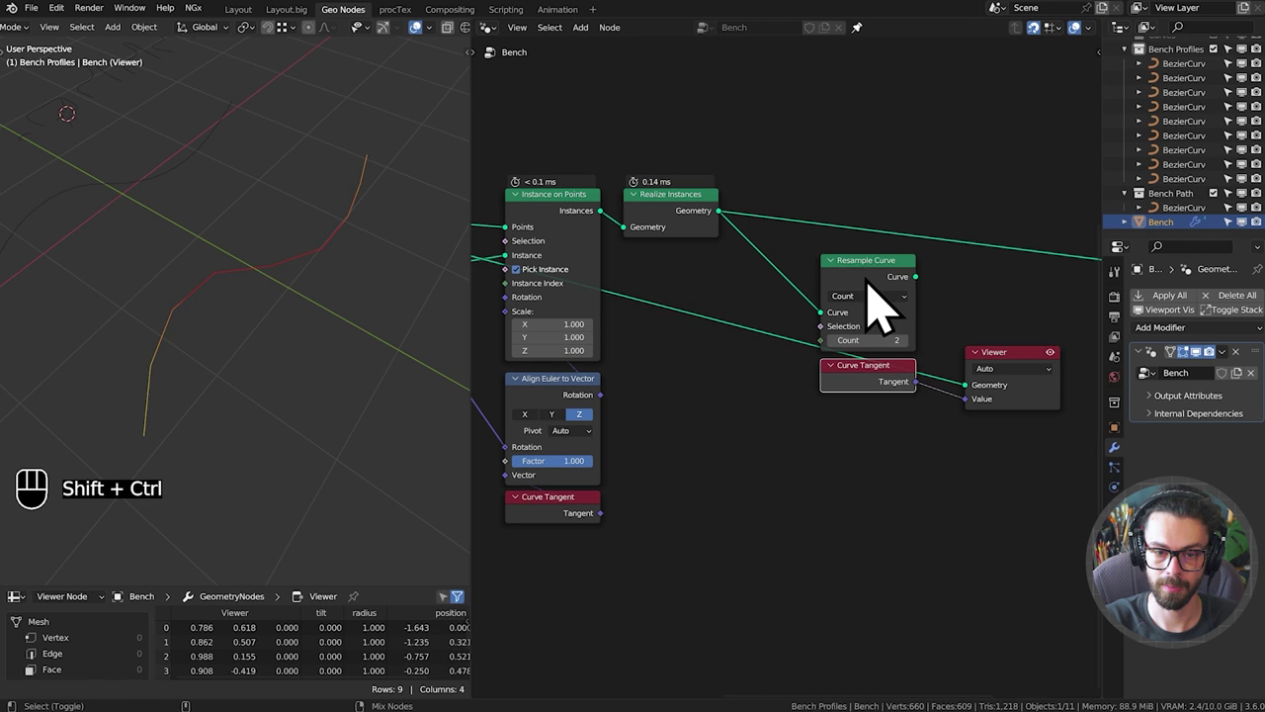
Insert a Capture Attribute node after Resample Curve with Curve Tangent feeding its Value.
click(895, 310)
middle_click(755, 336)
key(shift+a)
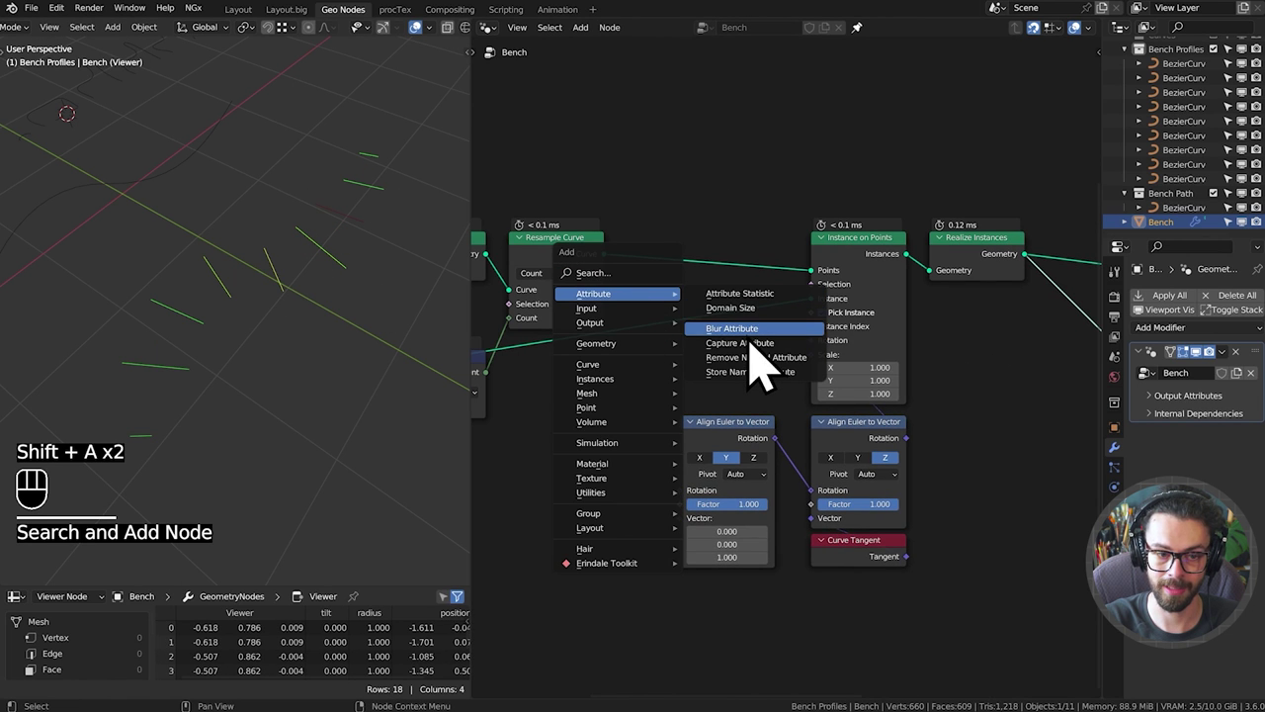
drag(725, 265, 720, 310)
click(881, 577)
key(shift+d)
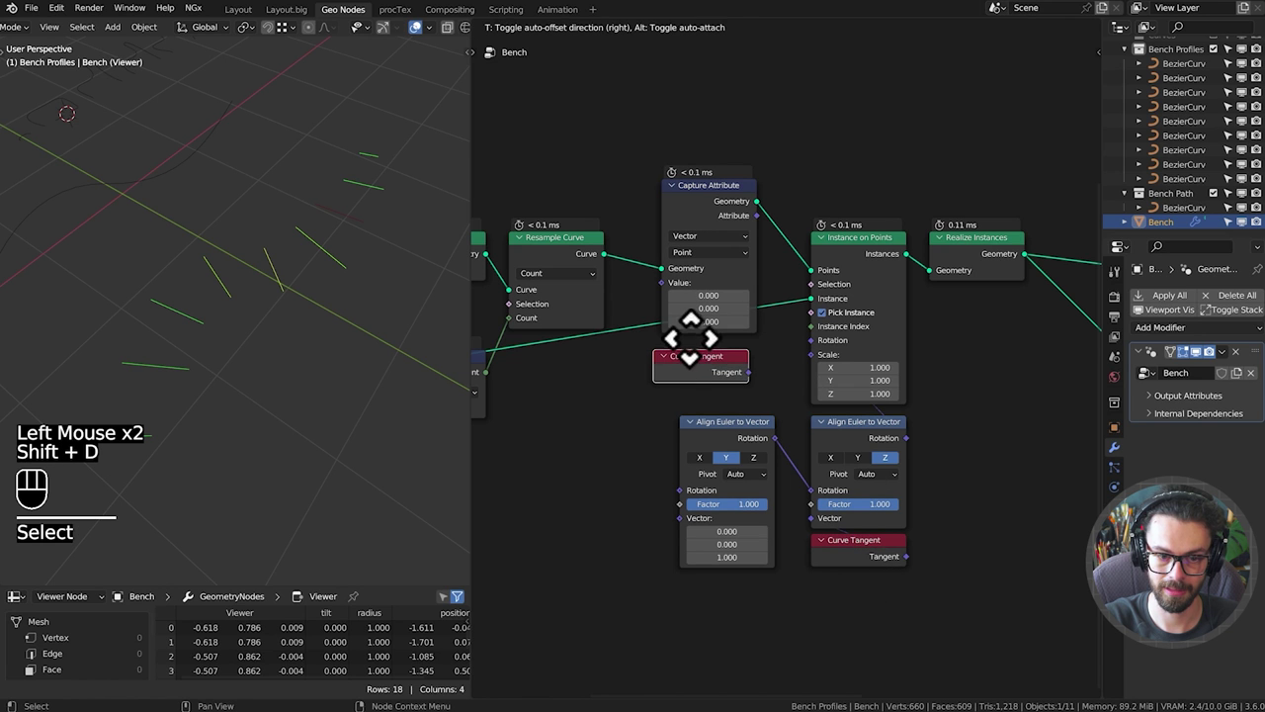
drag(766, 403, 670, 310)
drag(682, 320, 767, 398)
click(713, 399)
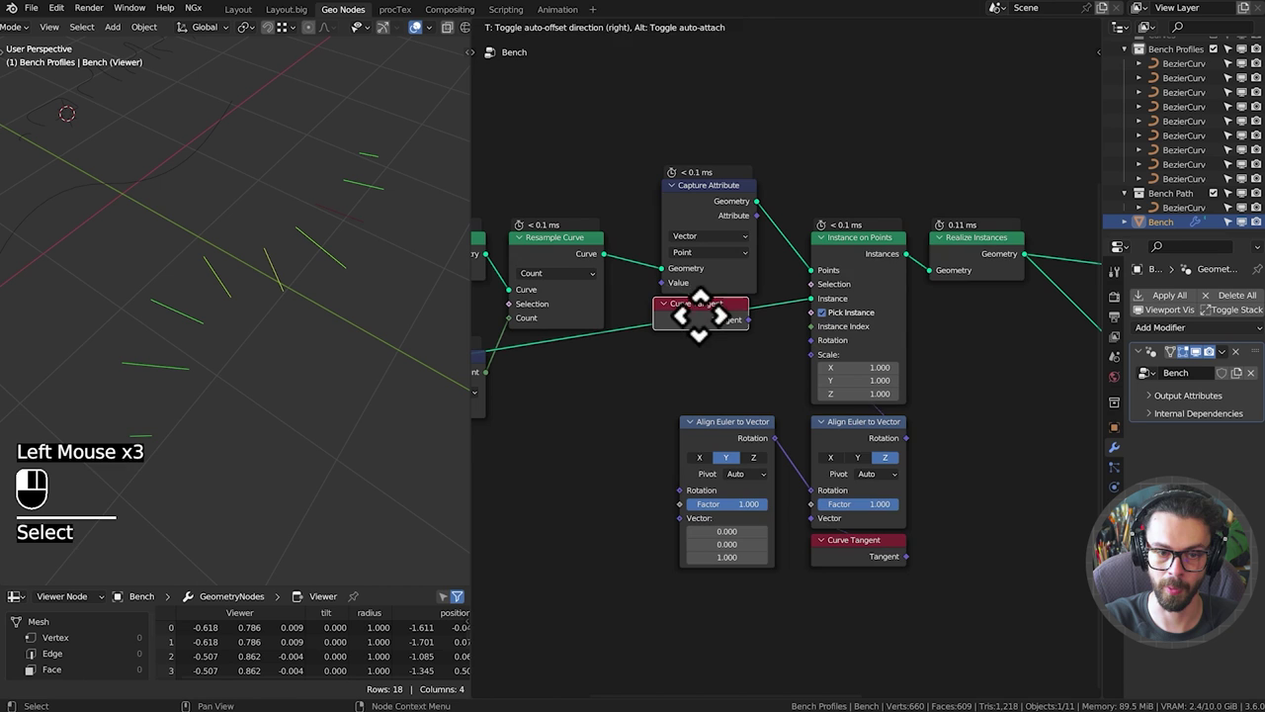
key(a)
key(g)
click(717, 345)
key(g)
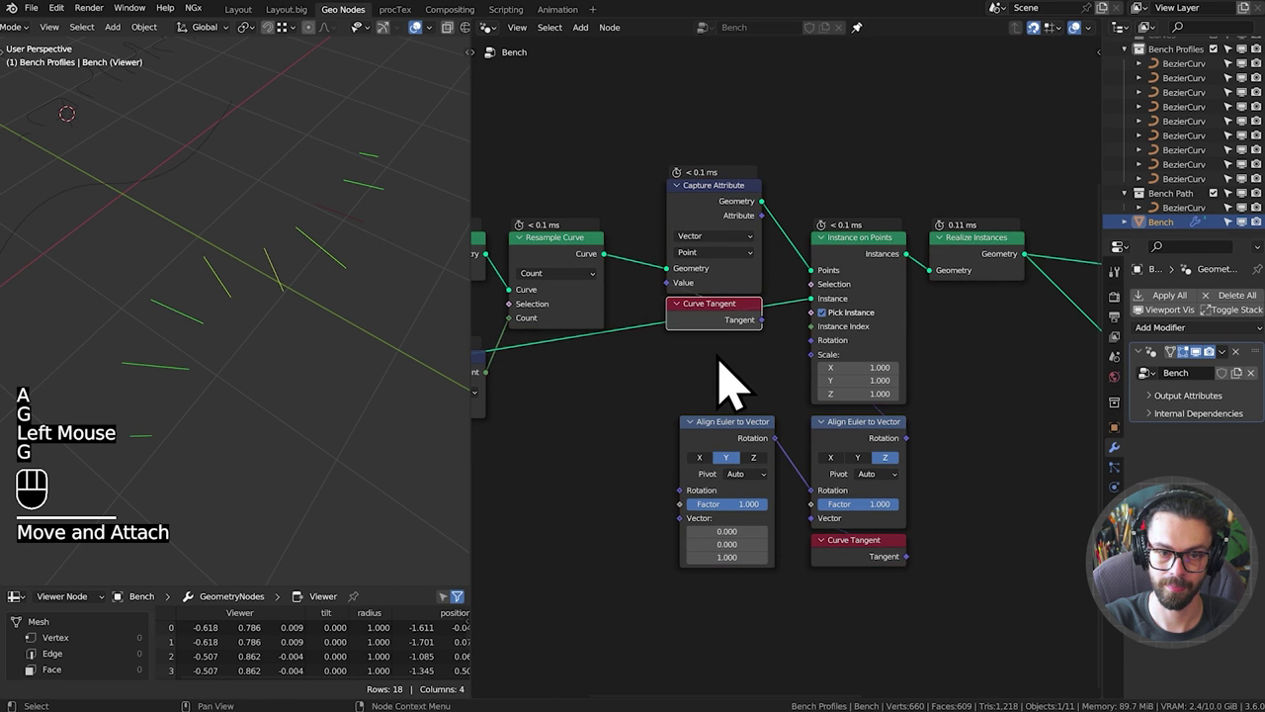
Link the captured tangent attribute to the Viewer so the spreadsheet lists it per point.
middle_click(927, 362)
scroll(down, 3)
middle_click(779, 333)
click(588, 246)
click(588, 264)
click(968, 338)
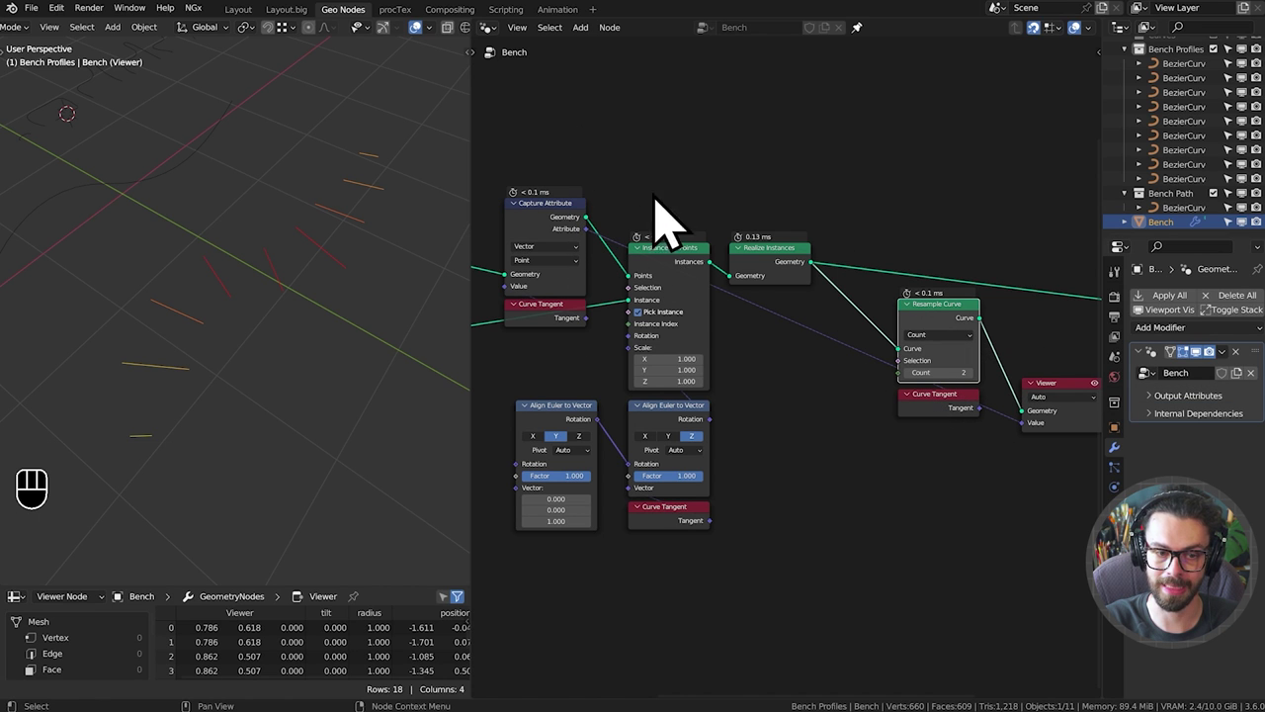
Circle the Realize Instances node with an annotation to point it out, then pan back along the tree.
middle_click(647, 300)
middle_click(665, 265)
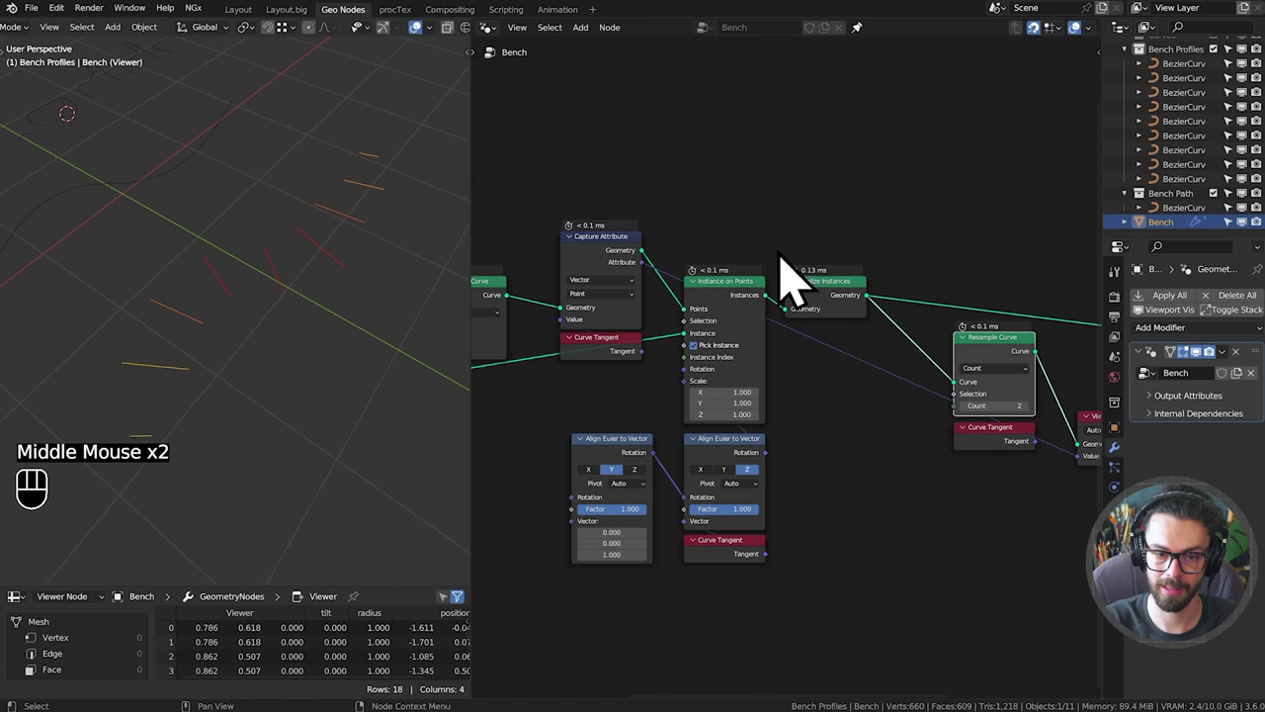
key(d)
drag(862, 265, 814, 267)
key(d)
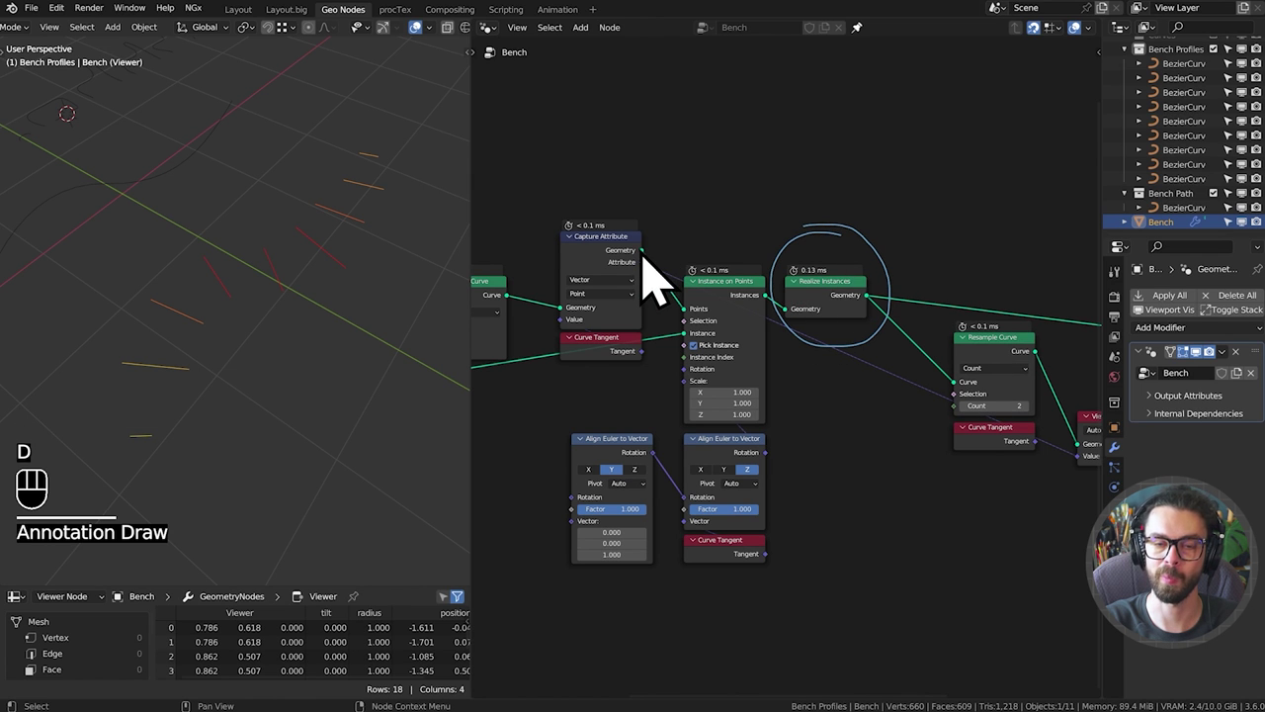
key(d)
right_click(870, 381)
key(d)
drag(808, 362, 659, 349)
middle_click(722, 394)
scroll(up, 3)
middle_click(717, 363)
key(shift+a)
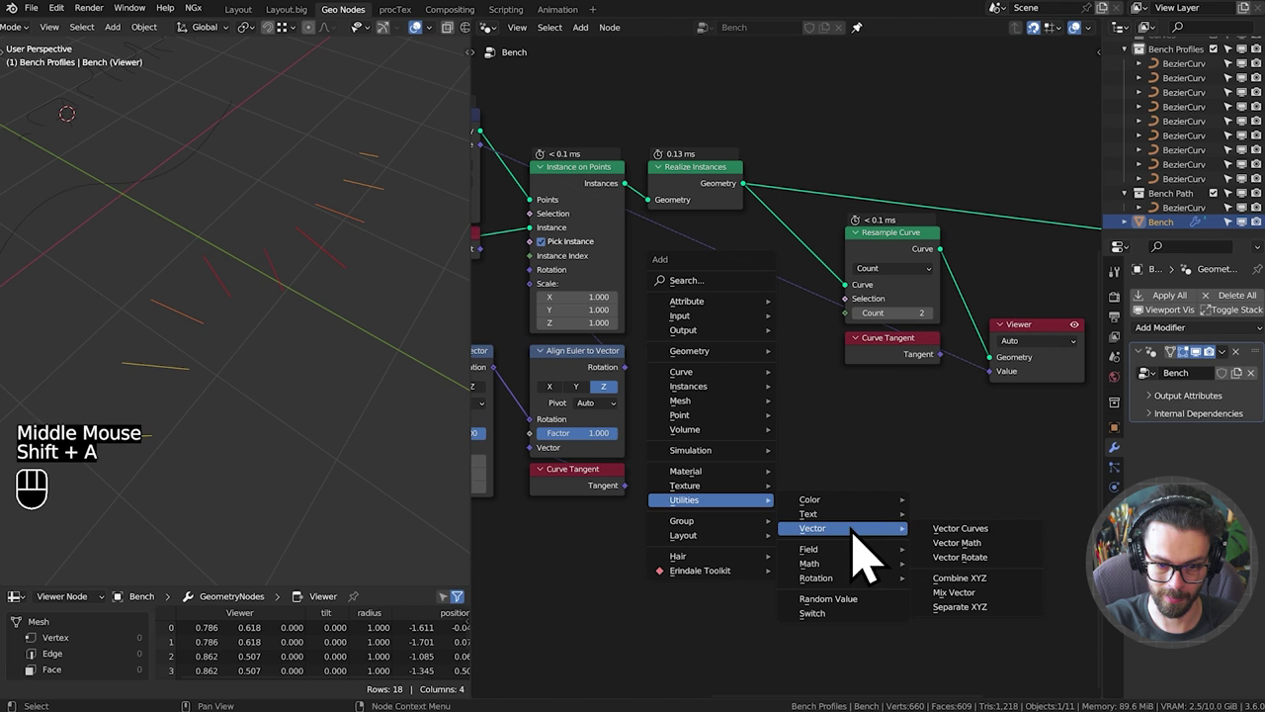
Preview Curve Tangent directly in the Viewer and bring the Loft Curves area into view.
key(g)
drag(898, 454, 921, 558)
middle_click(972, 563)
drag(905, 530, 925, 425)
double_click(870, 613)
scroll(down, 3)
middle_click(321, 363)
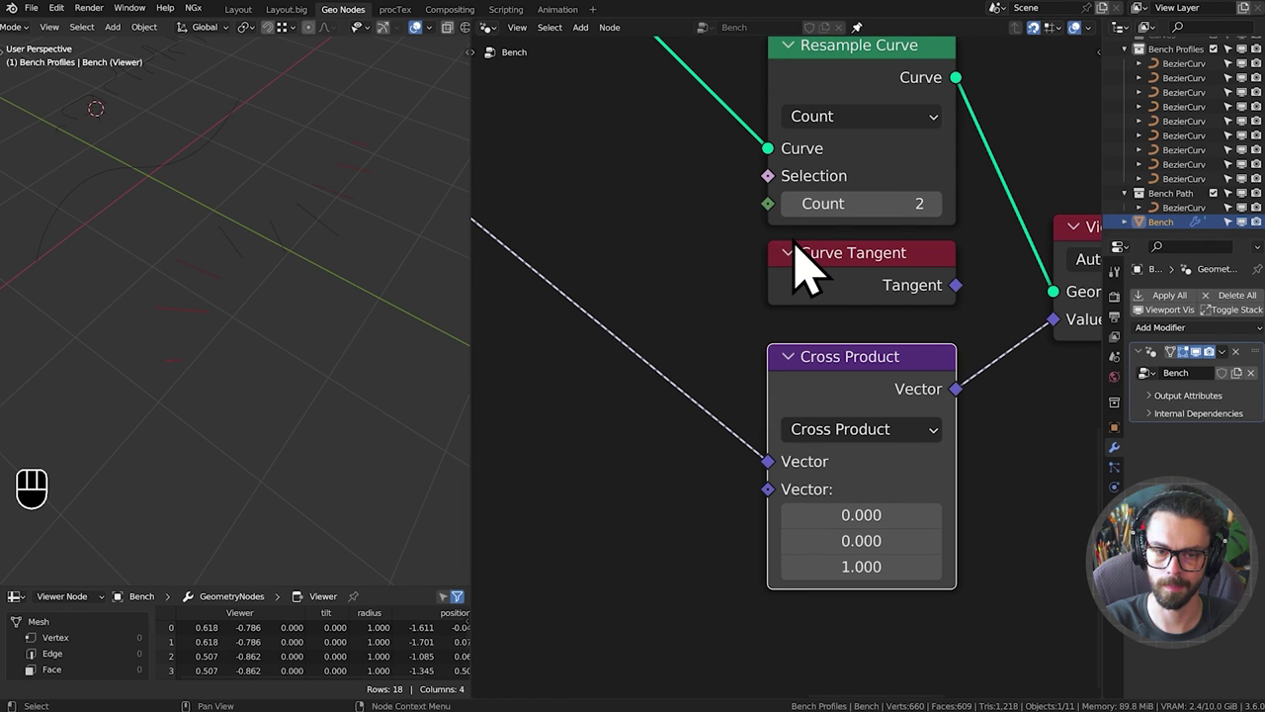
scroll(down, 3)
middle_click(937, 288)
click(767, 362)
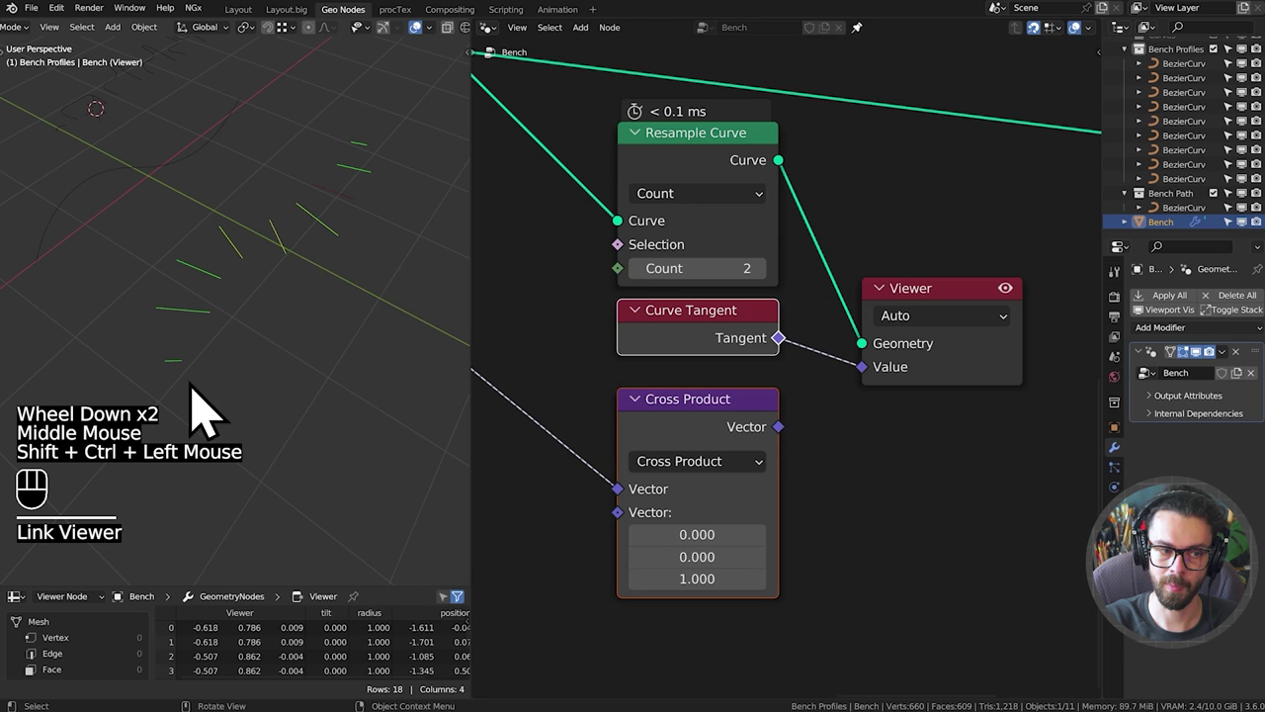
middle_click(940, 262)
drag(758, 267, 840, 427)
key(g)
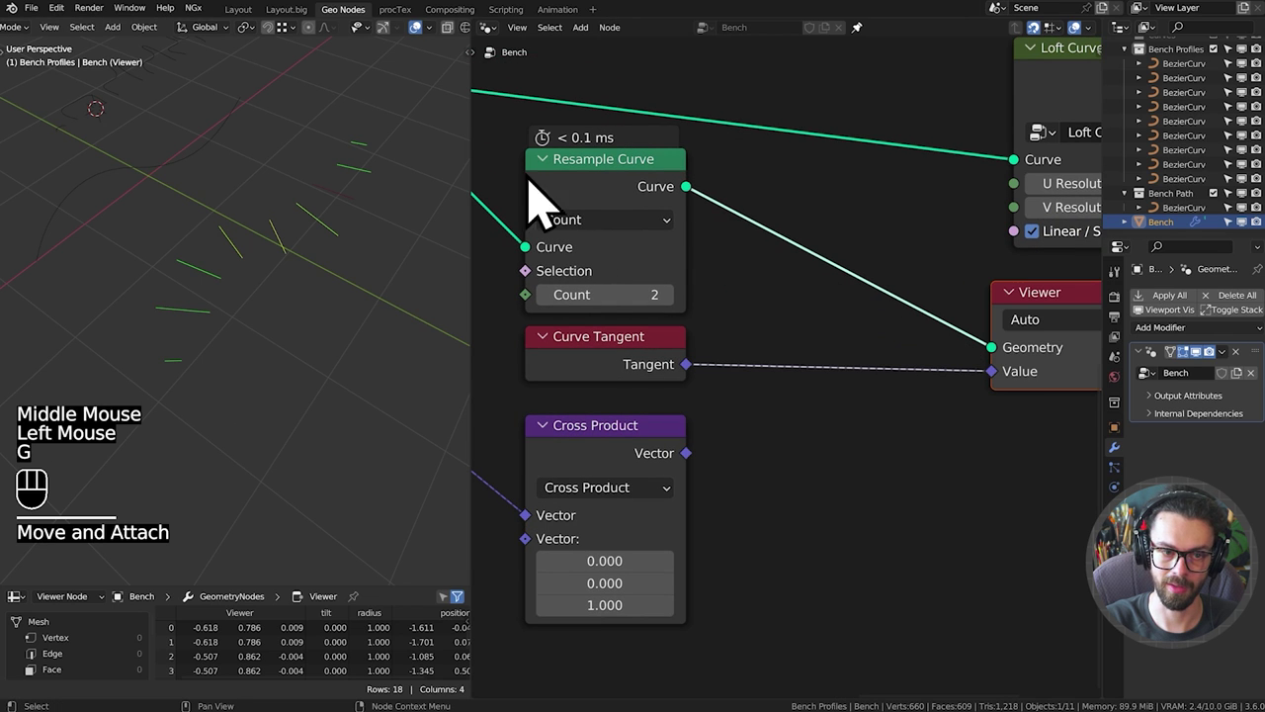
Add a Compare node set to Vector Dot Product Greater Than 0, Curve Tangent in A and Cross Product in B.
key(shift+a)
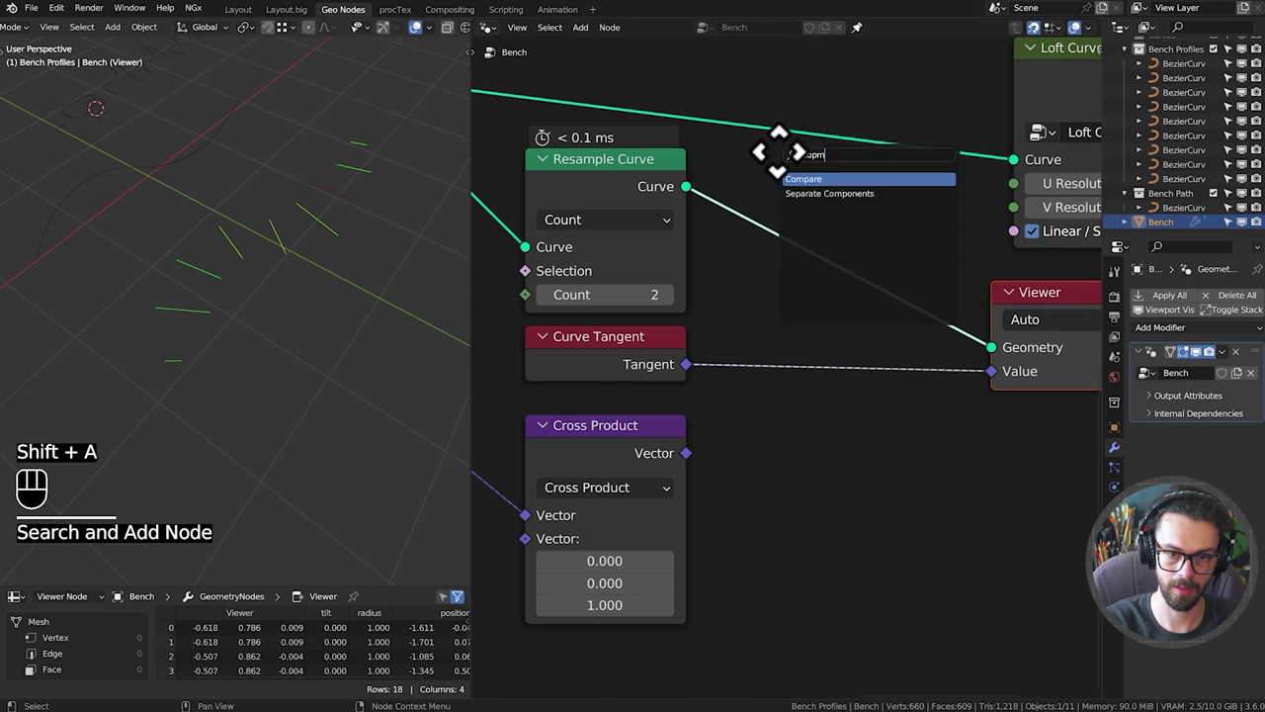
drag(888, 504, 900, 578)
click(887, 454)
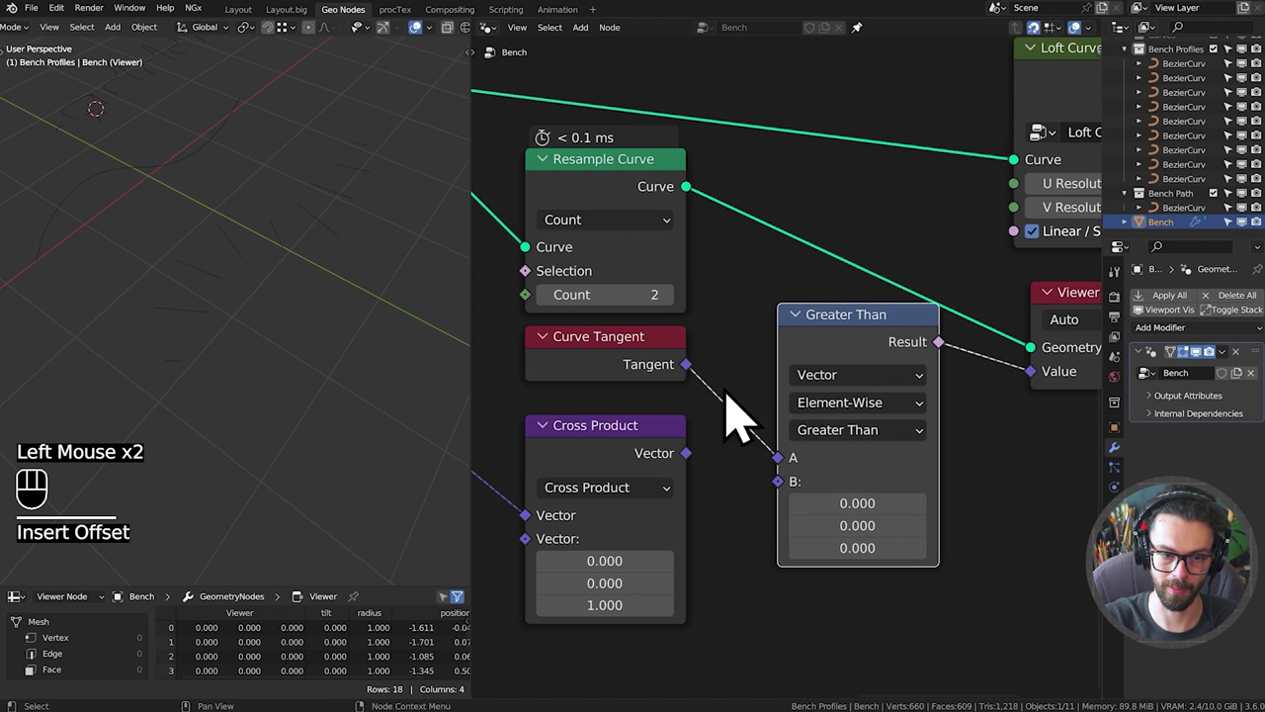
drag(704, 483, 814, 507)
click(856, 382)
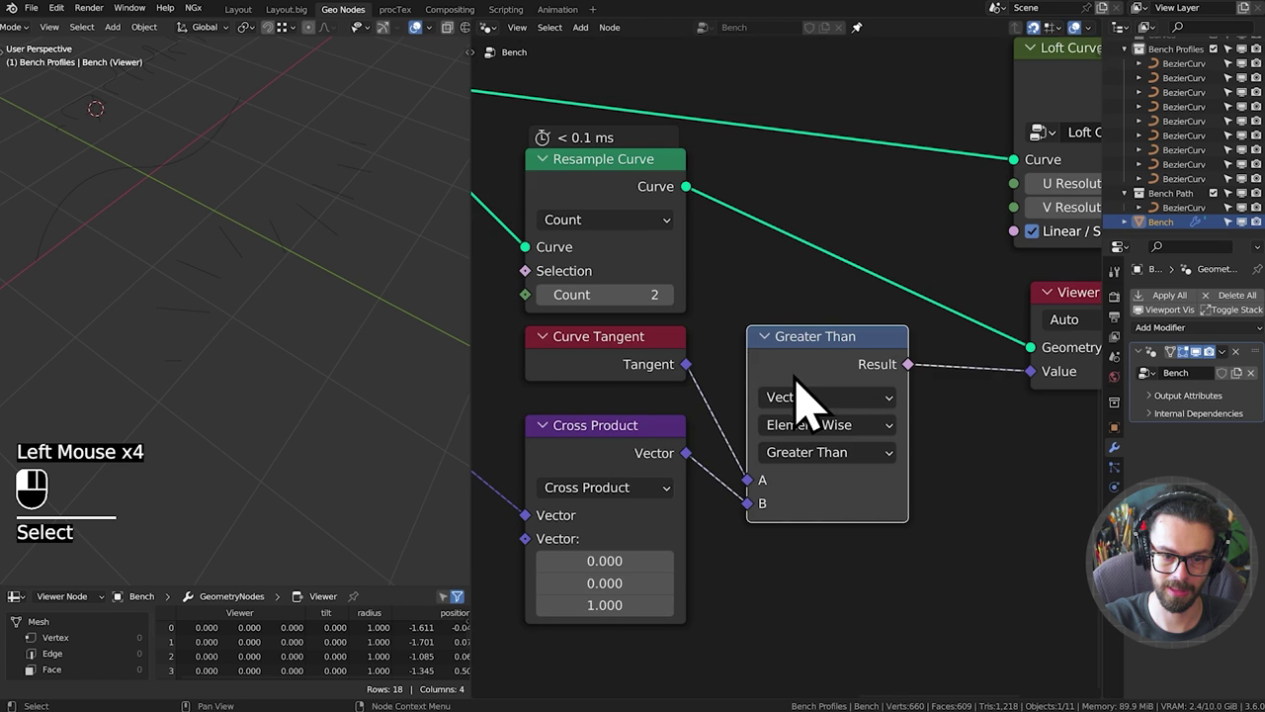
drag(831, 425, 807, 367)
drag(827, 397, 839, 492)
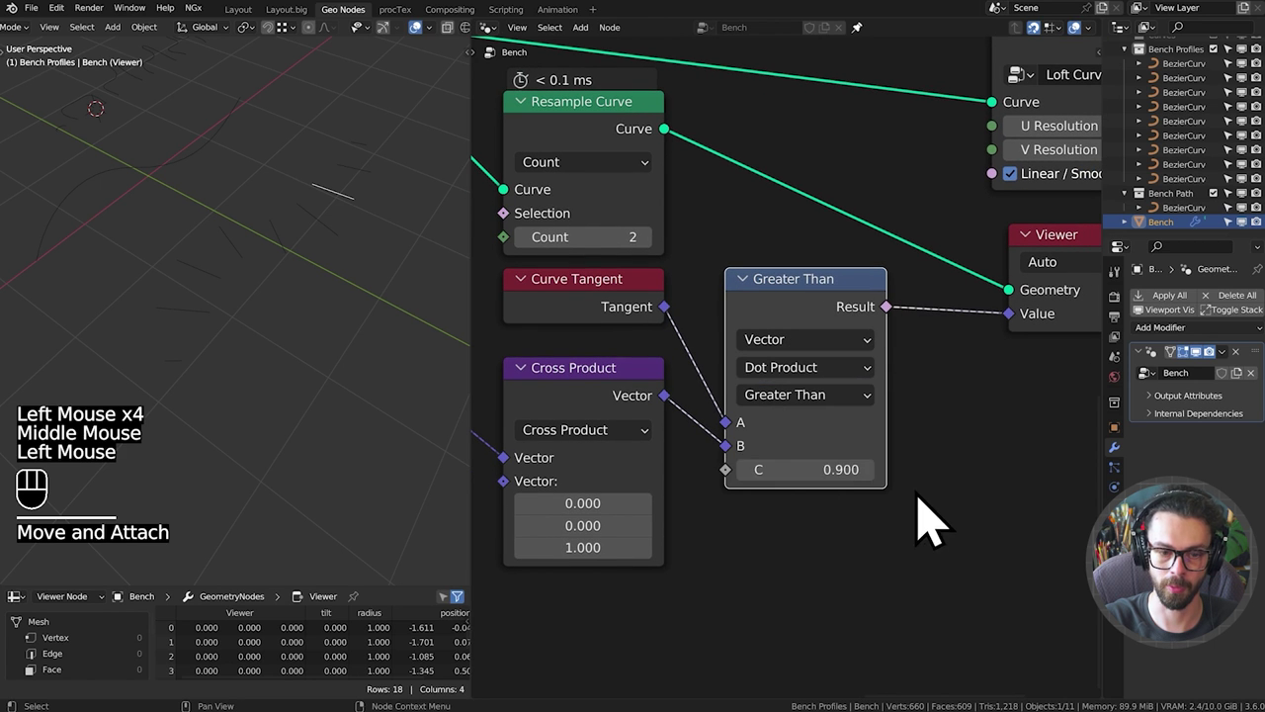
Rearrange the comparison nodes and pan along the tree to make room for the next node.
middle_click(600, 376)
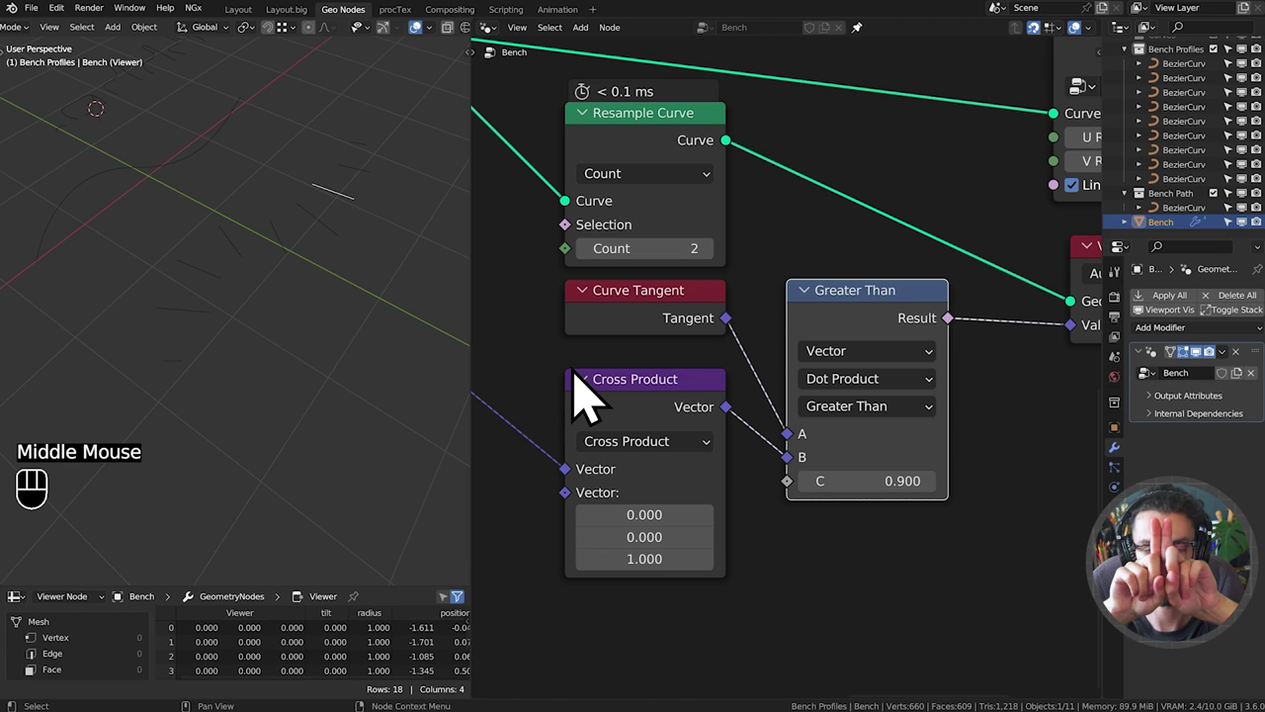
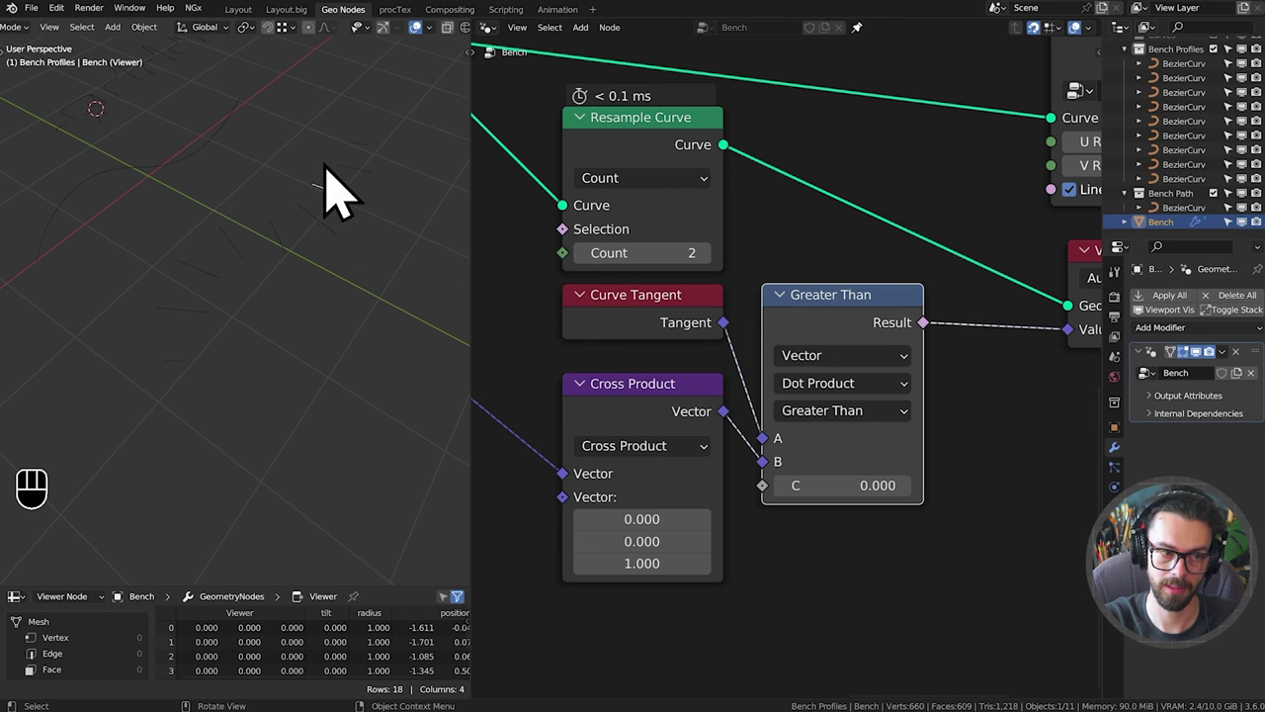
middle_click(351, 224)
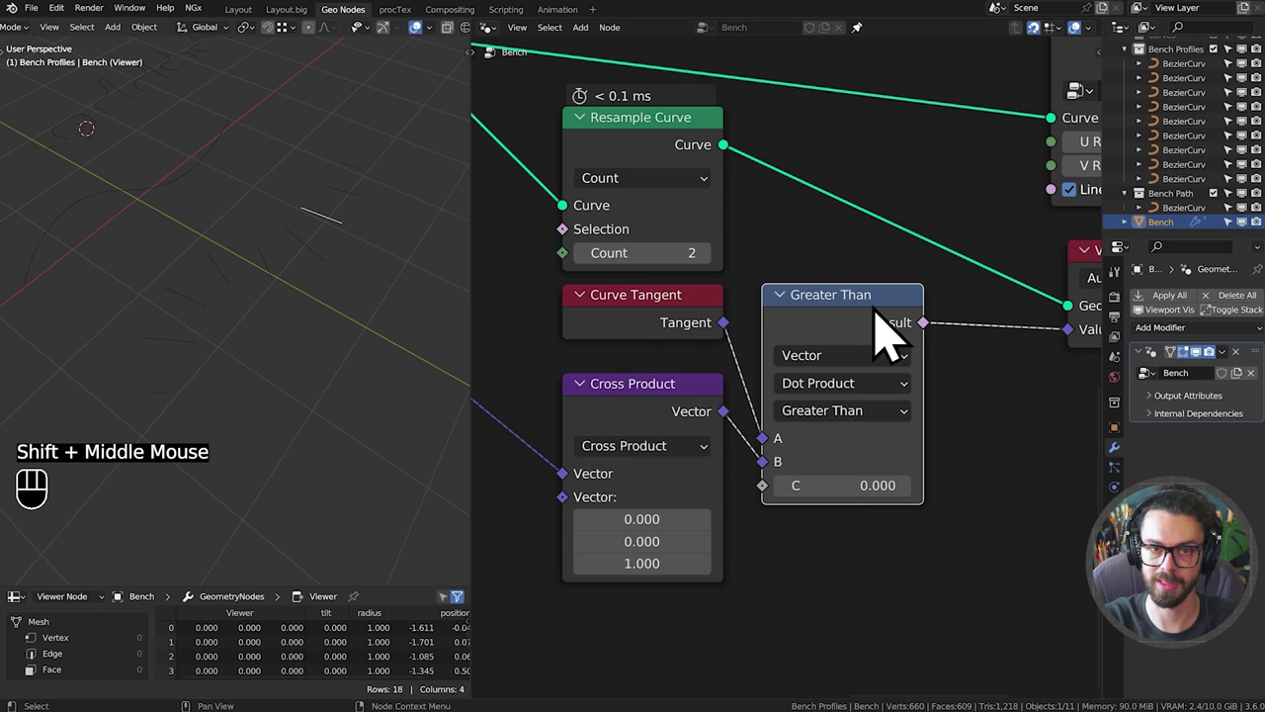
scroll(down, 3)
drag(905, 267, 757, 311)
drag(802, 206, 1009, 285)
key(g)
middle_click(804, 260)
middle_click(912, 266)
scroll(up, 3)
Insert a Reverse Curve node on the main curve link after Realize Instances and delete the Viewer node.
key(shift+a)
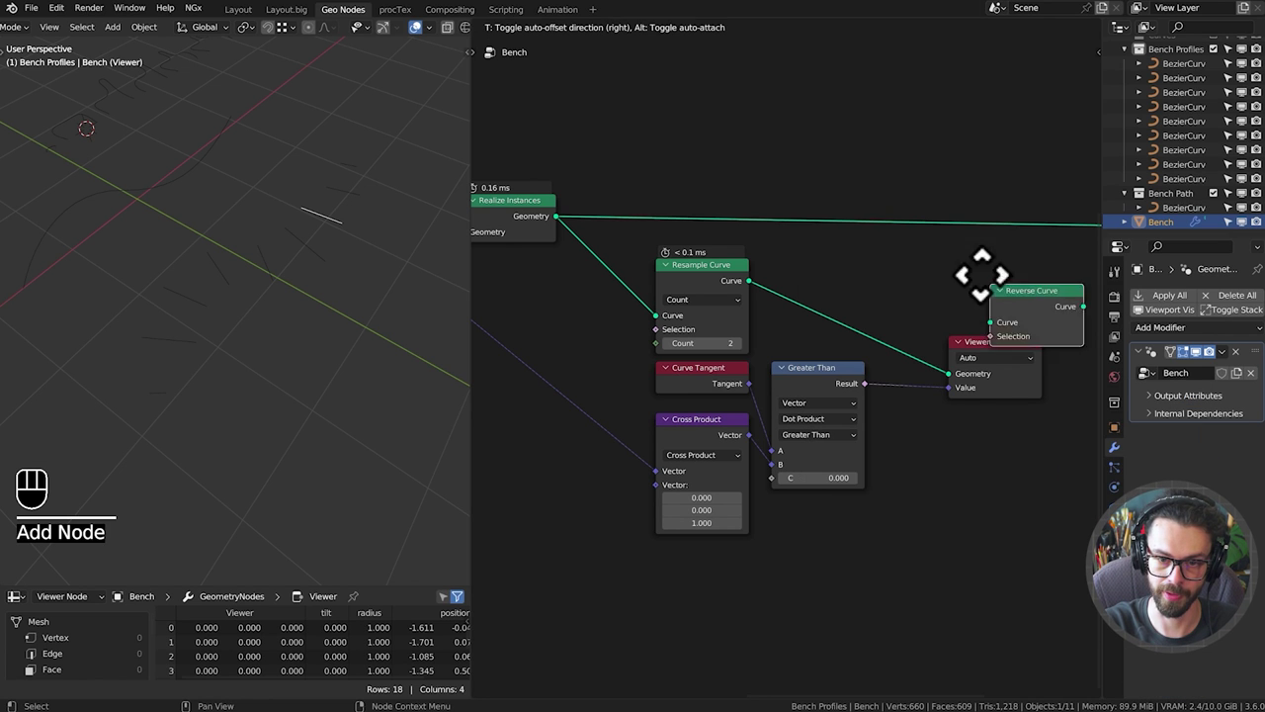
middle_click(991, 317)
click(546, 243)
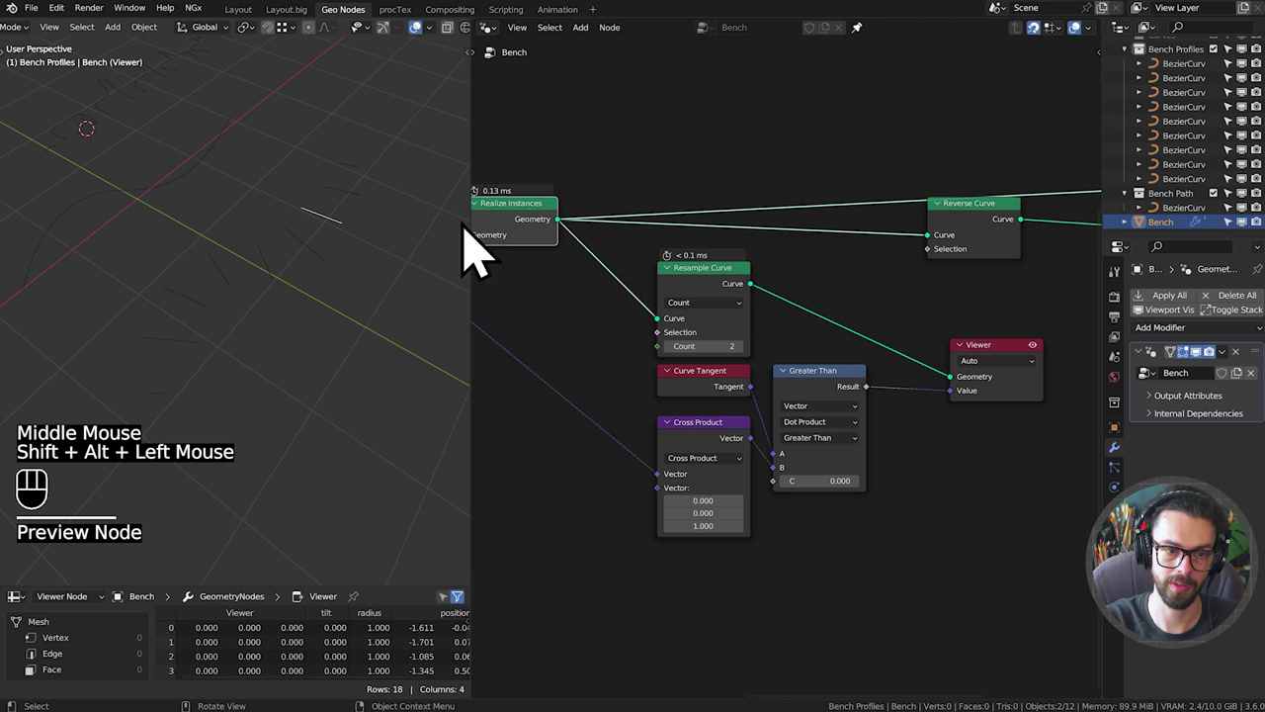
drag(957, 364, 1020, 437)
key(x)
Add a Boolean Sample Index node fed by Resample Curve and the Greater Than result.
drag(298, 277, 301, 257)
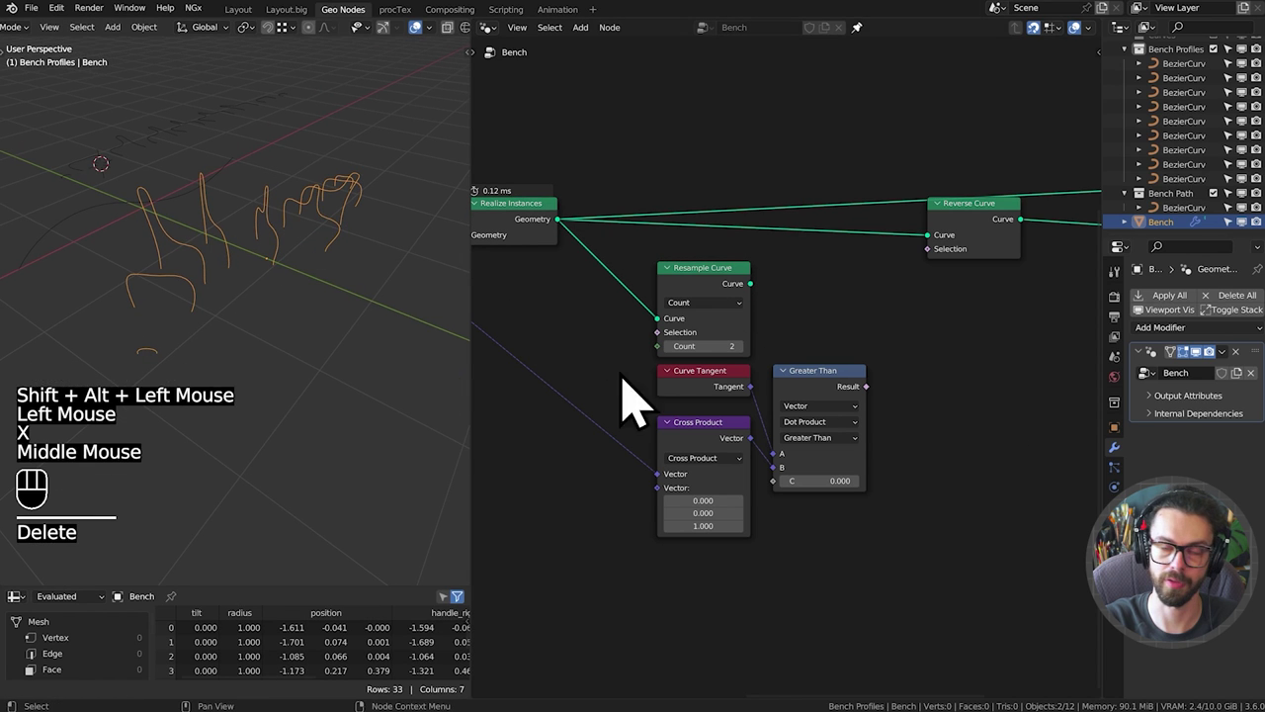
click(717, 310)
middle_click(816, 295)
click(870, 283)
drag(756, 392, 844, 384)
drag(794, 357, 915, 361)
key(Down)
drag(961, 391, 955, 462)
drag(866, 446, 920, 455)
click(968, 356)
drag(1015, 350, 928, 309)
Rearrange the nodes so Reverse Curve feeds Loft Curves, which reaches Group Output again.
middle_click(970, 299)
scroll(down, 3)
drag(893, 331, 816, 333)
click(892, 284)
click(1018, 349)
key(g)
middle_click(352, 208)
drag(330, 242, 305, 287)
middle_click(692, 403)
middle_click(695, 407)
middle_click(730, 373)
drag(829, 358, 900, 338)
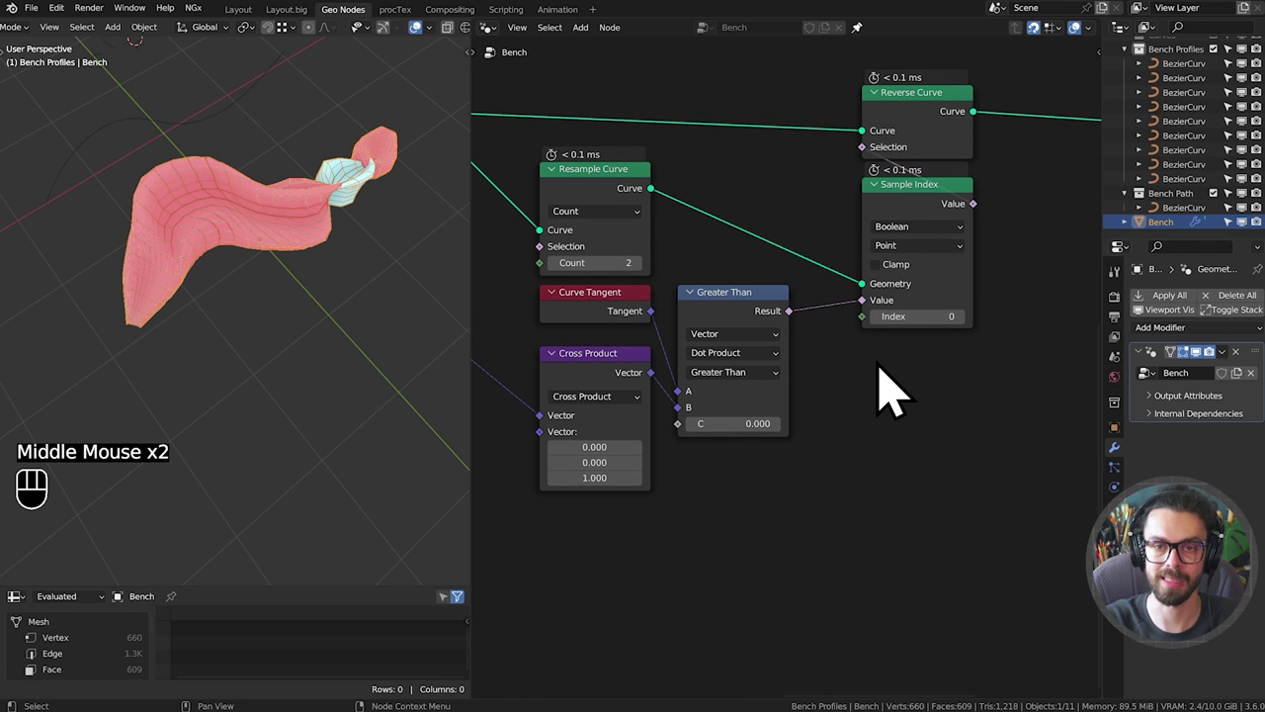
Set Sample Index to the Spline domain and feed it an Index node.
drag(881, 376, 875, 331)
key(shift+a)
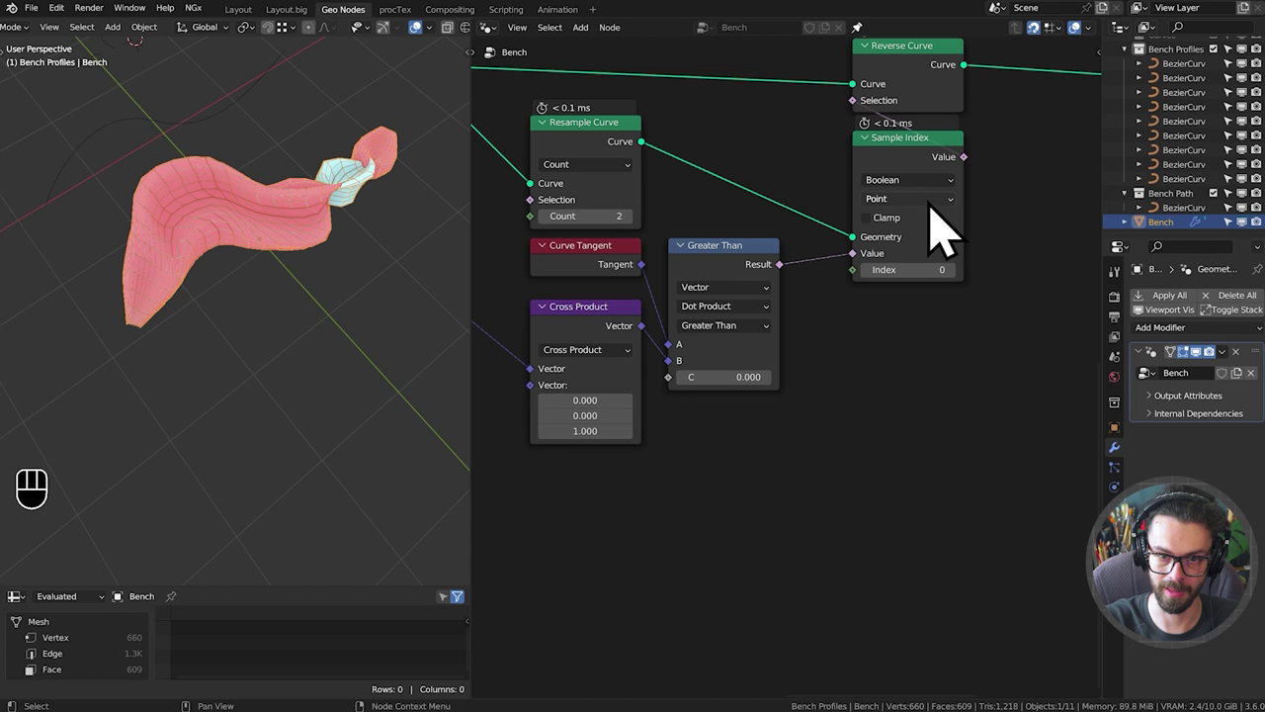
click(969, 189)
drag(915, 223, 928, 309)
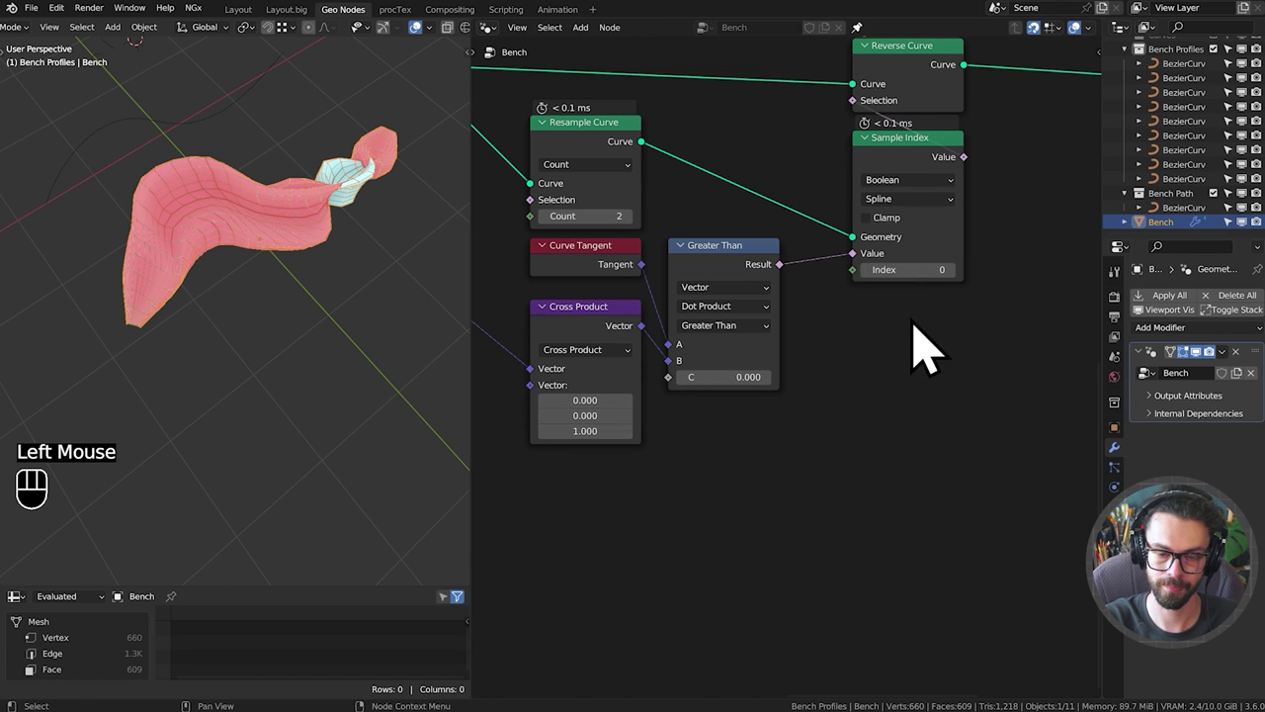
key(shift+a)
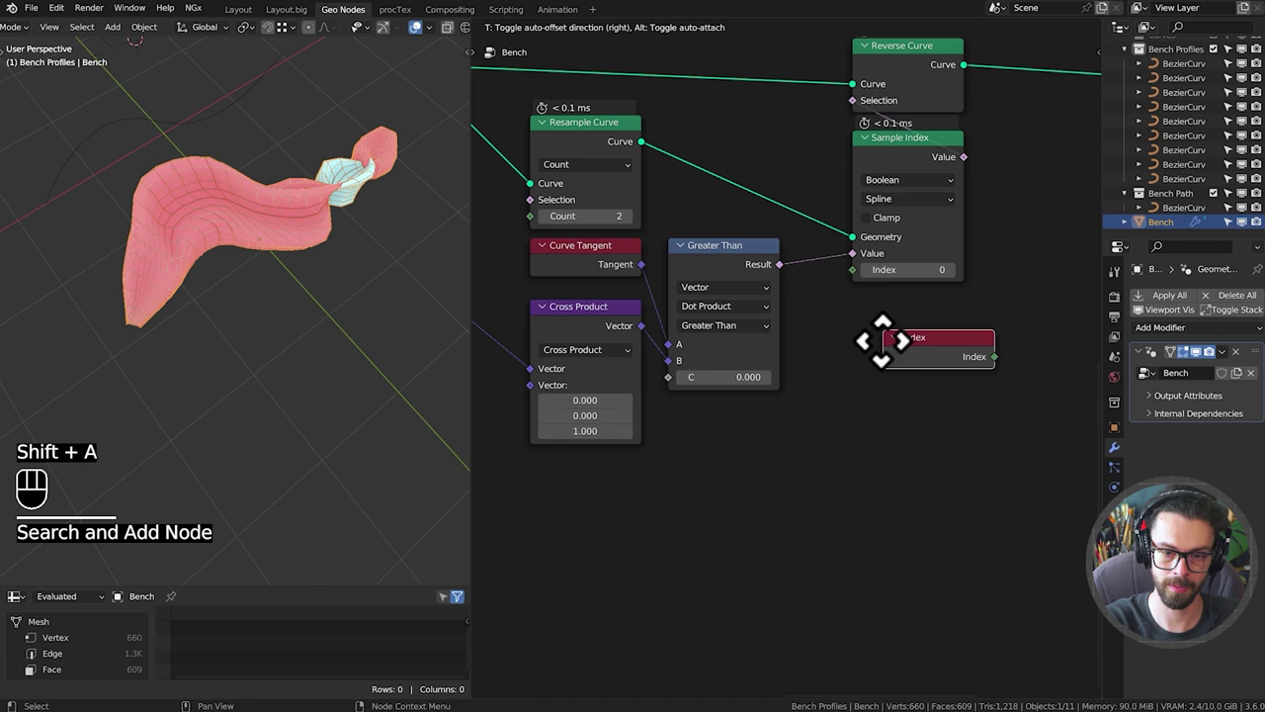
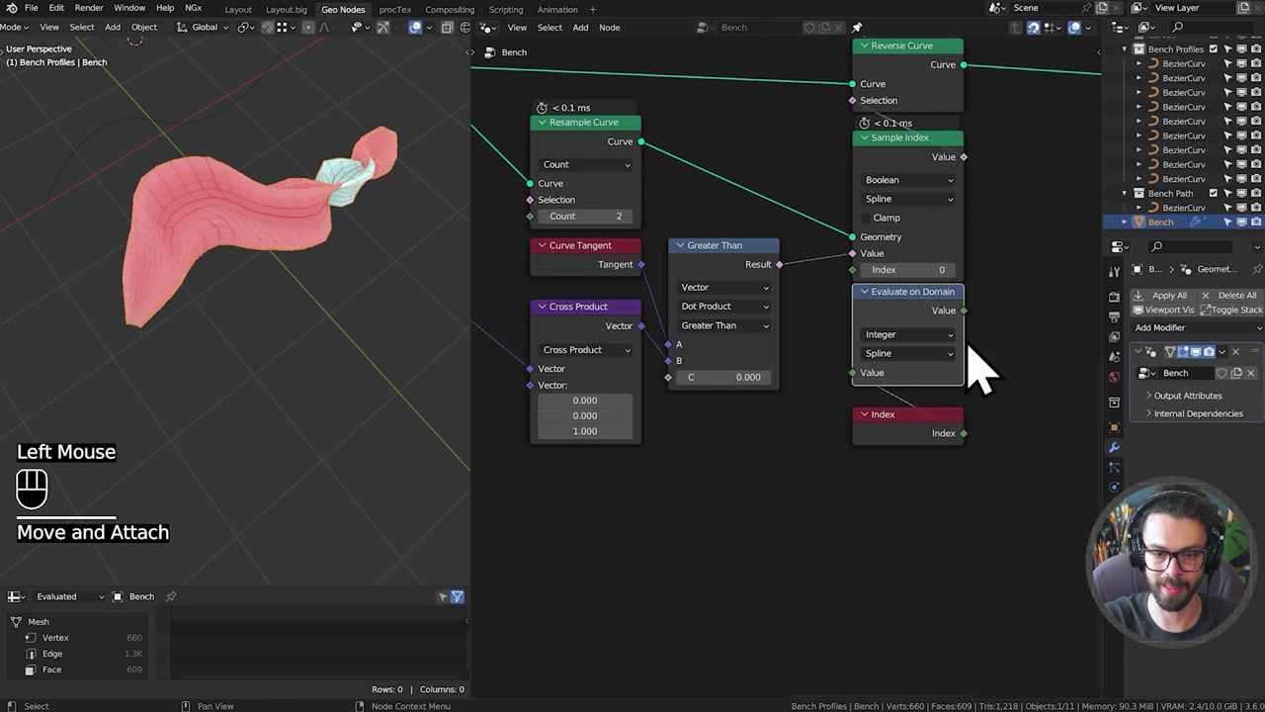
drag(978, 340, 885, 303)
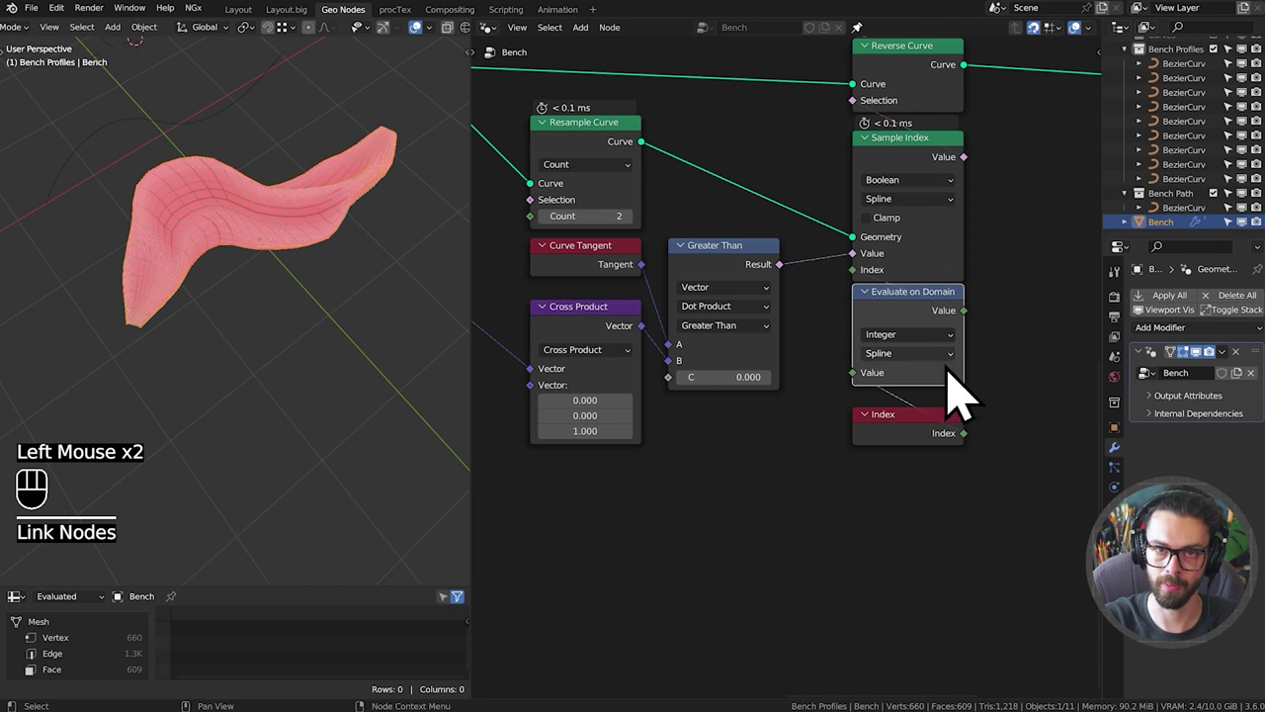
Route the index through an Integer, Spline-domain Evaluate on Domain node and frame the group.
click(920, 463)
middle_click(976, 451)
middle_click(927, 461)
middle_click(945, 407)
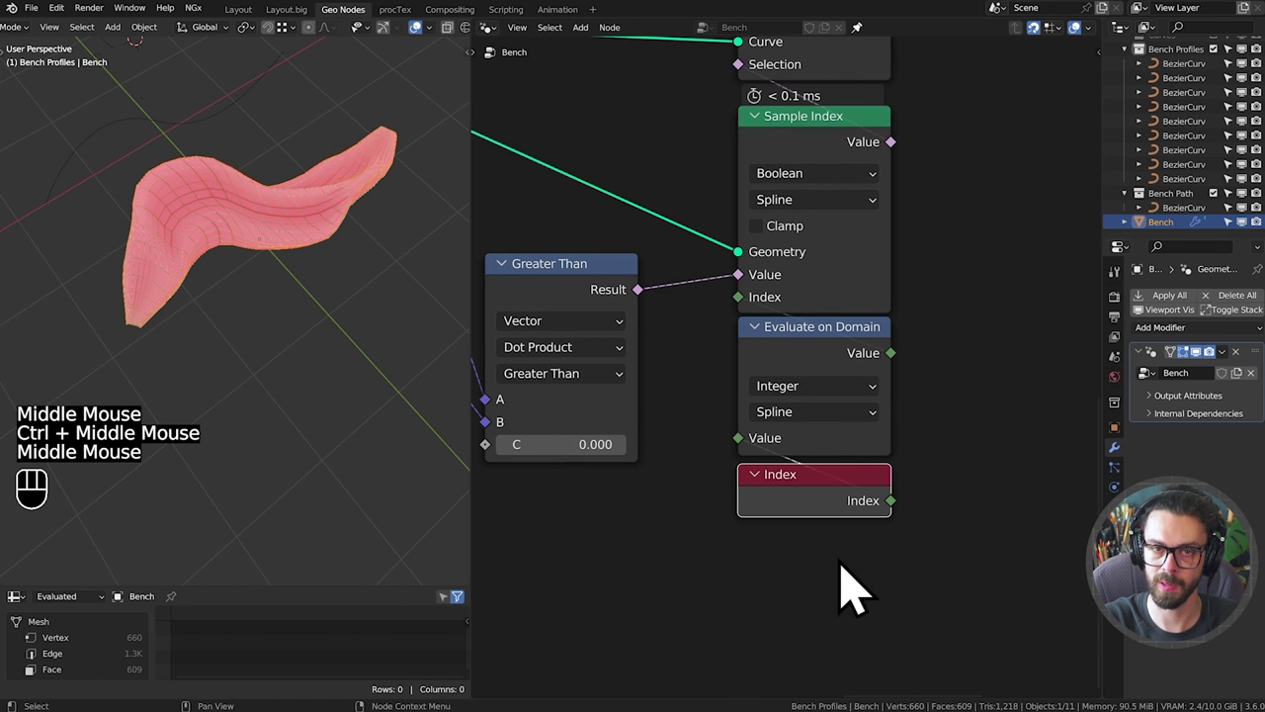
drag(835, 413, 924, 558)
middle_click(786, 341)
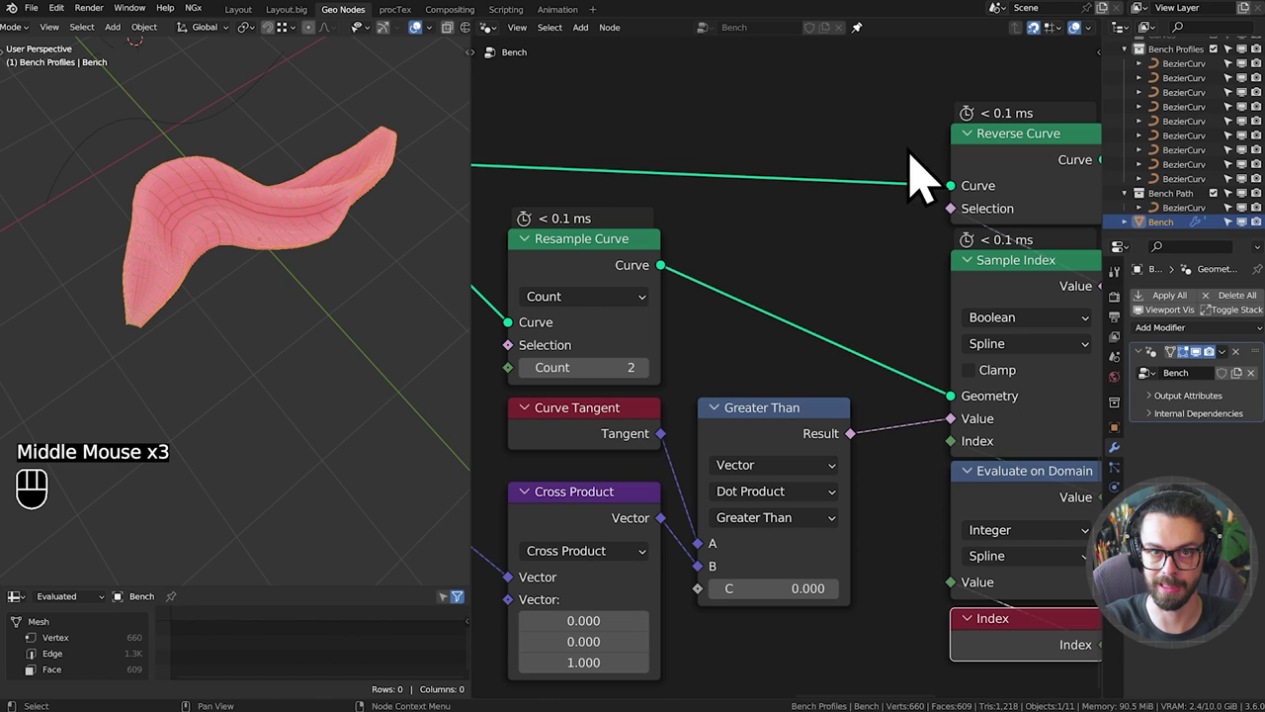
middle_click(867, 340)
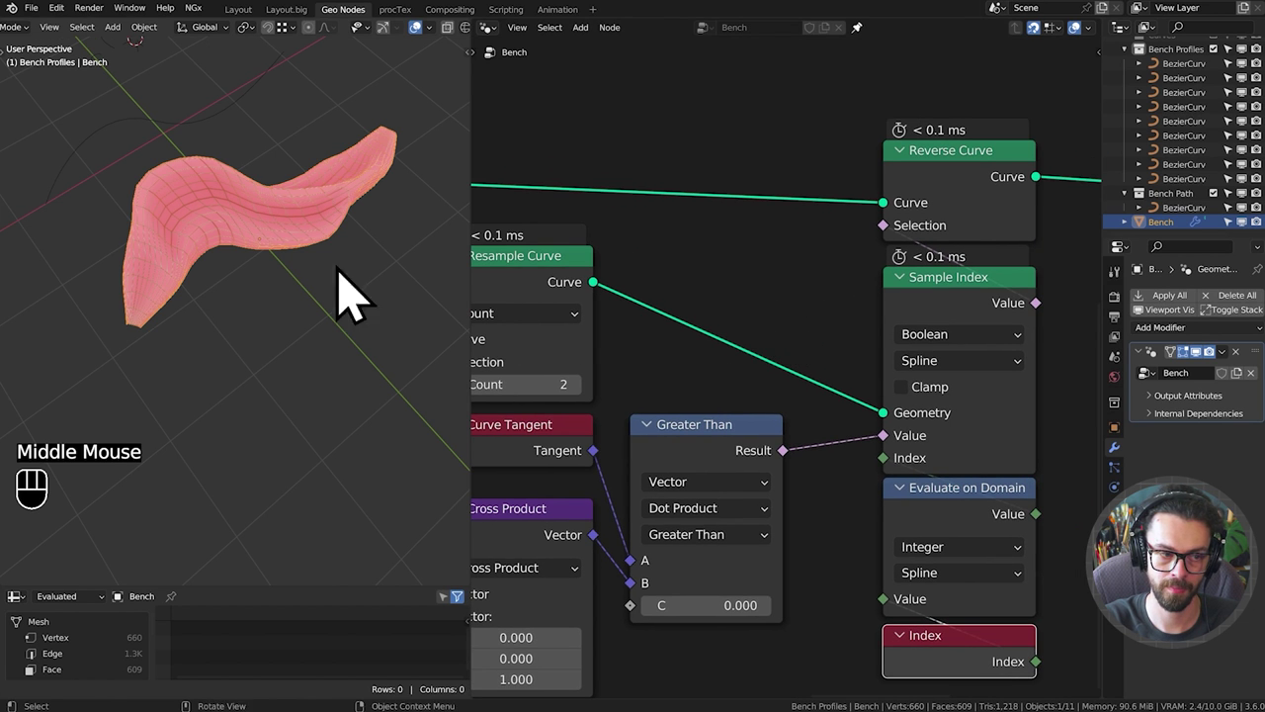
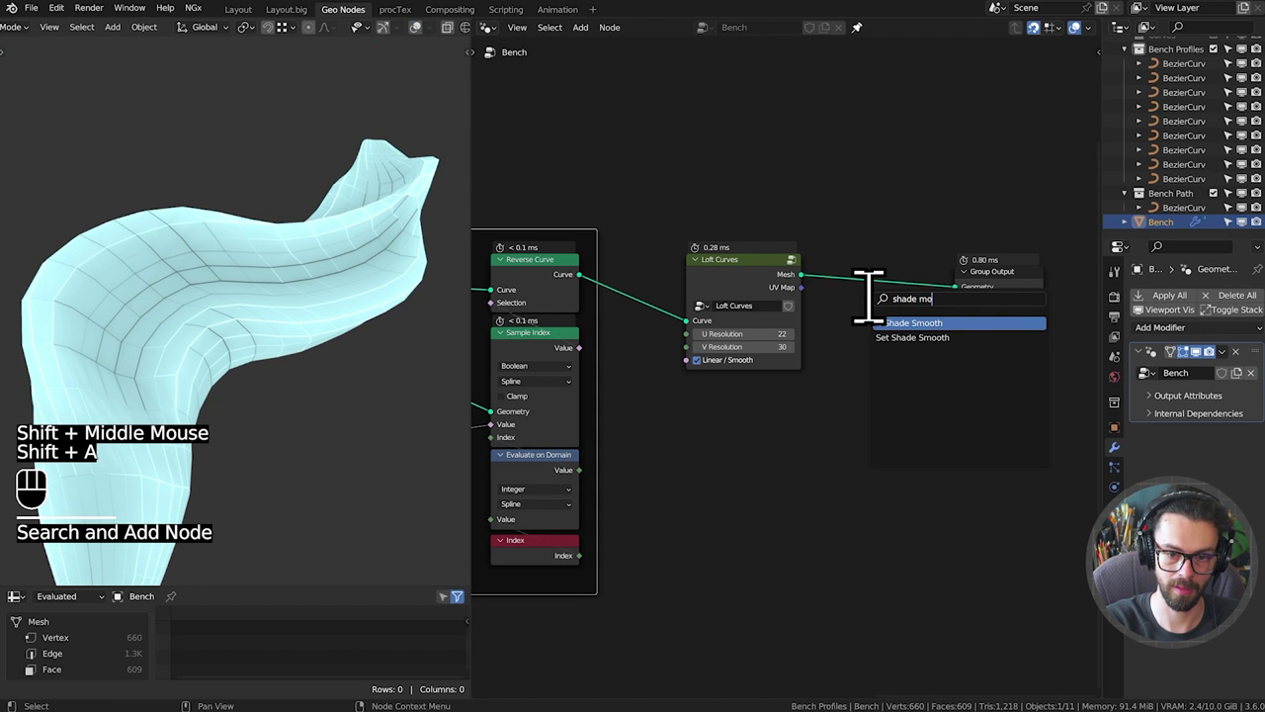
Place a Set Shade Smooth node between Loft Curves and Group Output and save the file.
key(g)
click(950, 404)
key(g)
click(1038, 370)
key(g)
key(ctrl+s)
Maximize the 3D viewport and orbit around the smooth-shaded bench.
key(ctrl+space)
scroll(down, 3)
key(shift+alt+z)
scroll(down, 3)
middle_click(576, 295)
middle_click(595, 323)
middle_click(551, 318)
middle_click(753, 361)
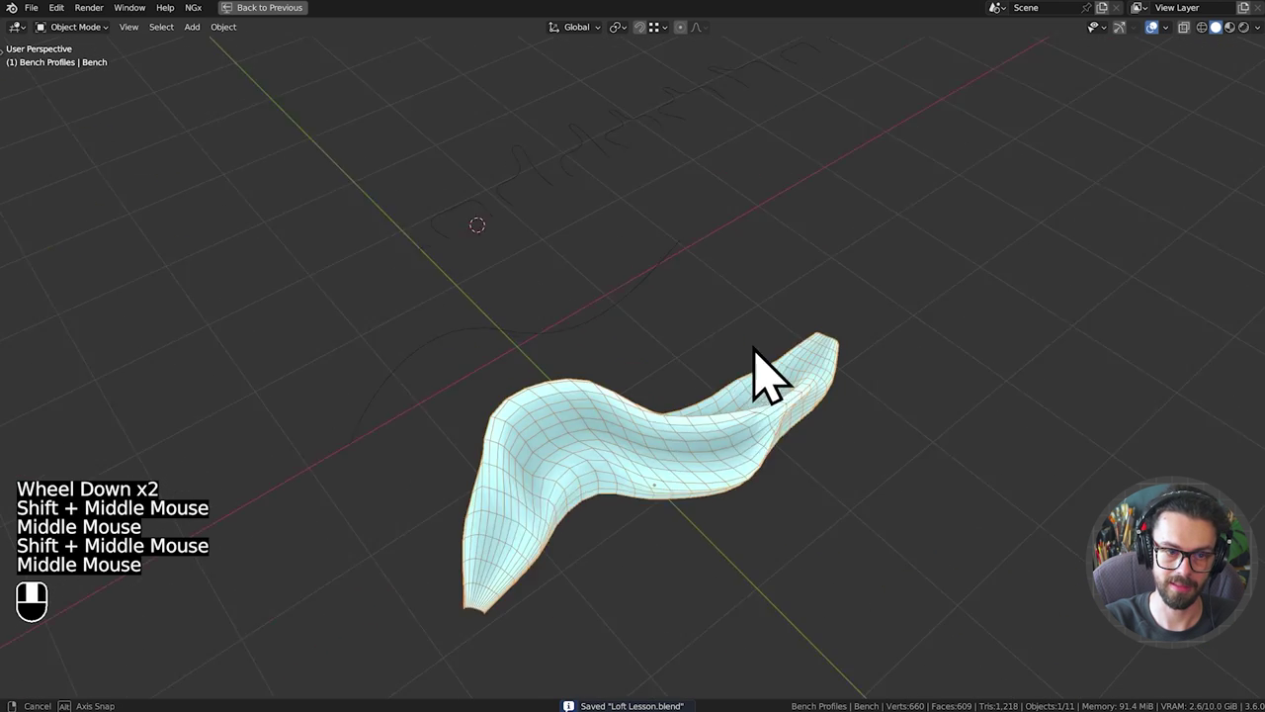
middle_click(711, 283)
Move a profile curve along X to see the loft update, then return to the node layout.
click(727, 217)
key(g)
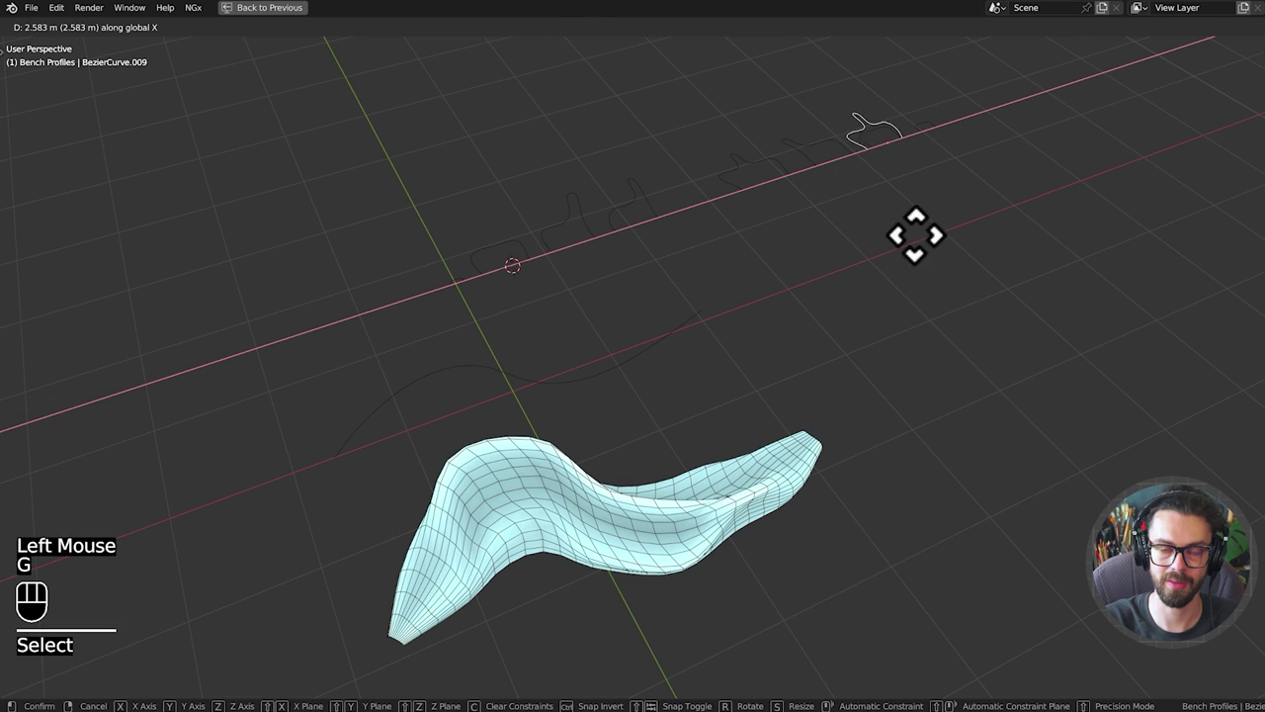
key(ctrl+space)
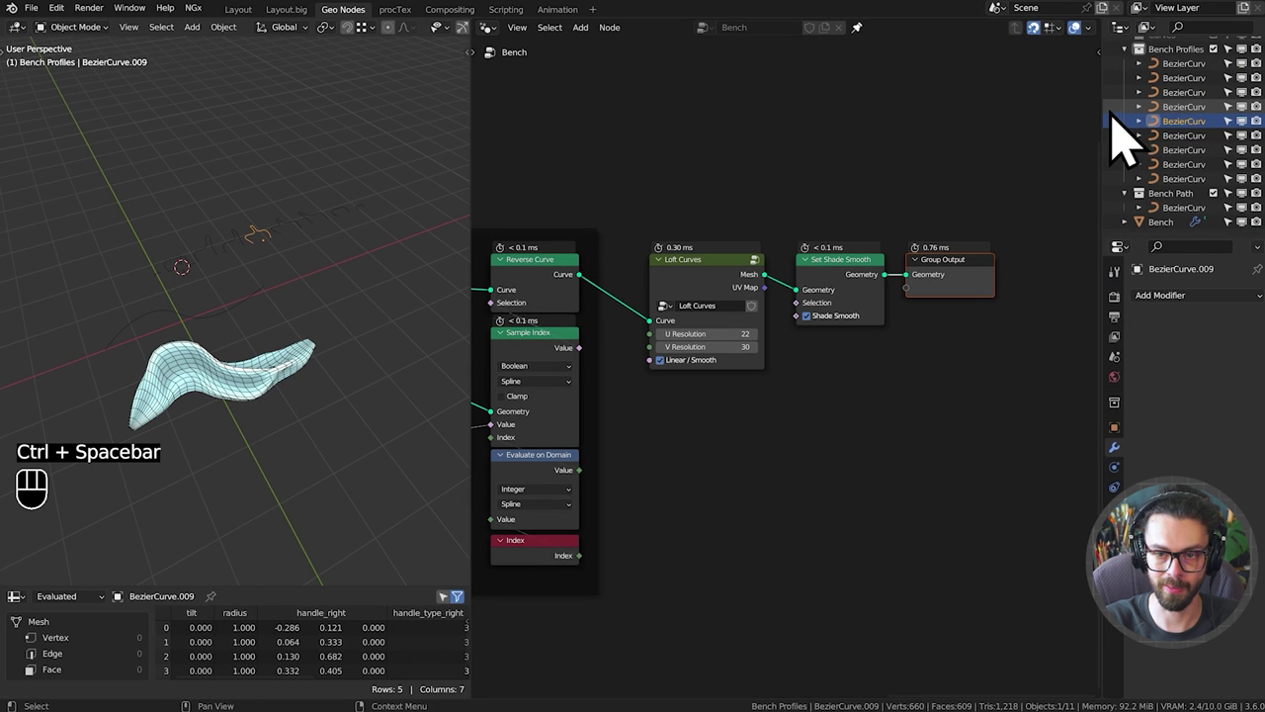
drag(1072, 102, 1001, 177)
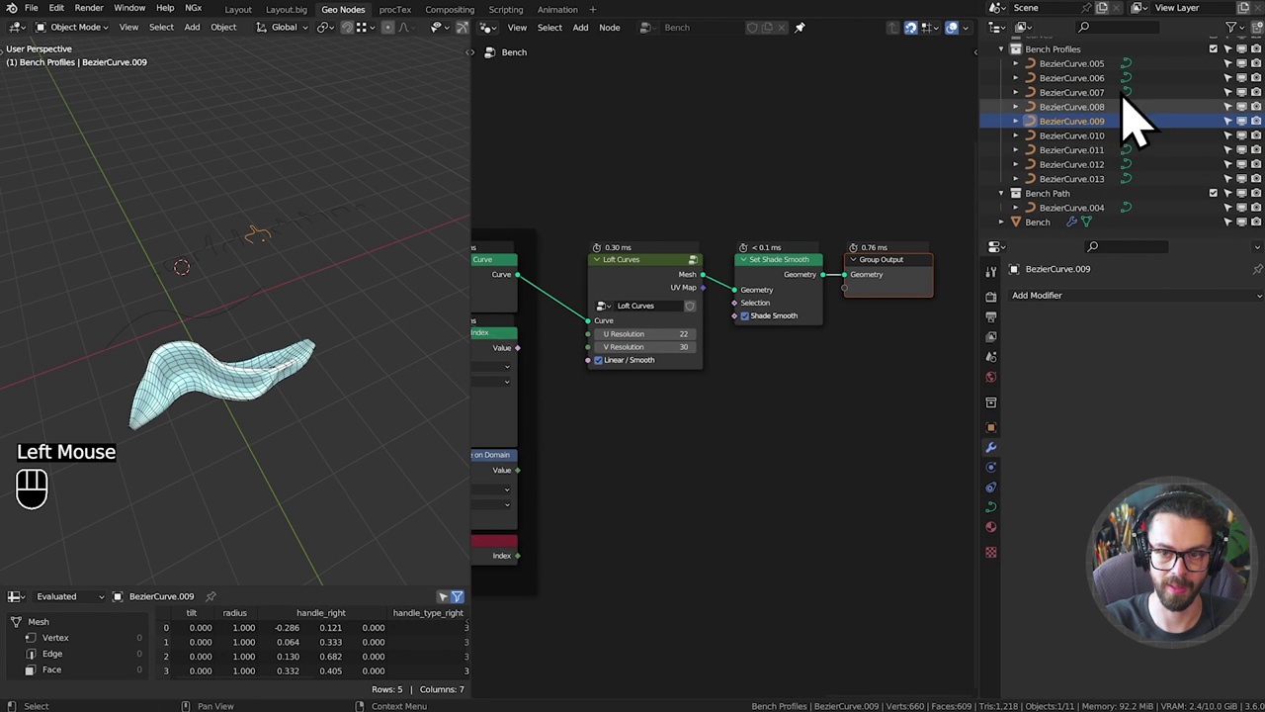
Rename BezierCurve.010 to BezierCurve.015 in the Outliner so it sorts last in Bench Profiles.
click(1097, 153)
drag(1088, 125, 1145, 160)
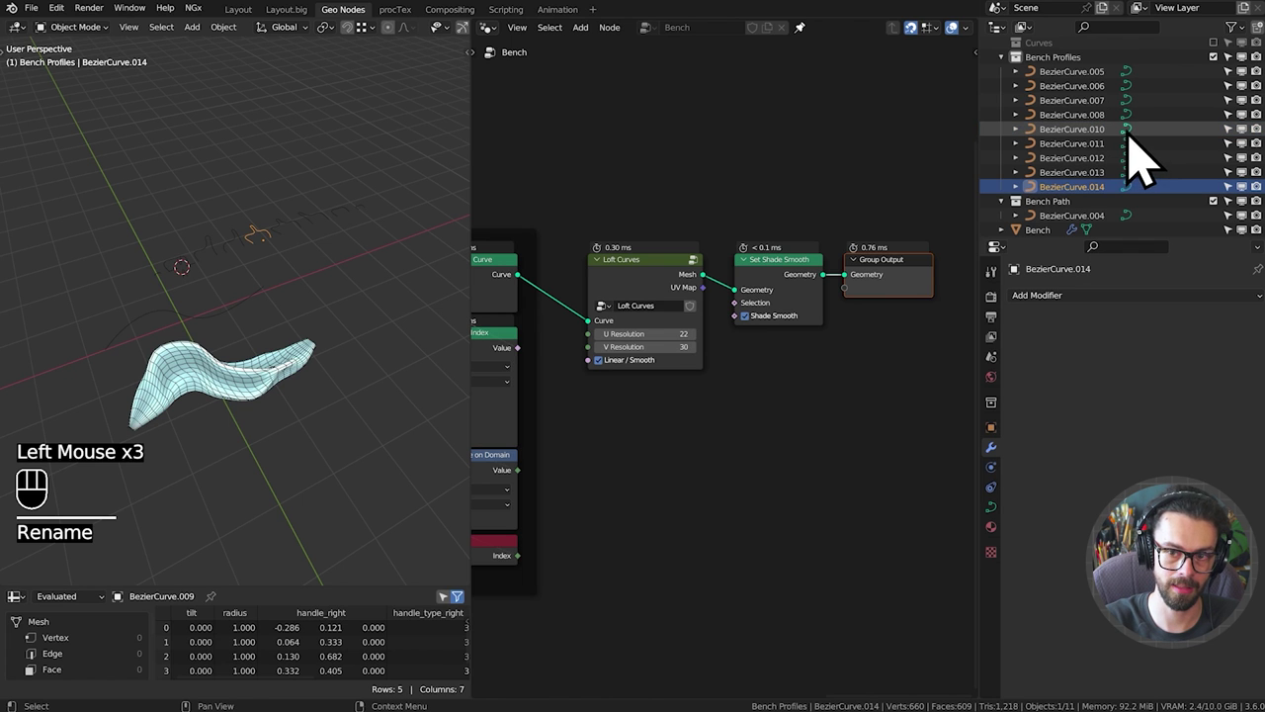
click(608, 425)
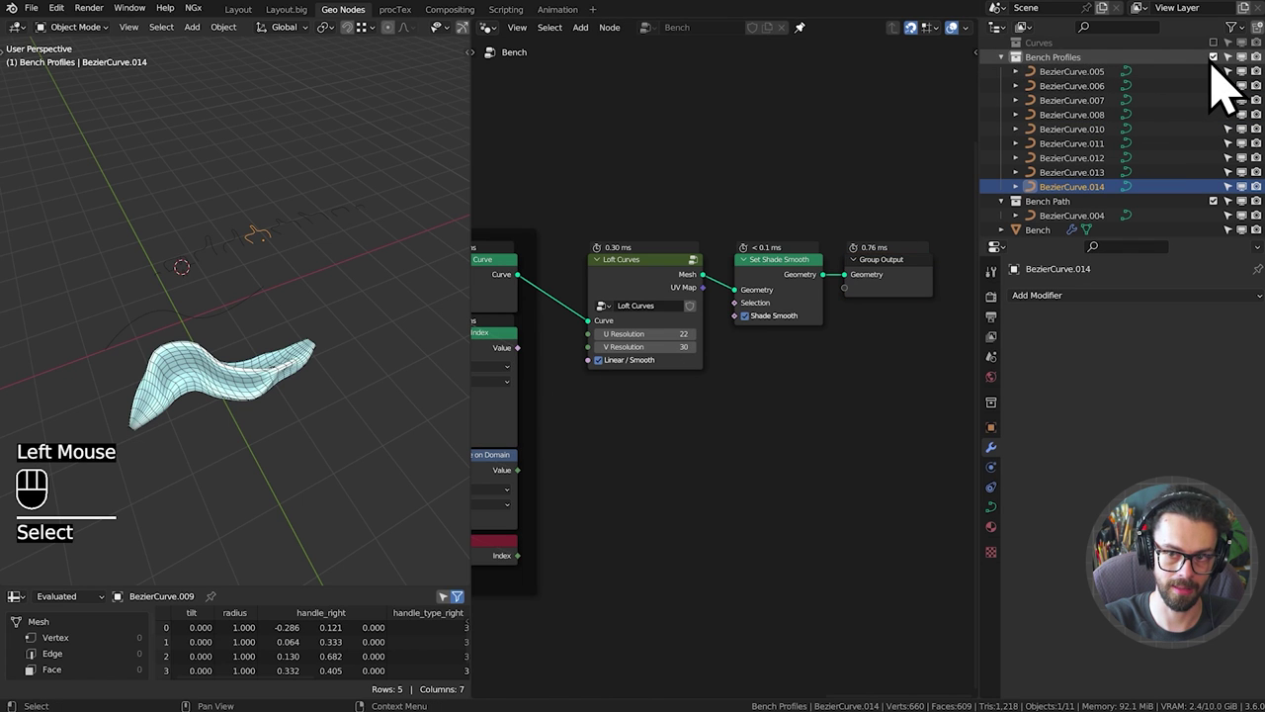
double_click(1226, 88)
click(1233, 90)
click(1233, 106)
middle_click(562, 328)
Label the direction-fixing frame FIX DIRECTION and select every curve in Bench Profiles.
click(276, 390)
key(Tab)
key(Tab)
drag(354, 379, 386, 321)
scroll(up, 3)
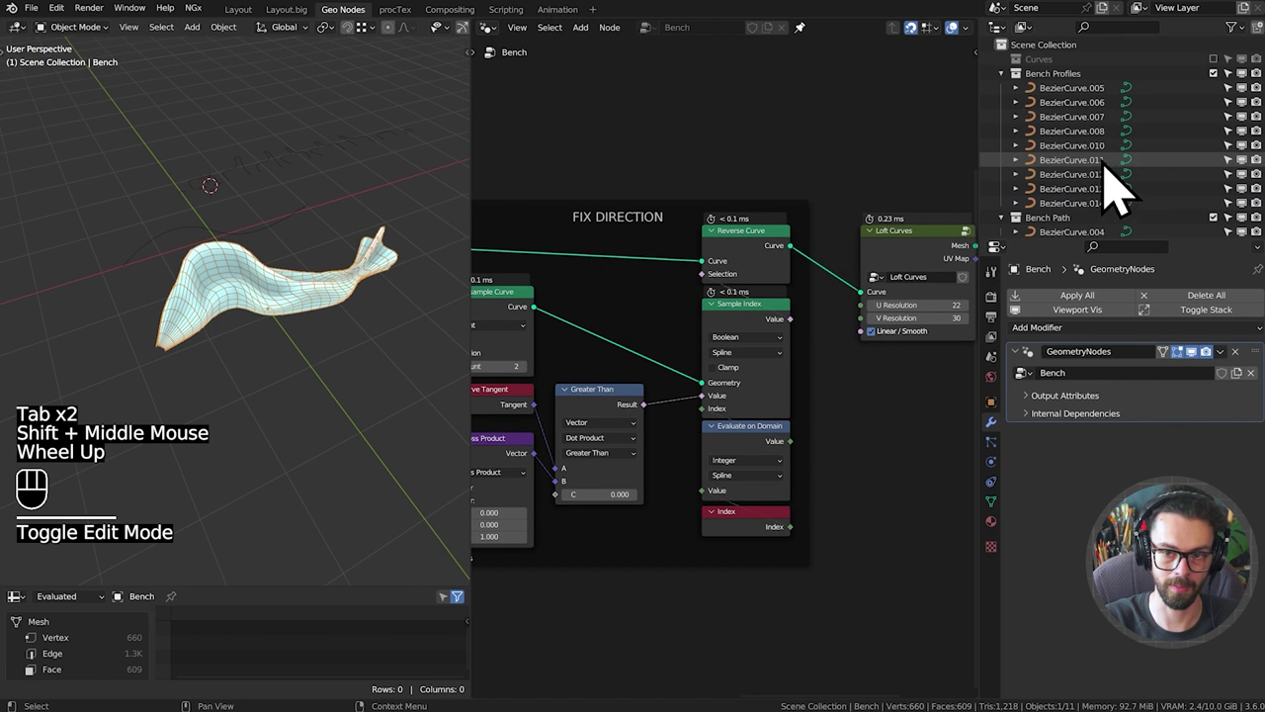
click(1113, 175)
drag(1104, 149, 1150, 160)
click(355, 306)
key(Tab)
key(Tab)
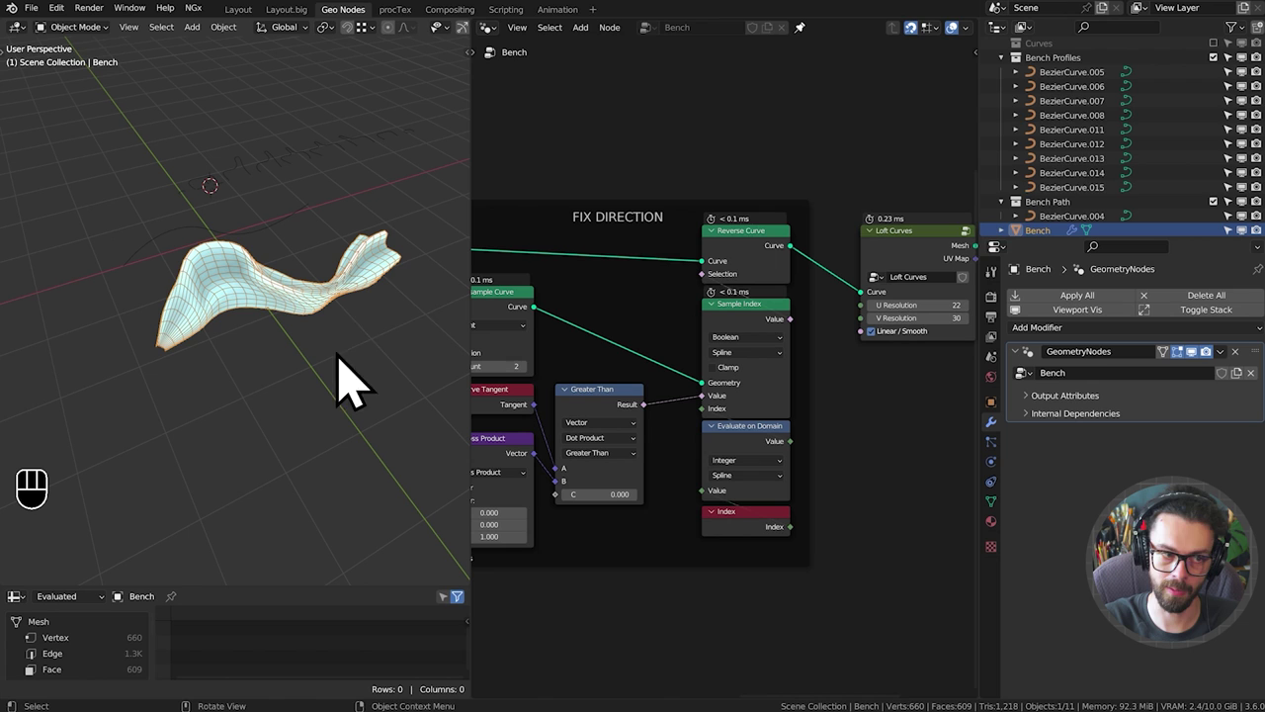
click(1096, 97)
click(1108, 216)
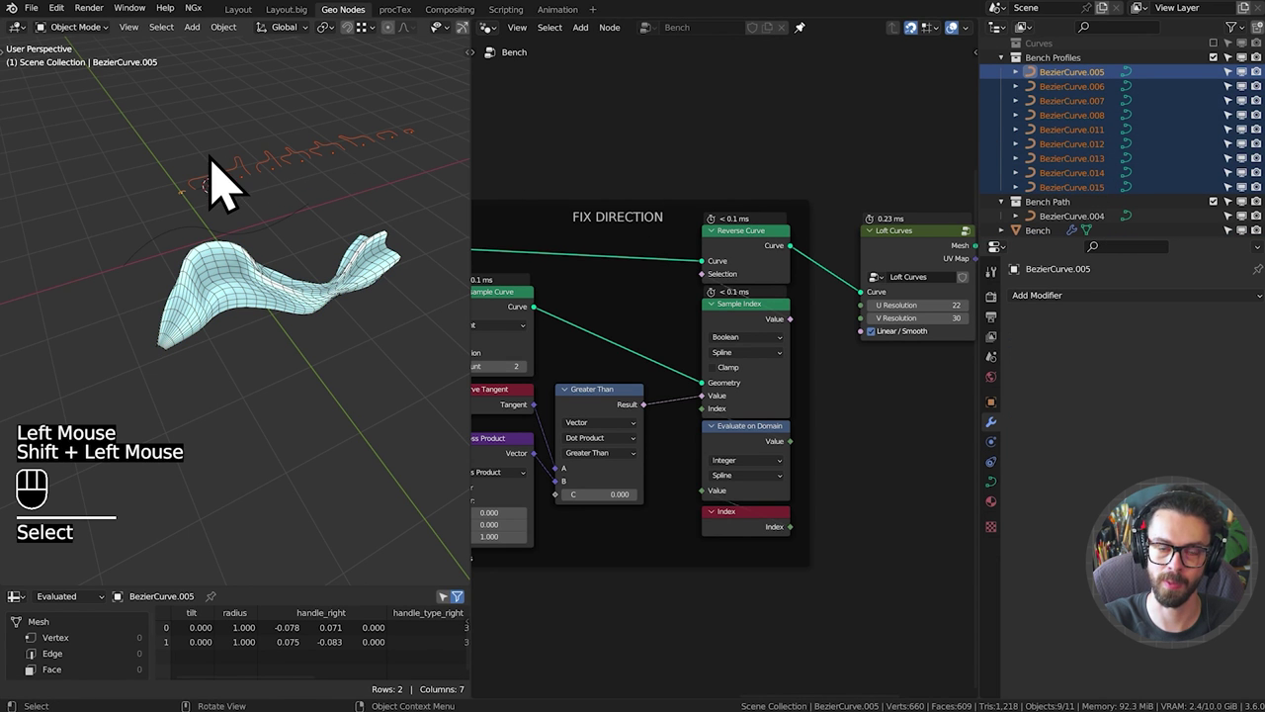
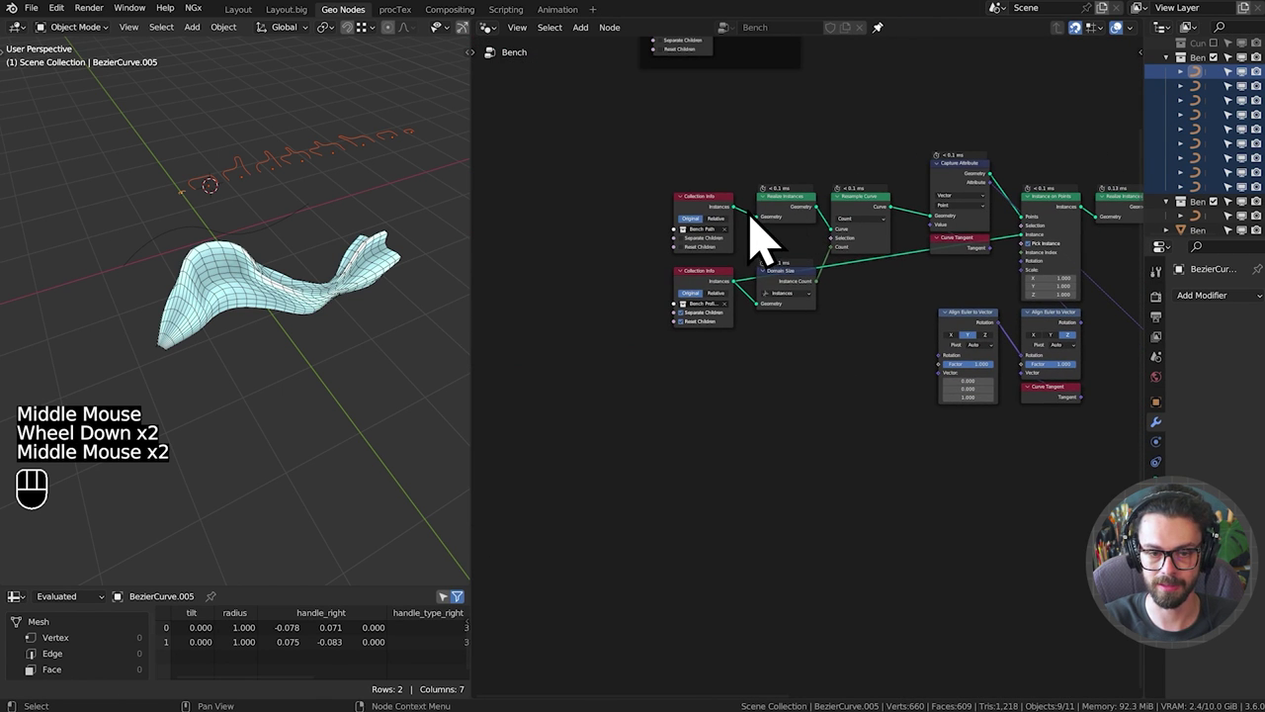
Bring the earlier instancing nodes into view and tidy their placement.
drag(694, 175, 898, 342)
middle_click(898, 279)
click(937, 314)
key(g)
middle_click(978, 222)
scroll(up, 3)
drag(972, 230, 799, 302)
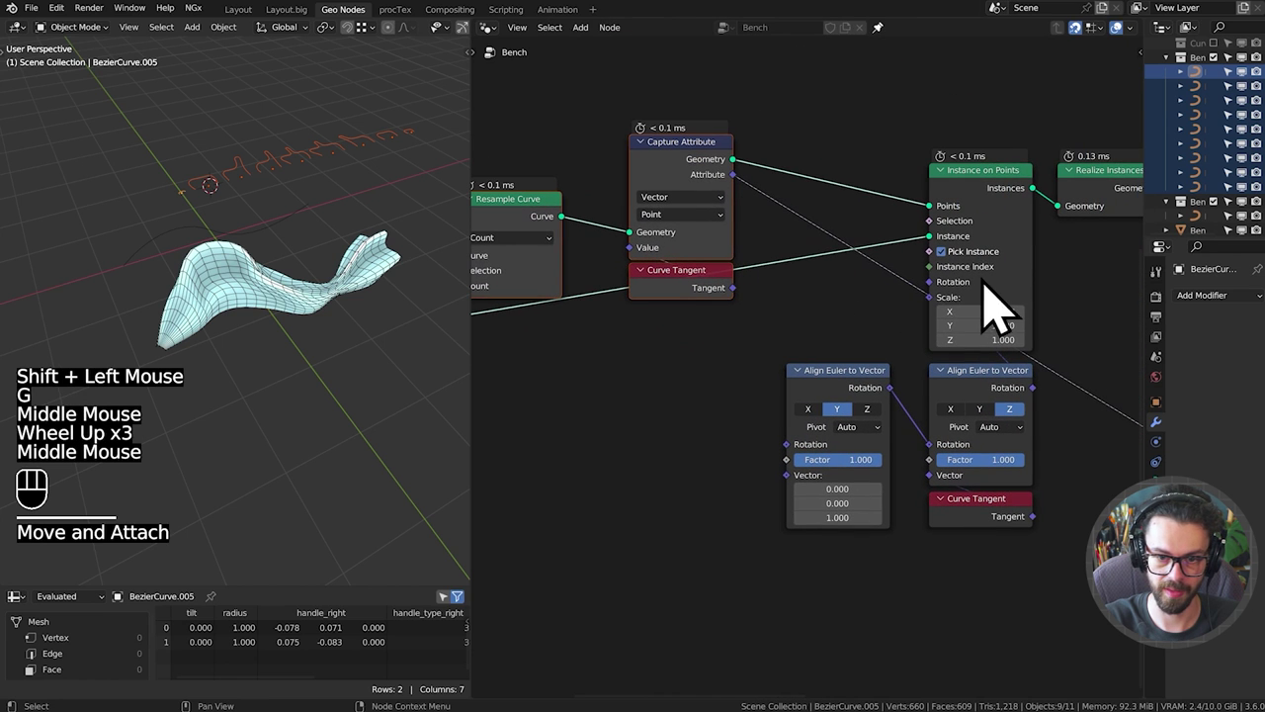
drag(932, 274, 888, 271)
click(1039, 191)
click(1006, 212)
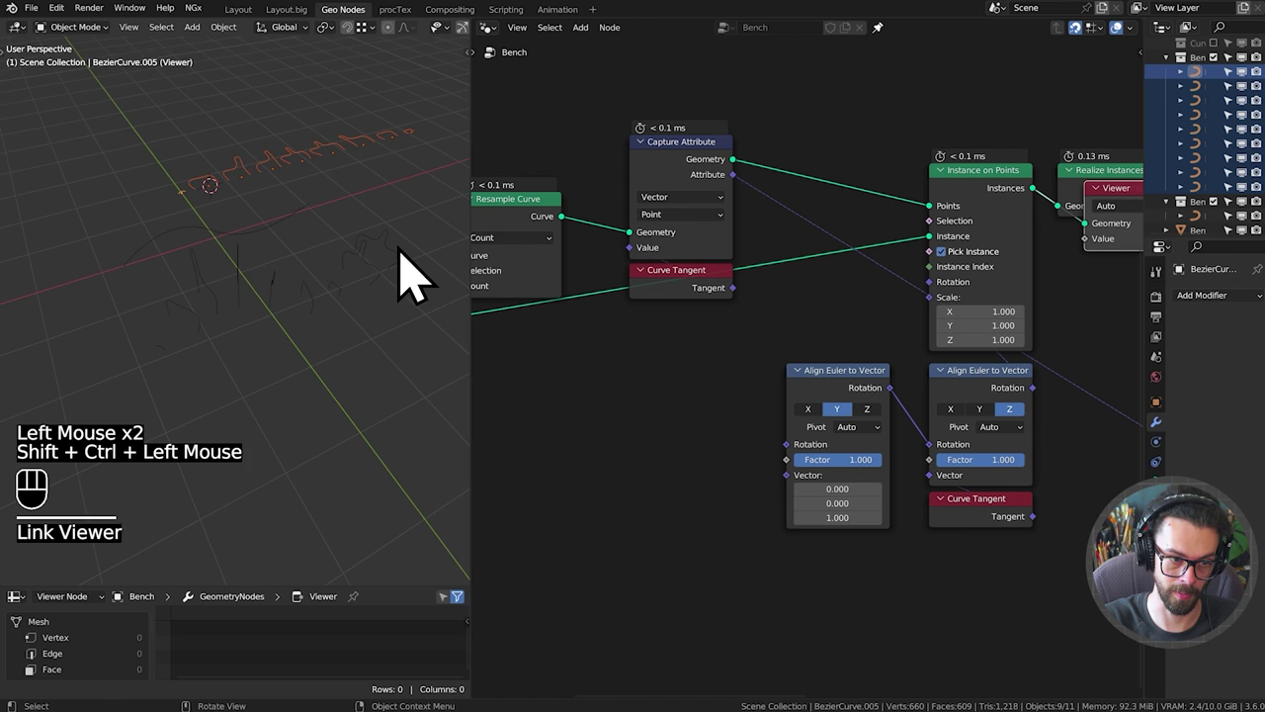
Select the Bench object and sketch annotation marks over the profiles in the viewport.
click(406, 278)
drag(379, 325, 410, 304)
middle_click(385, 342)
drag(387, 320, 339, 284)
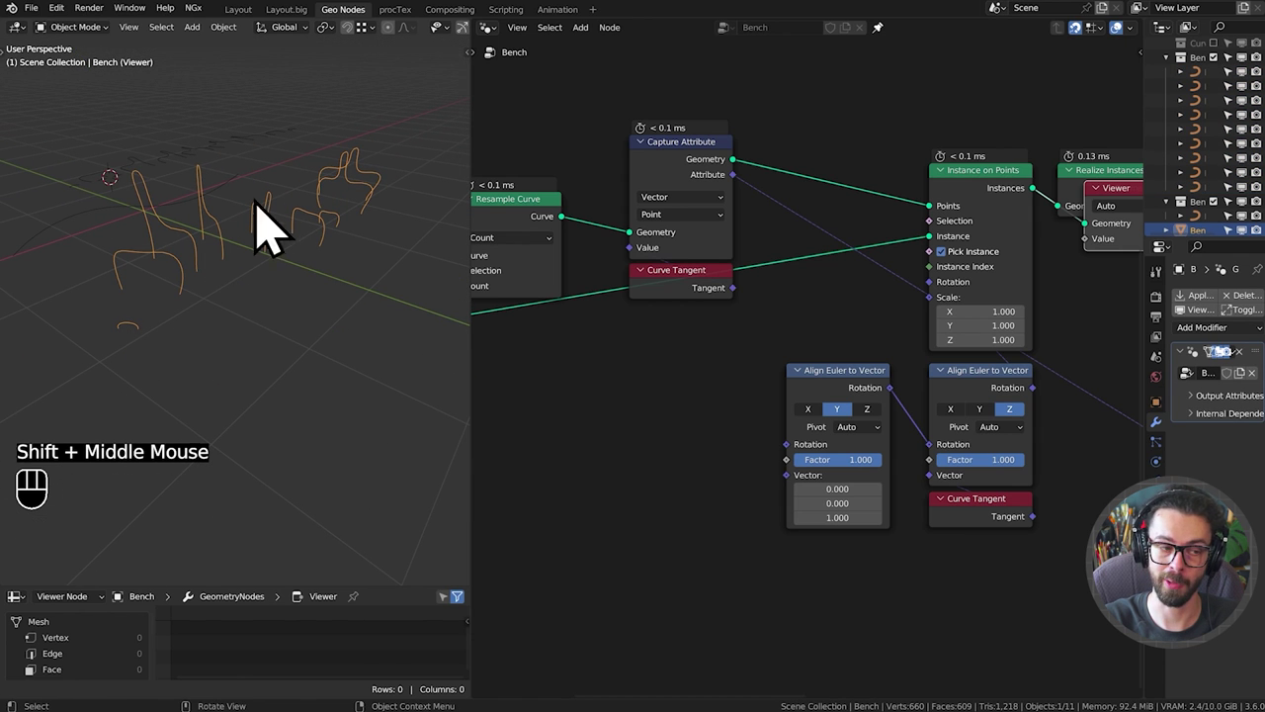
drag(243, 281, 215, 303)
middle_click(198, 303)
key(d)
click(138, 380)
key(d)
key(d)
key(d)
click(190, 347)
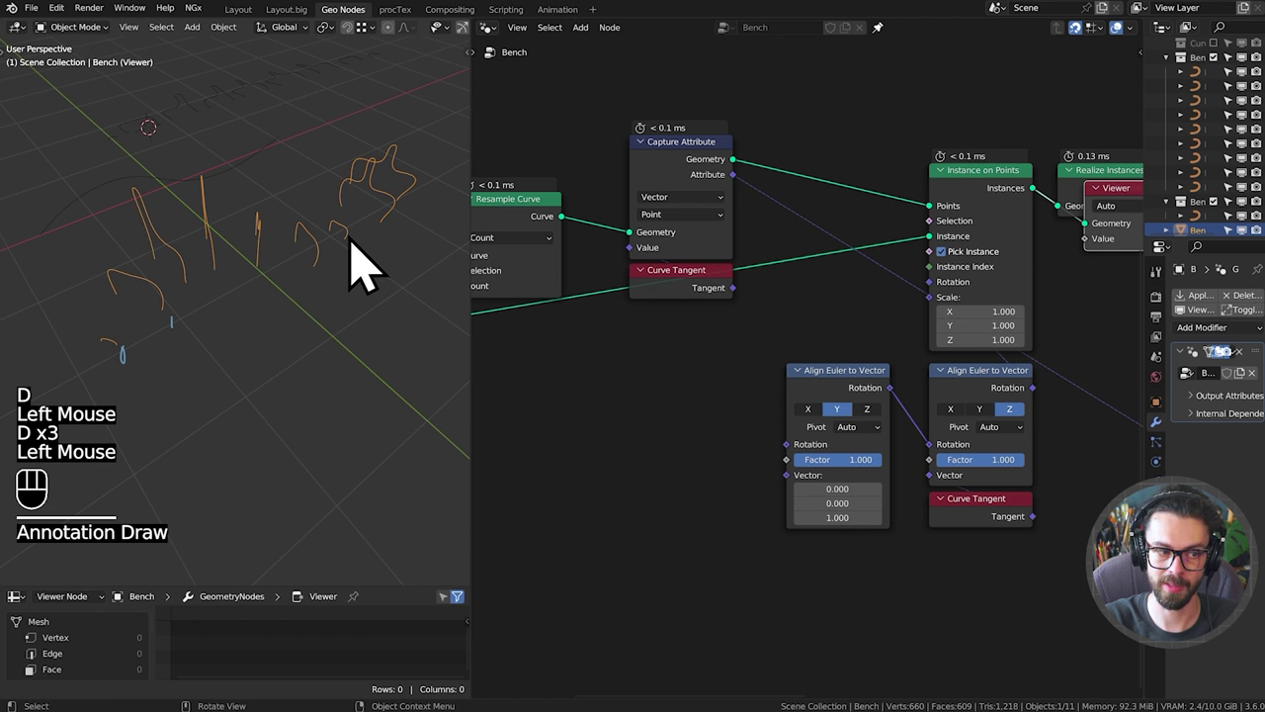
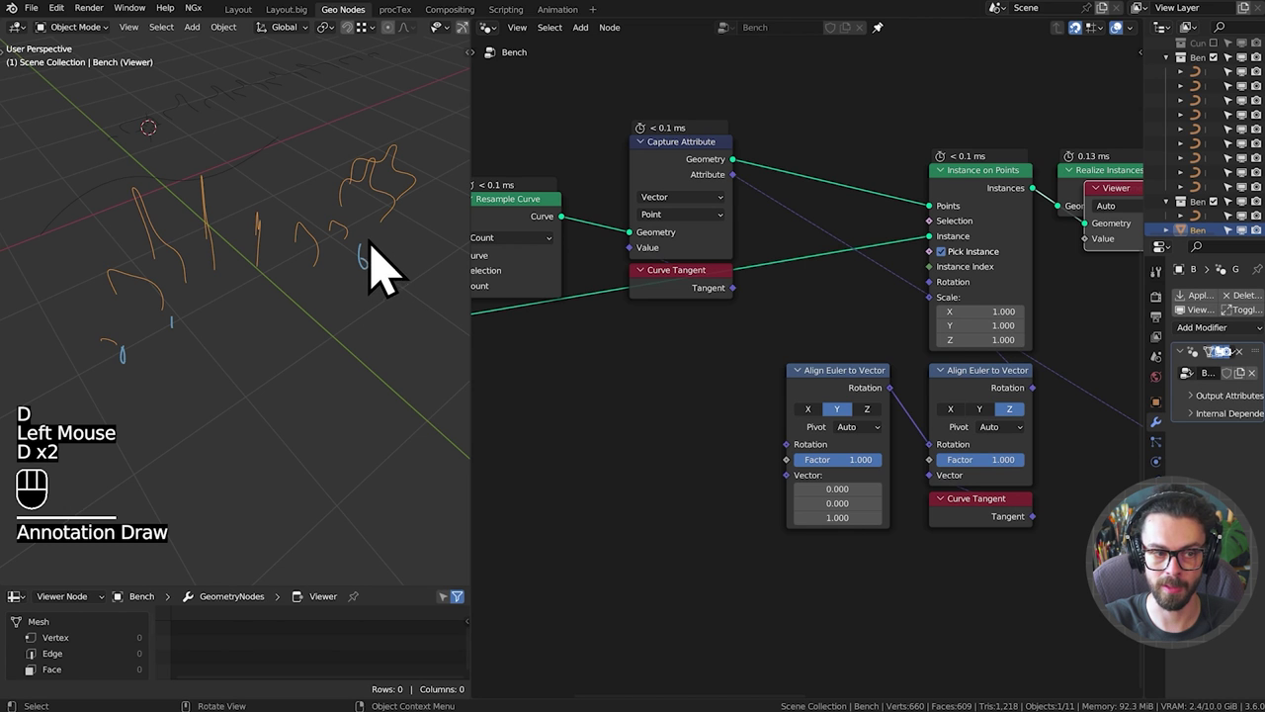
key(d)
click(446, 221)
key(d)
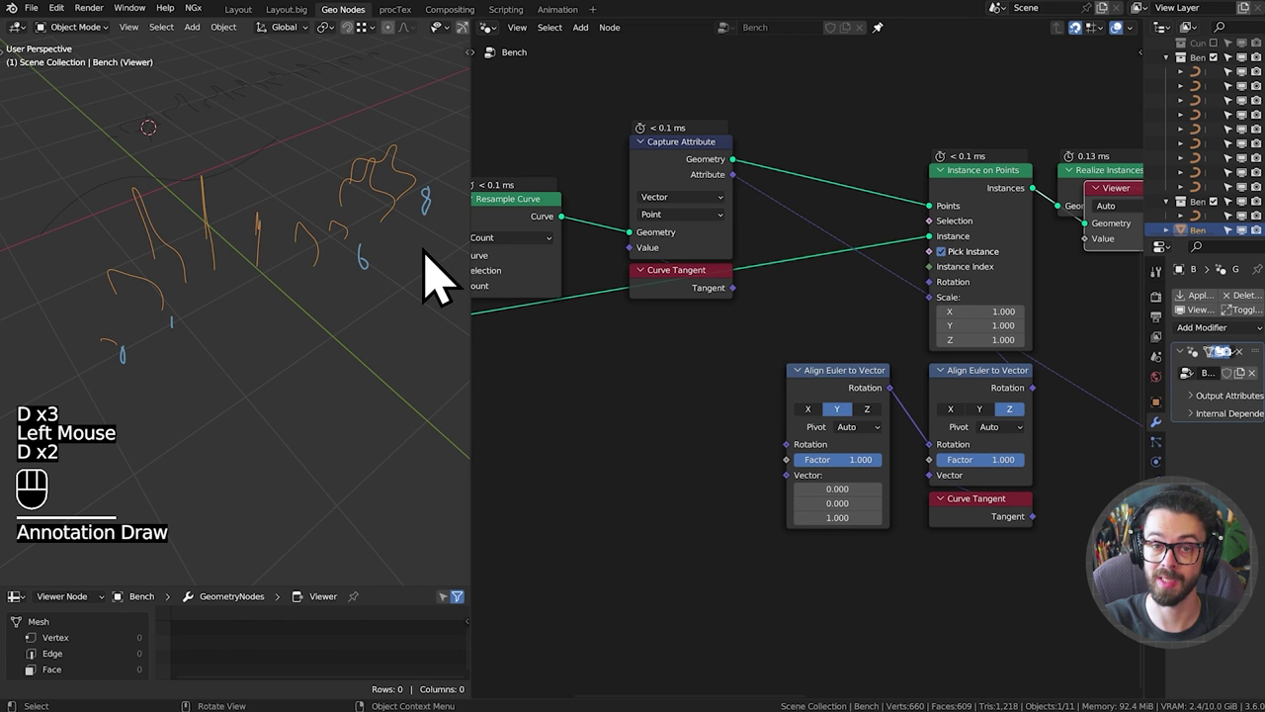
key(d)
right_click(437, 218)
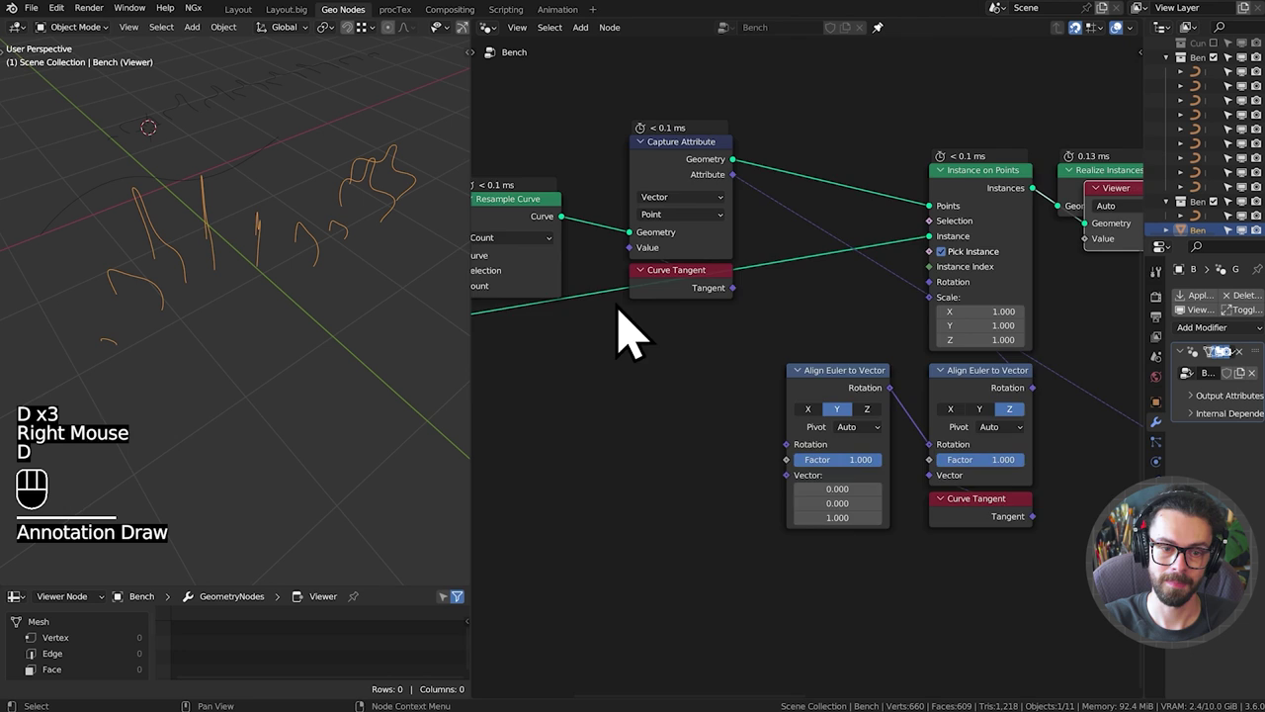
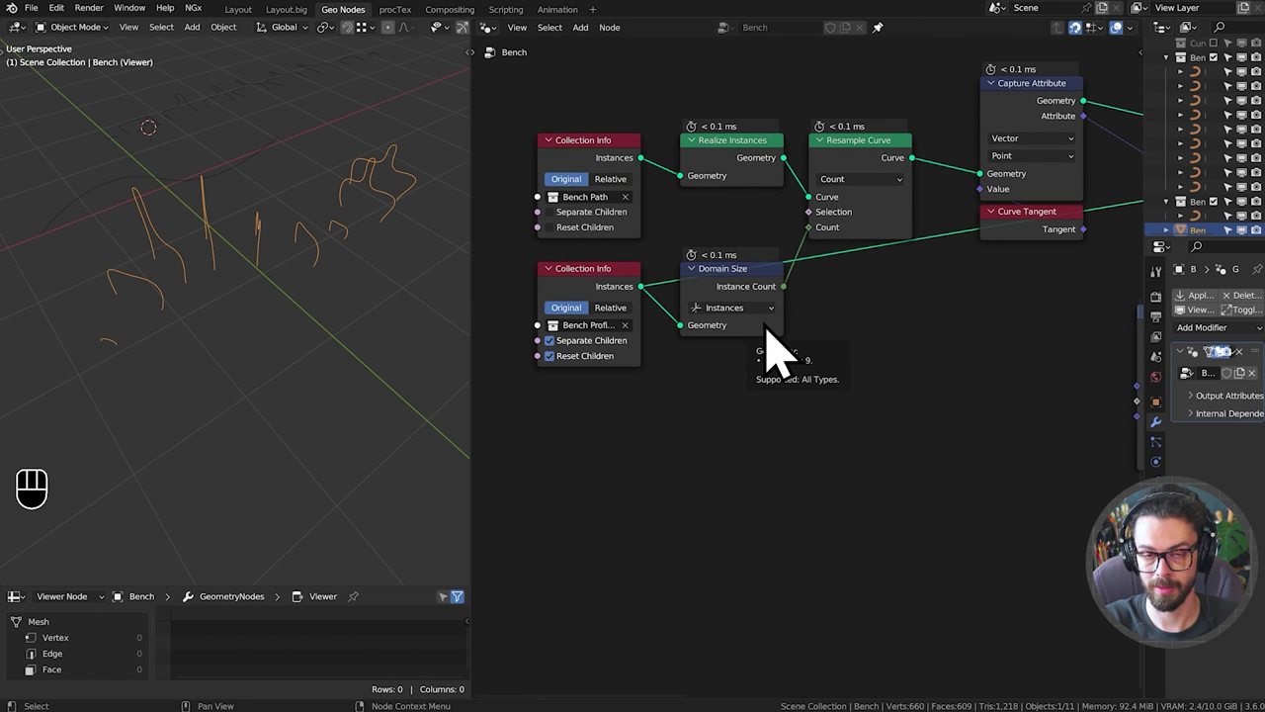
Pan to empty space below the collection inputs and start adding a Points of Curve node.
middle_click(781, 353)
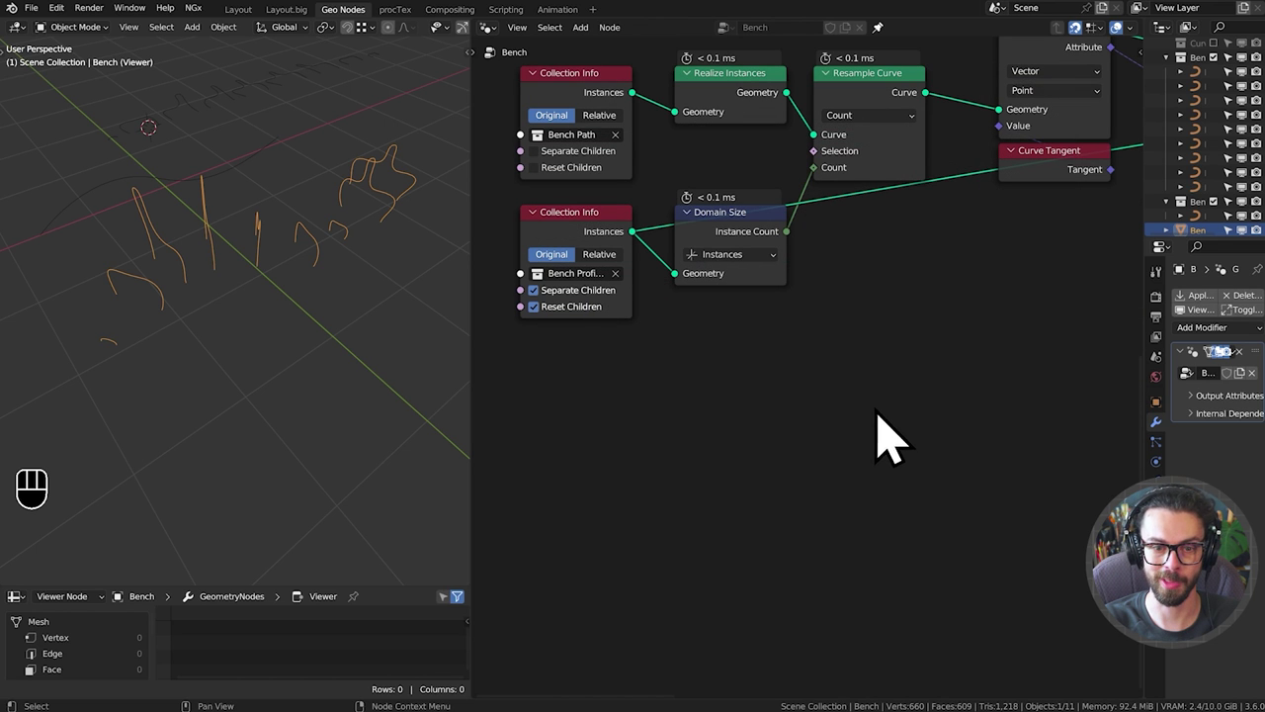
drag(709, 528, 714, 529)
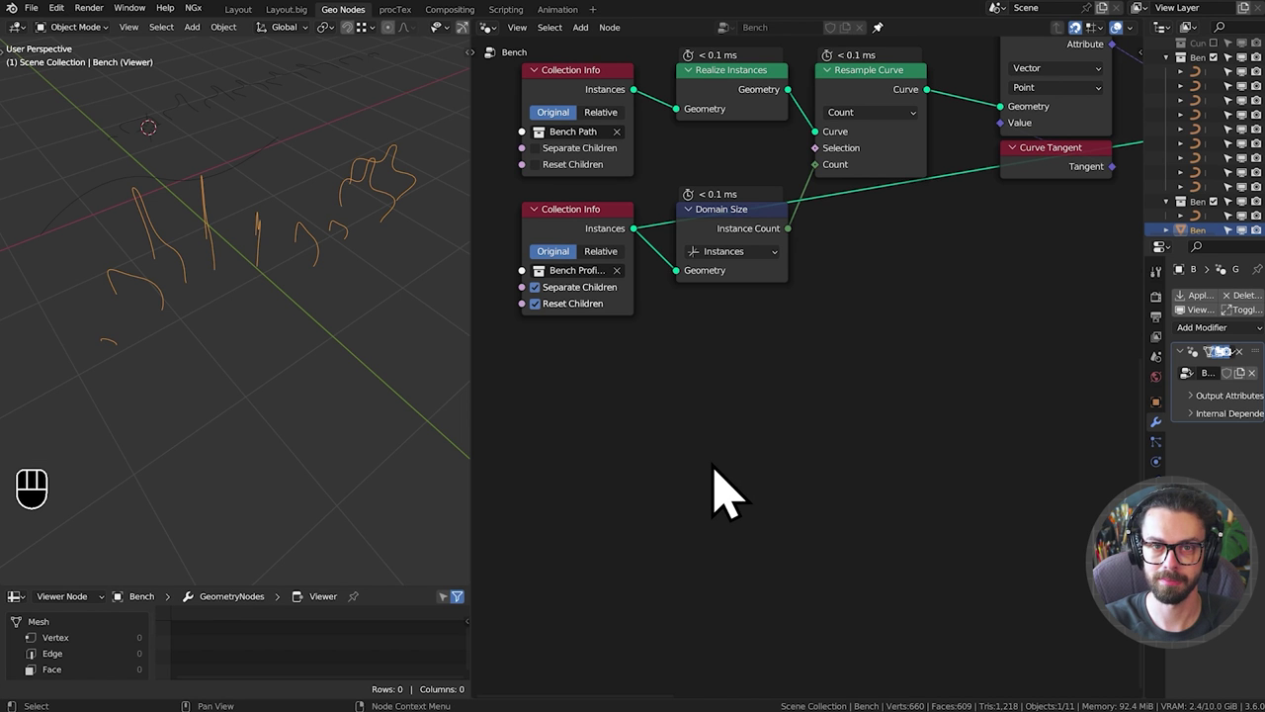
middle_click(727, 493)
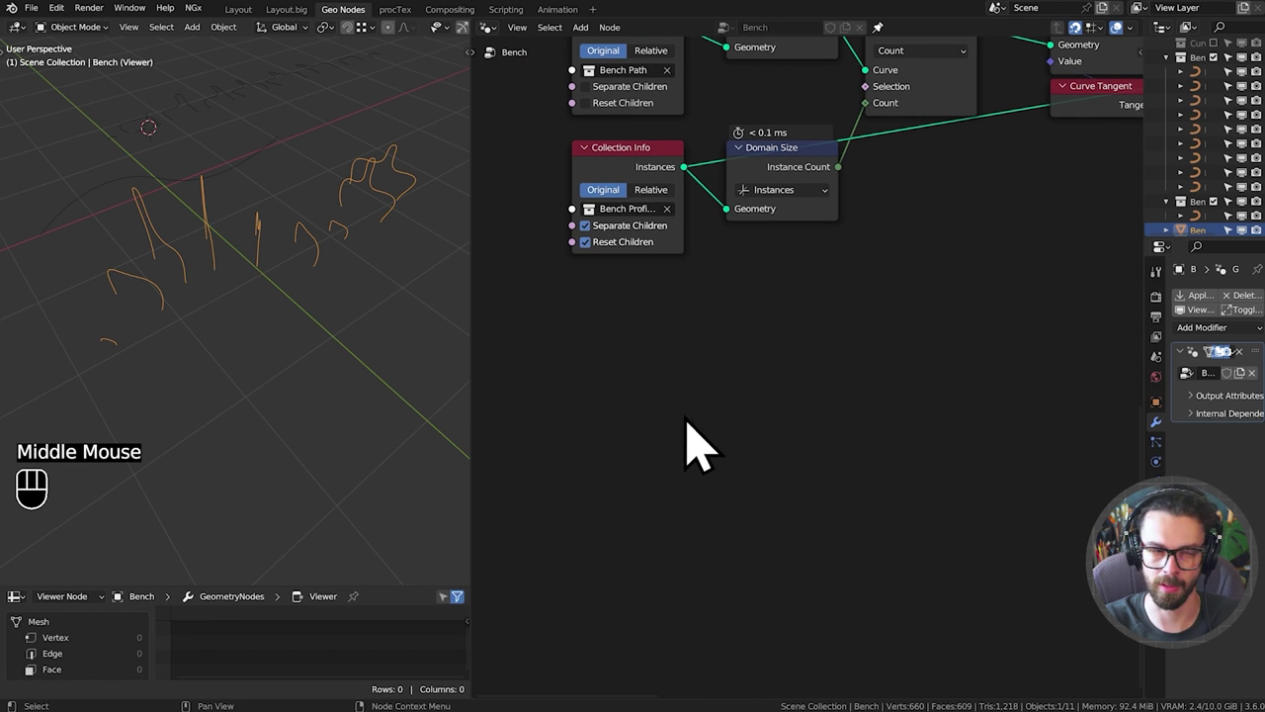
middle_click(693, 486)
middle_click(733, 462)
drag(718, 444, 708, 404)
middle_click(747, 432)
click(741, 416)
key(shift+a)
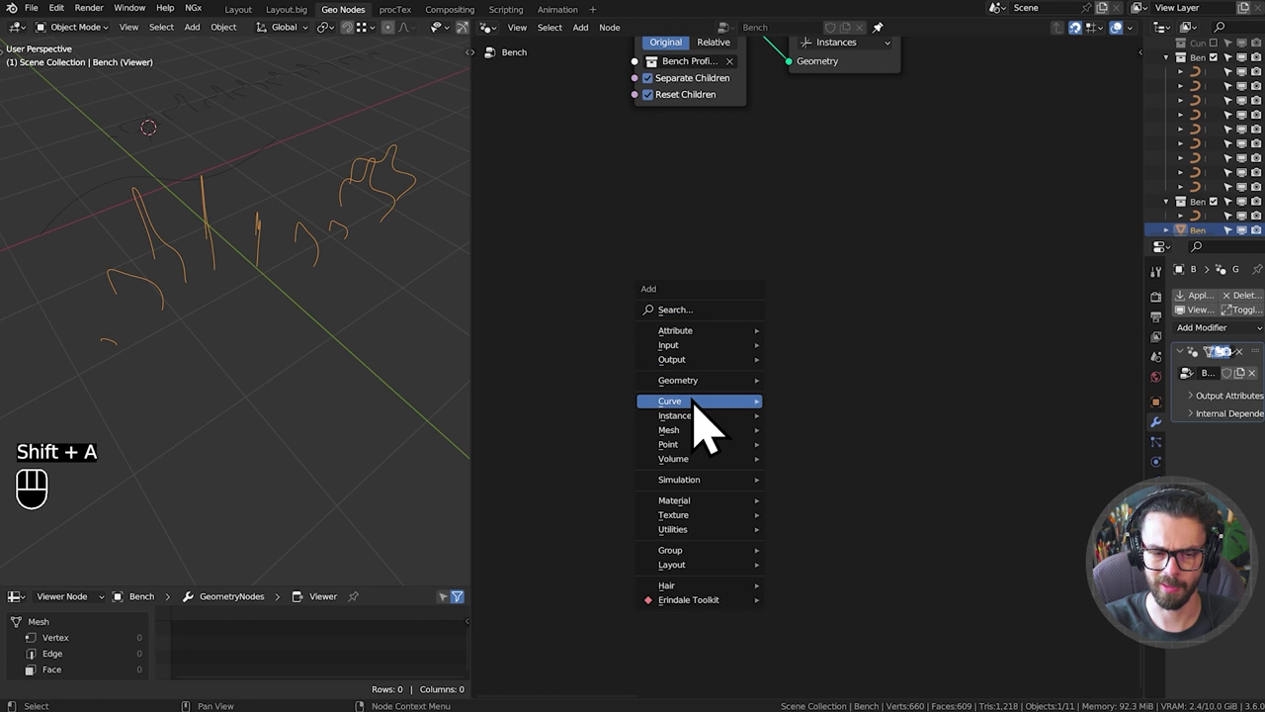
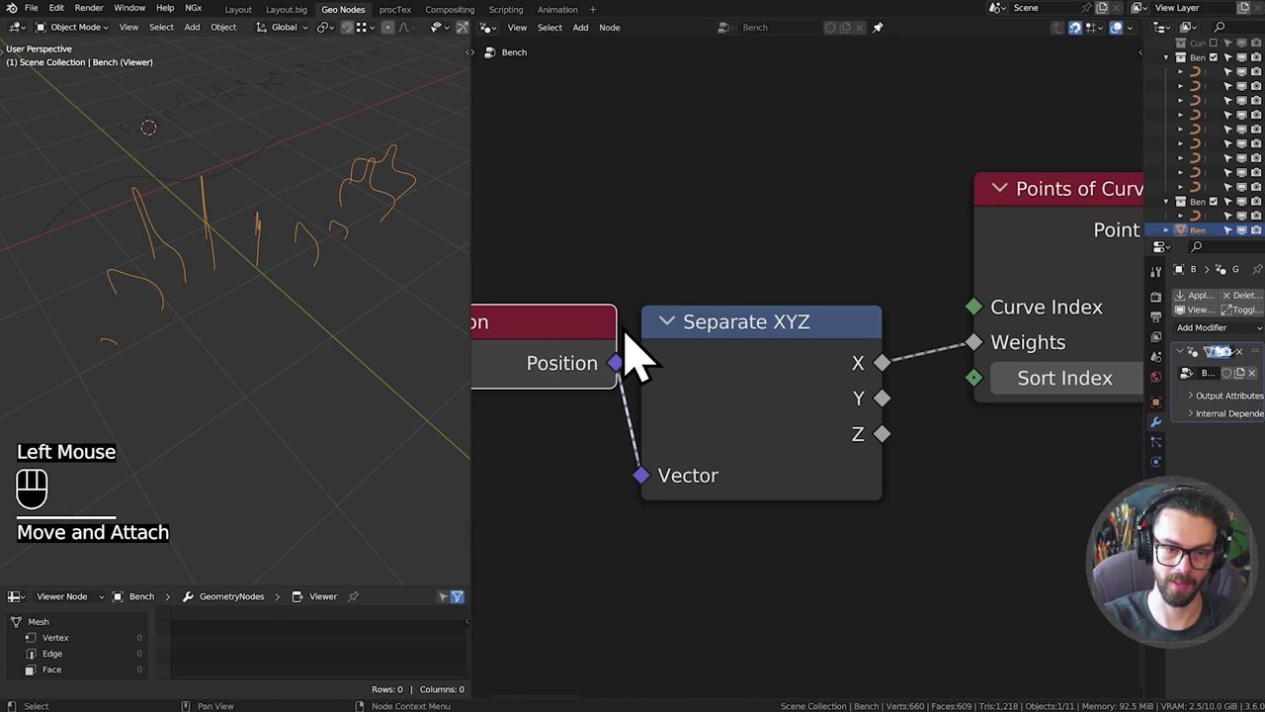
Feed Position through Separate XYZ so its X drives the Points of Curve Weights, hiding unused sockets.
middle_click(655, 364)
click(842, 413)
key(ctrl+h)
click(878, 411)
scroll(down, 3)
middle_click(885, 422)
middle_click(842, 420)
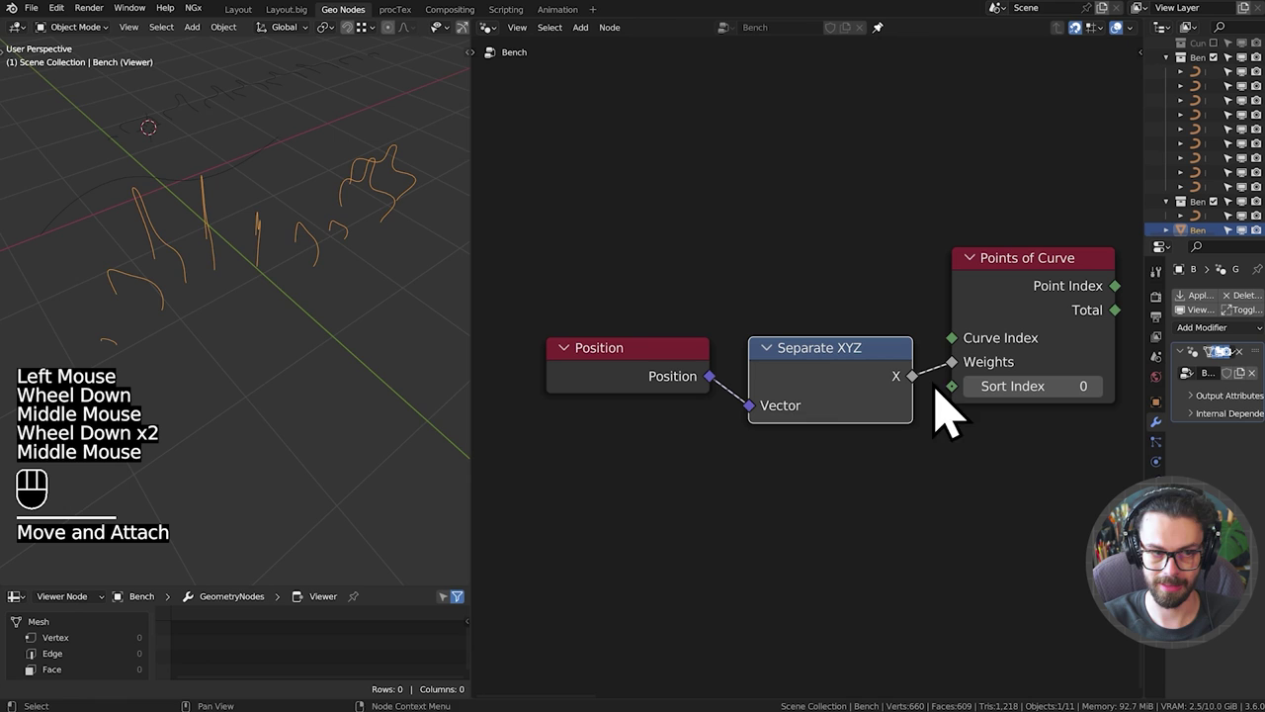
drag(279, 188, 276, 324)
scroll(down, 3)
middle_click(298, 282)
middle_click(304, 277)
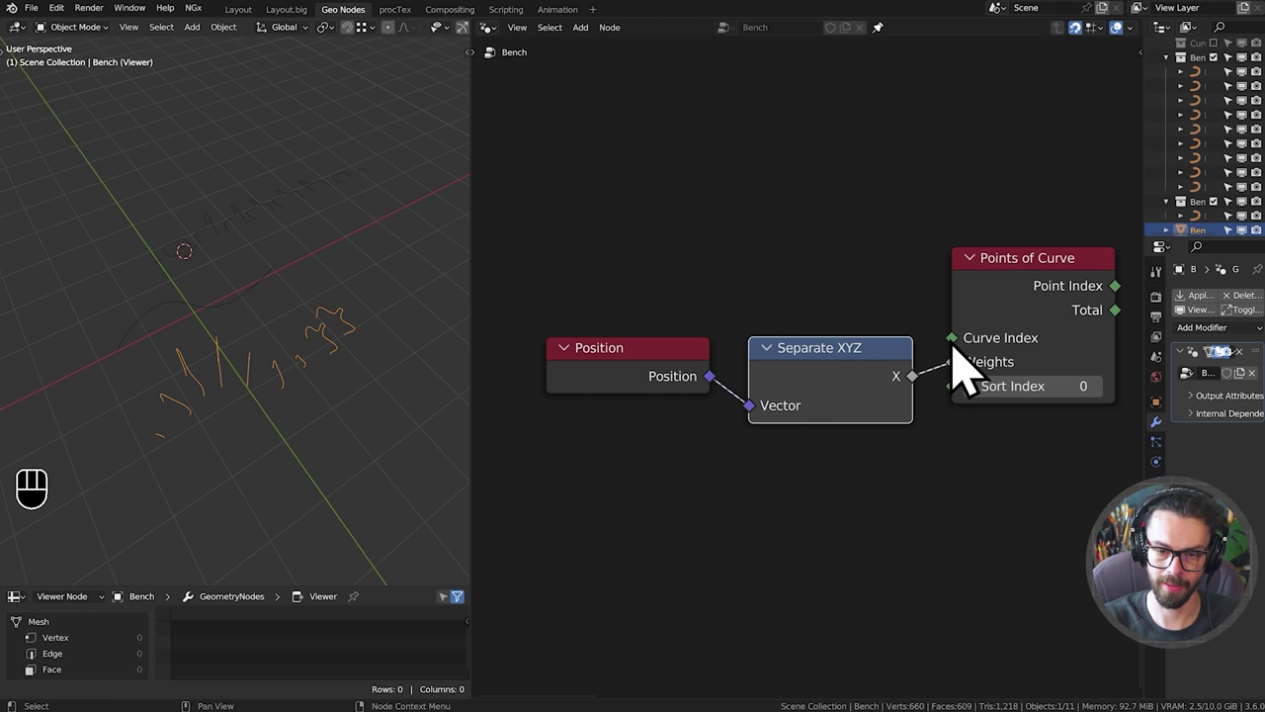
click(971, 362)
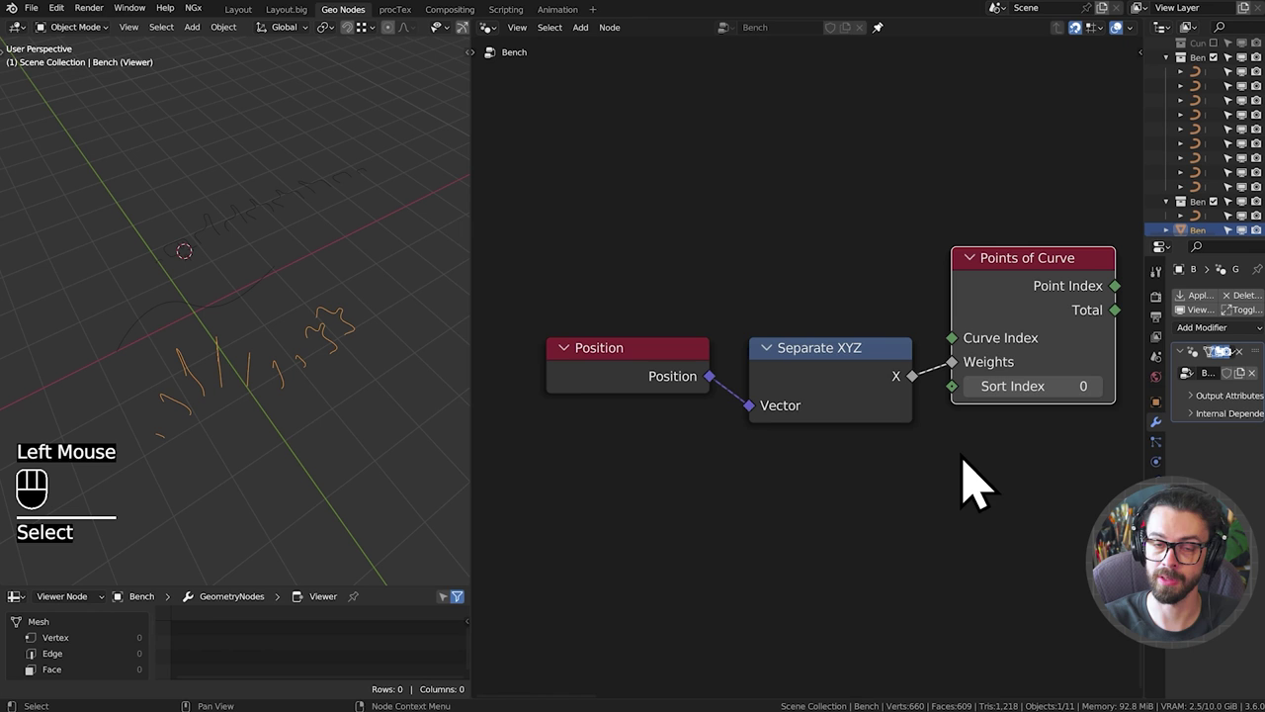
Add a Curve of Point node and wire its curve index into Points of Curve's Curve Index.
key(shift+a)
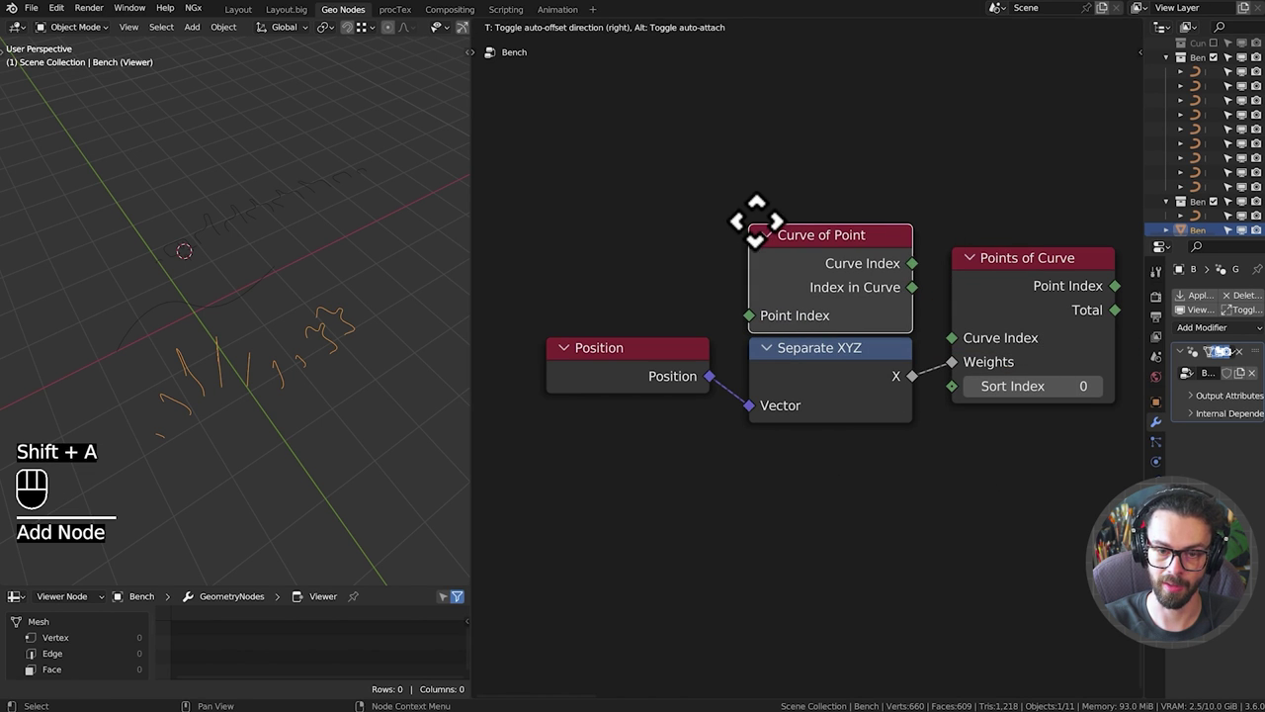
drag(927, 292, 978, 367)
click(1044, 320)
middle_click(997, 284)
drag(819, 294, 833, 302)
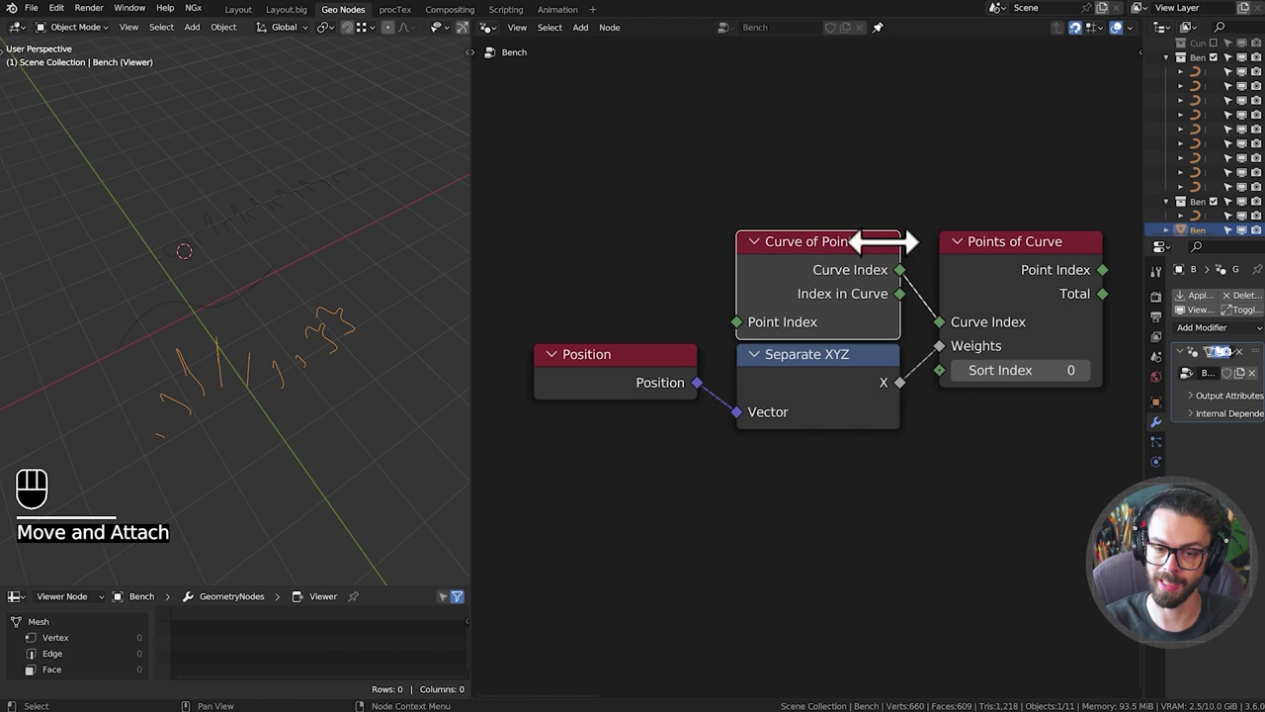
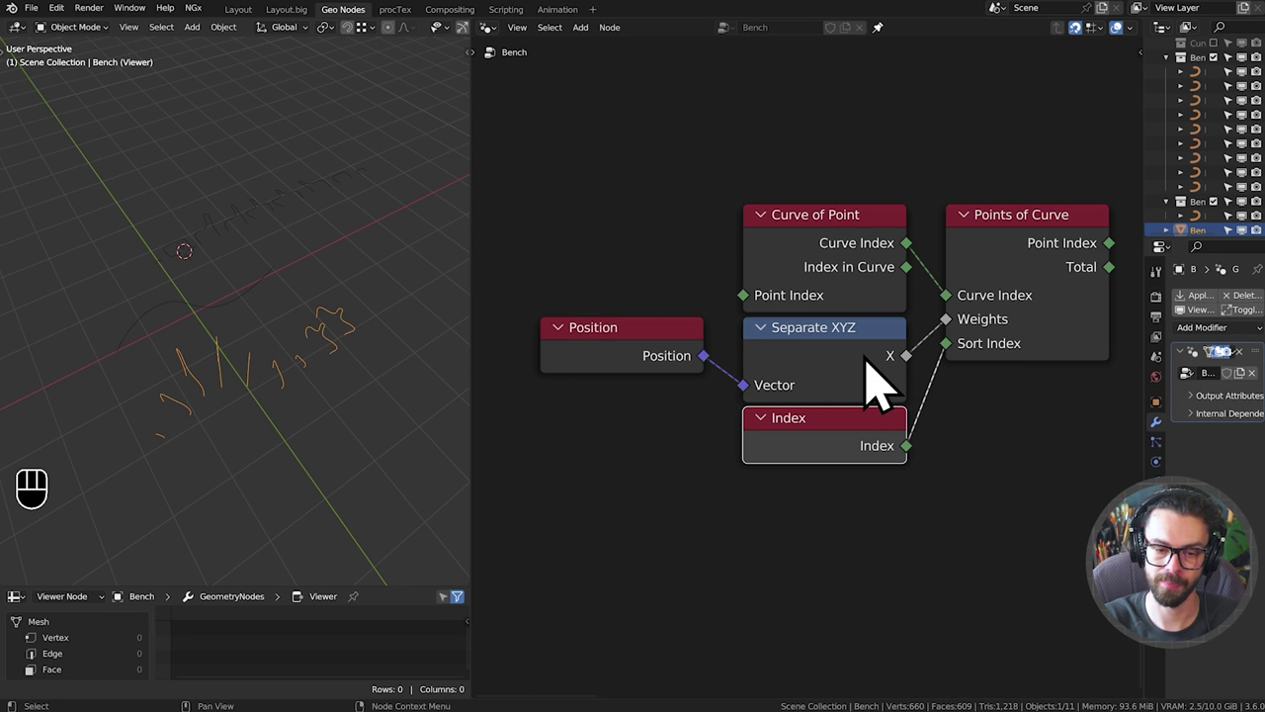
Navigate the node editor to bring the main Bench Path node chain into view.
middle_click(877, 381)
click(878, 380)
scroll(up, 3)
click(795, 121)
drag(333, 417, 364, 331)
scroll(up, 3)
drag(349, 298, 298, 307)
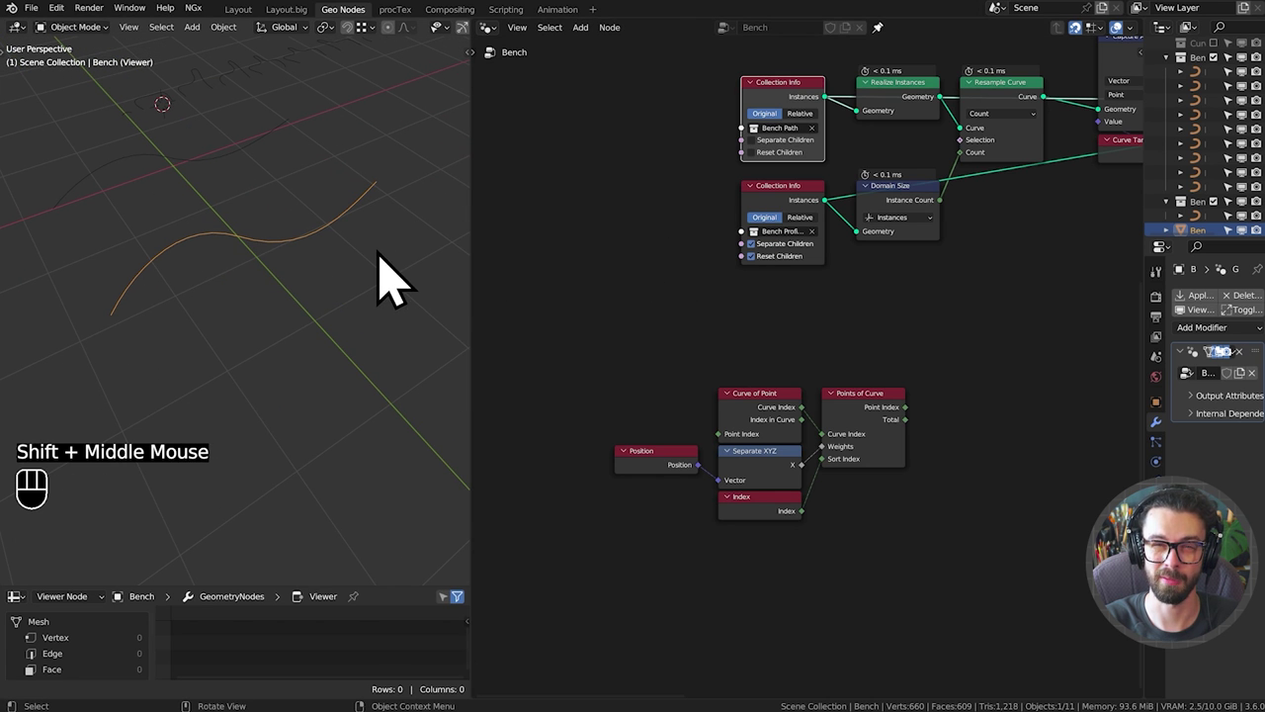
drag(350, 252, 330, 313)
middle_click(896, 236)
click(852, 160)
middle_click(203, 316)
middle_click(297, 327)
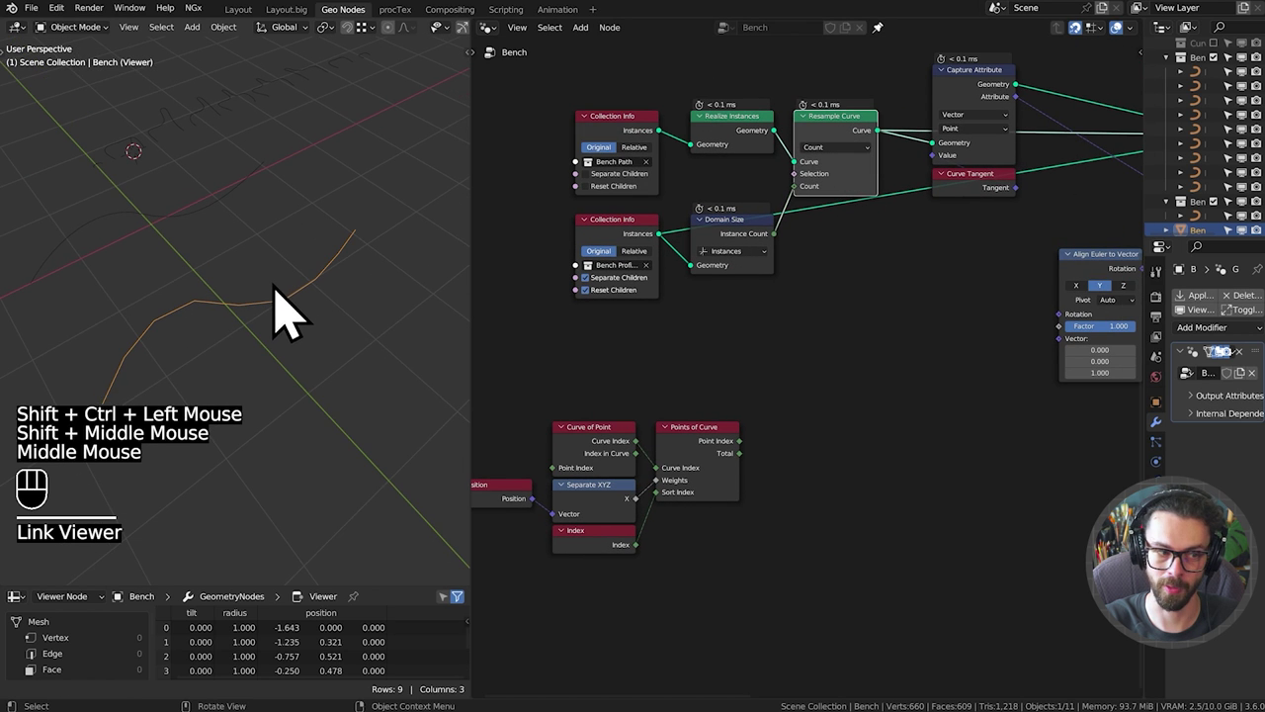
drag(287, 329, 288, 305)
Move the nodes downstream of Resample Curve to the right to make room.
drag(1055, 158, 1052, 180)
key(g)
key(g)
drag(979, 231, 1078, 114)
key(g)
drag(885, 302, 612, 160)
key(g)
drag(732, 309, 865, 283)
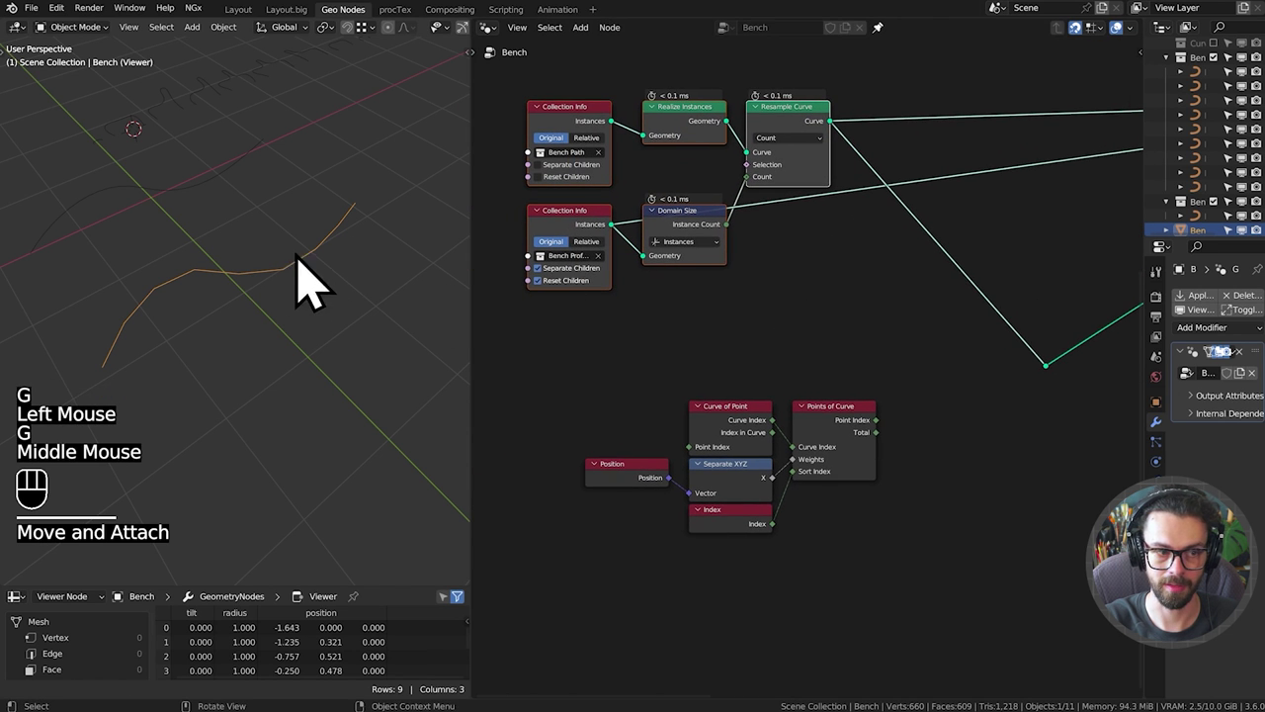
middle_click(843, 354)
drag(671, 393, 1008, 602)
key(g)
drag(212, 221, 208, 235)
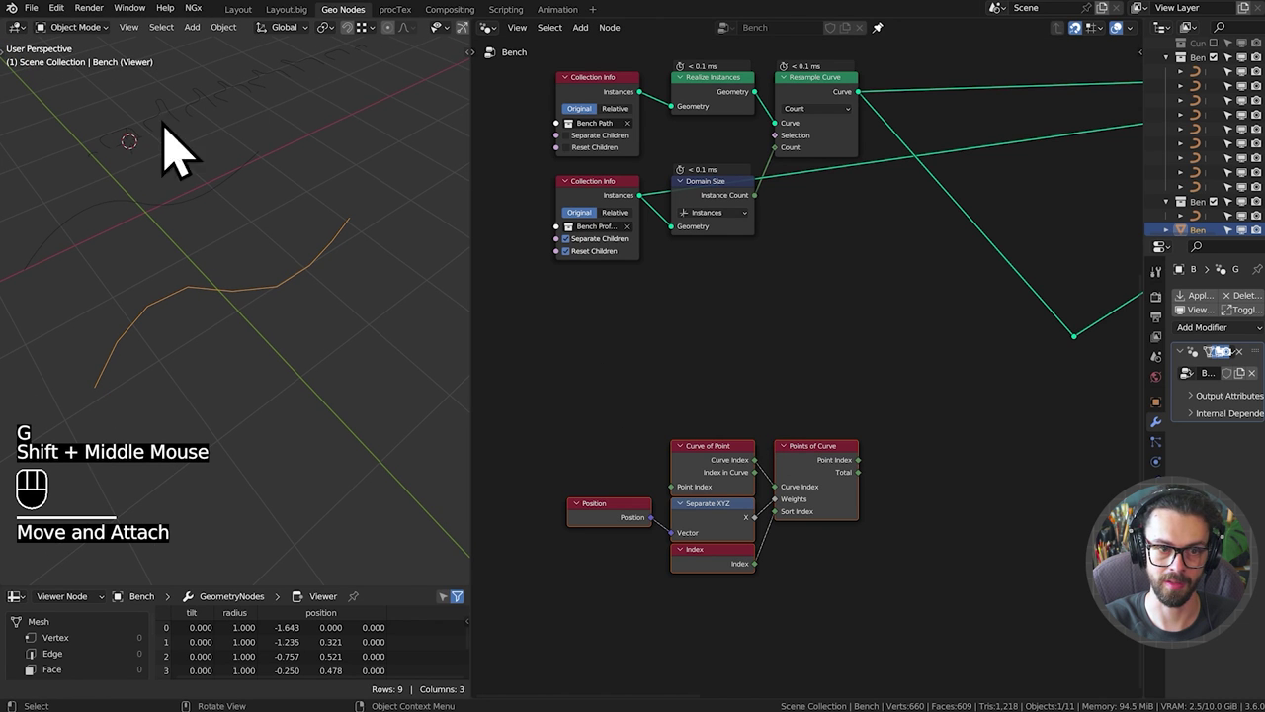
middle_click(918, 279)
Add a Set Position node and drop it onto the Resample Curve output link.
key(shift+a)
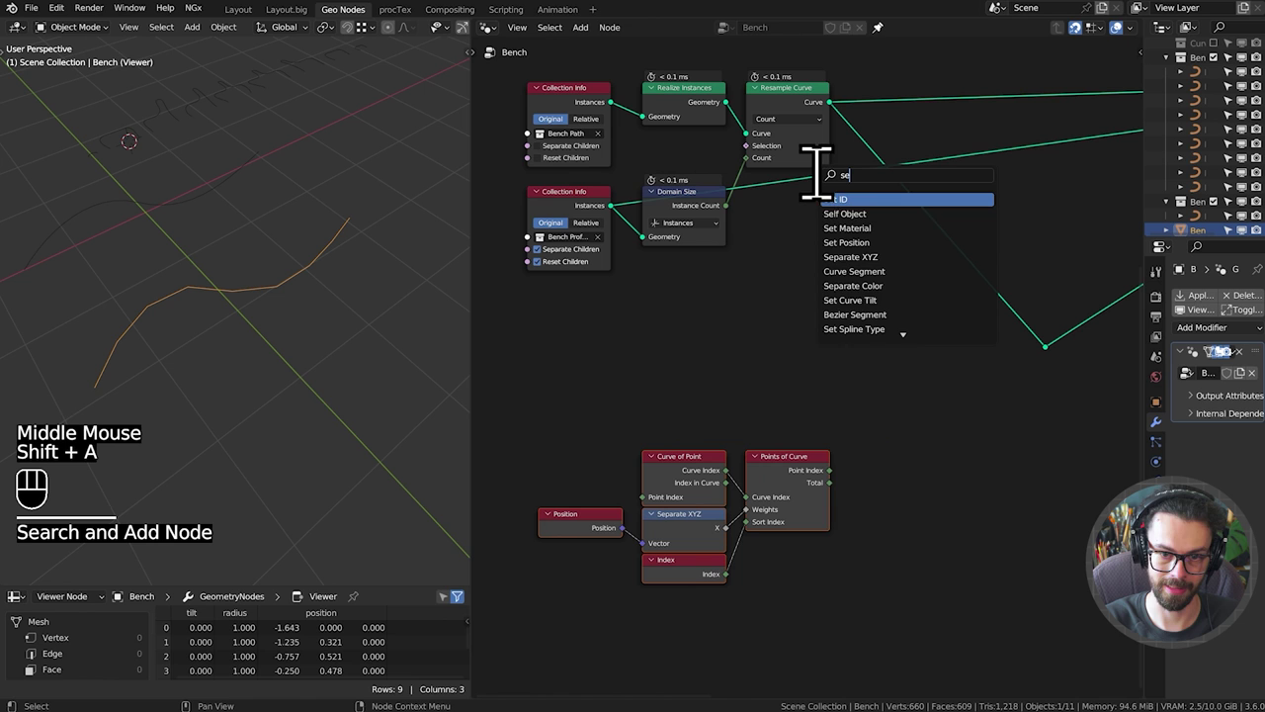
drag(1036, 364, 1094, 421)
key(ctrl+x)
click(954, 260)
scroll(up, 3)
drag(778, 345, 846, 349)
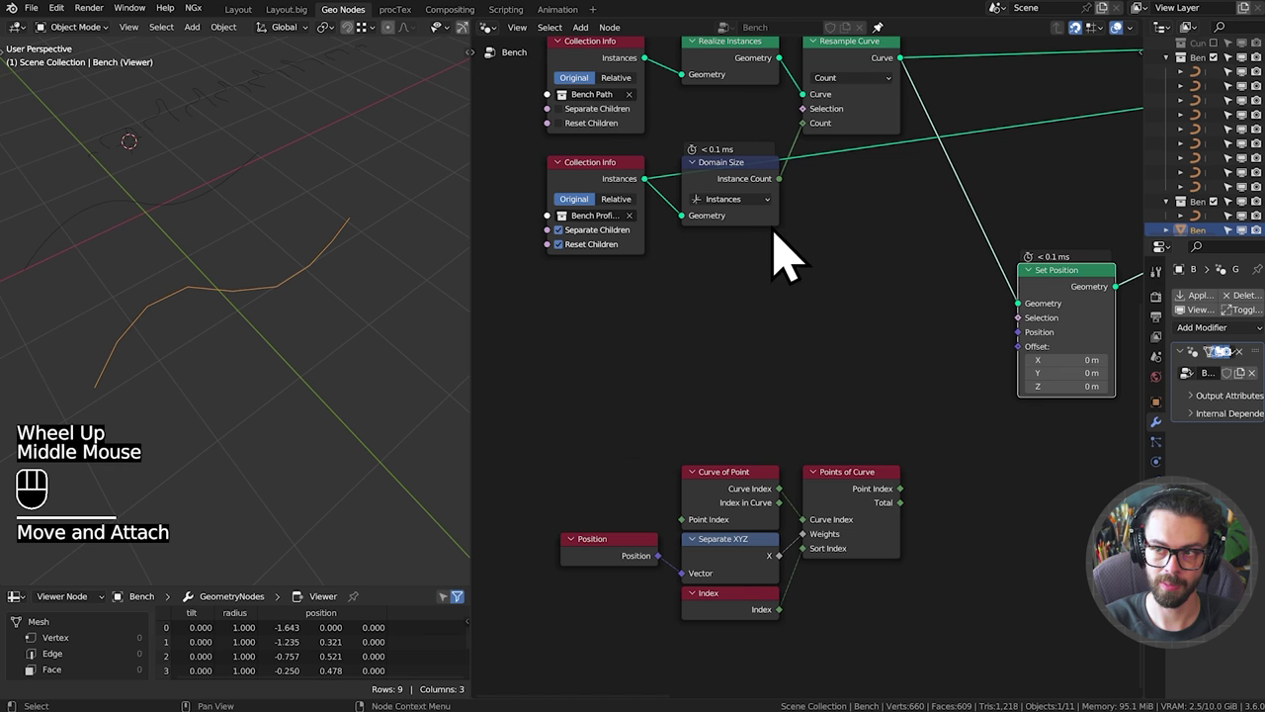
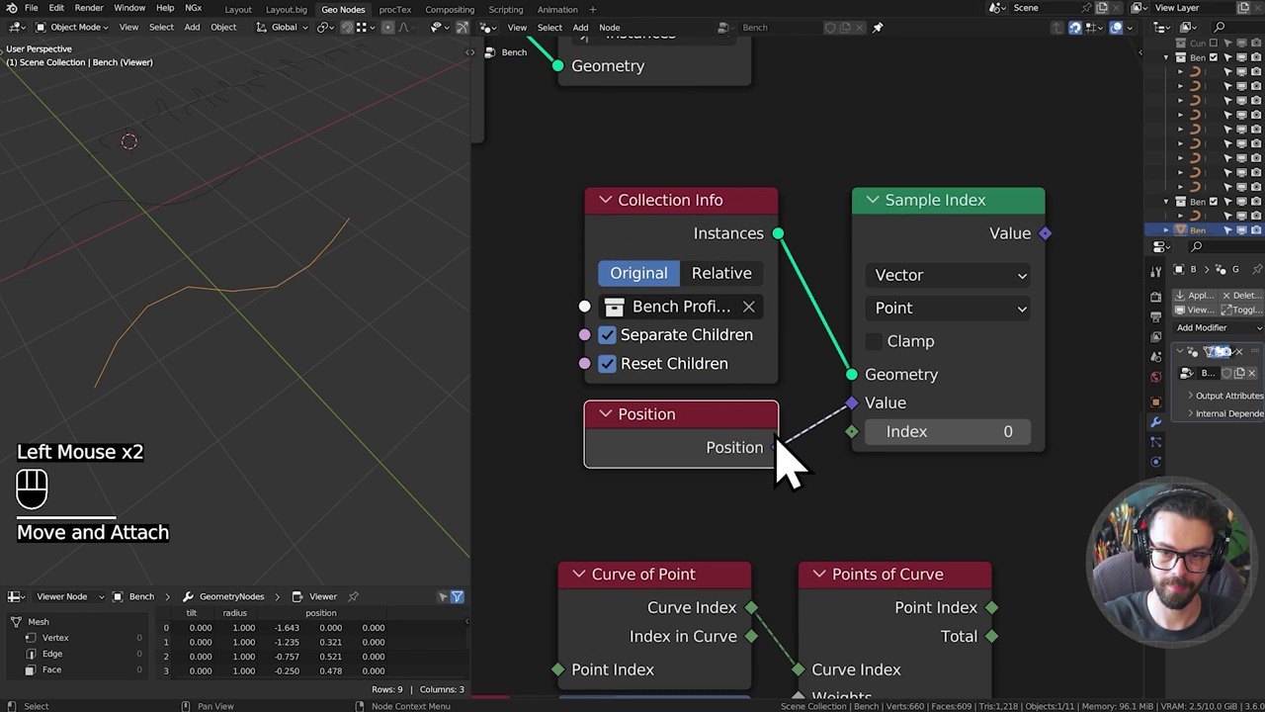
Wire Position into Sample Index's Value and a new Index node into its Index input.
drag(870, 465, 784, 535)
drag(952, 538, 749, 341)
key(g)
click(894, 530)
drag(957, 341, 951, 512)
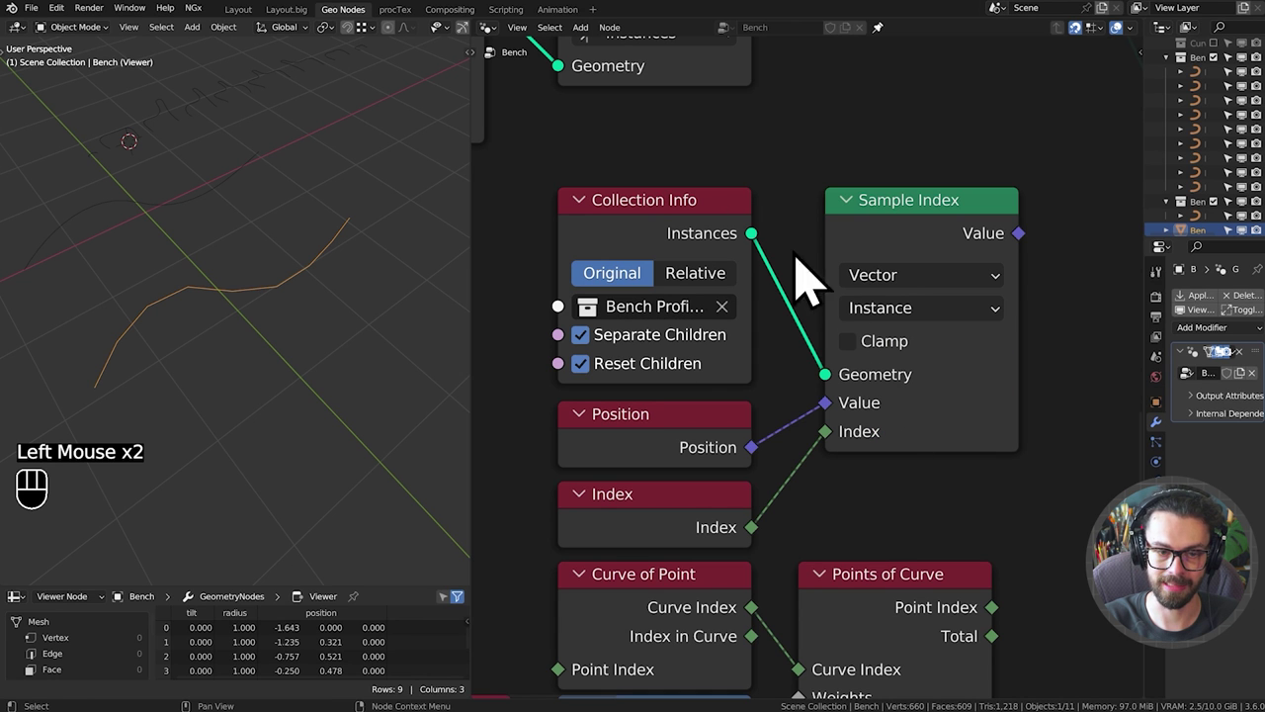
Connect the Sample Index output to Set Position's Position and tidy the links.
click(911, 271)
key(g)
scroll(down, 3)
drag(983, 299, 808, 279)
drag(788, 278, 975, 332)
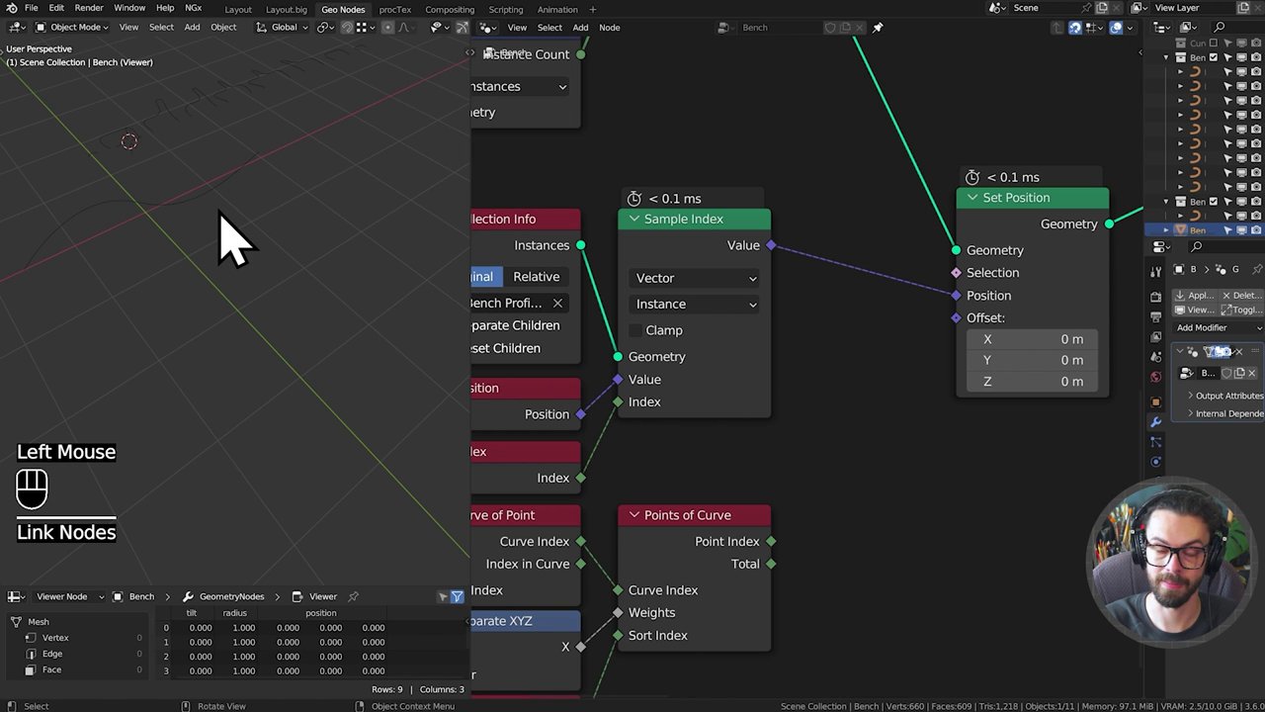
scroll(down, 3)
drag(730, 308, 880, 376)
drag(812, 425, 886, 291)
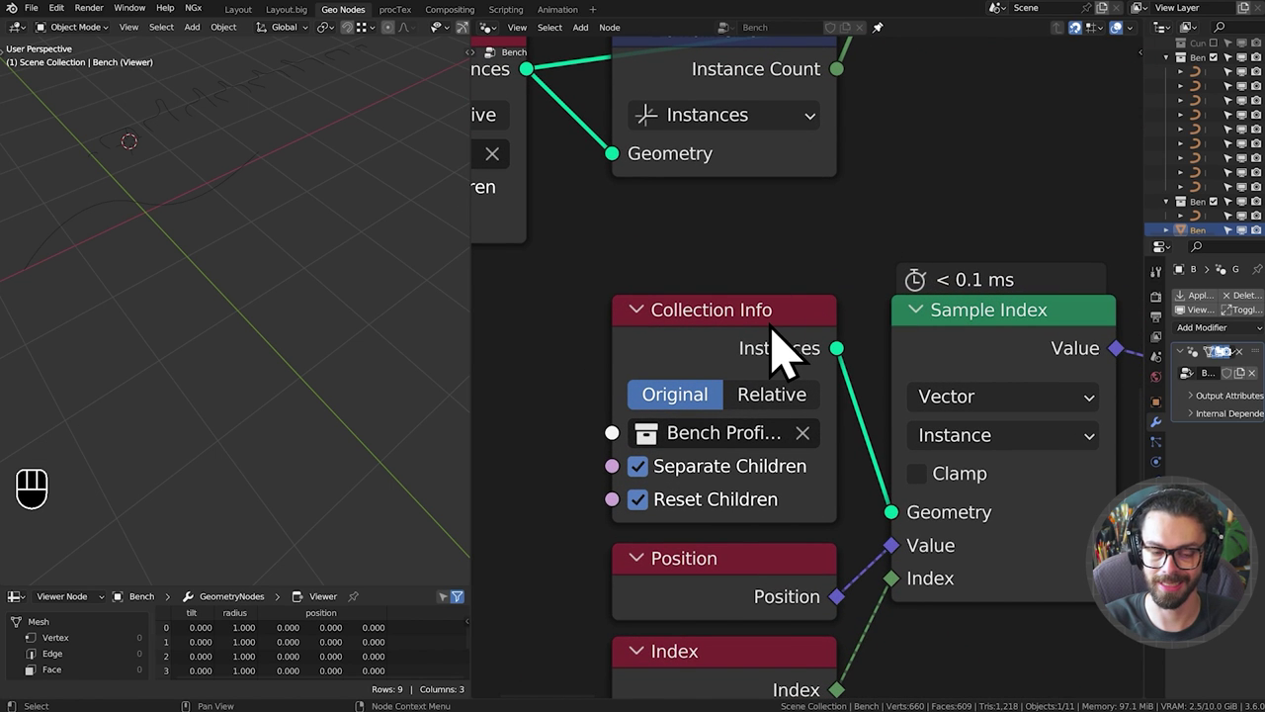
Nudge profile curves BezierCurve.015 and .008 along Y in the viewport.
click(669, 531)
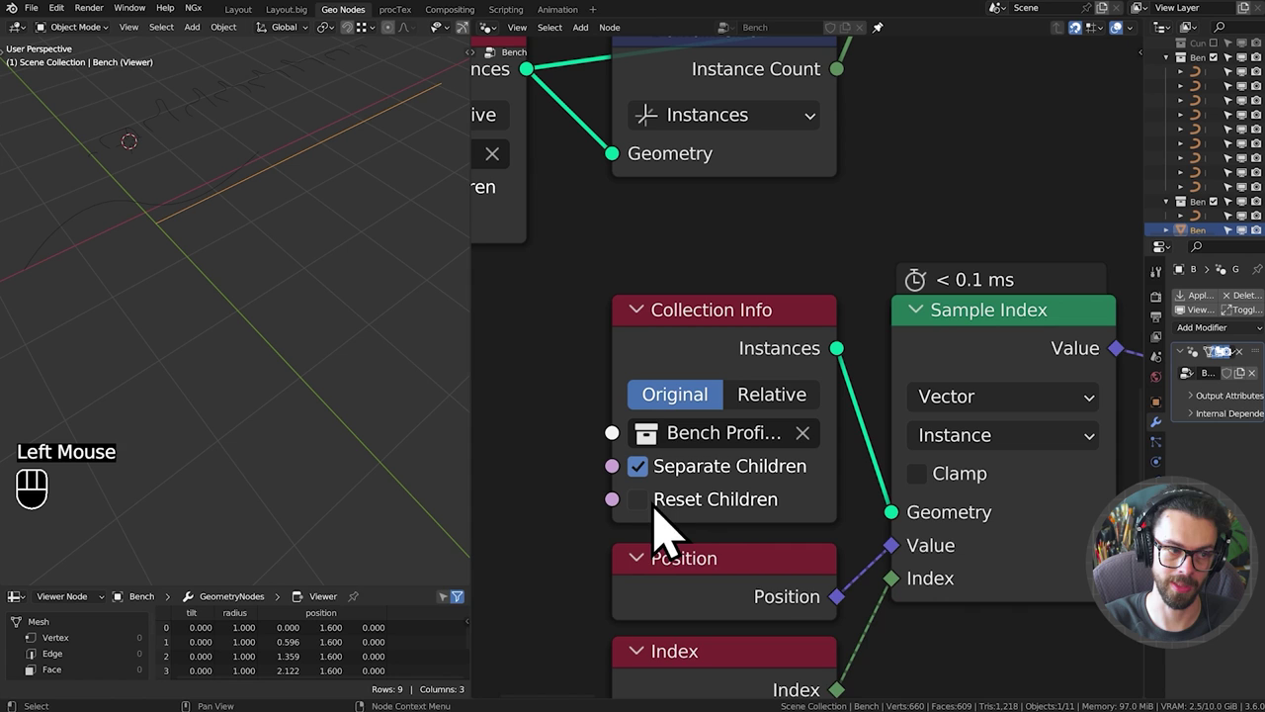
drag(333, 167, 337, 271)
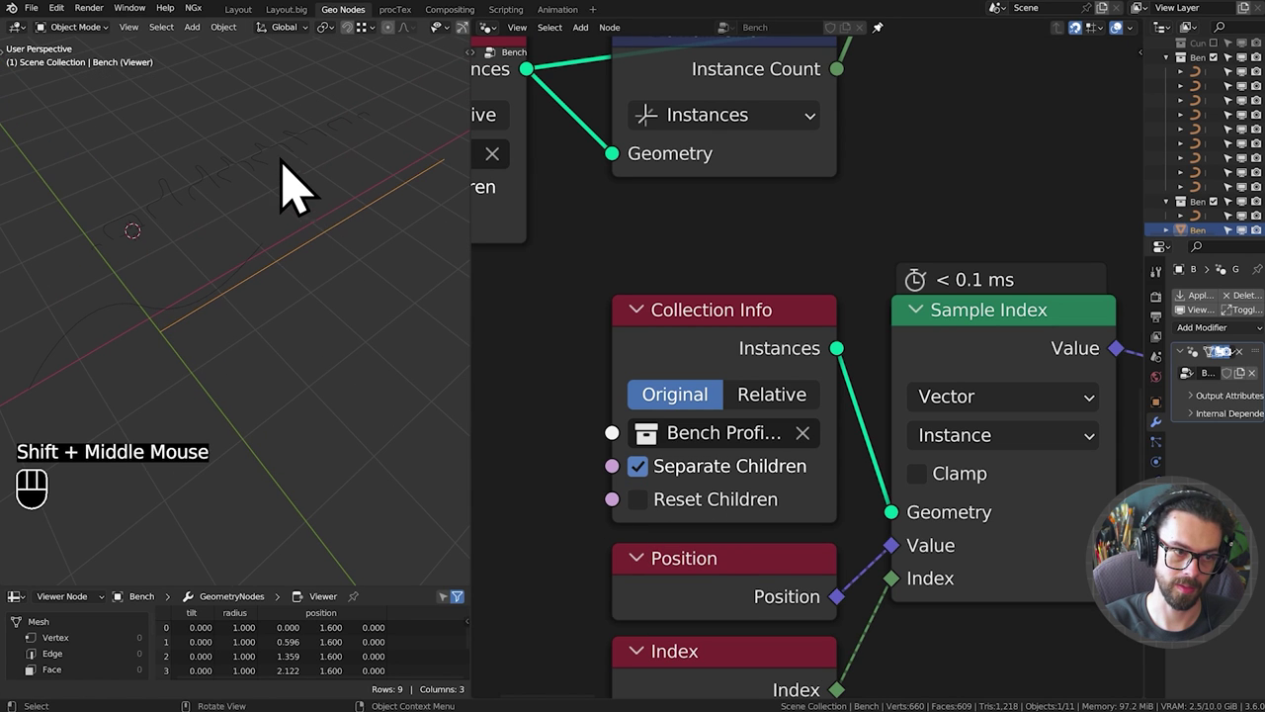
click(300, 175)
key(g)
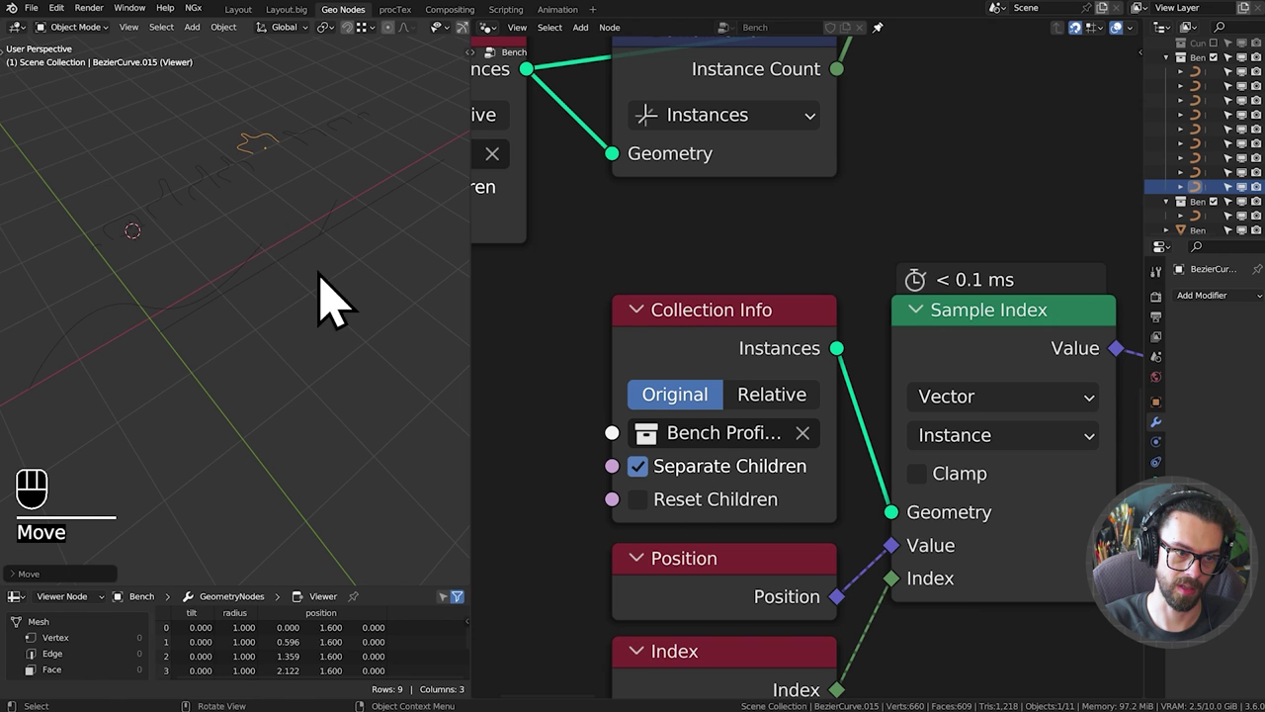
click(229, 206)
key(g)
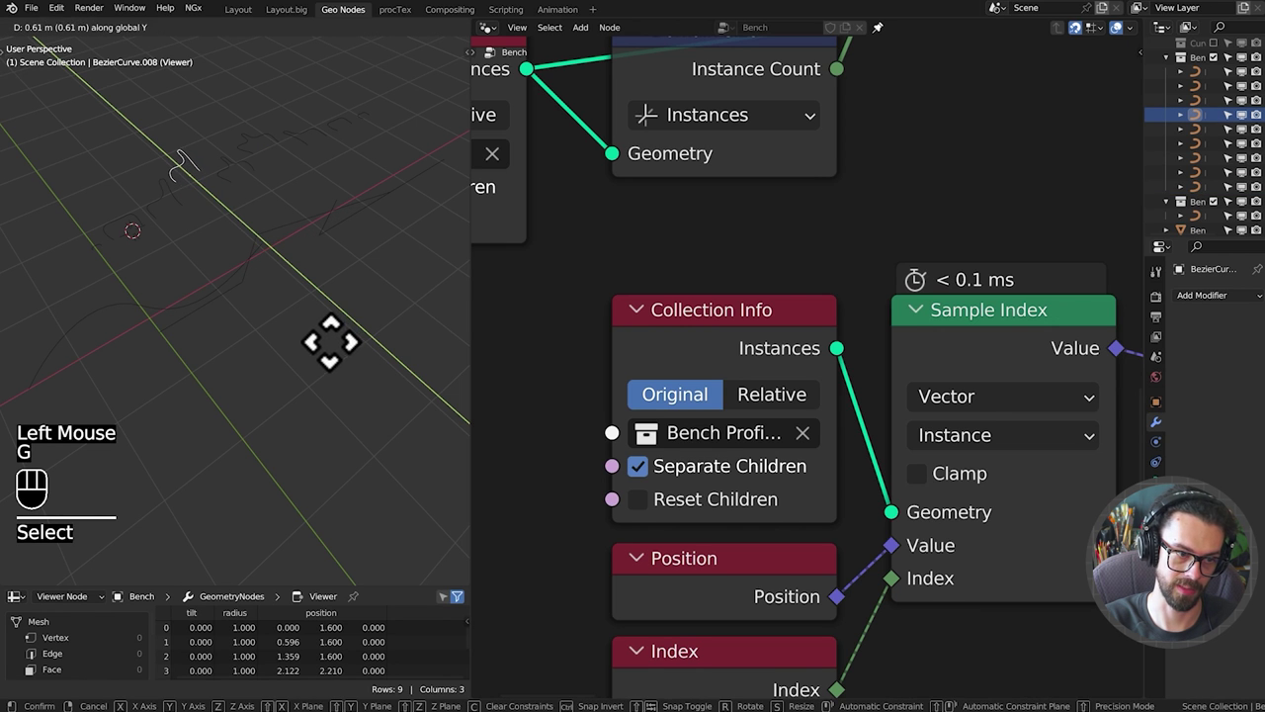
click(382, 237)
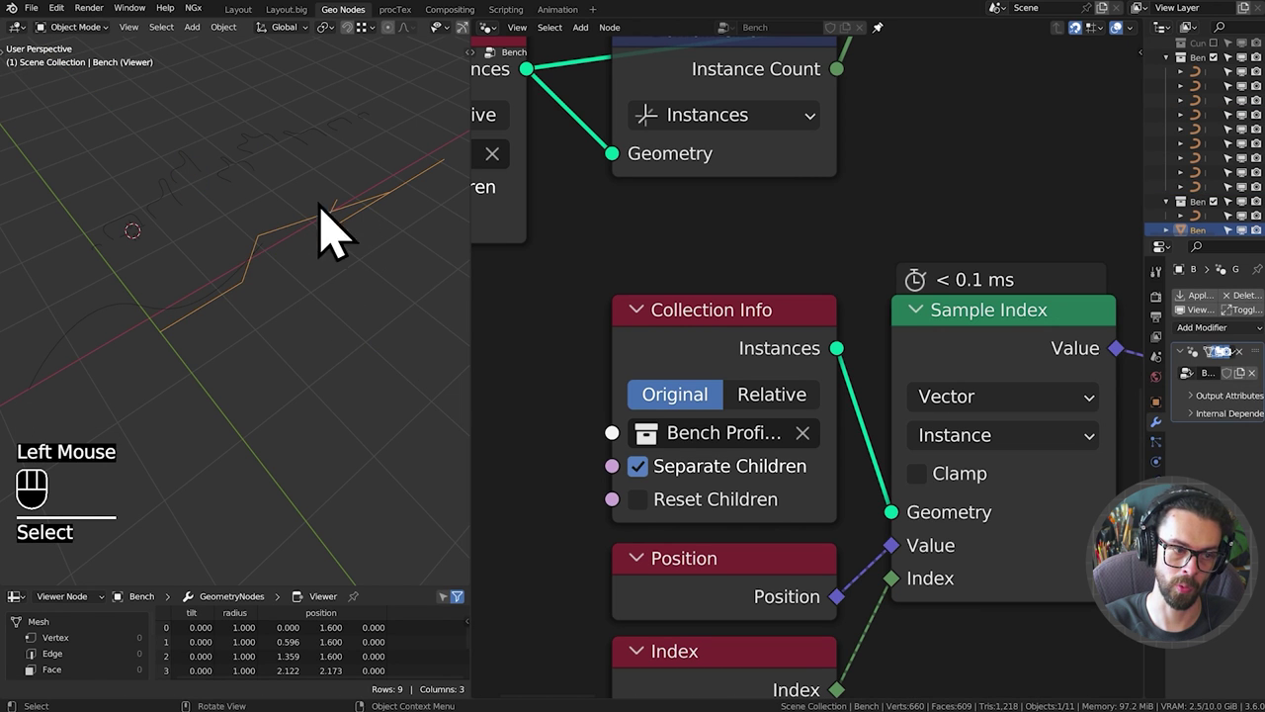
Gather the sorting helper nodes into a compact block beside Points of Curve.
scroll(down, 3)
middle_click(862, 423)
scroll(down, 3)
click(1083, 238)
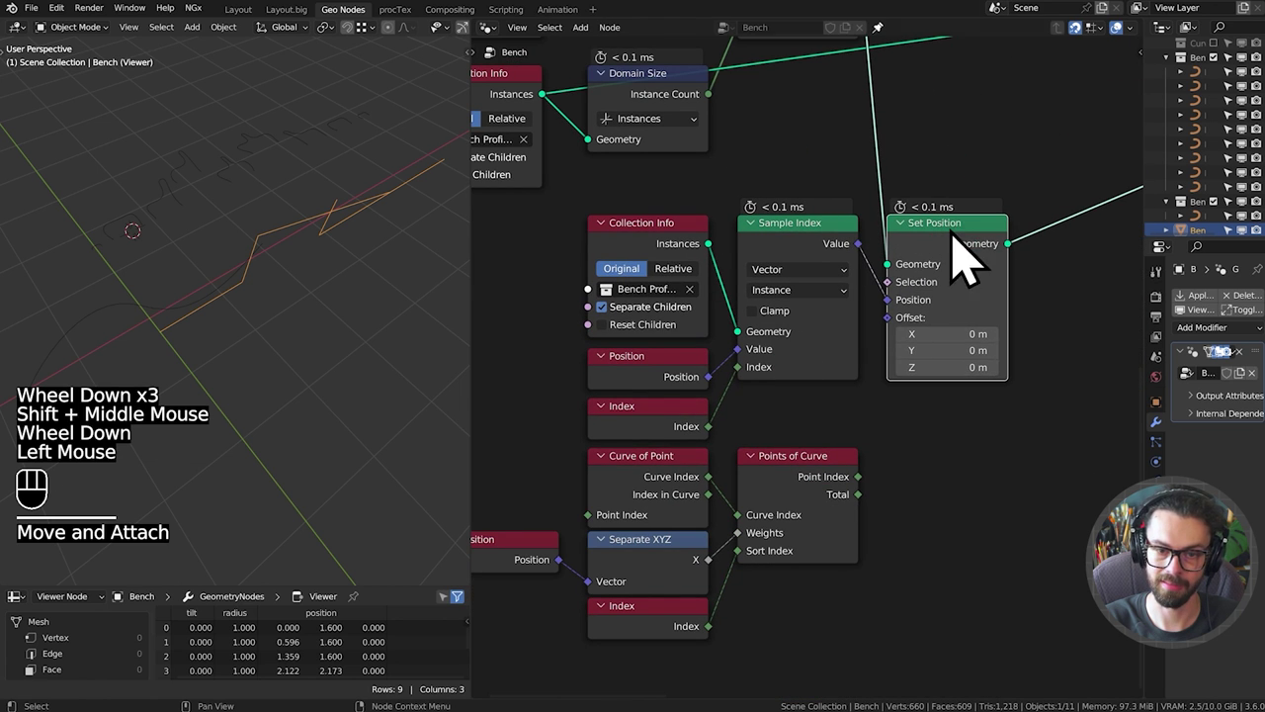
middle_click(918, 545)
drag(919, 461, 524, 588)
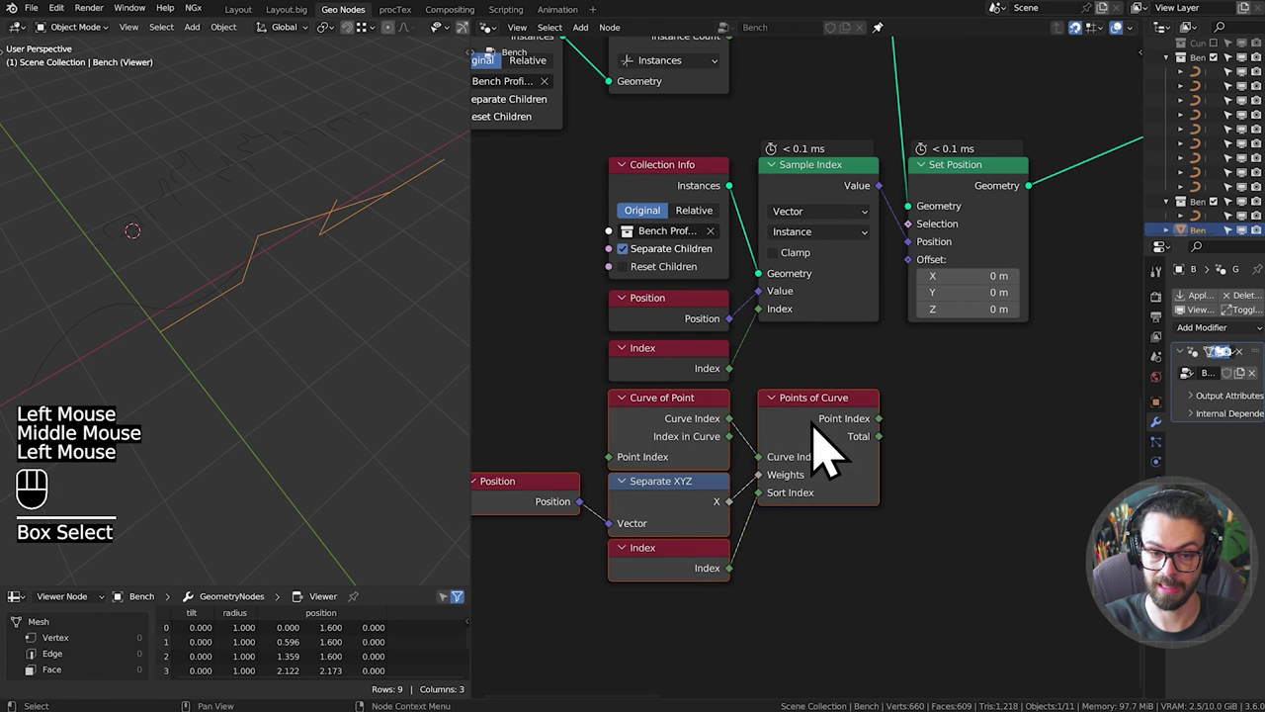
click(825, 445)
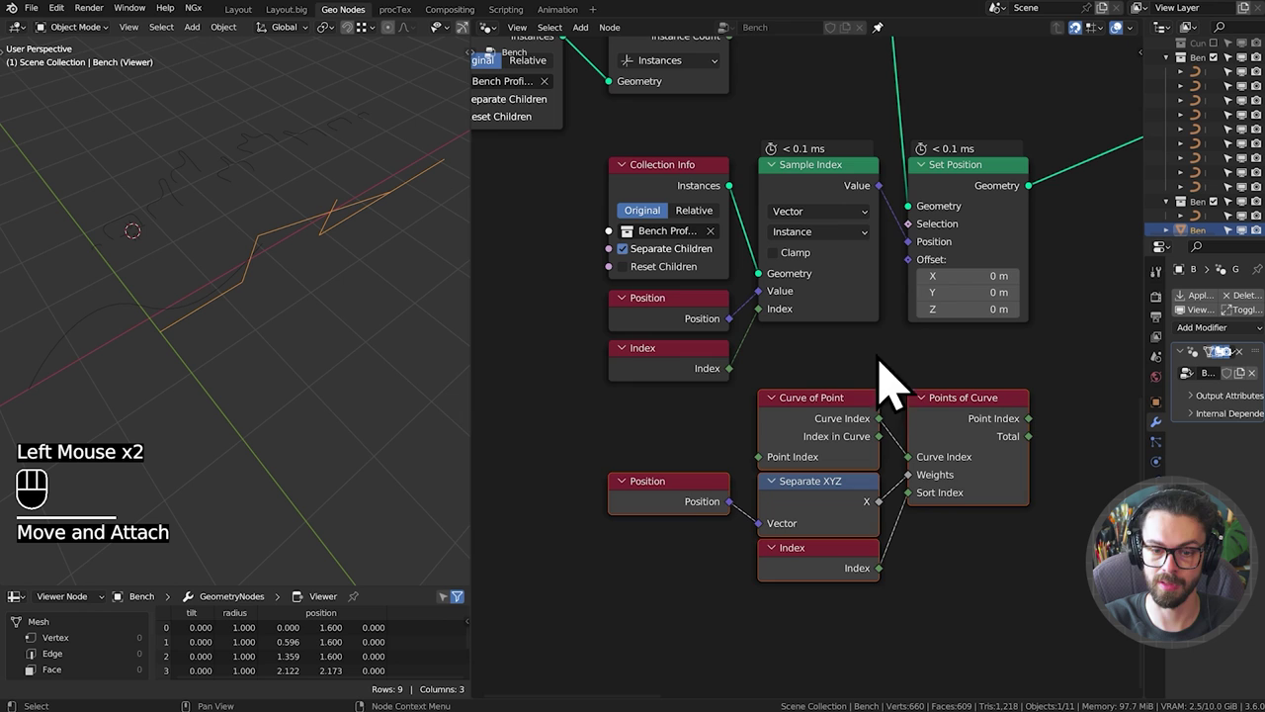
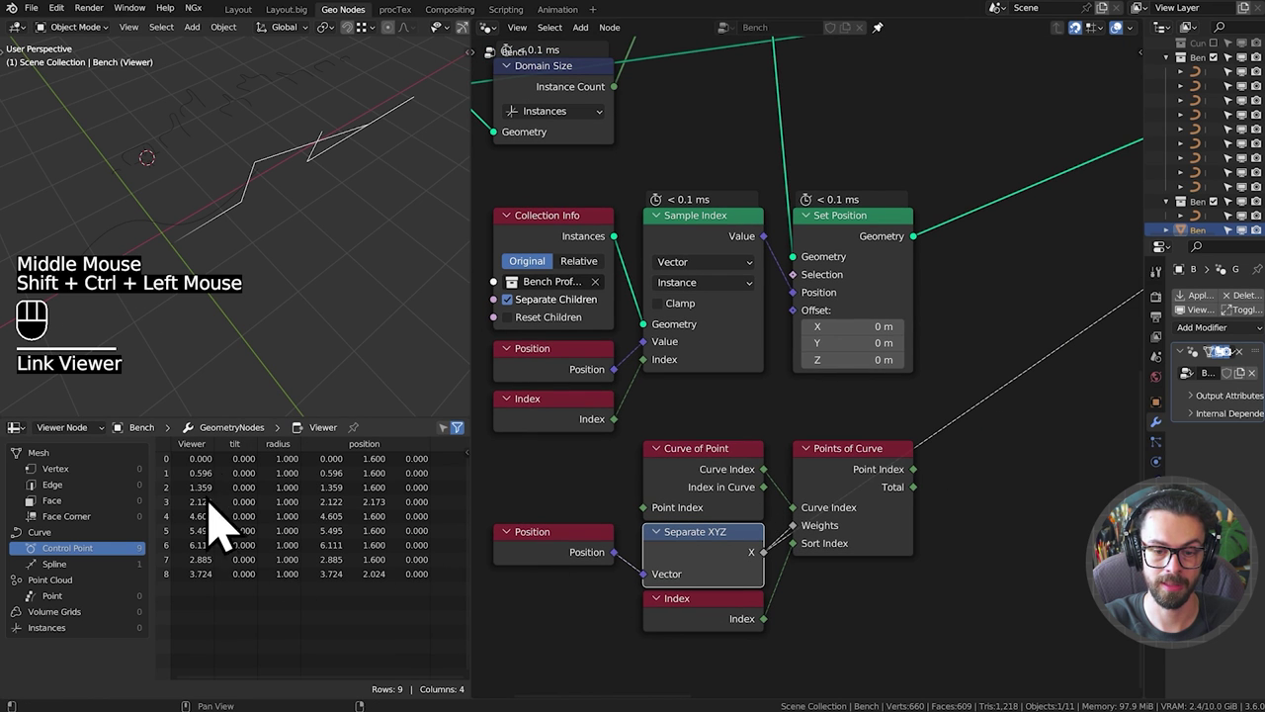
Duplicate Sample Index as an Integer, Point-domain node placed after Set Position.
click(873, 491)
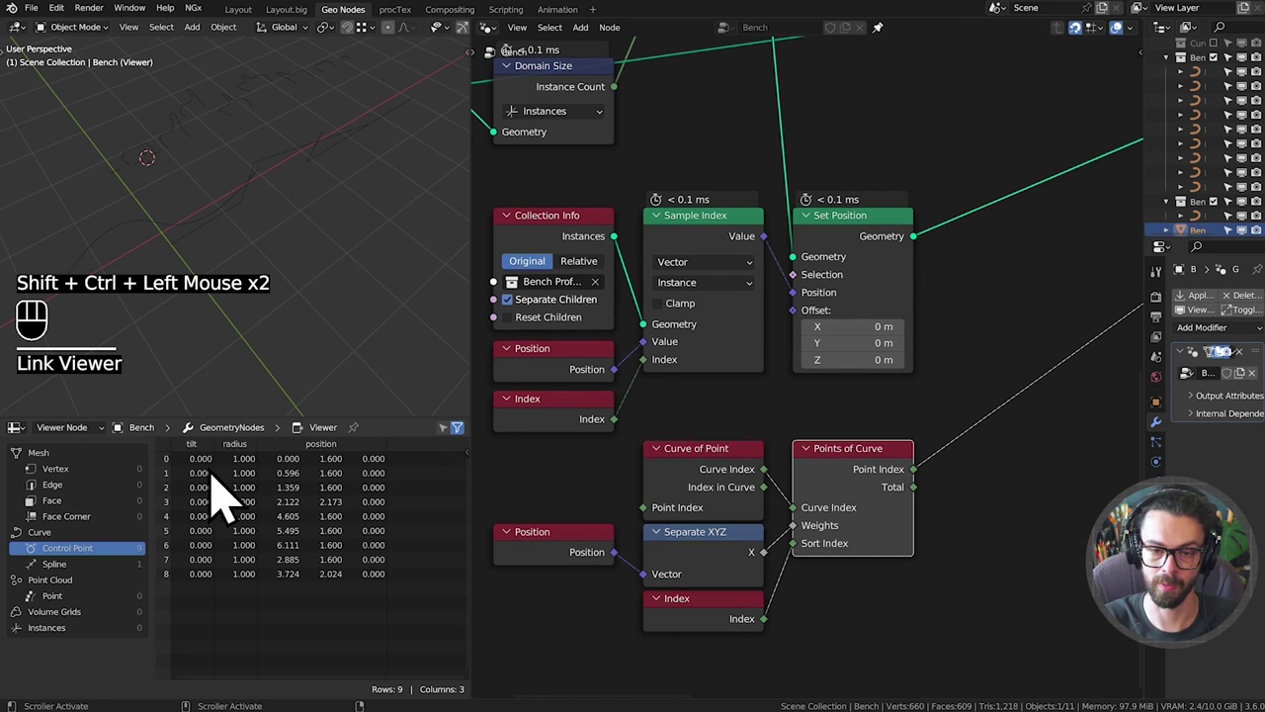
middle_click(872, 441)
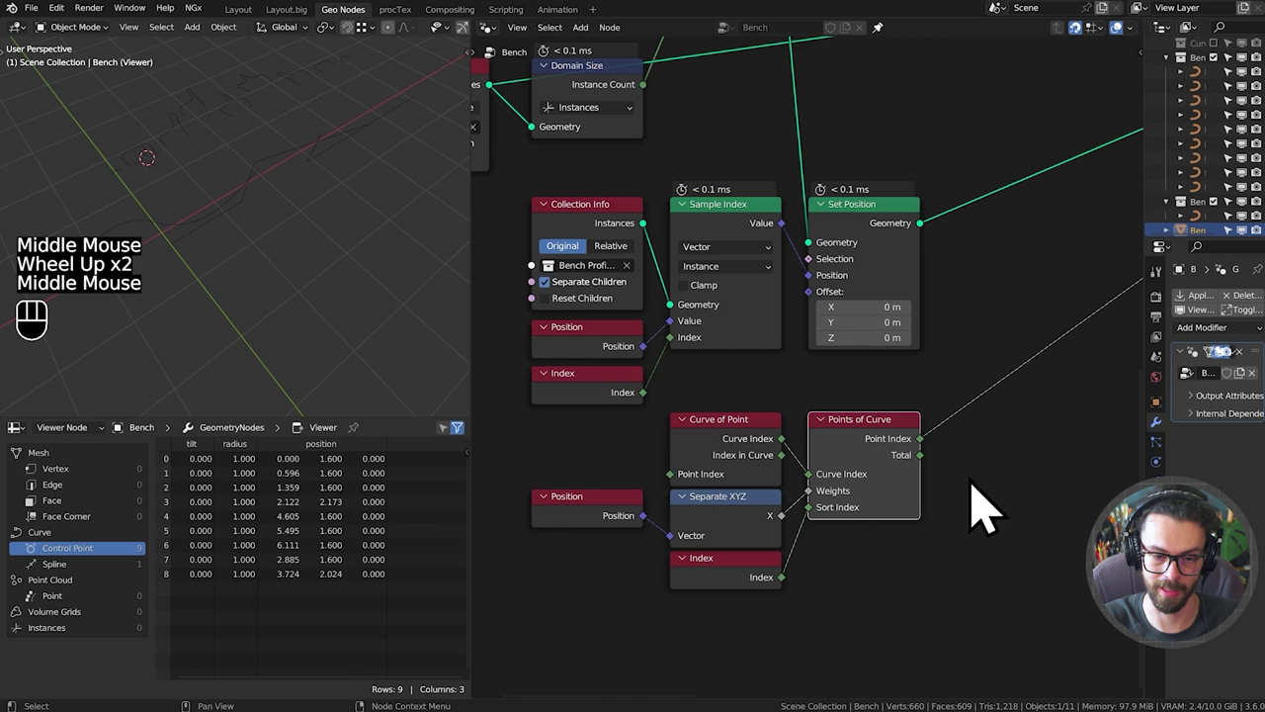
drag(574, 458, 1002, 315)
middle_click(1002, 315)
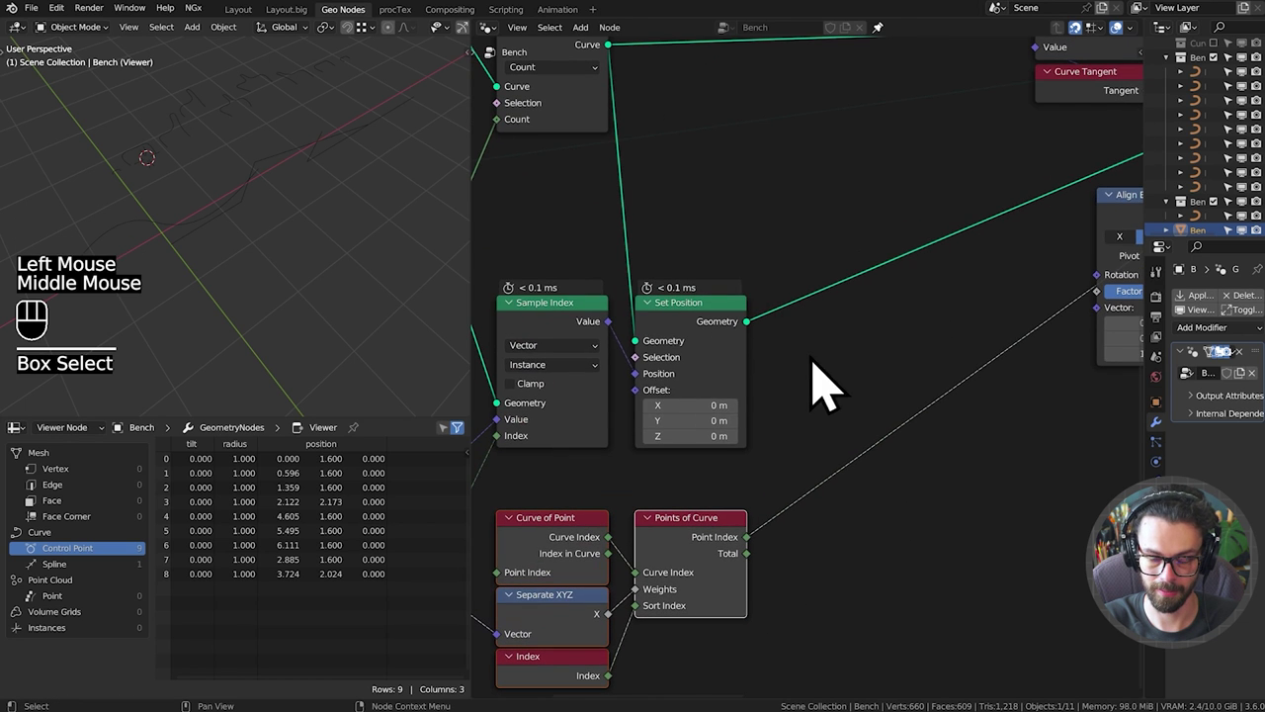
middle_click(817, 324)
double_click(741, 345)
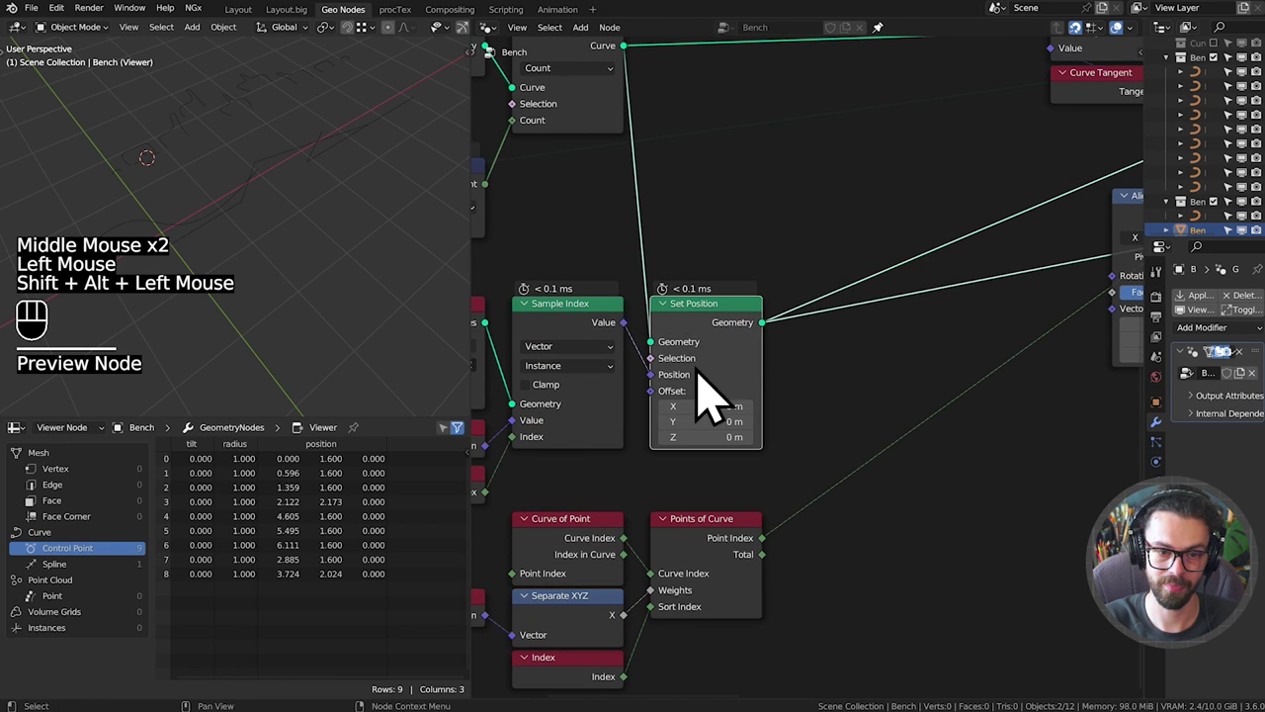
middle_click(891, 279)
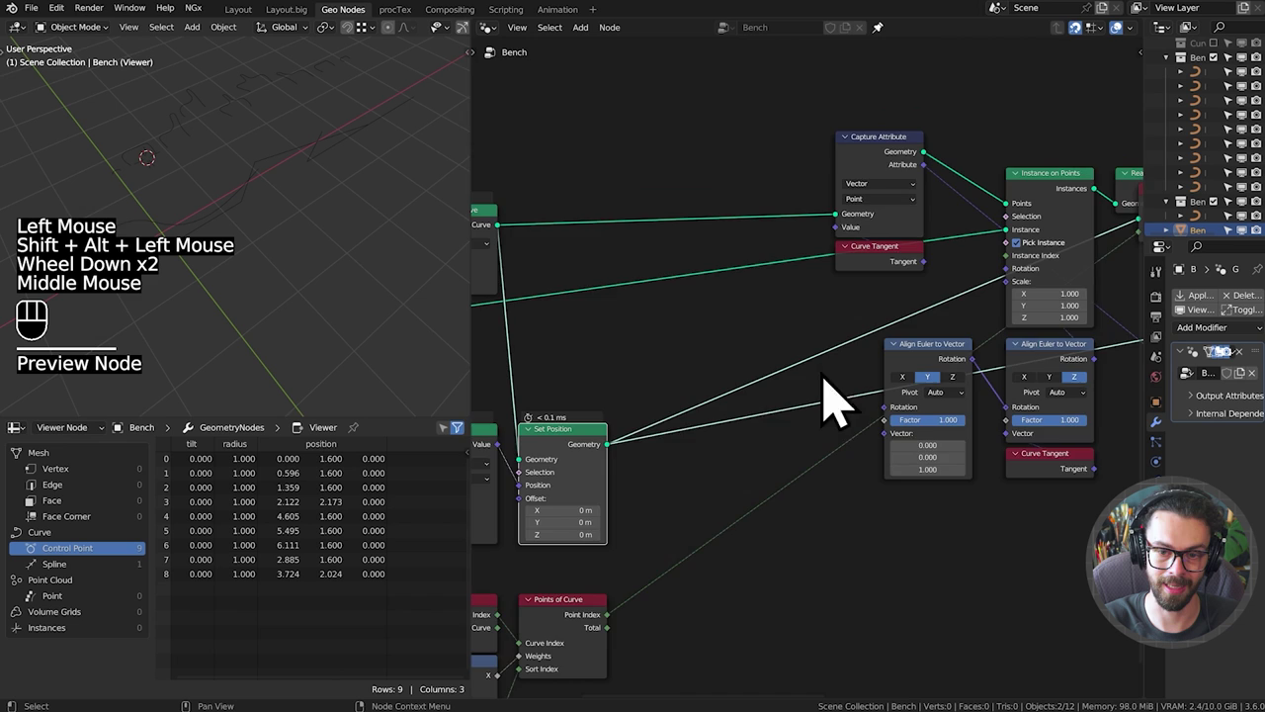
middle_click(649, 449)
click(588, 289)
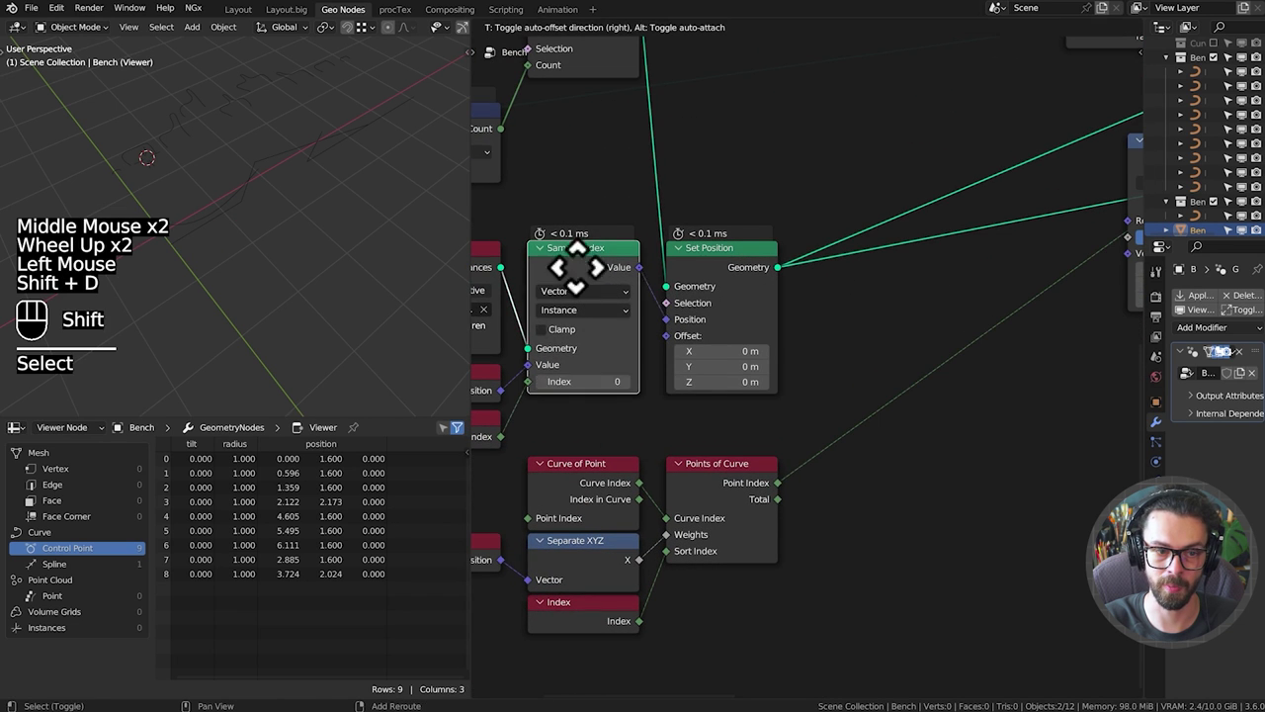
drag(926, 219, 953, 278)
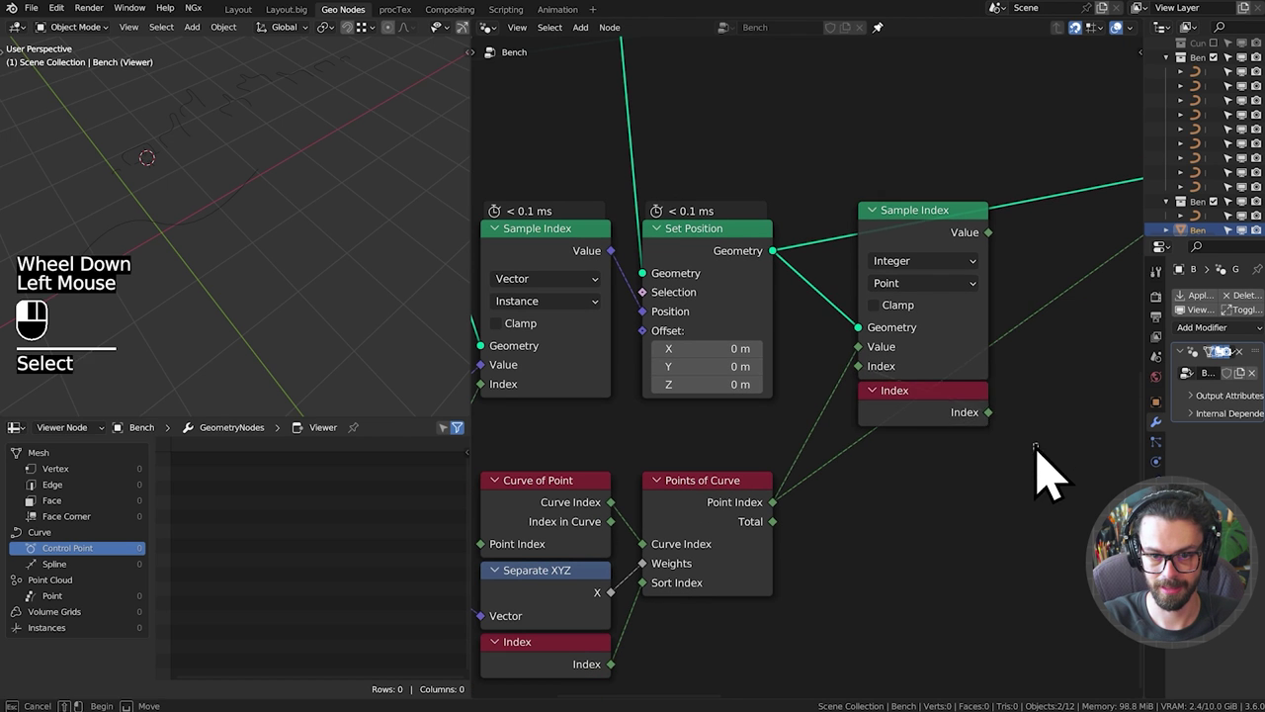
Feed the sampled point index into Instance on Points' Instance Index and select the new nodes for framing.
key(Delete)
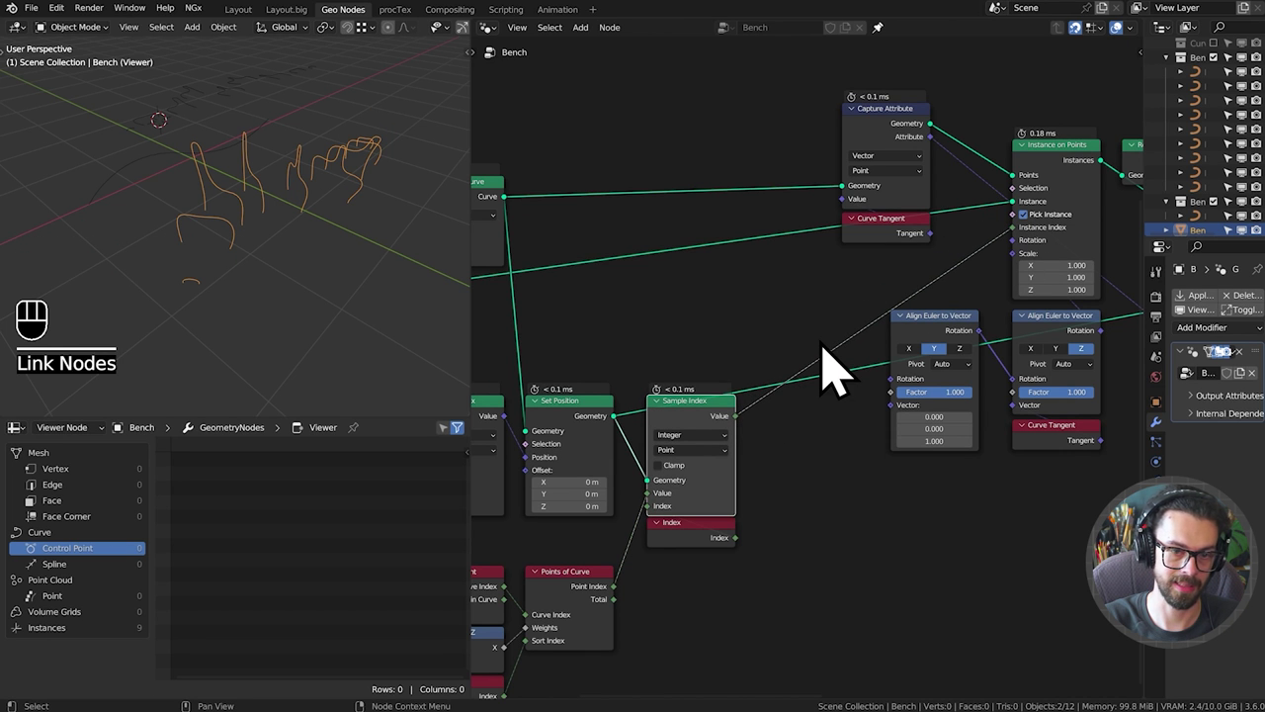
drag(352, 210, 316, 238)
middle_click(328, 237)
middle_click(338, 225)
middle_click(527, 229)
drag(541, 271, 1105, 598)
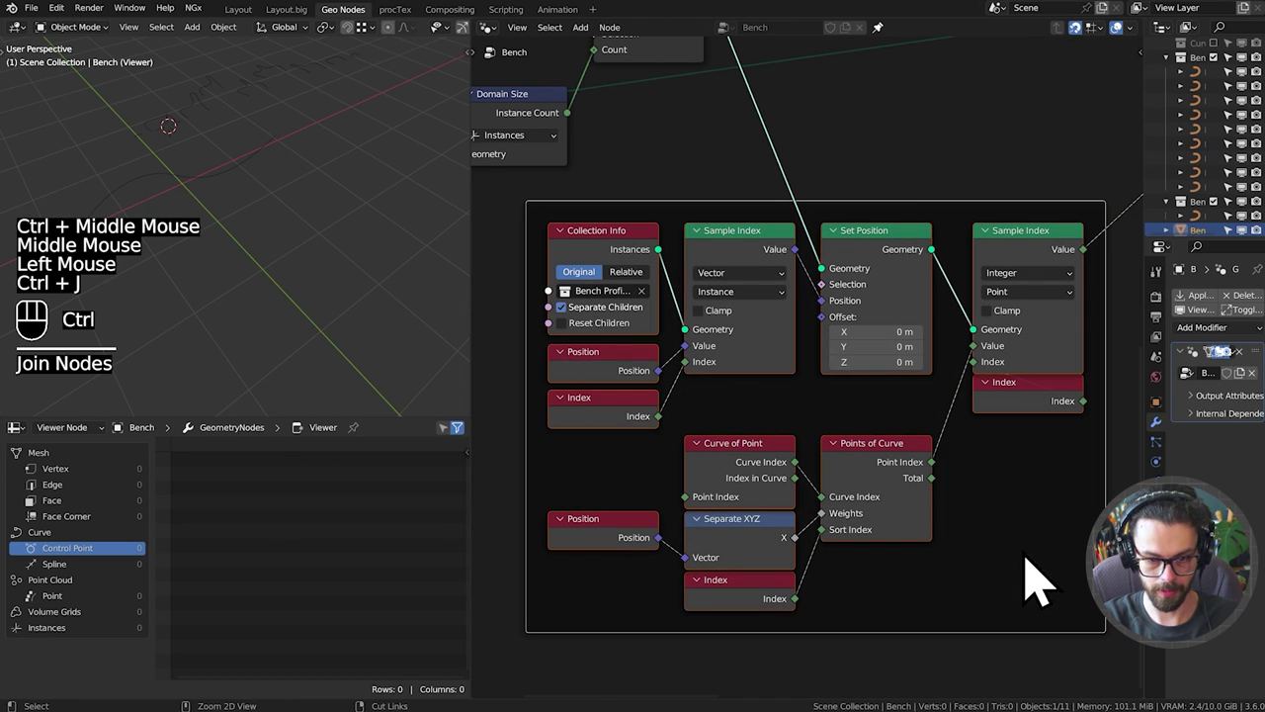
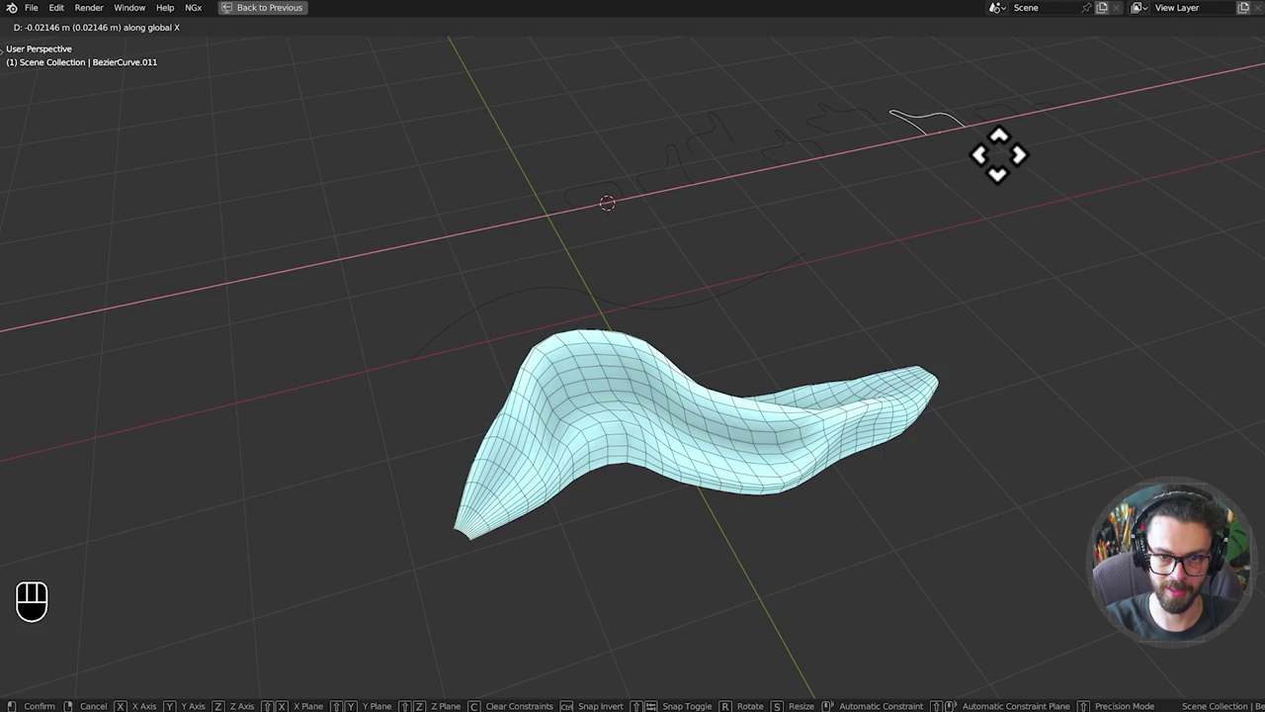
Shift a profile curve along X and inspect the bench surface from several angles.
drag(935, 279, 996, 218)
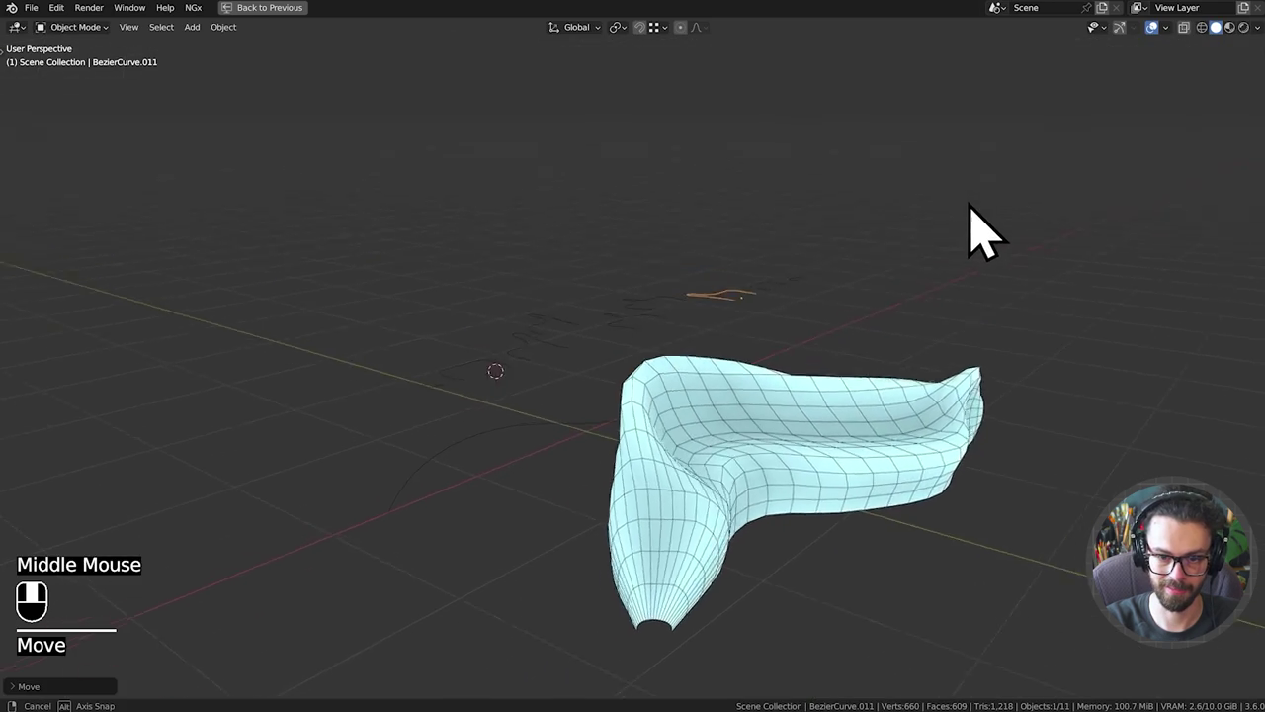
middle_click(920, 177)
middle_click(913, 205)
middle_click(899, 205)
middle_click(955, 142)
middle_click(958, 143)
click(957, 323)
key(g)
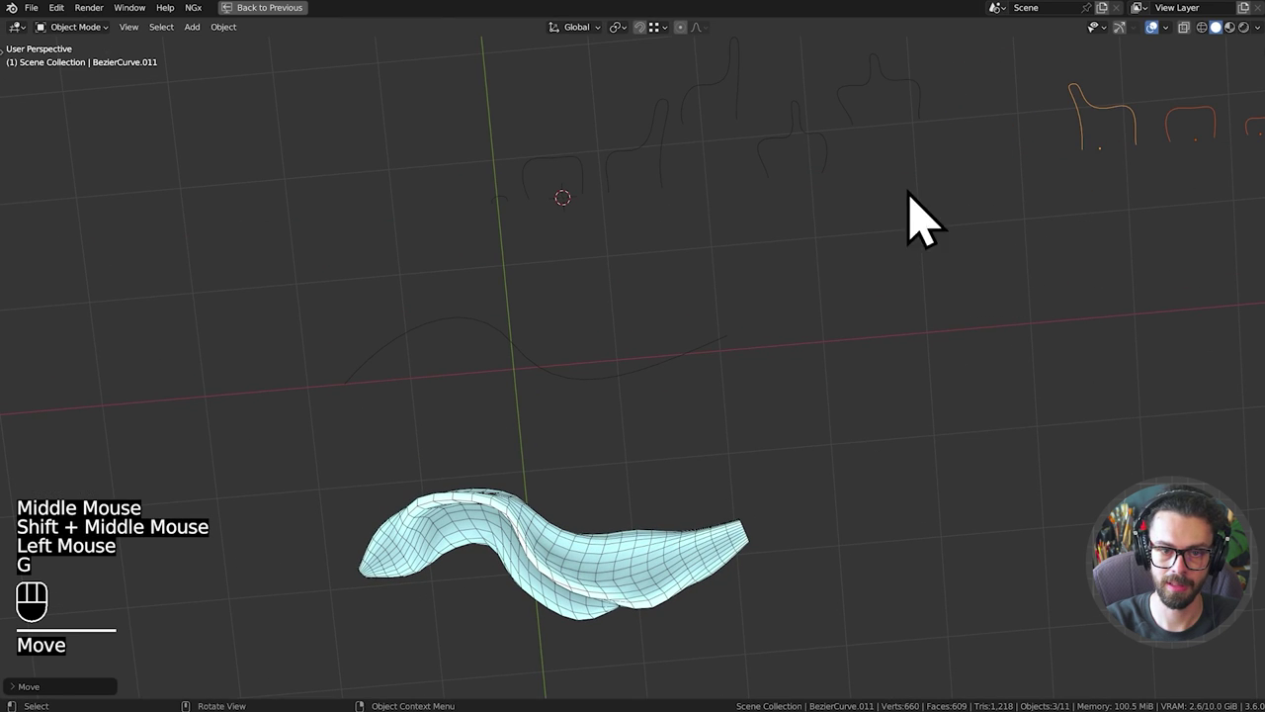
Duplicate profile curves up to BezierCurve.016 and slide the copies along the bench.
click(573, 614)
key(shift+d)
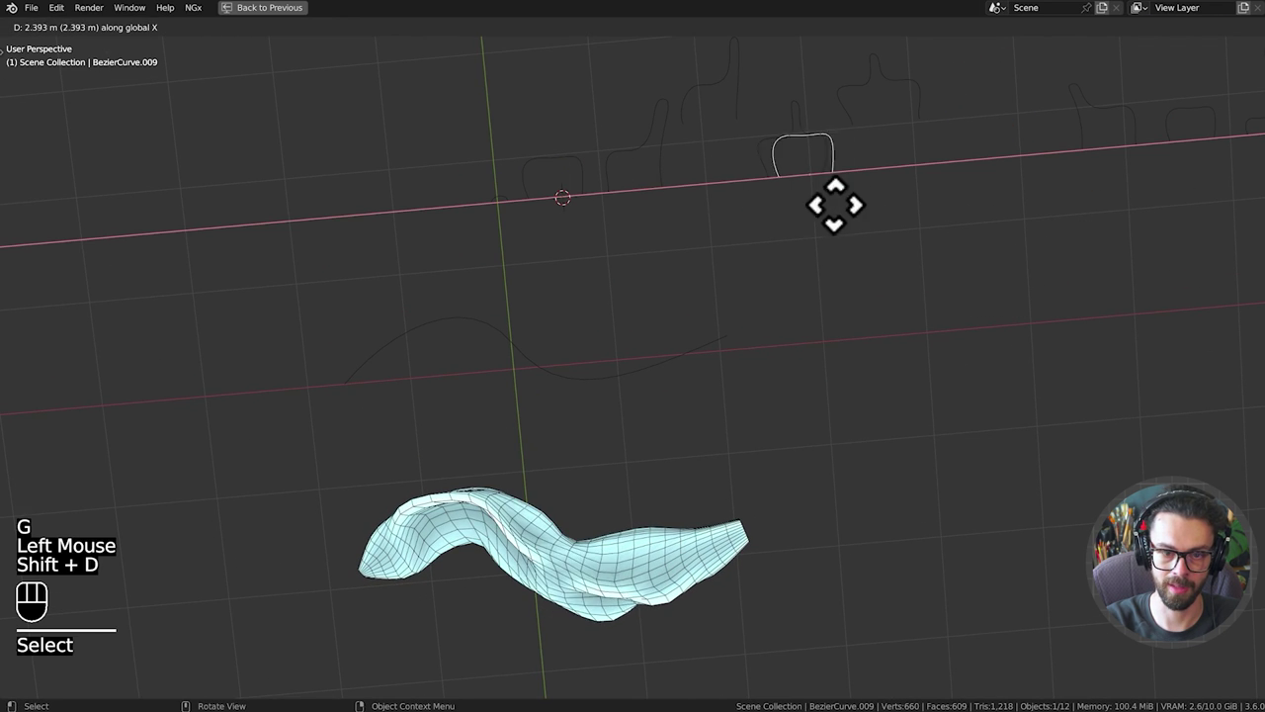
drag(870, 315, 821, 226)
drag(886, 347, 752, 120)
key(shift+d)
middle_click(812, 306)
middle_click(841, 267)
middle_click(896, 303)
middle_click(890, 323)
key(shift+d)
Rotate path curve BezierCurve.004's point around Z to reshape the bench surface.
click(606, 348)
double_click(616, 356)
middle_click(691, 358)
key(Tab)
click(712, 276)
key(g)
key(r)
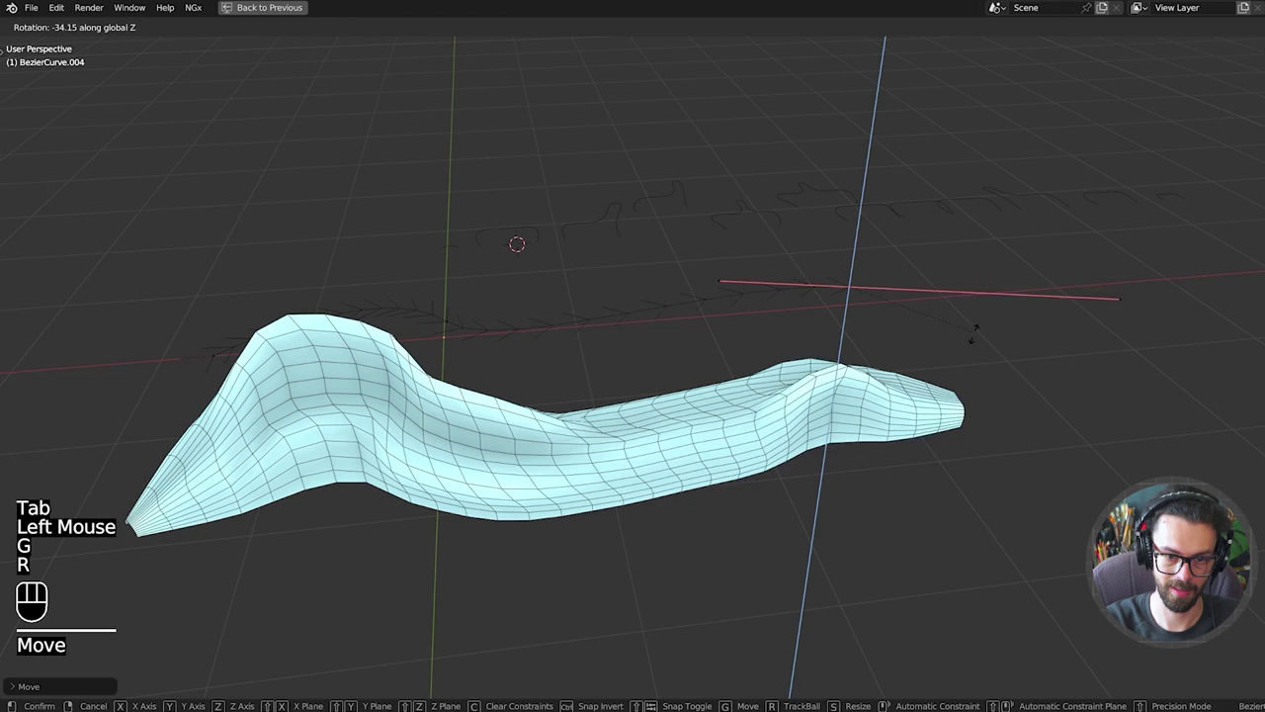